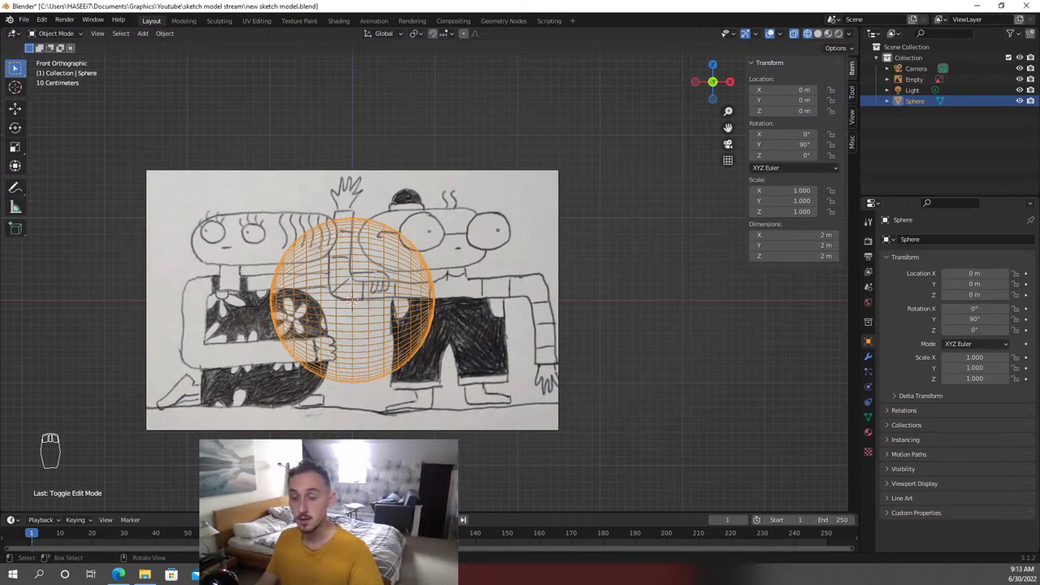
Stretch the sphere's right half outward into a capsule, then scale it down to about 0.375
key(Tab)
key(z)
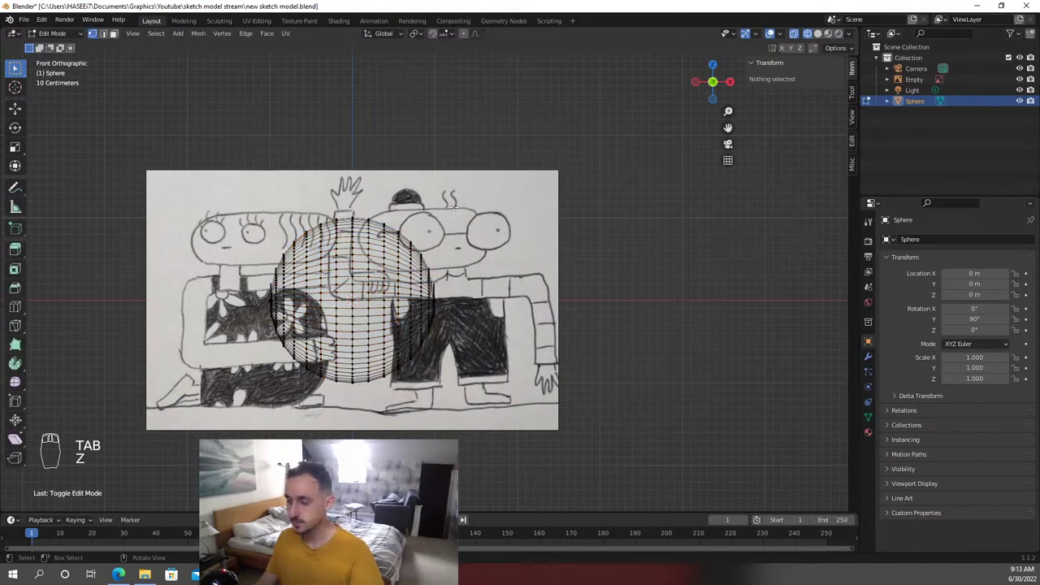
key(z)
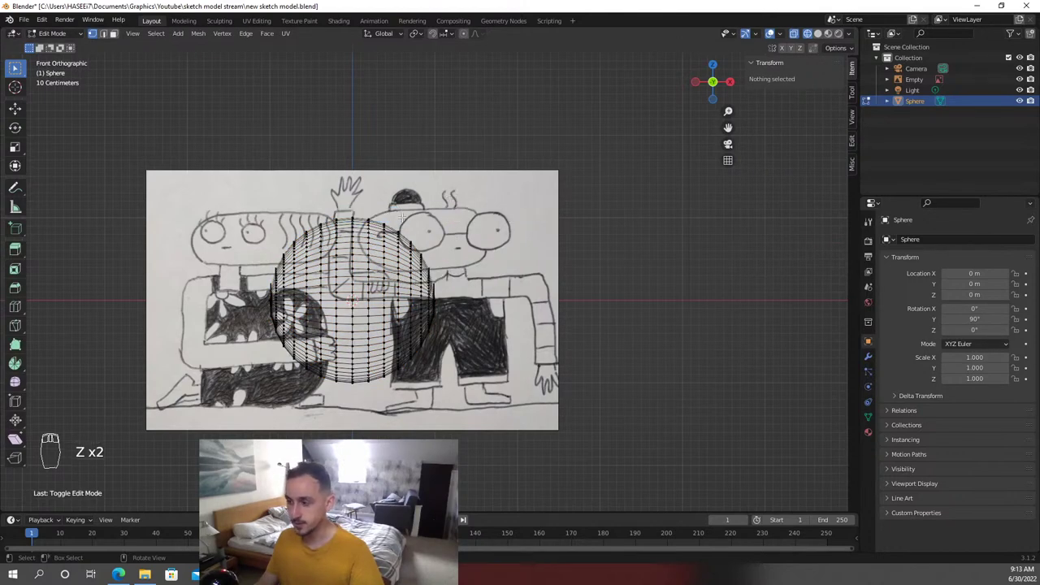
key(b)
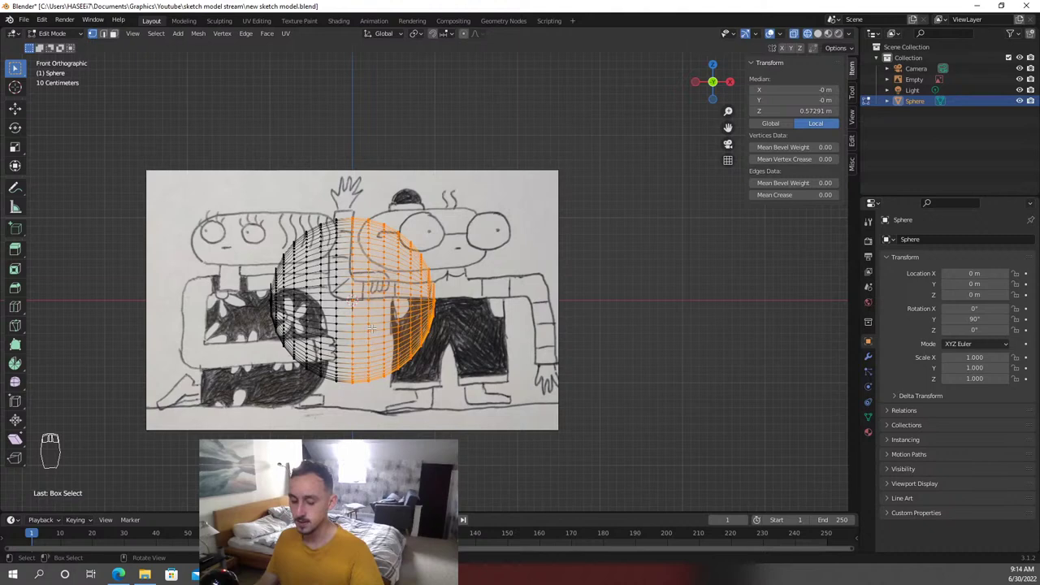
key(e)
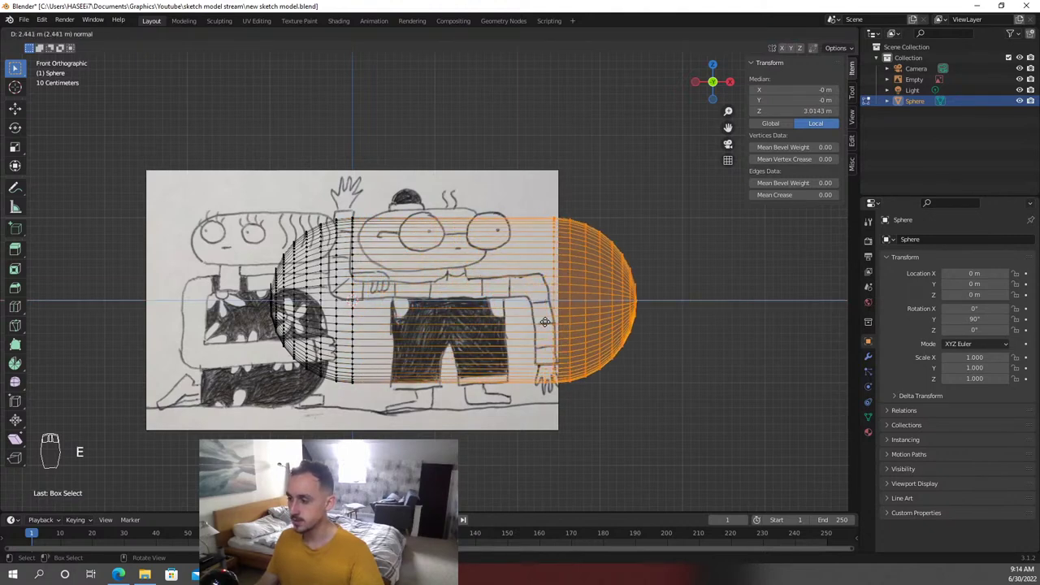
key(Tab)
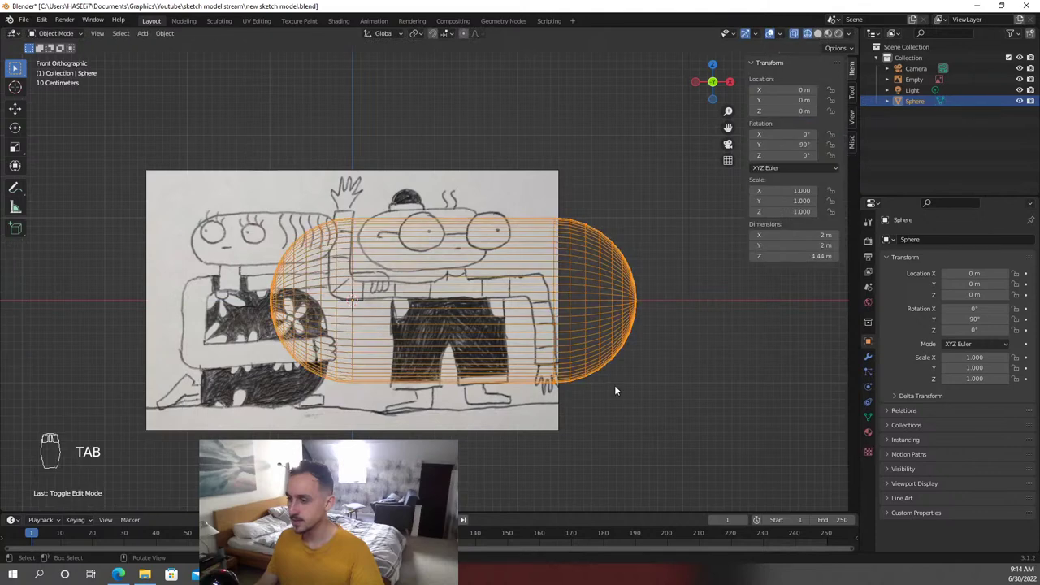
key(s)
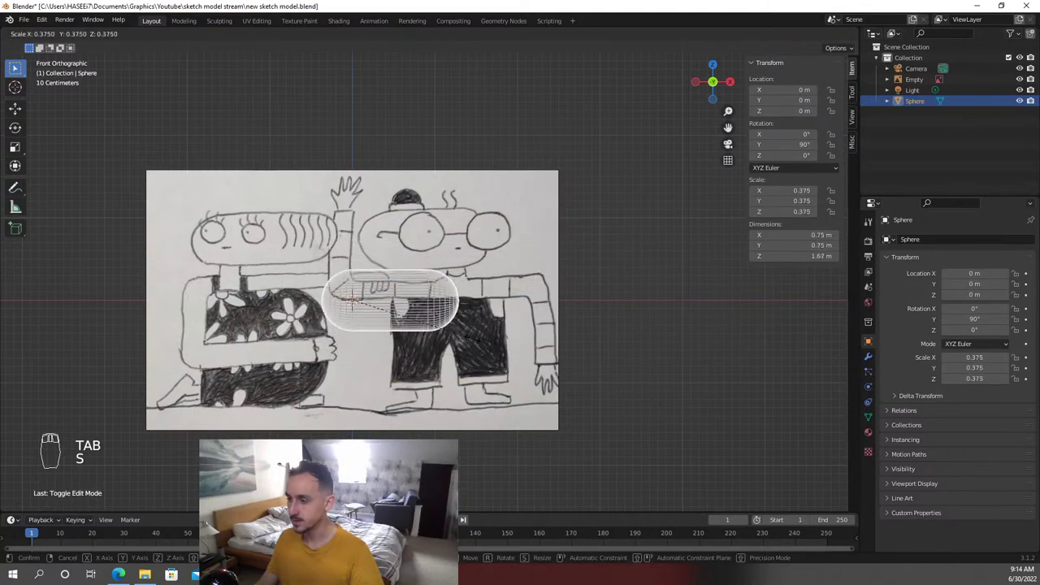
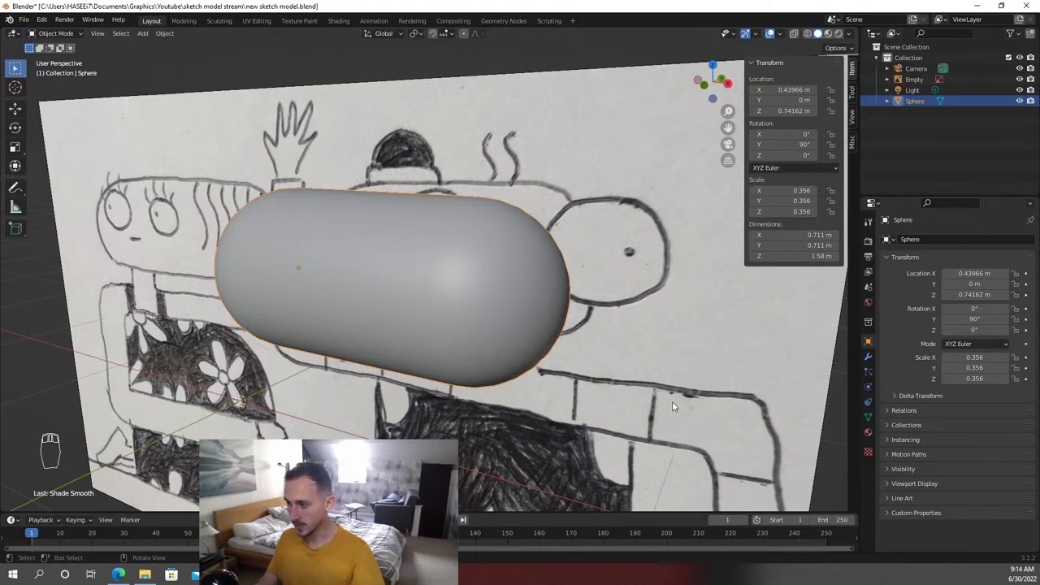
Check the capsule from several angles and settle it at 0.356 scale over the head in front view
drag(505, 278, 647, 254)
drag(569, 326, 540, 341)
drag(538, 342, 540, 341)
key(KP_1)
click(646, 255)
click(647, 254)
key(shift+a)
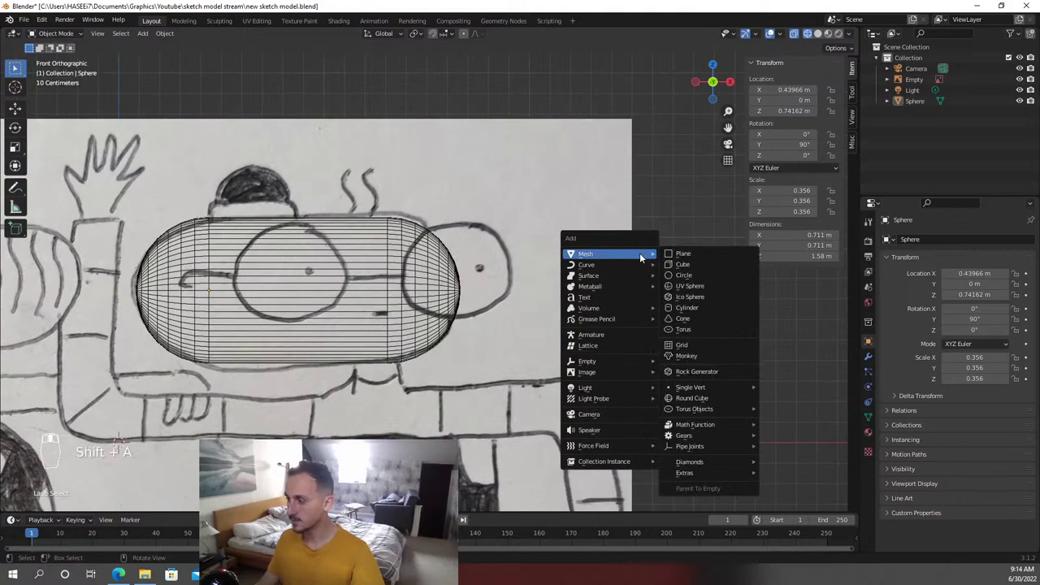
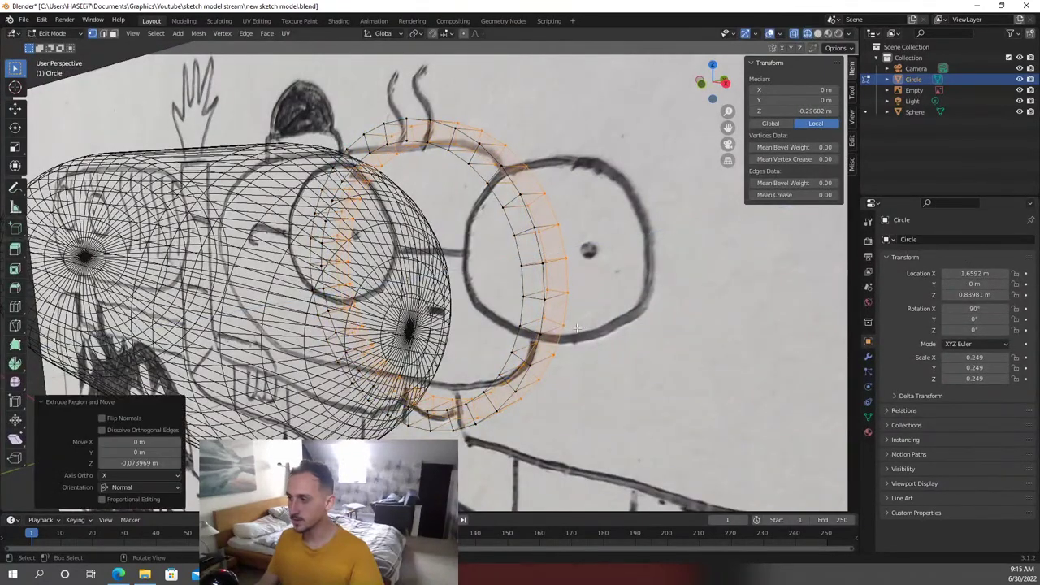
Finish the extruded lens ring at 0.249 size and switch the viewport to wireframe shading
key(Tab)
key(z)
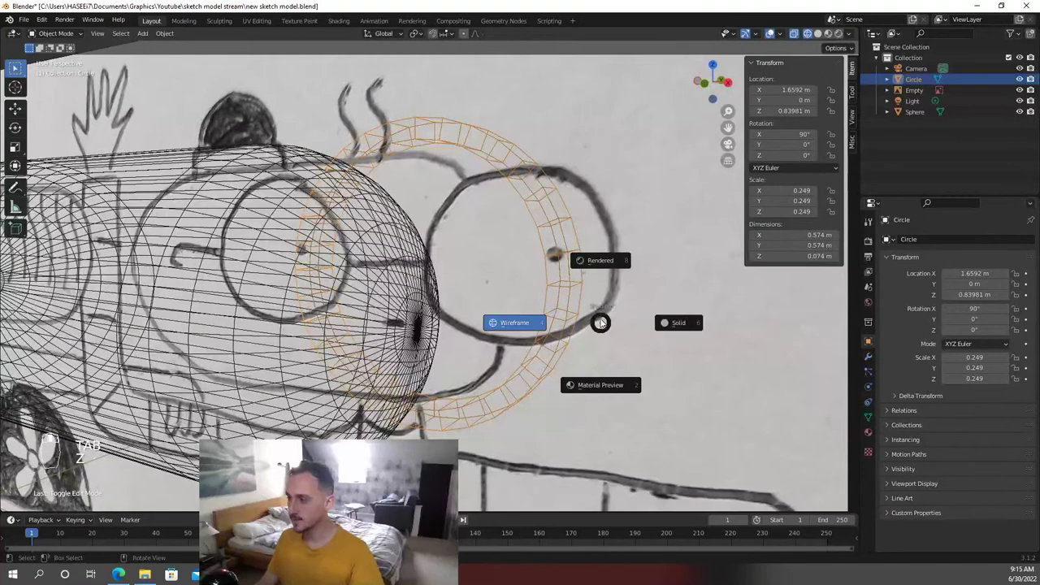
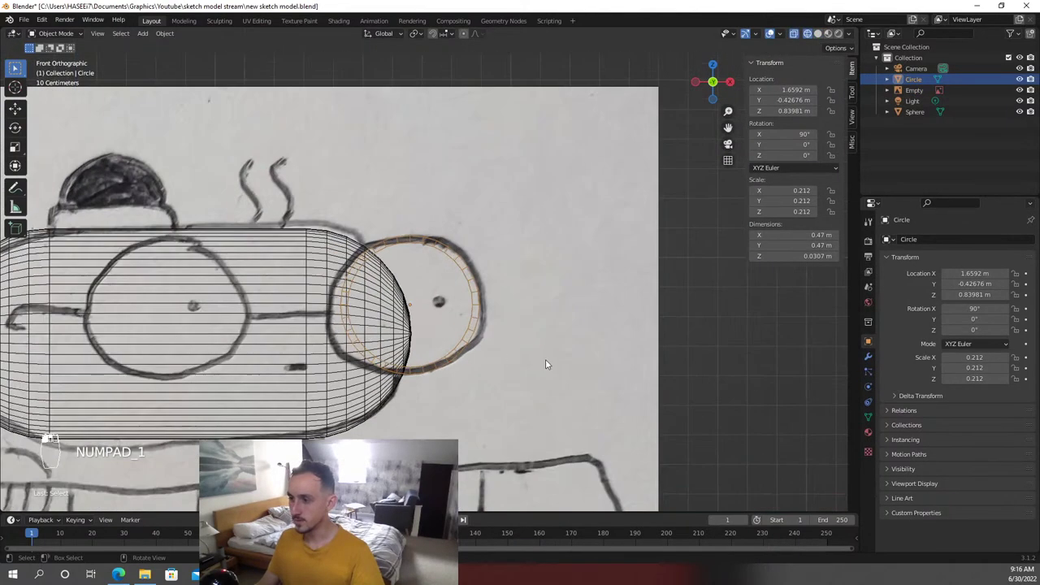
Duplicate the lens ring and slide the copy left over the other eye drawing
key(shift+d)
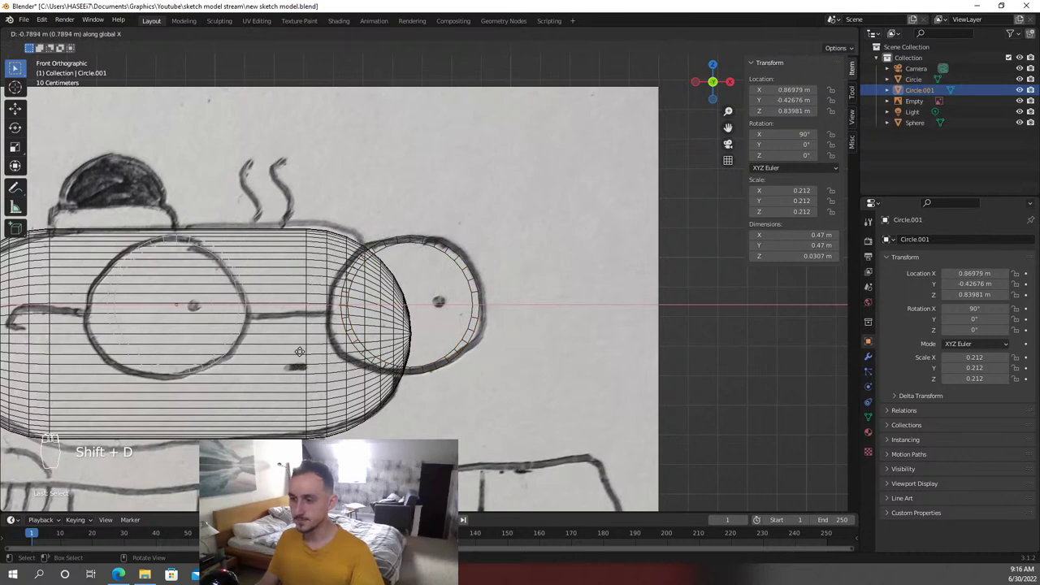
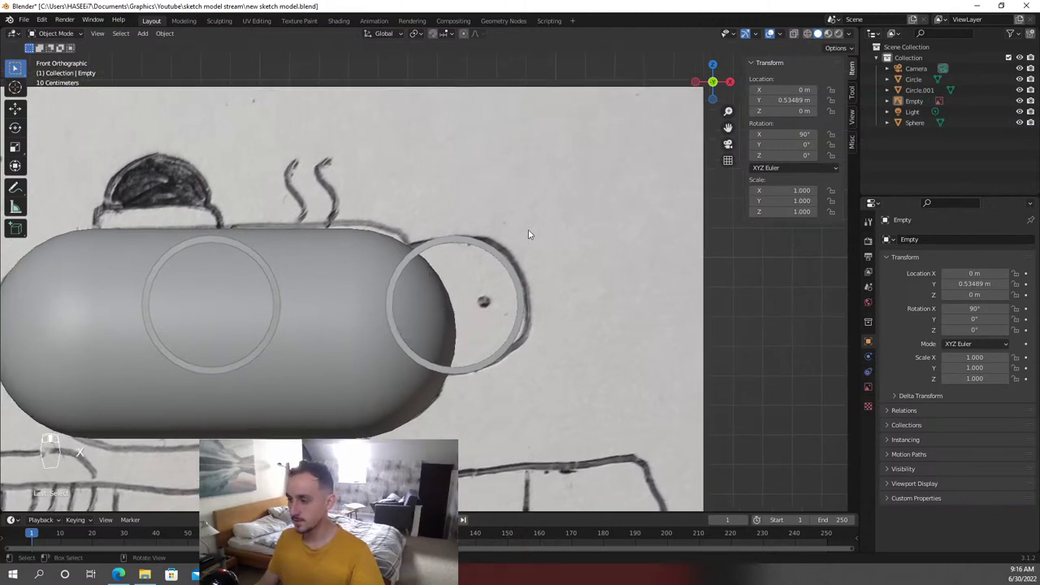
key(z)
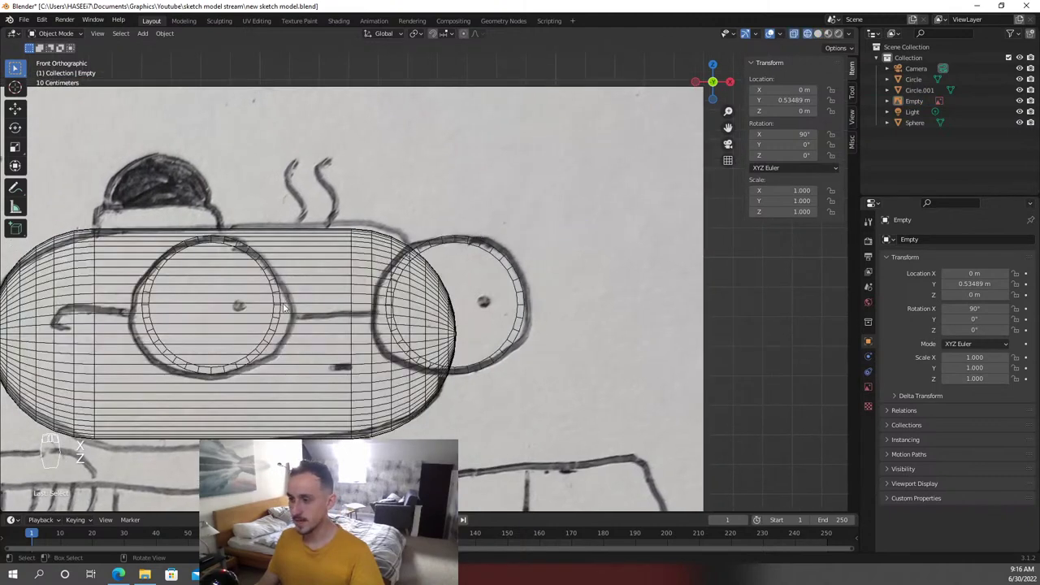
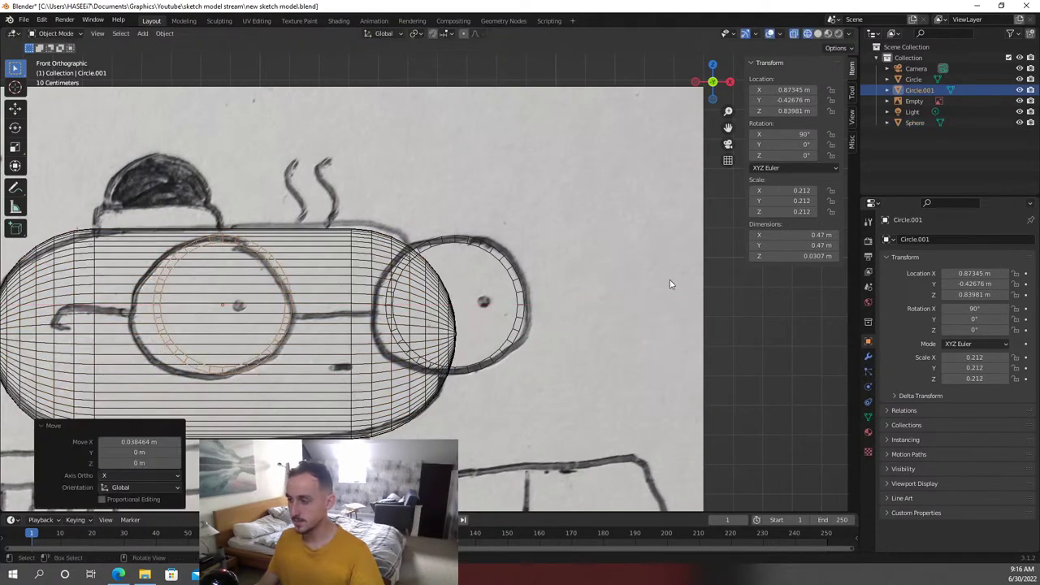
key(g)
key(shift+a)
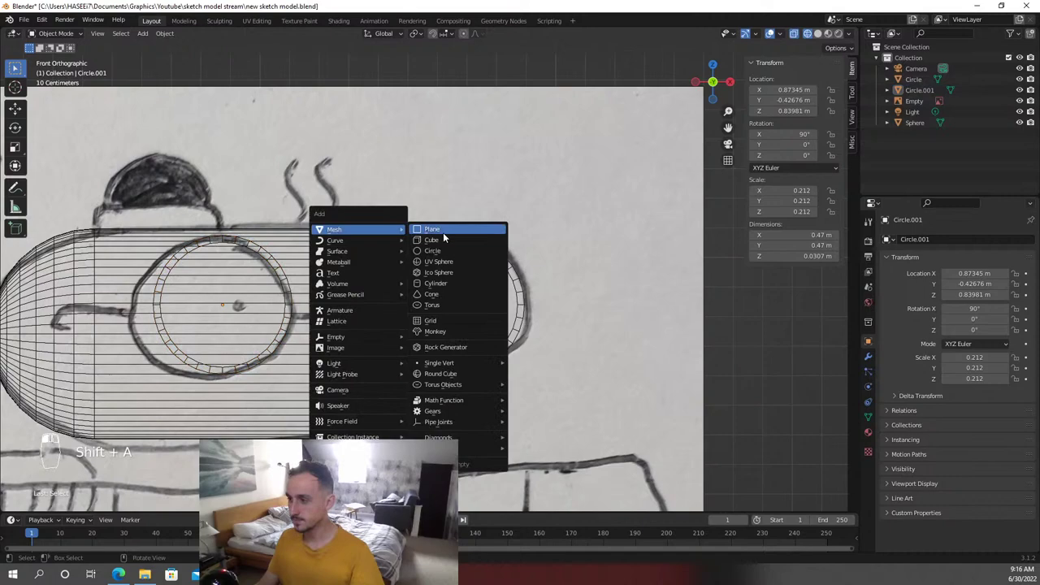
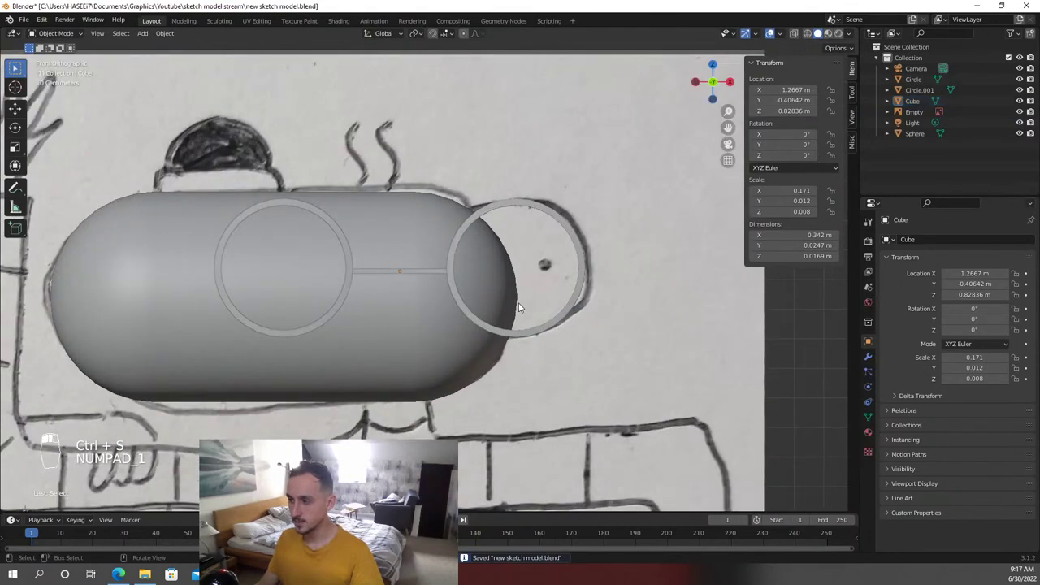
Position the thin cube bridge between the two lens rings and save the file
drag(524, 306, 534, 256)
key(shift+a)
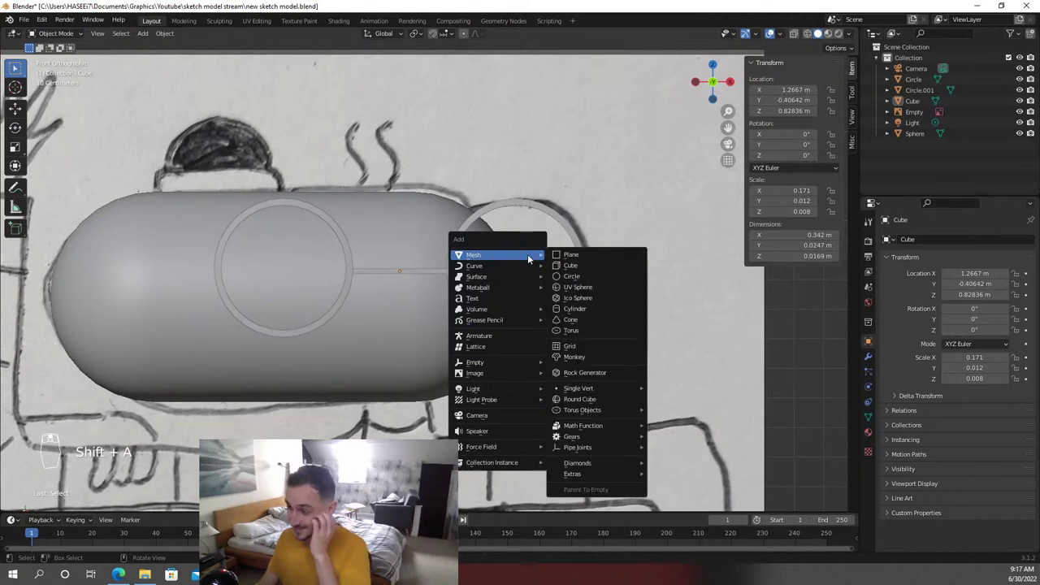
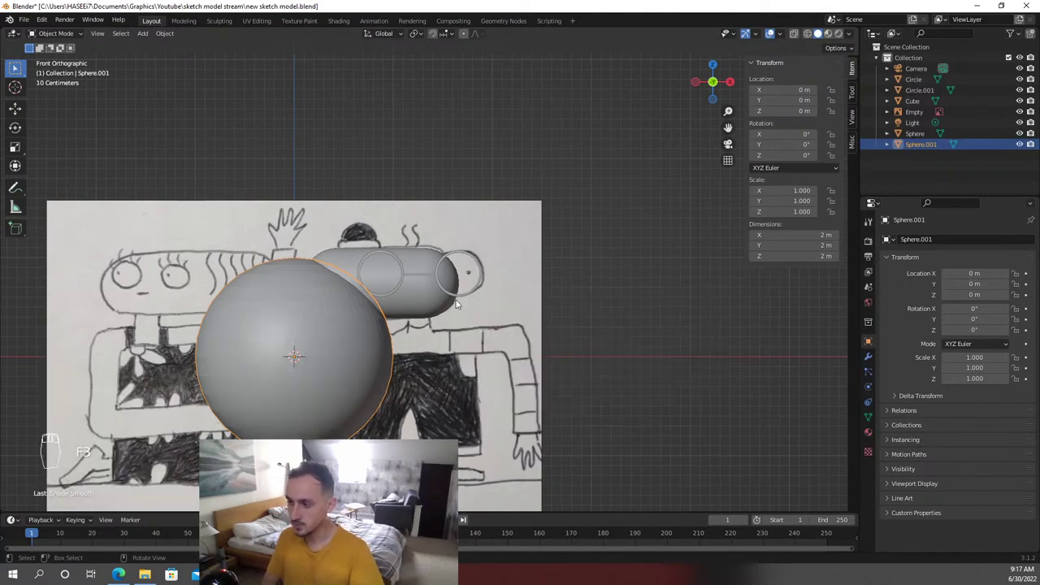
Shrink the new UV sphere to a tiny 0.031 pupil size
key(s)
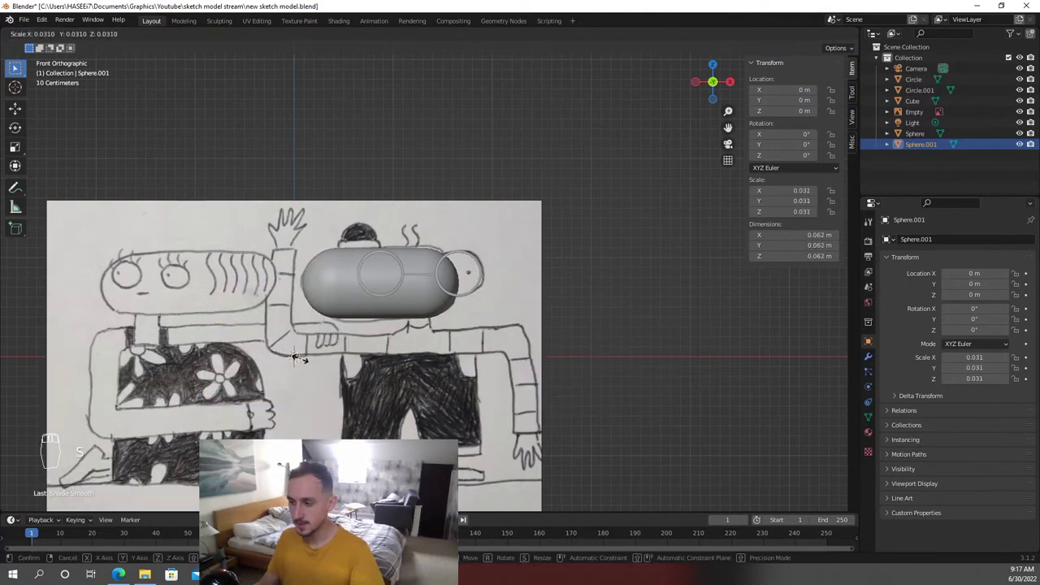
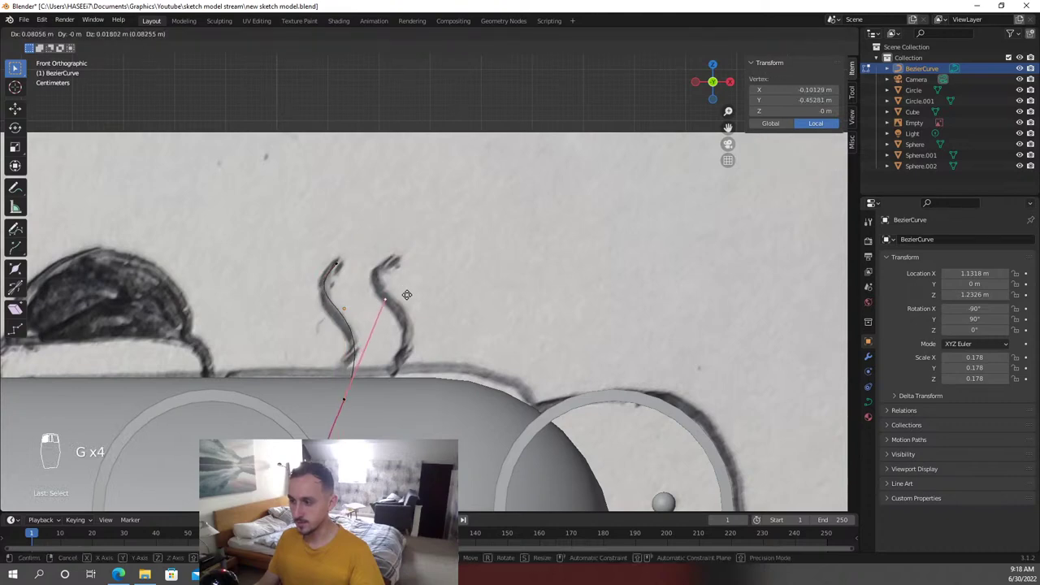
Move the Bezier control points and handles to trace the left steam squiggle
key(g)
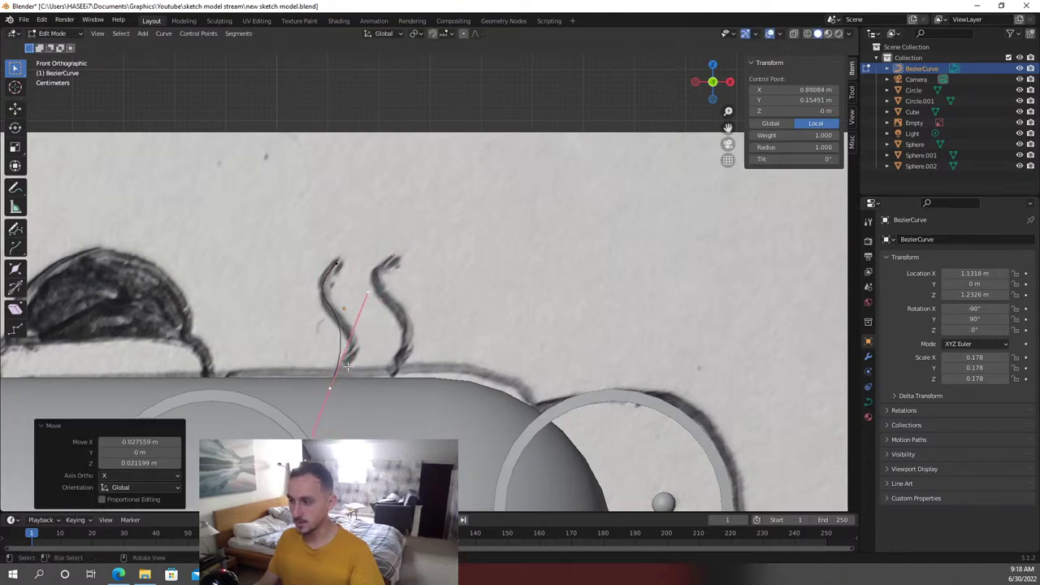
key(g)
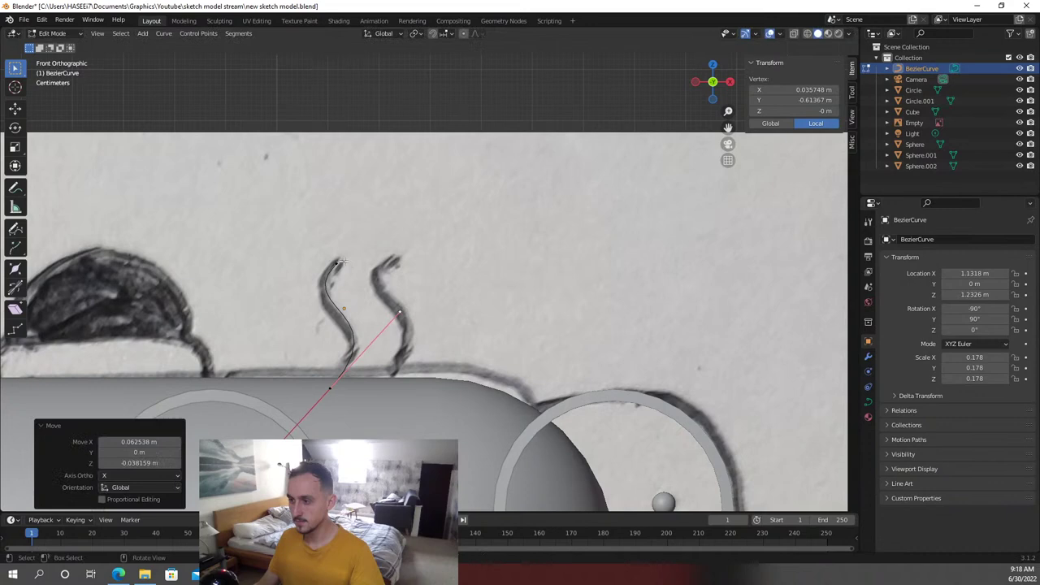
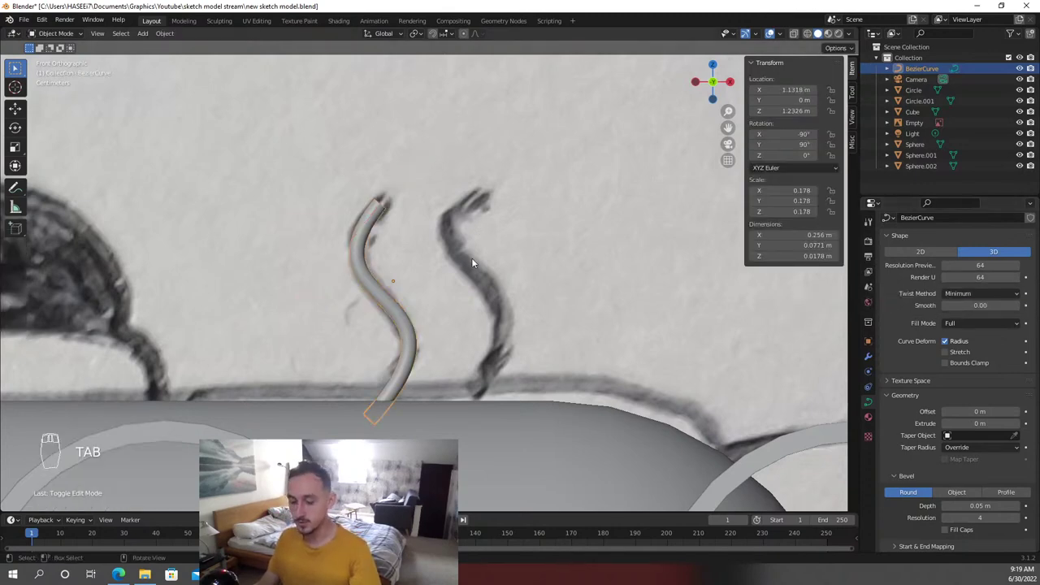
Duplicate the steam tube onto the right squiggle and reframe the view around the head
key(shift+d)
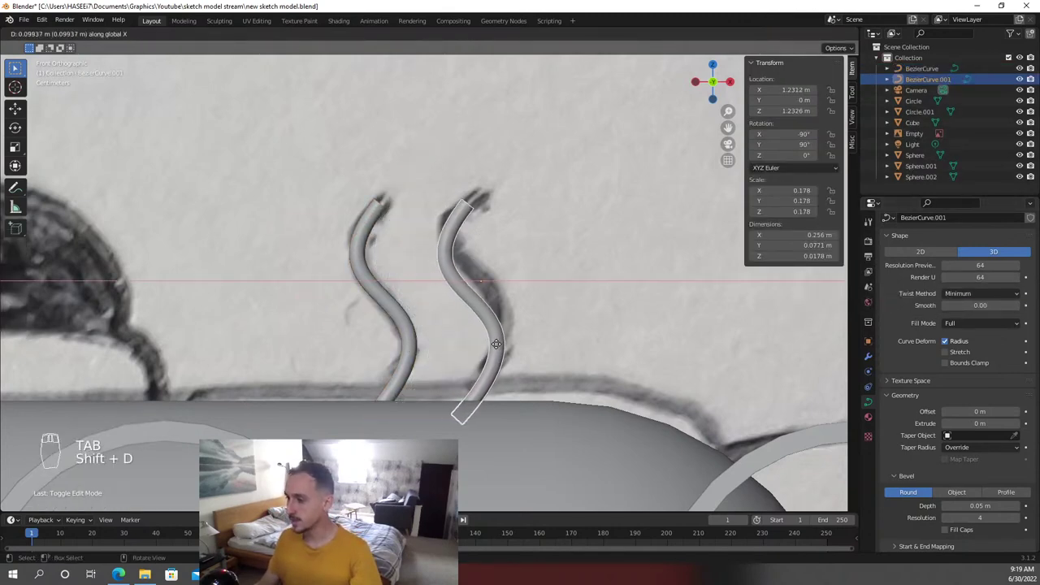
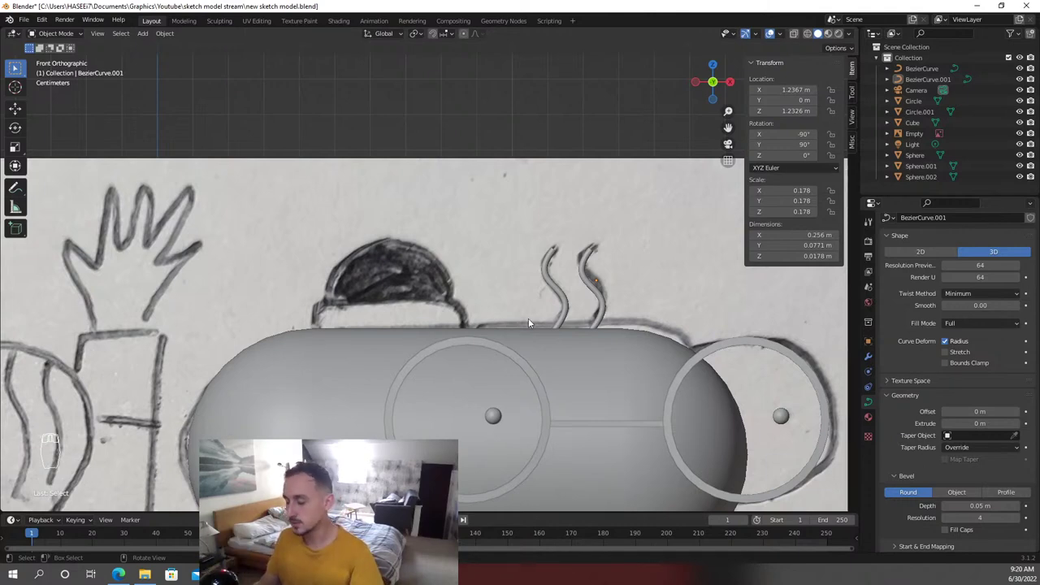
drag(548, 173, 532, 184)
Add a large UV sphere for the hat and box-select its lower vertices for removal
key(shift+a)
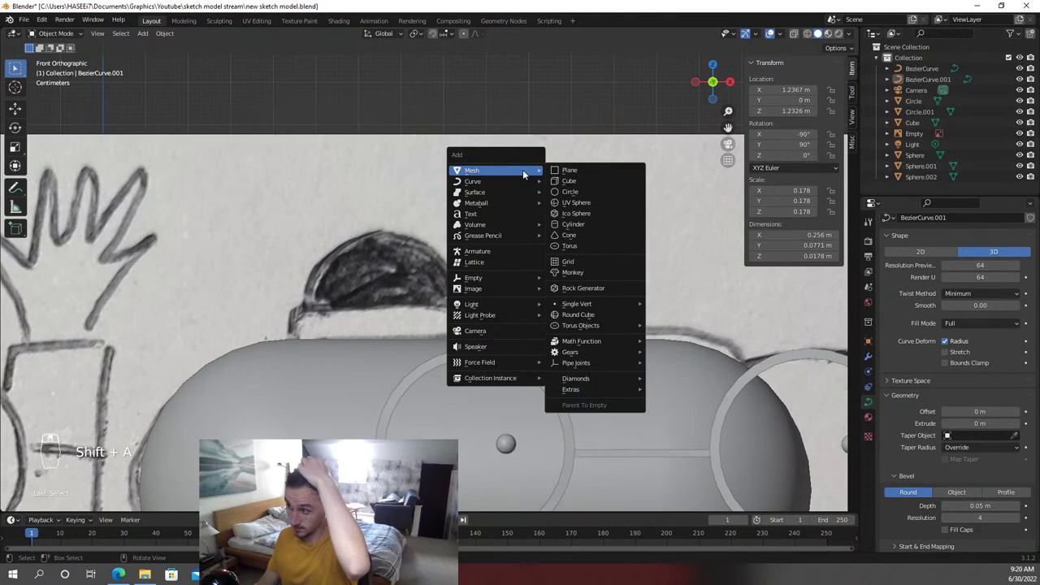
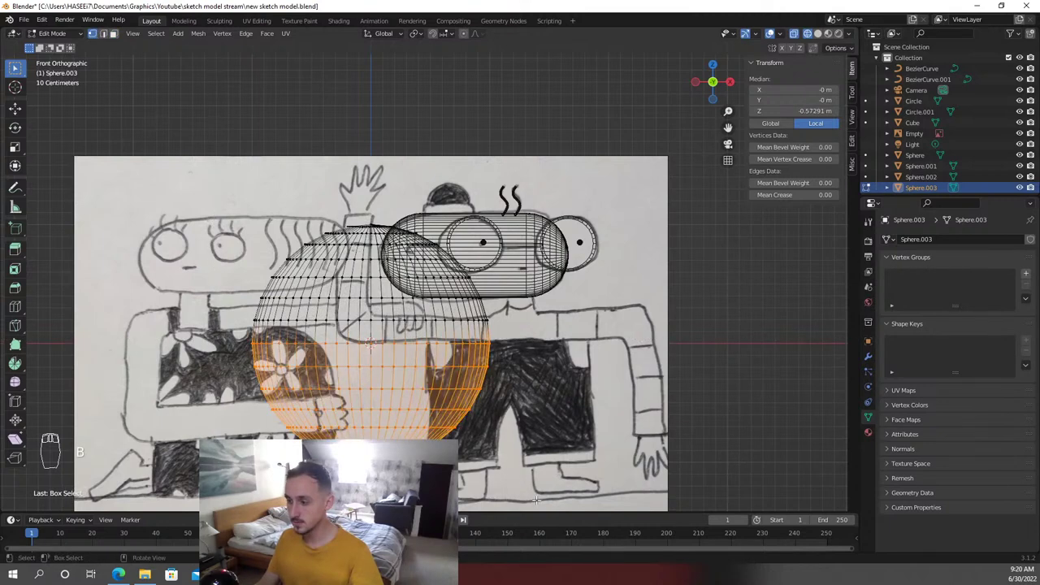
key(b)
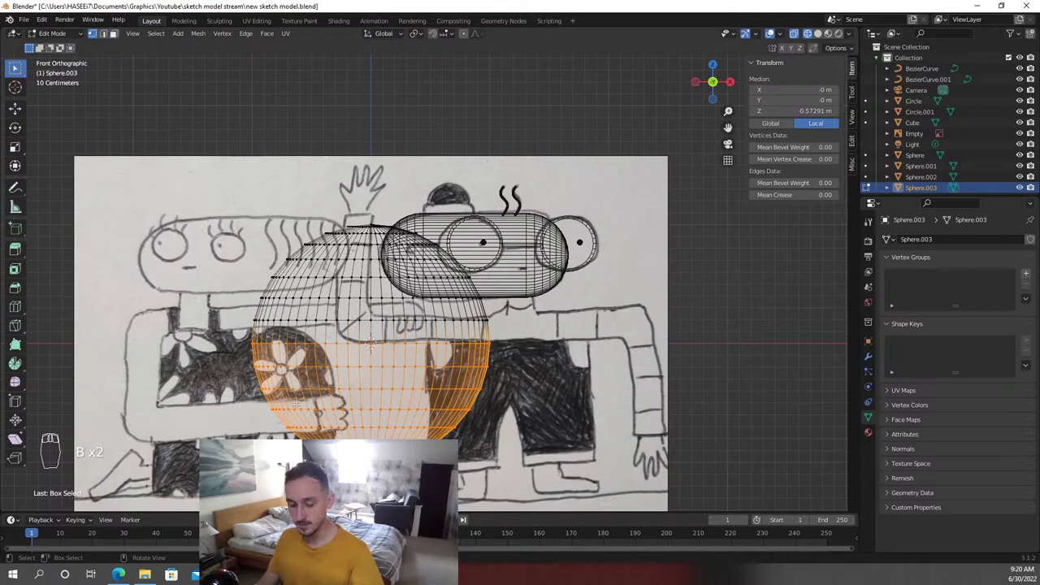
key(alt+a)
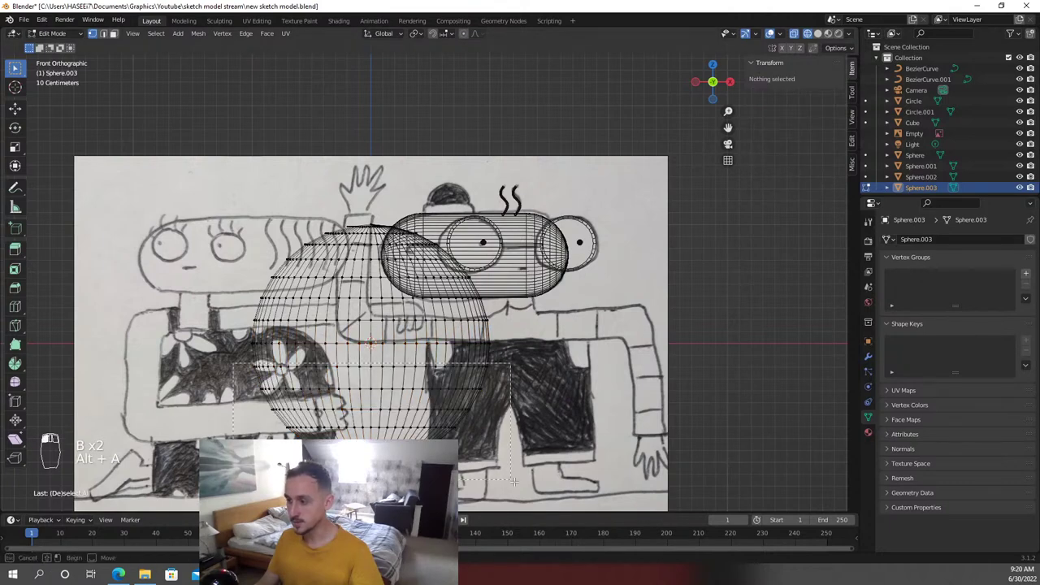
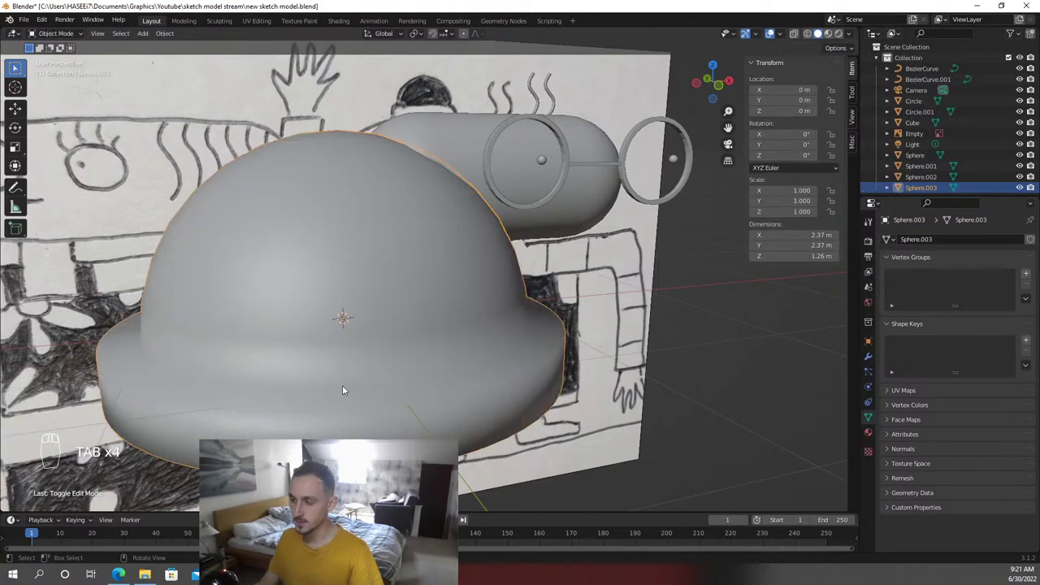
Add edge loops on the brim's top, side and underside and slide them toward its edges
key(ctrl+r)
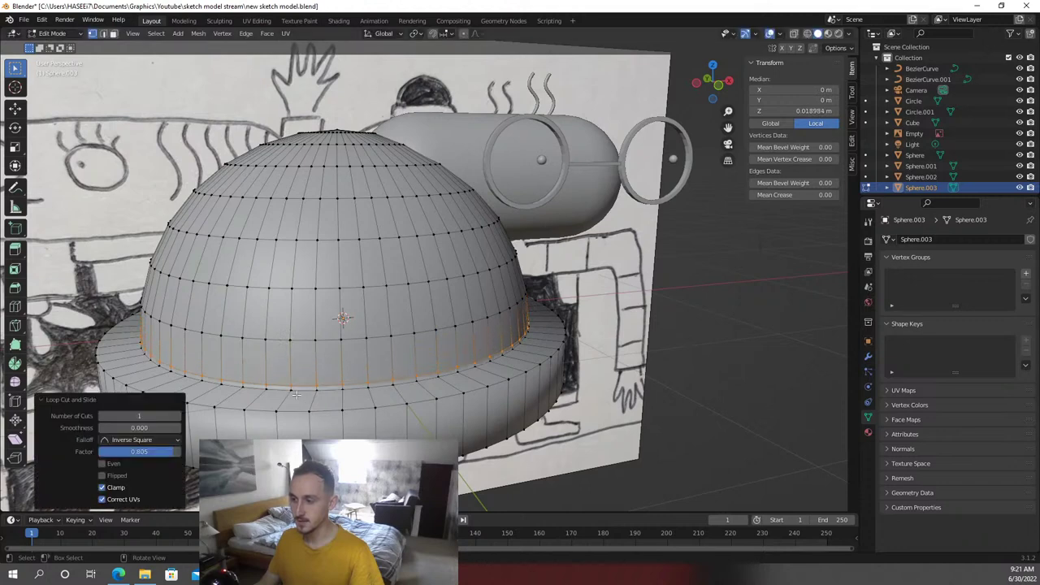
key(Tab)
key(Tab)
key(ctrl+r)
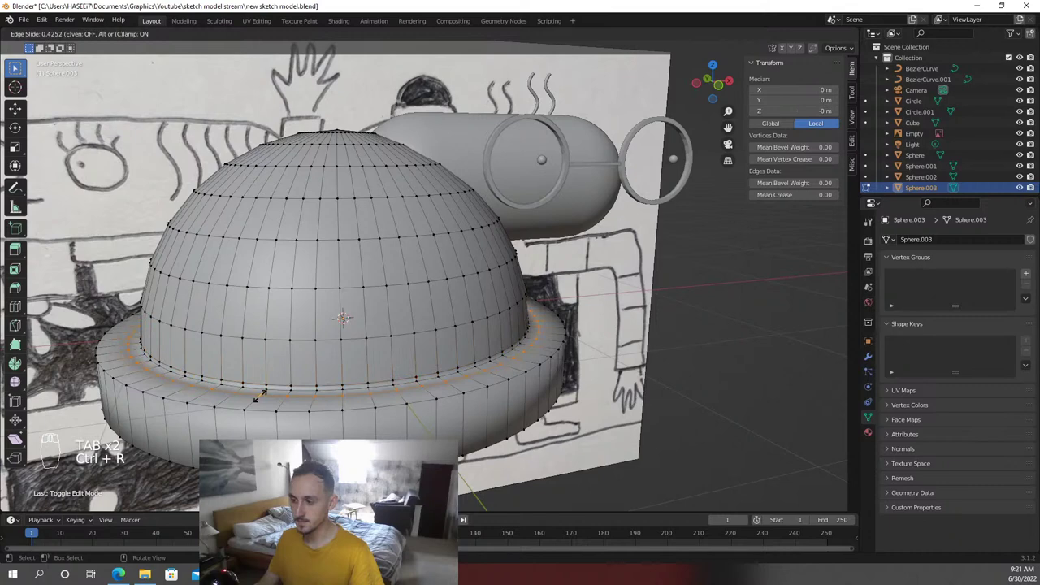
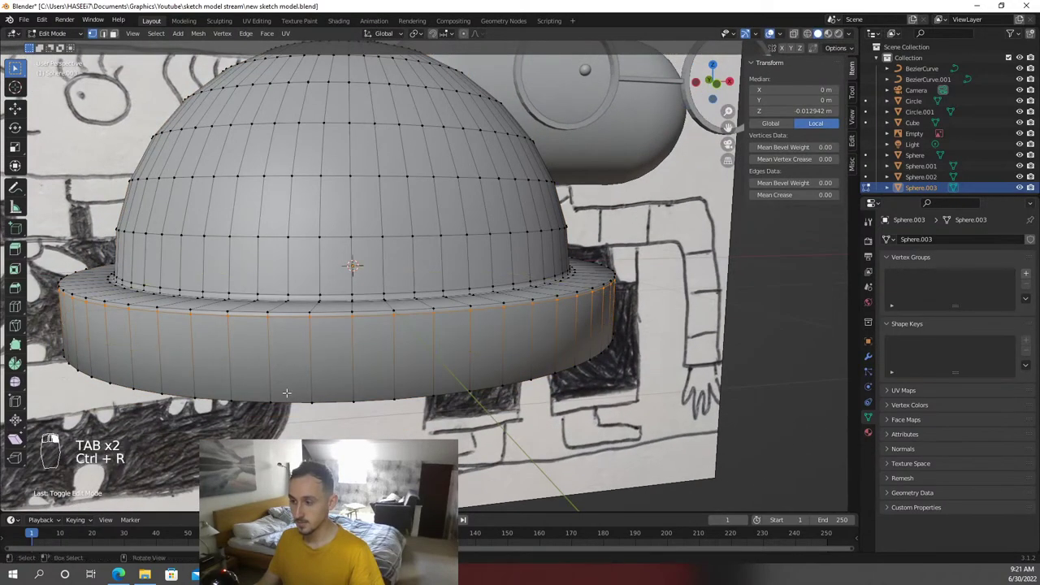
key(Tab)
key(ctrl+r)
key(Tab)
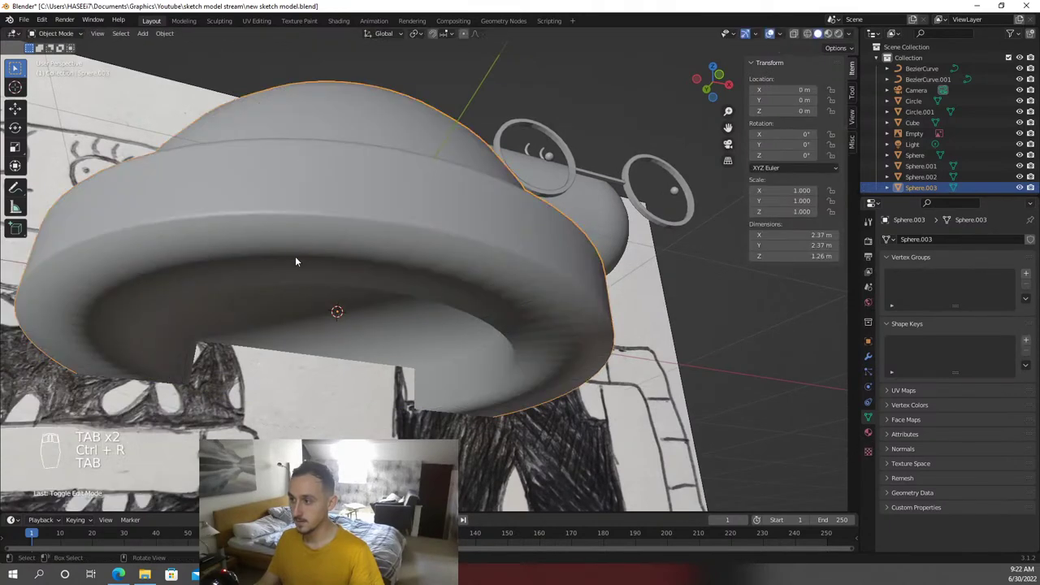
key(Tab)
key(ctrl+r)
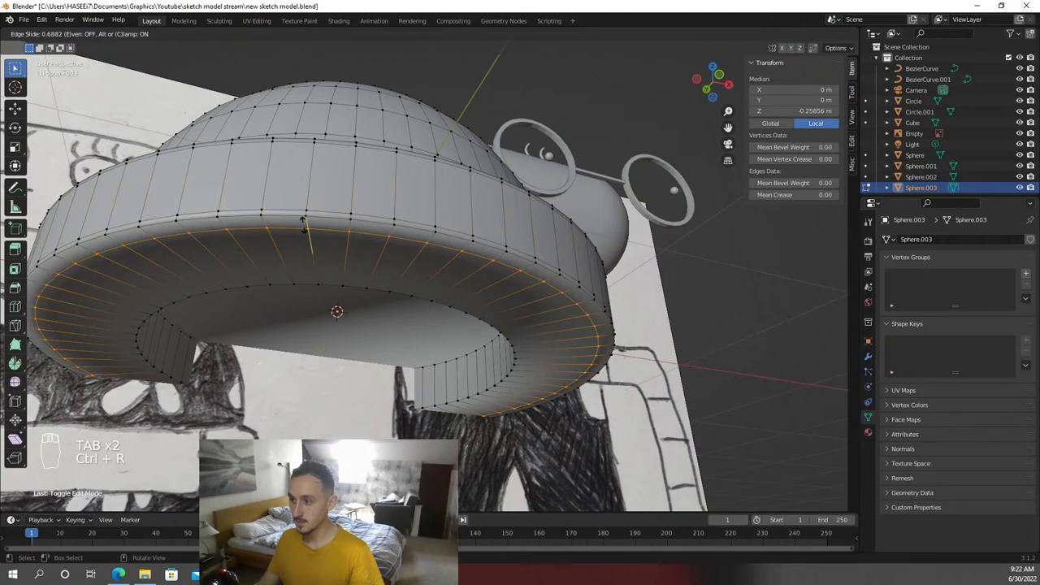
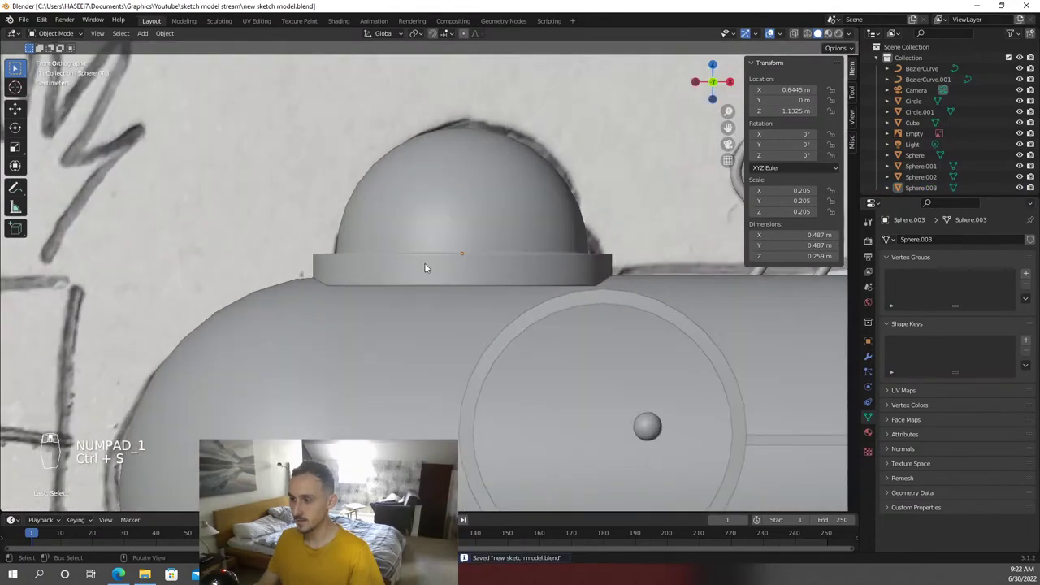
Raise the hat slightly on the head, check its fit, and start adding a cube over the chest
key(g)
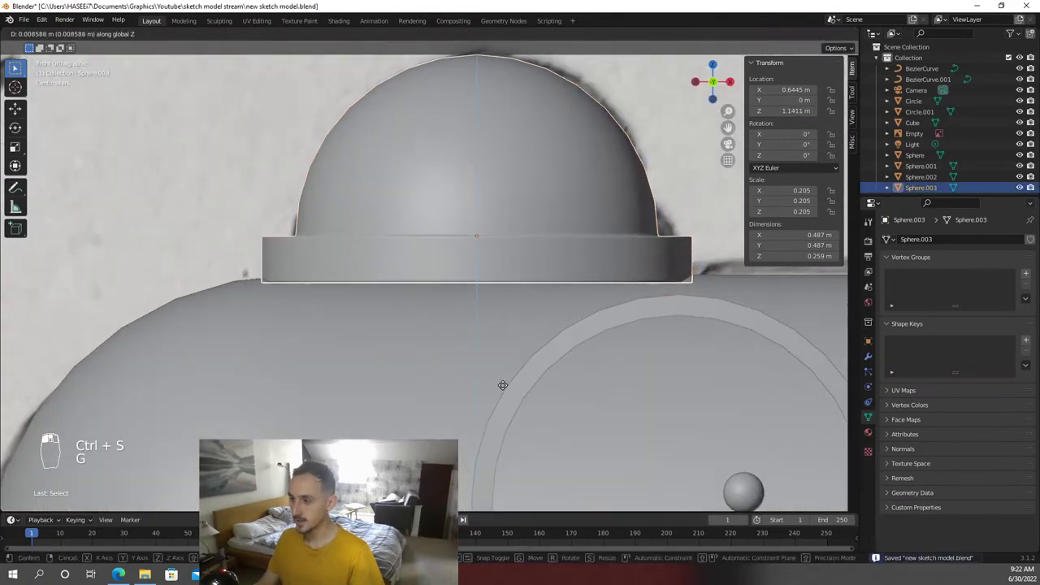
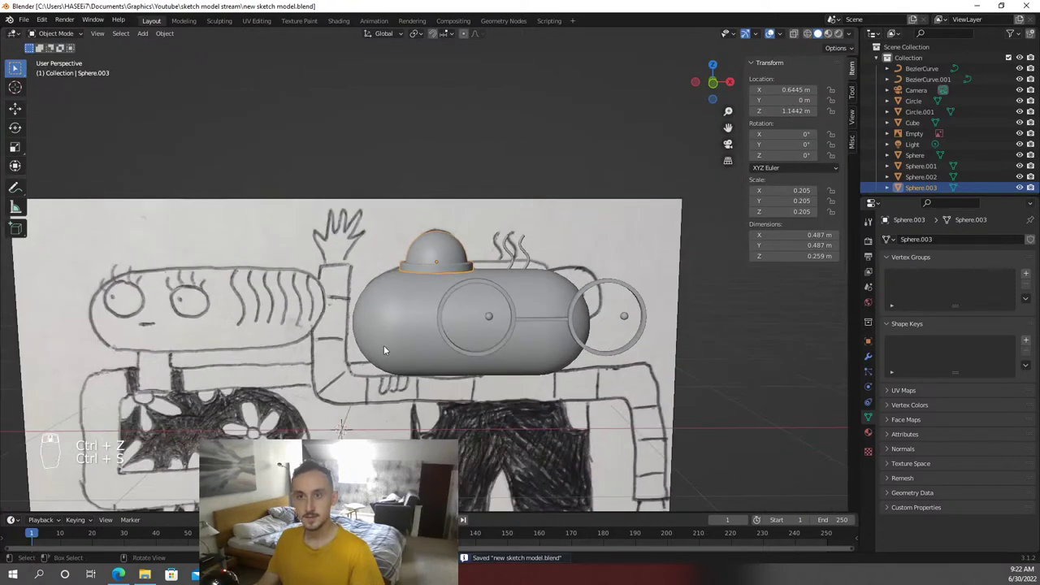
drag(463, 330, 539, 320)
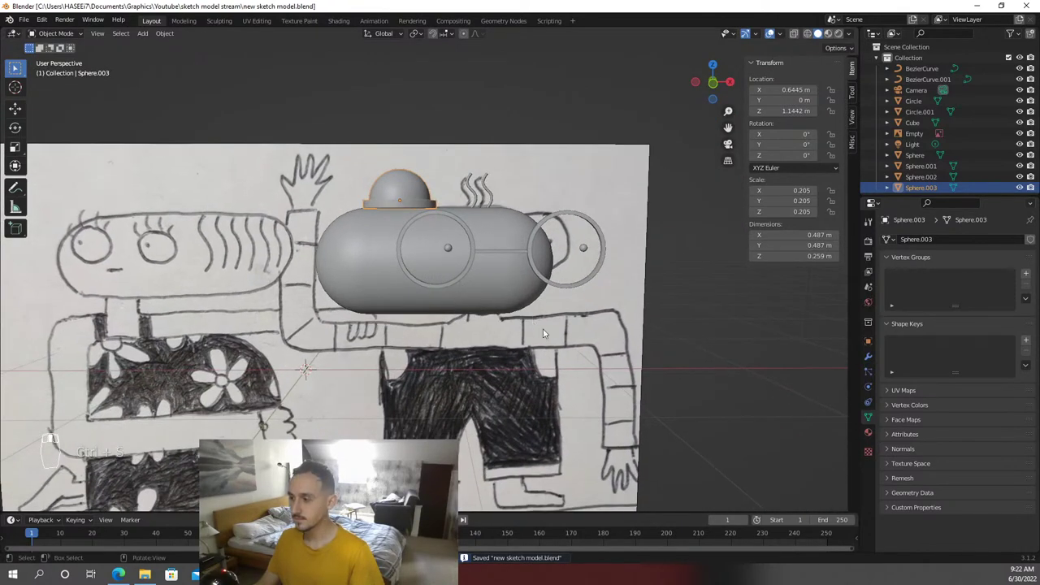
key(KP_1)
drag(574, 294, 388, 254)
key(shift+a)
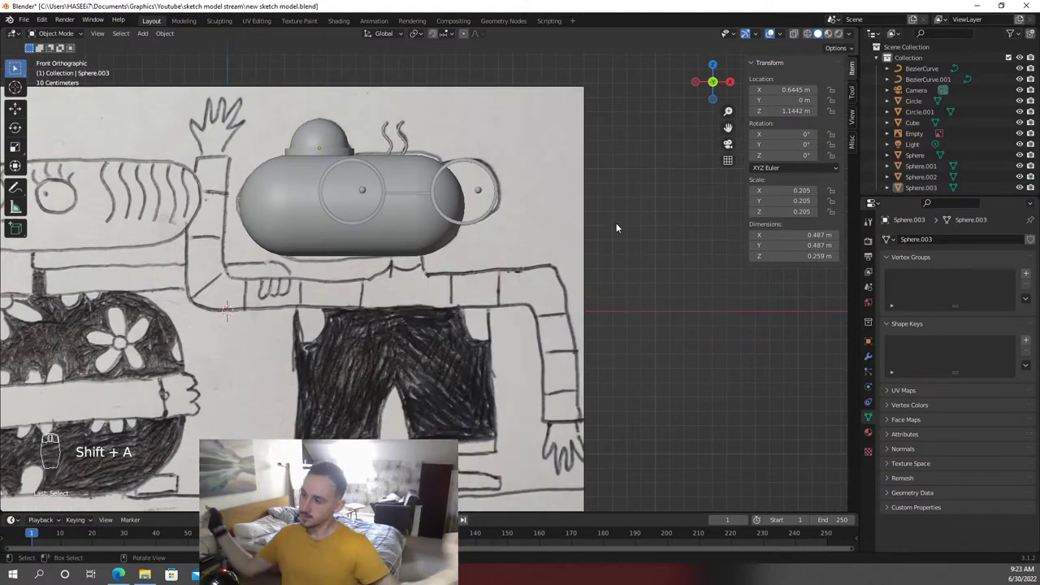
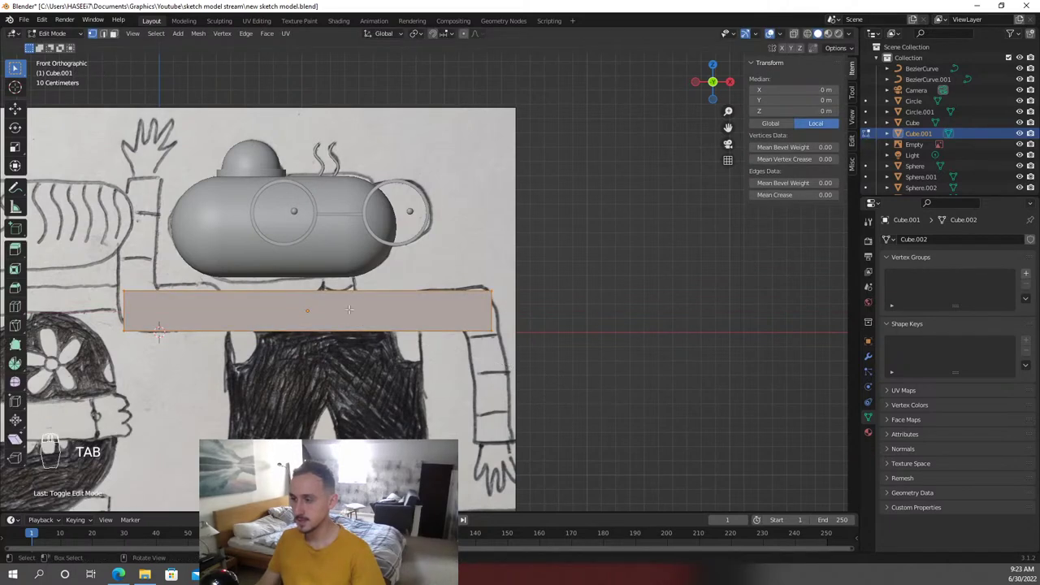
Stretch the thin box sideways along X into a long bar across the arms
key(s)
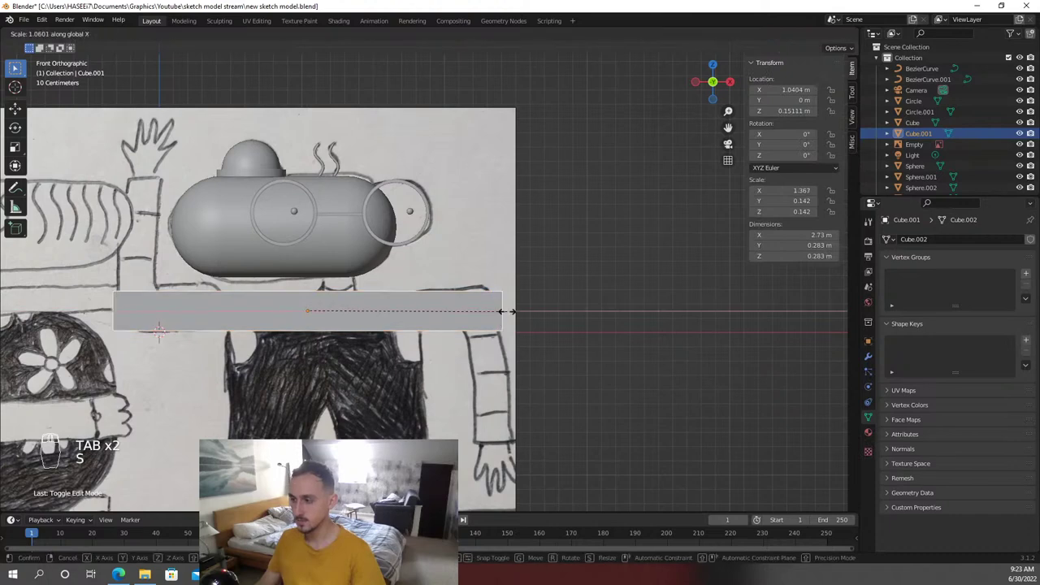
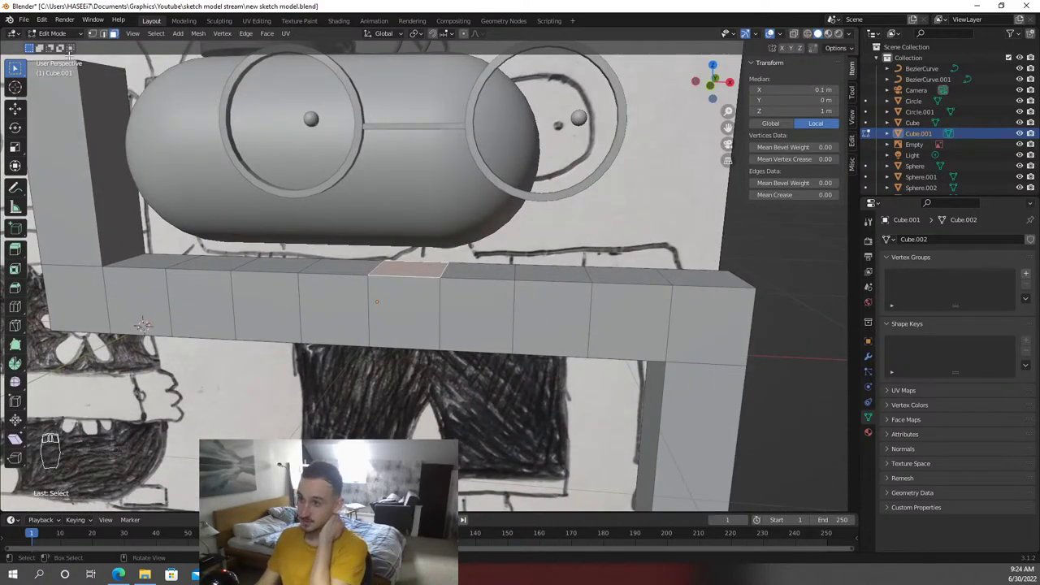
Extrude the bar's middle top face upward into a short neck reaching the head
key(KP_1)
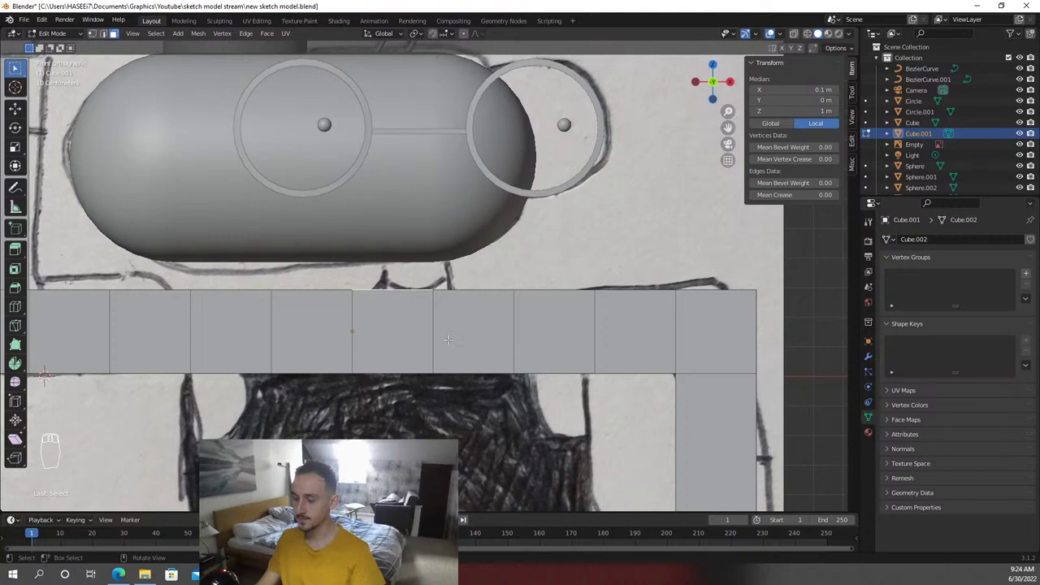
key(e)
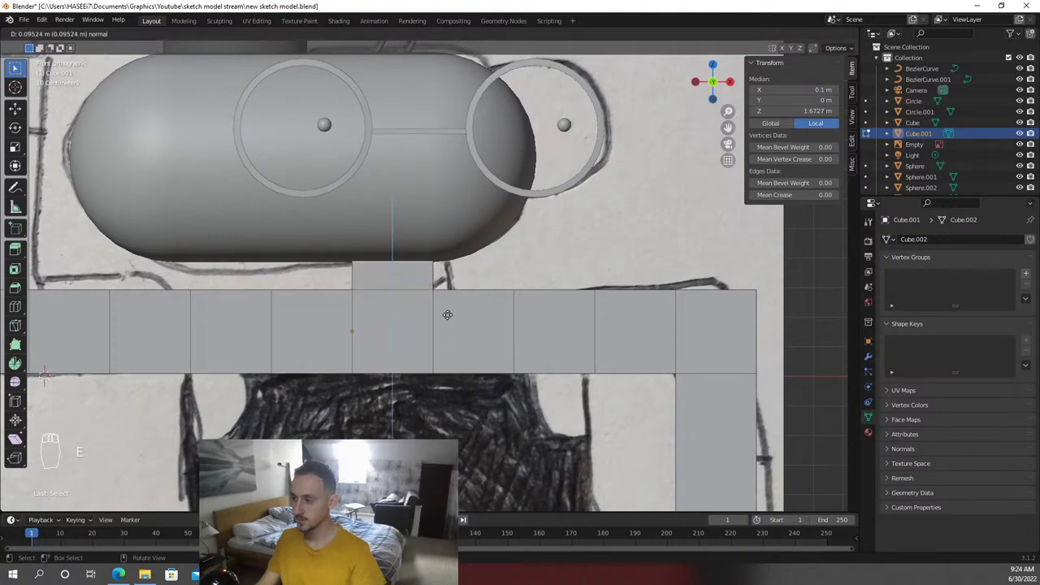
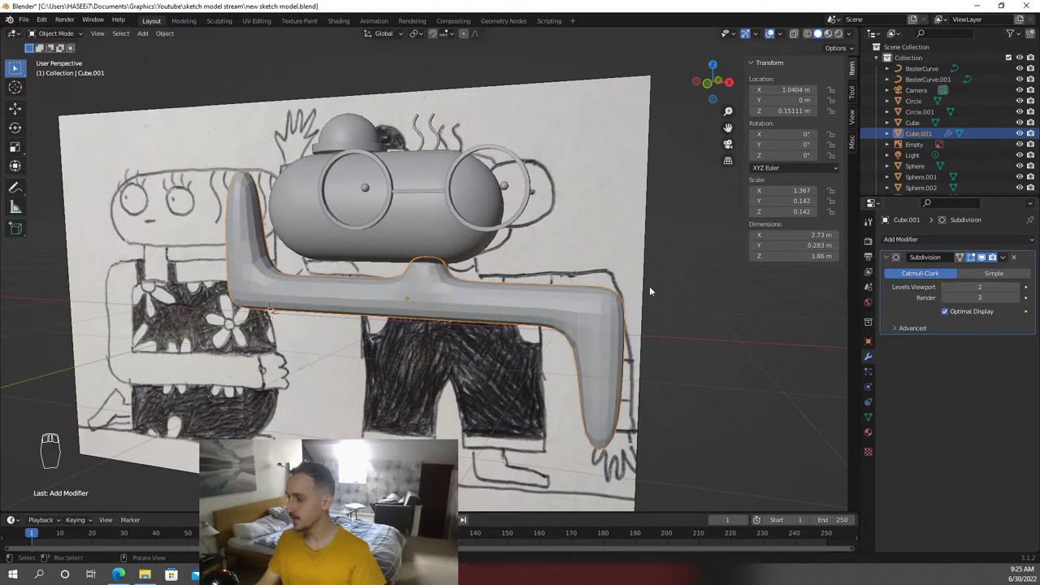
Add edge loops near the arm corners to tighten the bends, then save the file
key(KP_1)
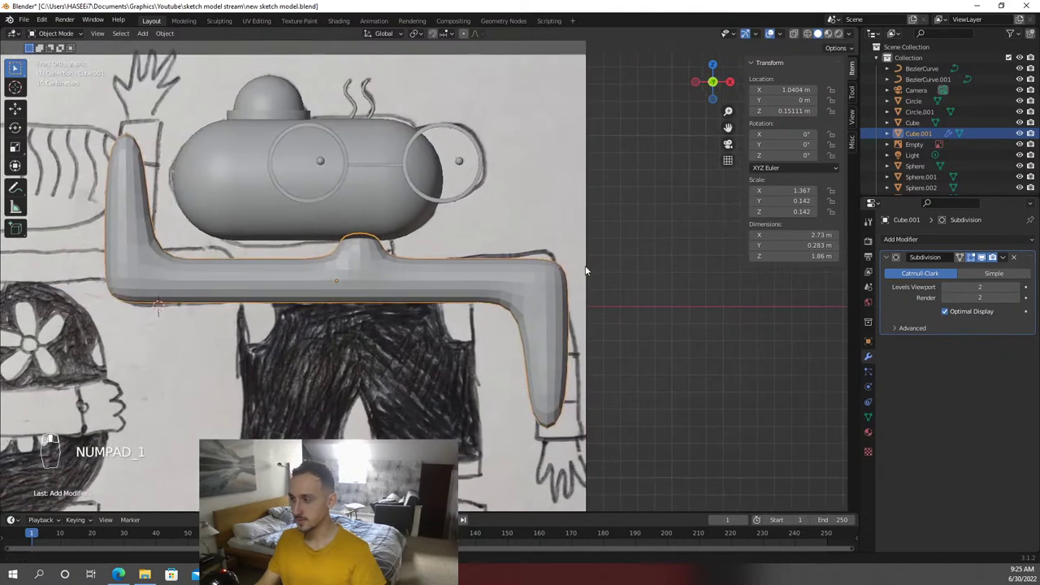
key(Tab)
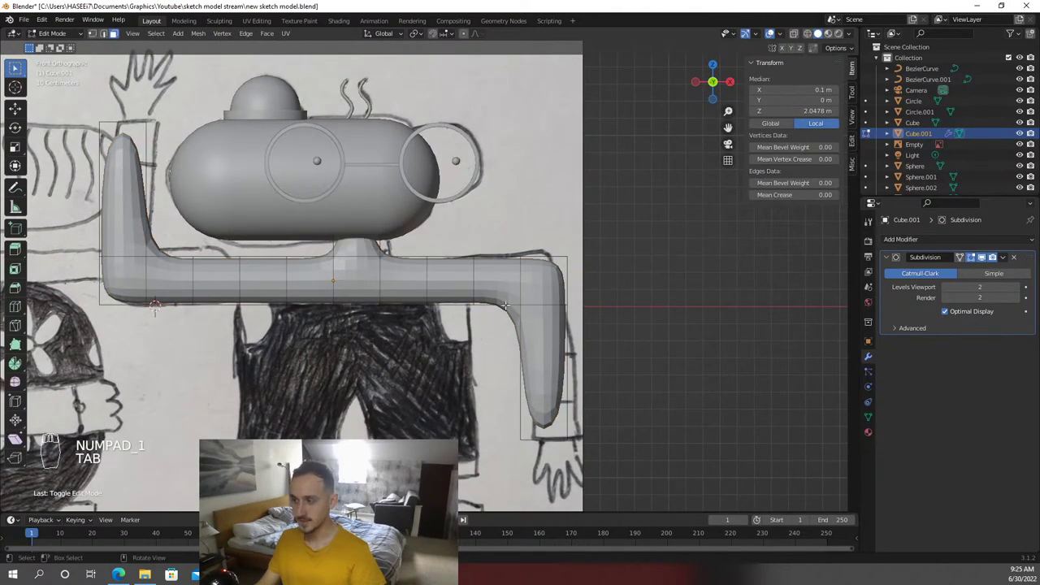
key(ctrl+r)
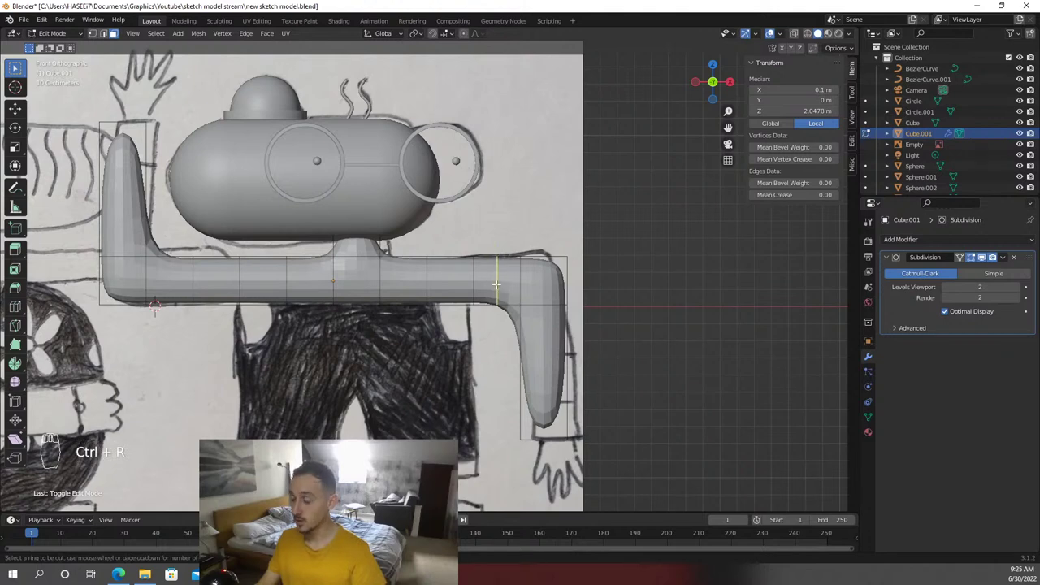
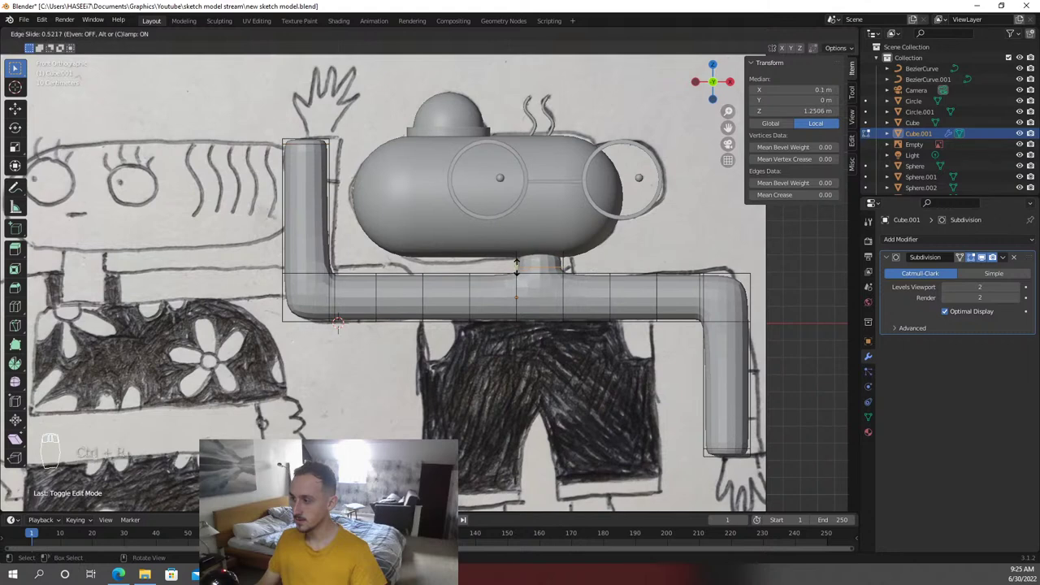
key(Tab)
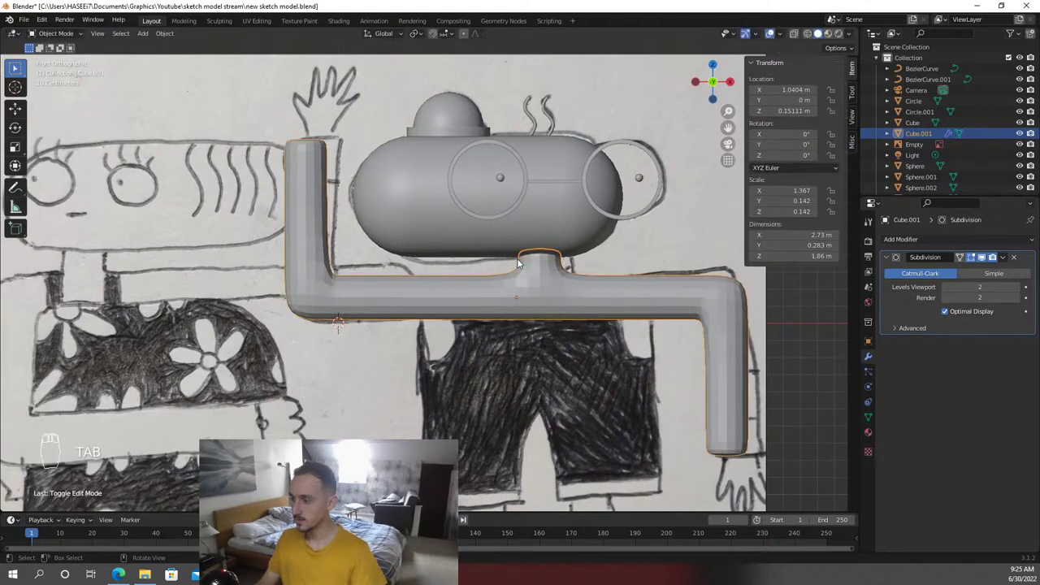
key(F3)
key(ctrl+s)
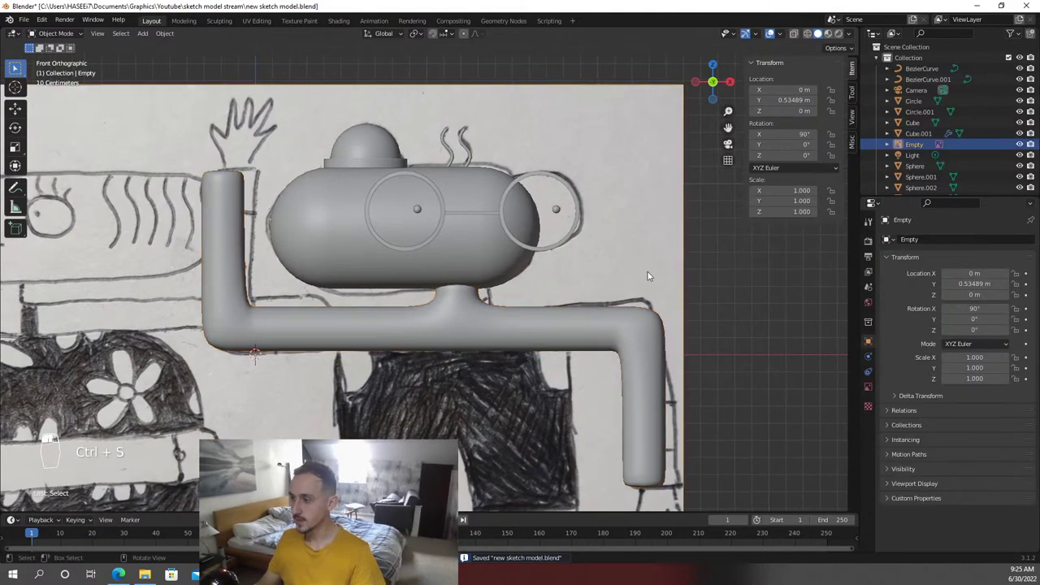
Frame the end of the right arm and start adding a cube for the hand
middle_click(677, 276)
key(KP_1)
middle_click(675, 368)
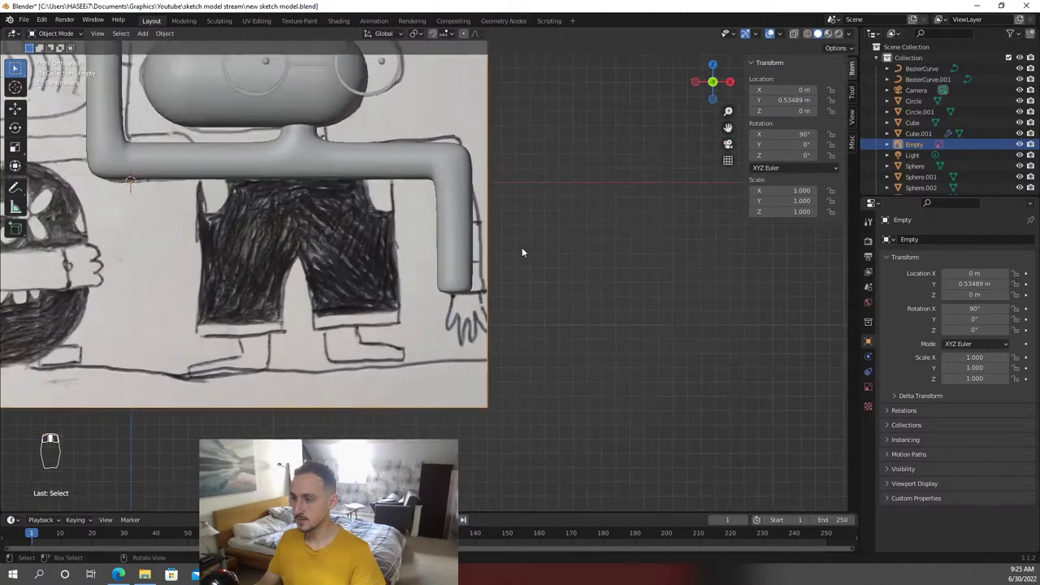
key(shift+a)
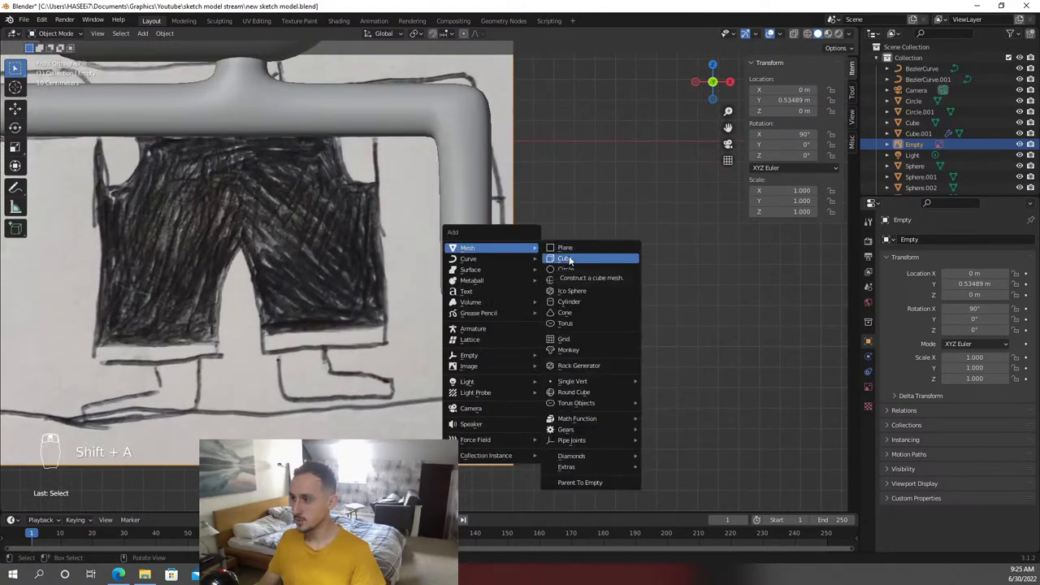
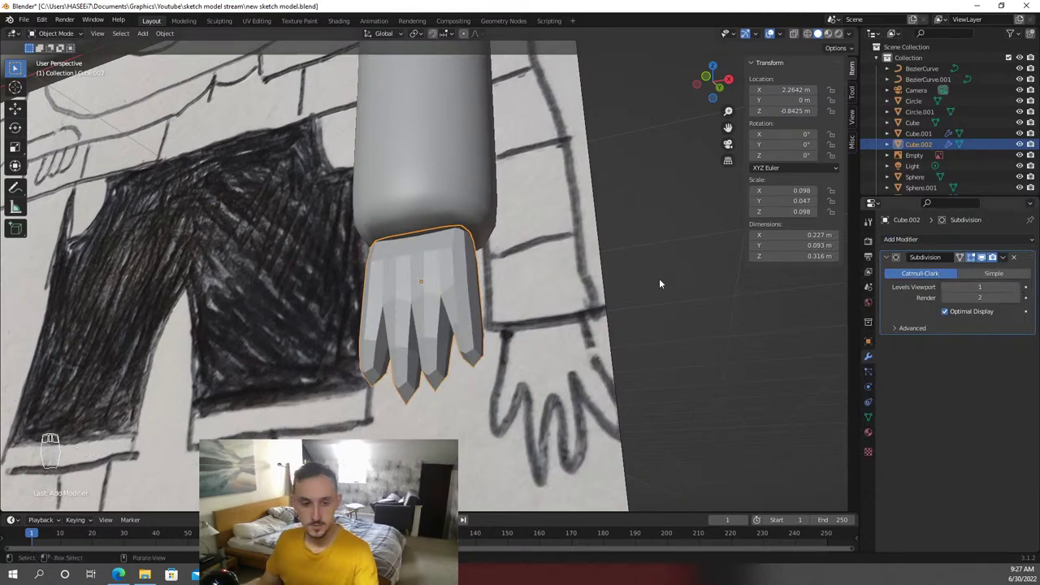
Shade the hand smooth and move the fingertip faces into a rounded glove shape
key(F3)
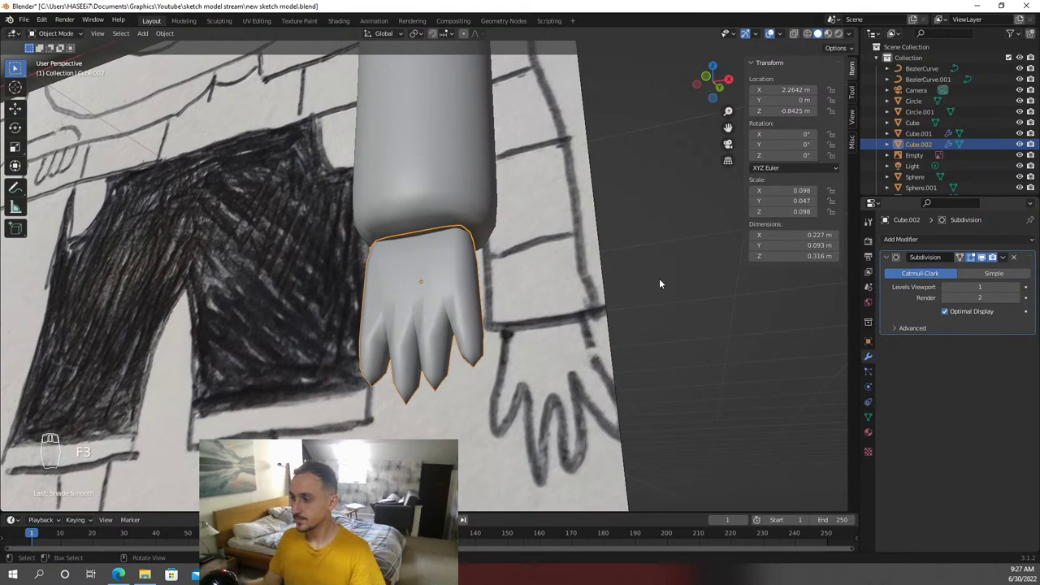
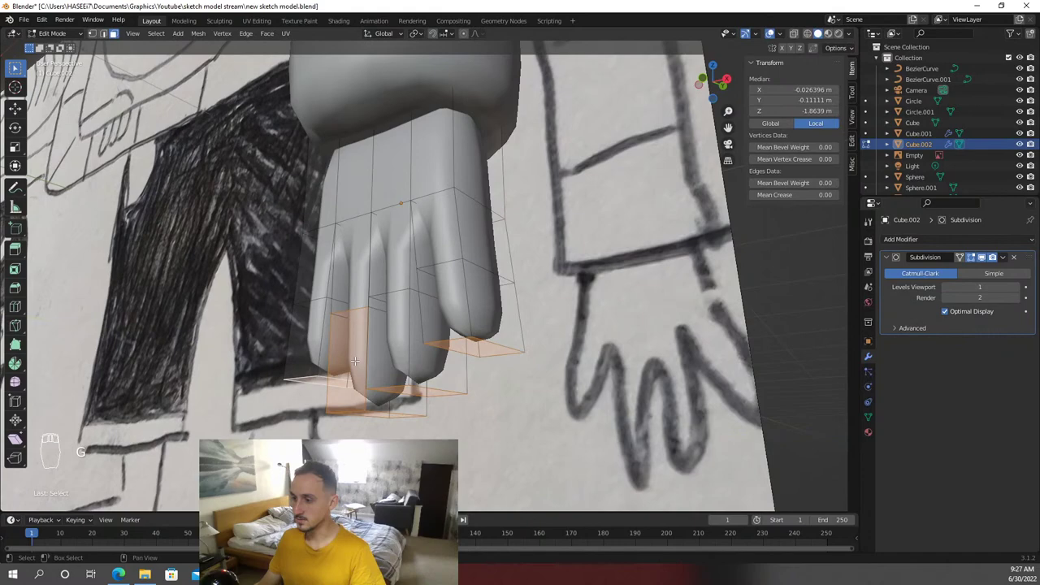
key(g)
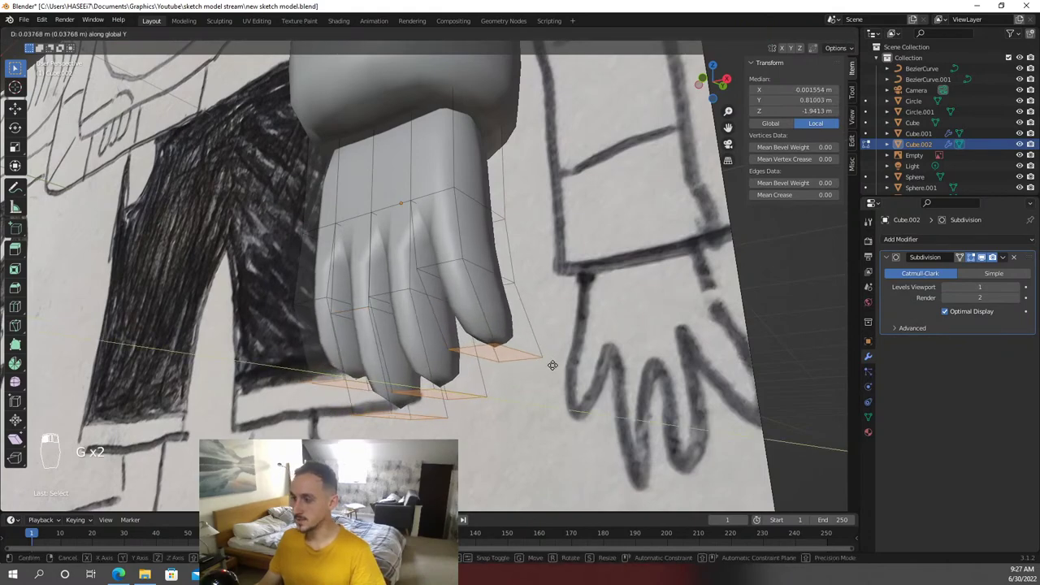
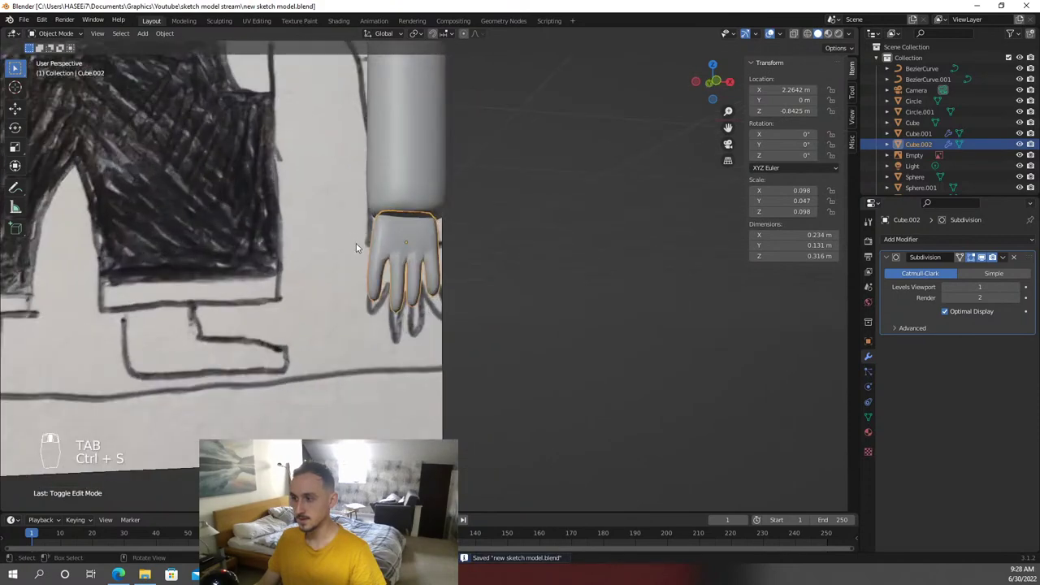
Tweak the hand mesh and position it at the end of the lowered arm, saving the file
key(Tab)
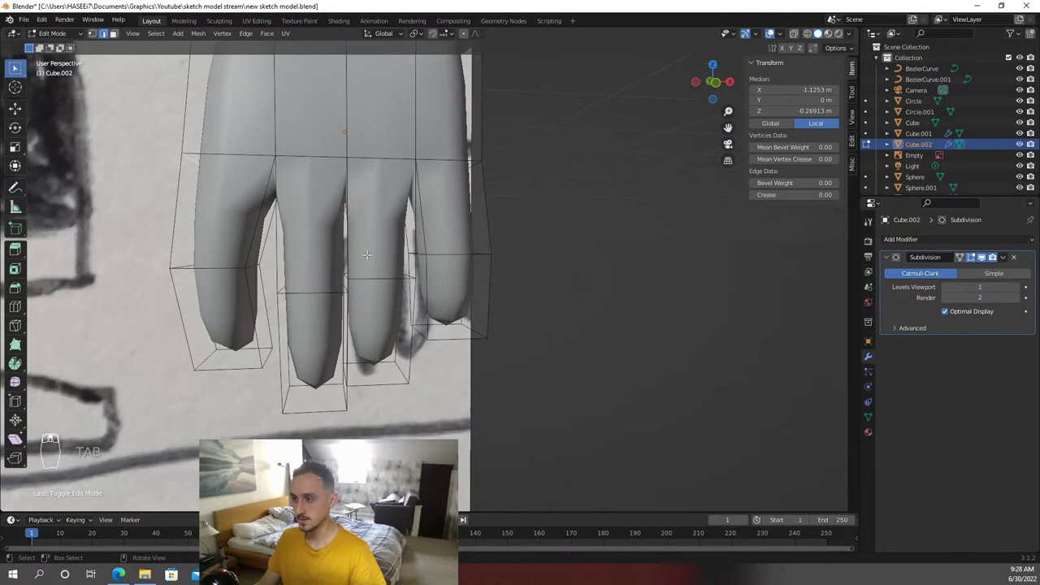
key(Tab)
key(ctrl+s)
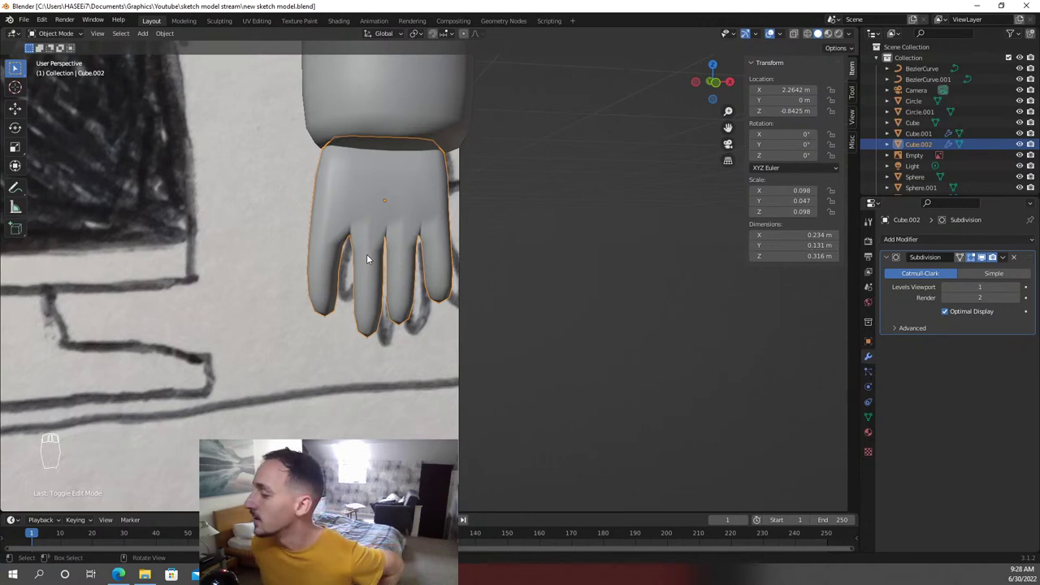
middle_click(485, 201)
drag(485, 200, 393, 219)
drag(547, 201, 472, 231)
key(ctrl+s)
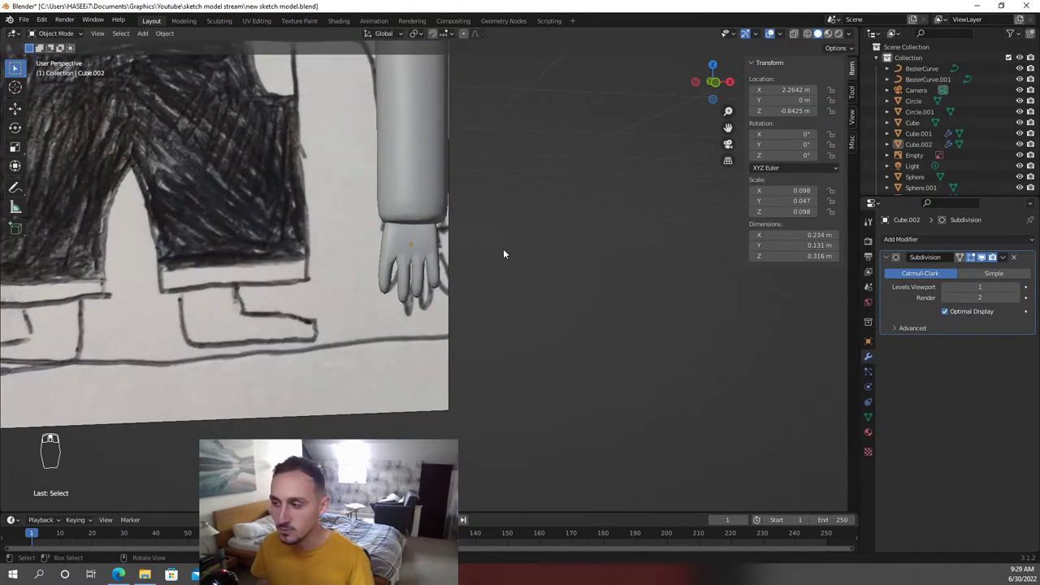
View the whole character from the front and duplicate the hand for the other arm
key(KP_1)
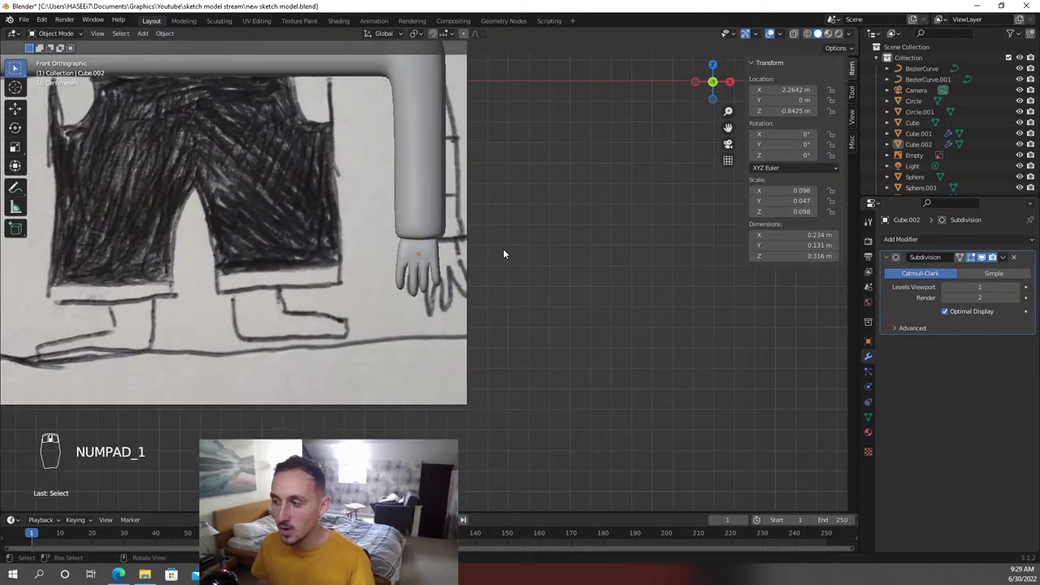
drag(496, 282, 624, 388)
key(shift+d)
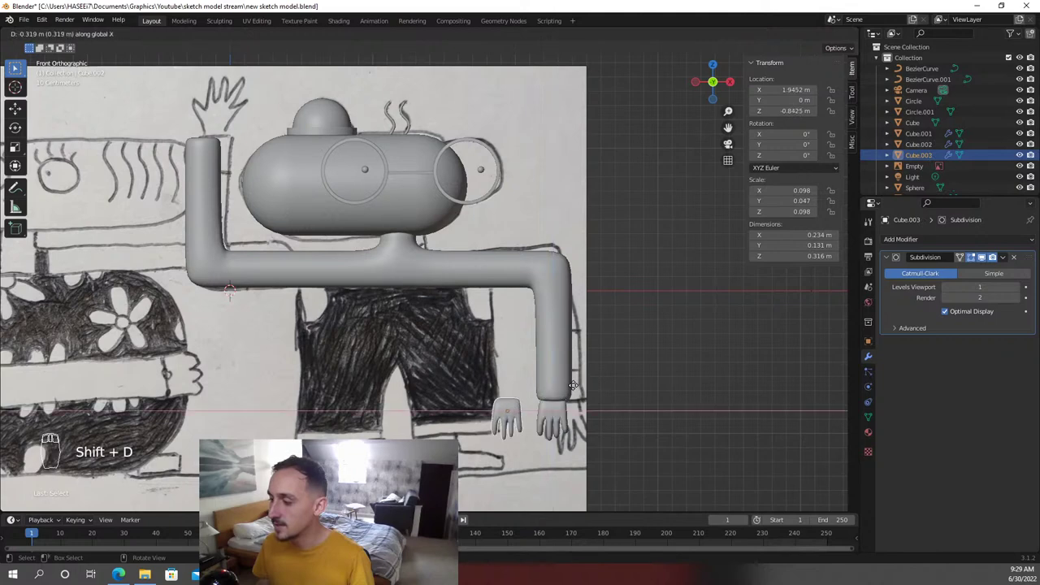
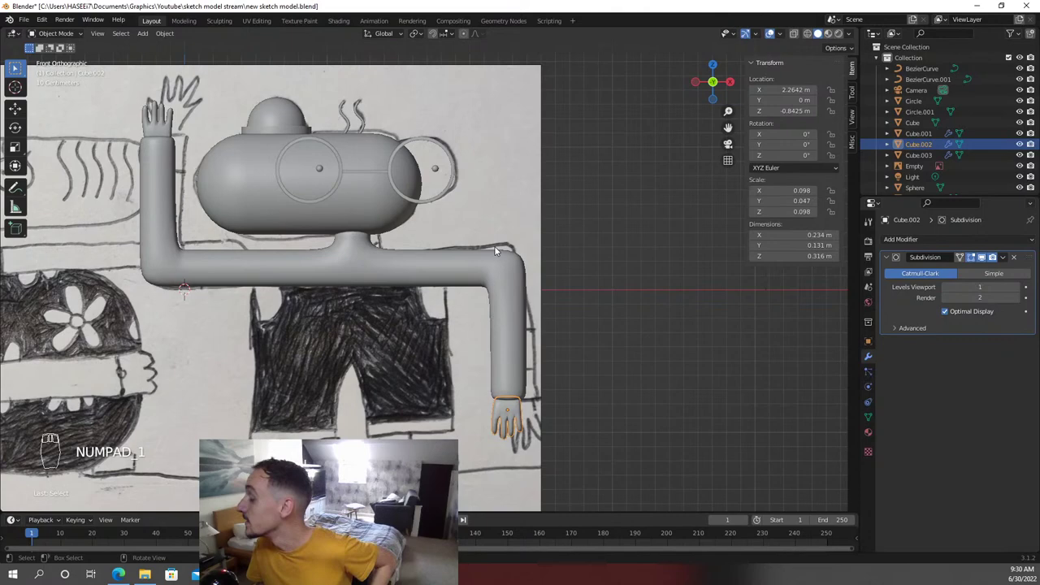
Move, flip and resize the copied hand onto the raised arm's end, then save
drag(299, 189, 376, 229)
drag(377, 230, 456, 285)
drag(457, 285, 487, 298)
key(s)
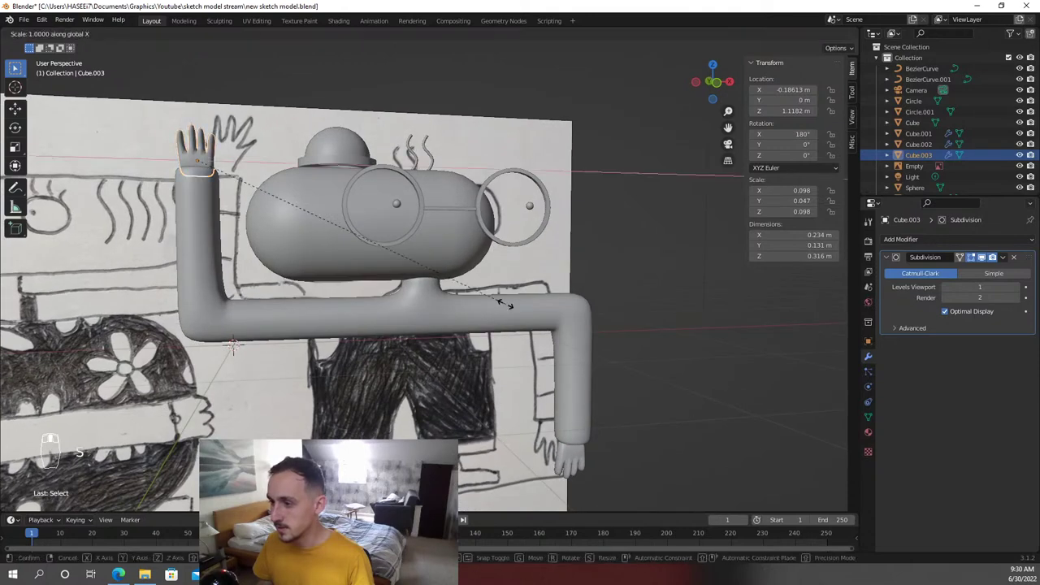
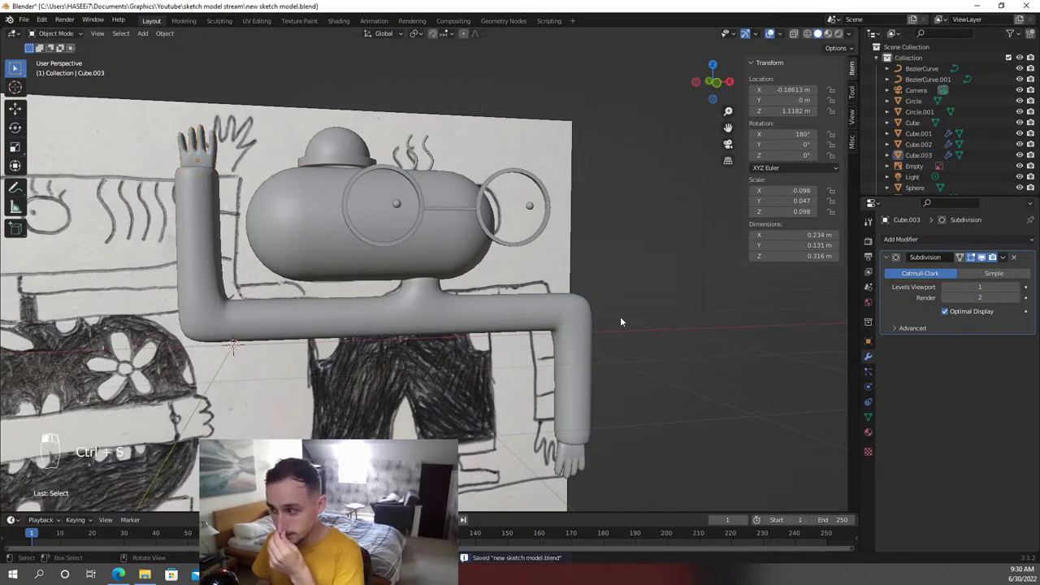
drag(659, 322, 559, 307)
drag(554, 308, 554, 308)
key(ctrl+s)
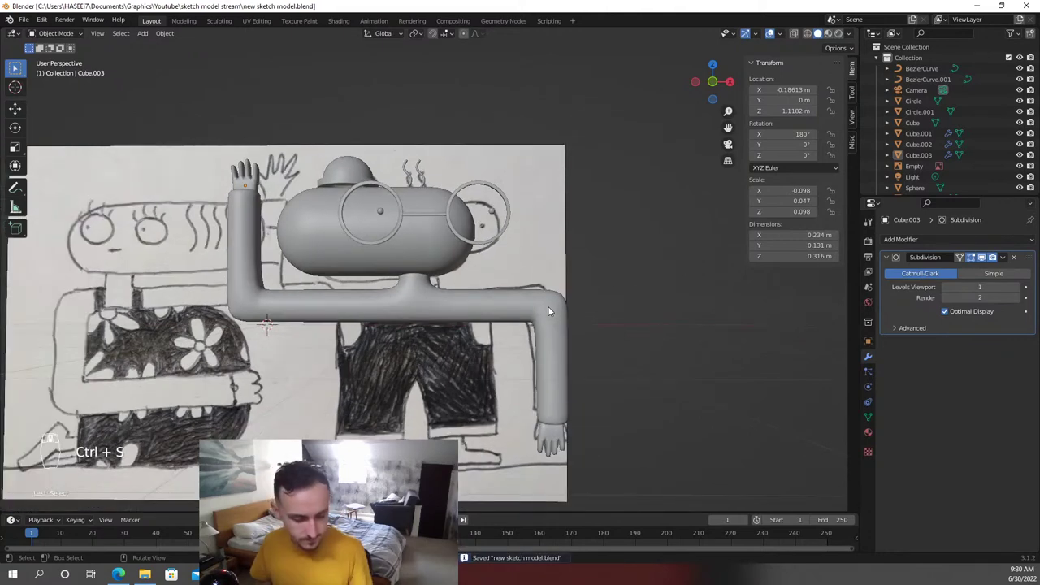
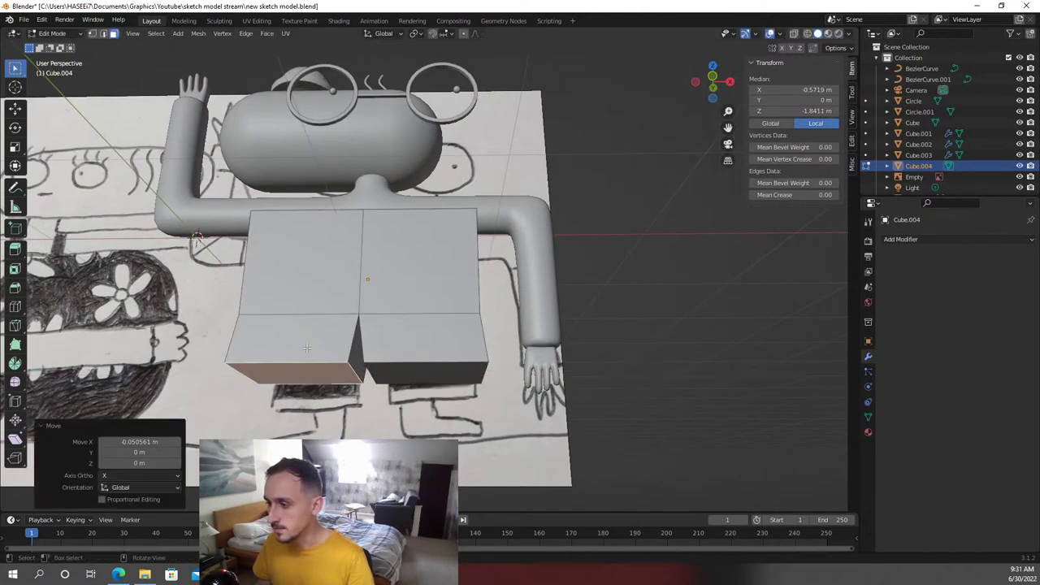
Raise the crotch point between the shorts' two legs to follow the drawn trousers
key(g)
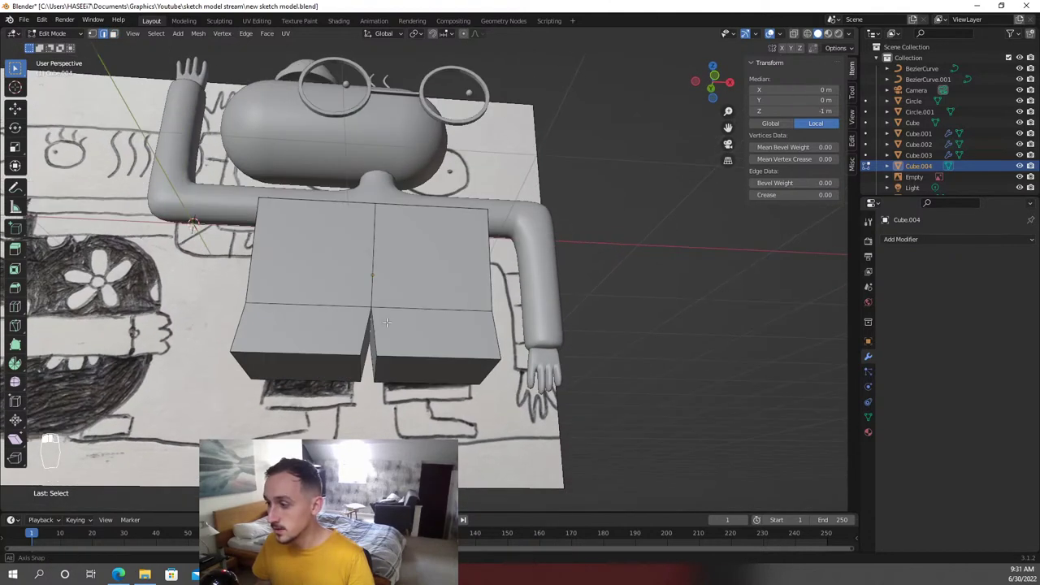
key(KP_1)
key(g)
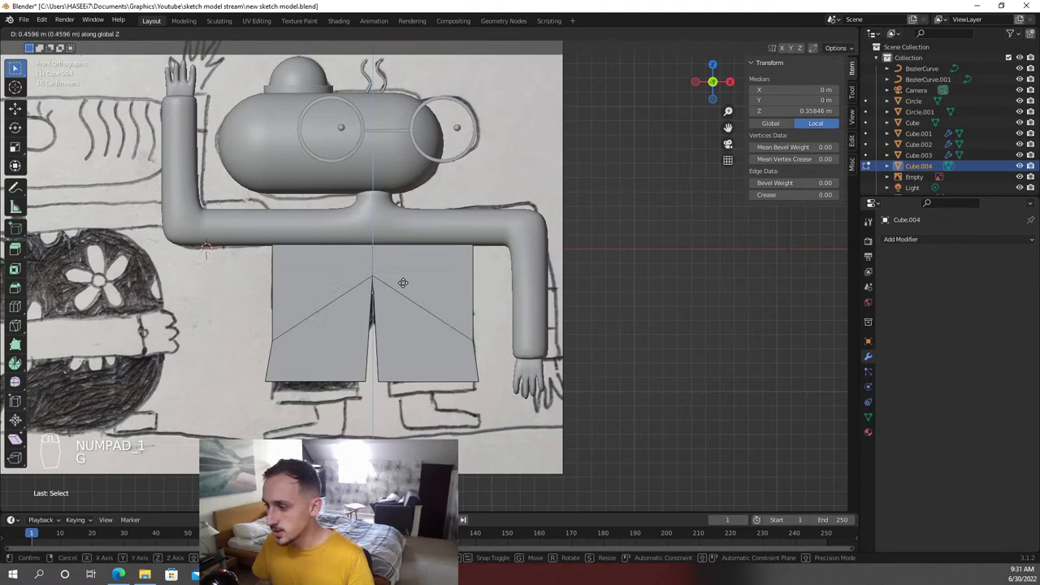
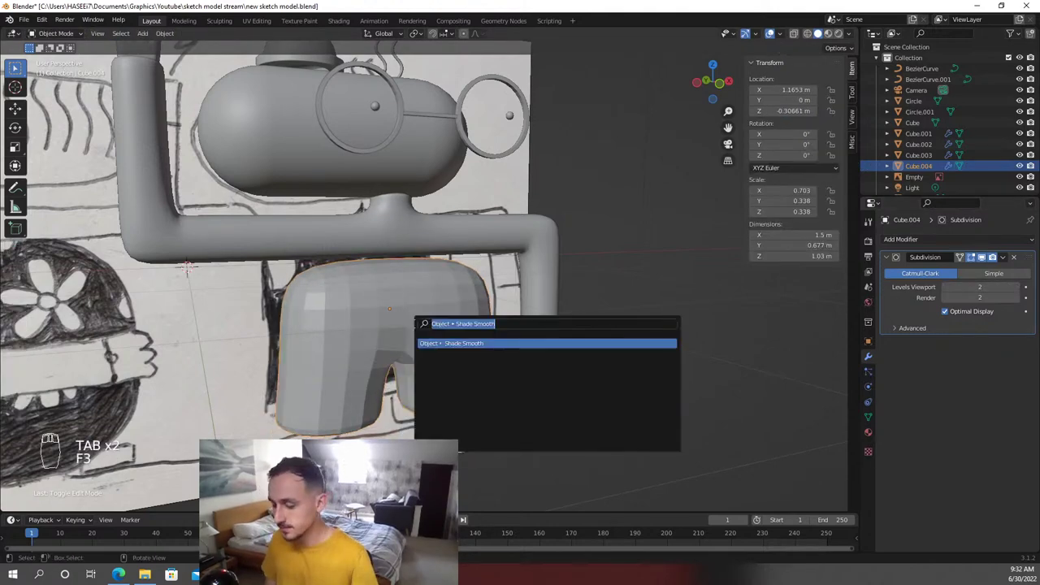
Add and slide an edge loop on the smooth-shaded shorts to refine their shape, then save
key(Tab)
key(ctrl+r)
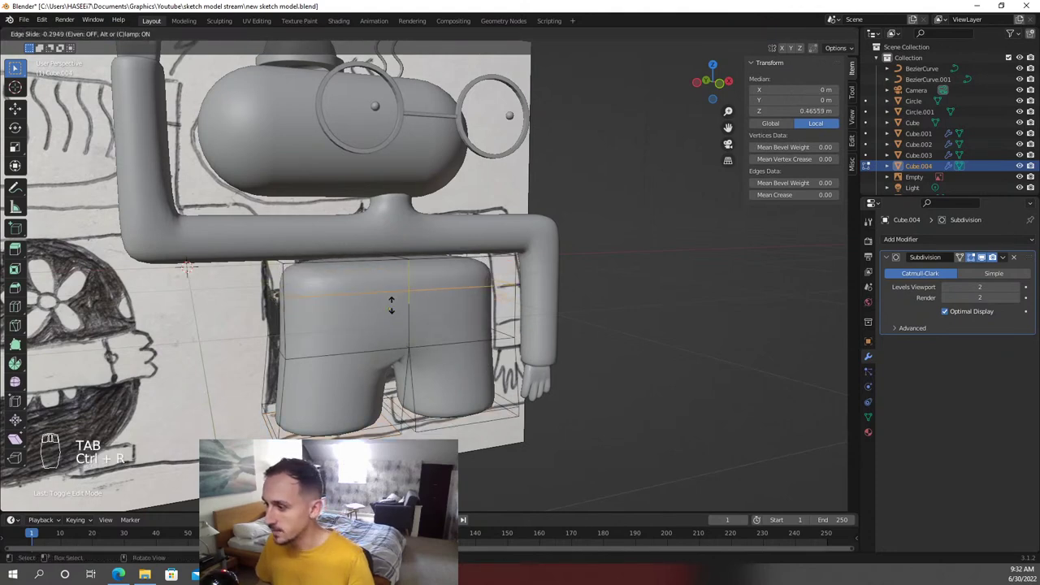
key(Tab)
drag(482, 329, 364, 225)
key(KP_1)
key(Tab)
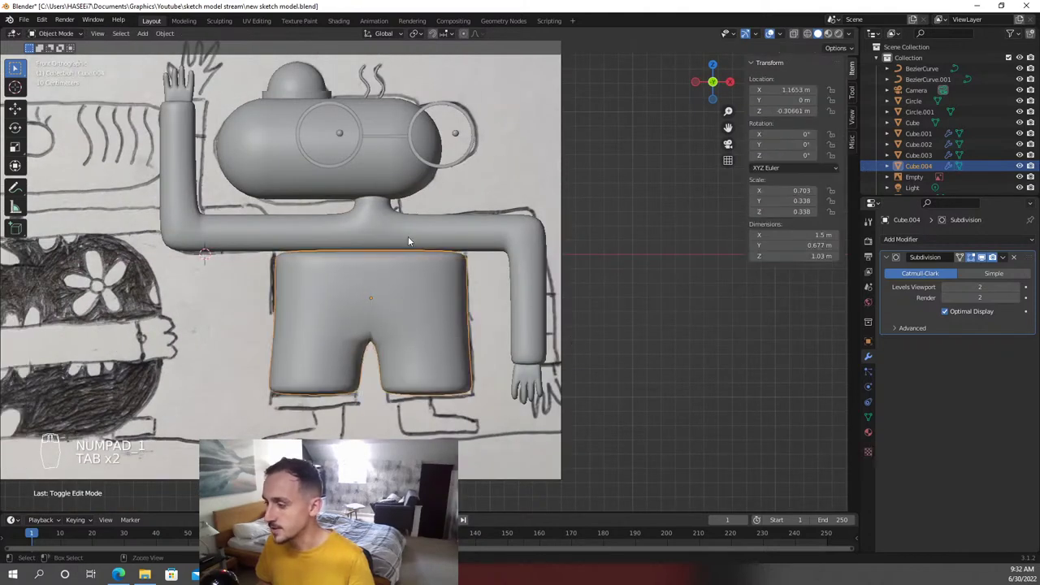
key(ctrl+s)
Reframe the character from the front and bring up the add-object list
drag(646, 277, 502, 253)
drag(526, 259, 541, 393)
drag(467, 417, 541, 393)
right_click(486, 405)
right_click(477, 394)
key(KP_1)
key(shift+a)
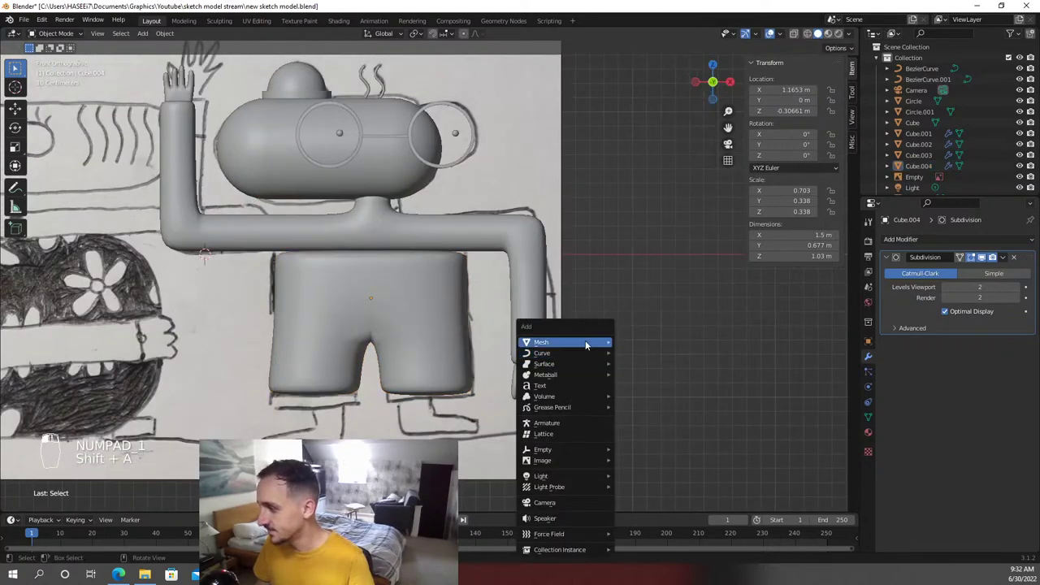
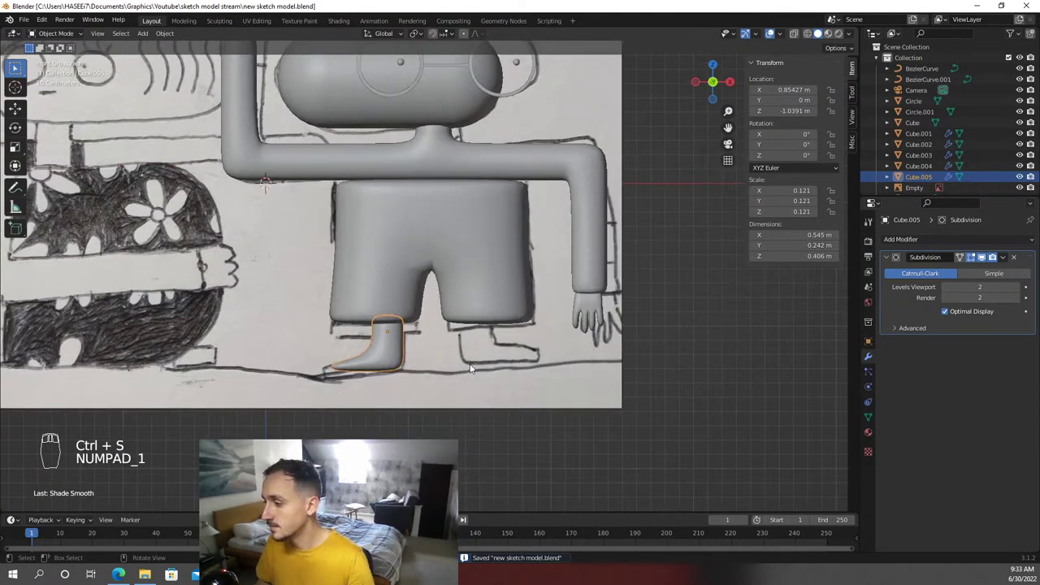
Duplicate the finished foot for the other leg, deselect it and frame the drawing in front view
key(shift+d)
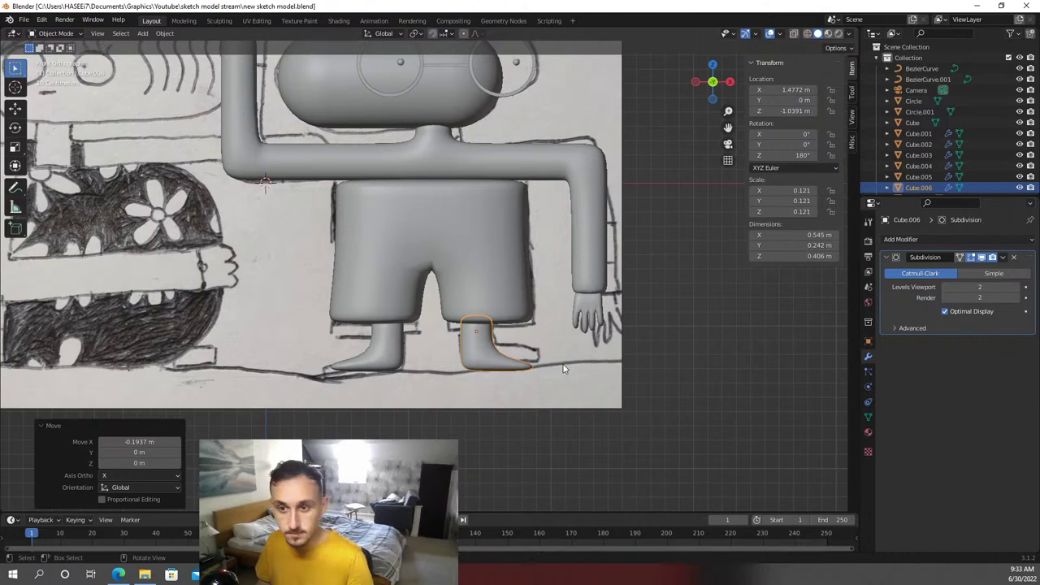
click(557, 417)
key(KP_1)
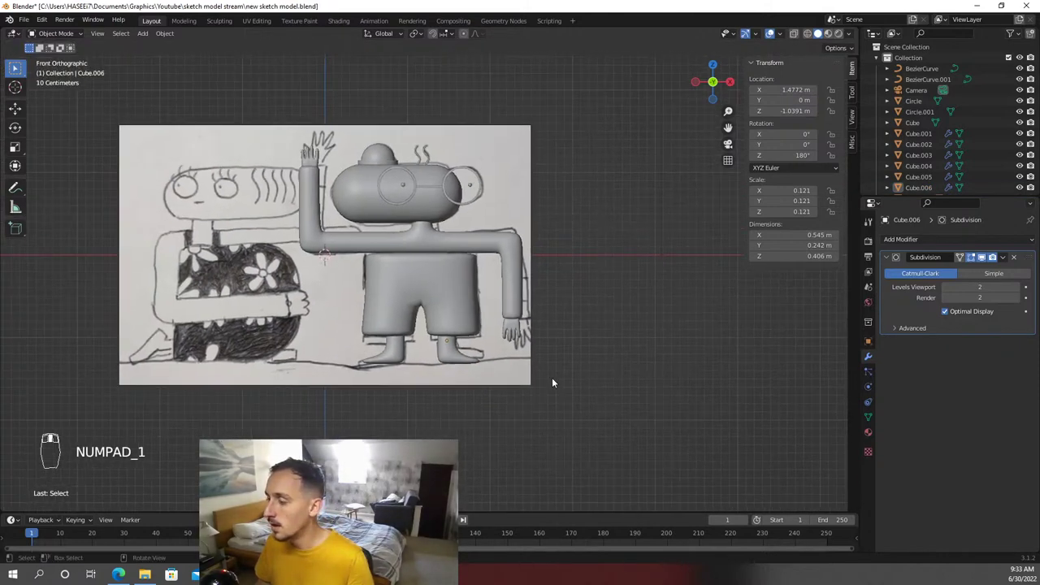
Save, then zoom and centre the view on the character's head in see-through wireframe
key(ctrl+s)
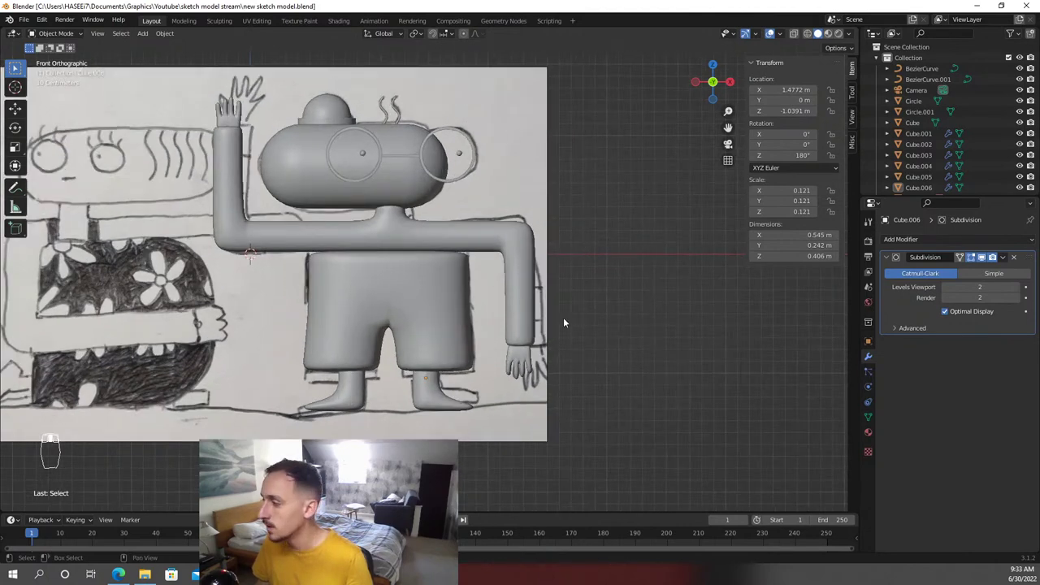
key(KP_1)
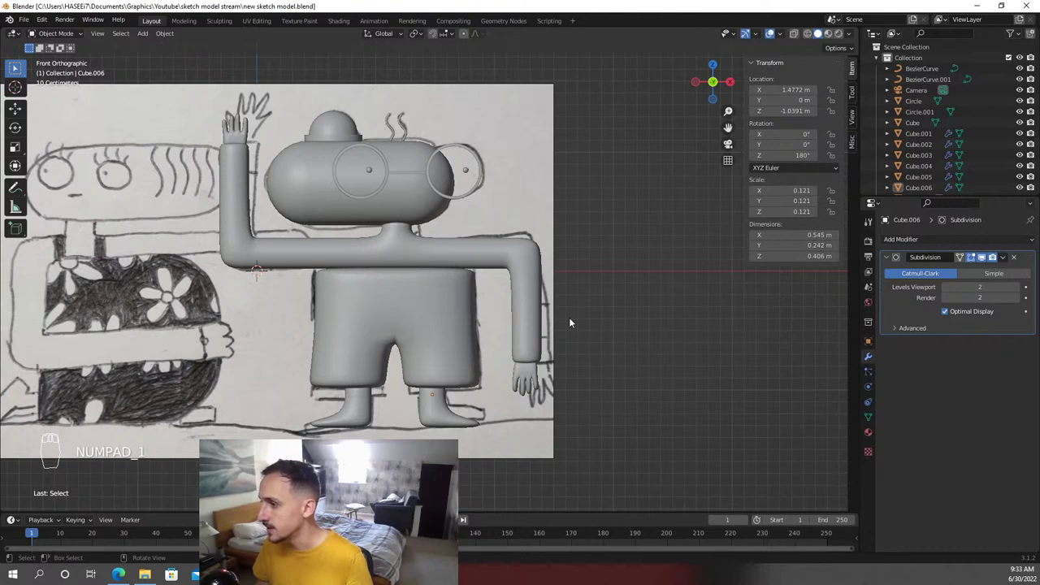
drag(580, 298, 574, 318)
key(ctrl+s)
drag(523, 347, 494, 193)
key(KP_1)
Adjust the viewing angle on the head and bring up the Add menu for mesh primitives
right_click(813, 37)
drag(813, 38, 627, 227)
drag(576, 275, 627, 227)
key(shift+a)
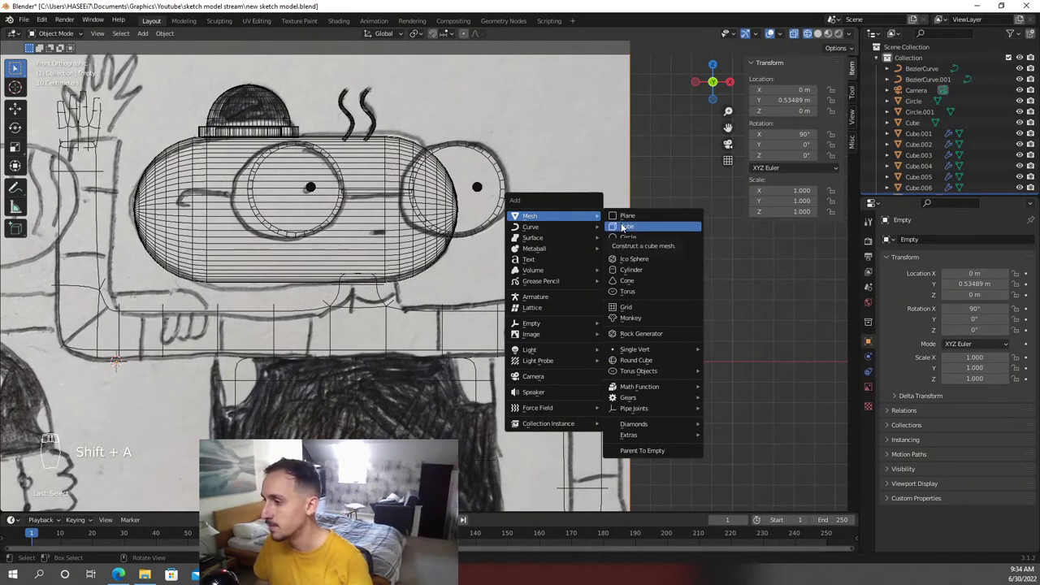
Return to solid shading, reframe the face and duplicate the sphere to move it vertically
key(z)
drag(381, 244, 434, 260)
middle_click(435, 259)
key(shift+d)
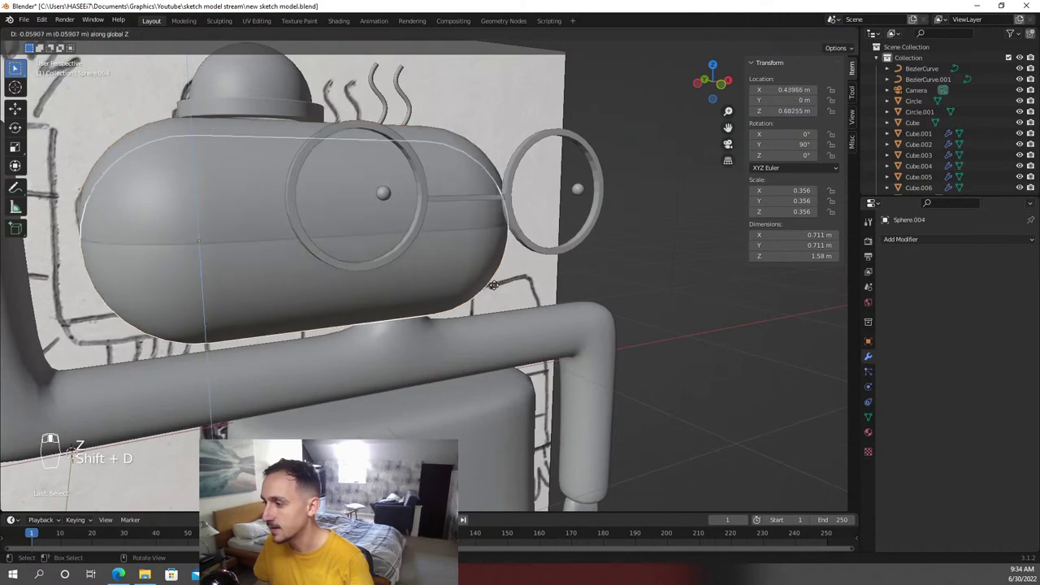
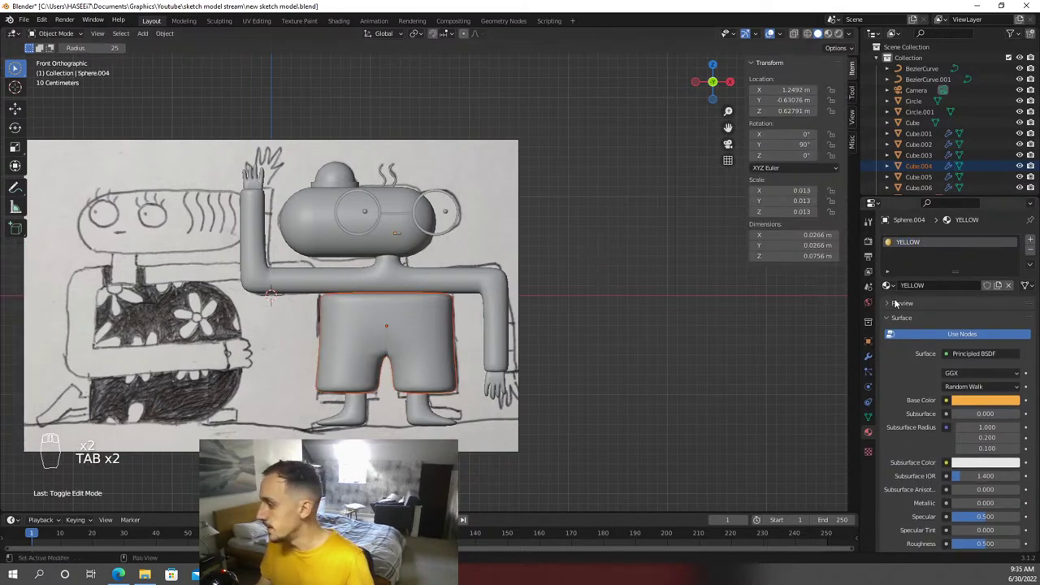
Switch the viewport to Material Preview so the character shows its colours
key(z)
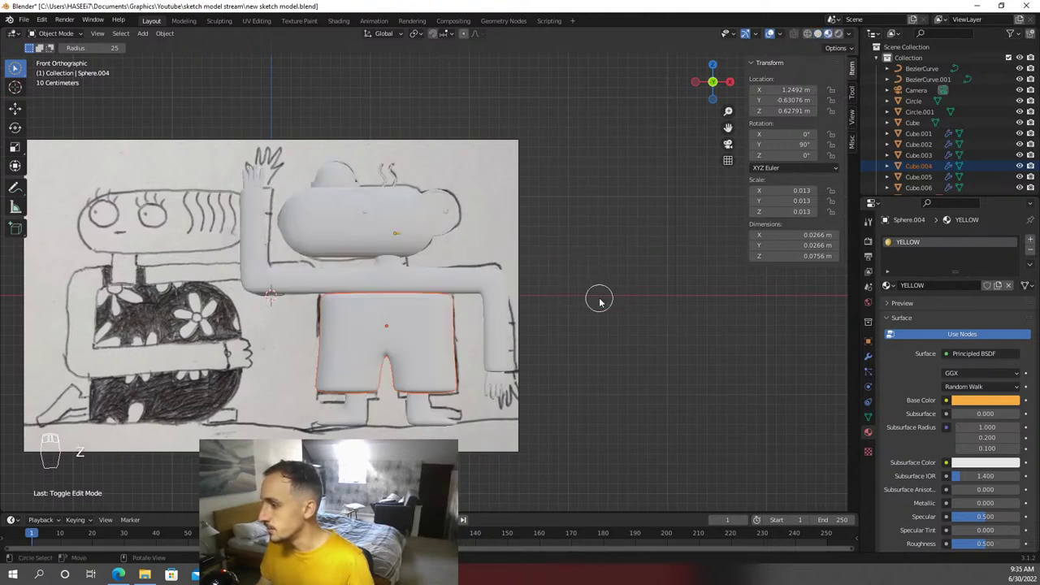
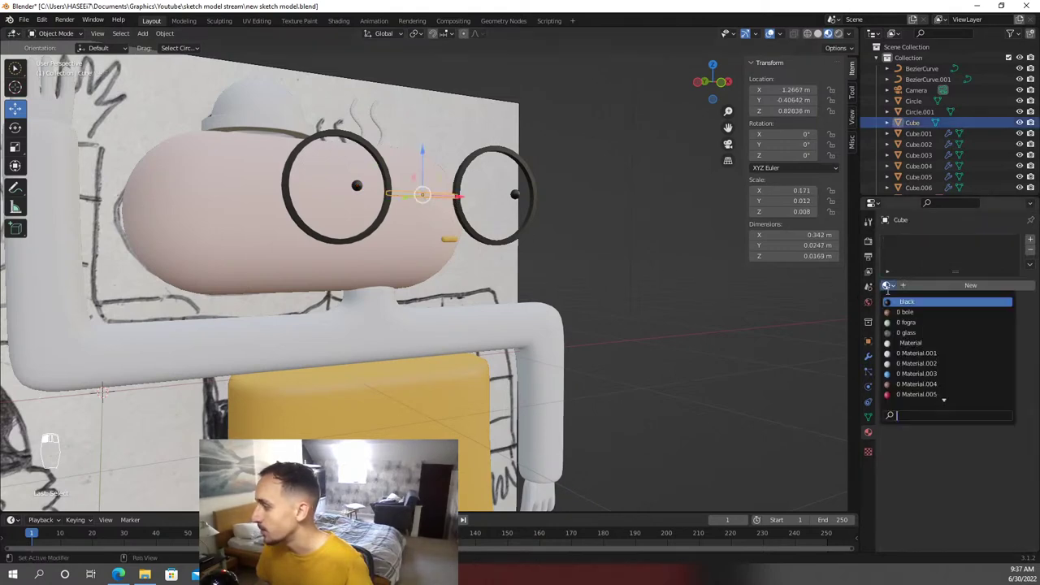
Orbit around the character to check the glasses bridge and hat, then return to front view
middle_click(647, 285)
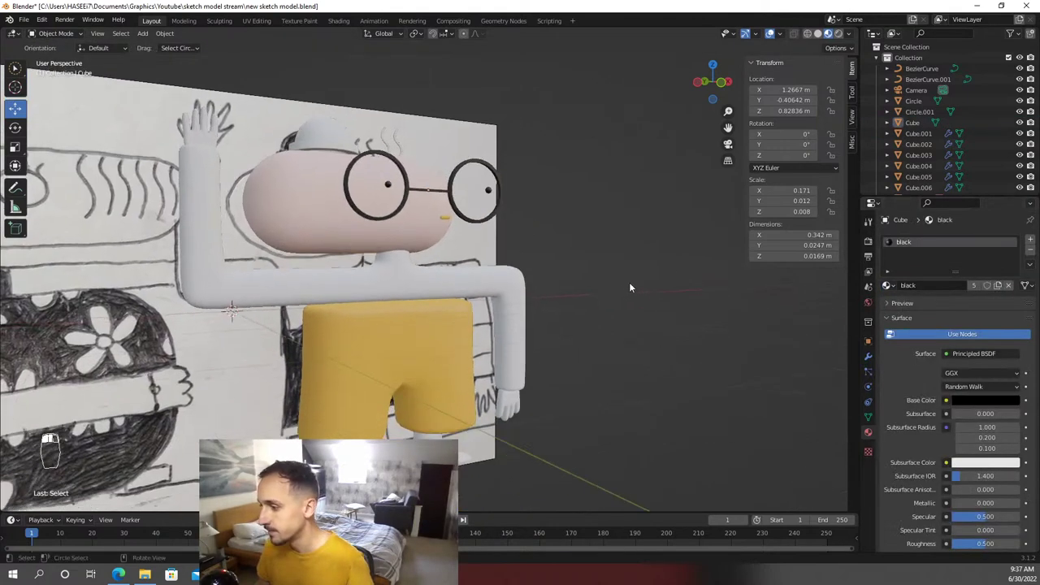
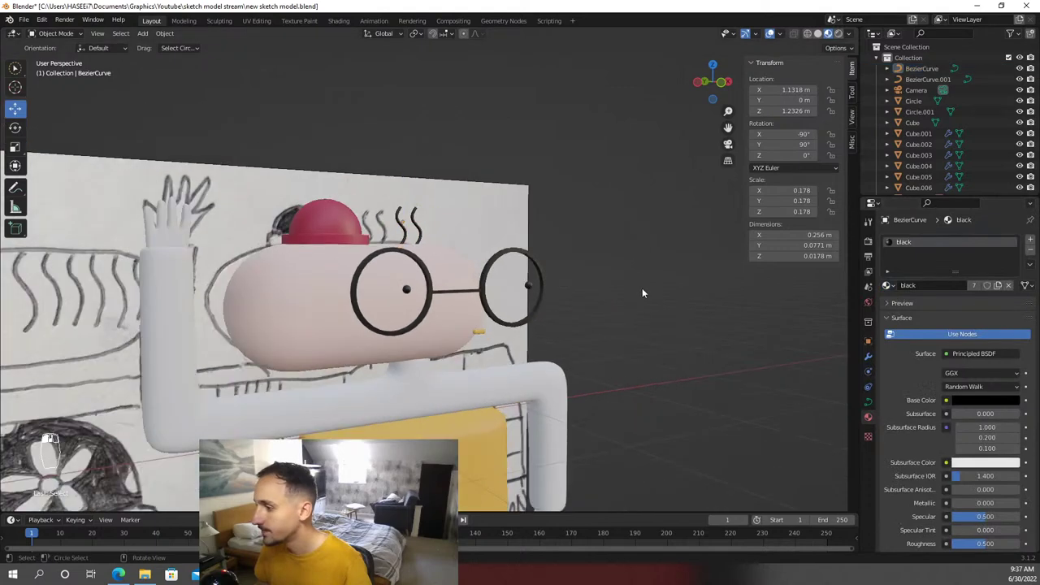
key(KP_1)
Reframe on the upper body, save the file and enter Edit Mode on the arms-and-shirt mesh
middle_click(581, 242)
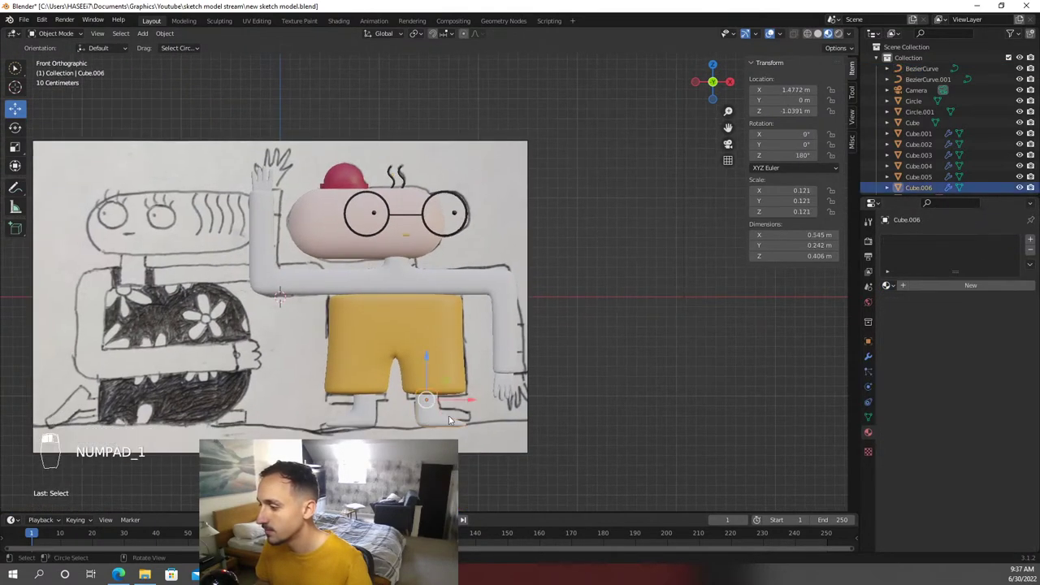
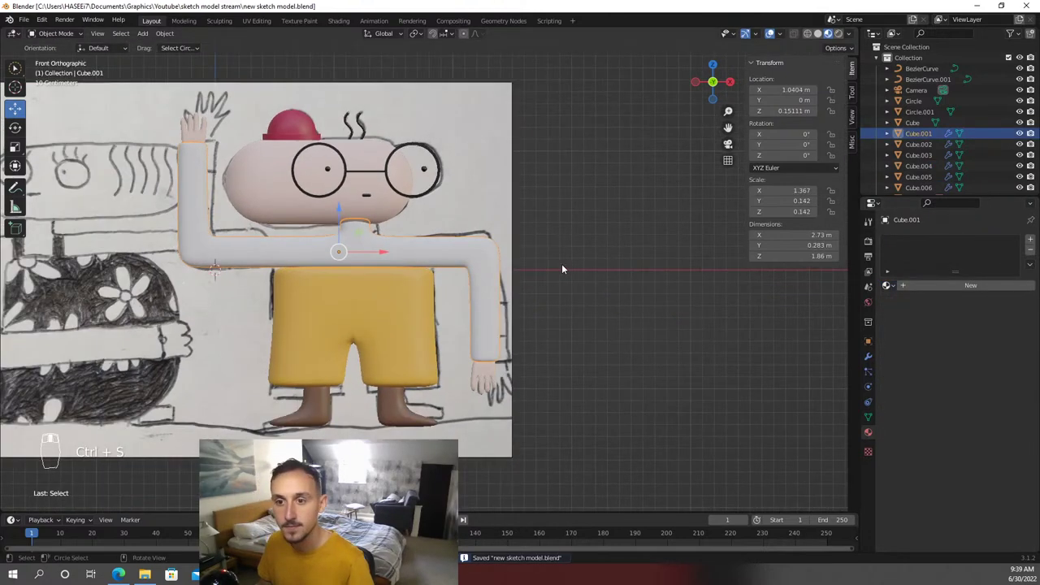
middle_click(568, 264)
drag(556, 239, 595, 255)
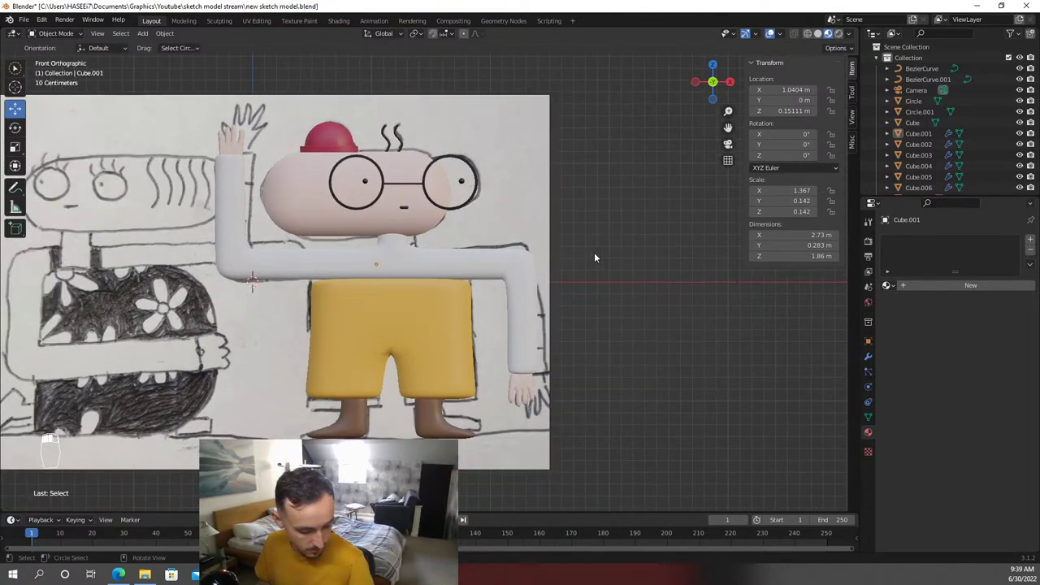
middle_click(588, 264)
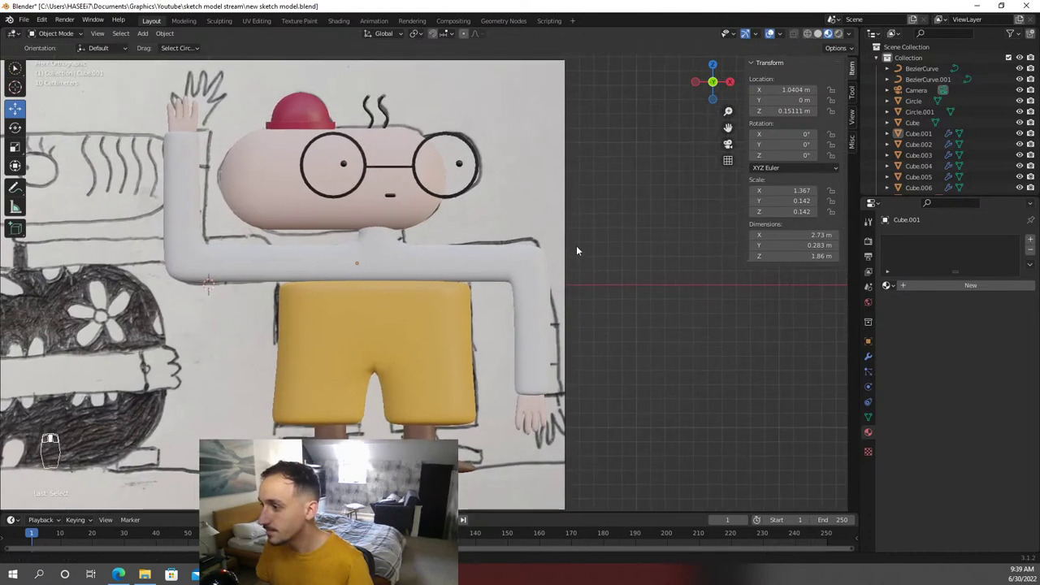
key(ctrl+s)
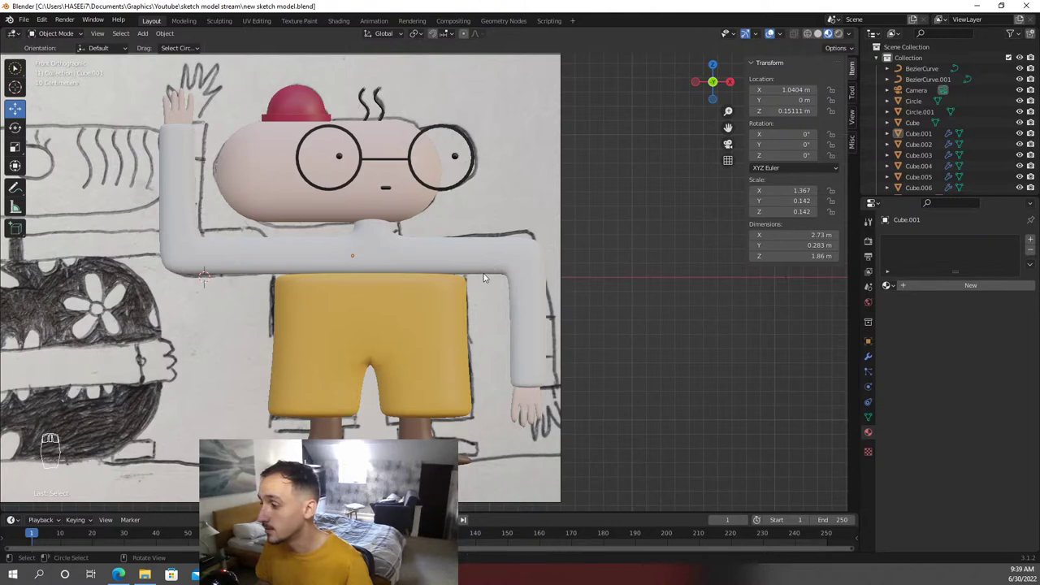
key(Tab)
Select the raised arm and start a Ctrl+R loop cut to add rings across it
click(488, 275)
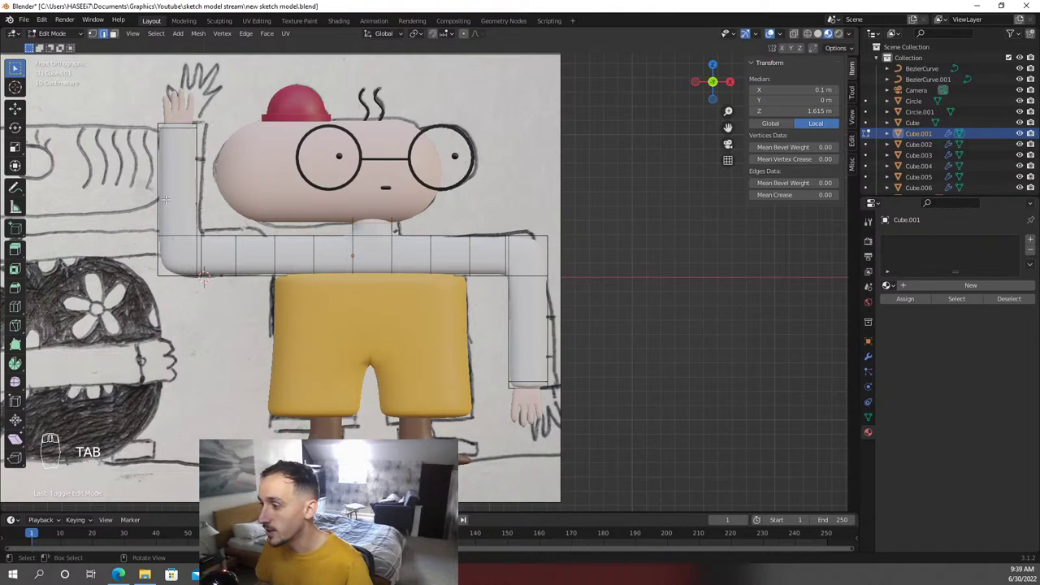
key(ctrl+r)
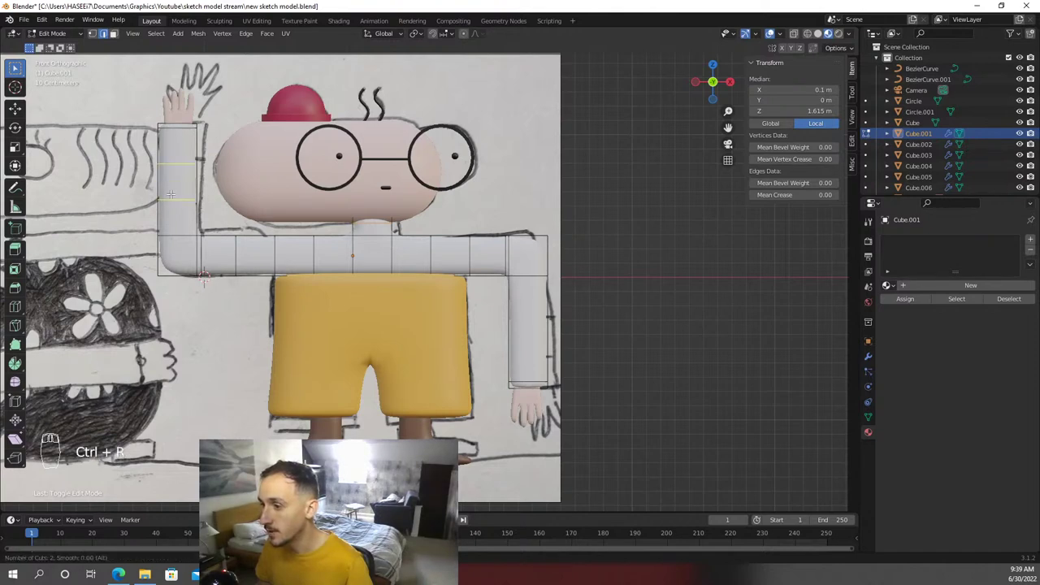
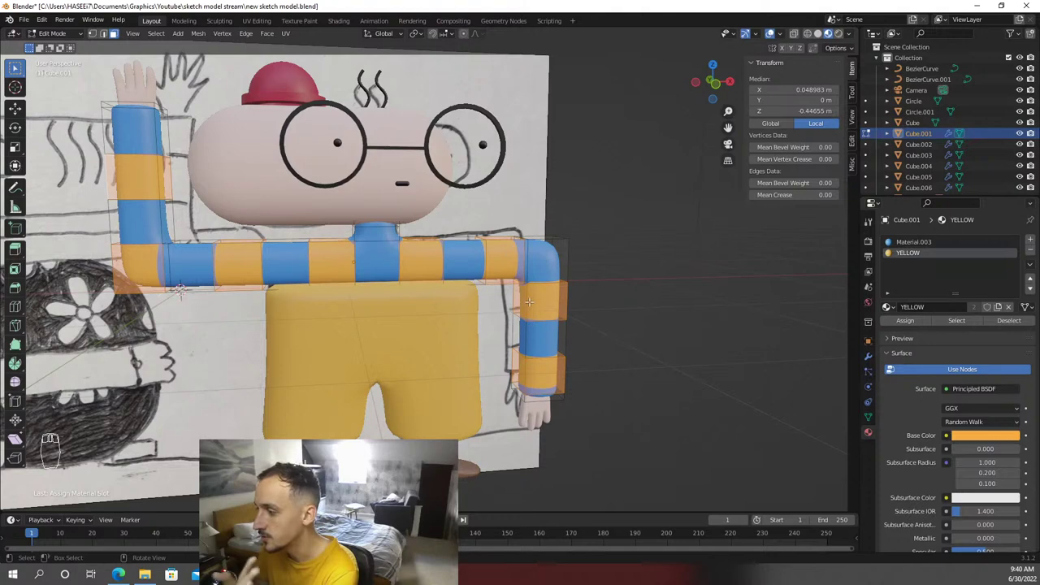
Leave Edit Mode with the striped shirt done and orbit back to the front view of the shorts
key(Tab)
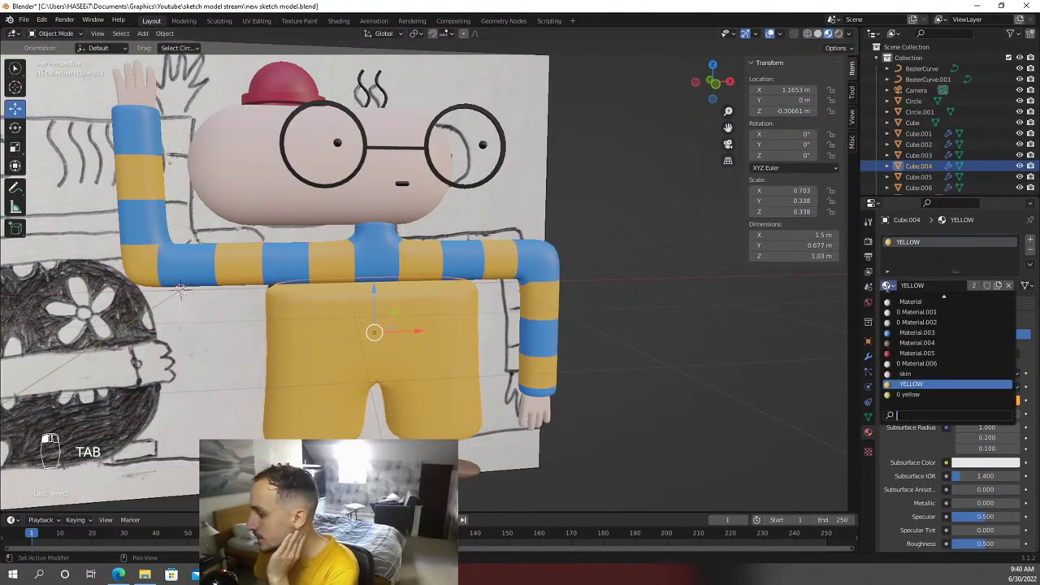
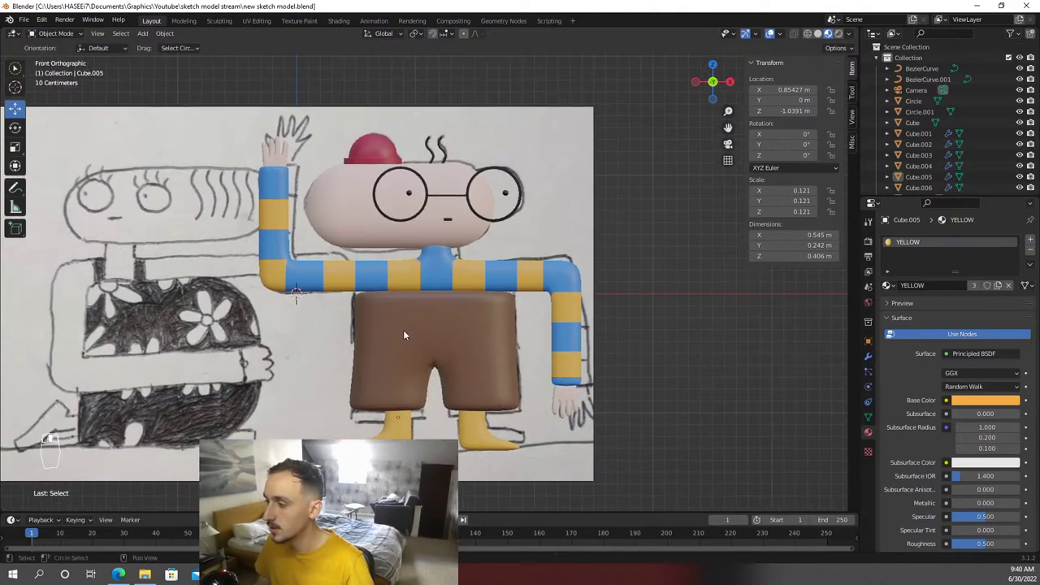
drag(428, 335, 490, 340)
key(KP_1)
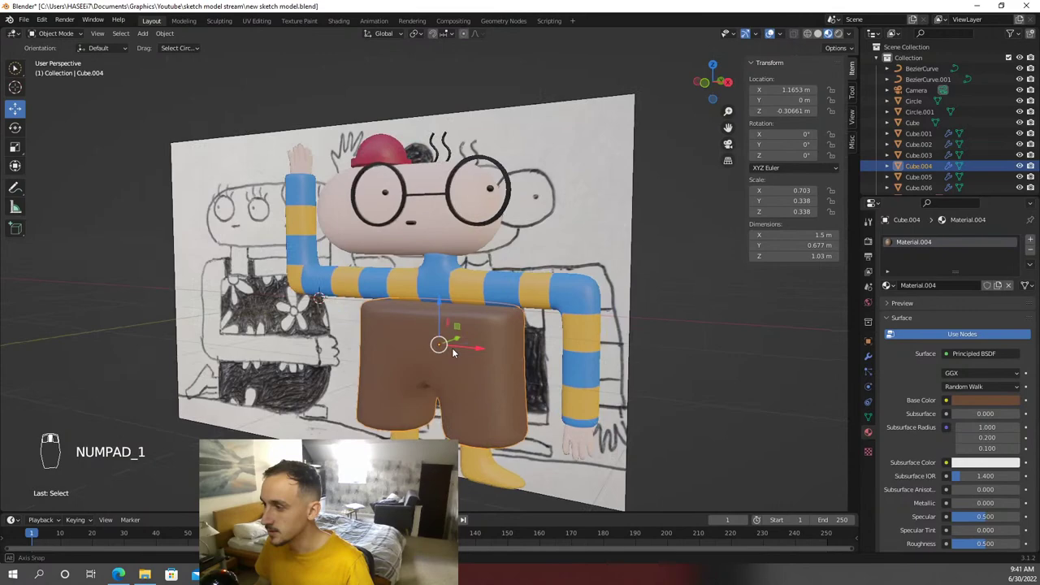
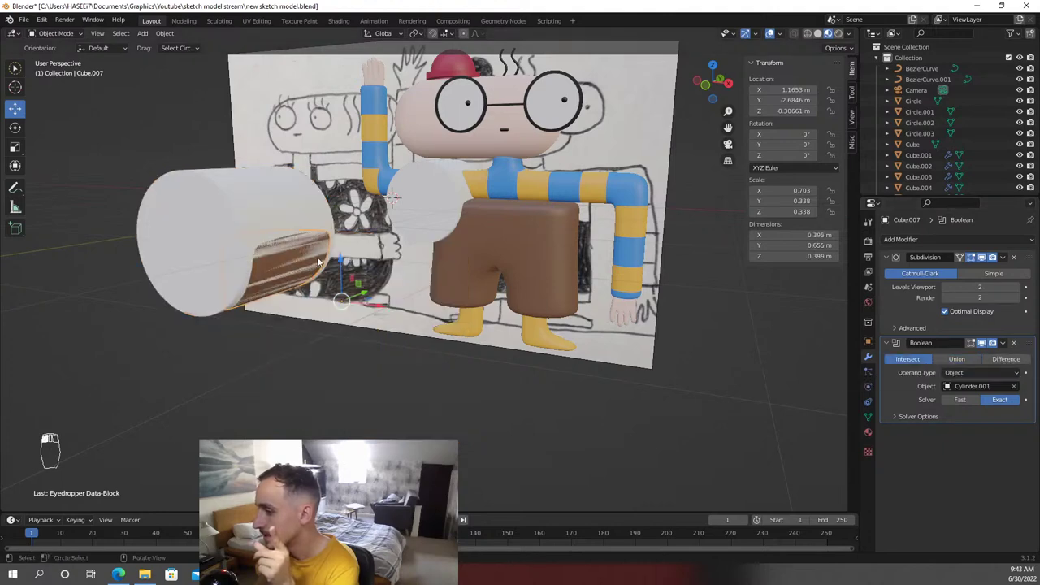
Hide Cylinder.001, select the pocket piece and zoom in on it at the shorts
key(h)
click(234, 205)
drag(299, 312, 377, 361)
drag(299, 312, 750, 316)
Undo the last change, enter Edit Mode on the pocket piece and reframe the view around it
key(ctrl+z)
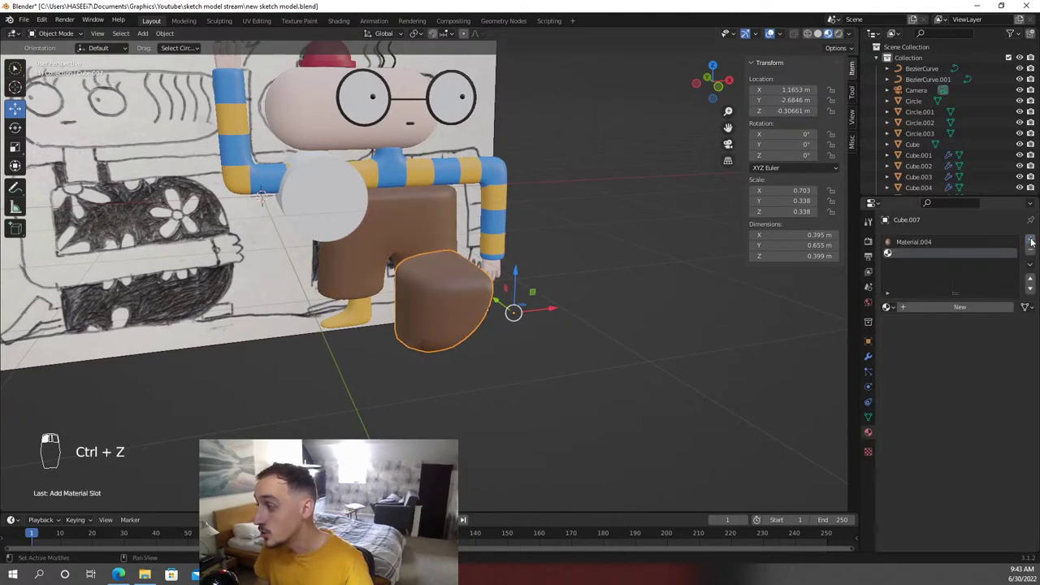
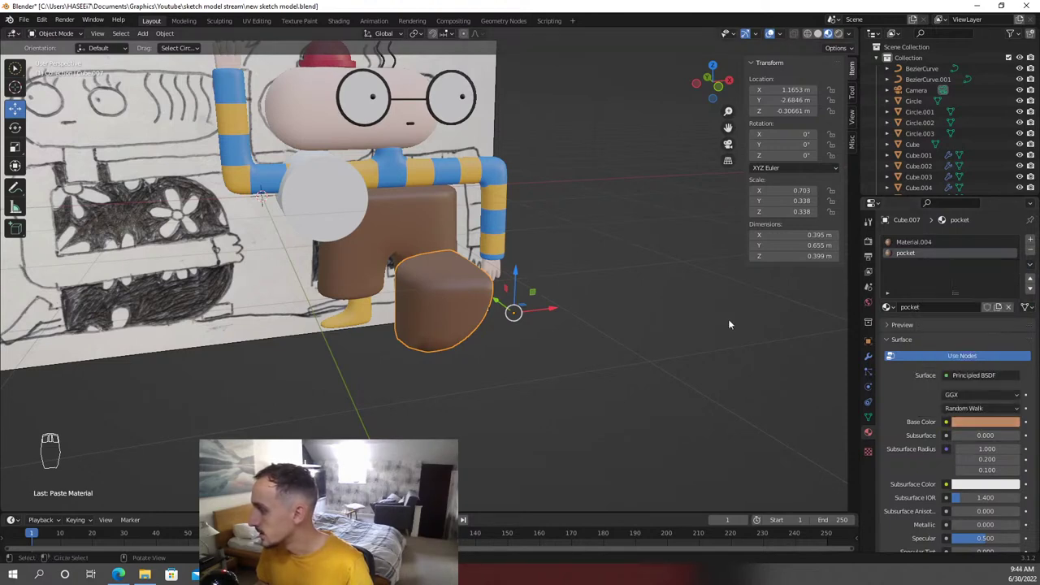
key(Tab)
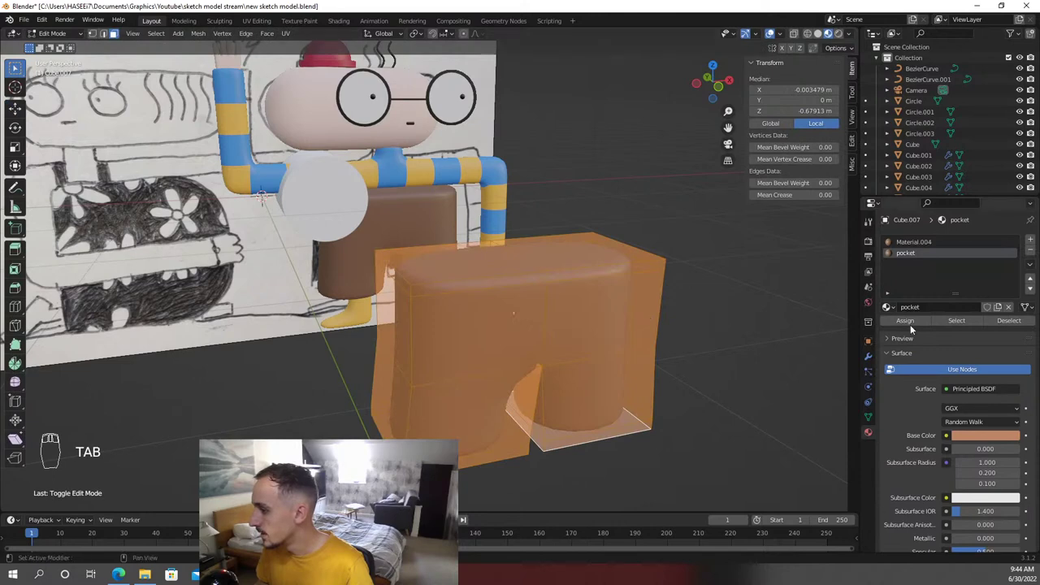
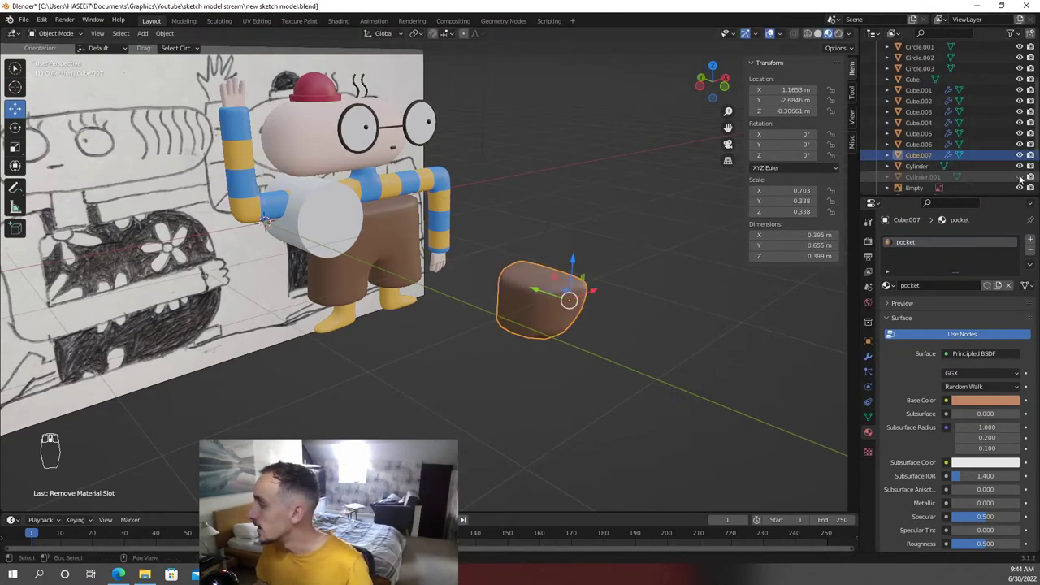
drag(619, 258, 491, 274)
drag(619, 258, 368, 222)
Position the cutting cylinder against the pocket piece on the shorts
key(g)
drag(369, 222, 668, 362)
key(b)
key(g)
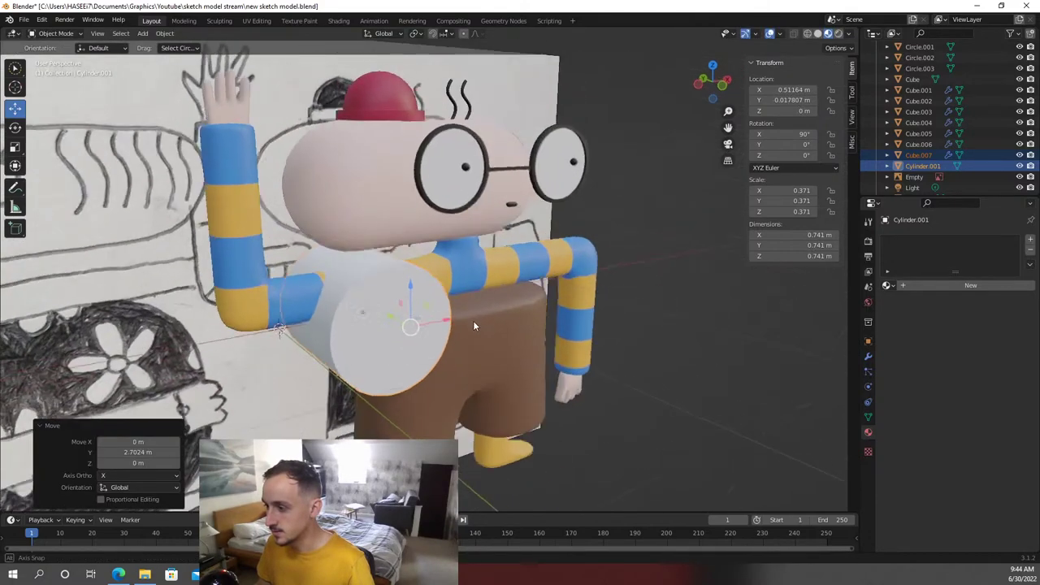
drag(423, 353, 633, 264)
Parent the cutting cylinder to the pocket piece as Object and hide it
key(h)
right_click(456, 351)
key(ctrl+p)
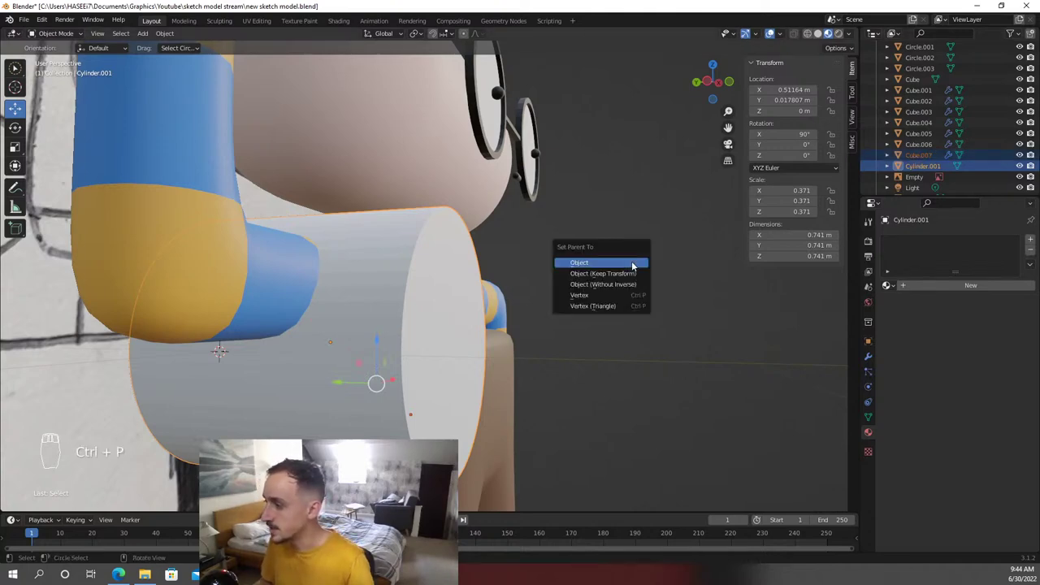
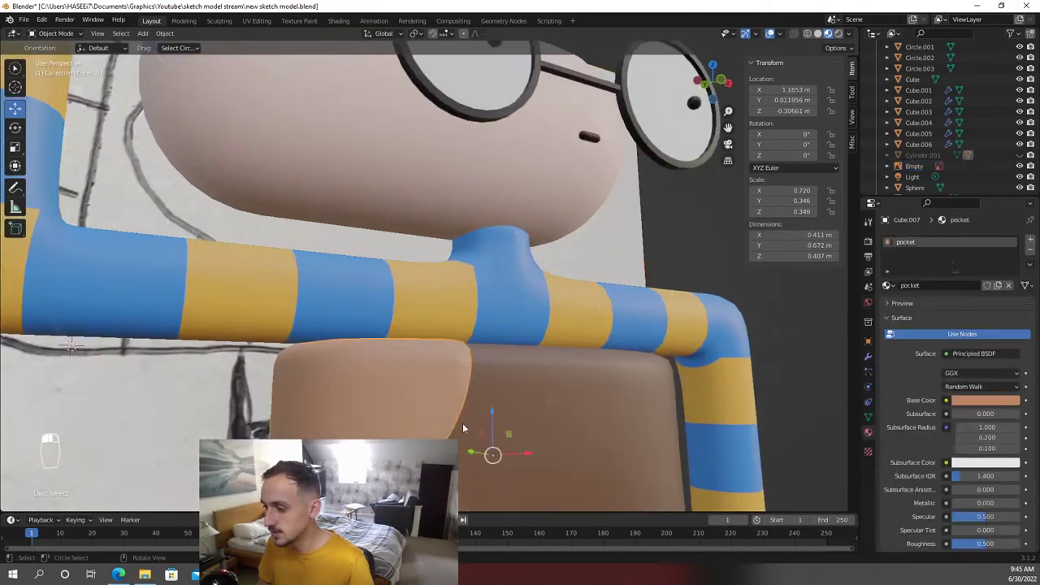
Scale the pocket piece up slightly and prepare a smoother duplicate with Exact boolean
key(s)
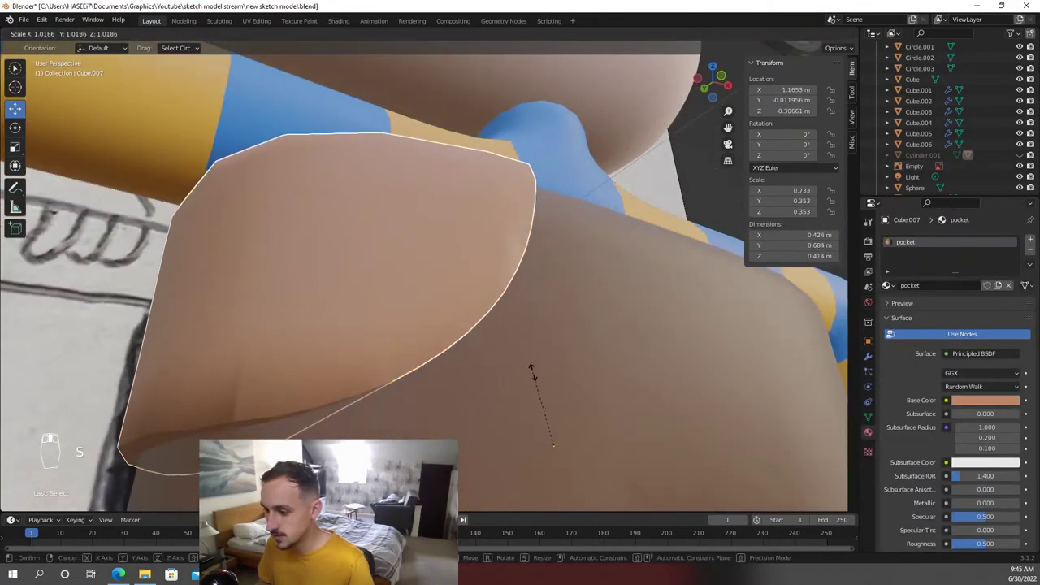
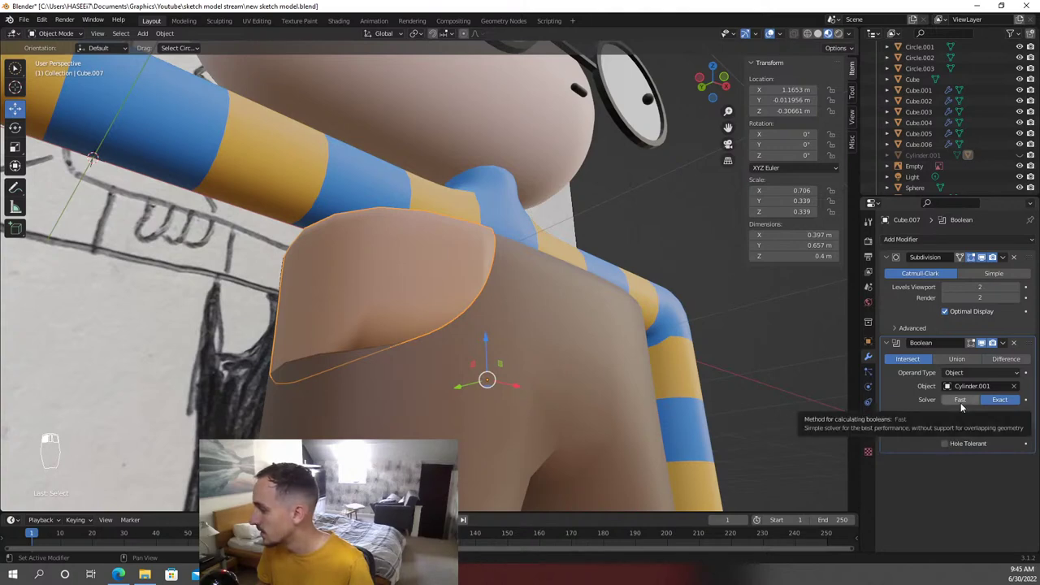
key(Tab)
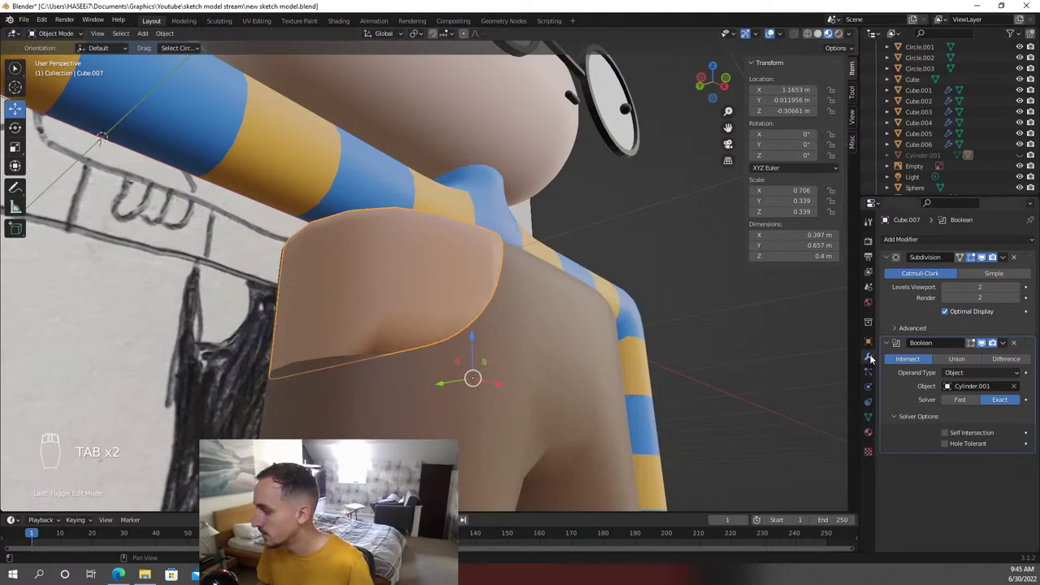
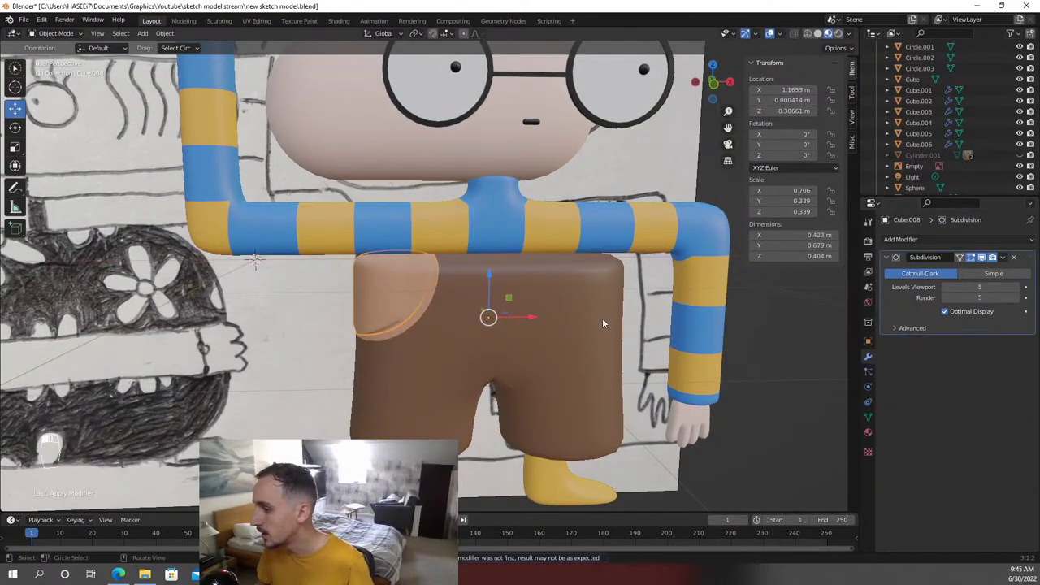
Undo unwanted changes around the pocket copy while inspecting it from several angles
drag(620, 316, 381, 311)
key(ctrl+z)
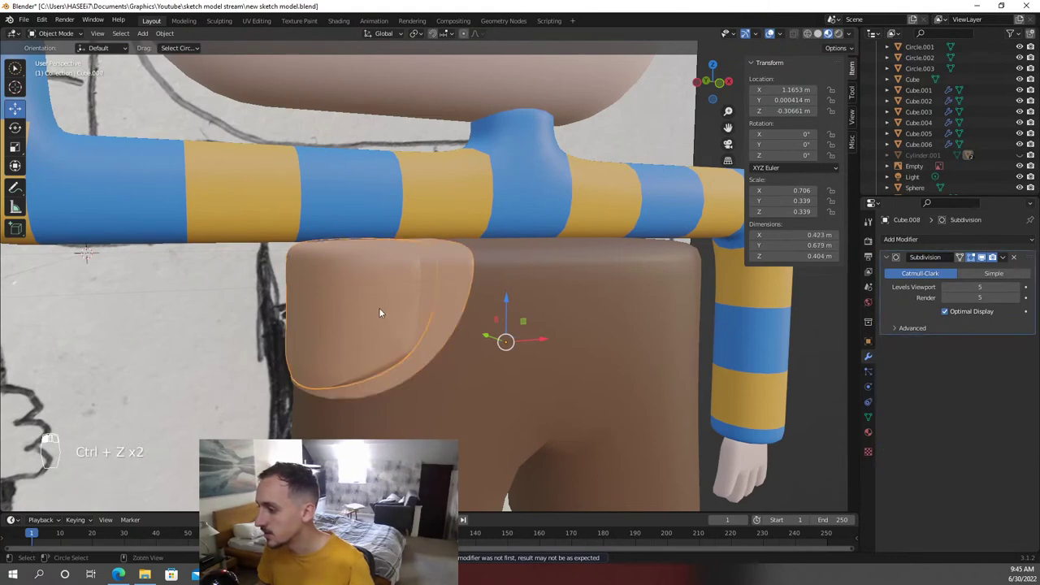
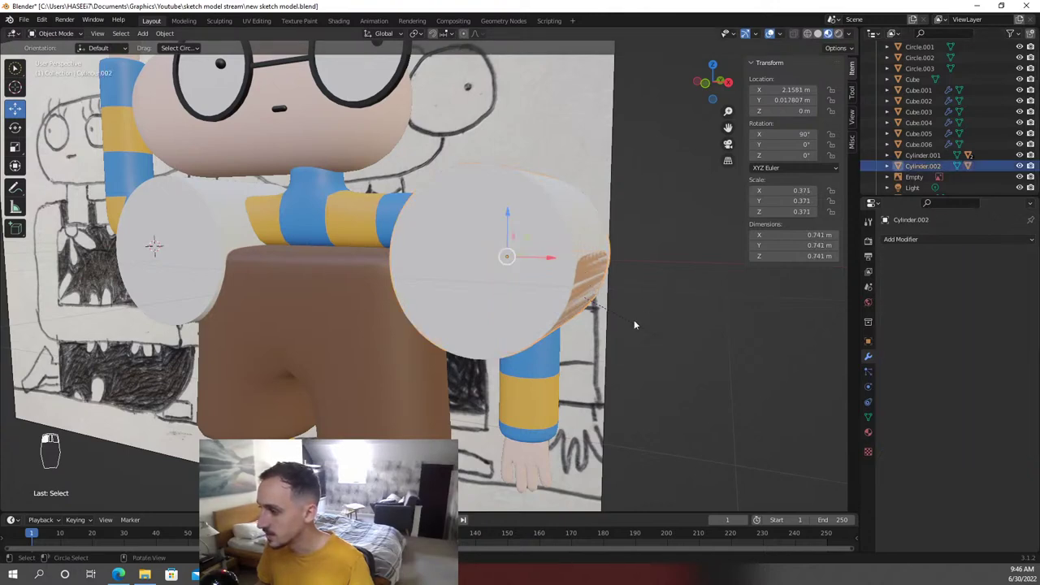
drag(306, 337, 441, 305)
key(ctrl+z)
key(ctrl+z)
key(ctrl+z)
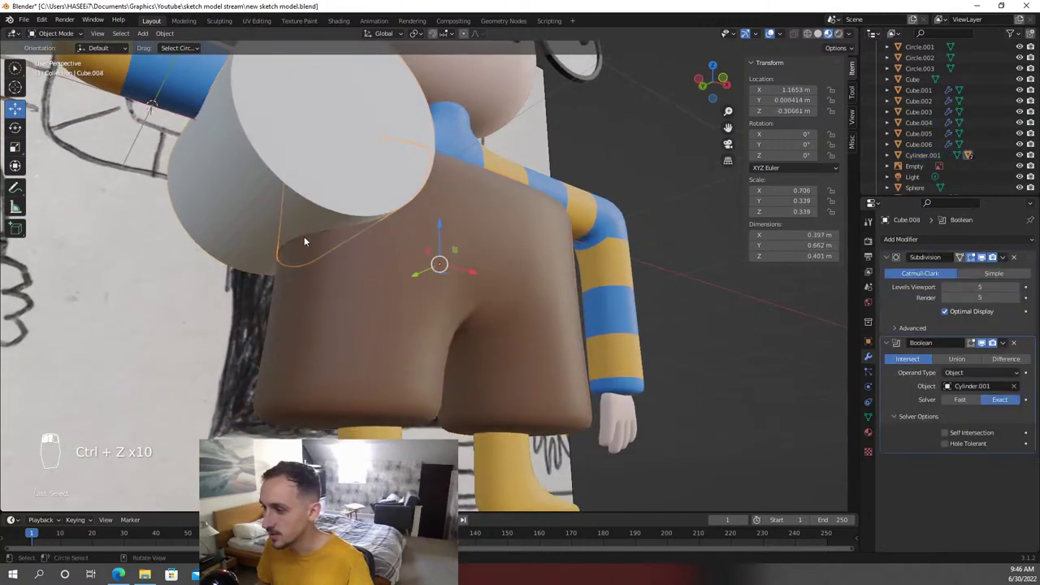
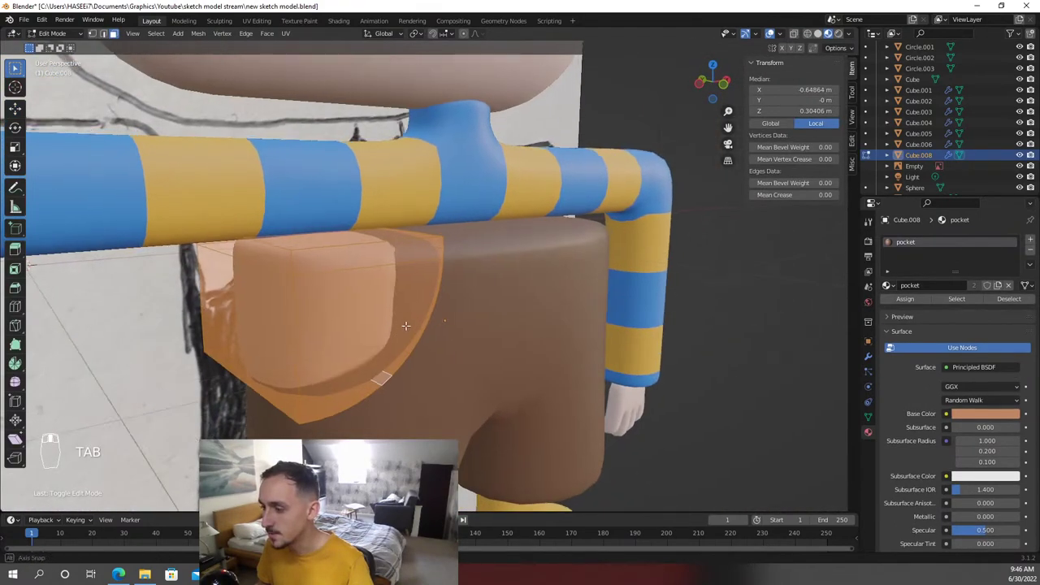
Edge-slide loops on the pocket mesh to clean up its lighter-brown shape on the shorts
key(ctrl+r)
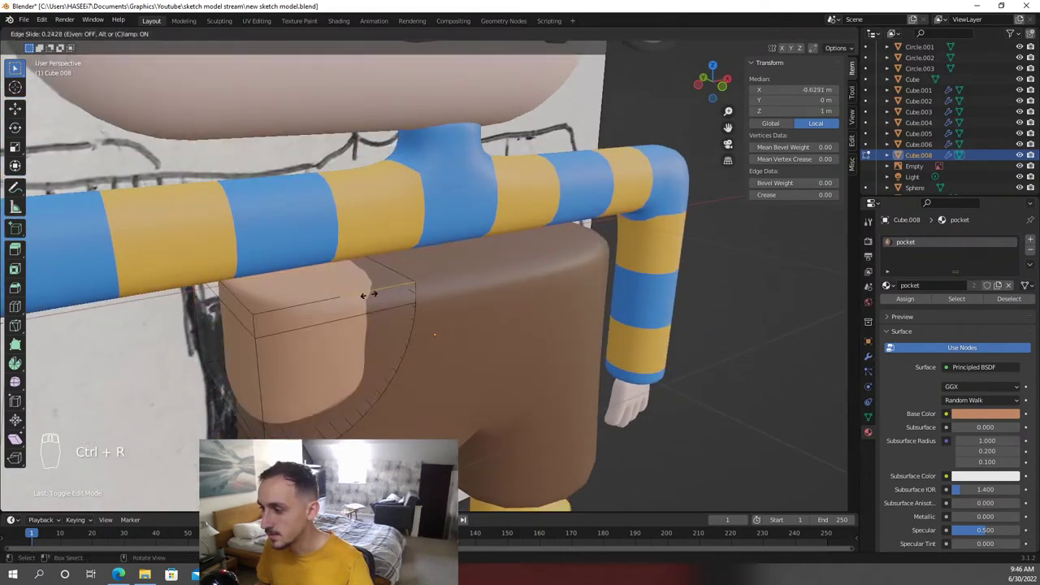
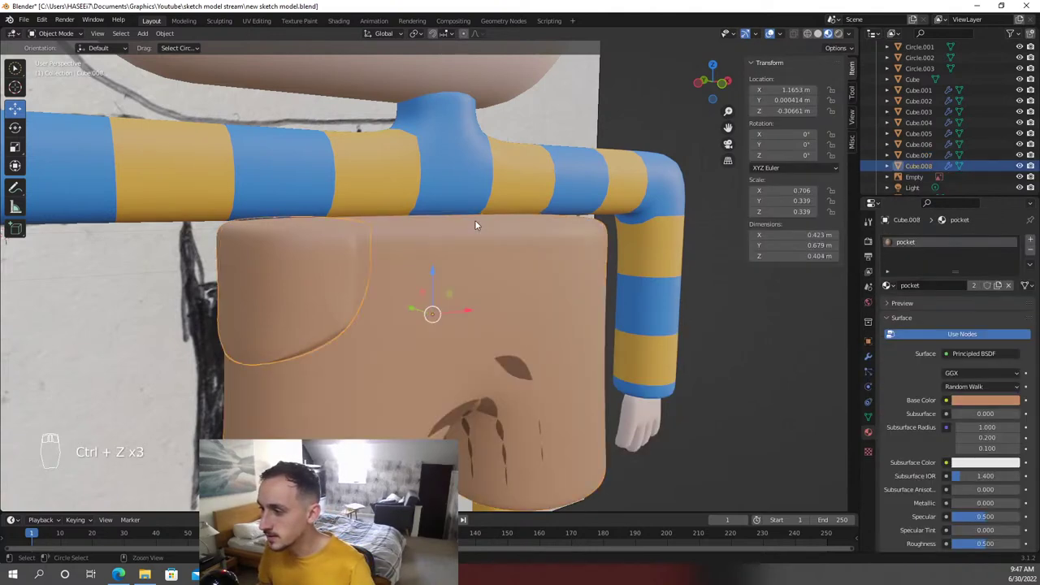
key(ctrl+z)
drag(487, 219, 384, 217)
drag(471, 244, 383, 217)
drag(471, 244, 409, 265)
Hide the extra copy and finish sliding the pocket's edges in Edit Mode
key(h)
key(g)
key(g)
key(Tab)
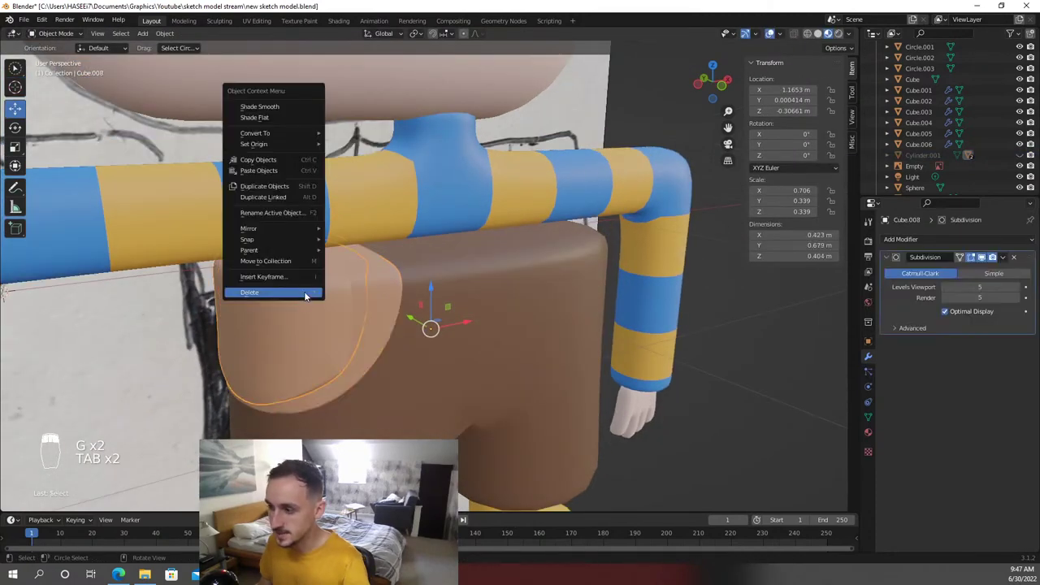
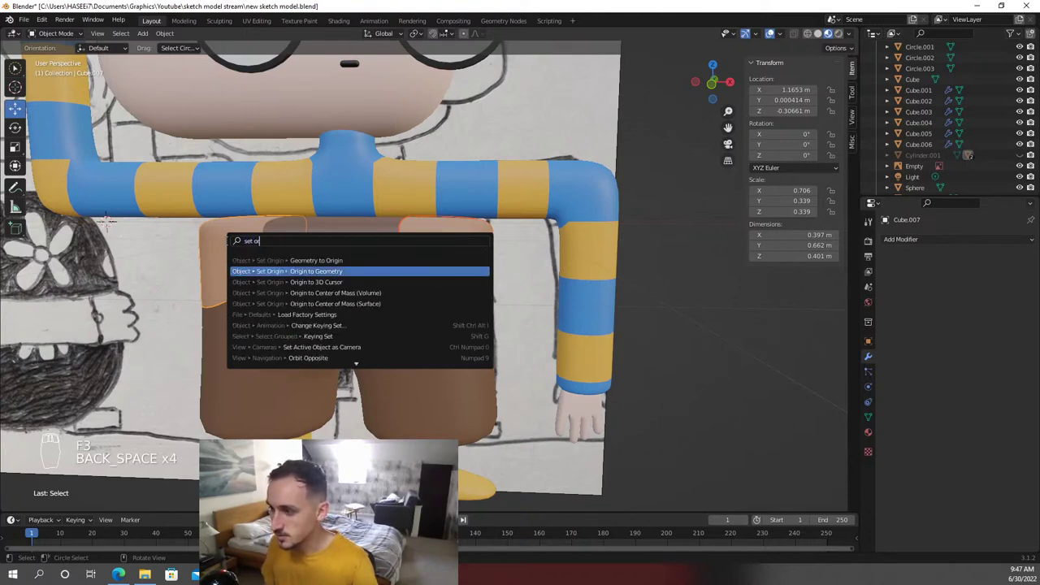
Recentre the pocket's origin, mirror it to the other hip, and save the file
key(ctrl+s)
drag(397, 250, 331, 270)
key(shift+w)
key(ctrl+s)
drag(331, 271, 487, 332)
key(KP_1)
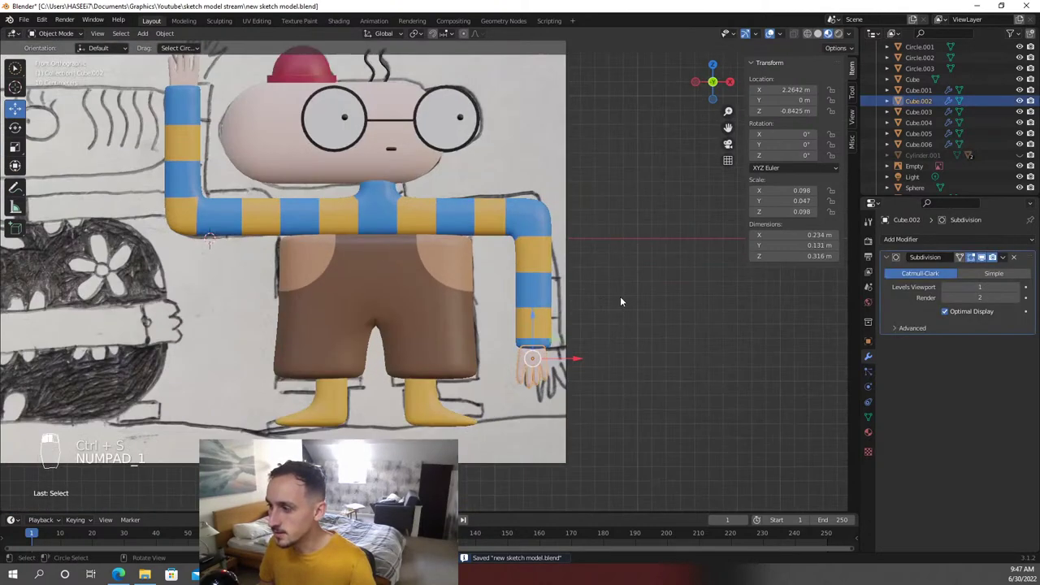
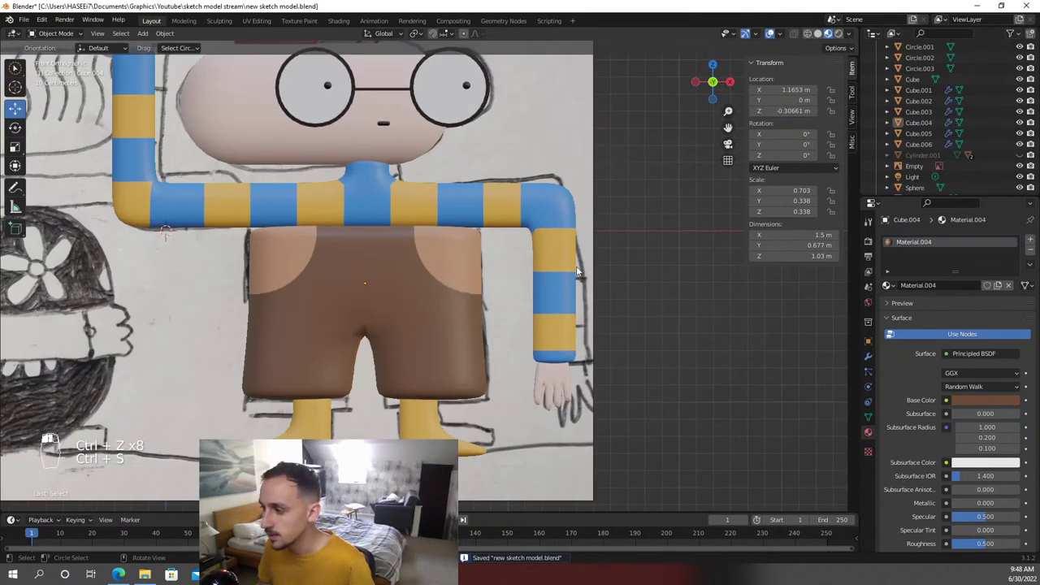
Save, then cut new edge loops into each yellow foot to refine its shape
key(ctrl+s)
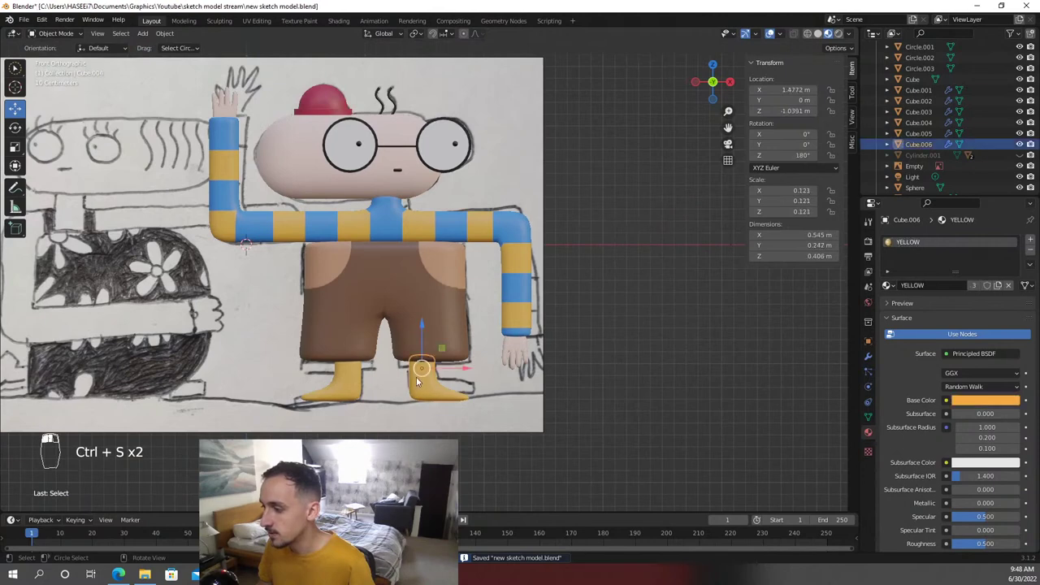
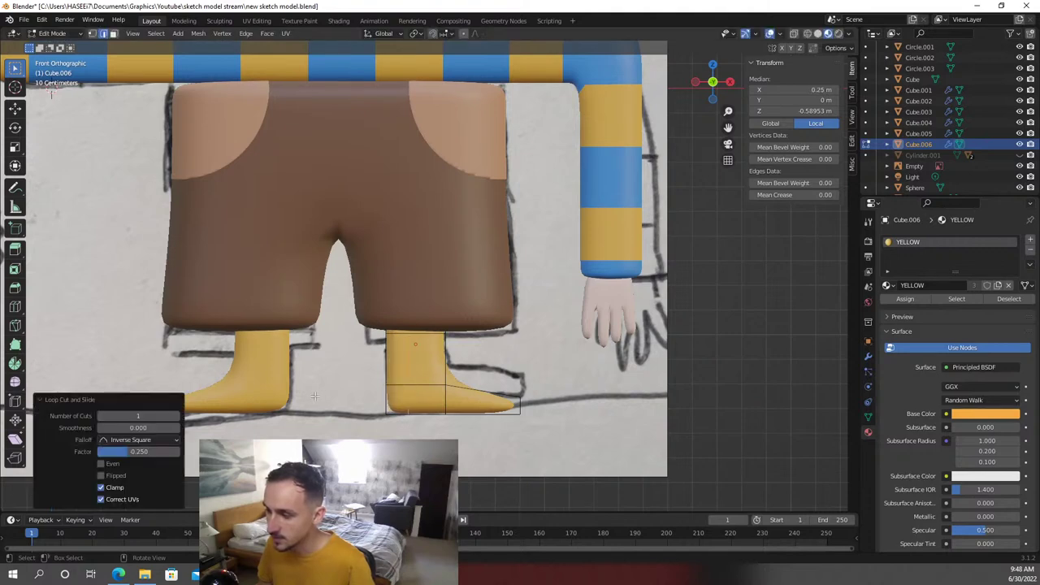
key(Tab)
key(ctrl+r)
key(Tab)
key(ctrl+r)
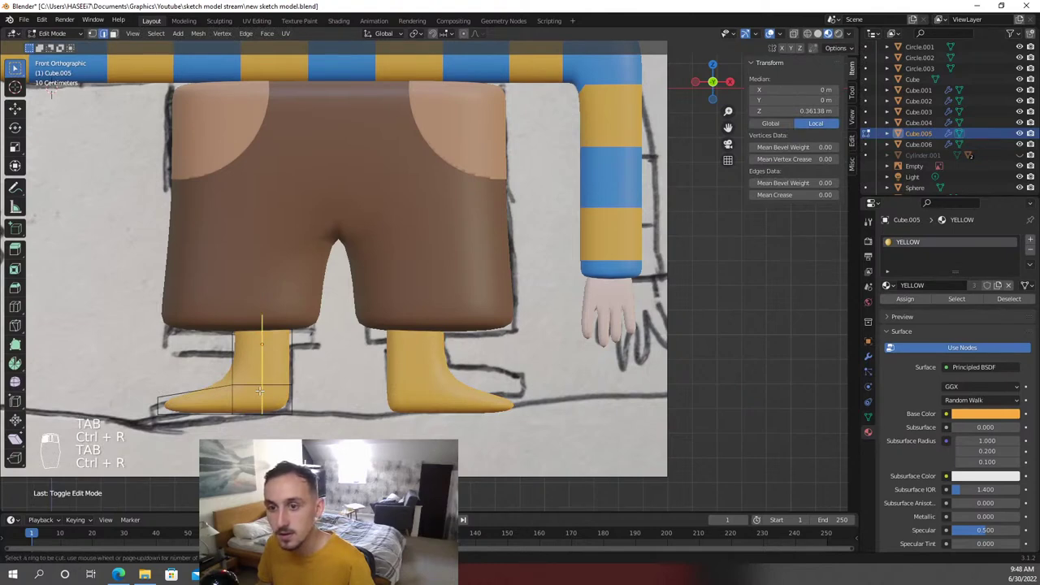
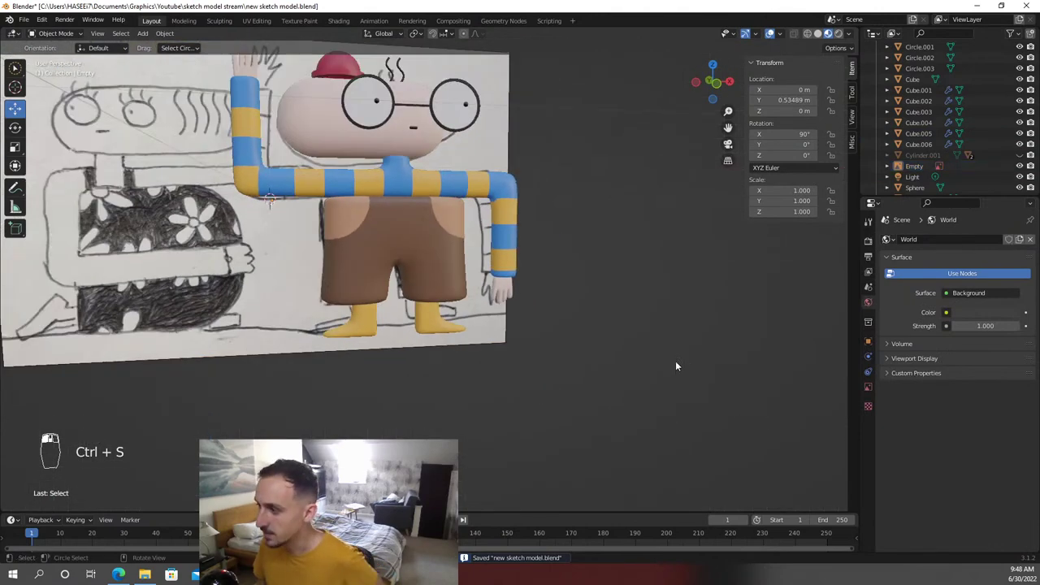
drag(614, 284, 628, 344)
Save the scene, switch to Front Orthographic on the head, and bring up the Add menu
key(ctrl+s)
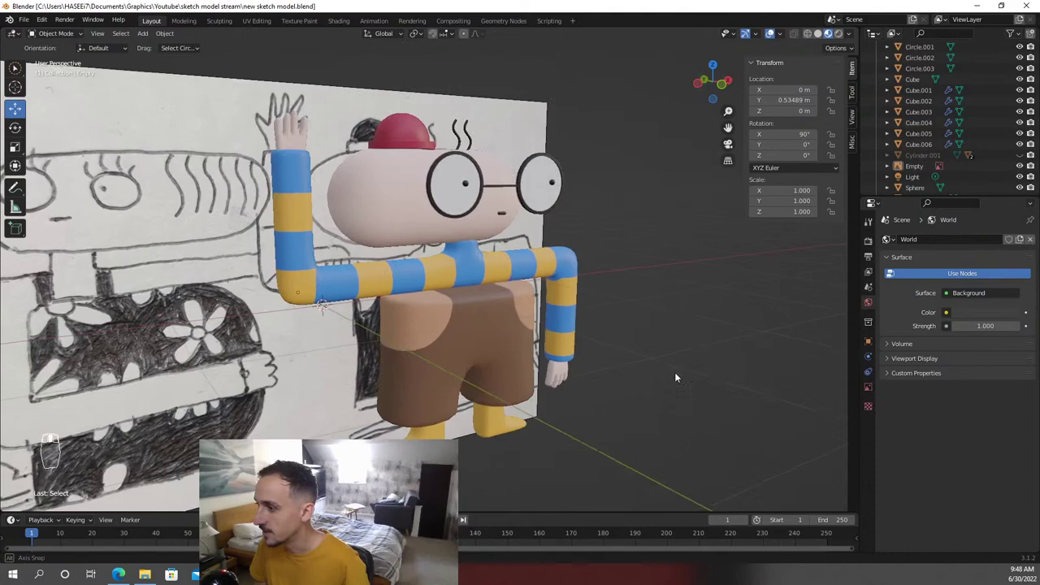
key(ctrl+s)
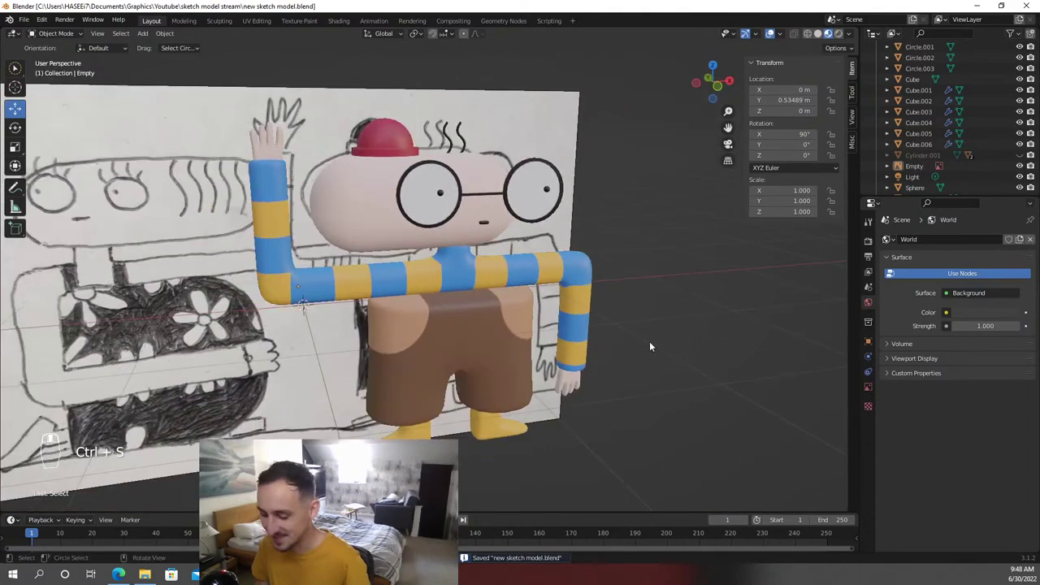
middle_click(656, 345)
key(KP_1)
middle_click(598, 297)
middle_click(594, 307)
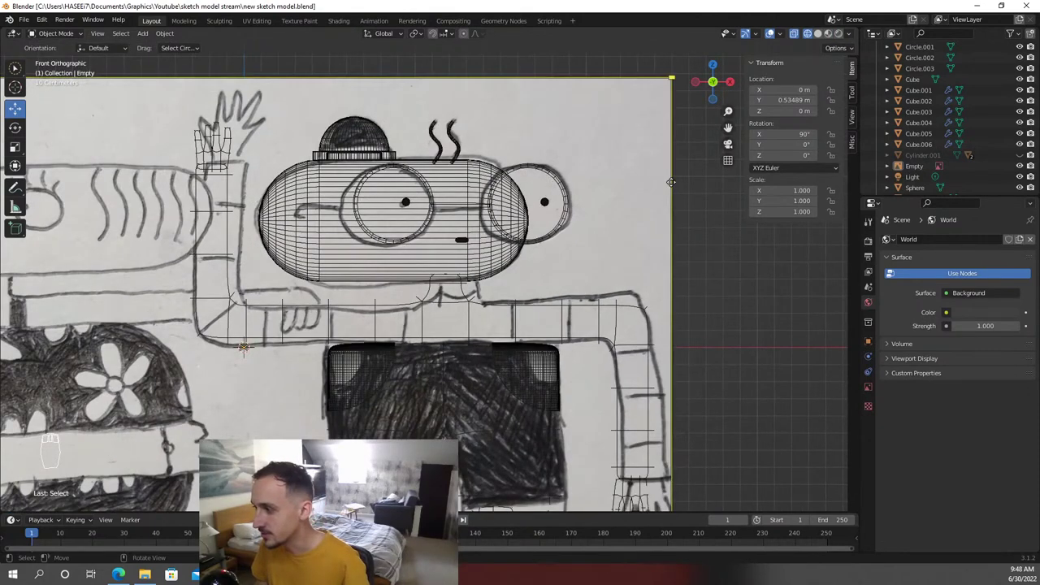
drag(621, 216, 625, 252)
key(shift+a)
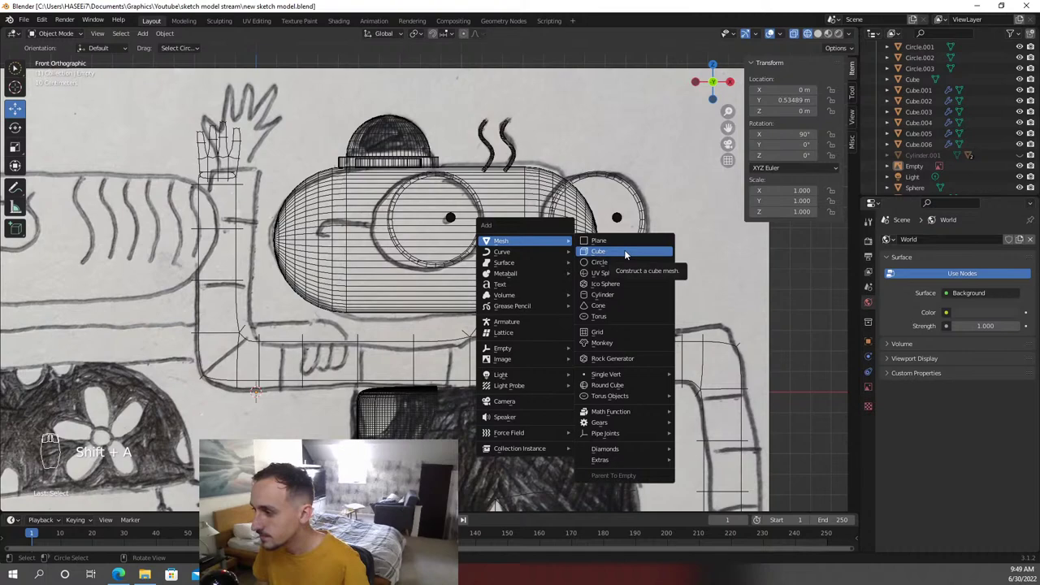
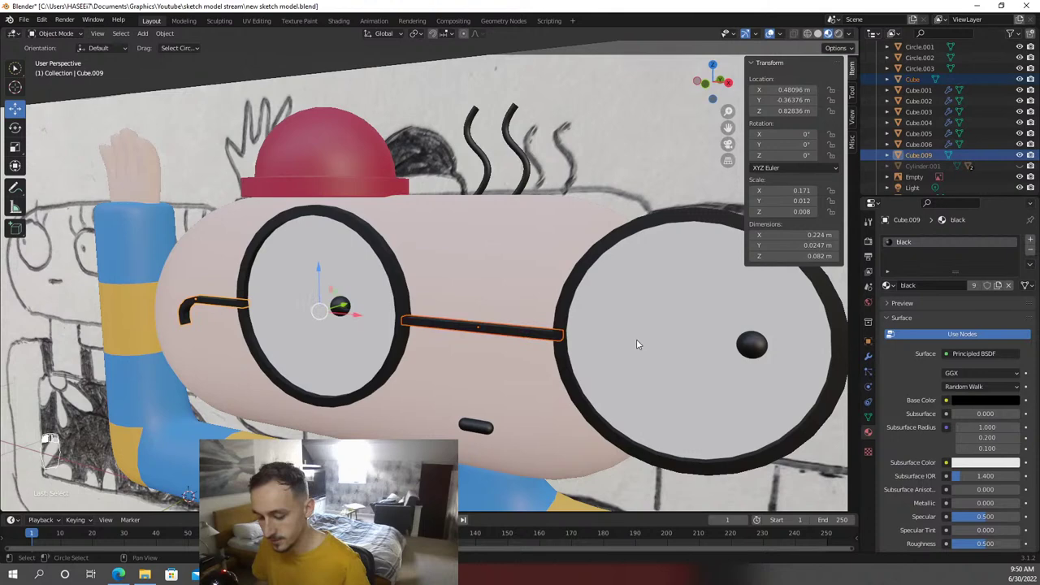
Thicken the glasses bridge bar on Y and Z, save, and undo a trial modifier on the lens ring
key(s)
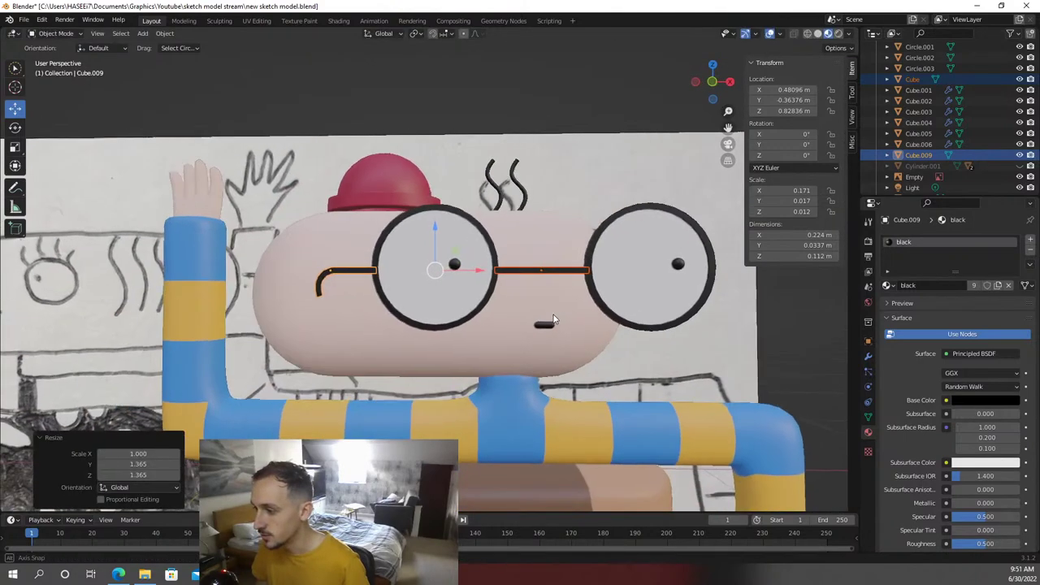
key(ctrl+s)
drag(690, 345, 690, 344)
drag(691, 344, 530, 261)
drag(690, 347, 530, 261)
key(ctrl+z)
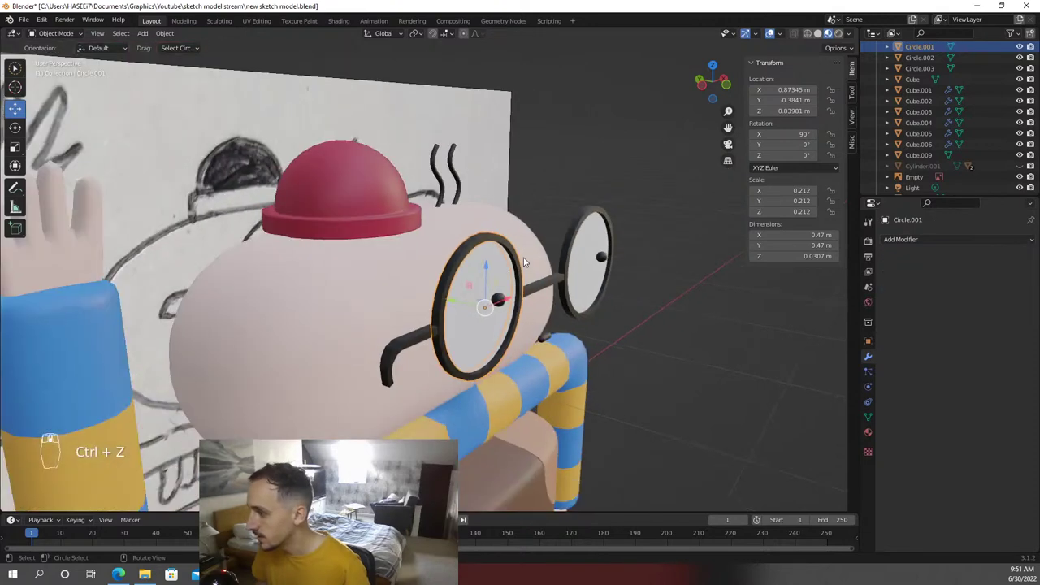
Restore the Subdivision Surface modifier on the left rim Circle.001 and save
key(ctrl+shift+z)
key(ctrl+z)
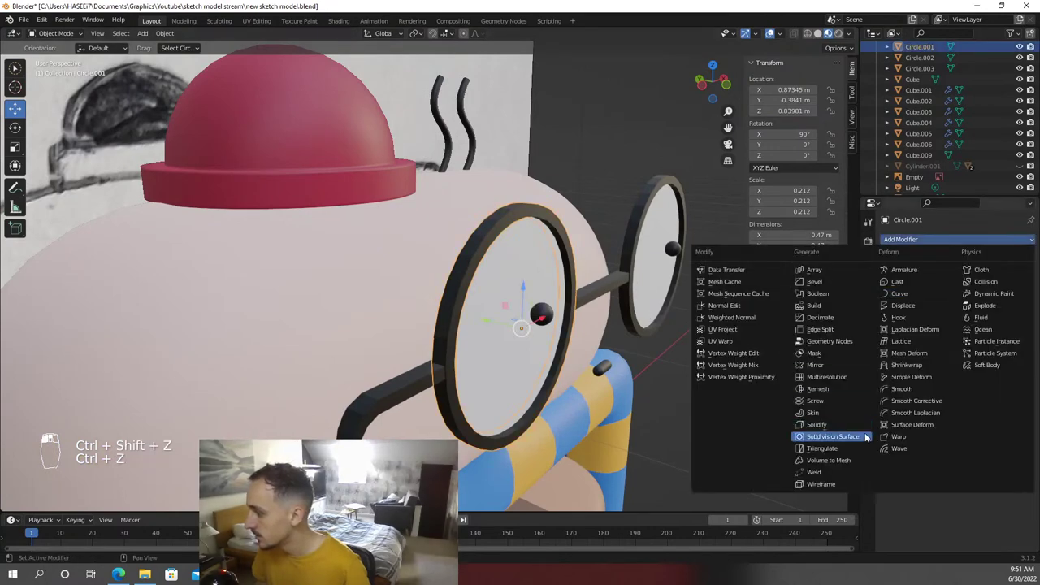
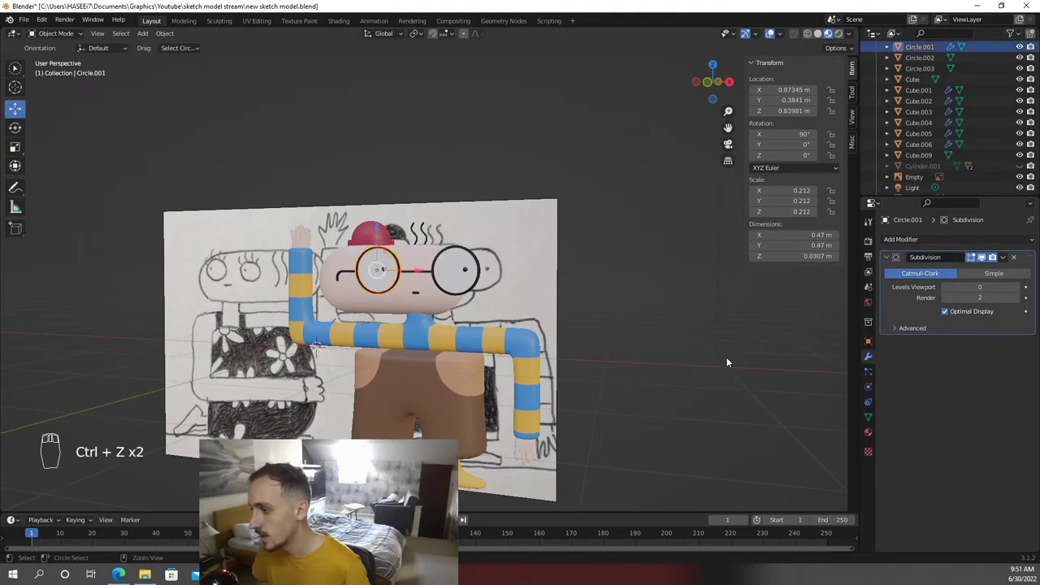
key(ctrl+s)
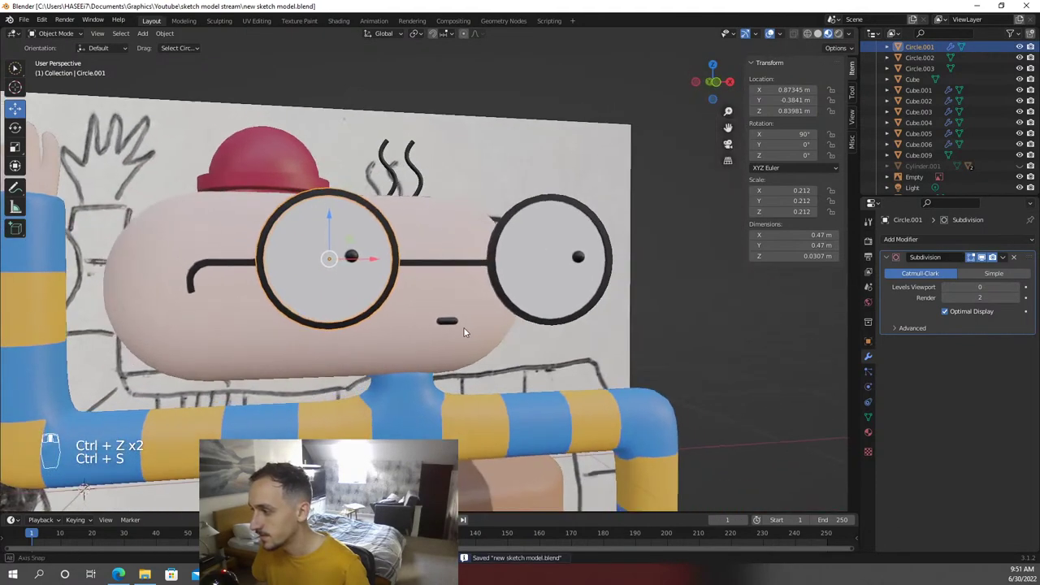
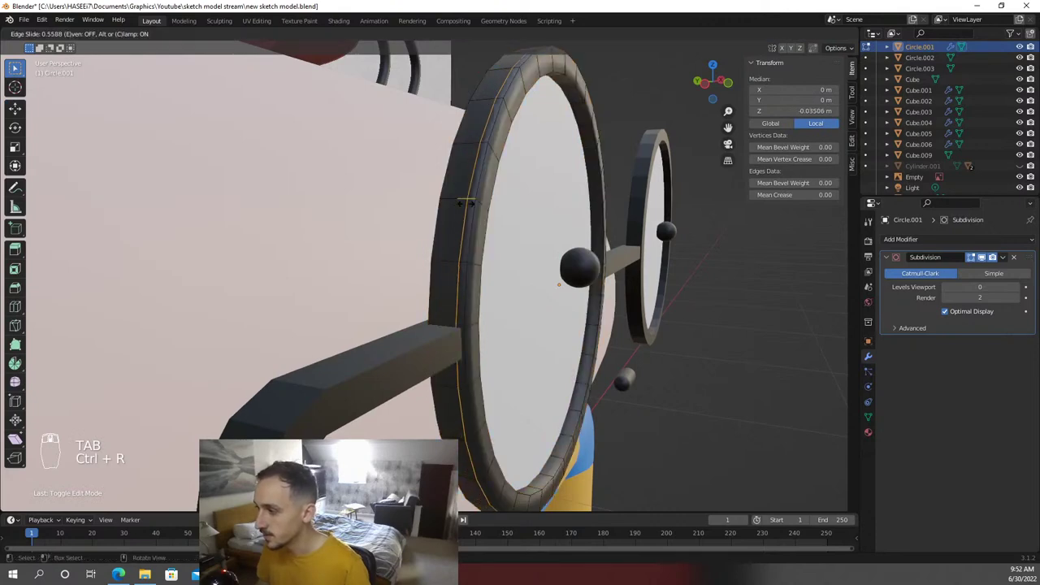
Cut extra edge loops around the left rim in Edit Mode so it subdivides smoothly
key(Tab)
middle_click(463, 243)
key(Tab)
key(ctrl+r)
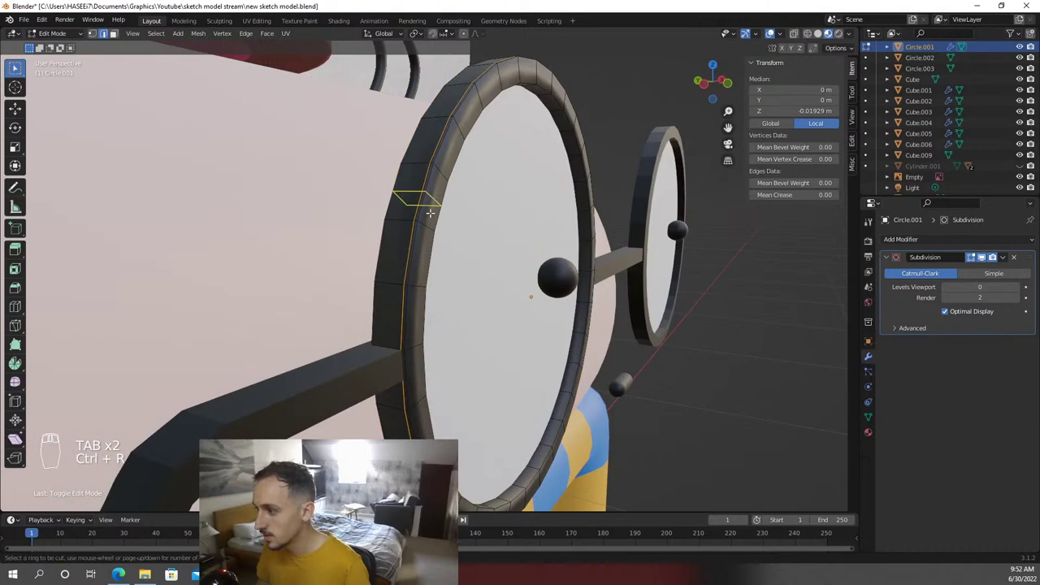
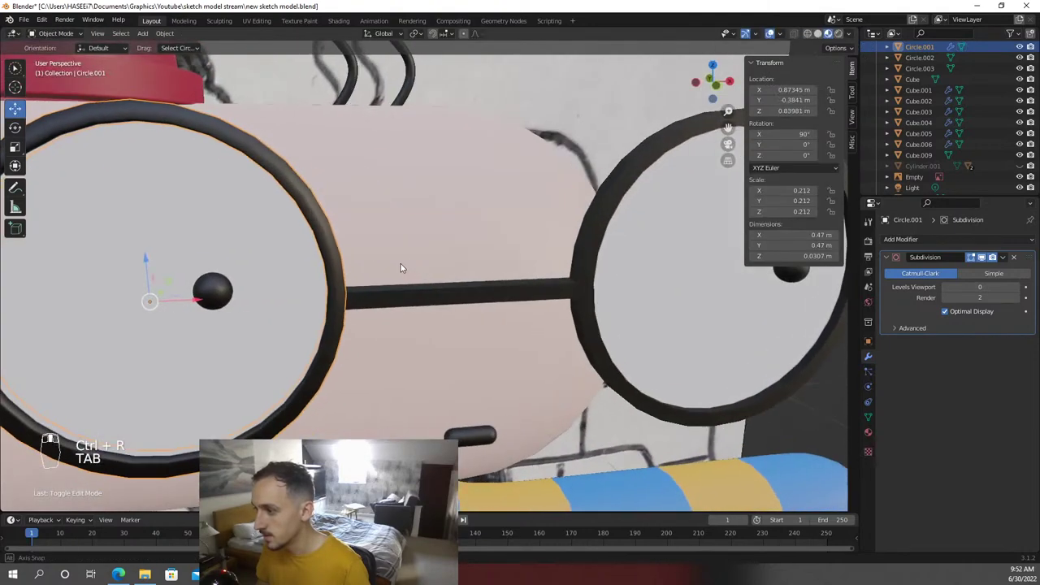
drag(446, 267, 453, 268)
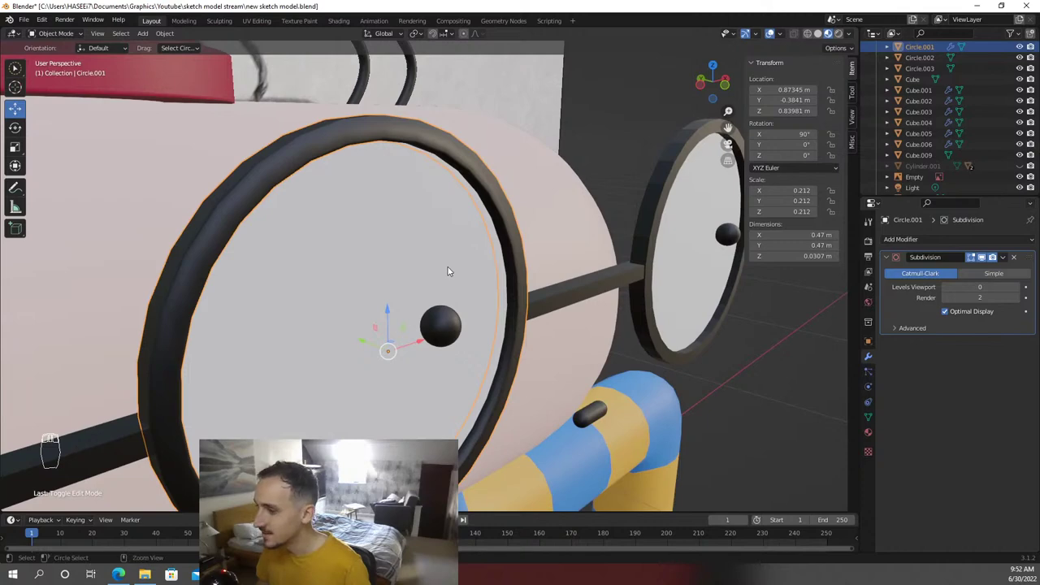
key(ctrl+z)
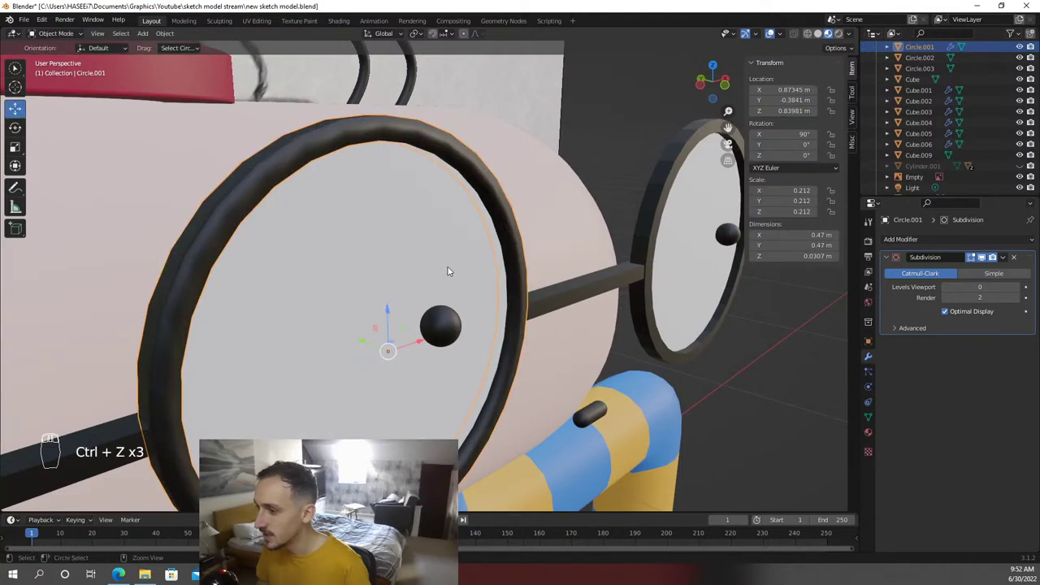
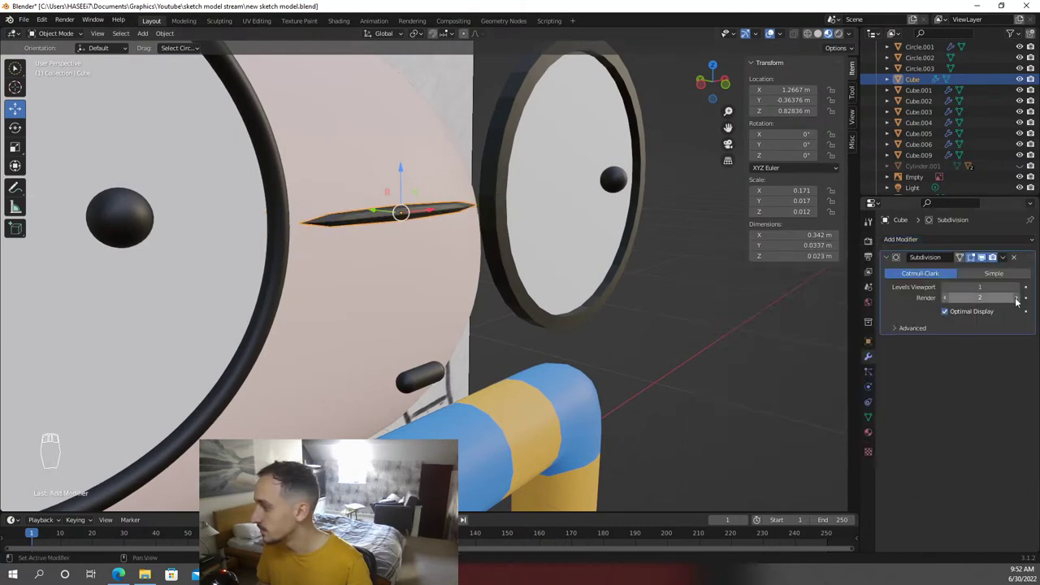
Add a supporting edge loop along the glasses side arm in Edit Mode
key(Tab)
key(ctrl+r)
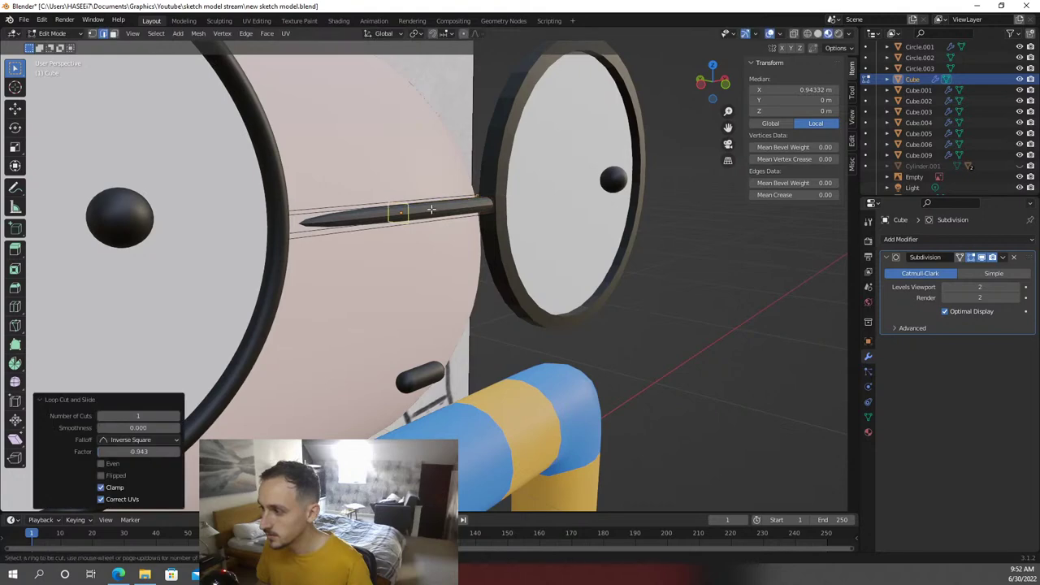
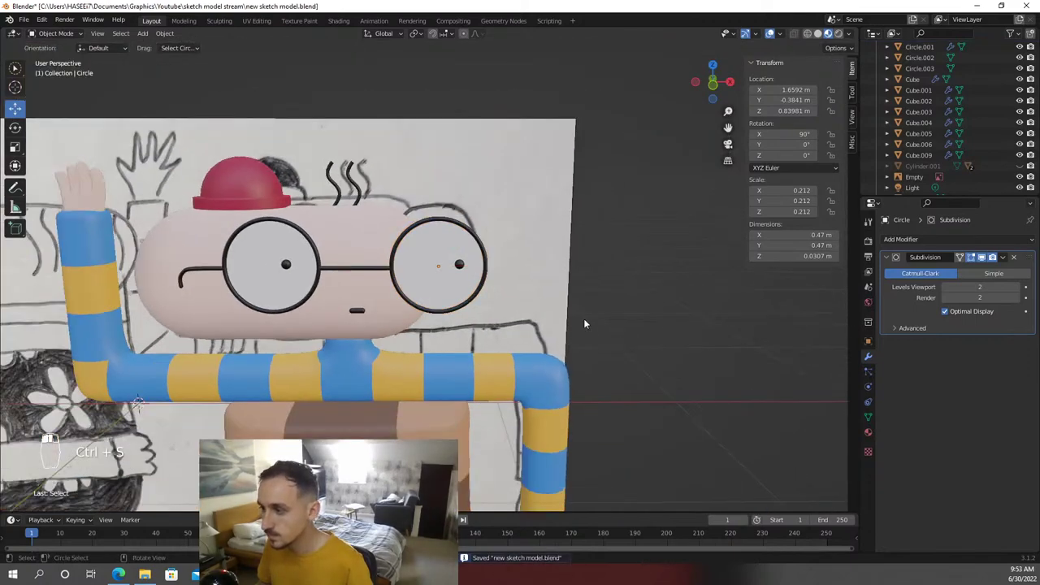
View the character from the front and select the rim's inner edge loop in Edit Mode
key(KP_2)
key(KP_1)
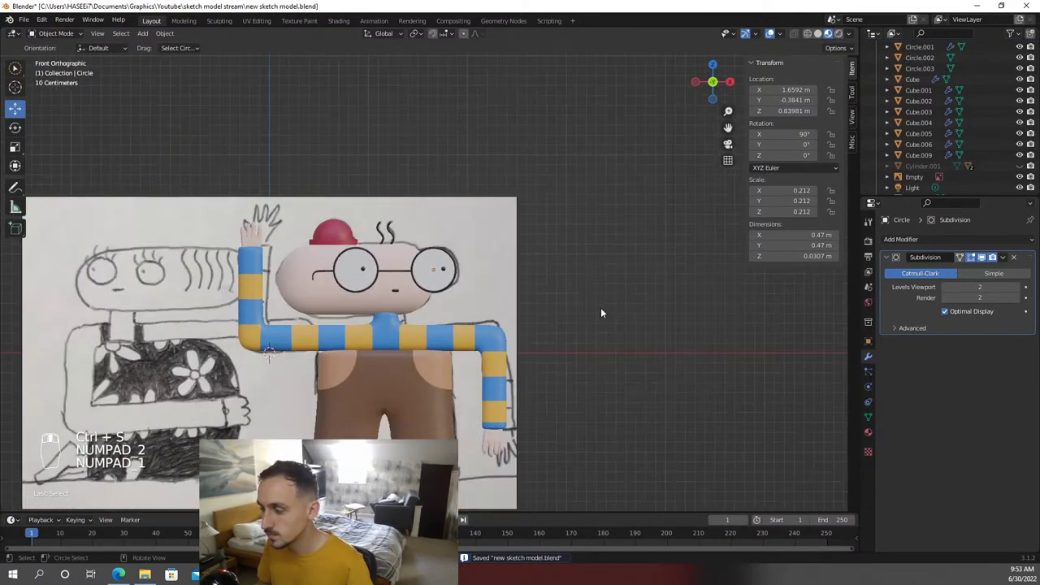
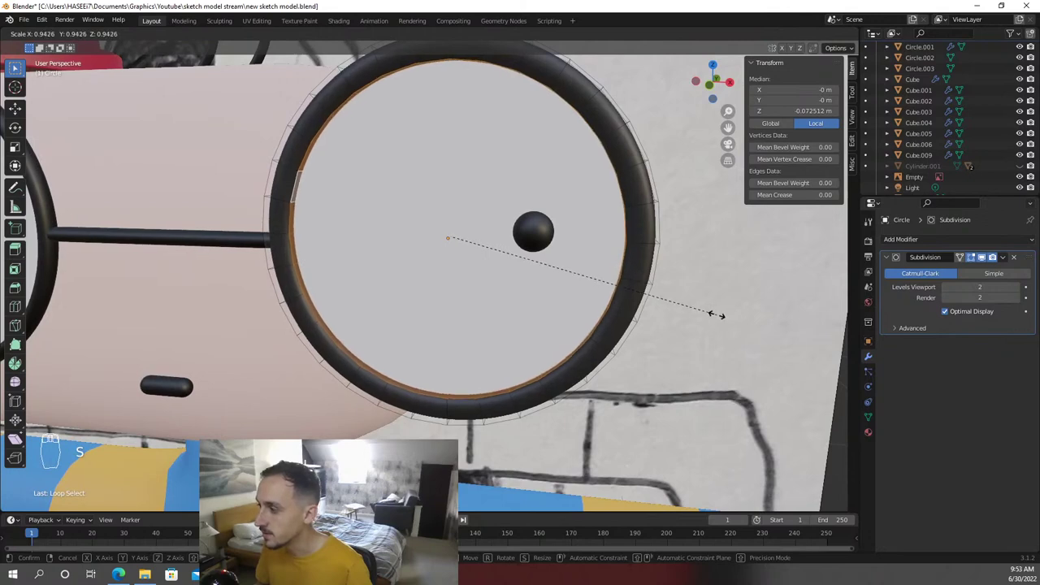
key(Tab)
drag(723, 318, 626, 332)
Duplicate the smoothed lens ring over the other eye so both rims match, and save
key(shift+d)
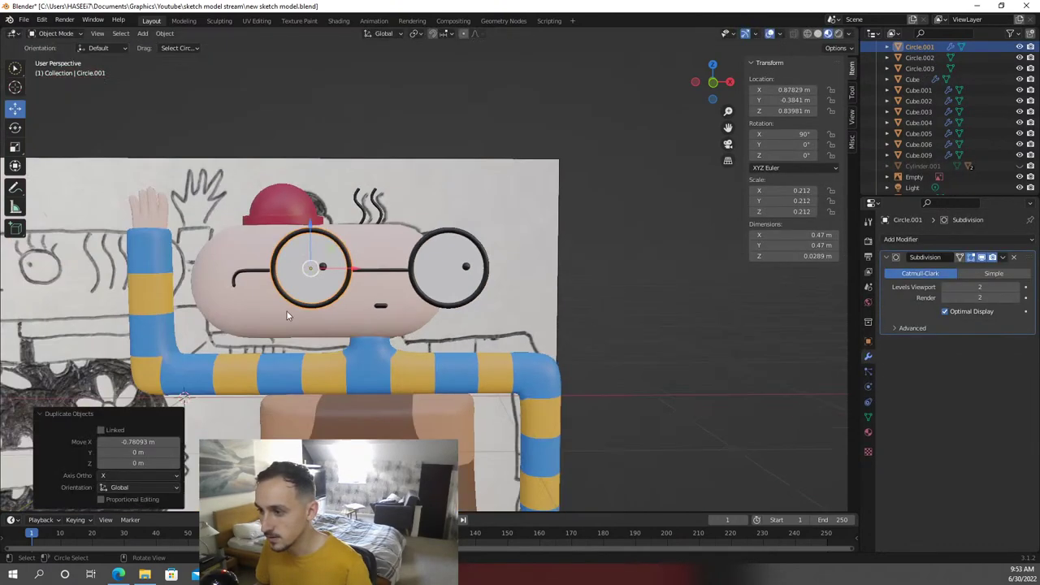
key(shift+d)
double_click(623, 303)
key(ctrl+s)
key(KP_1)
click(629, 302)
middle_click(627, 300)
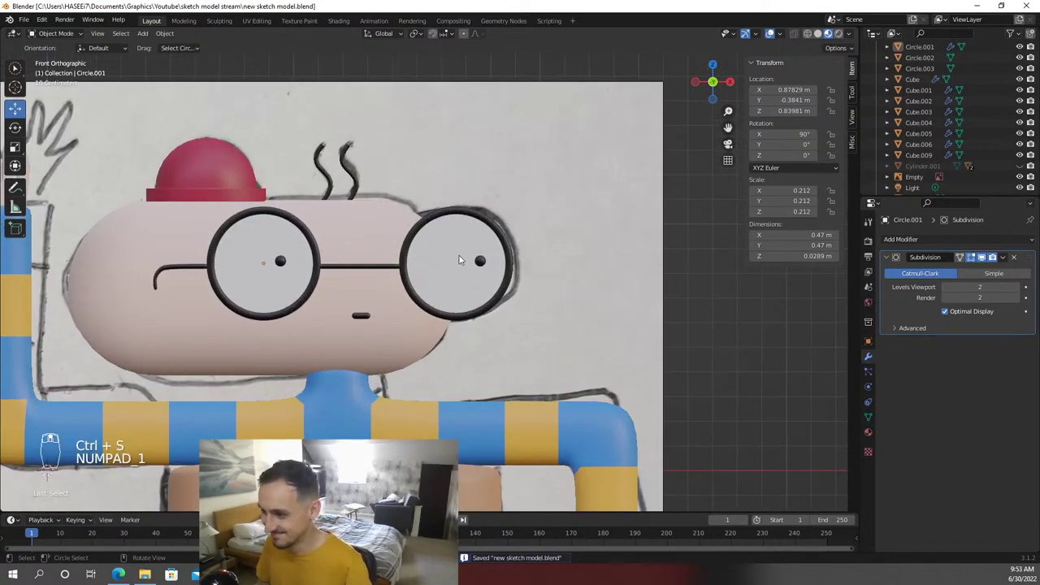
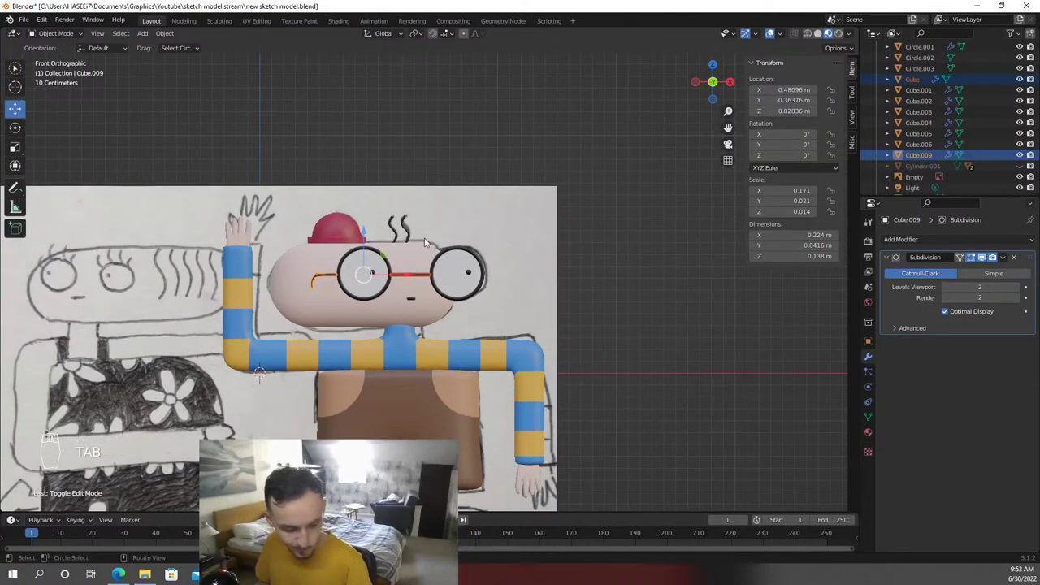
Adjust the view of Carl's model in the viewport
drag(576, 295, 578, 256)
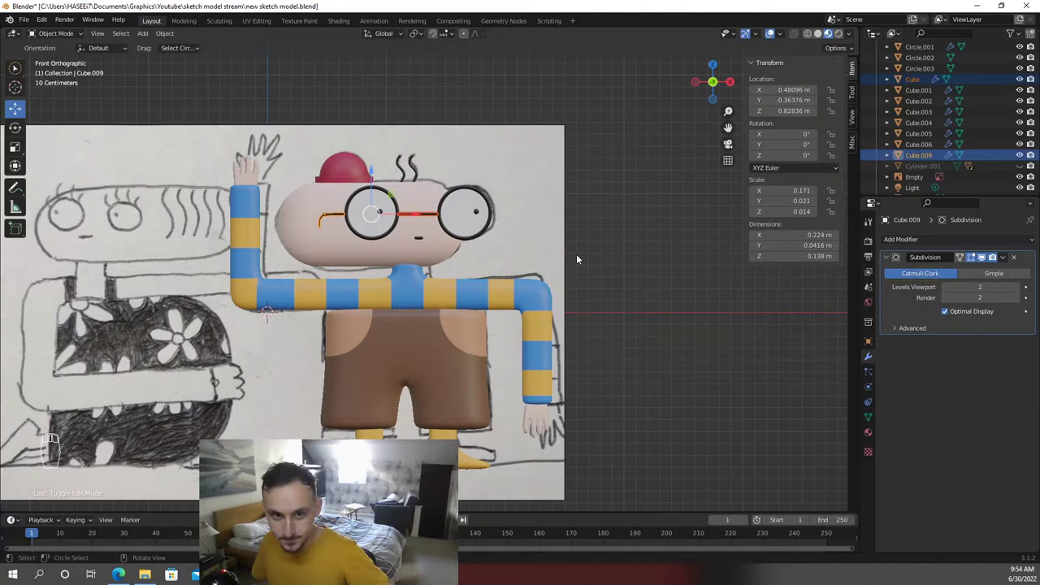
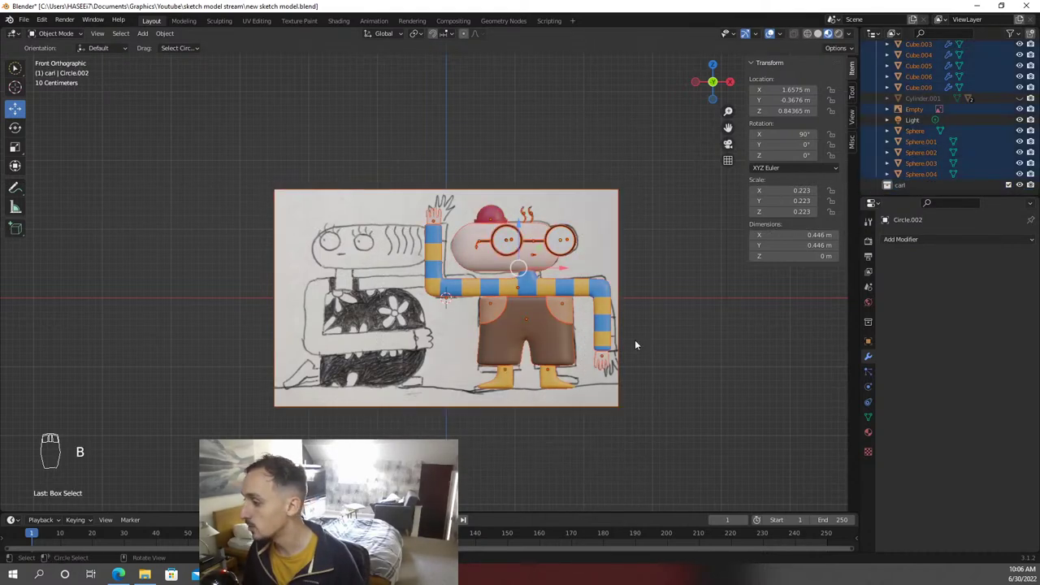
Rename the first collection to scene and select the left eye's white disc for renaming
drag(901, 153, 917, 136)
drag(917, 136, 914, 62)
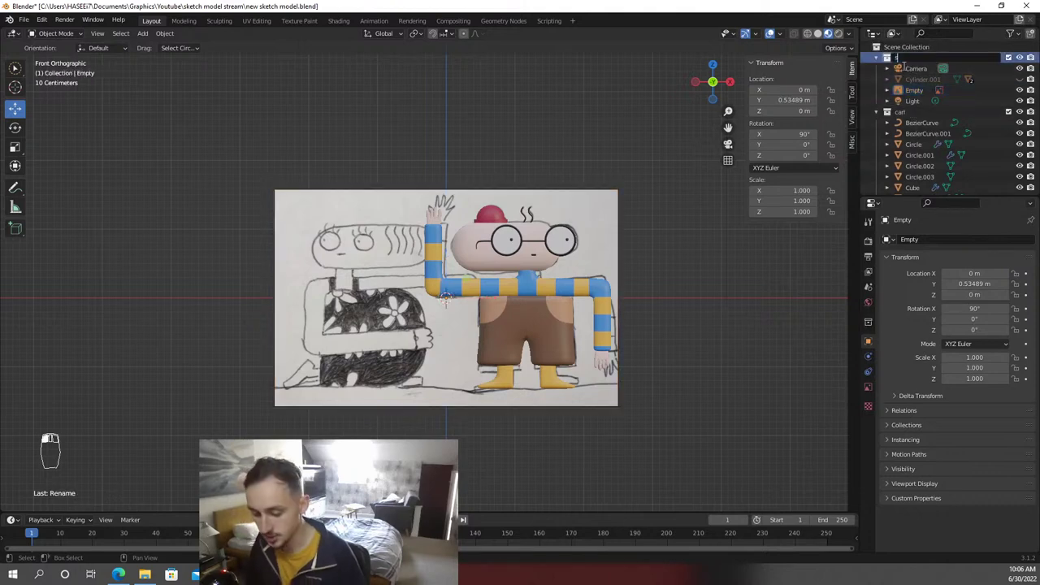
key(BackSpace)
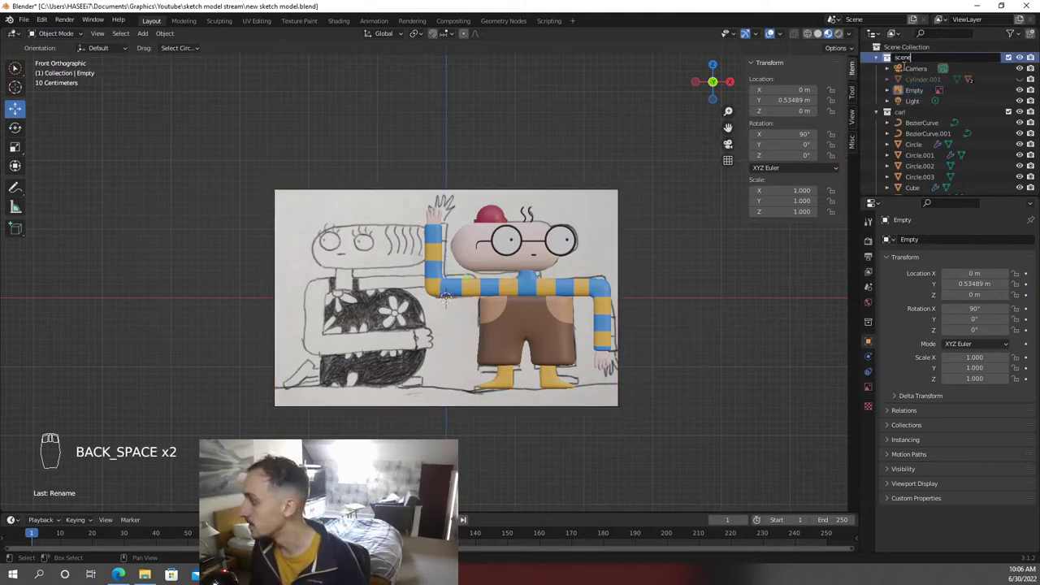
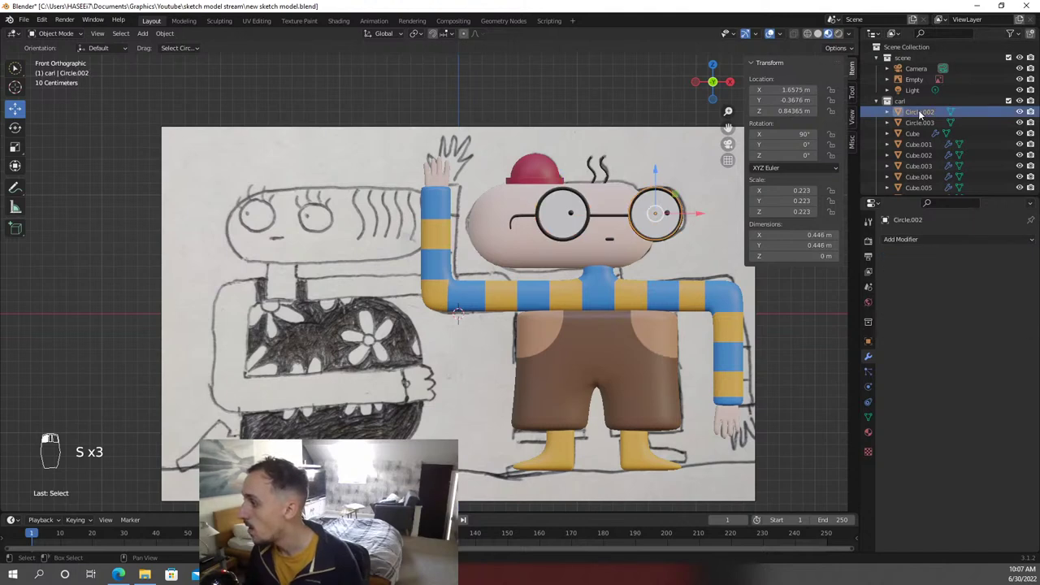
click(917, 114)
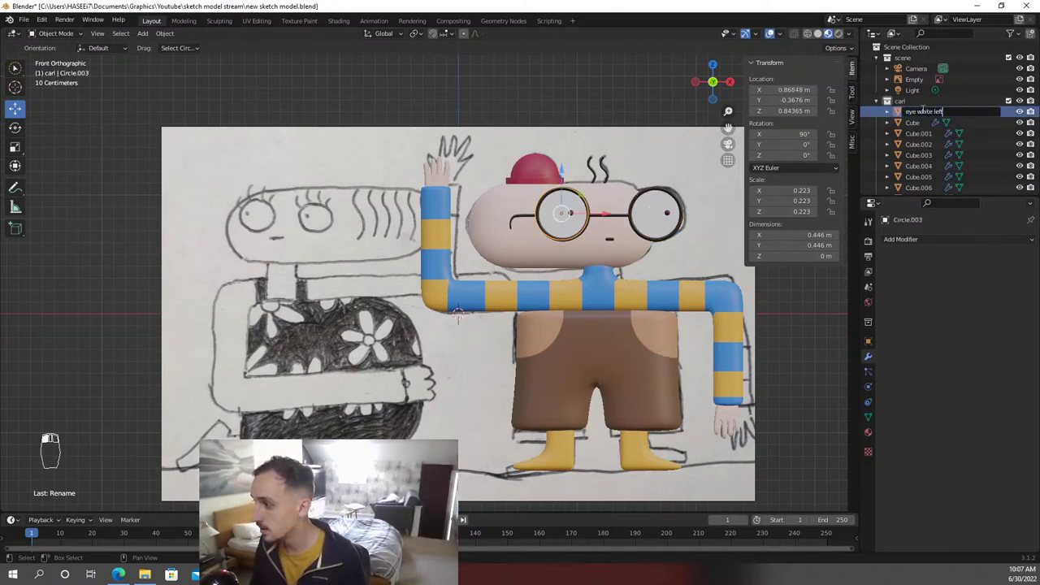
Zoom into the left lens and nudge the eye white sideways along X into its rim
drag(610, 141, 467, 261)
key(g)
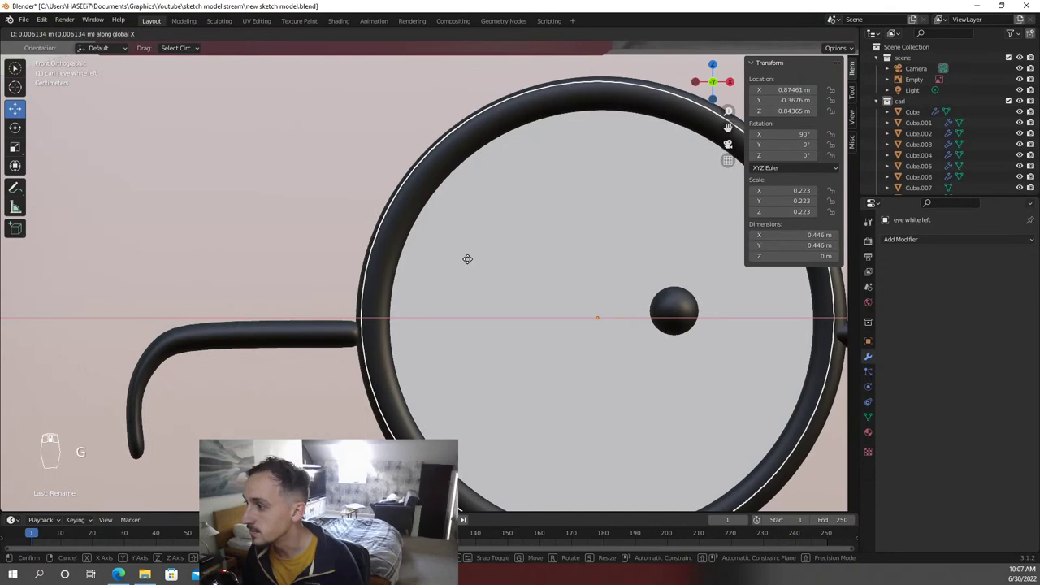
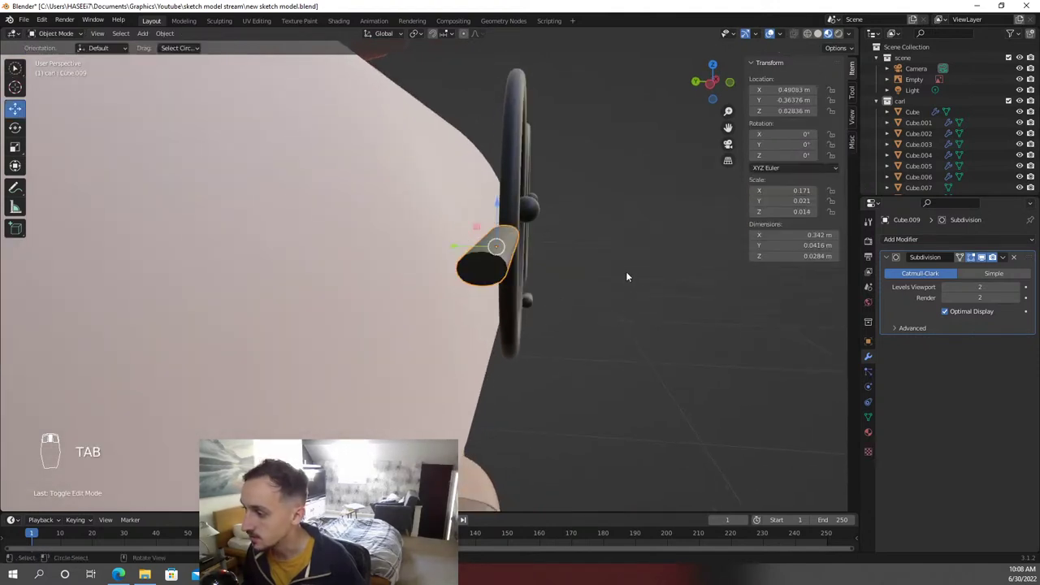
Stretch the glasses arm along X and extend its end vertices back toward the ear
key(s)
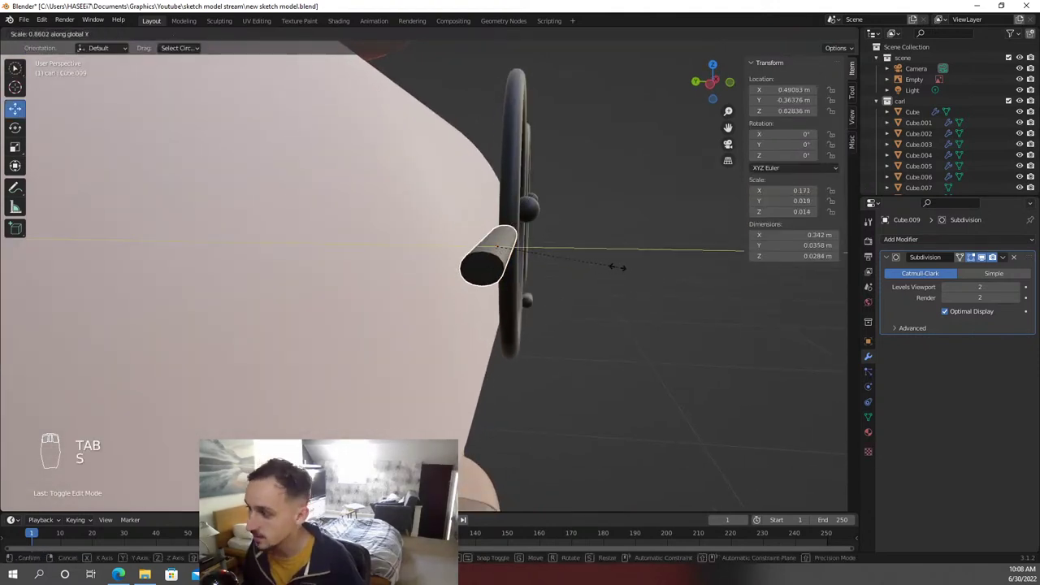
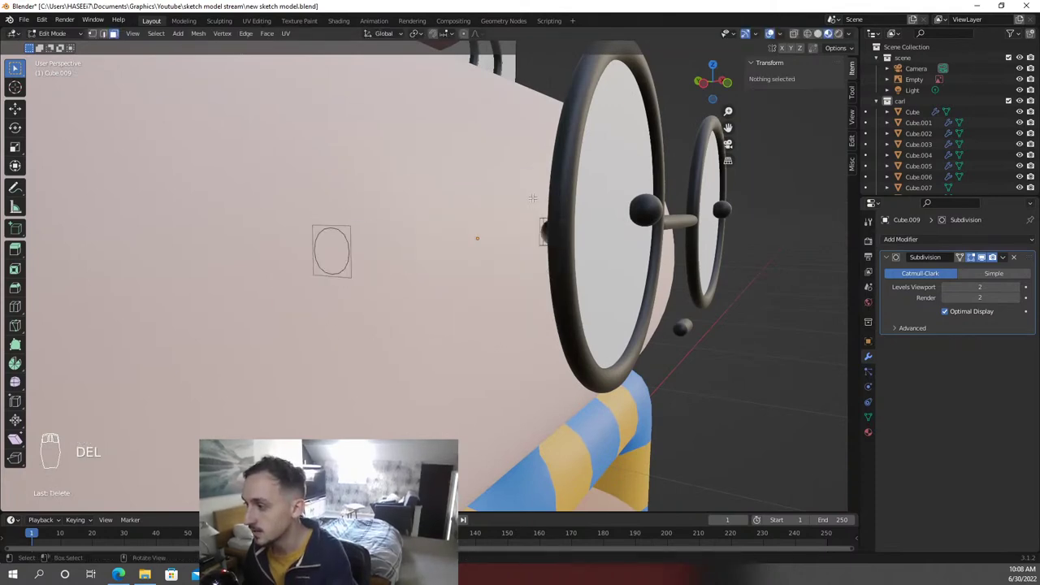
key(ctrl+z)
key(Delete)
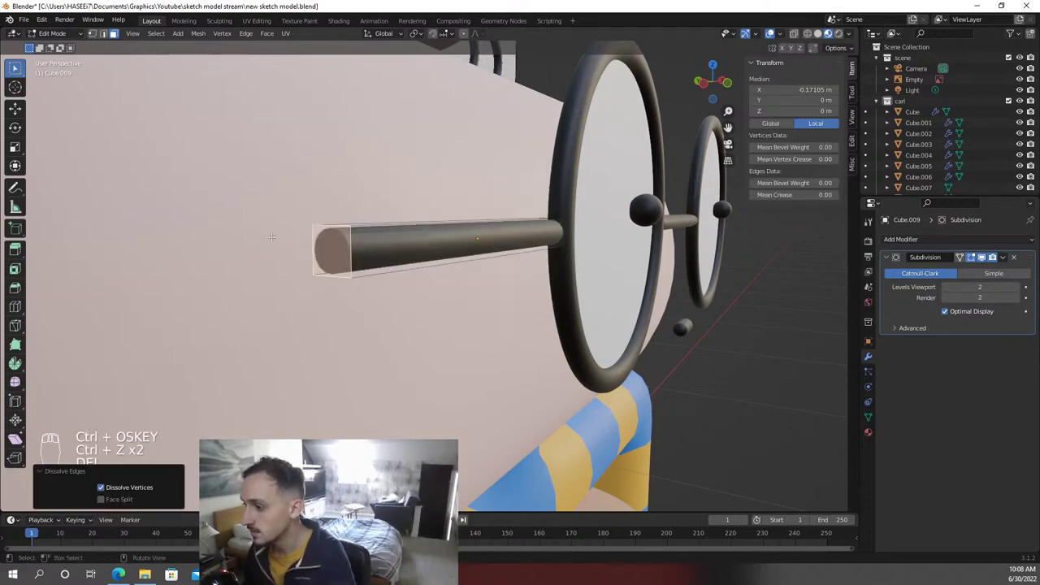
key(g)
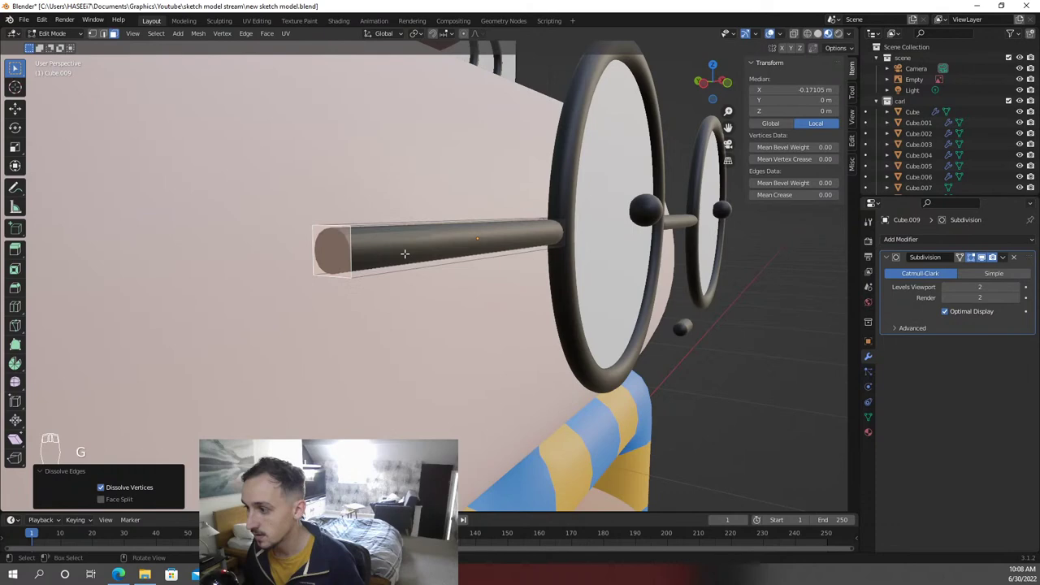
Taper the far end of the arm and finish editing its shape
key(Delete)
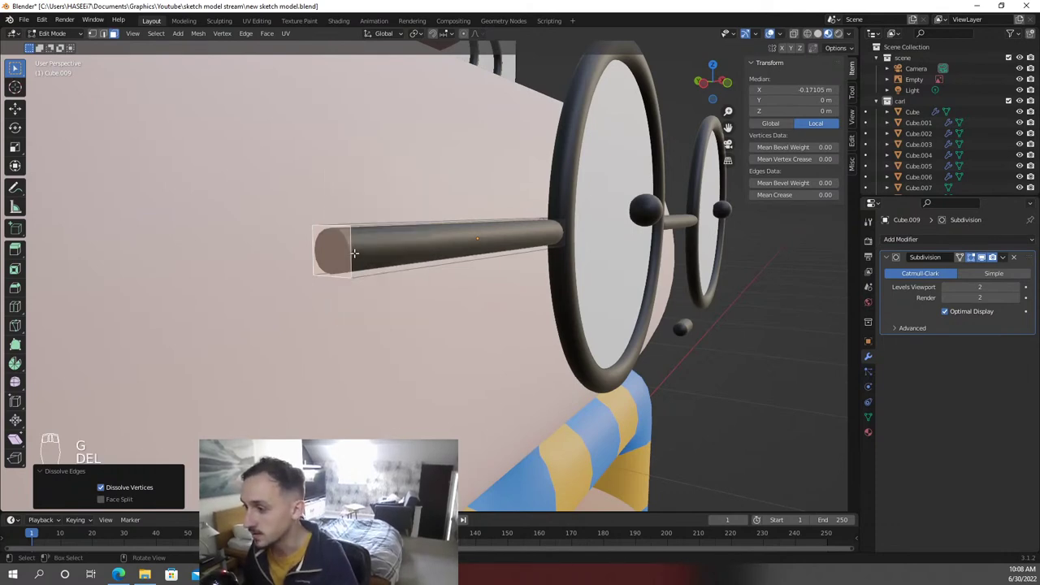
key(g)
key(Delete)
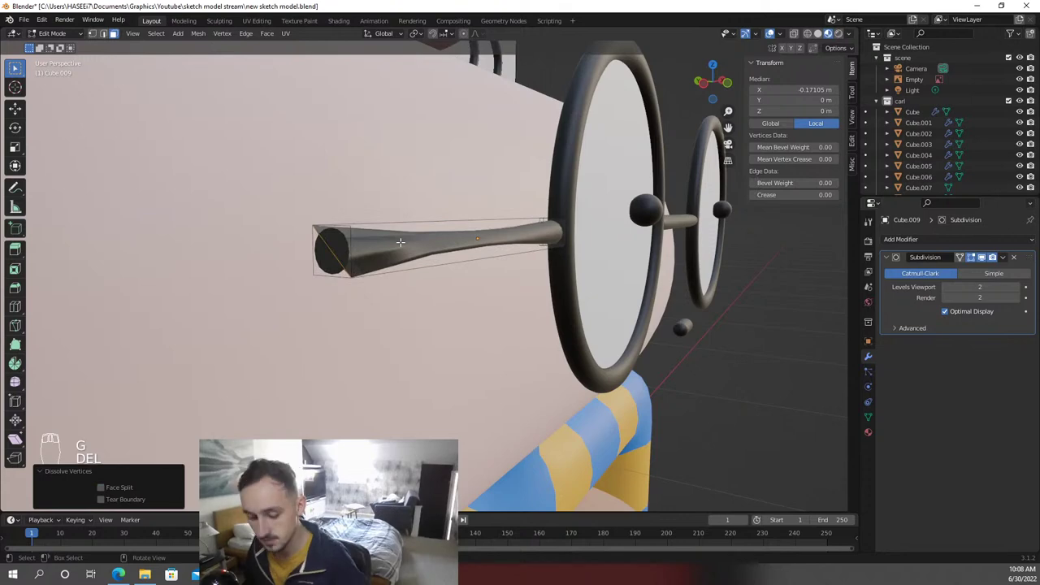
key(ctrl+z)
key(Tab)
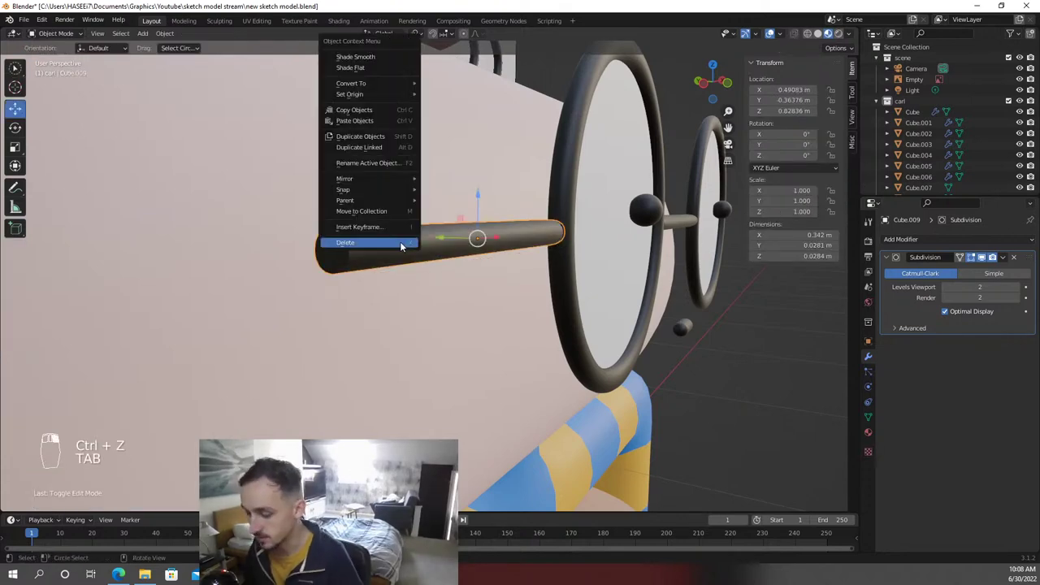
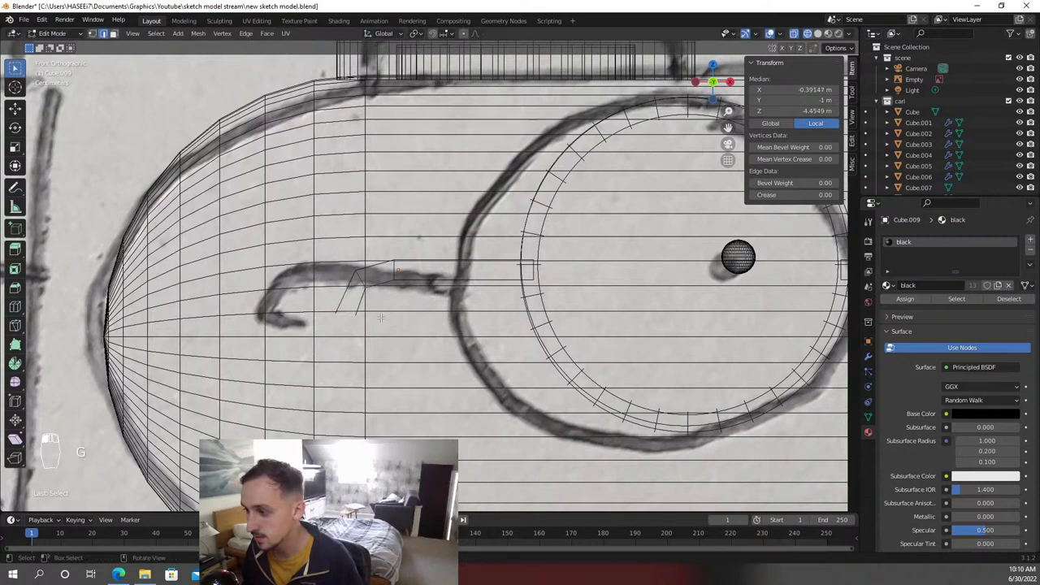
Push the arm's rear end outward along its normal and zoom out to see the whole head
key(b)
key(g)
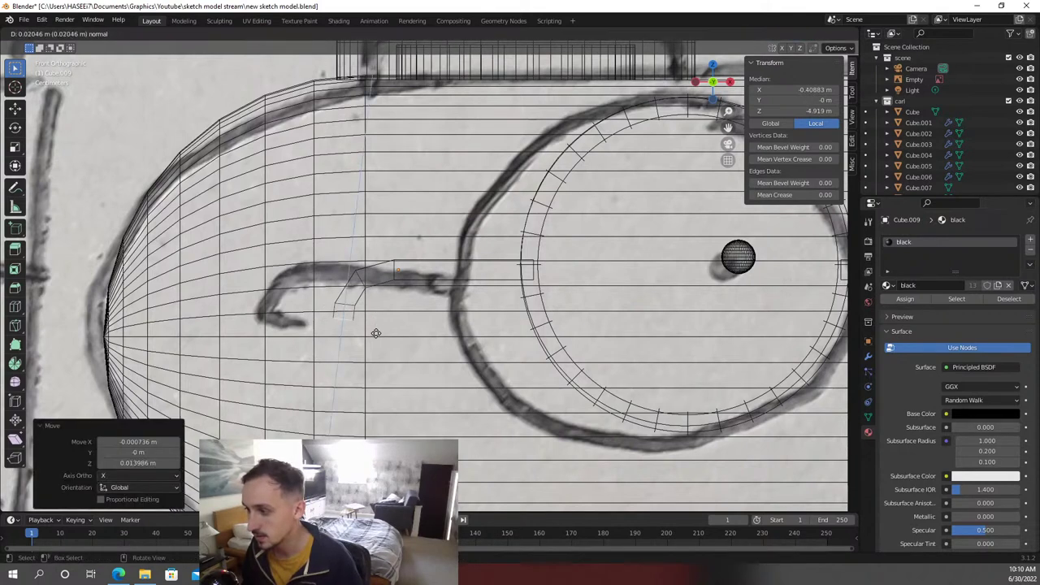
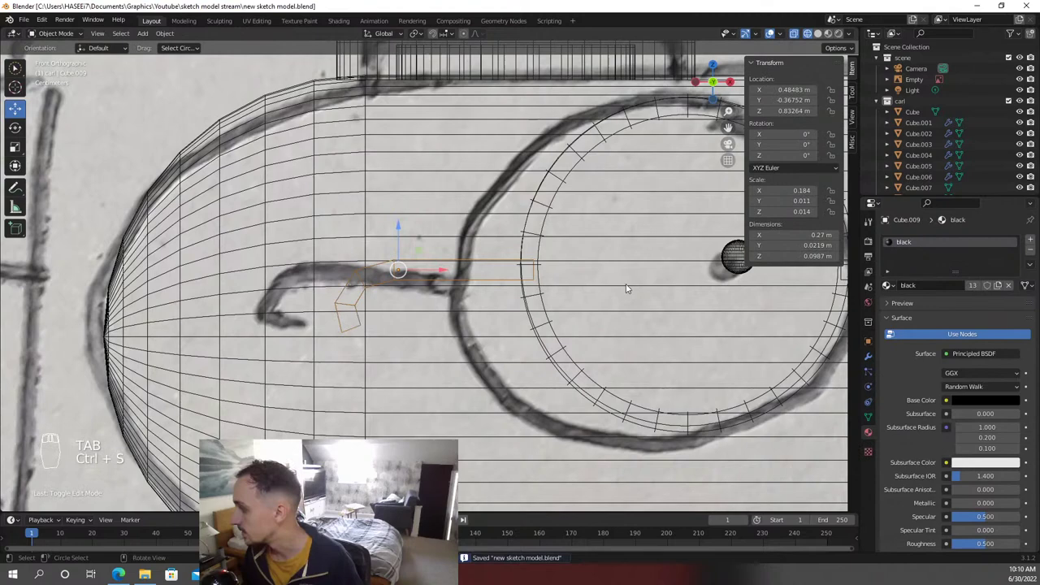
key(z)
drag(660, 286, 916, 338)
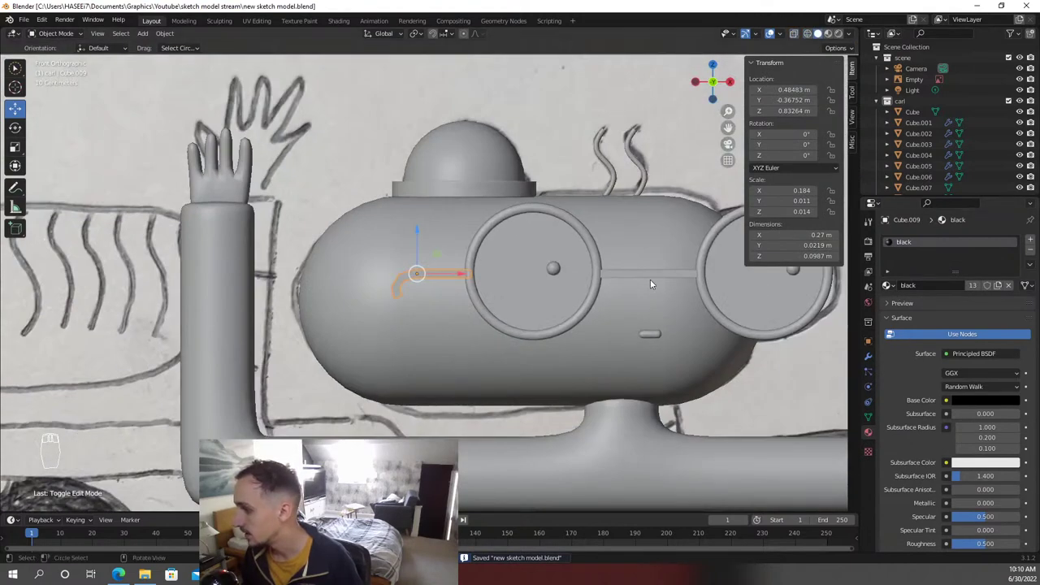
Add an edge loop near the glasses arm's end to sharpen it under subdivision
key(z)
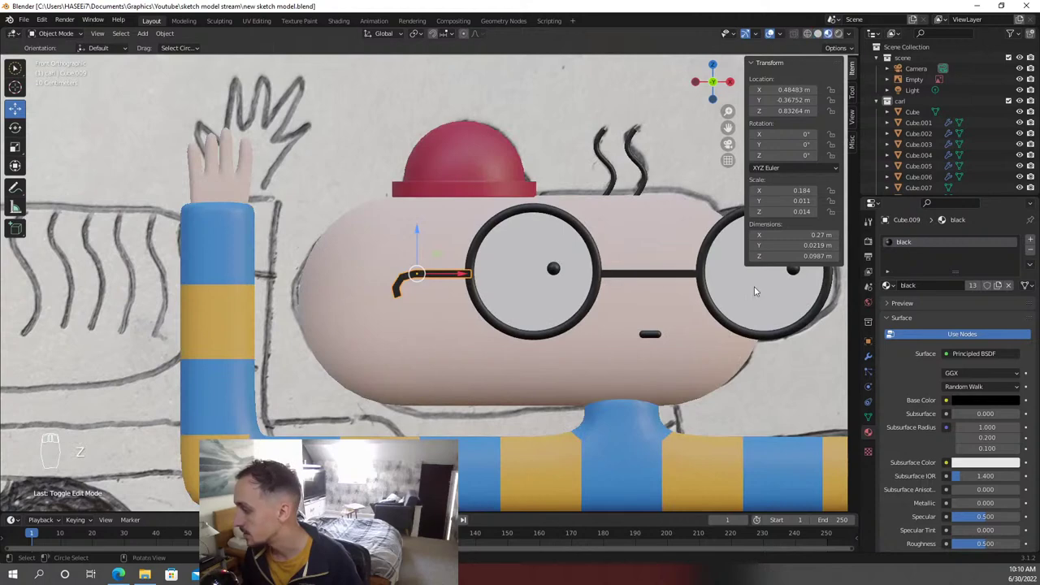
drag(926, 244, 498, 296)
key(Tab)
key(ctrl+r)
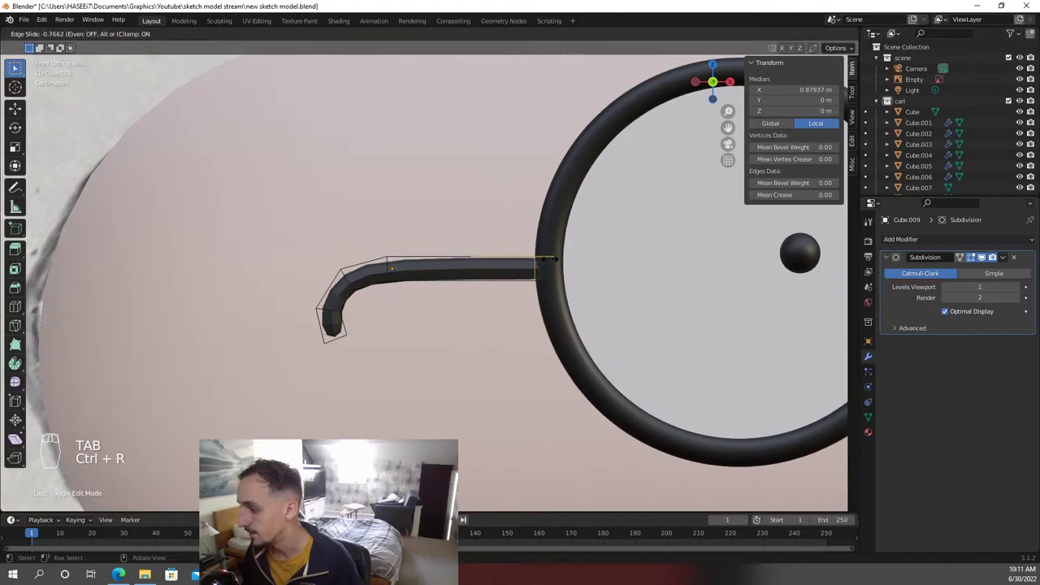
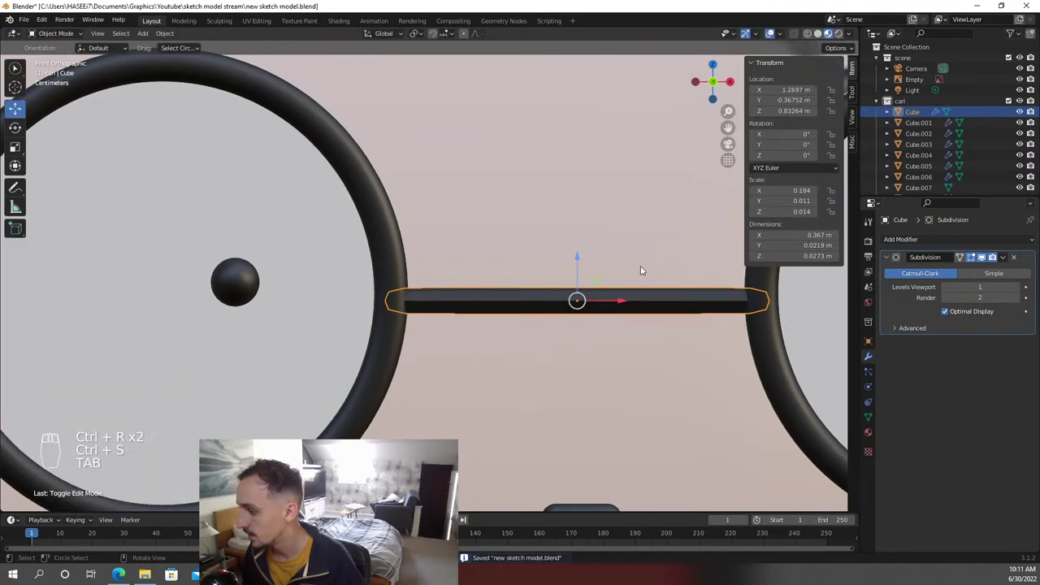
Search for an operator while renaming Carl's generic Cube parts
key(F3)
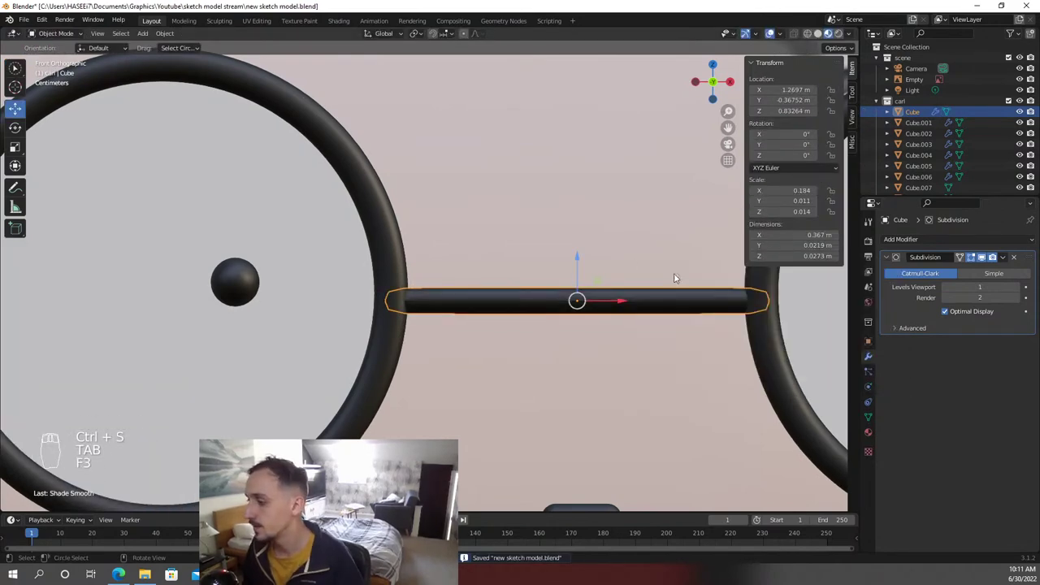
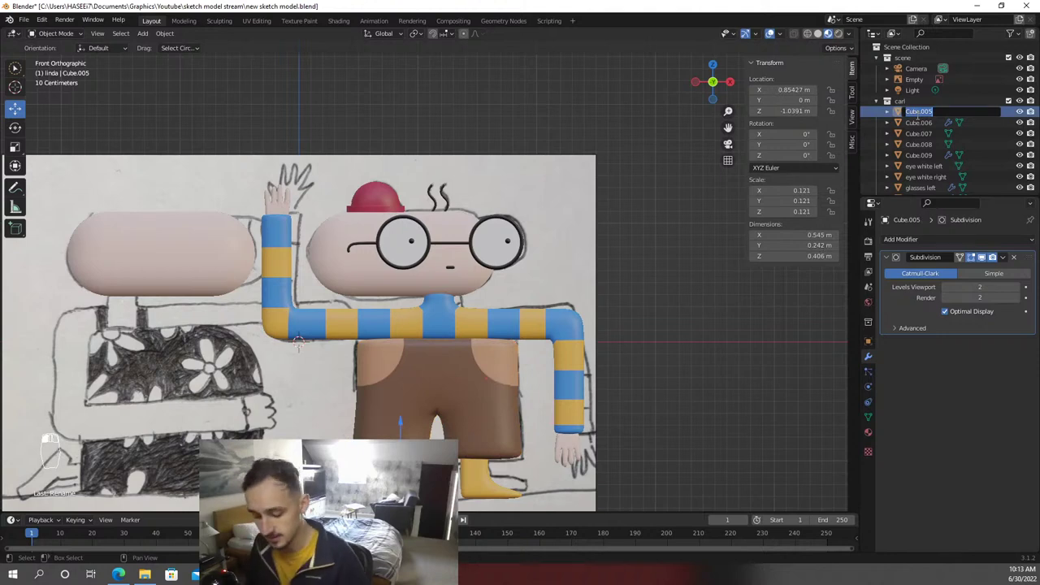
Rename the remaining Cube parts to foot left, foot right, pocket and glasses edge
key(o)
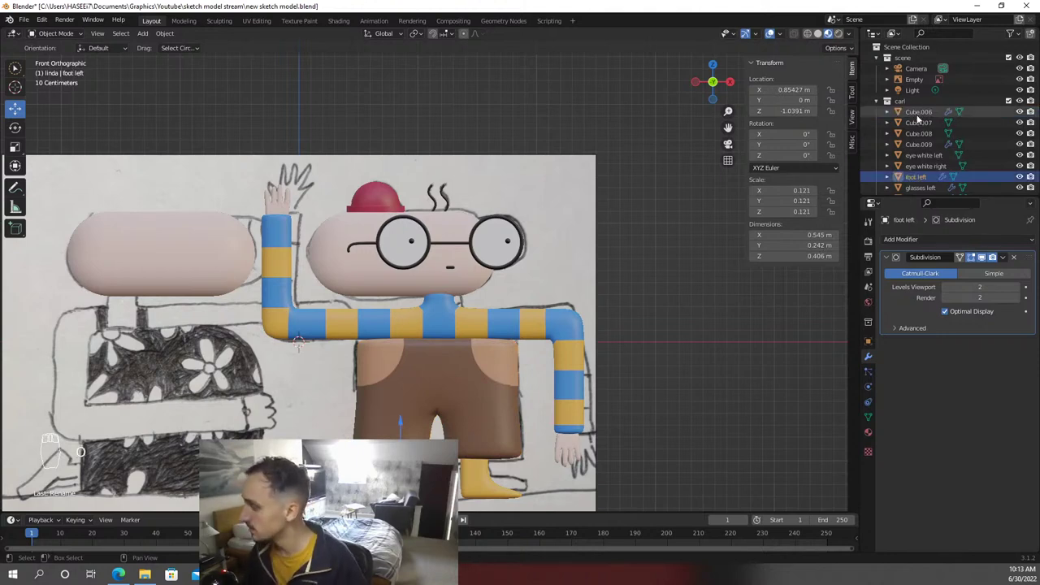
key(o)
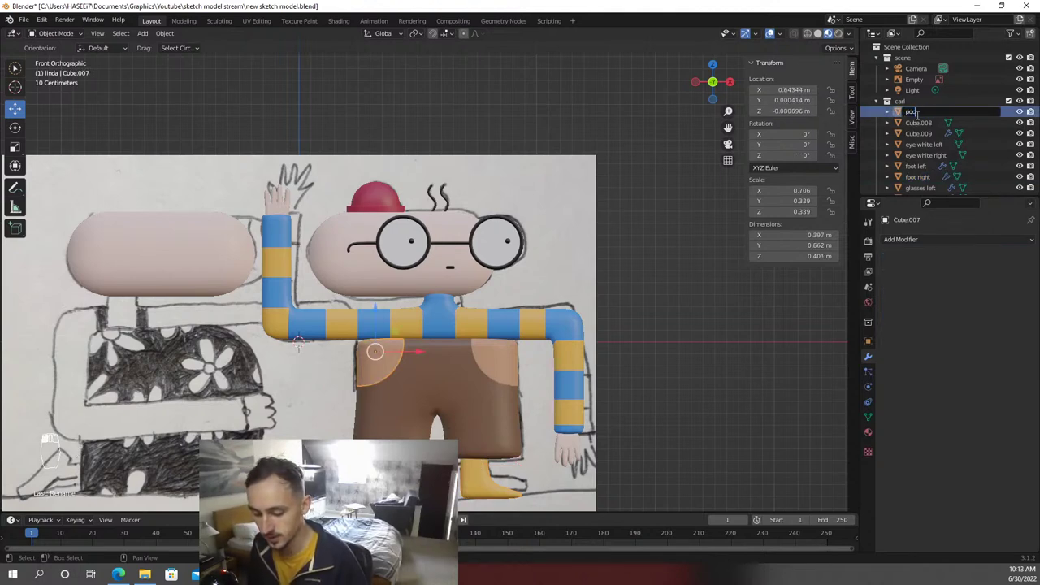
key(BackSpace)
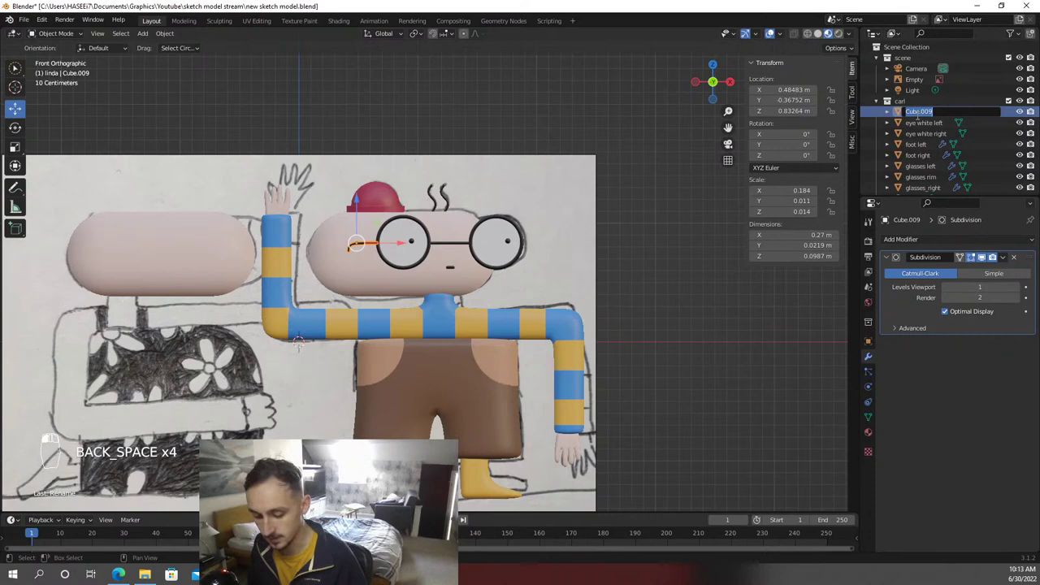
key(s)
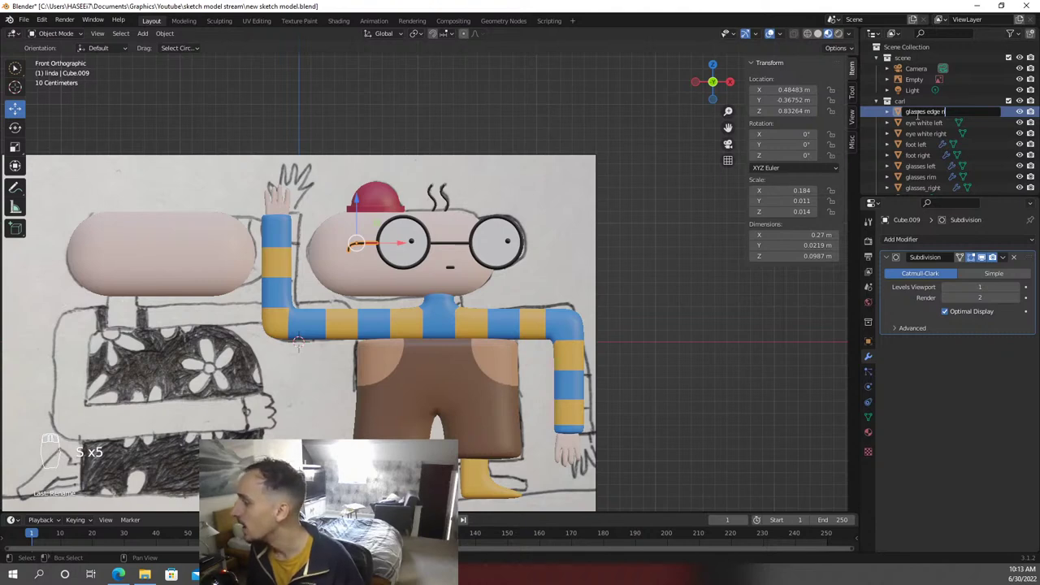
key(BackSpace)
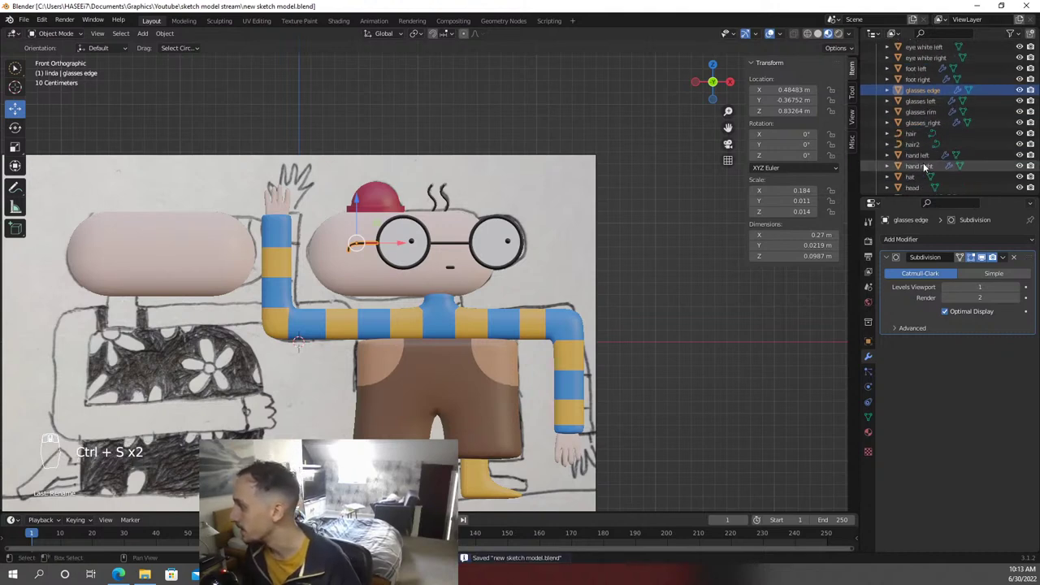
Select Linda's Sphere.005 capsule, save, and start scaling it to fit her sketch
drag(918, 121, 917, 185)
drag(402, 272, 479, 312)
drag(402, 272, 563, 340)
key(ctrl+s)
key(s)
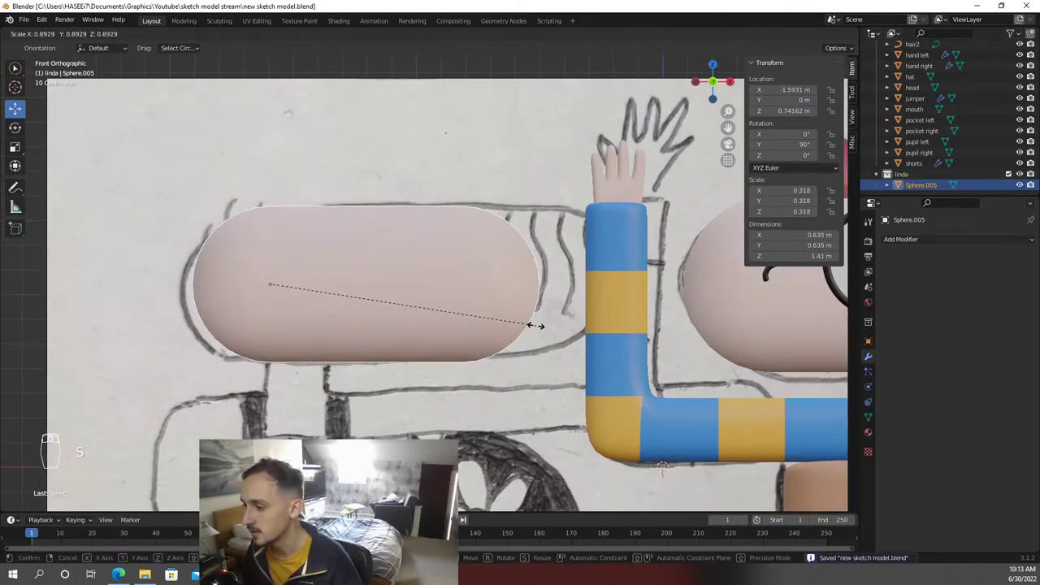
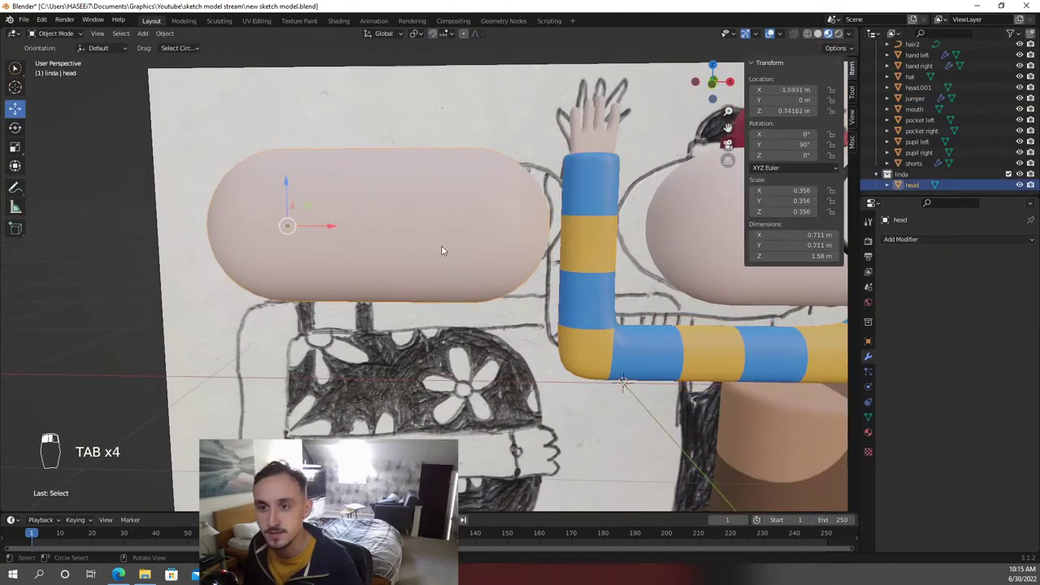
From front view, move Linda's head forward along Y to about -0.449, level with Carl
key(KP_1)
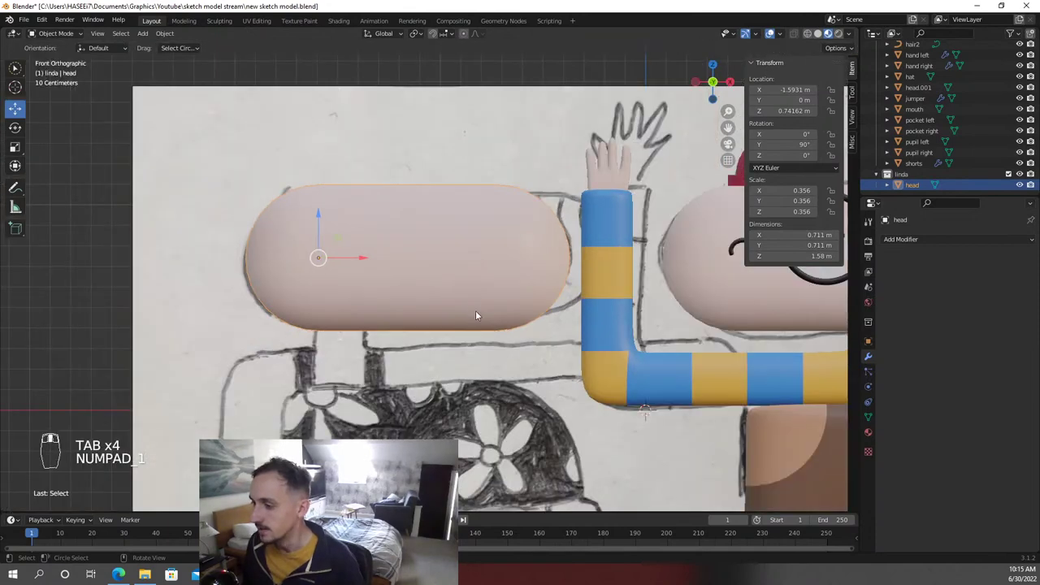
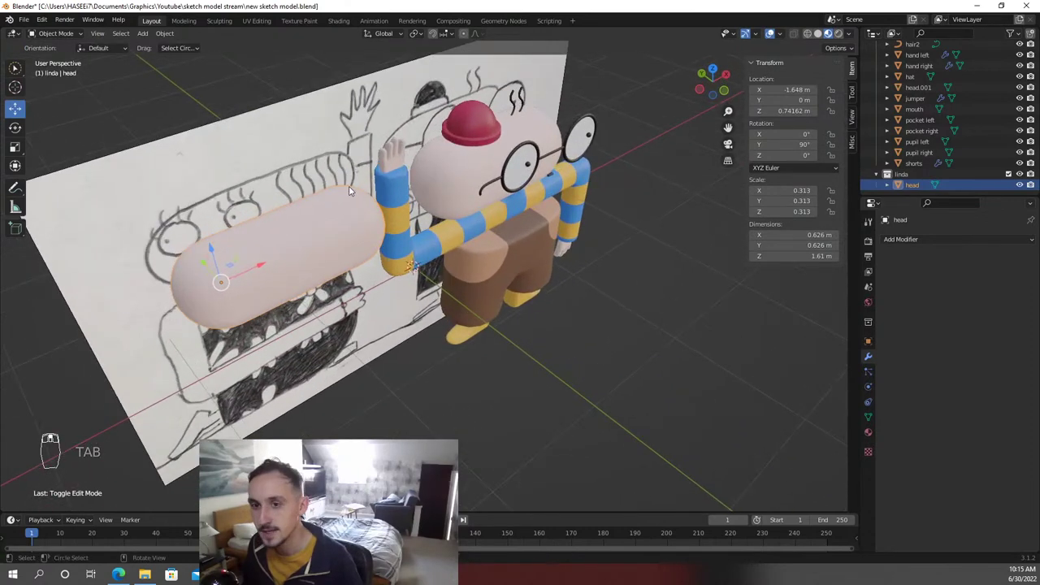
drag(394, 227, 461, 253)
key(g)
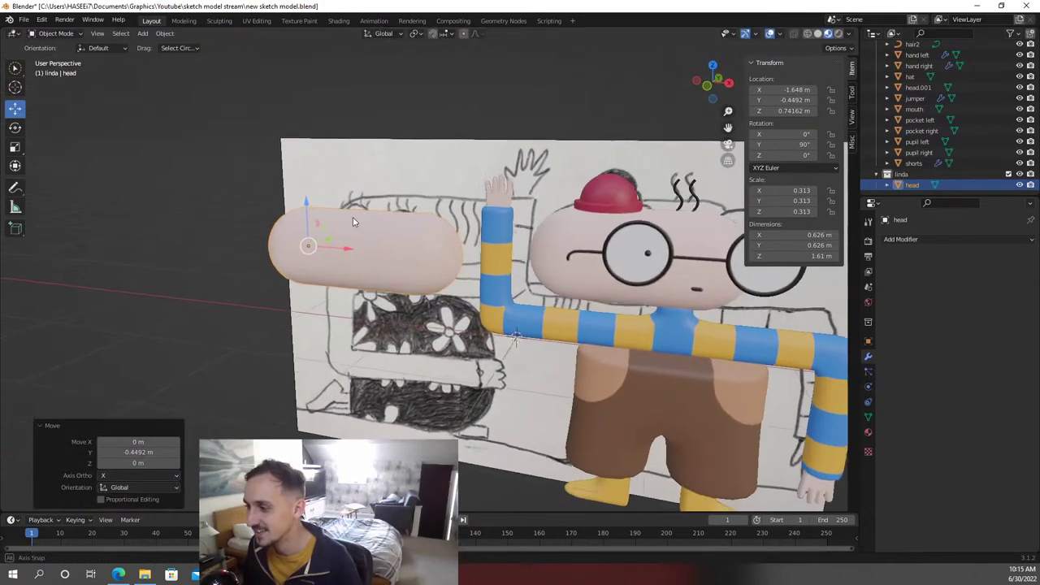
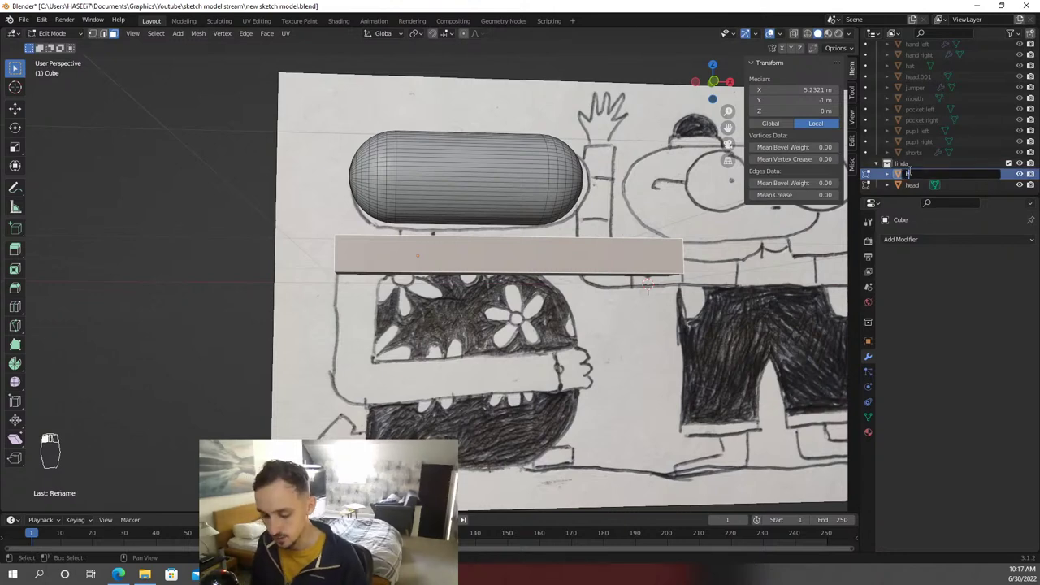
Add eight evenly spaced loop cuts across the length of Linda's body strip
key(ctrl+r)
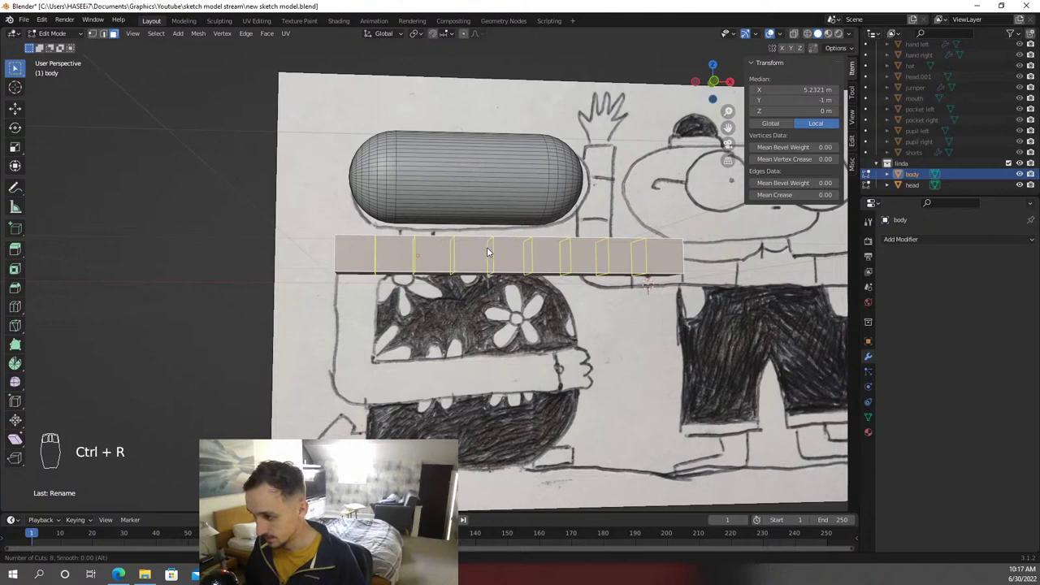
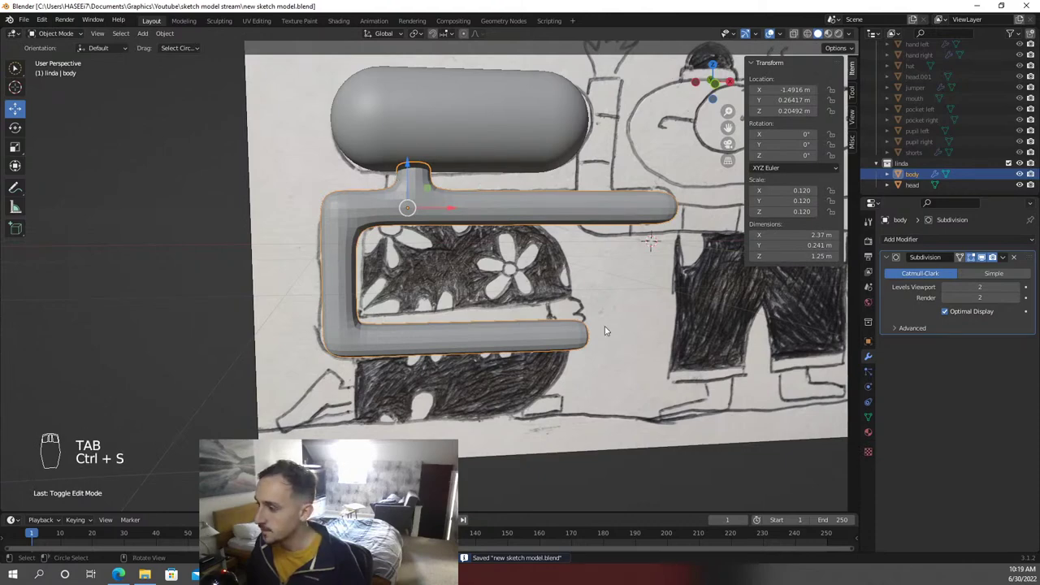
View the model straight from the front before placing the lower-body cube
key(KP_1)
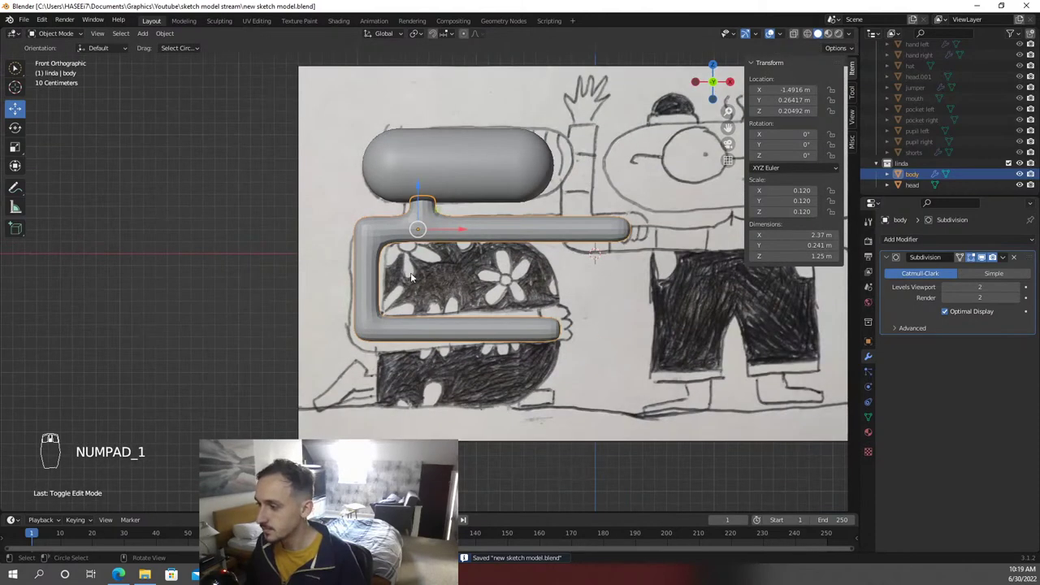
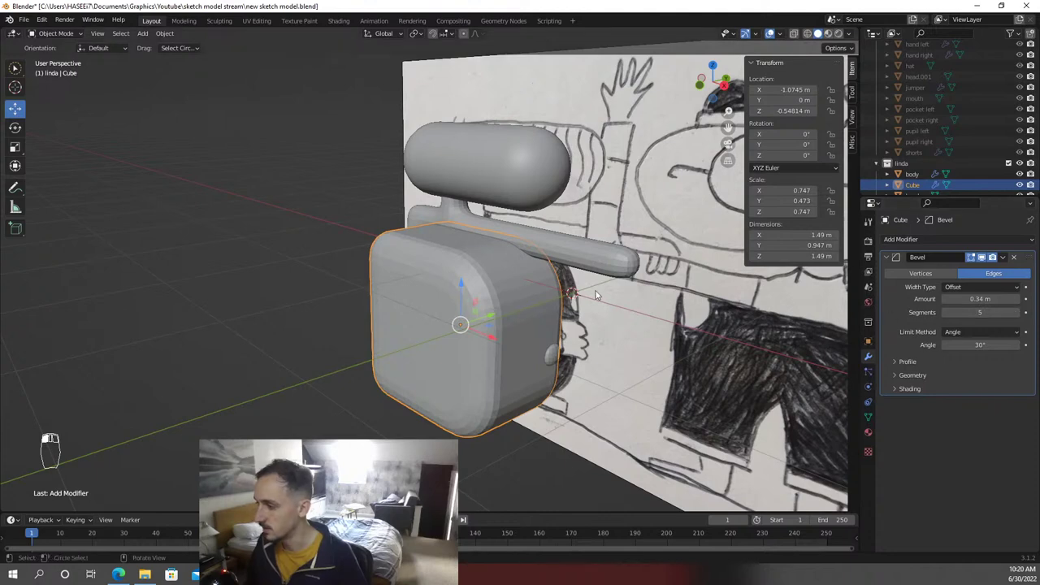
Slide Linda's rounded torso cube back along global Y toward the sketch behind it
key(Tab)
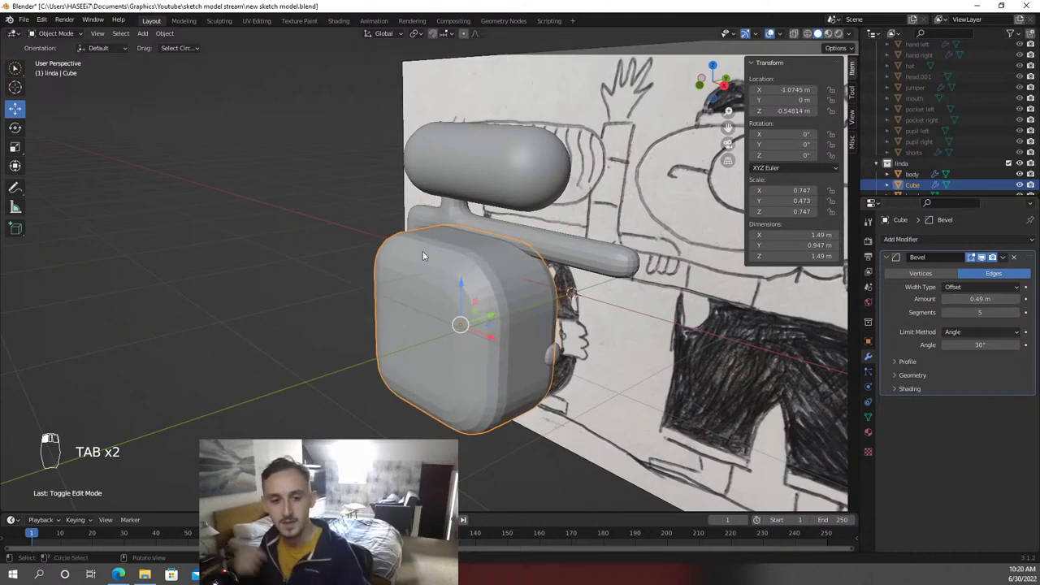
key(F3)
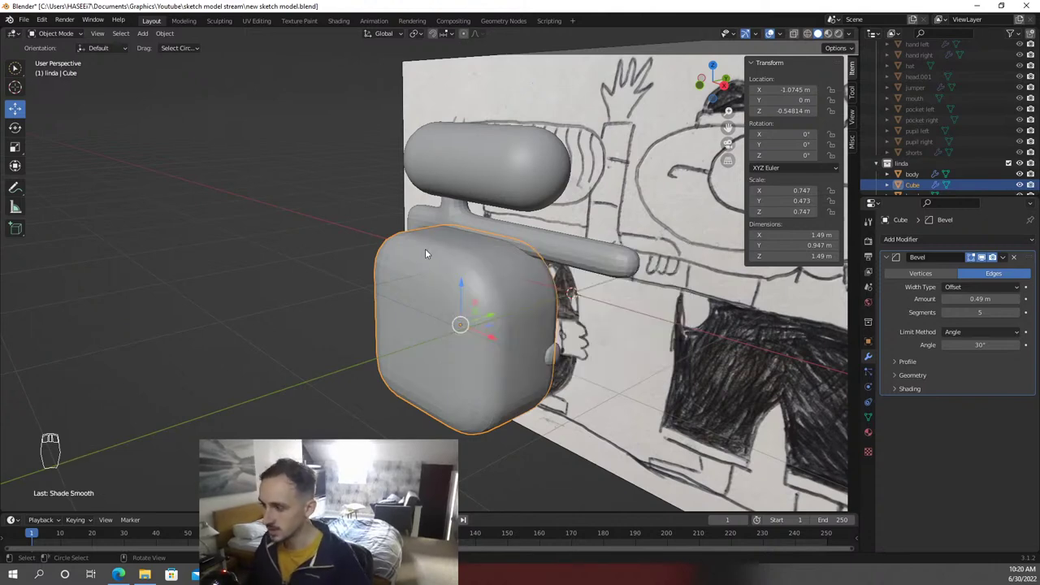
key(g)
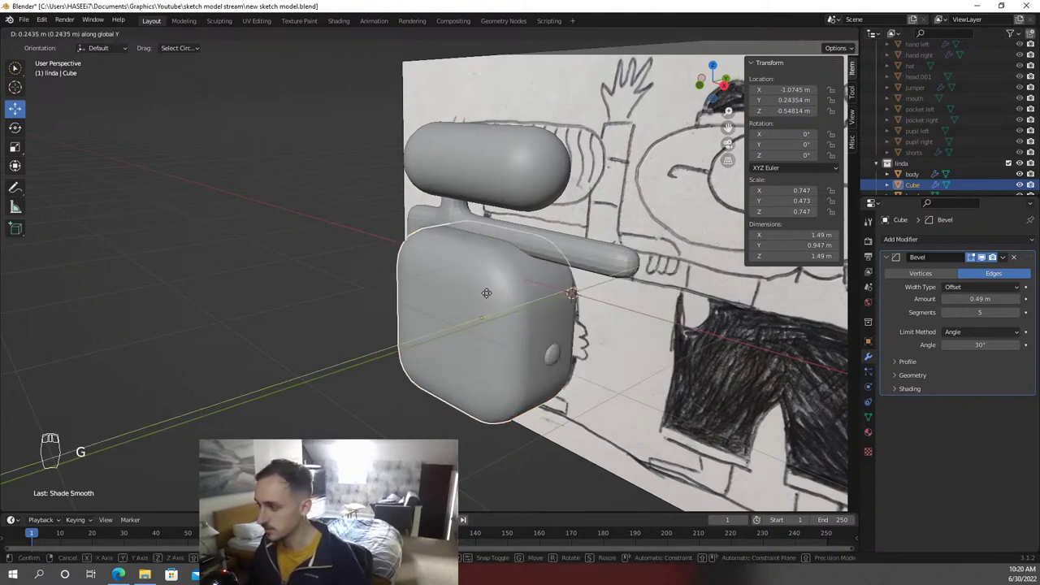
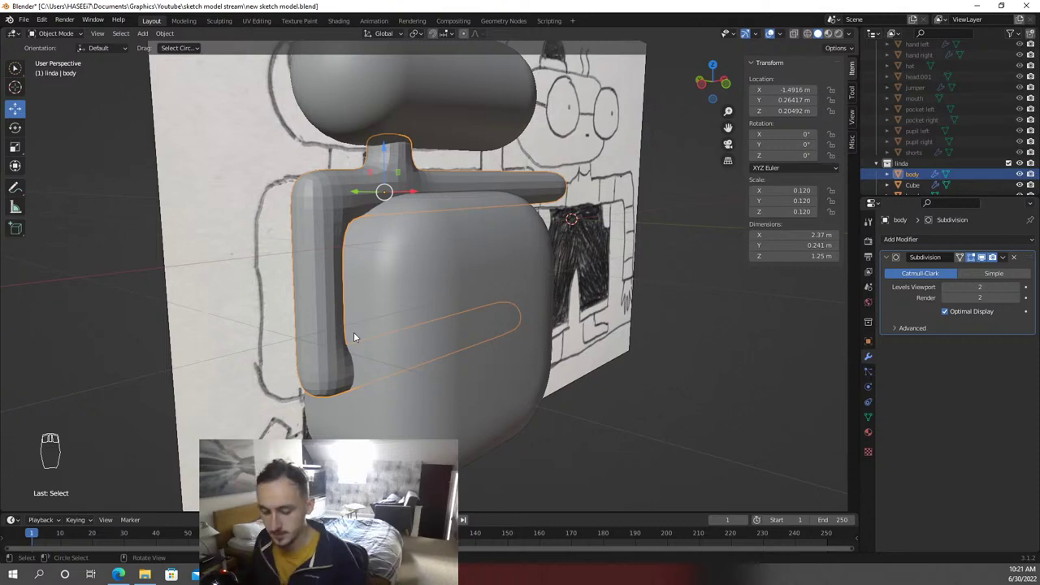
Enter Edit Mode on Linda's arm-and-neck body mesh to select the right-hand arm bar
key(Tab)
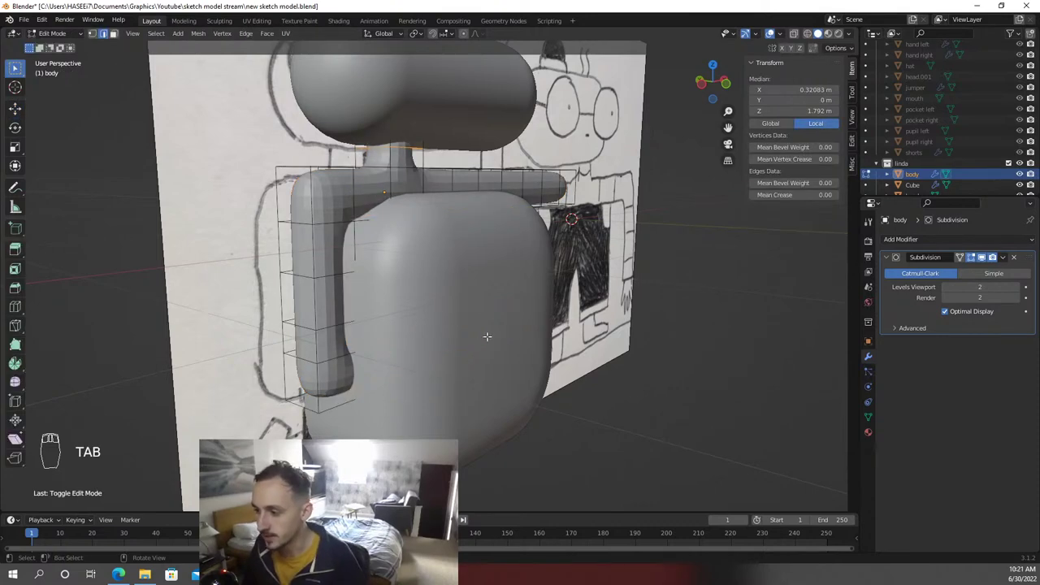
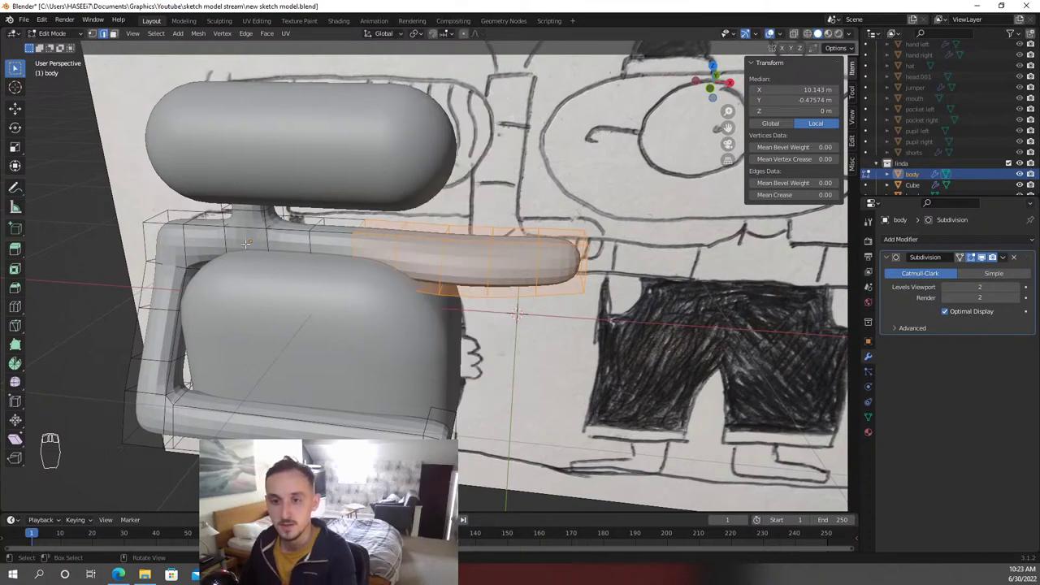
Delete the right-hand arm section's vertices, leaving only the neck, left arm and a shoulder stub
key(Delete)
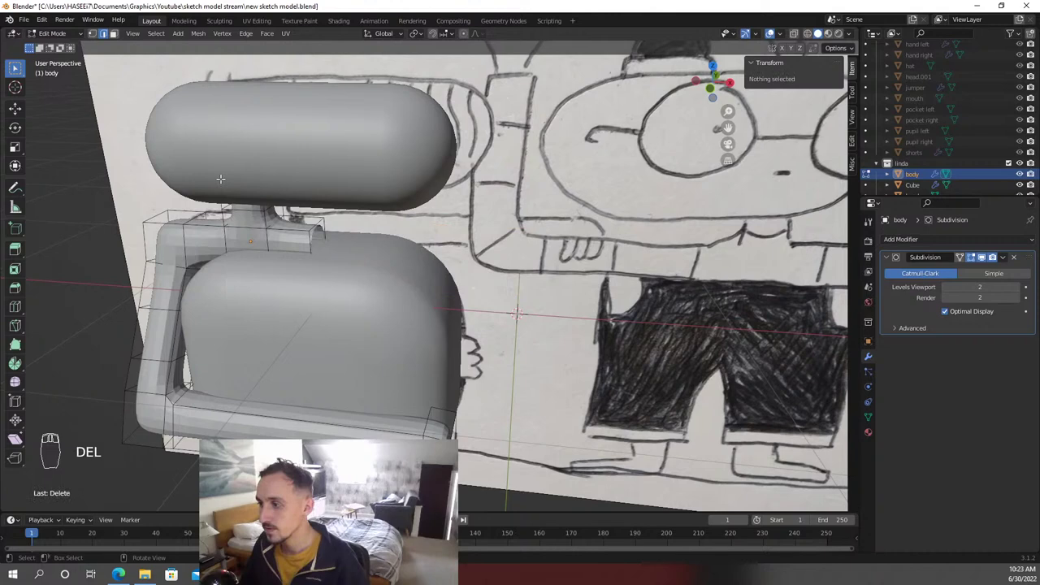
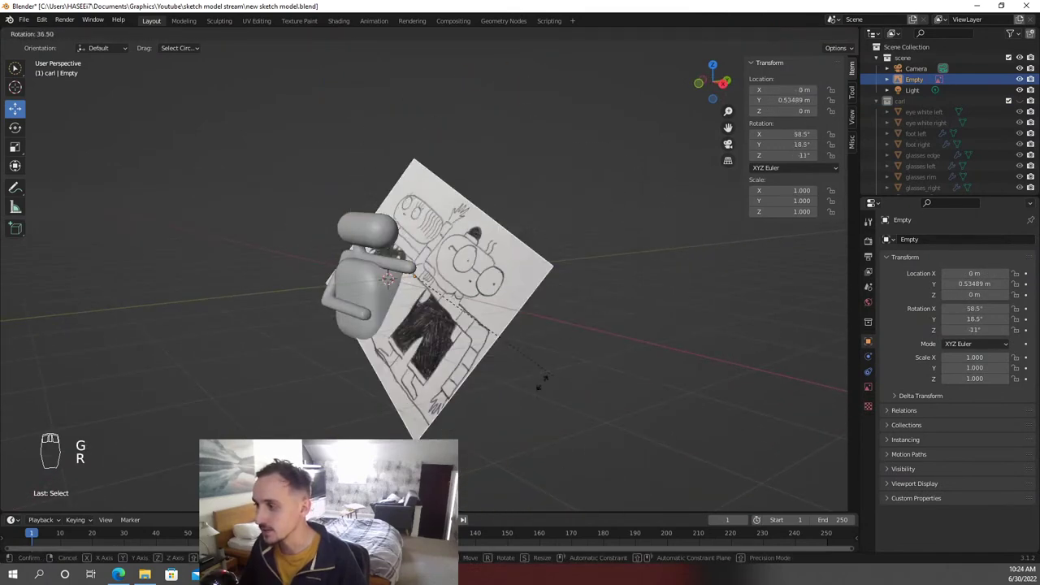
Check from side view, leave the sketch empty upright in place, and save the file with Ctrl+S
middle_click(310, 464)
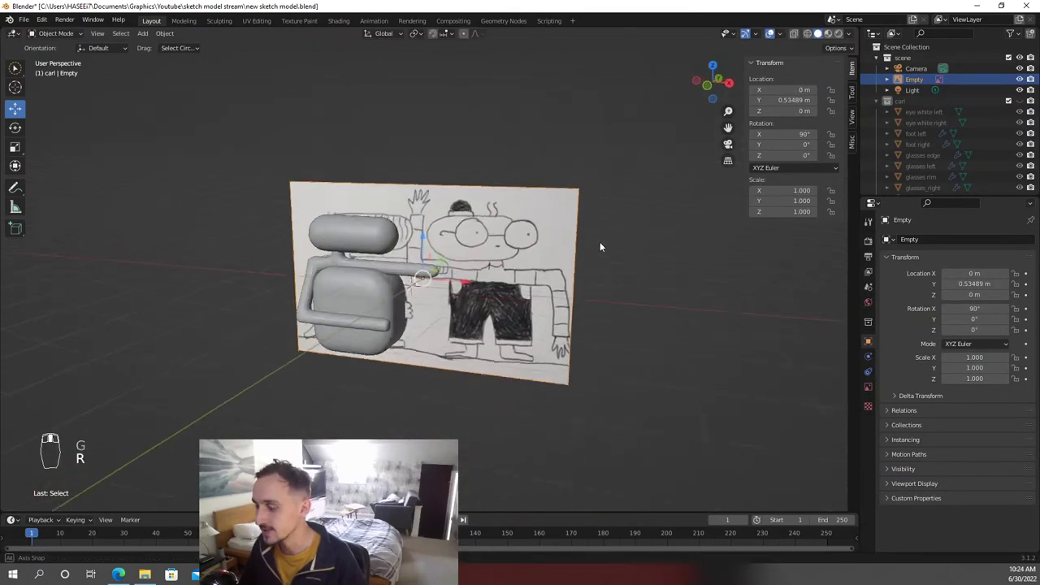
key(ctrl+s)
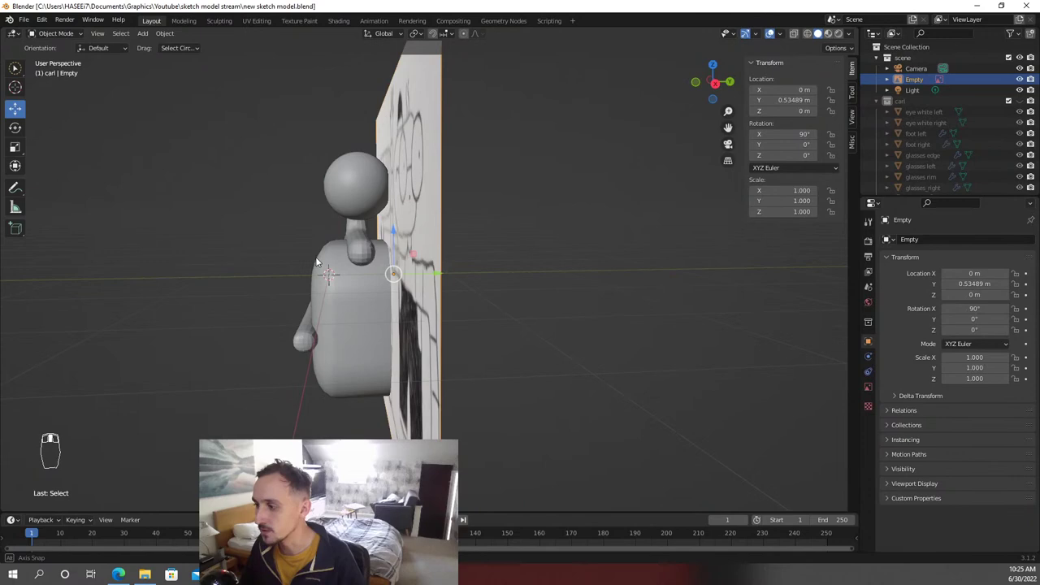
key(g)
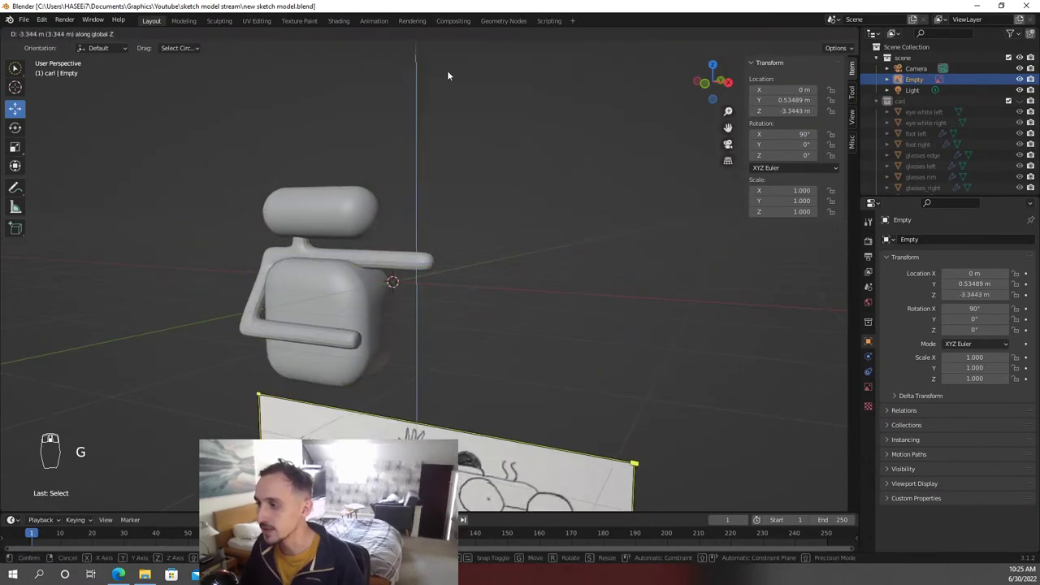
key(ctrl+s)
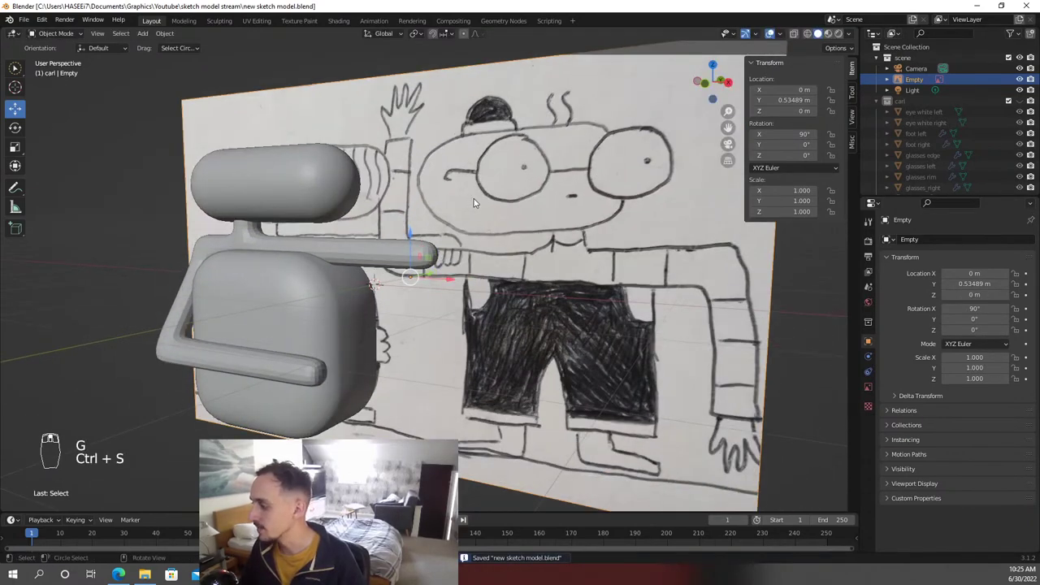
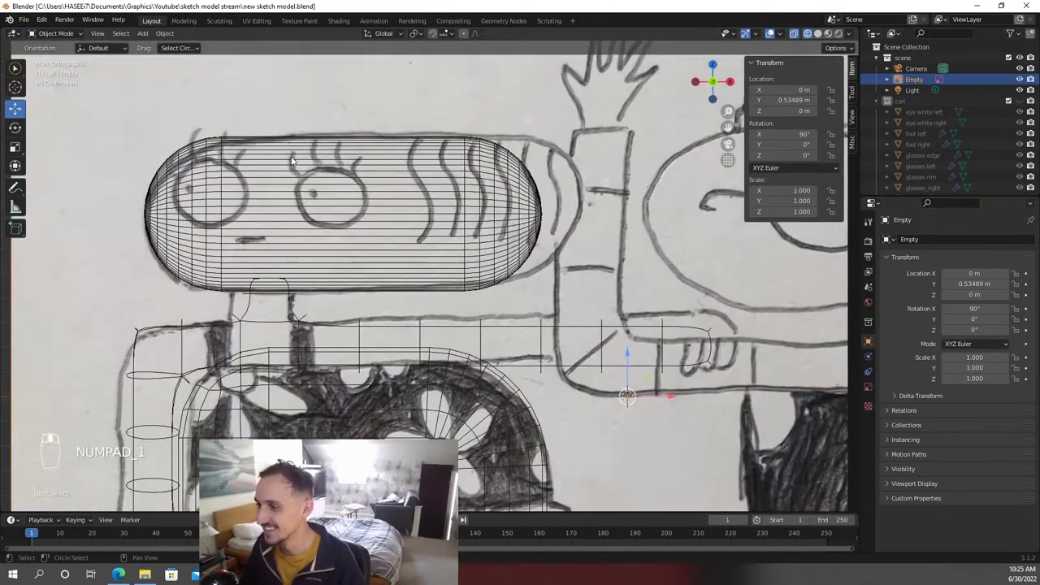
Add a small mesh circle for Linda's eye and toggle shading to see the sketch through the head
key(shift+a)
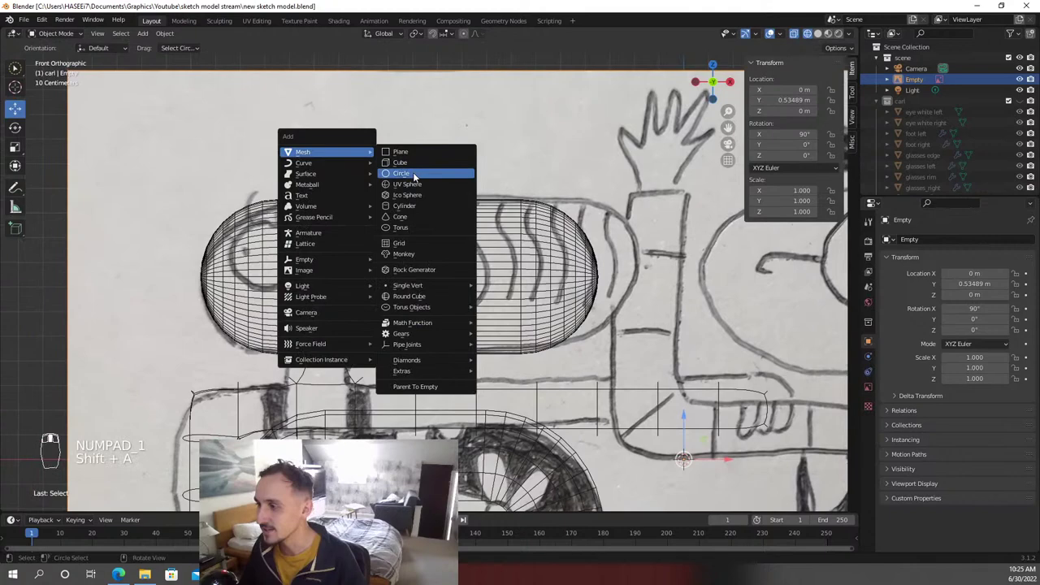
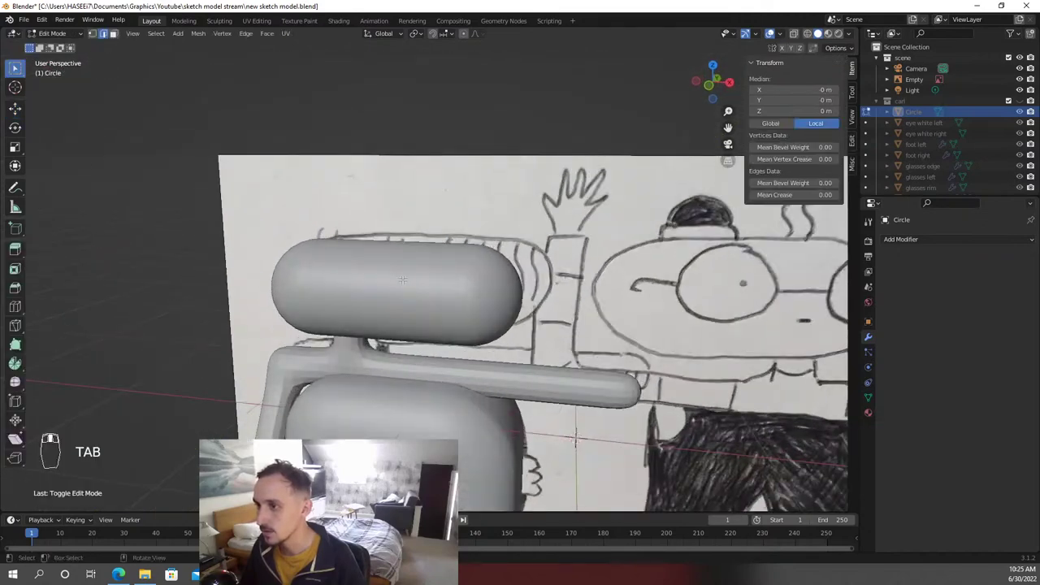
key(shift+a)
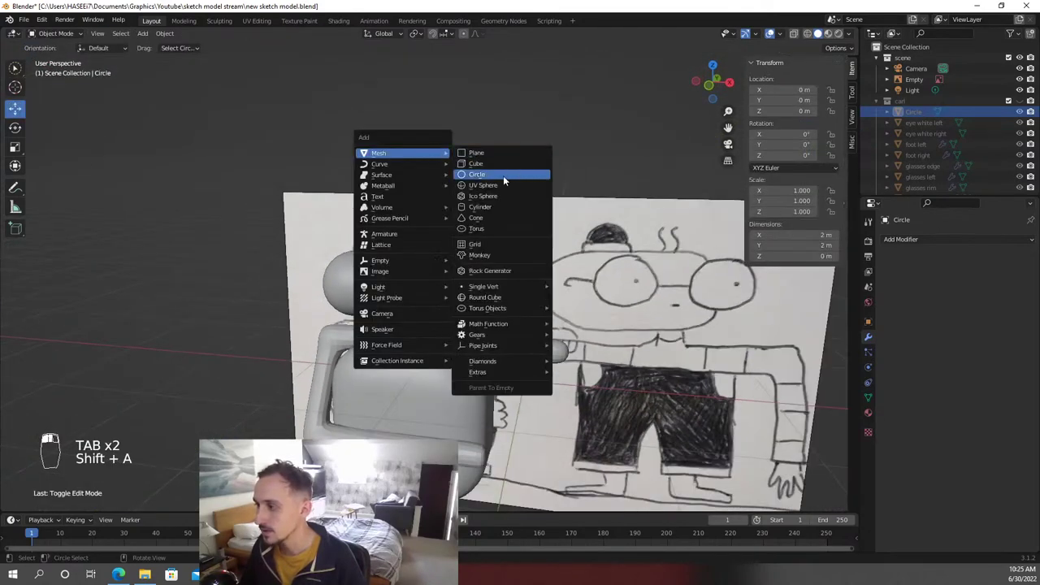
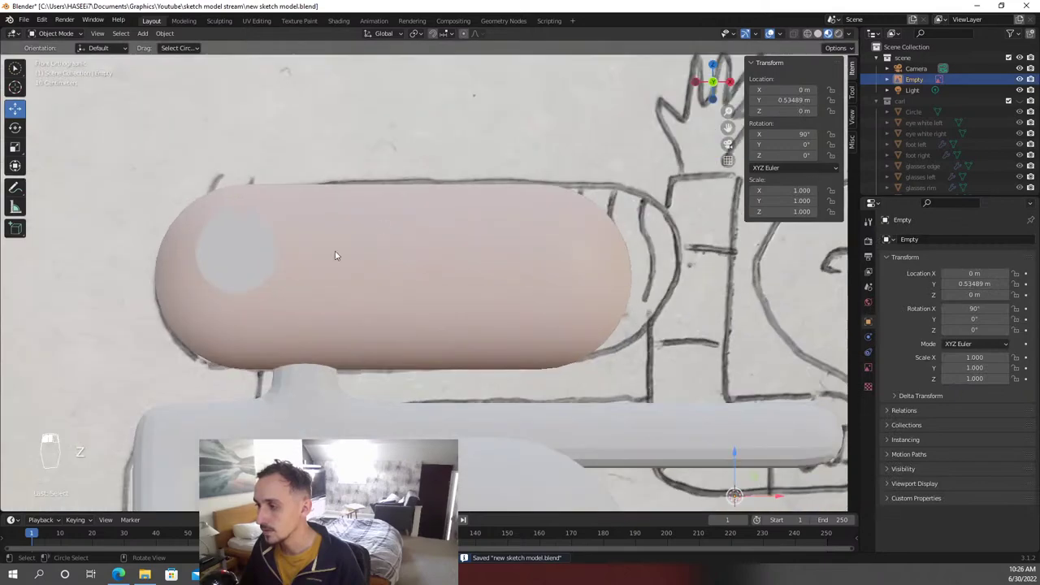
key(z)
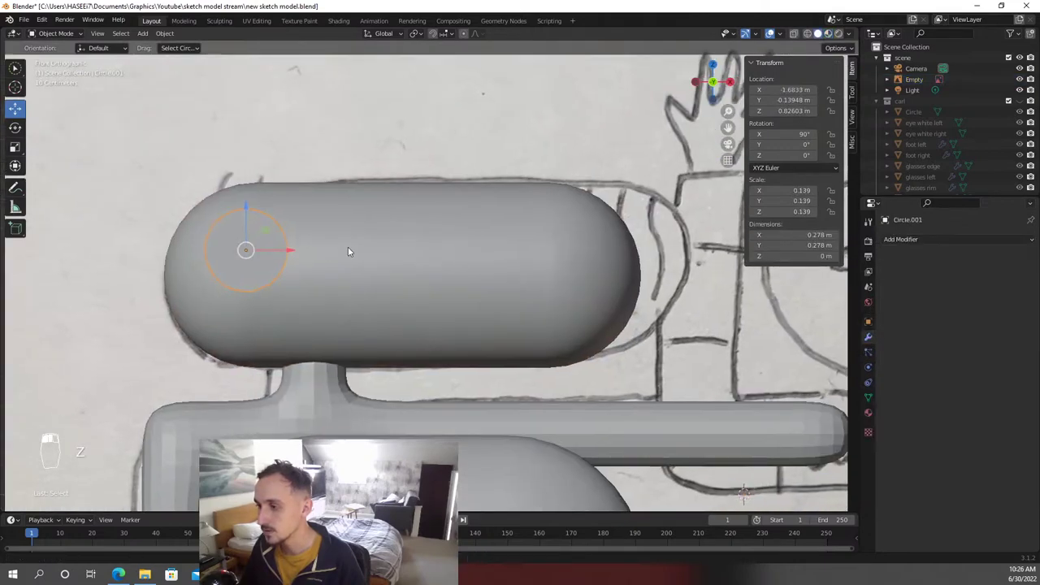
key(z)
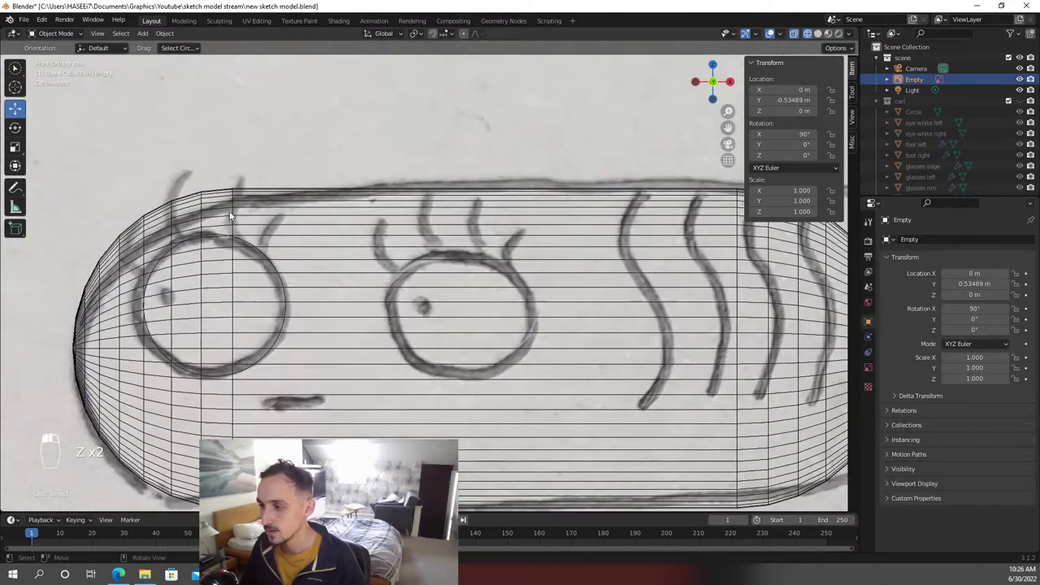
Add and duplicate thin curve tubes above Linda's eye to serve as eyelash strands
key(shift+a)
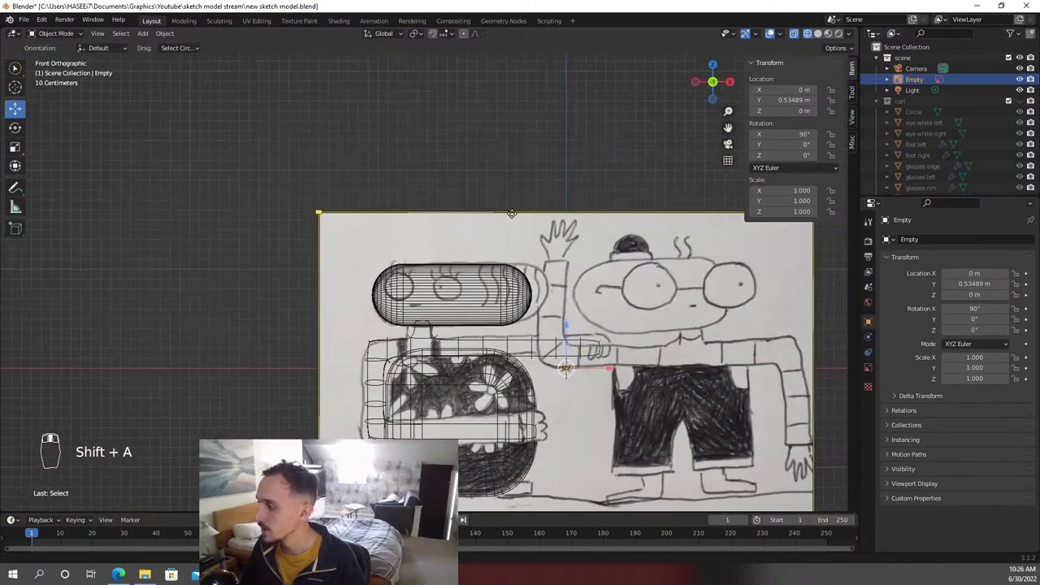
key(z)
click(581, 278)
right_click(581, 278)
drag(591, 280, 567, 271)
key(shift+d)
drag(567, 271, 260, 273)
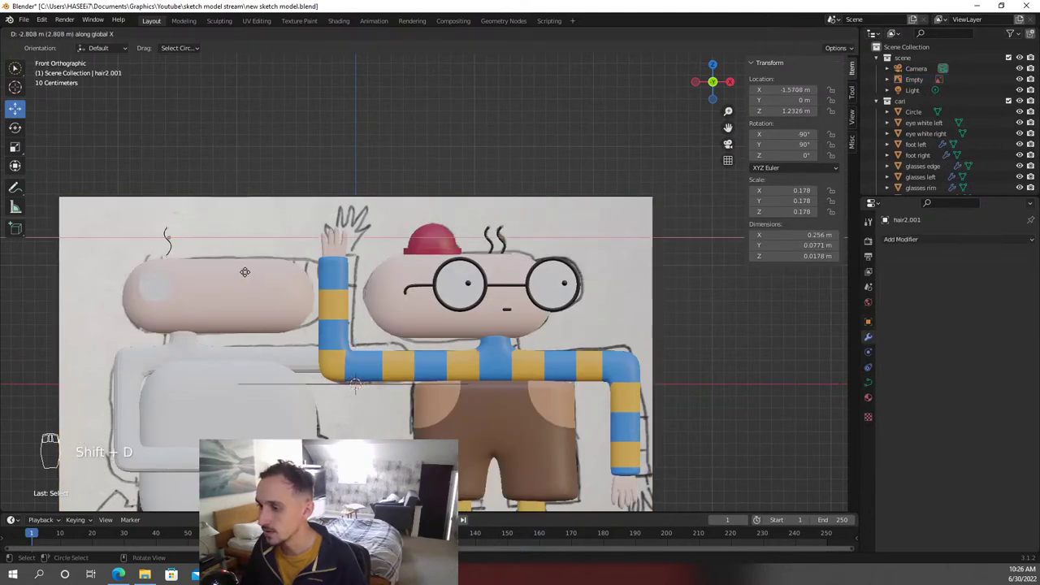
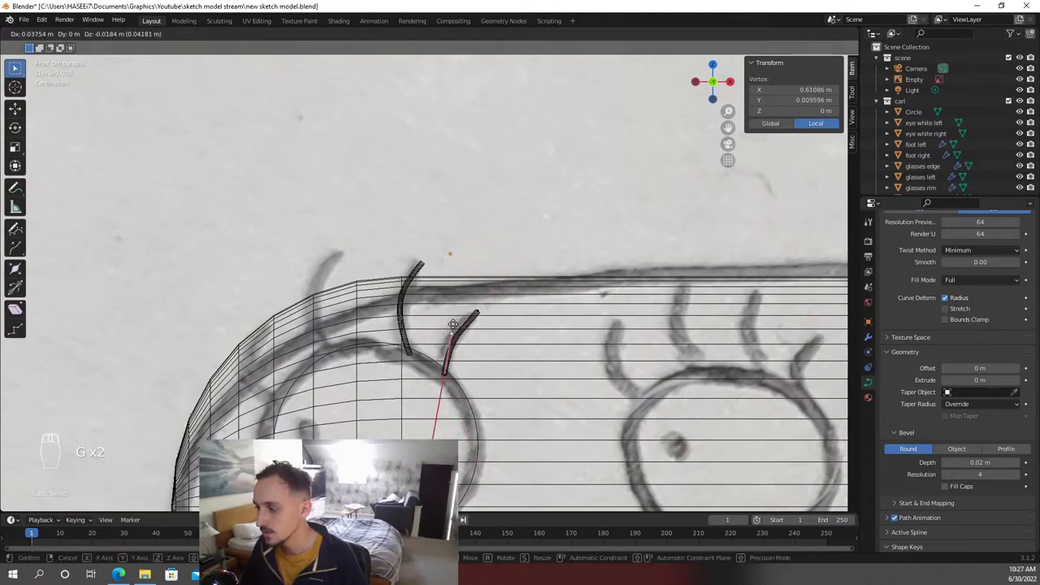
Move the strand's tip and base control points onto the sketched eyelash strokes
key(g)
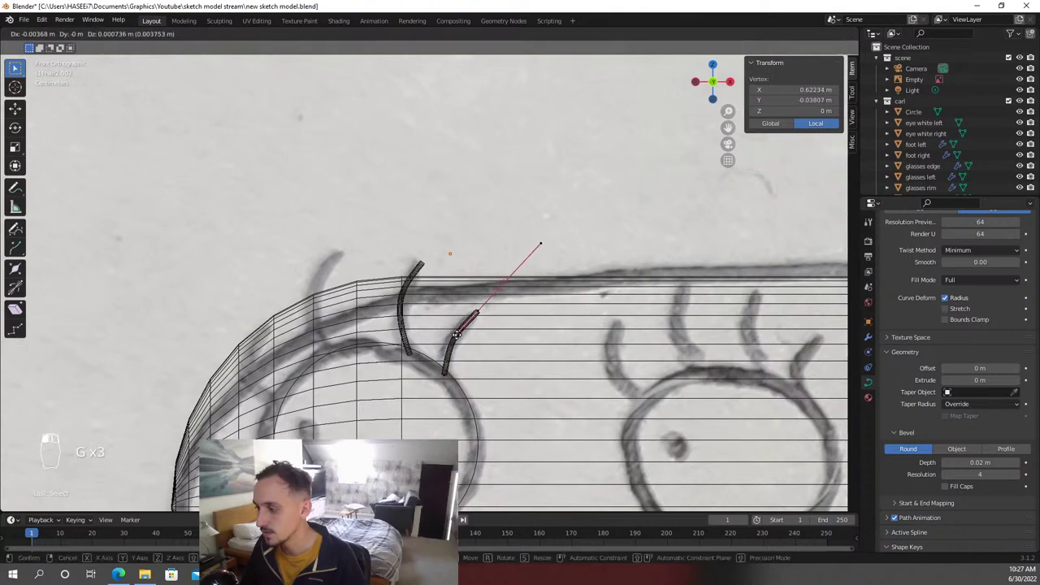
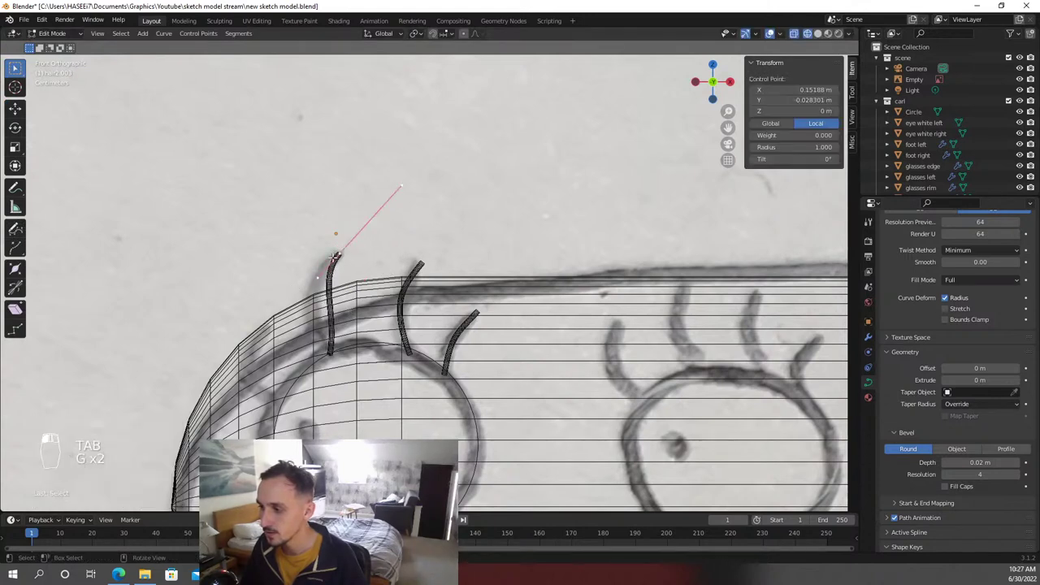
key(g)
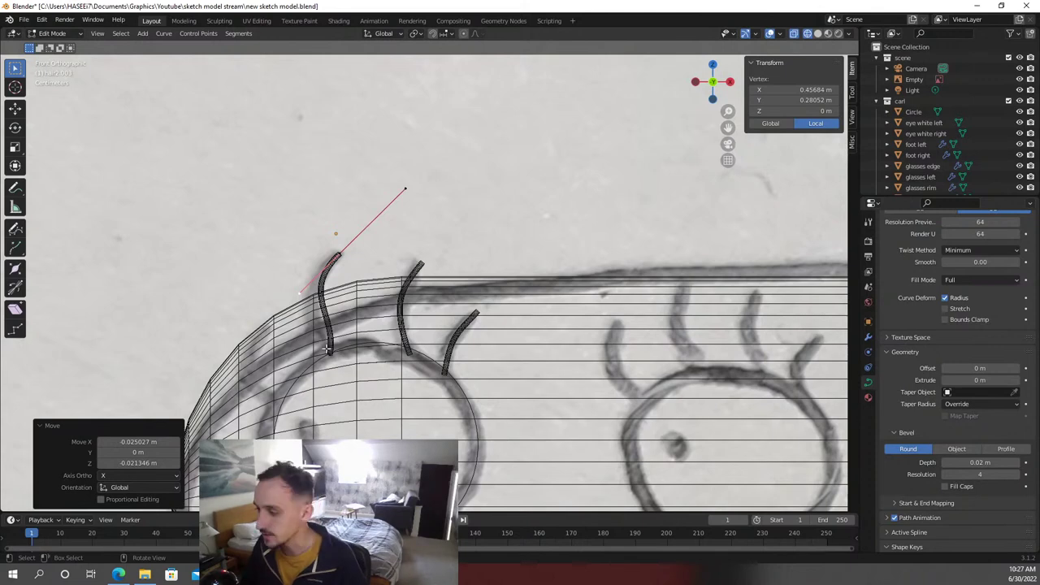
key(g)
key(g)
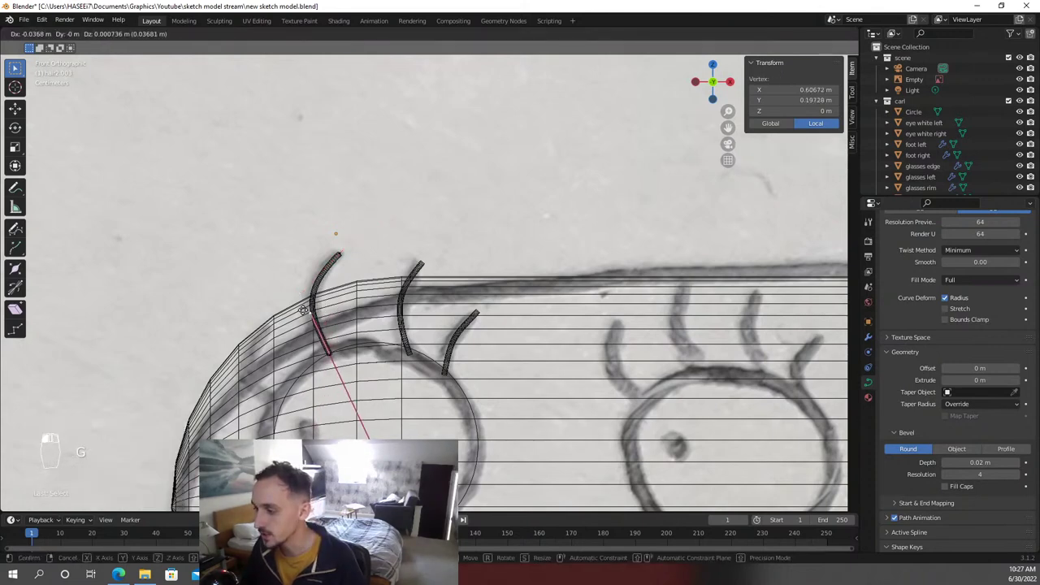
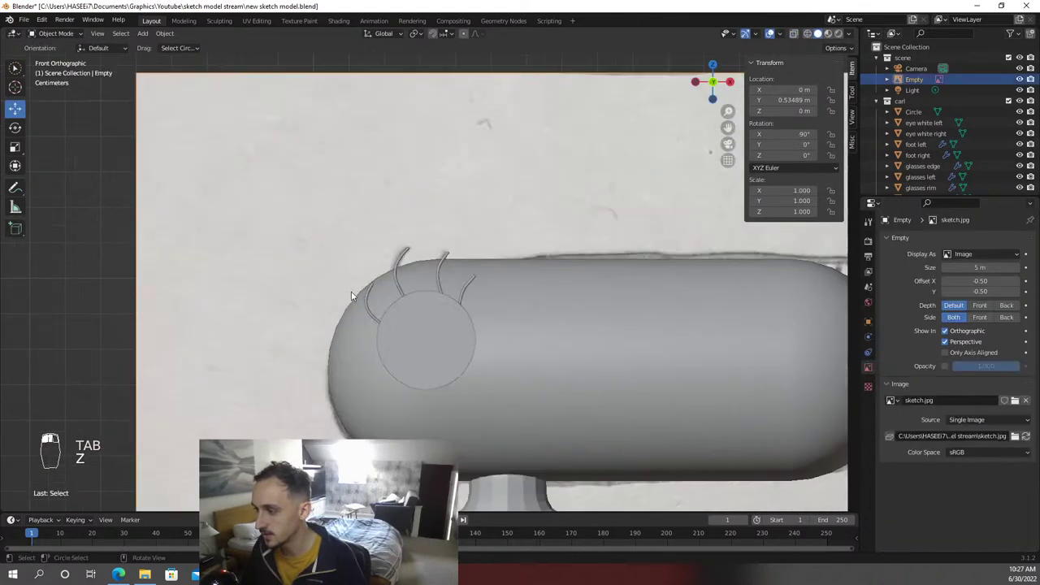
Bend the hair2.002 curve's points along its sketched stroke, save, and orbit around the head
key(Tab)
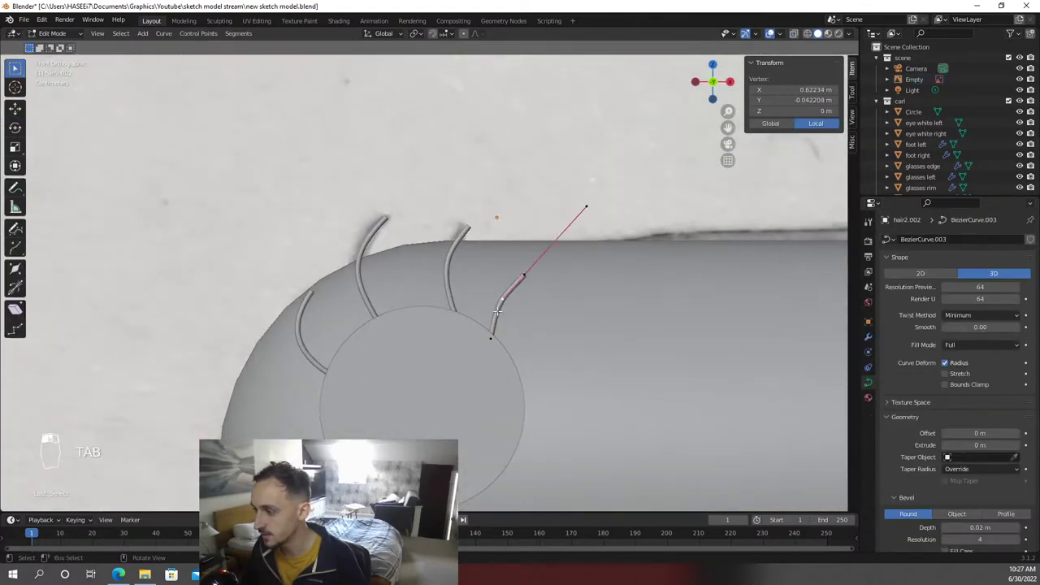
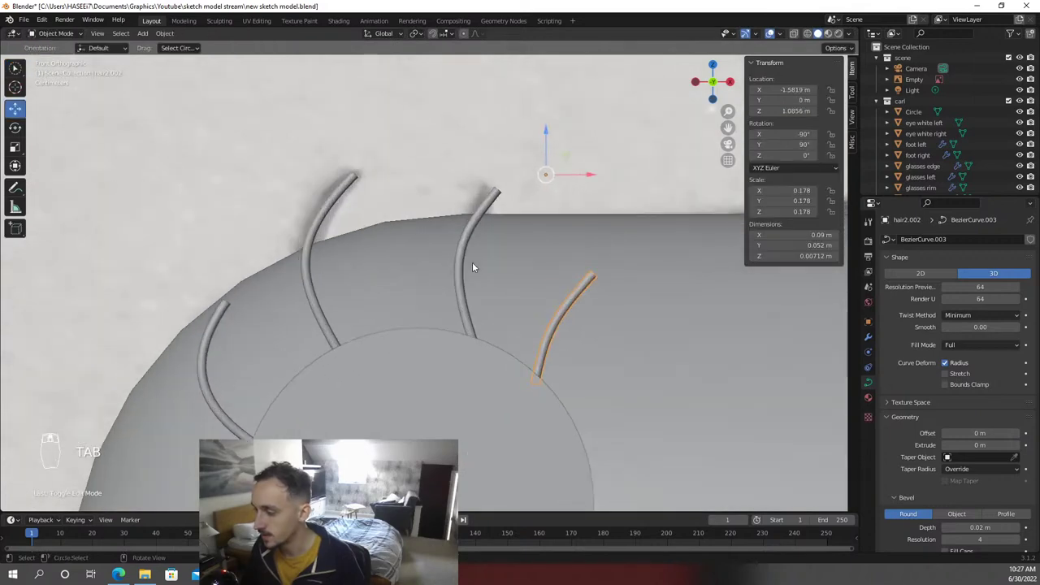
key(ctrl+s)
middle_click(477, 264)
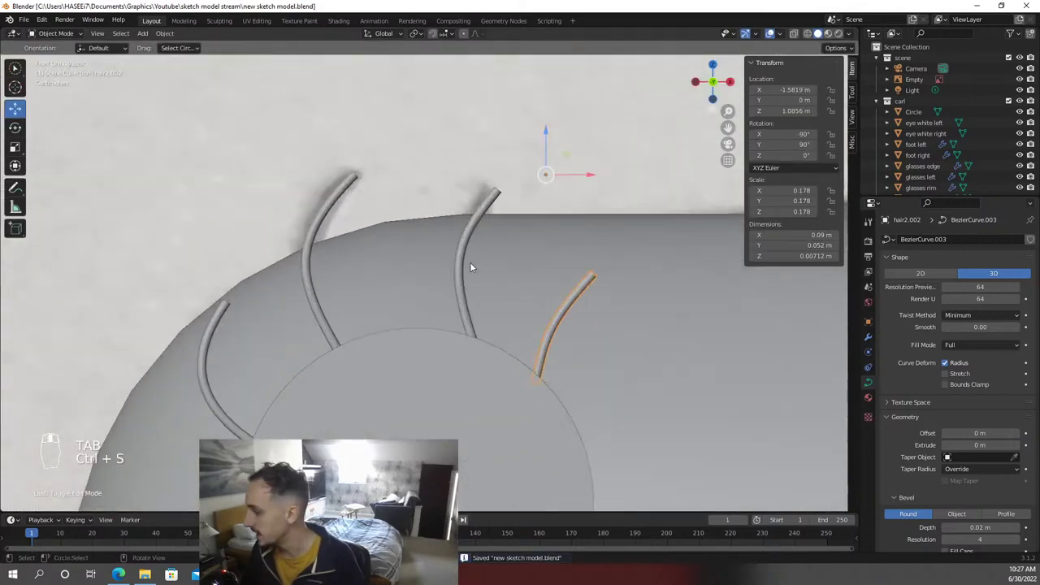
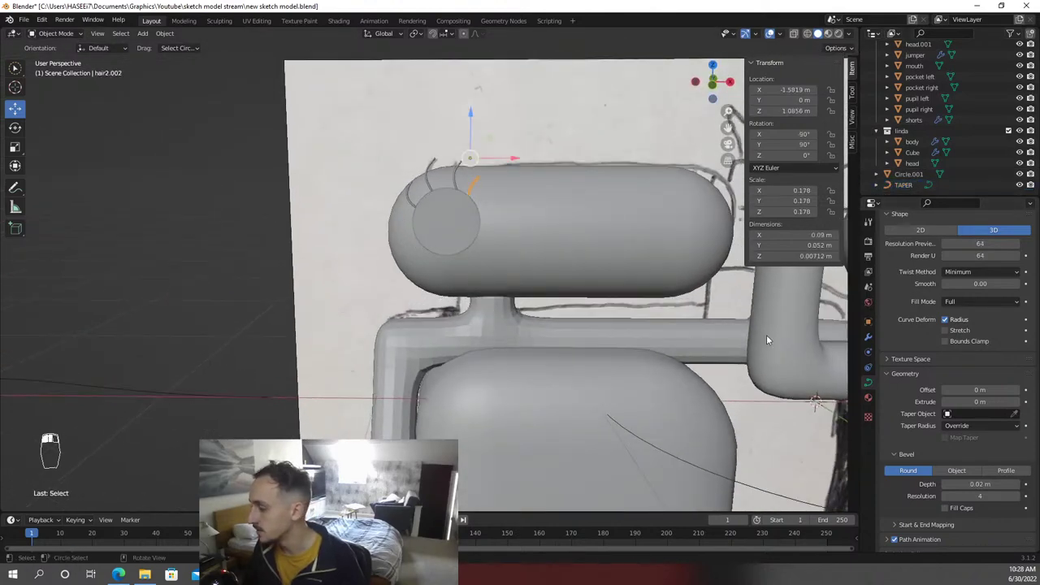
Assign the TAPER curve as the strand's taper object and return to front view
right_click(917, 402)
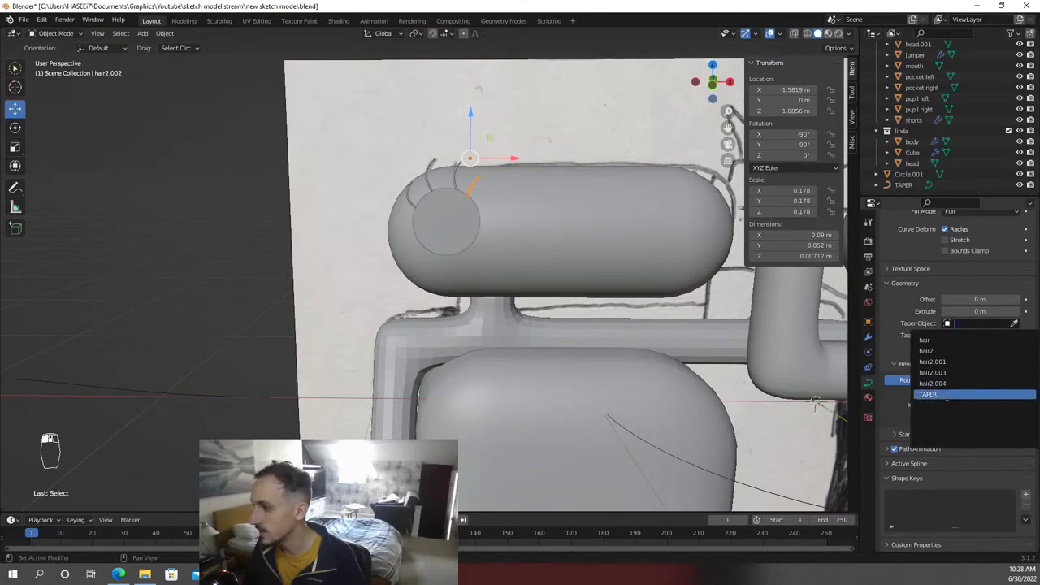
drag(577, 258, 569, 210)
key(KP_1)
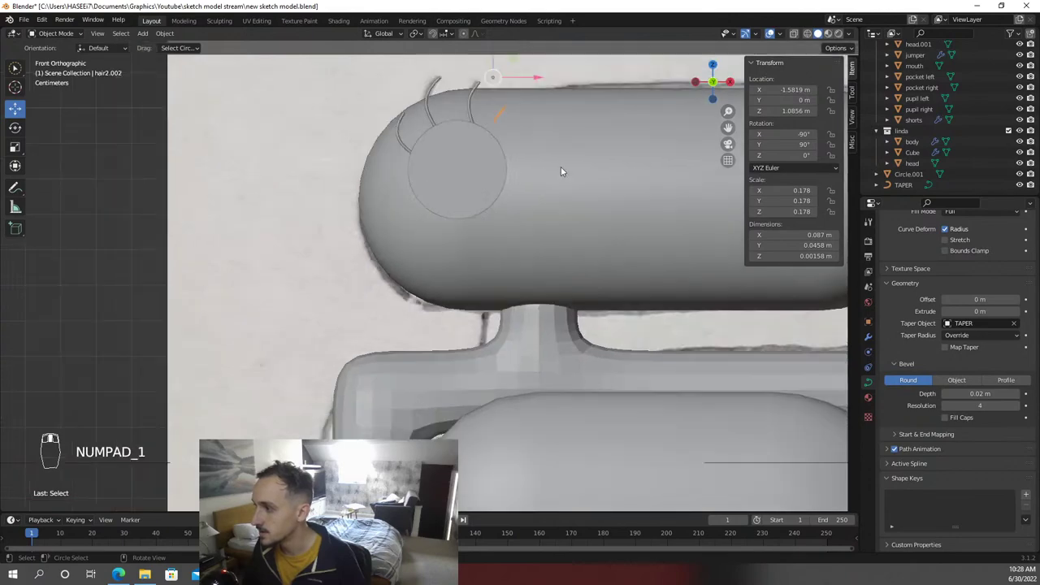
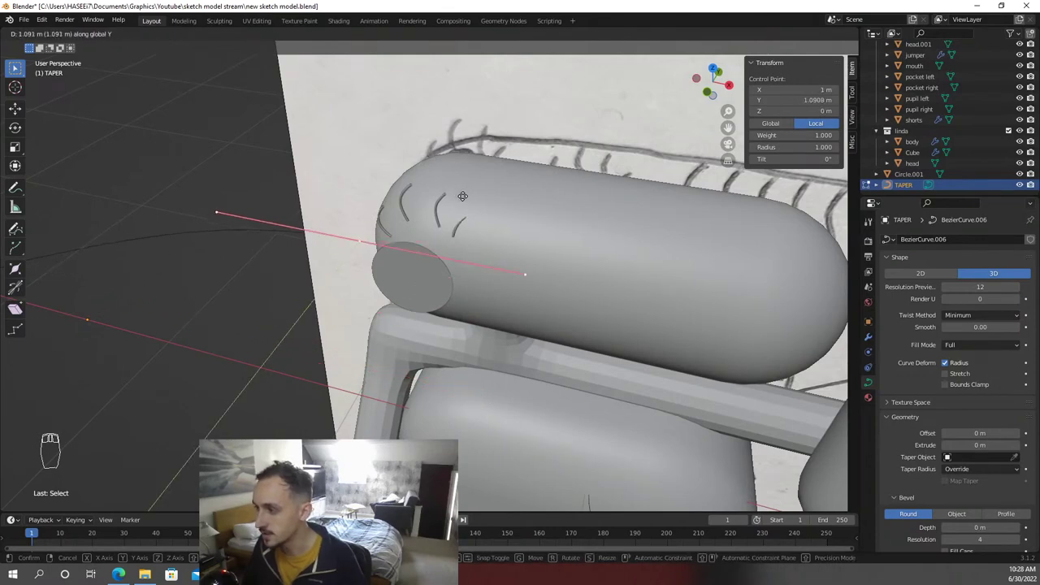
Move the TAPER curve's end point and handle in Edit Mode, then save
key(Tab)
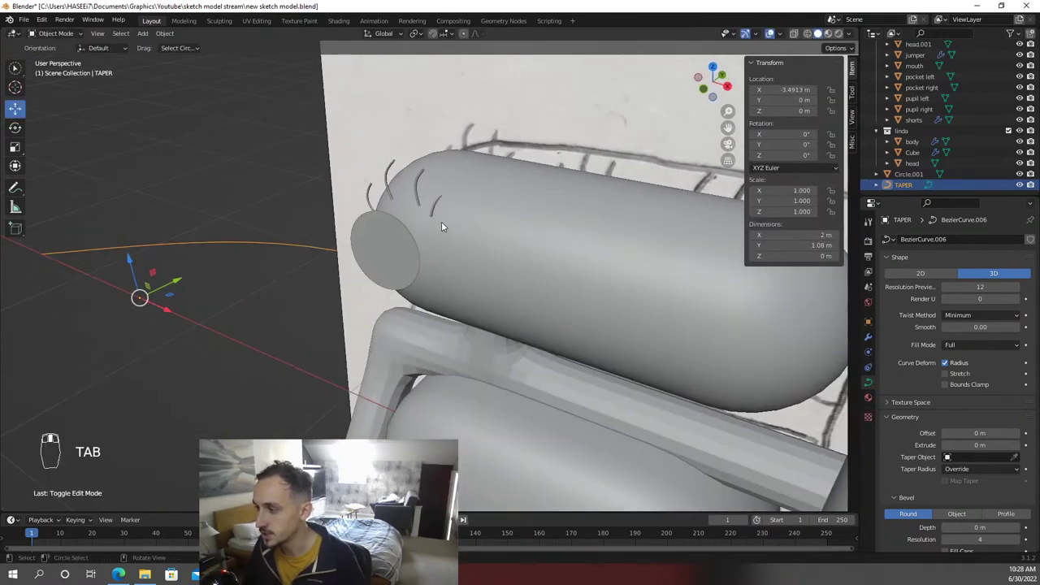
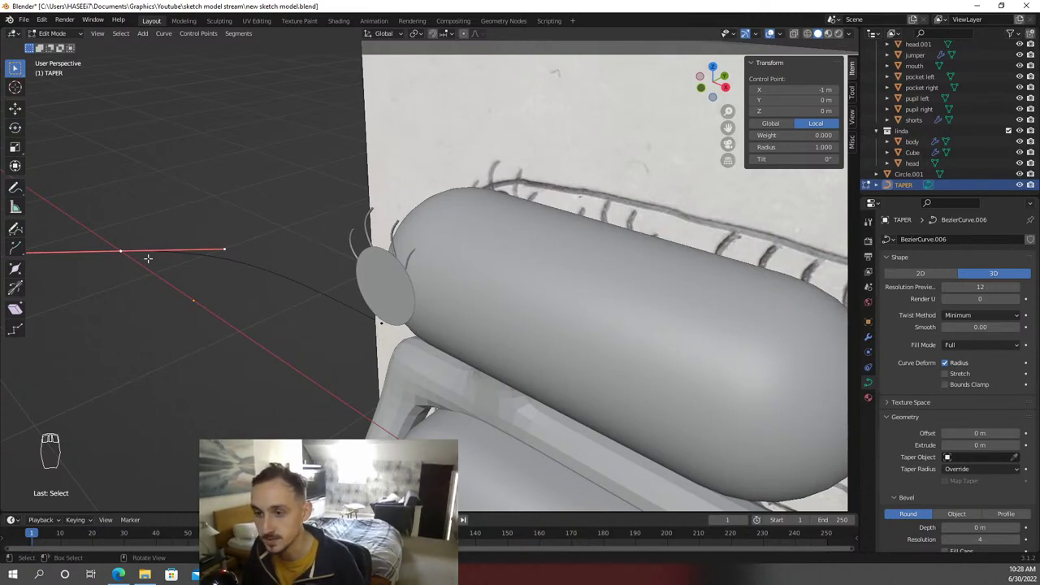
key(Tab)
drag(254, 321, 897, 447)
key(ctrl+s)
Select the hair2.001 strand on the head for the next adjustment
click(898, 447)
right_click(898, 447)
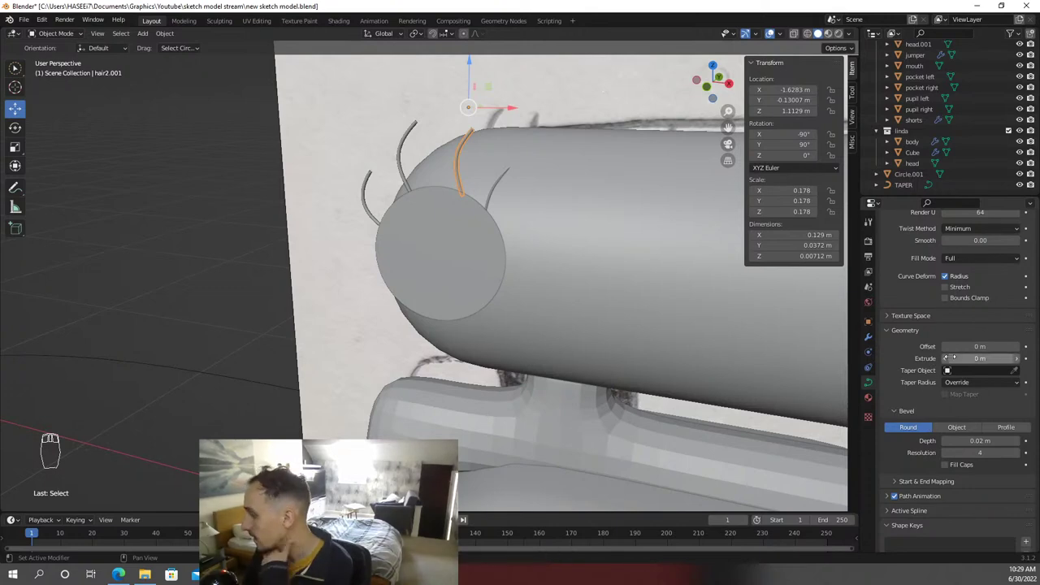
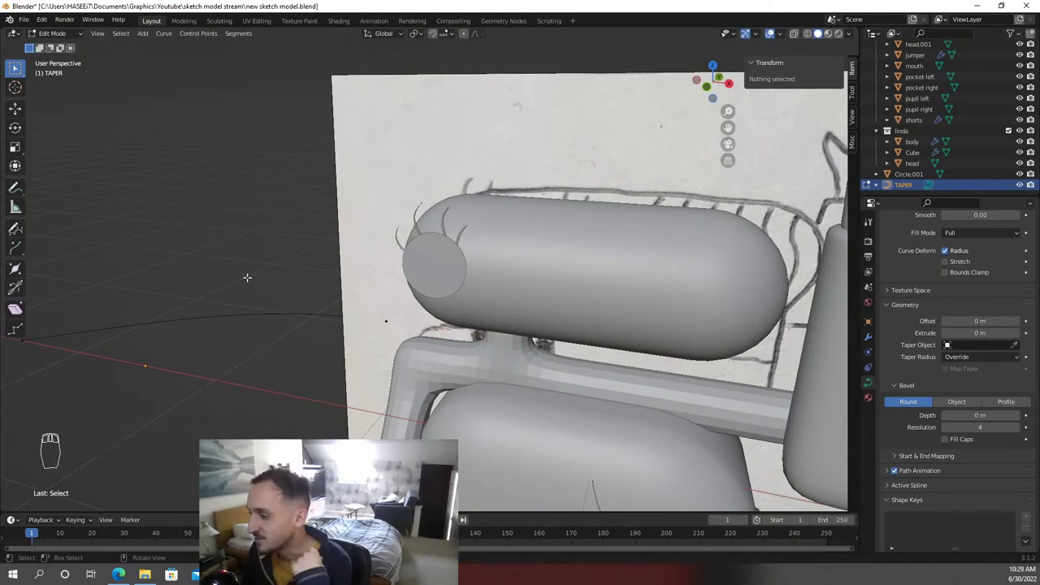
Finish adjusting TAPER's points, check the lashes from another angle and save with Ctrl+S
key(Tab)
key(Tab)
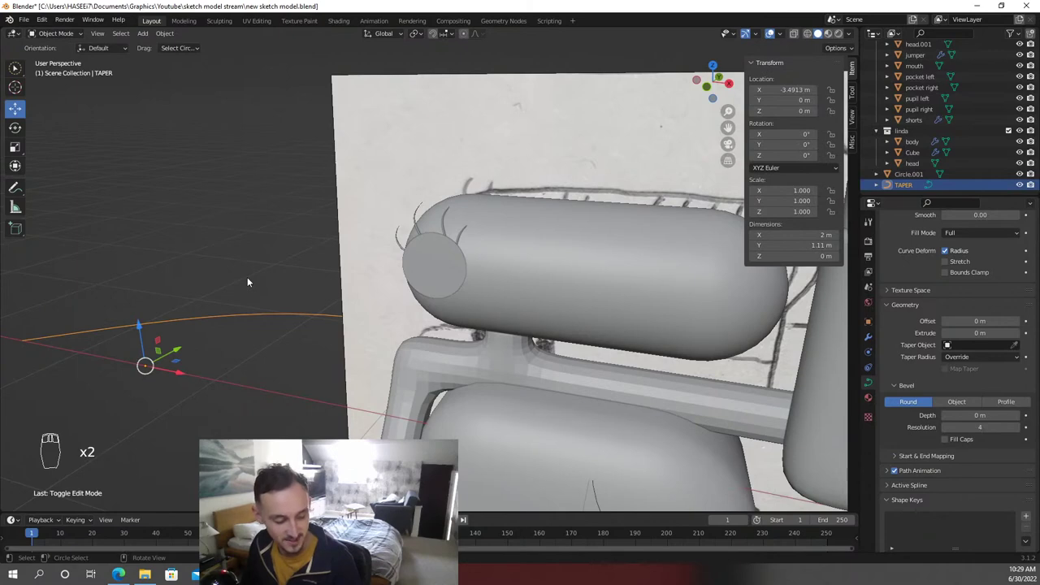
drag(260, 289, 237, 263)
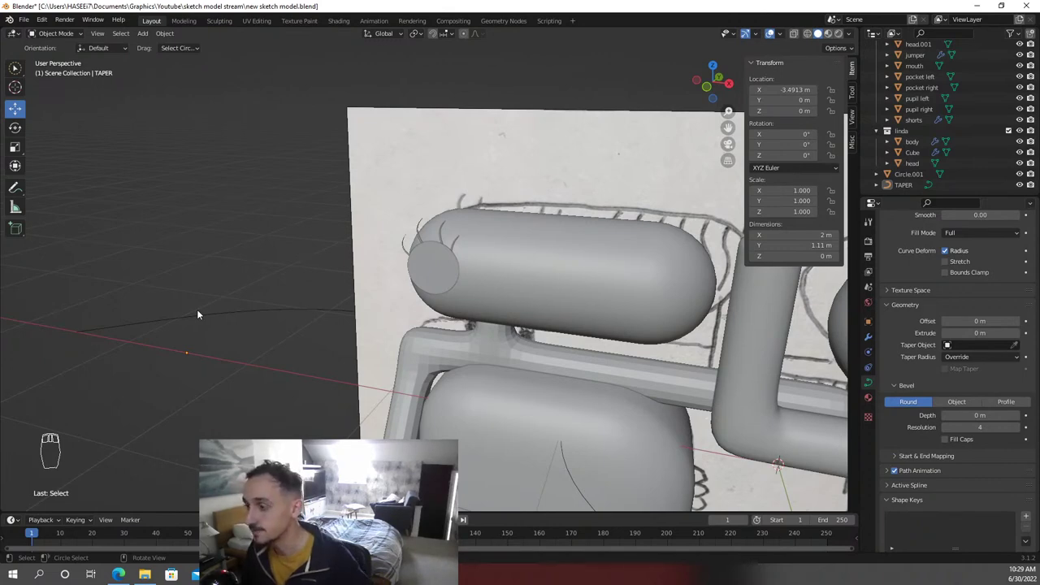
key(ctrl+s)
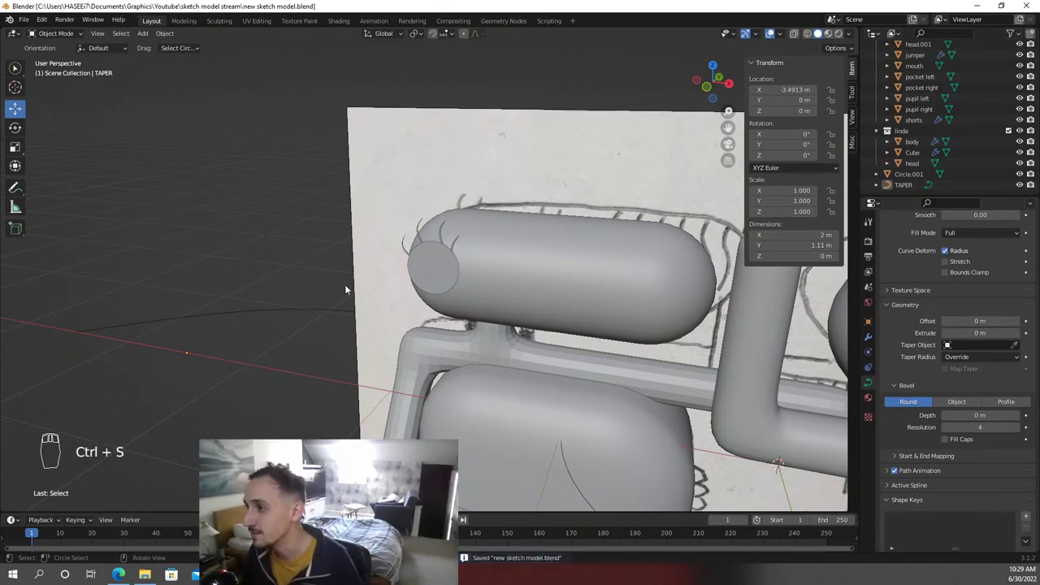
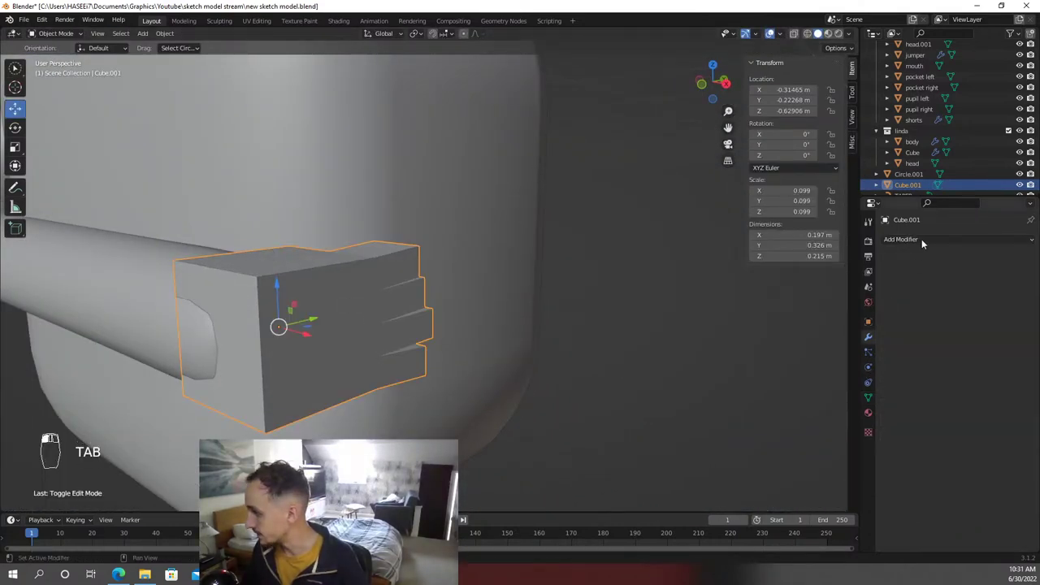
Add a Subdivision Surface modifier to the Cube.001 hand and inspect it
click(839, 435)
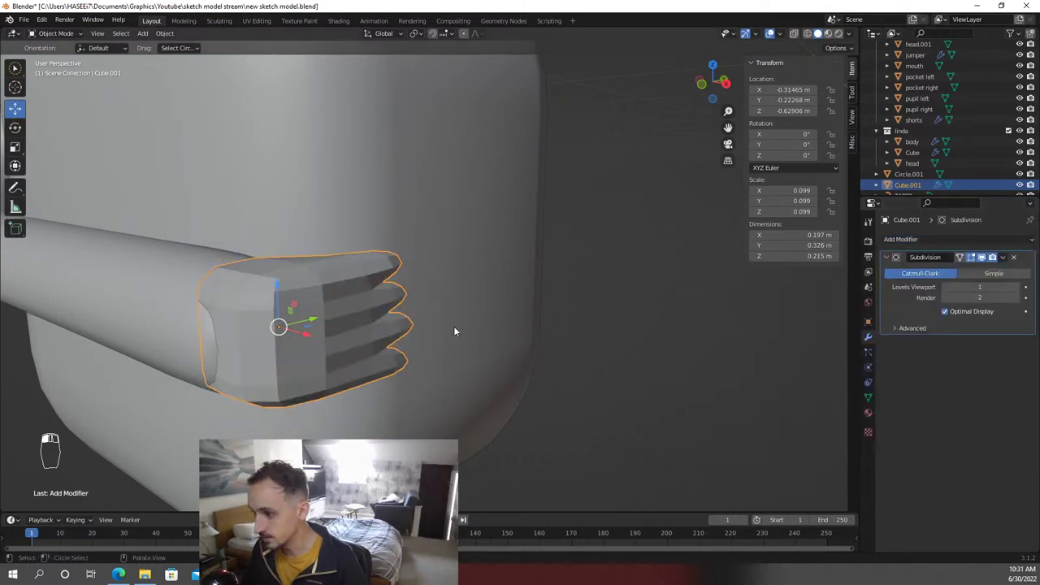
drag(436, 323, 565, 243)
Search for the Shade Smooth command to smooth the hand's faceted shading
key(F3)
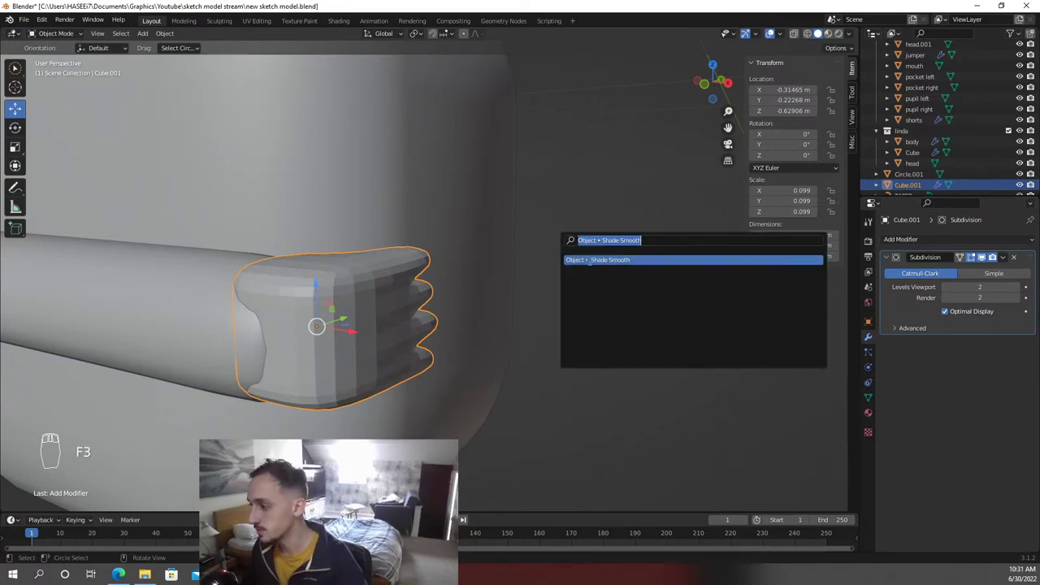
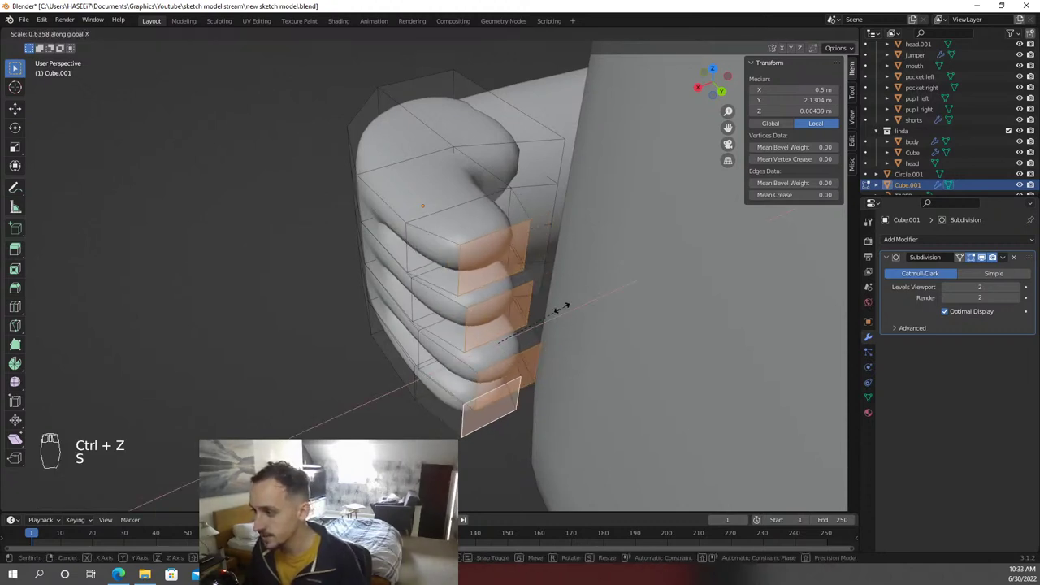
Scale the fingertip faces along X into rounded tips, leave Edit Mode and save
key(s)
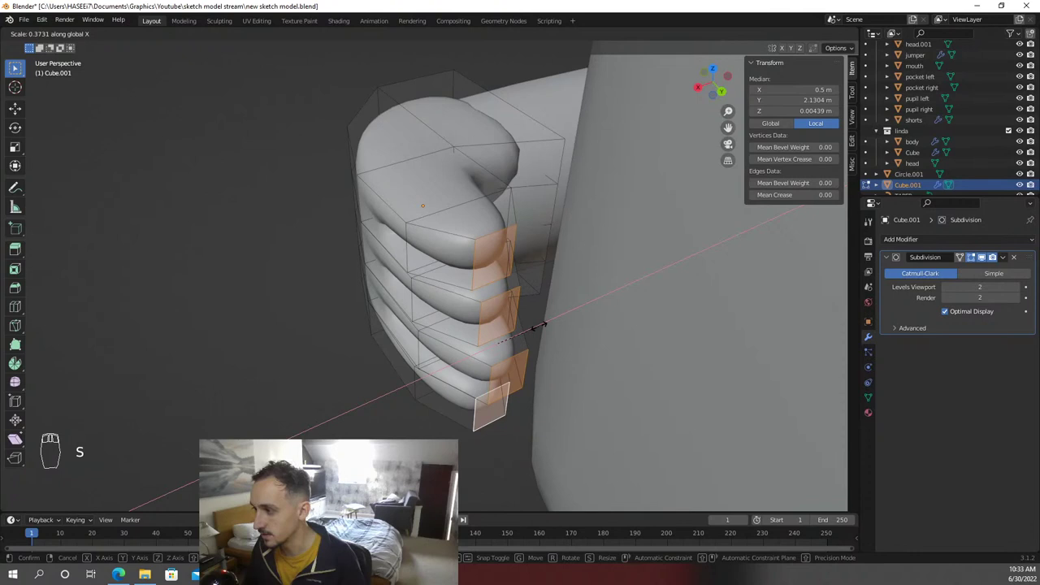
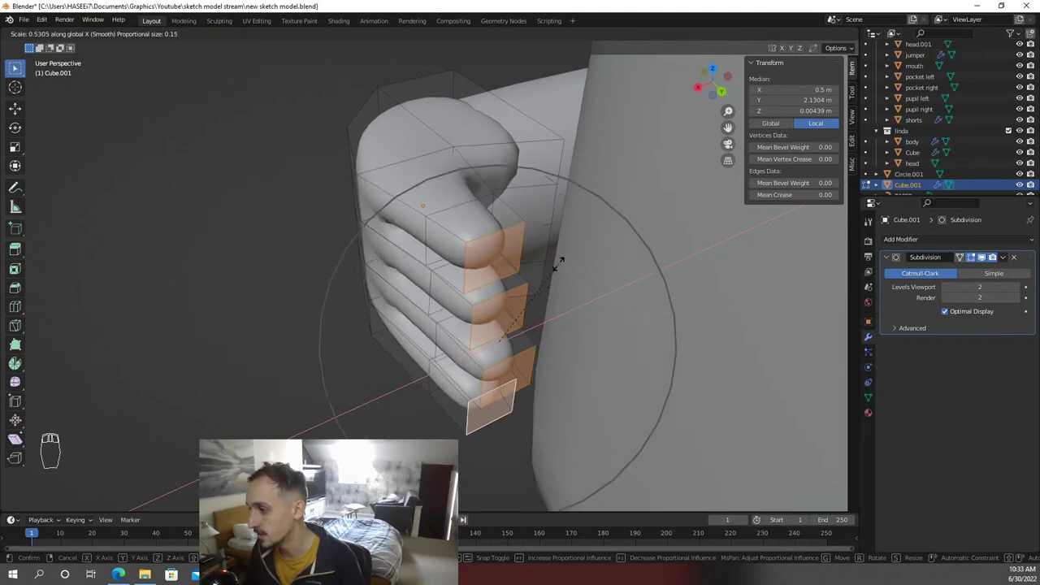
key(Tab)
key(ctrl+s)
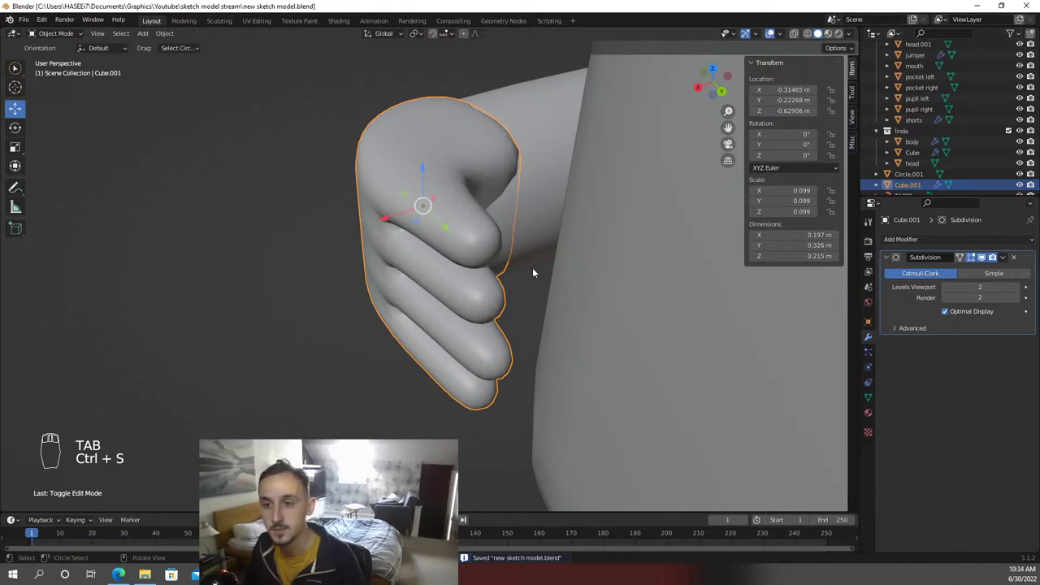
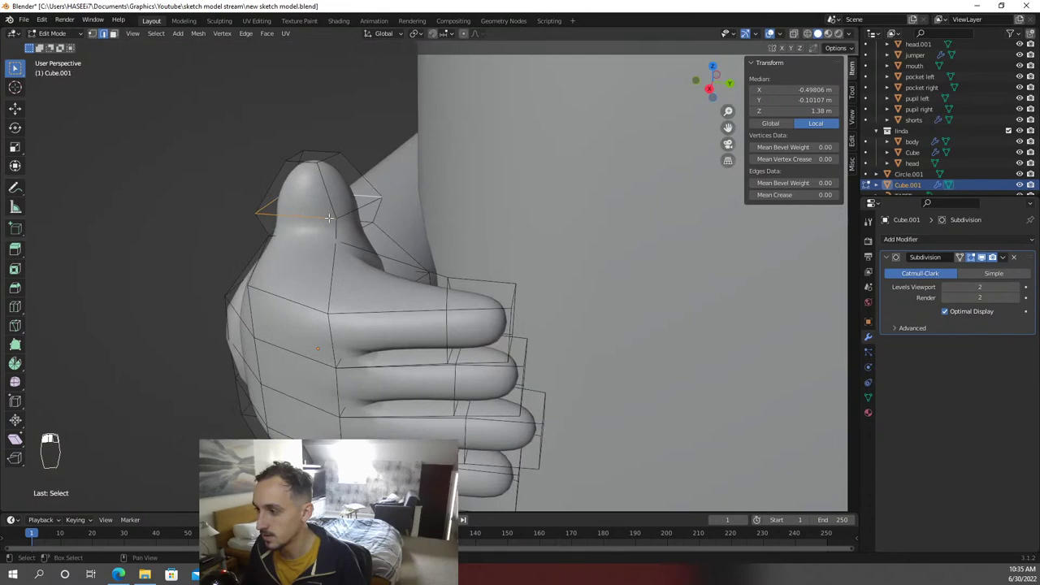
Scale the thumb's upper vertices to narrow the raised thumb toward its tip
key(s)
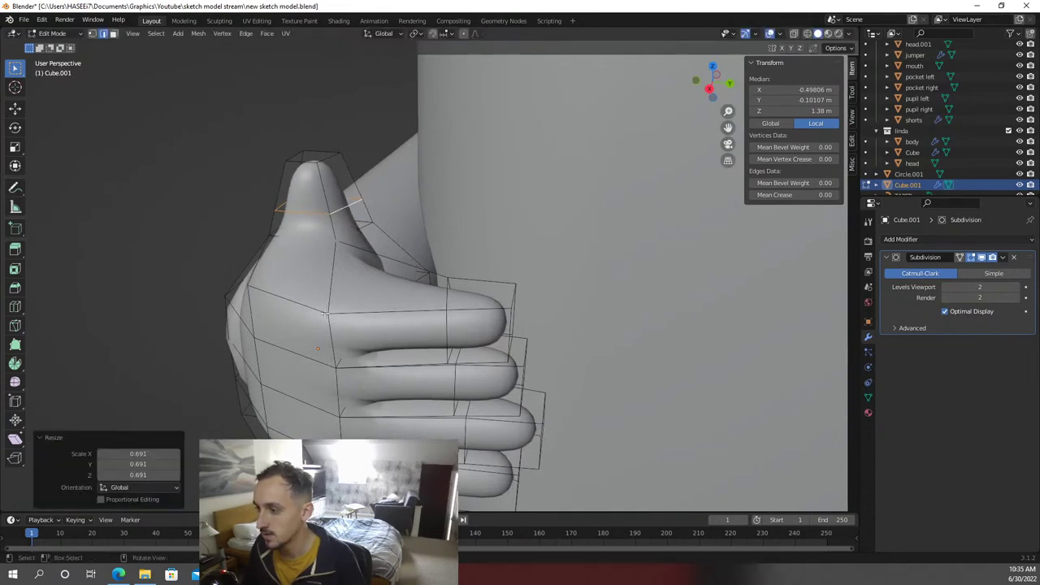
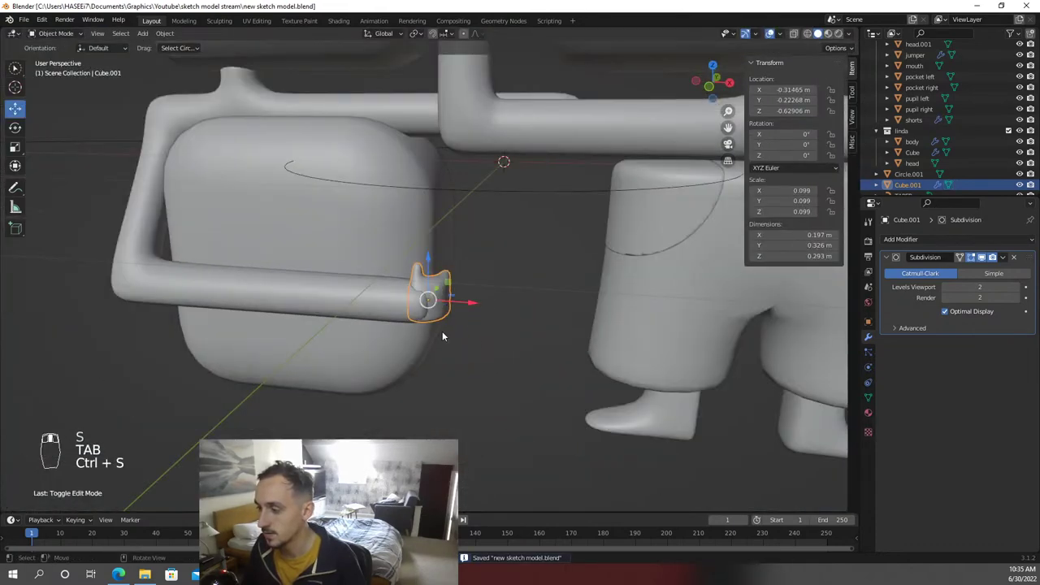
Inspect the finished thumbs-up hand, then frame Linda's head in front orthographic wireframe view
key(z)
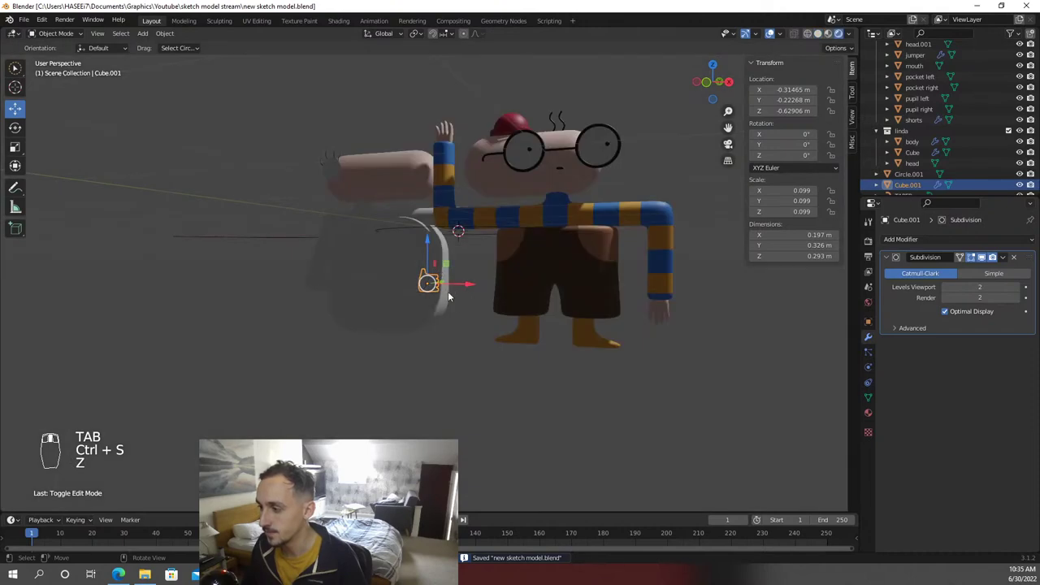
key(z)
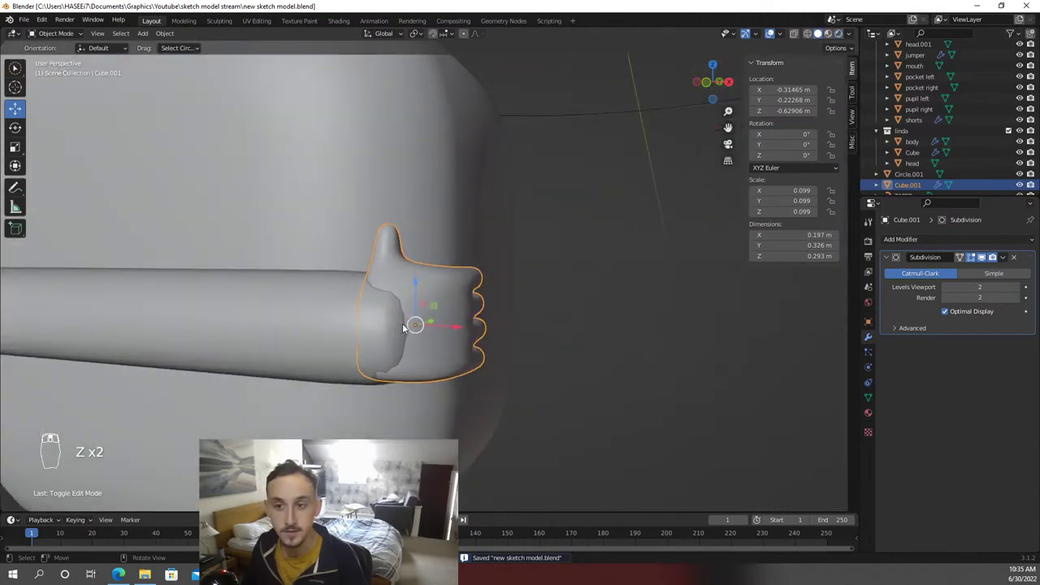
key(z)
middle_click(410, 378)
drag(470, 373, 484, 345)
key(z)
drag(483, 344, 482, 353)
drag(475, 271, 484, 322)
key(z)
drag(484, 322, 448, 284)
drag(449, 284, 383, 333)
drag(388, 274, 331, 269)
key(z)
key(z)
key(KP_1)
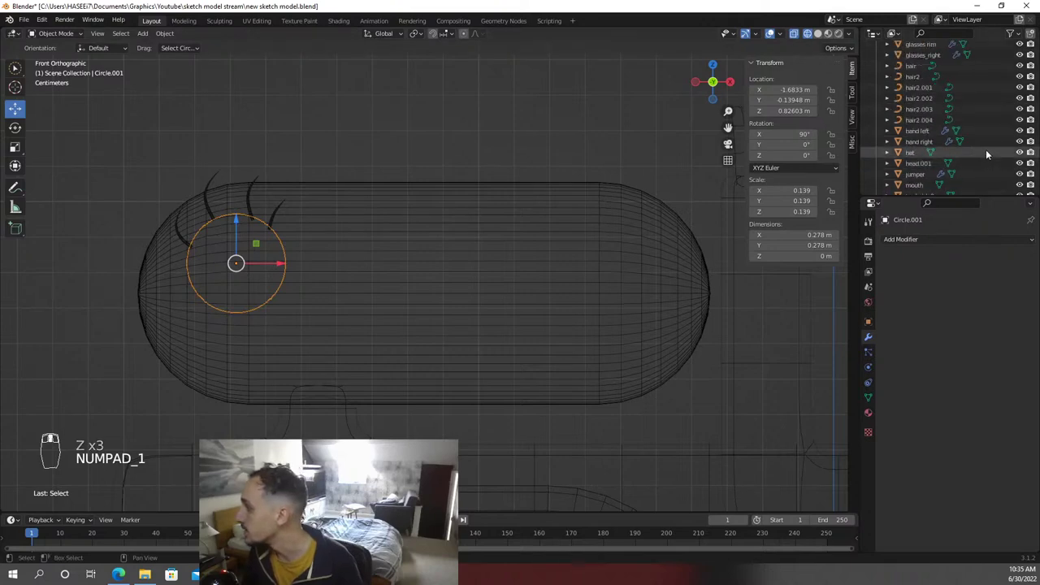
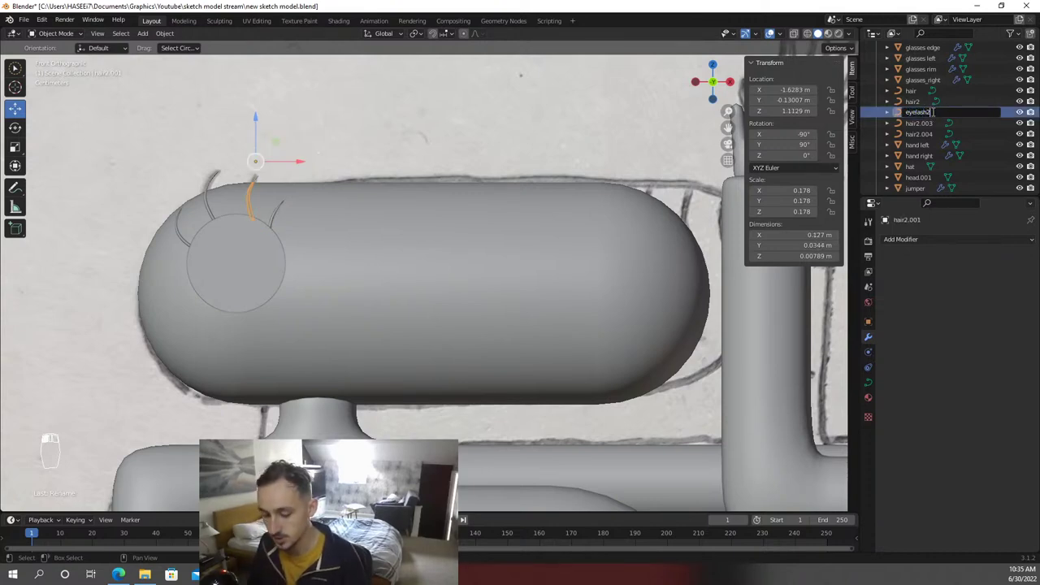
Rename the remaining hair2 curves in the Outliner to eyelash3 and eyelash4
drag(918, 122, 923, 122)
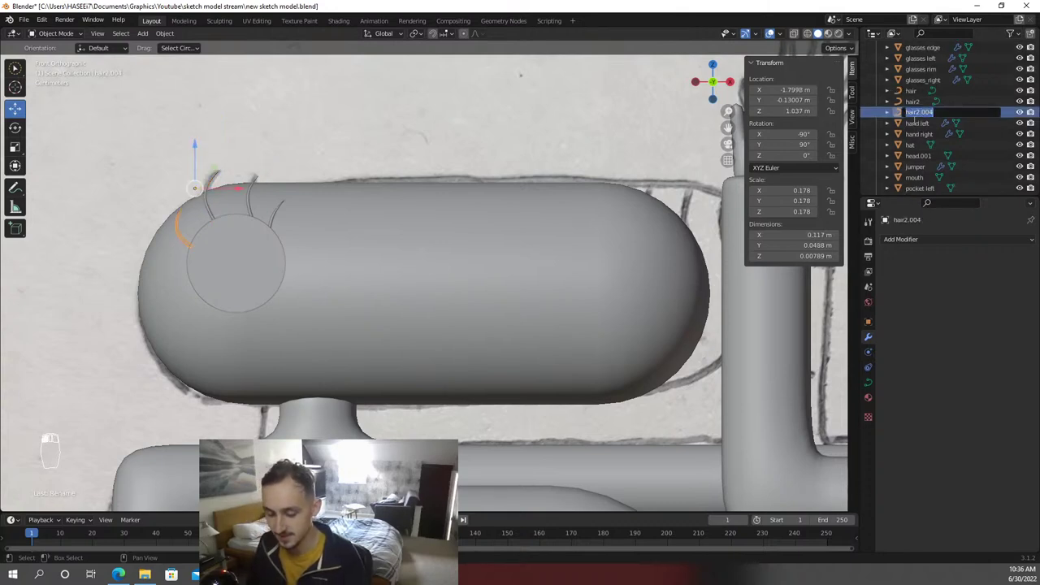
key(e)
key(BackSpace)
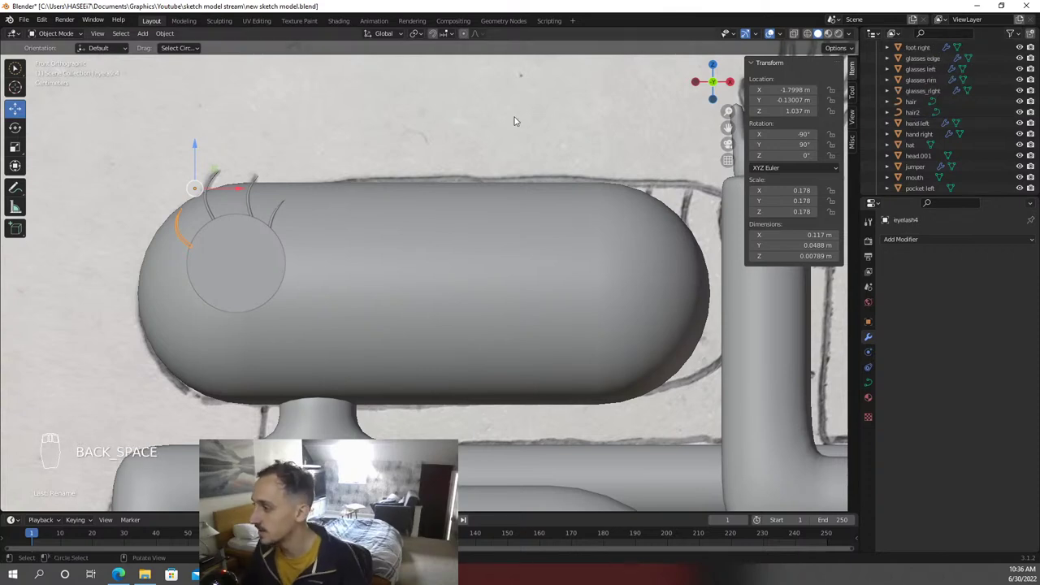
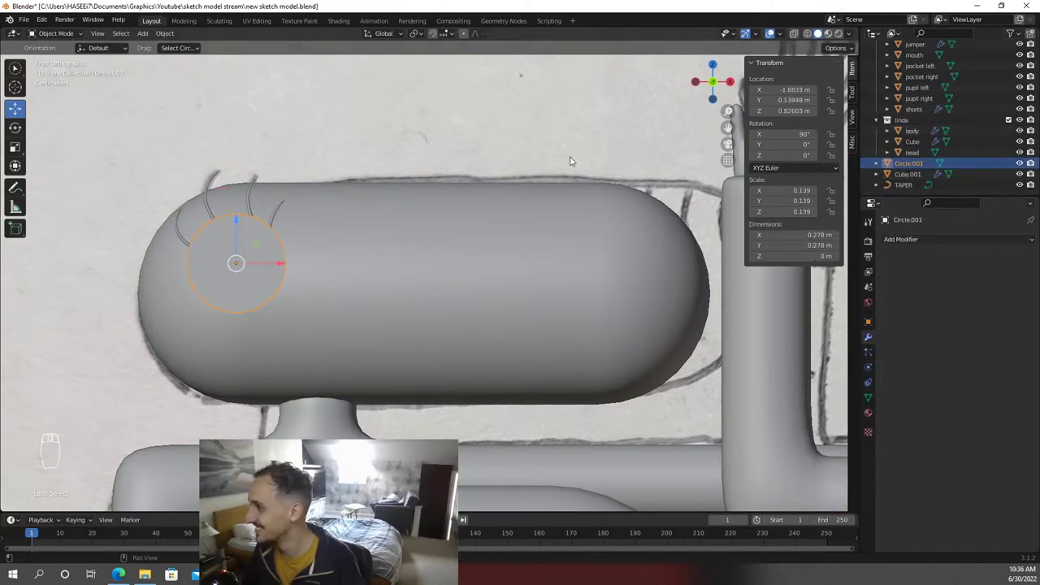
Rename Circle.001 to eye_left, then duplicate the eye with its eyelashes
key(z)
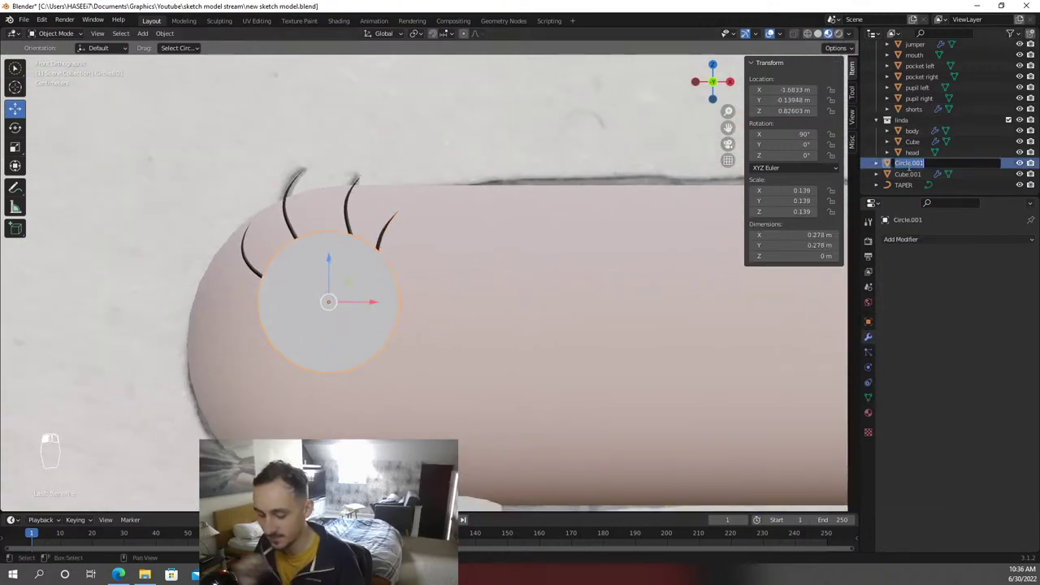
key(BackSpace)
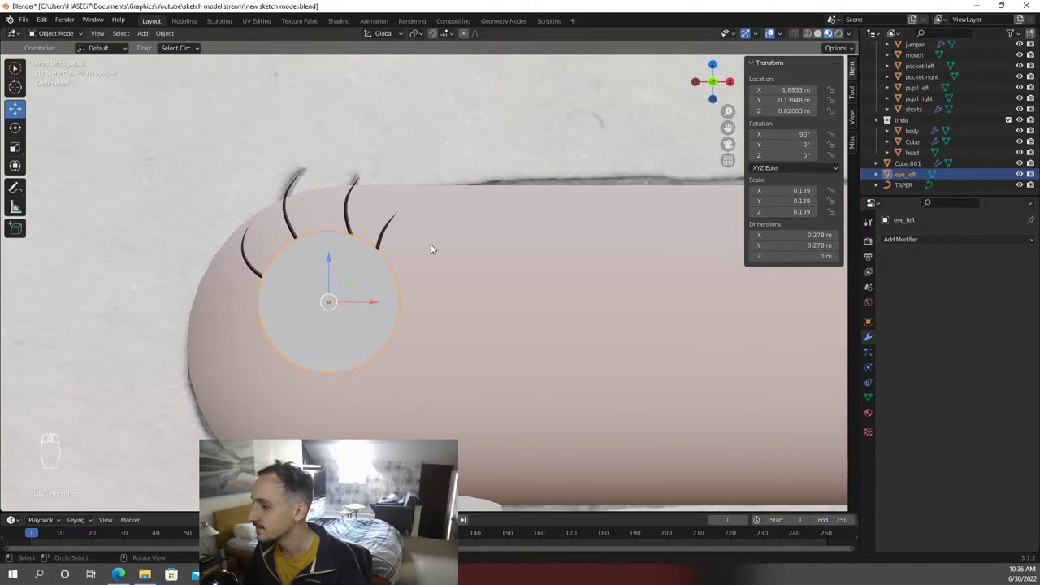
key(z)
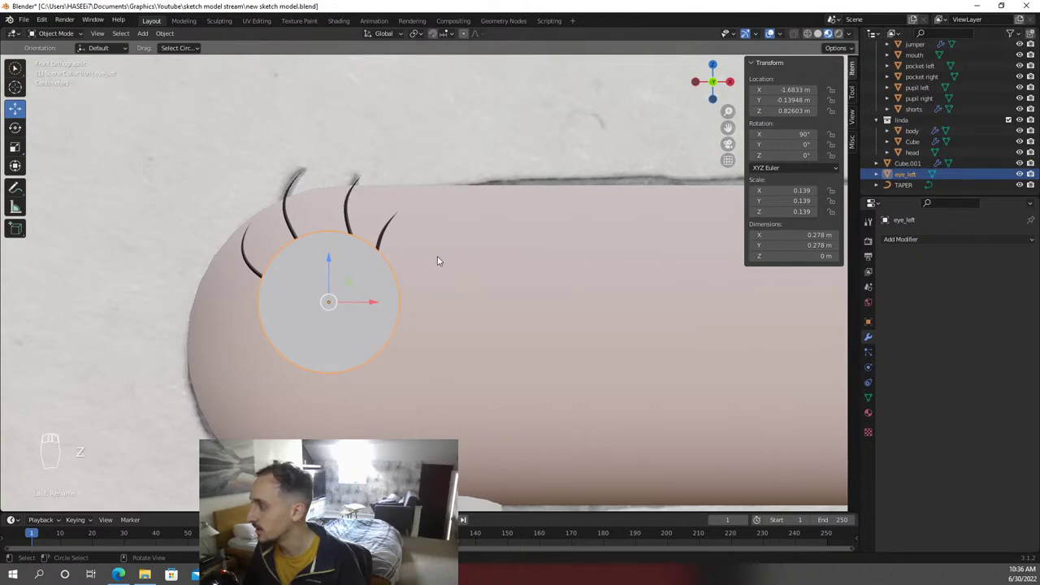
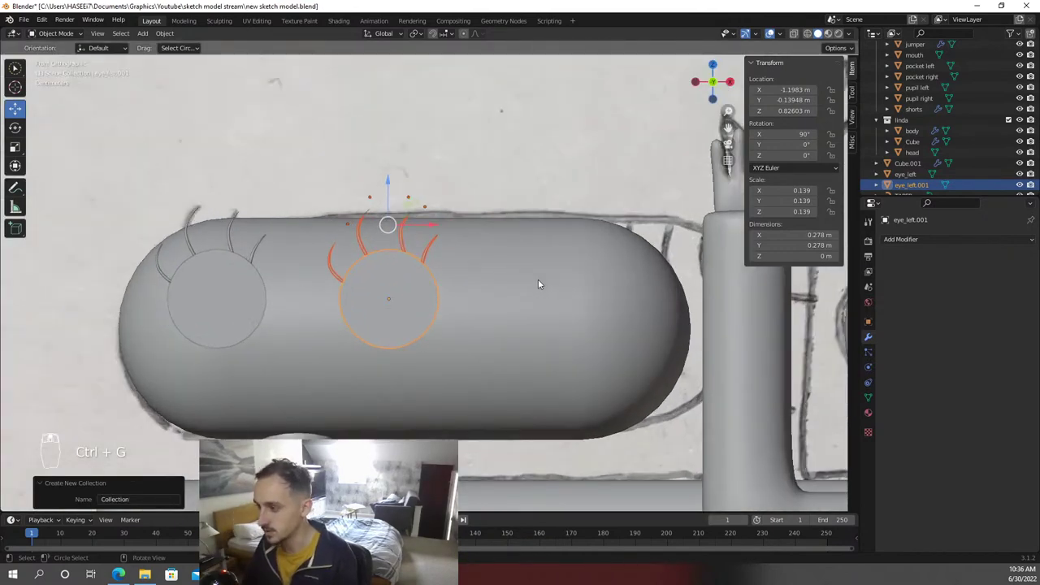
Drag the eye entry in the Outliner to parent it under Linda's eye circle
drag(942, 136, 909, 80)
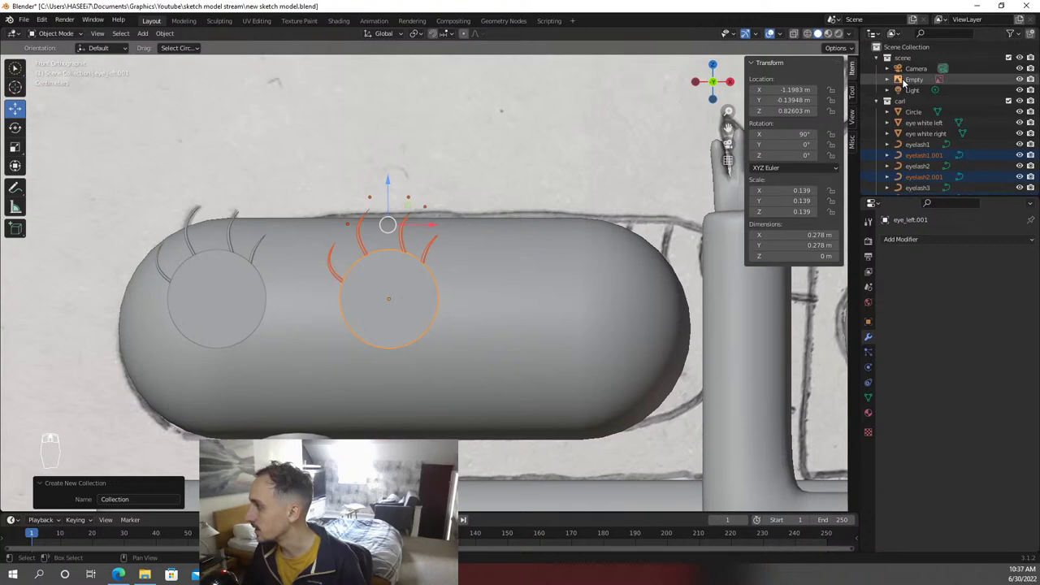
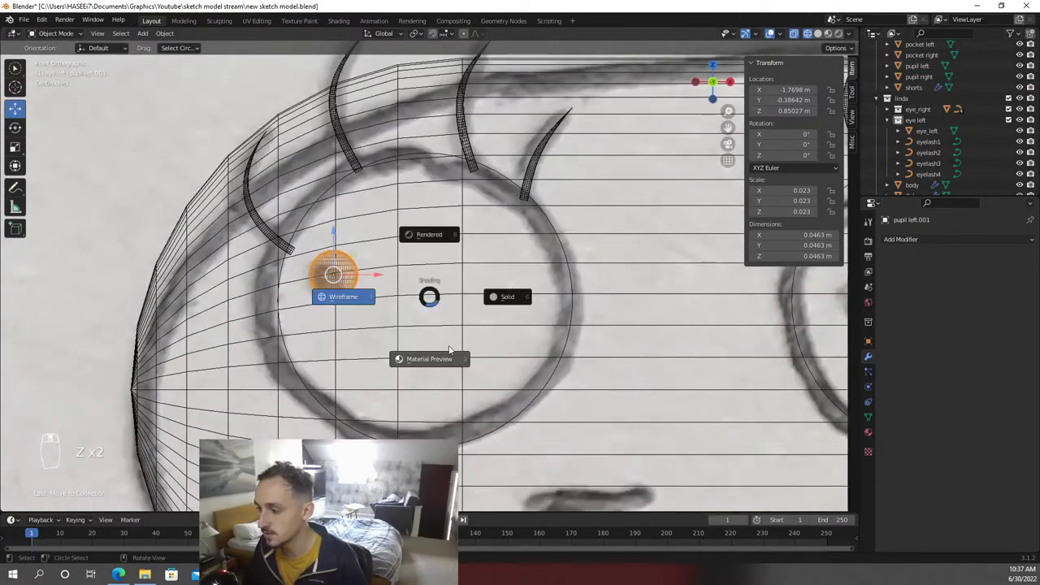
Slide the second pupil sideways into Linda's eye with material colours showing, and save
key(z)
key(shift+d)
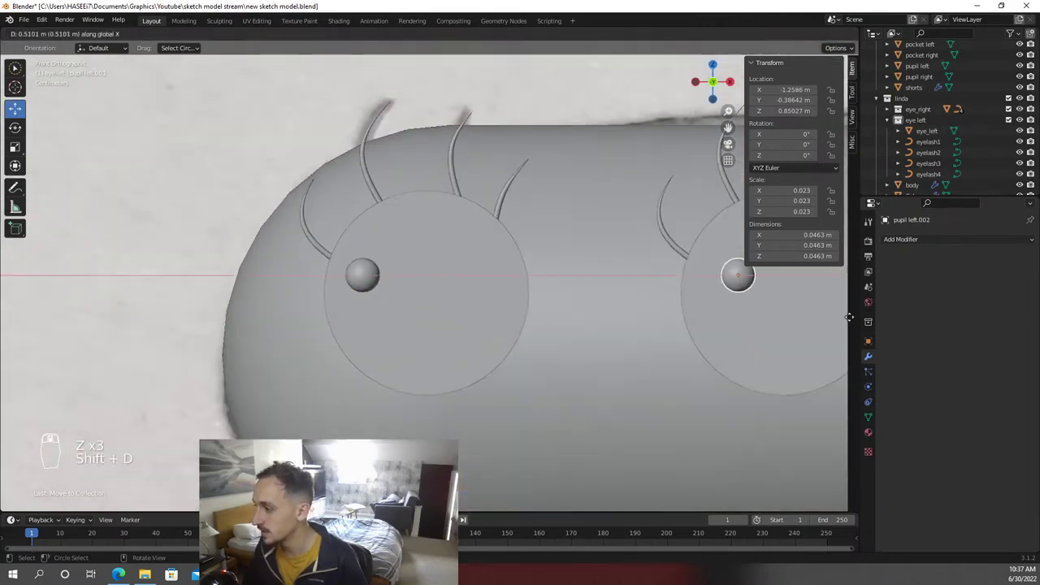
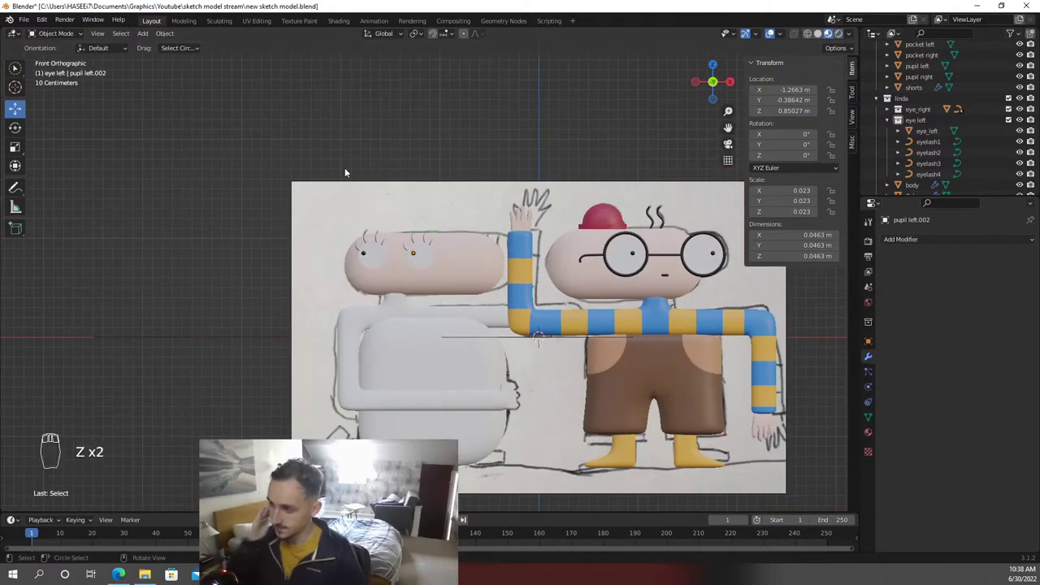
drag(370, 175, 410, 181)
key(ctrl+s)
Bring Linda's face close and centred in the front view, then save the file
drag(462, 185, 380, 179)
drag(379, 179, 402, 179)
key(ctrl+s)
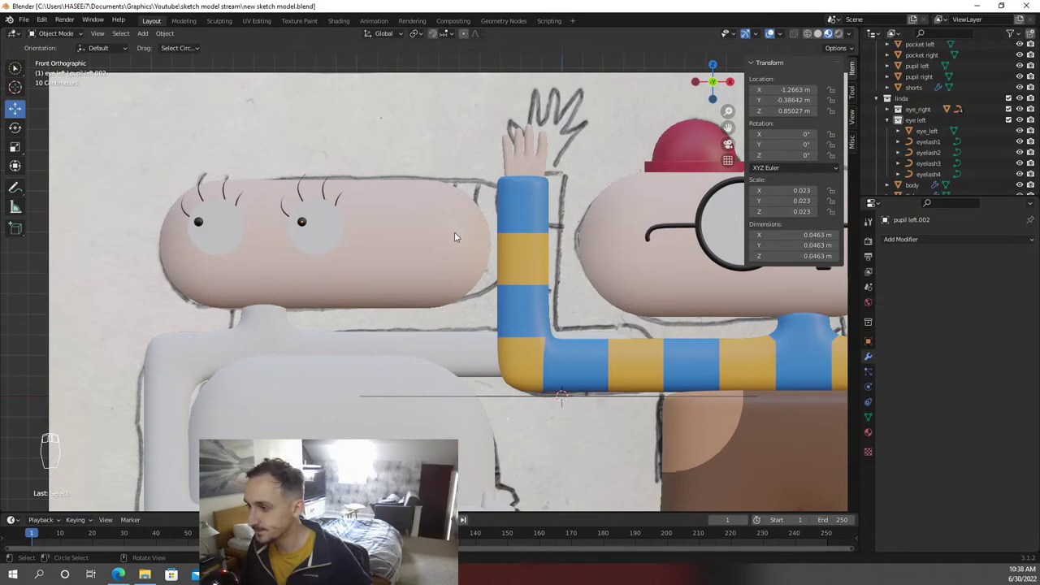
Bring up the viewport shading choices to return to plain solid shading
key(z)
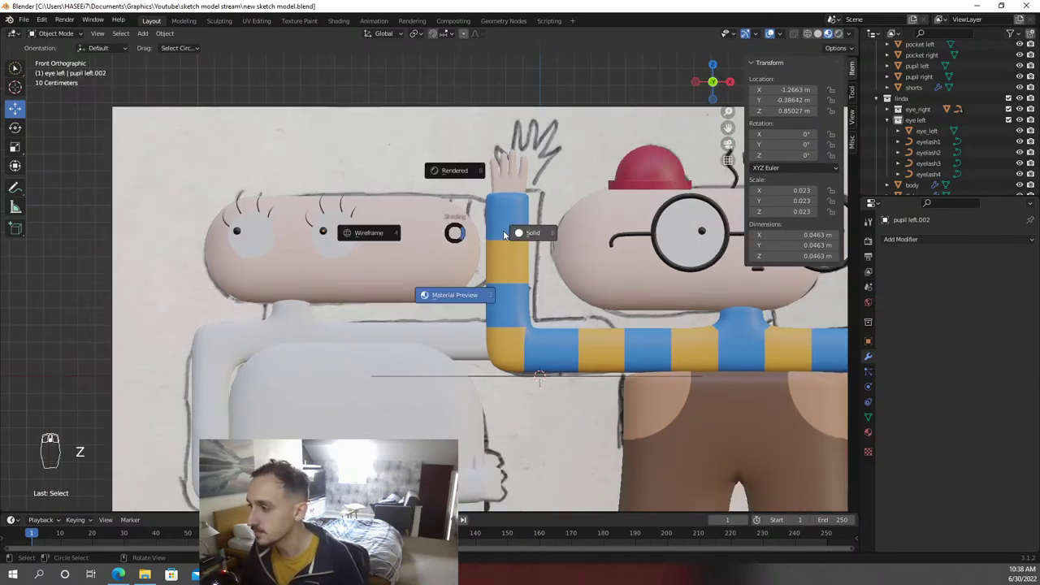
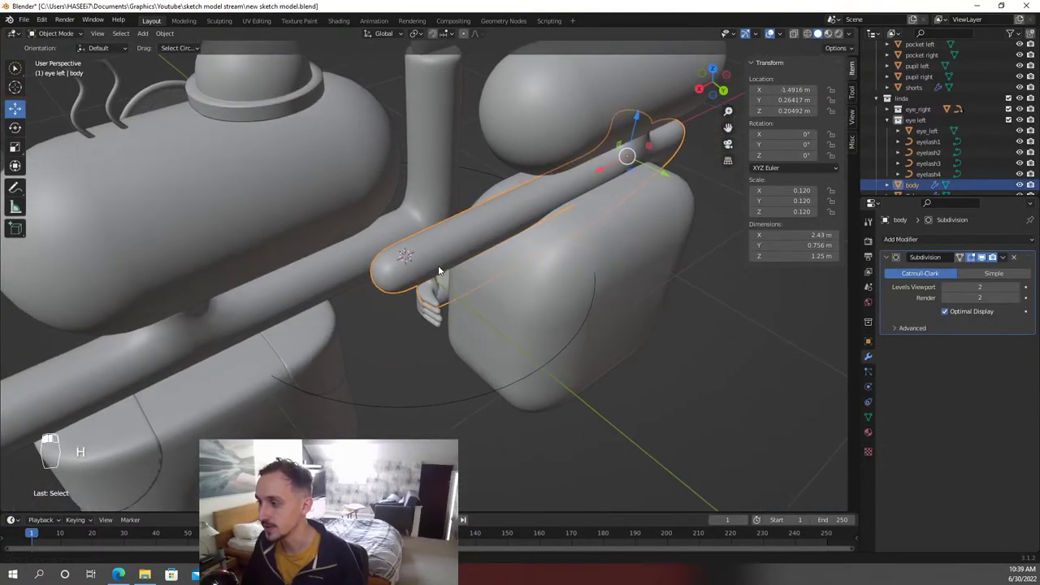
Enter Edit Mode on Linda's body mesh
key(Tab)
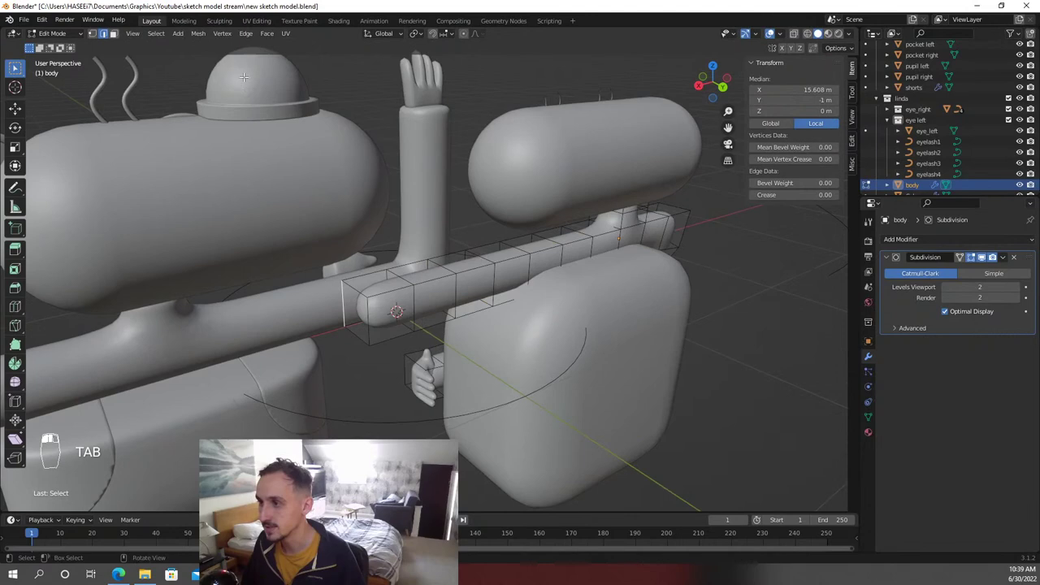
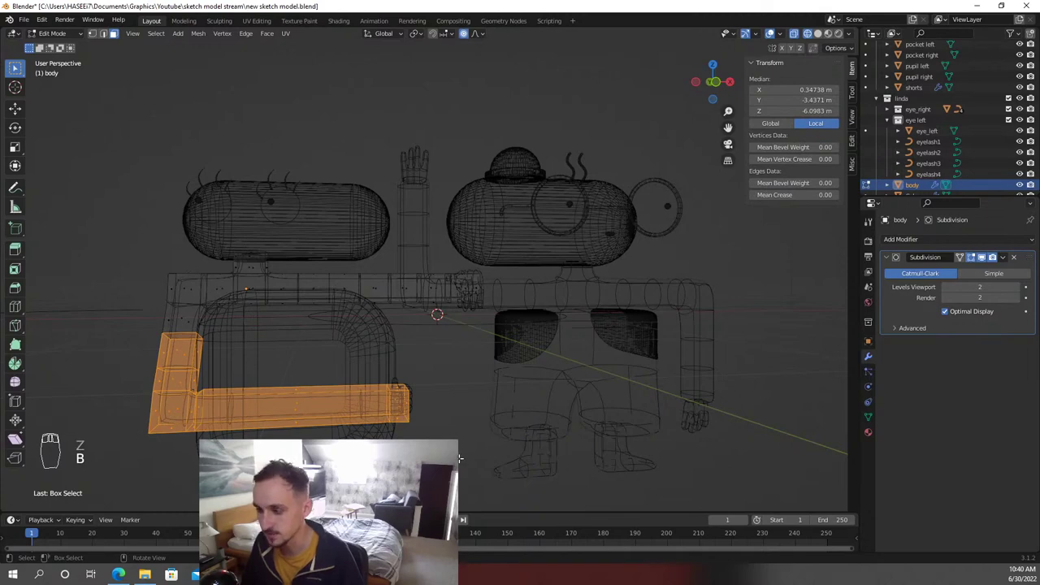
Clear the current face selection on the body mesh
key(h)
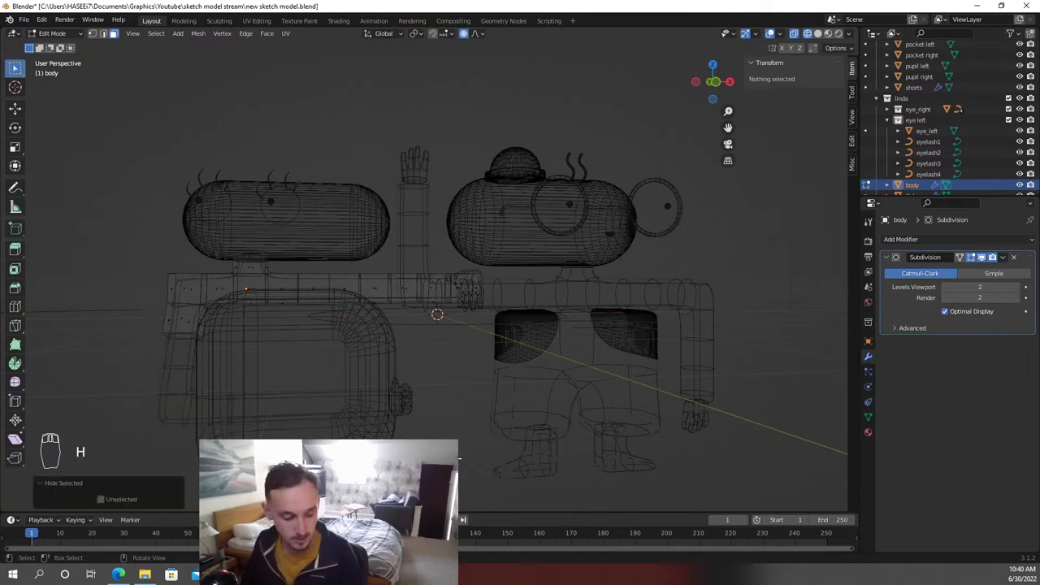
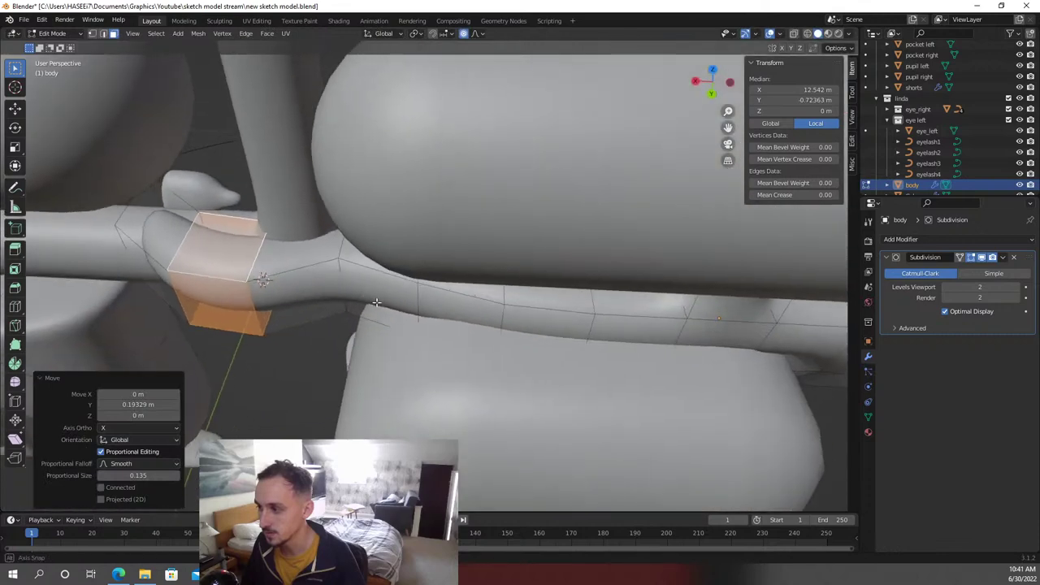
Undo the last change and move the selected arm faces to bend the arm
key(ctrl+z)
key(g)
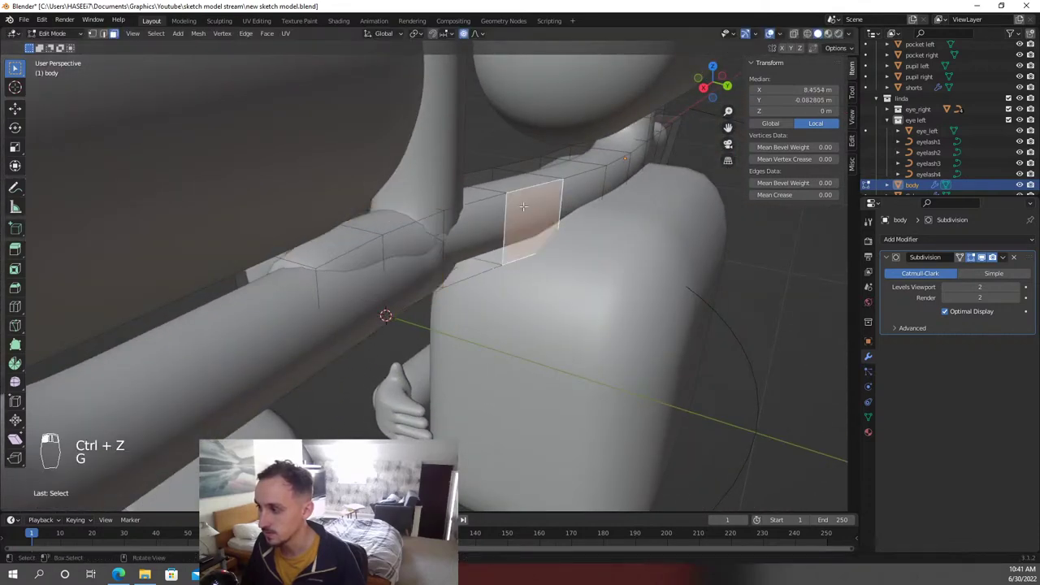
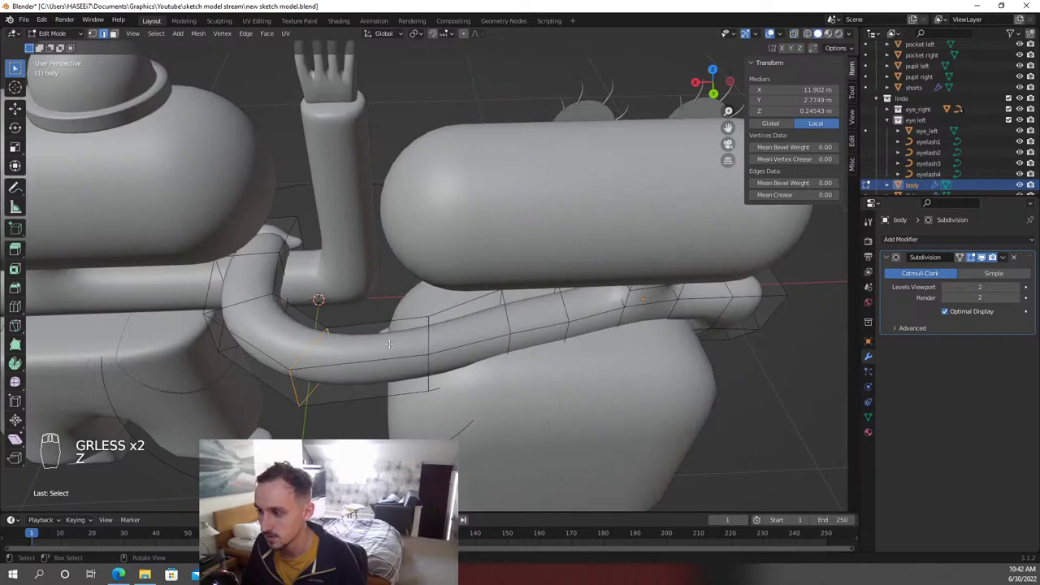
Tilt the selected ring of the curved arm slightly and save the file
key(g)
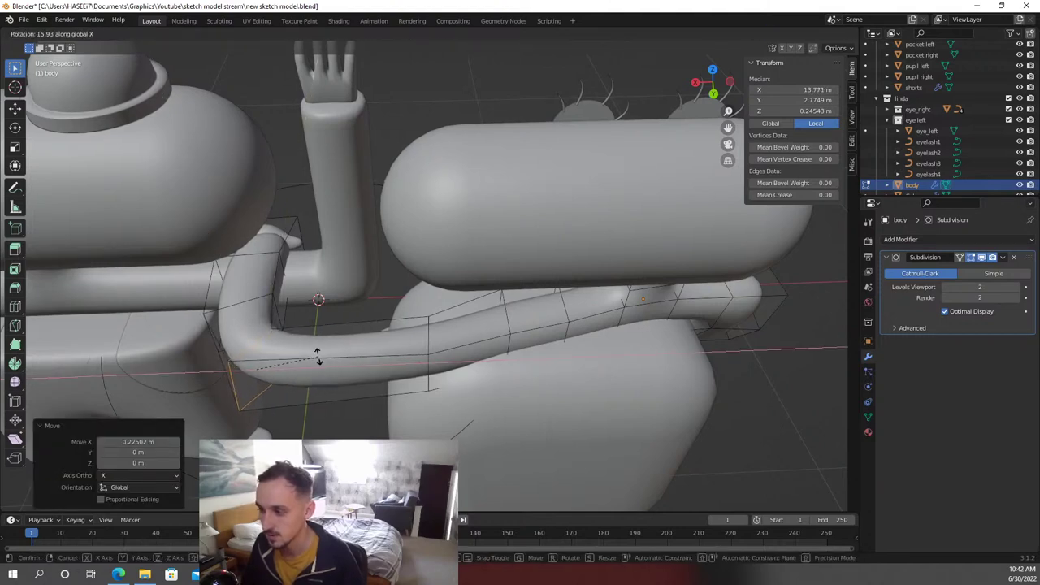
key(Tab)
key(ctrl+s)
key(Tab)
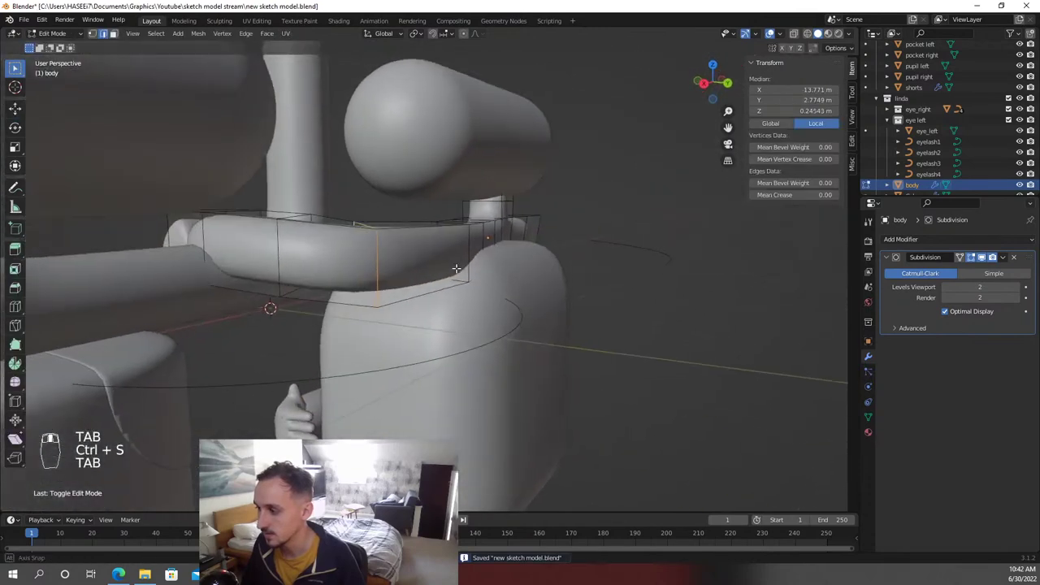
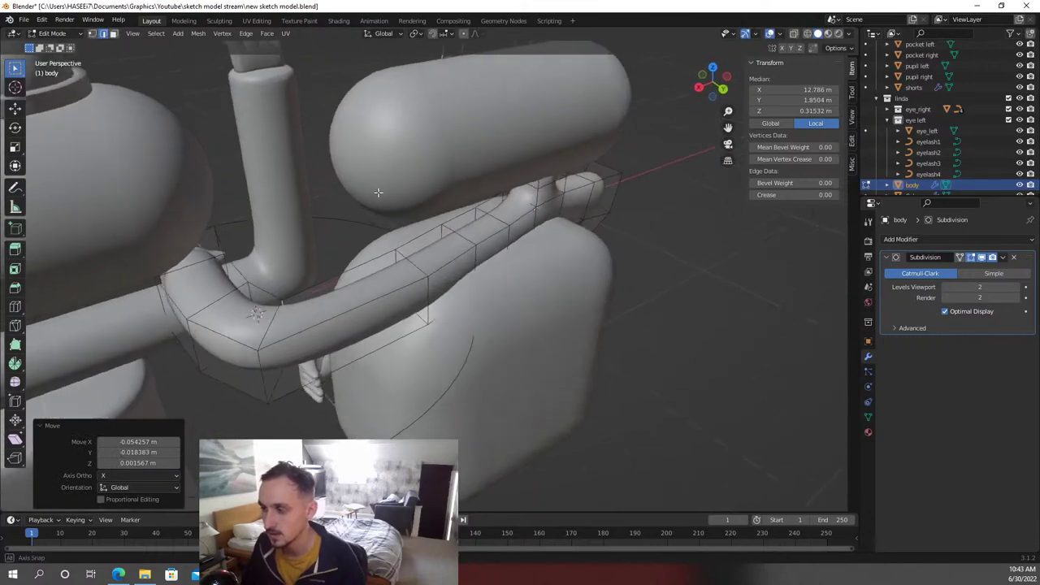
Finish editing the body mesh, inspect the arm from the front and save
key(Tab)
drag(316, 273, 411, 363)
key(ctrl+s)
key(KP_1)
drag(505, 326, 411, 362)
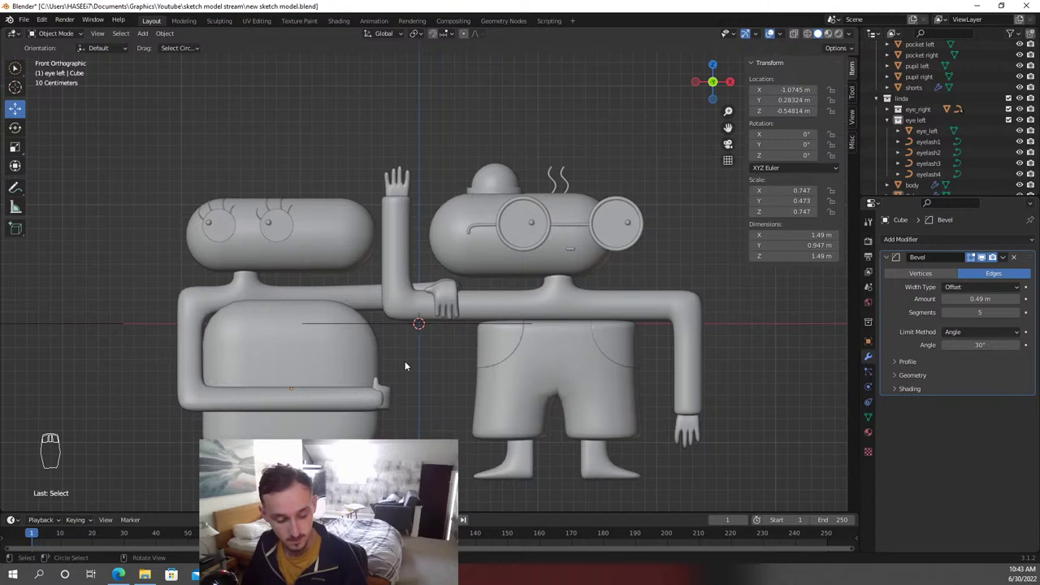
Nudge Linda's resting hand slightly along its depth toward the arm's end
drag(421, 385, 451, 323)
key(g)
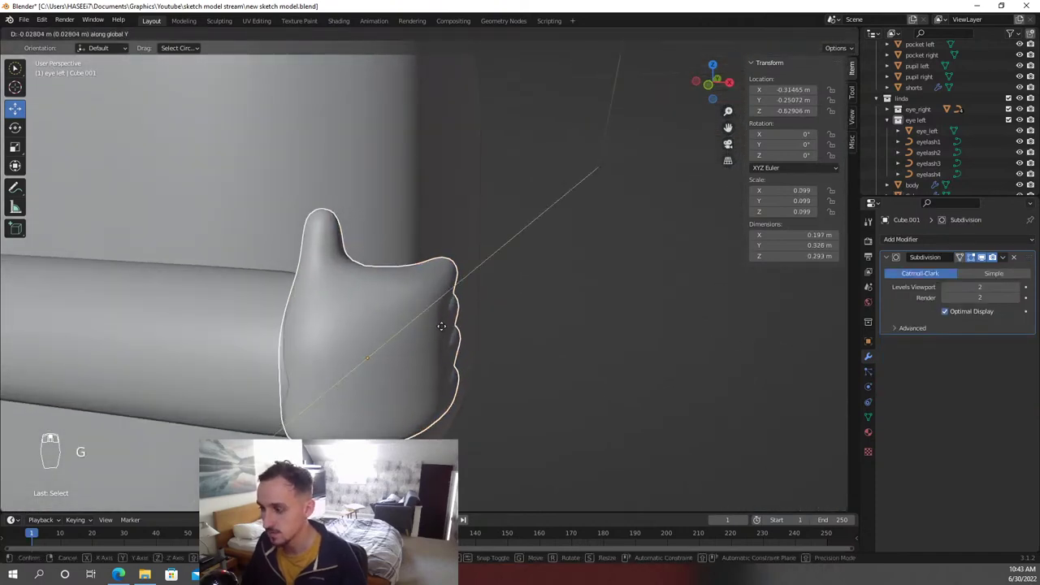
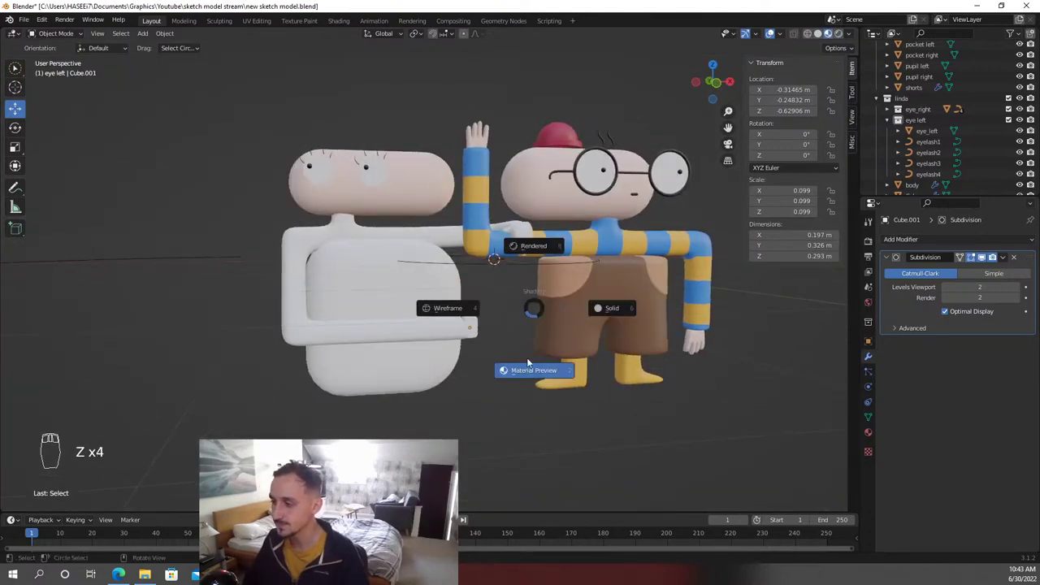
Show the model as see-through wireframe in the front view
key(KP_1)
key(z)
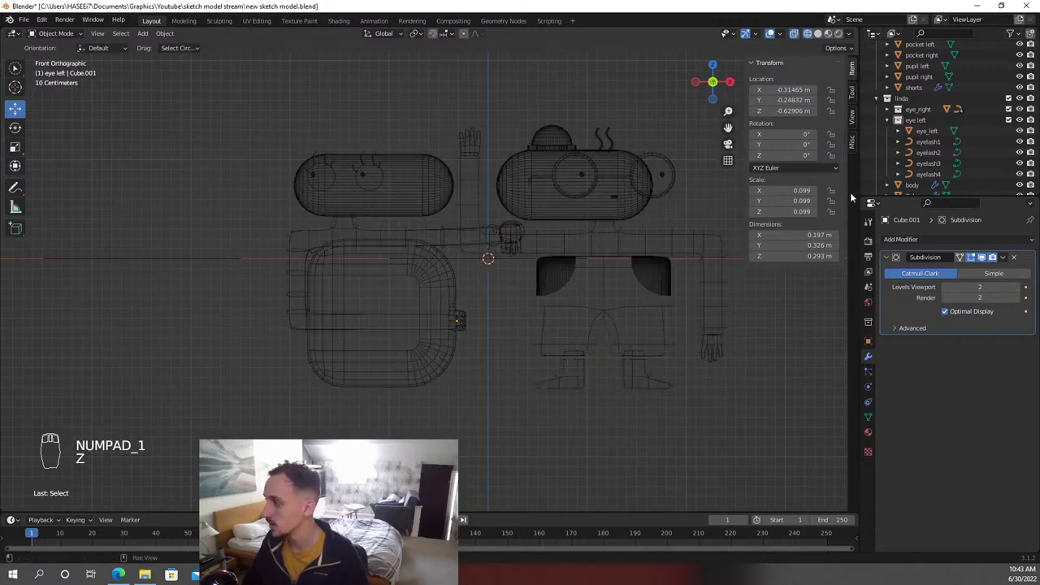
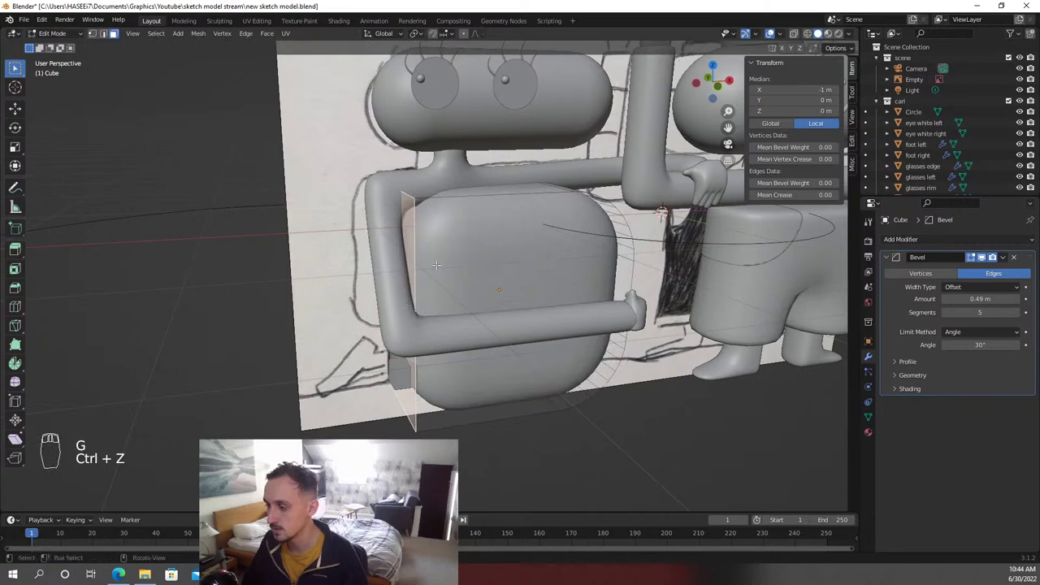
Push one side face of Linda's torso block outward to widen it
key(e)
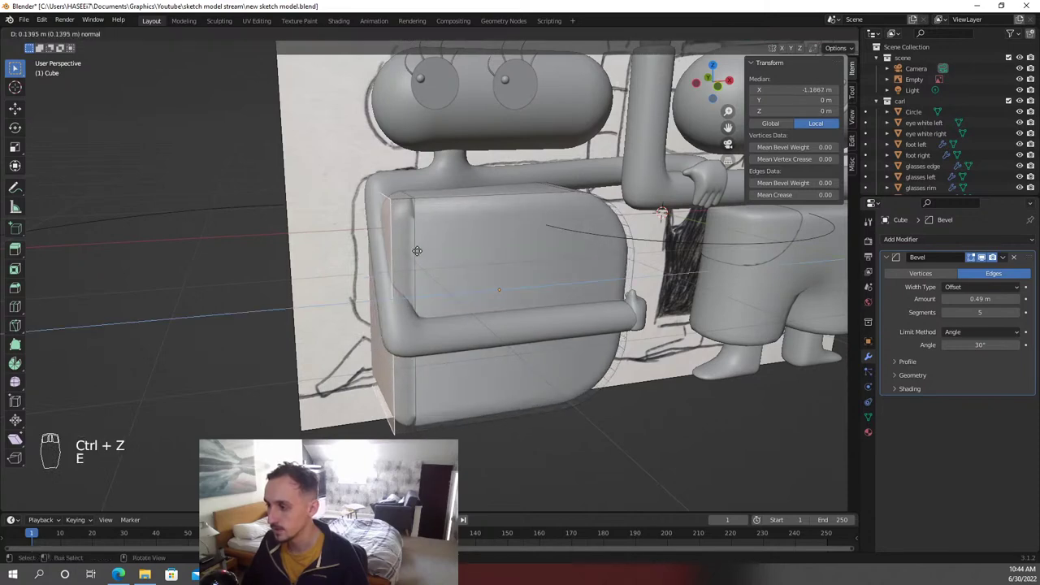
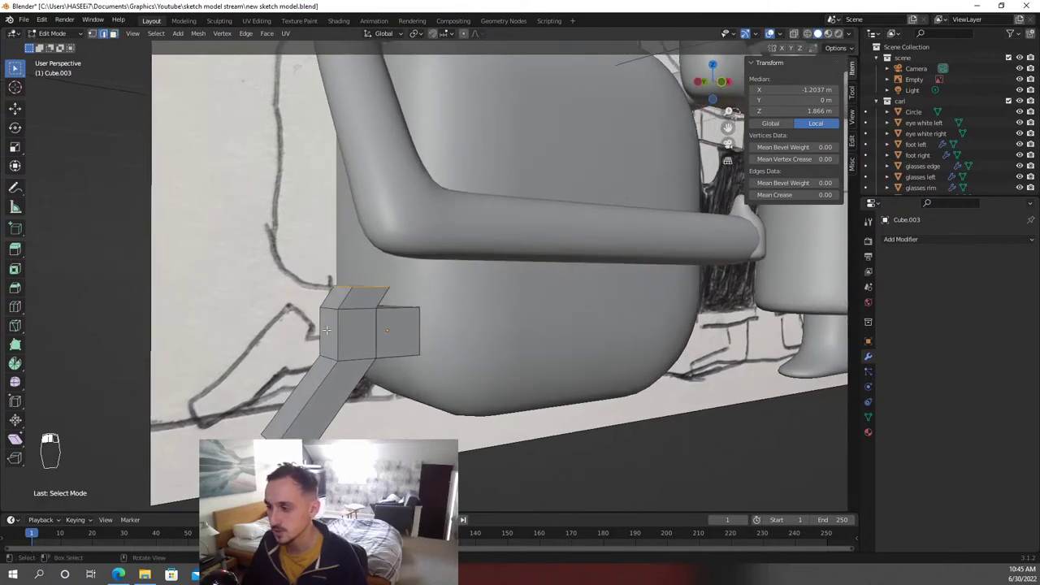
Extrude new faces from the hand cube and move them out to start the thumb
key(g)
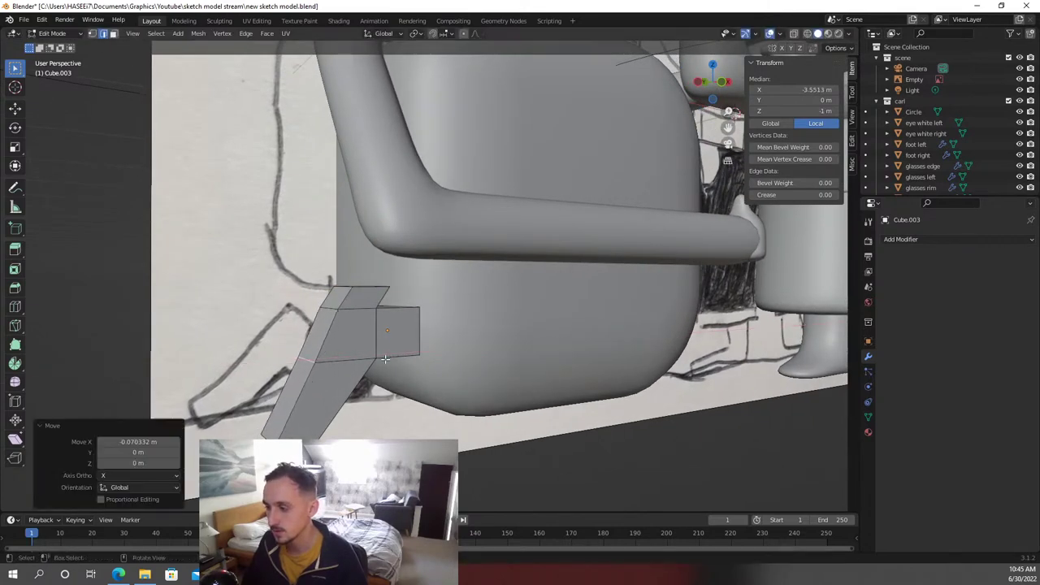
key(g)
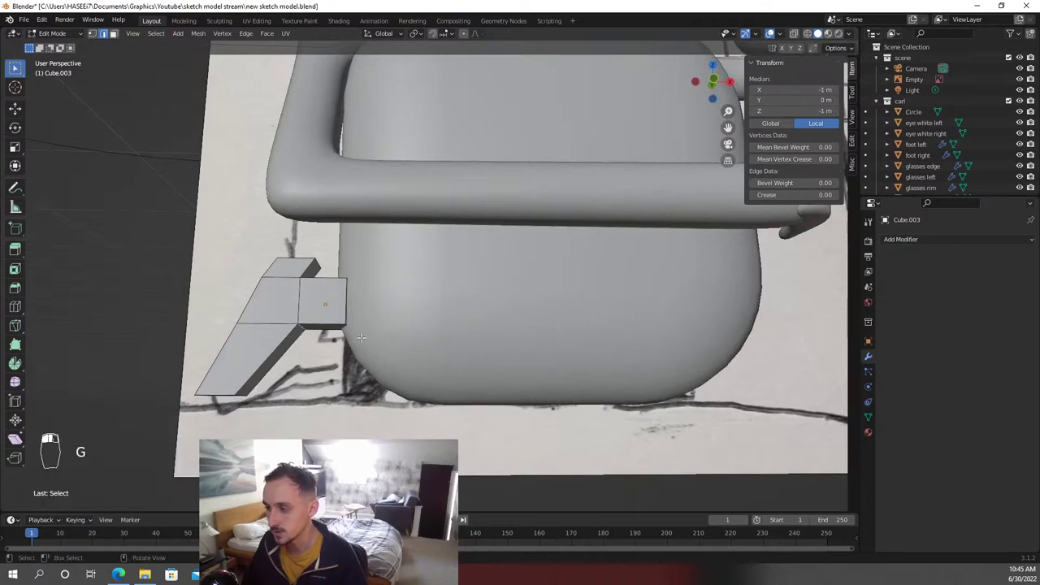
key(g)
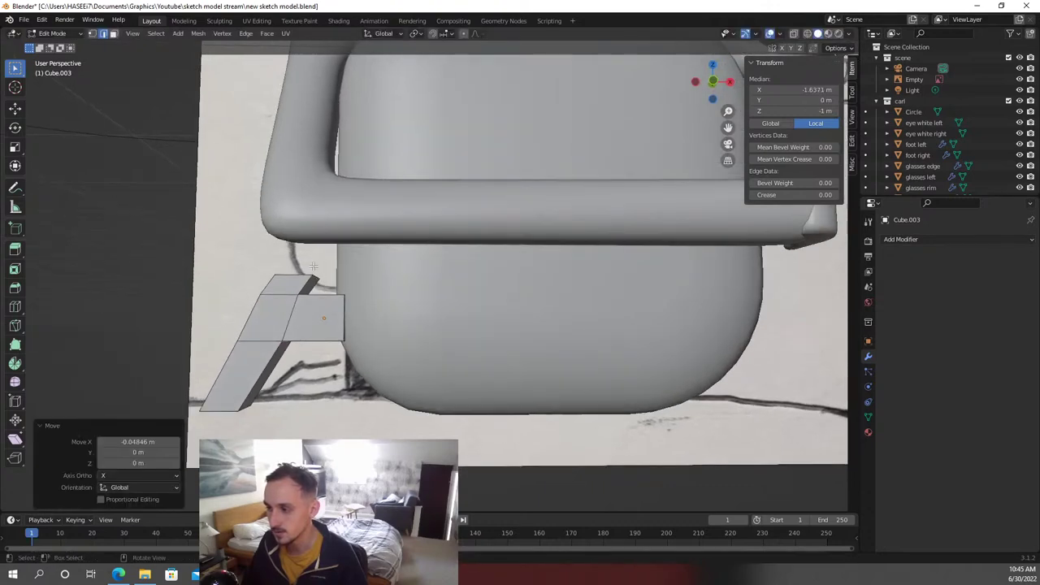
key(g)
Extrude a further thumb section and slide its faces along the X axis into place
key(g)
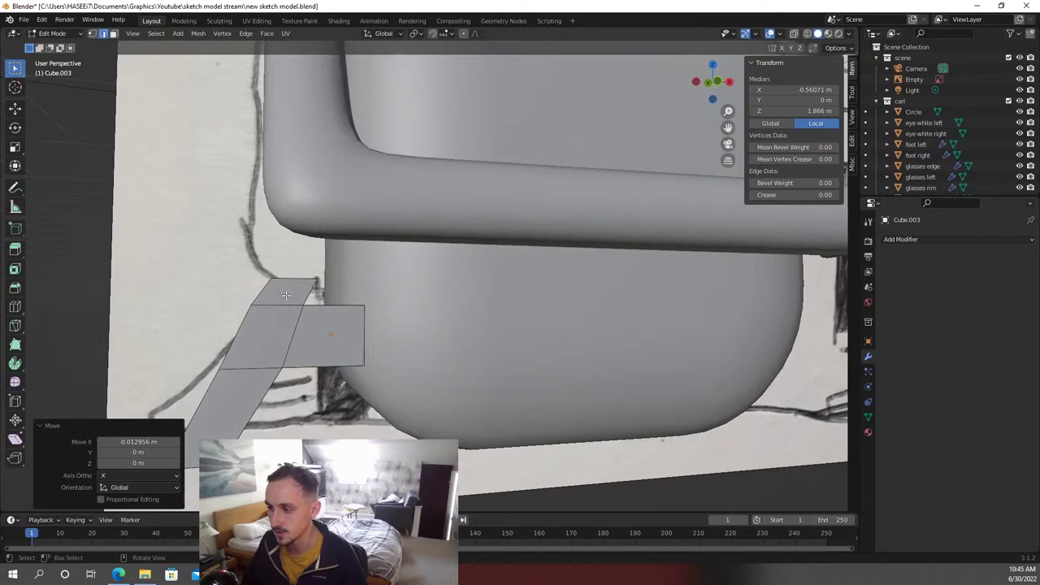
key(g)
key(g)
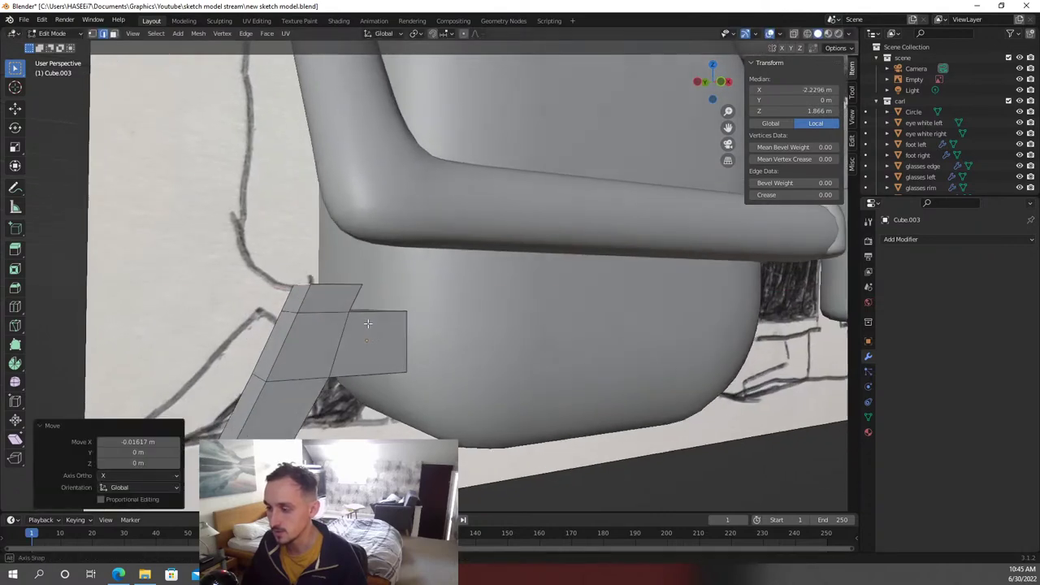
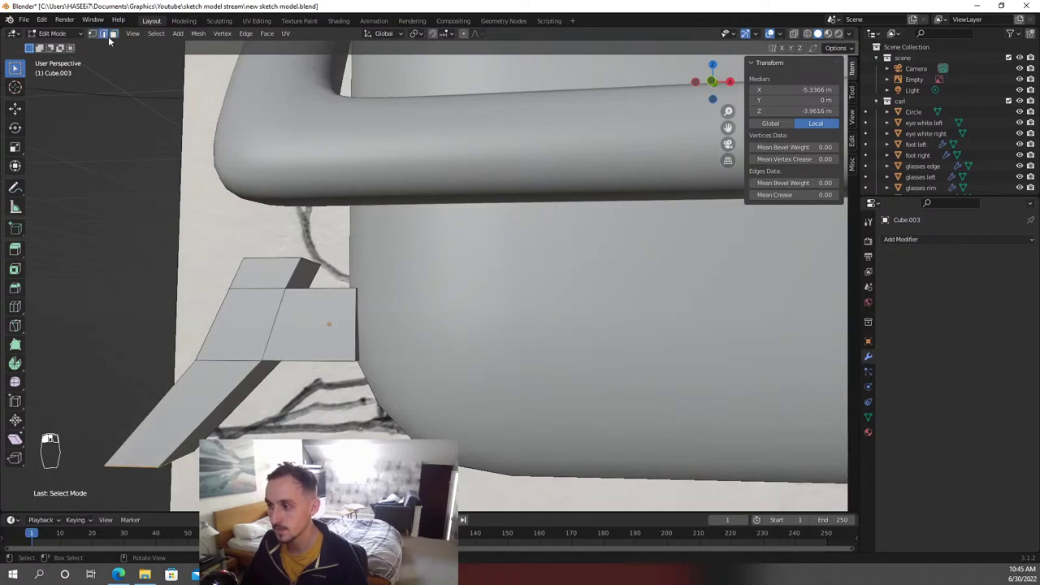
key(g)
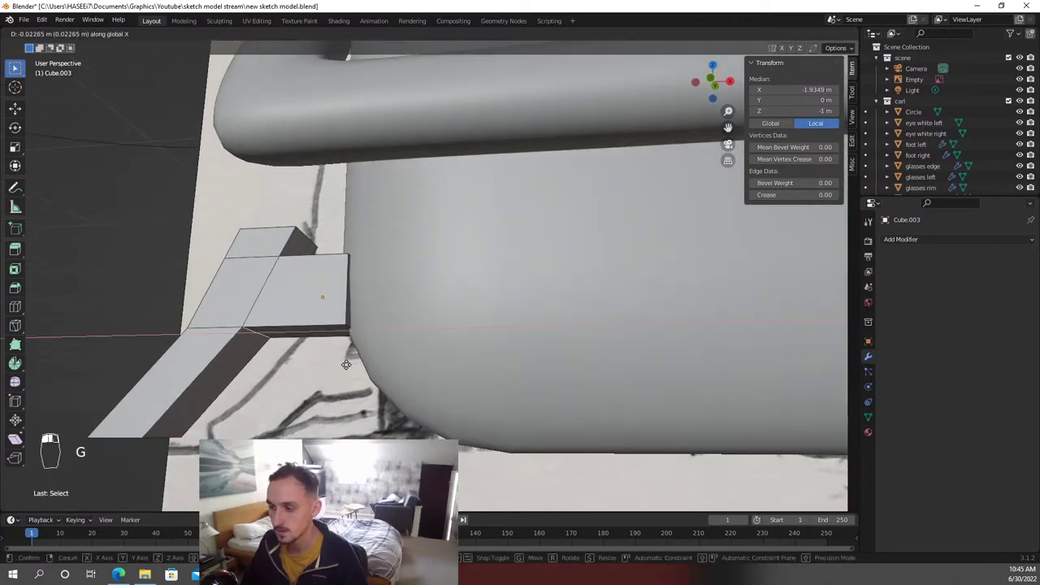
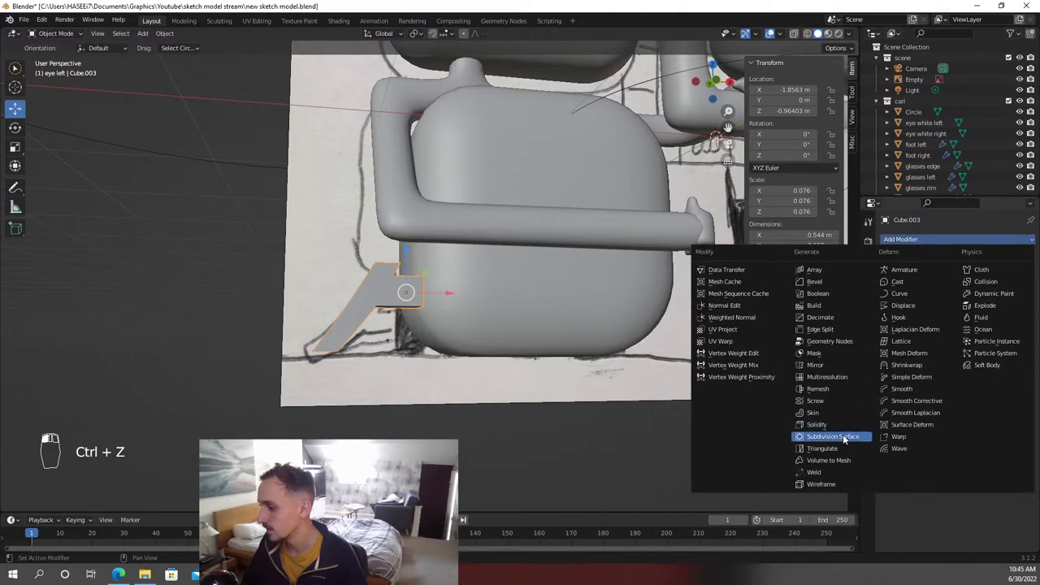
Raise Cube.003's Subdivision viewport level to 2 and enter Edit Mode to tweak its vertices
click(977, 284)
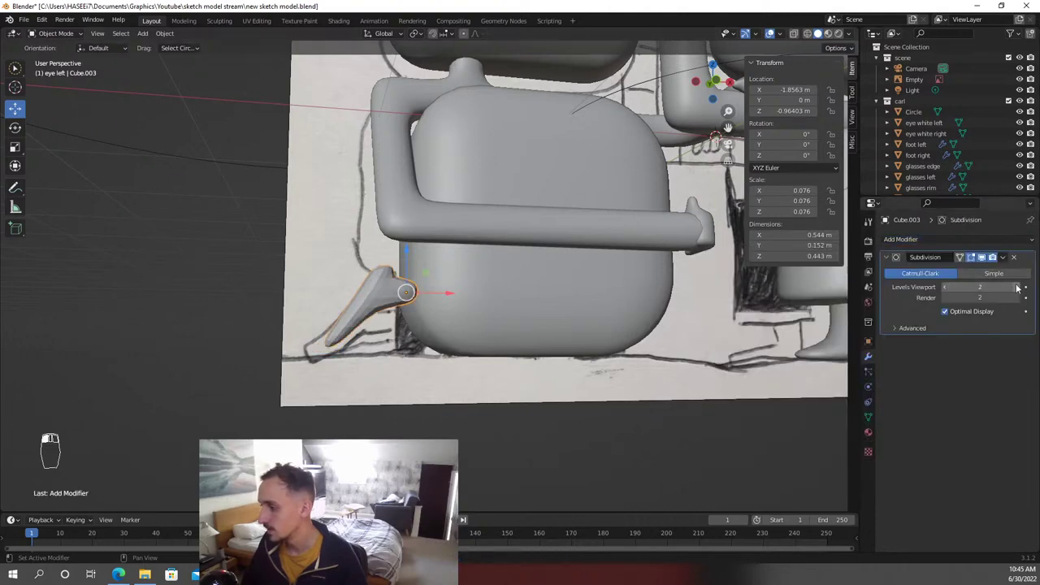
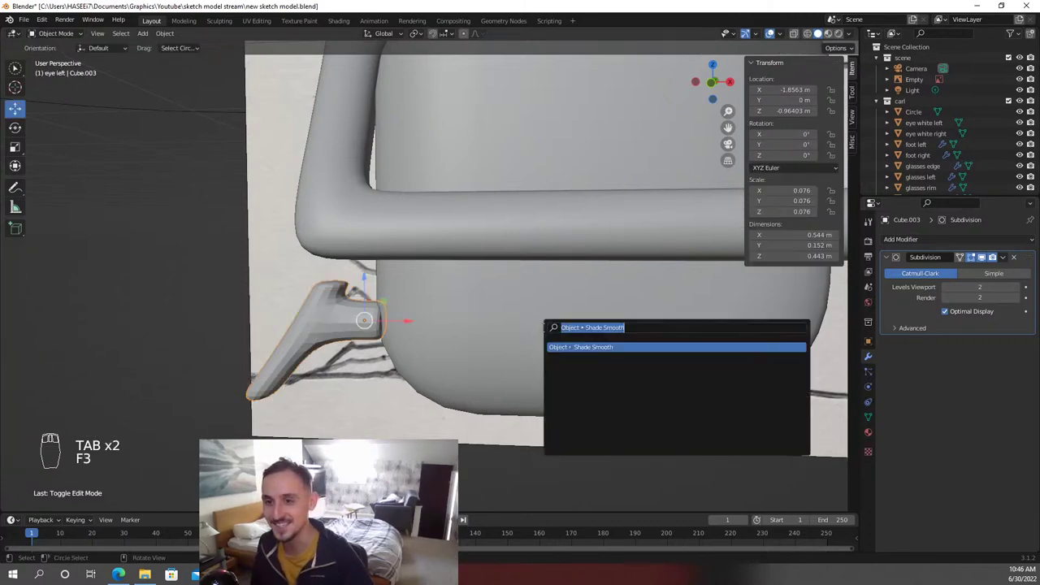
key(Tab)
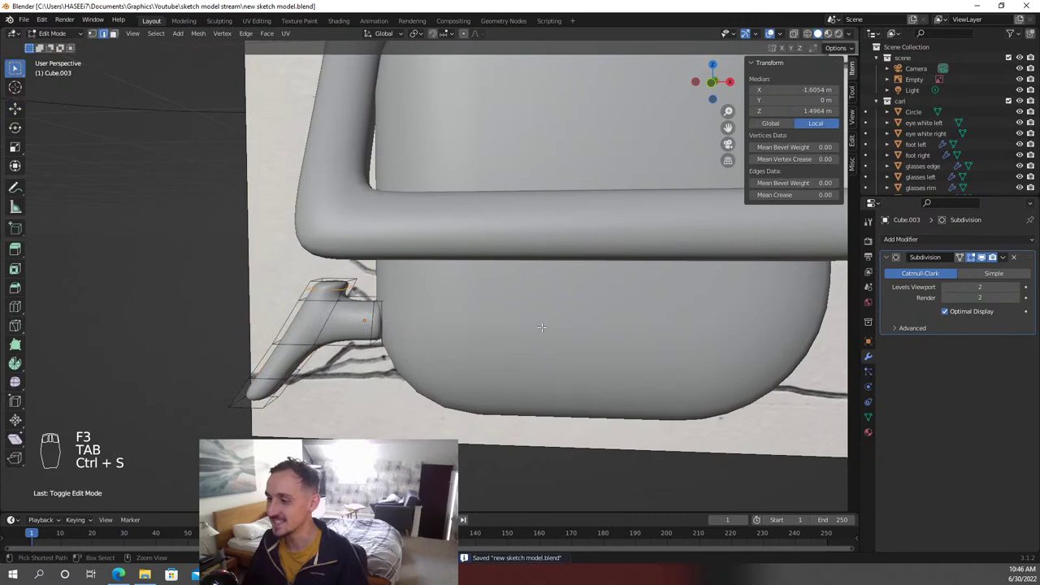
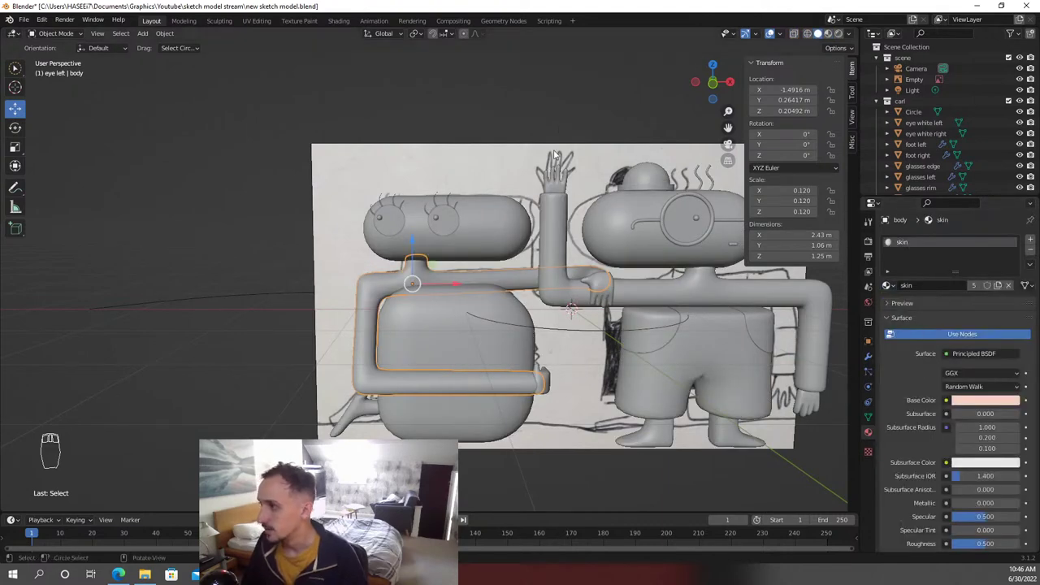
Preview Linda with her new skin linda material and save the project
key(z)
key(z)
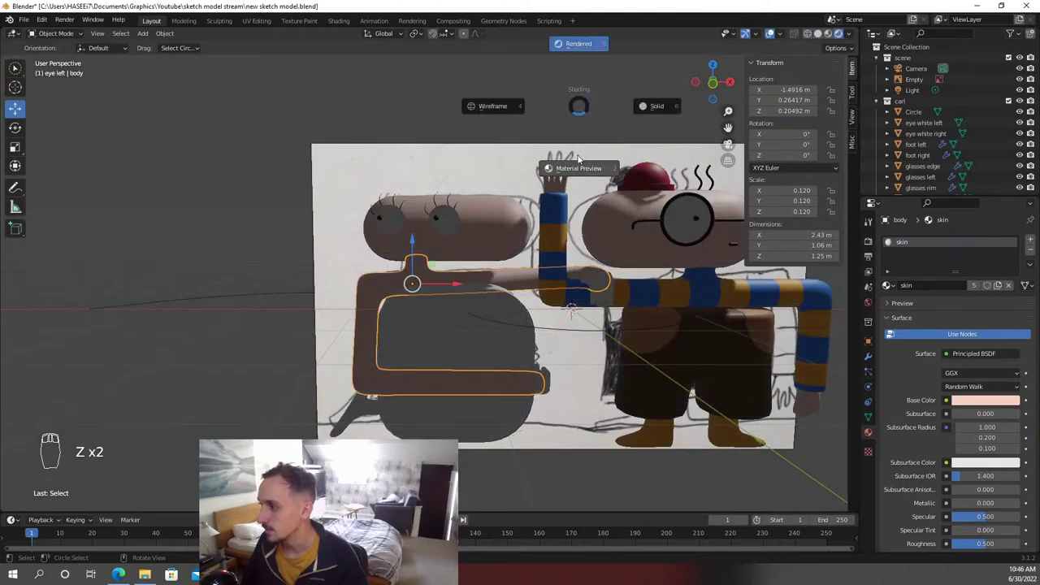
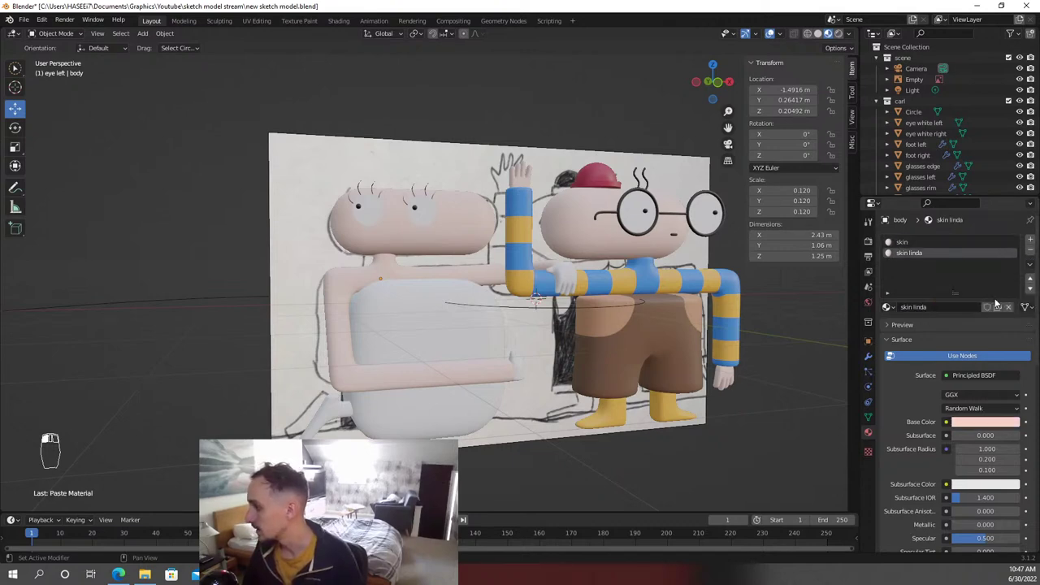
key(ctrl+s)
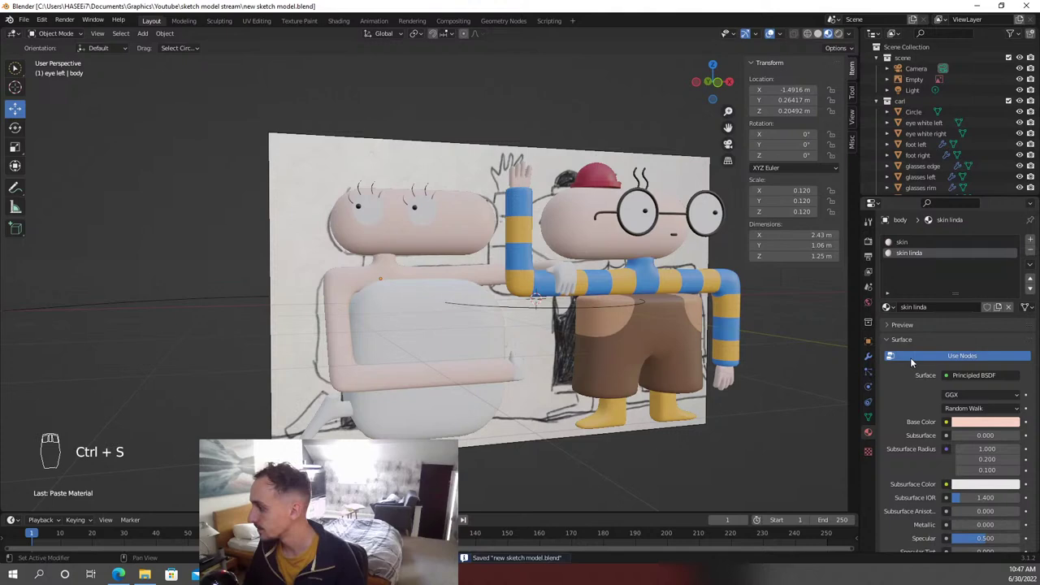
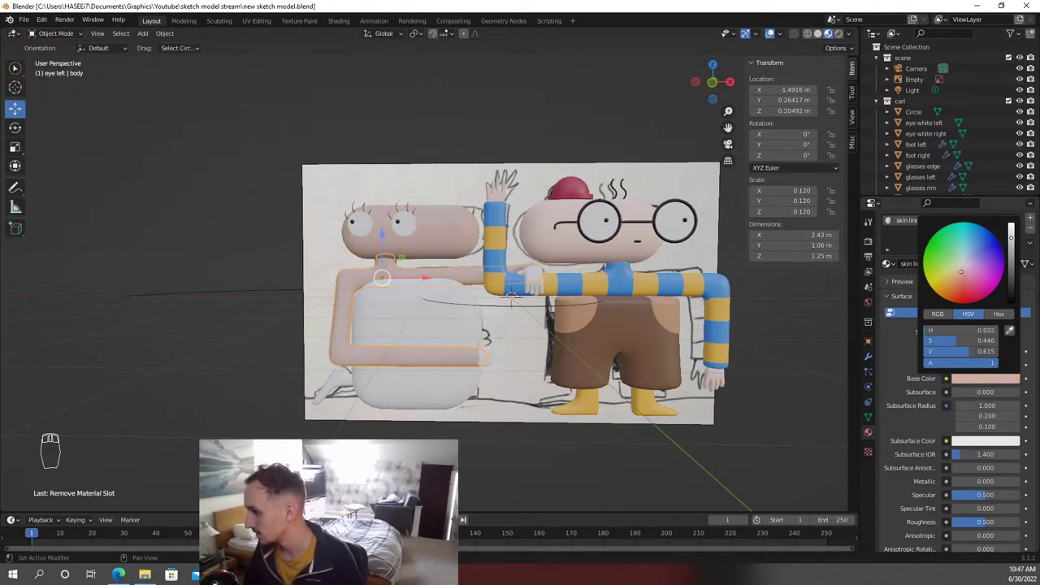
key(ctrl+s)
Orbit around the characters, save again, and return to the front view
drag(537, 93, 537, 92)
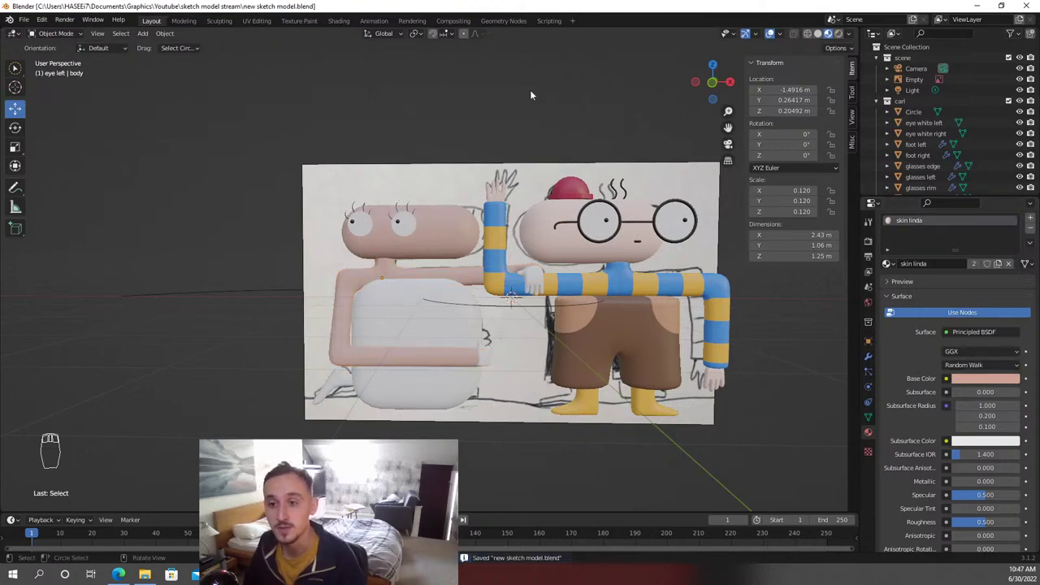
drag(537, 91, 528, 107)
key(ctrl+s)
drag(536, 94, 536, 125)
key(KP_1)
click(528, 107)
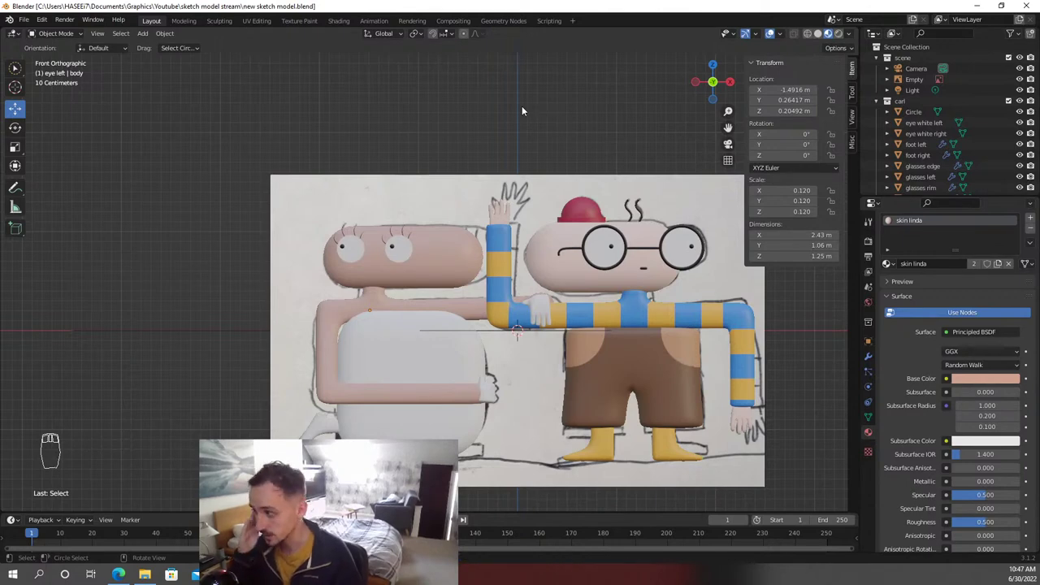
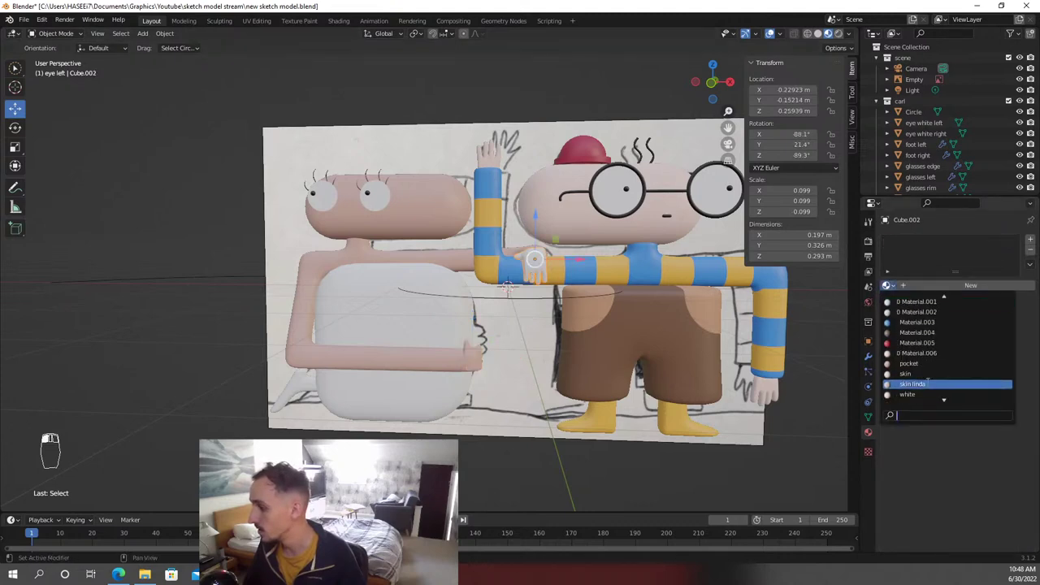
Save the project after giving Linda's hand pieces the skin linda material
key(ctrl+s)
drag(485, 373, 491, 423)
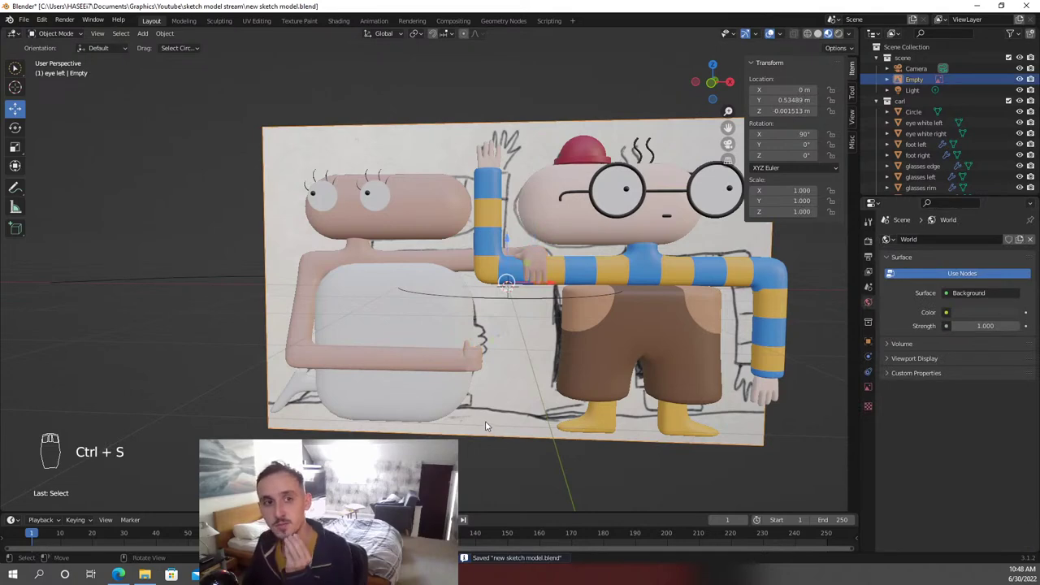
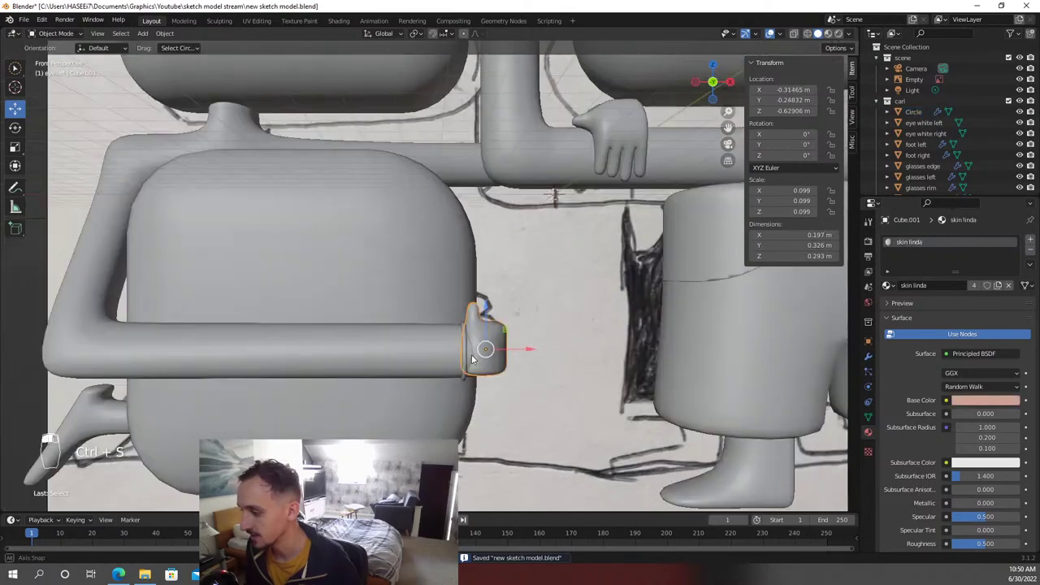
Save, toggle viewport shading and orbit closer around Linda's body and wrist ring
key(ctrl+s)
key(z)
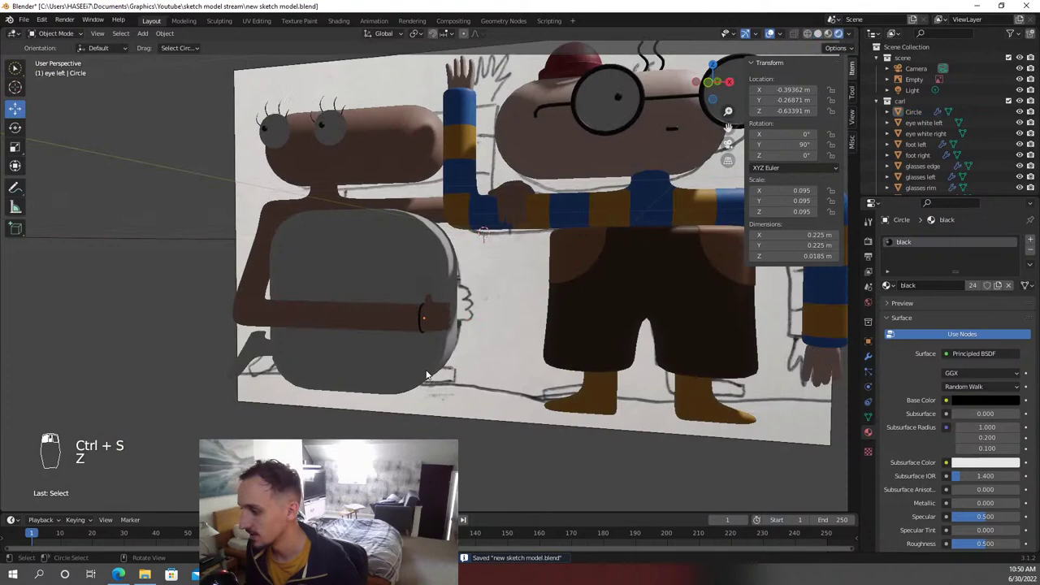
key(z)
drag(311, 463, 310, 464)
drag(310, 464, 310, 464)
key(z)
drag(311, 464, 311, 464)
View Linda from below and open her foot Cube.003 in Edit Mode
key(Tab)
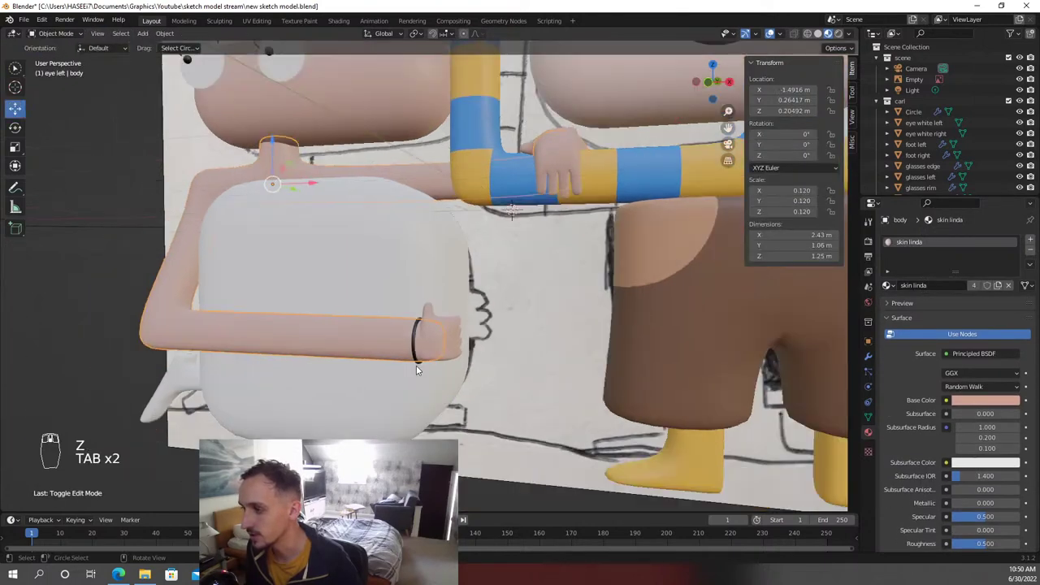
key(ctrl+s)
drag(310, 463, 311, 464)
drag(310, 464, 311, 464)
key(Tab)
drag(310, 464, 311, 464)
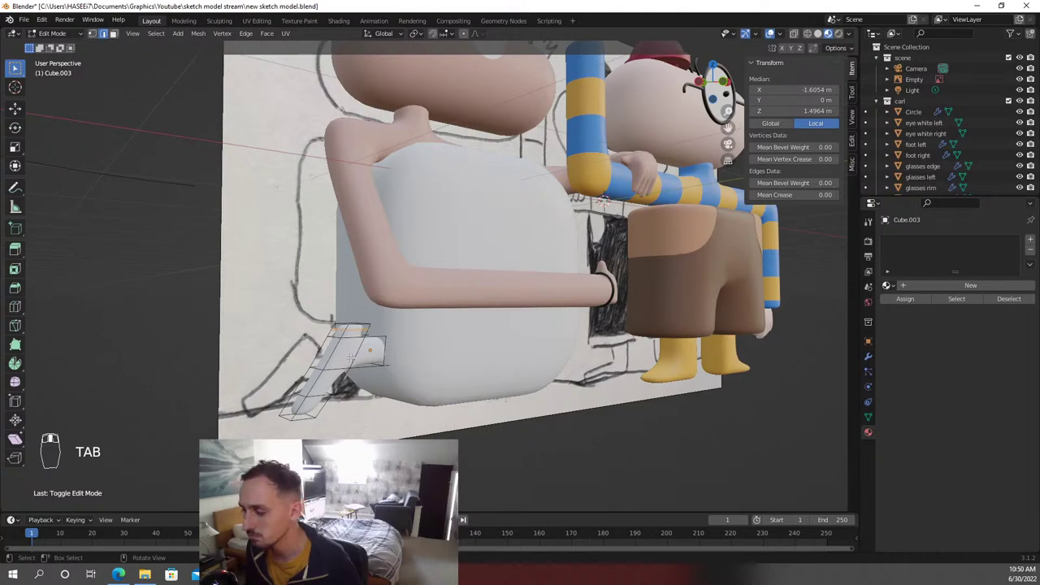
Save, switch to front orthographic view and select Linda's white dress shape
key(ctrl+s)
key(KP_1)
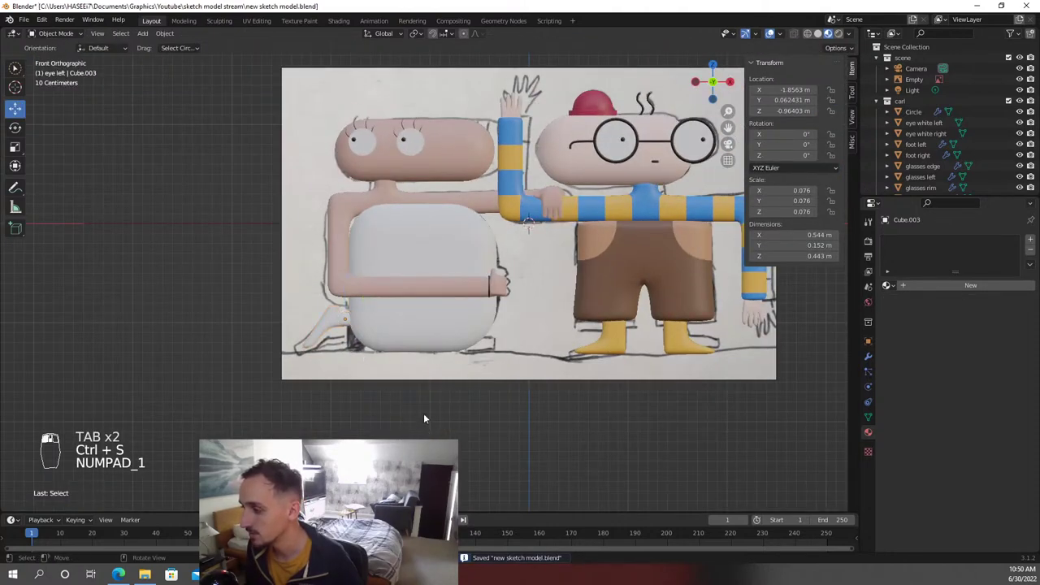
drag(310, 464, 310, 464)
click(310, 463)
Move the dress vertices sideways along X to about 1.54 m wide and save
key(Tab)
key(g)
key(Tab)
middle_click(310, 464)
key(ctrl+s)
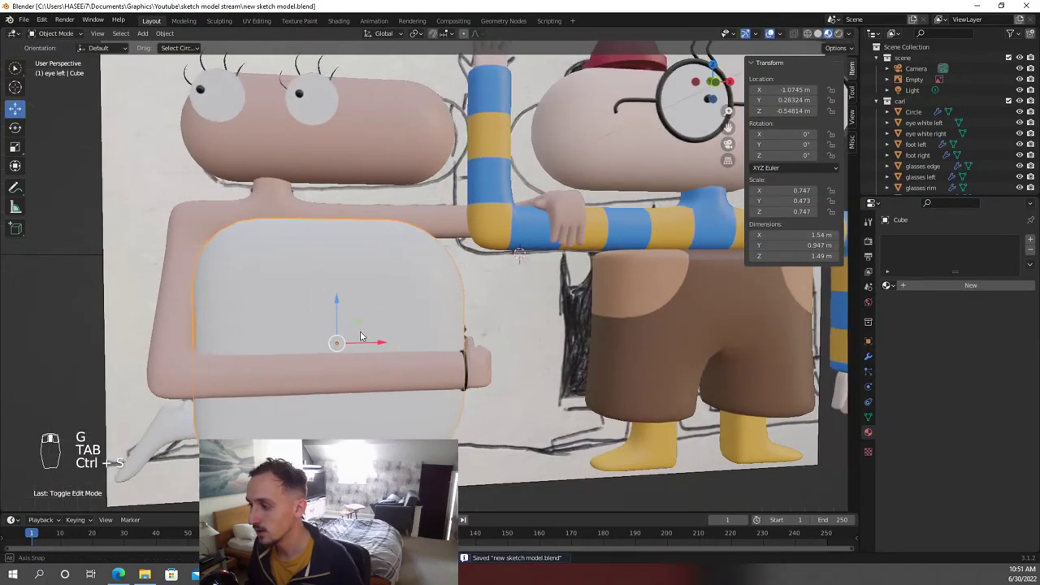
Toggle wireframe shading to locate the Circle bracelet at Linda's wrist and add a bead to it
key(z)
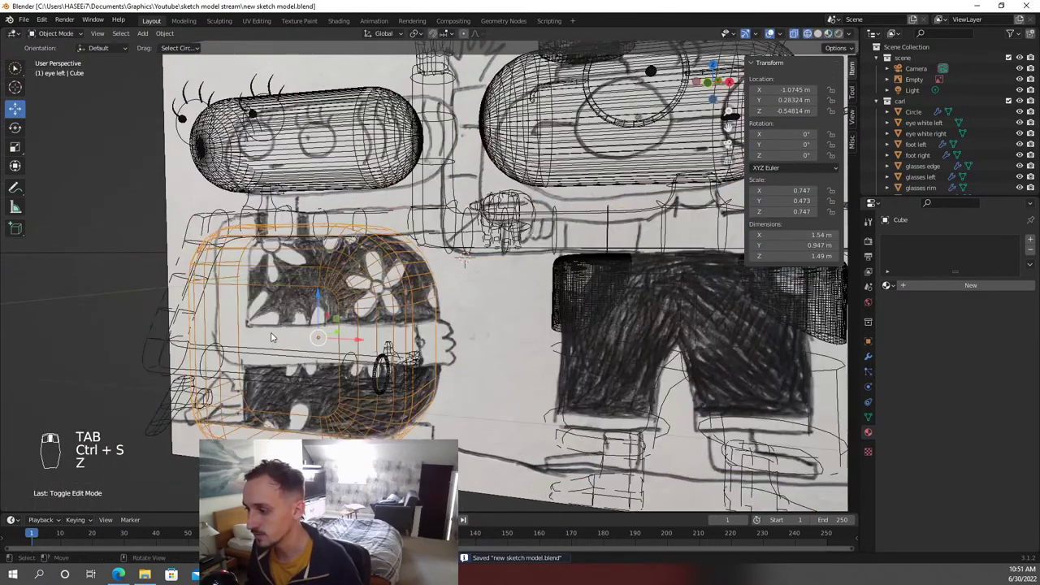
drag(310, 464, 310, 464)
key(z)
key(z)
drag(310, 464, 311, 464)
key(shift+a)
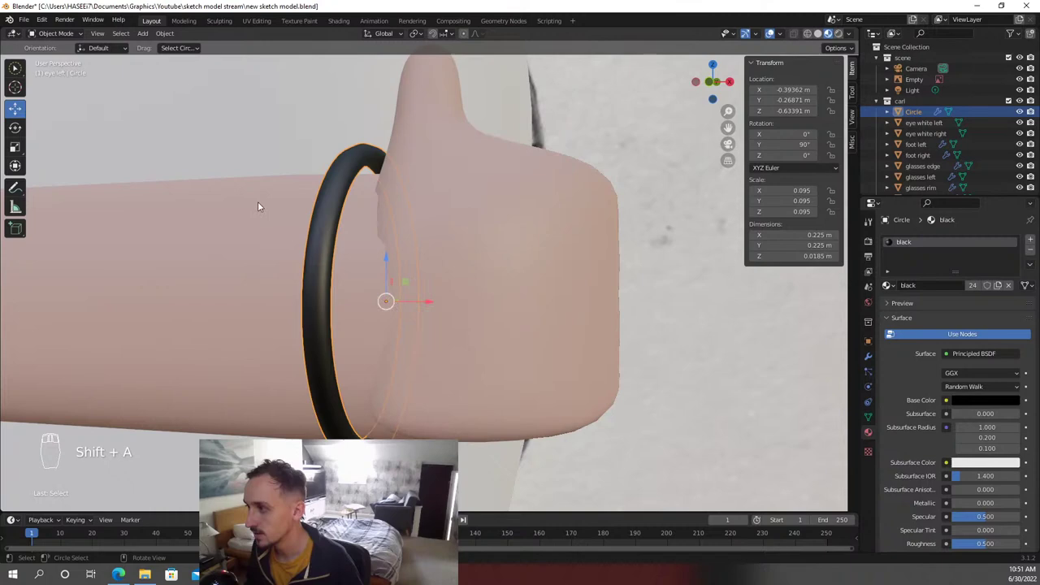
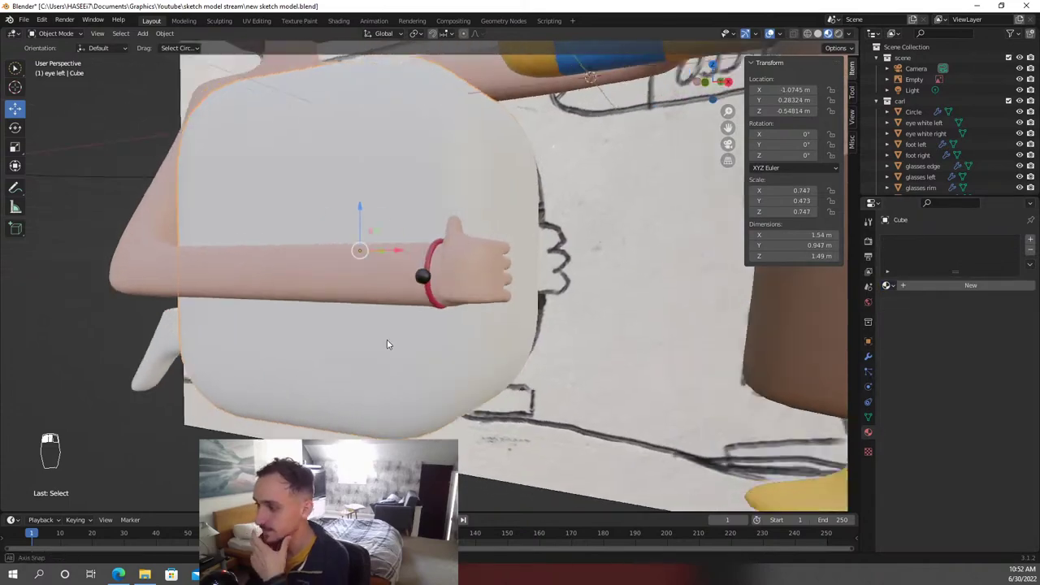
Select the bracelet bead from the front view, give it the black material and save
key(KP_1)
click(311, 464)
key(ctrl+s)
middle_click(310, 464)
right_click(310, 464)
drag(310, 464, 473, 414)
drag(311, 464, 310, 464)
drag(473, 415, 456, 397)
key(ctrl+s)
Orbit back to the front, switch shading to solid then Material Preview, leaving Linda's torso selected
drag(469, 402, 721, 400)
drag(492, 372, 467, 390)
key(KP_1)
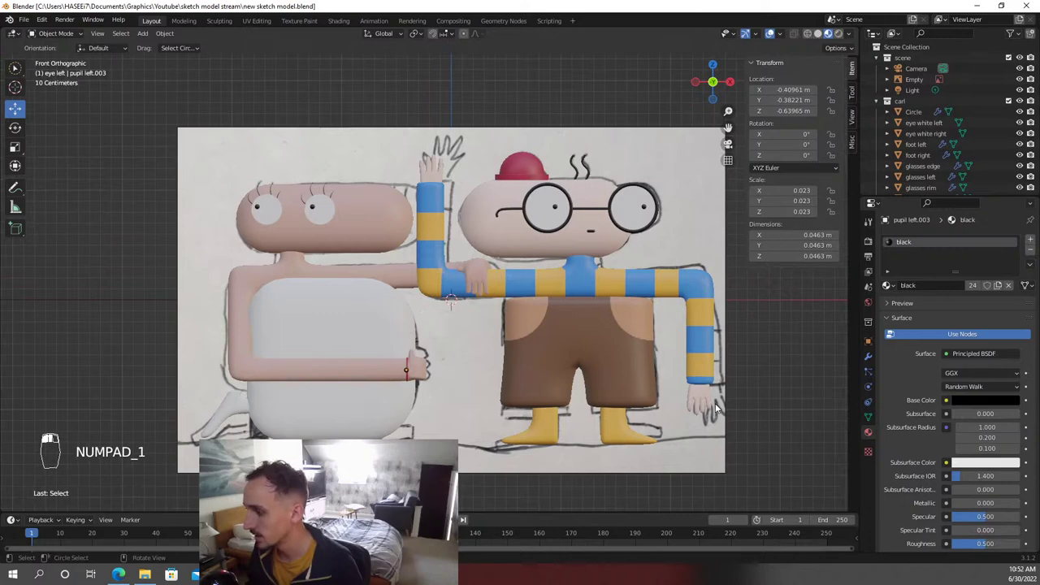
drag(676, 311, 625, 309)
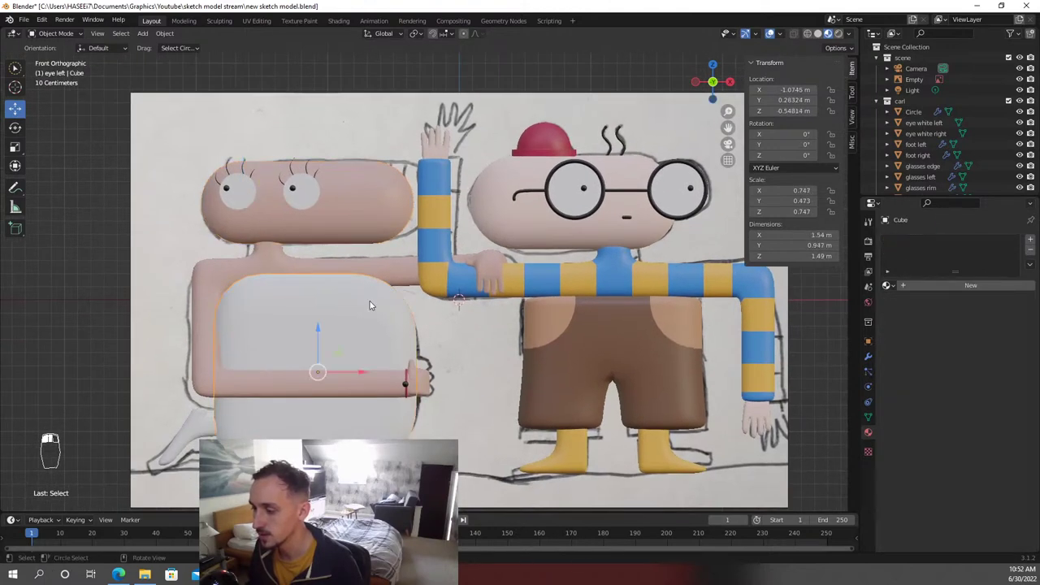
key(z)
drag(422, 288, 349, 288)
key(z)
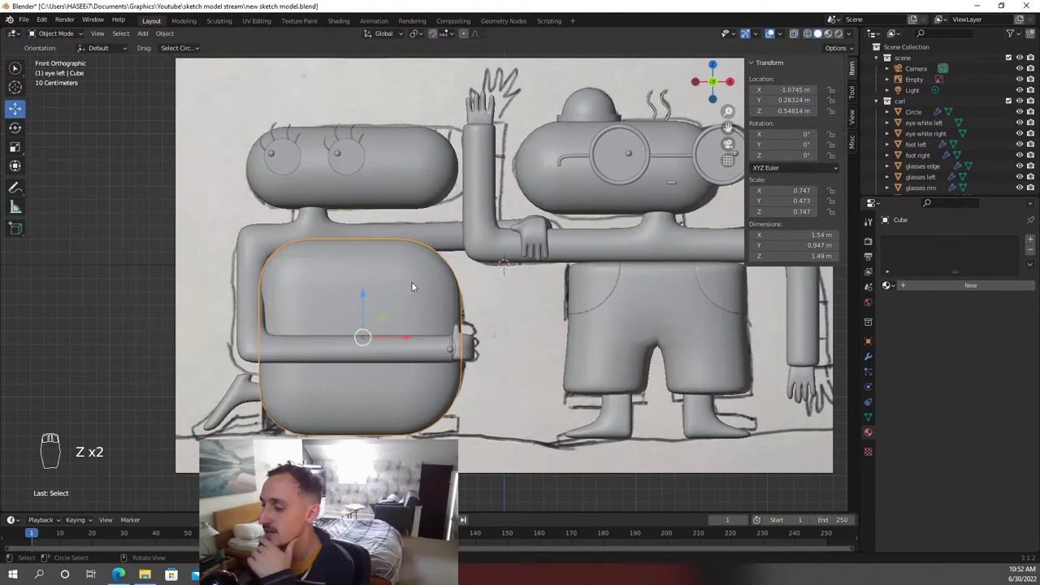
key(z)
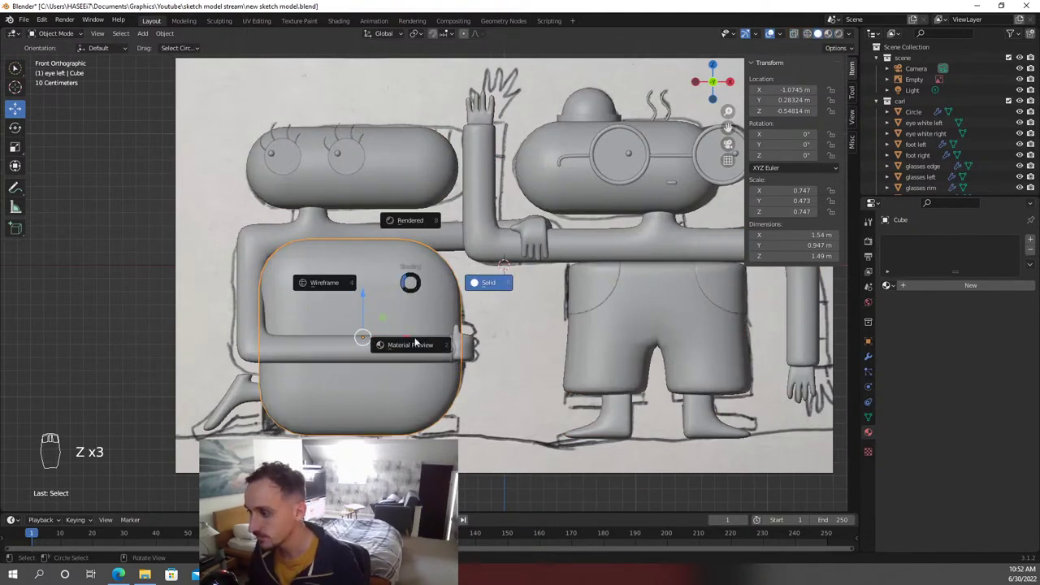
drag(374, 325, 278, 363)
drag(349, 428, 279, 363)
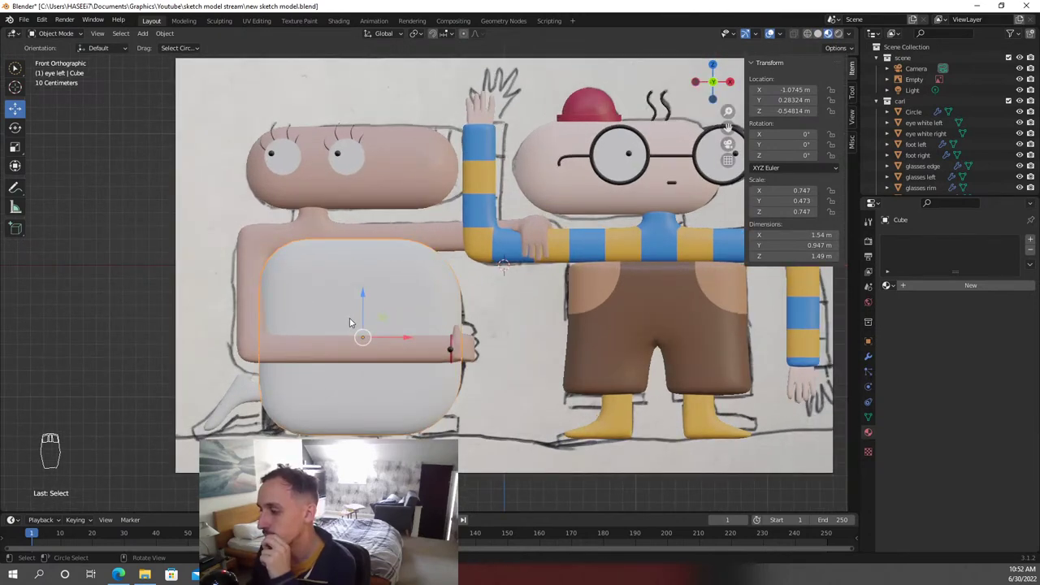
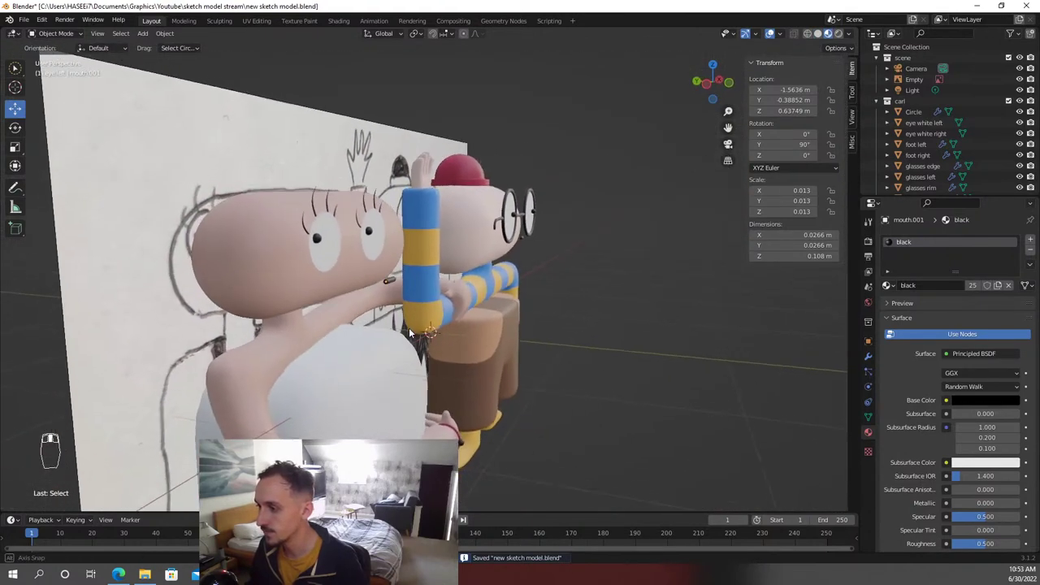
Select mouth.001 and slide it along the global Y axis onto Linda's face
click(310, 464)
right_click(310, 464)
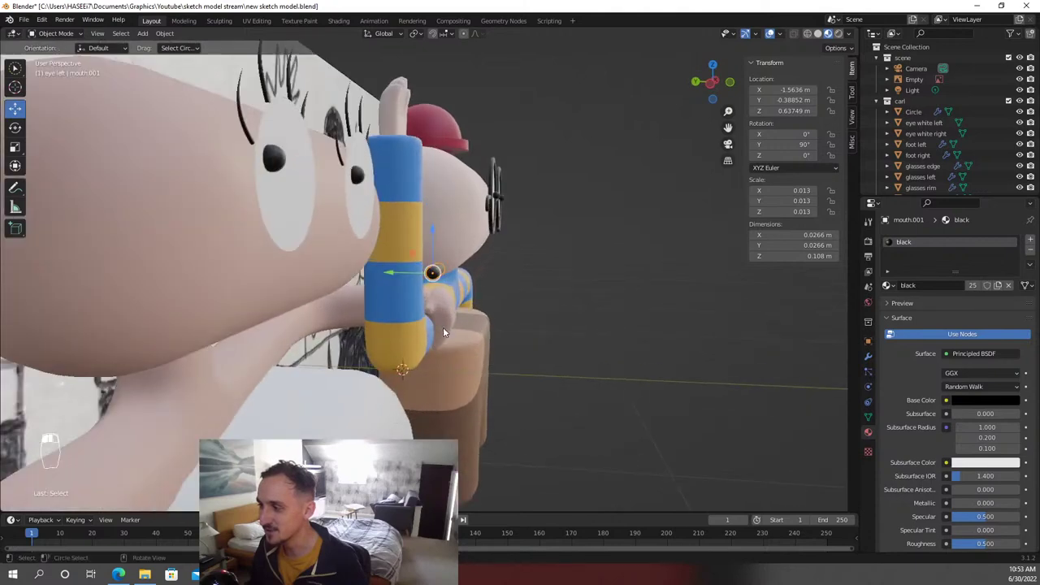
key(g)
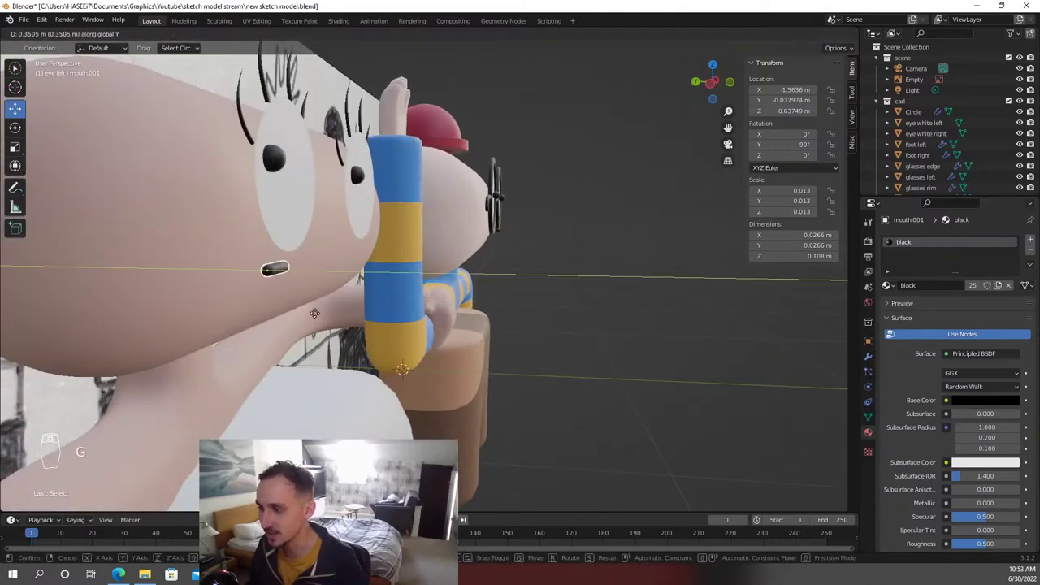
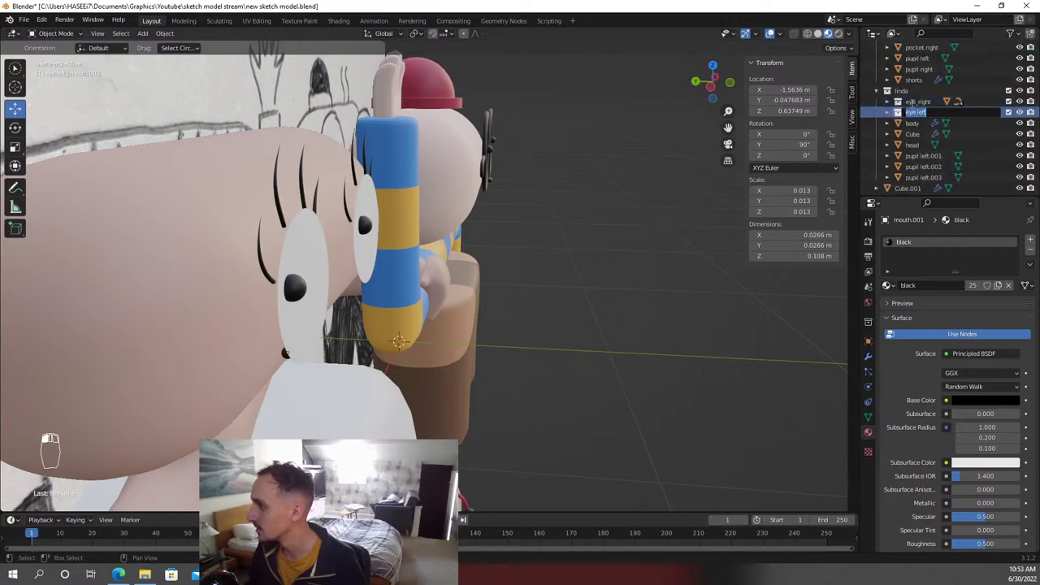
Select both of Linda's eye groups and move them to sit flush on her face
key(s)
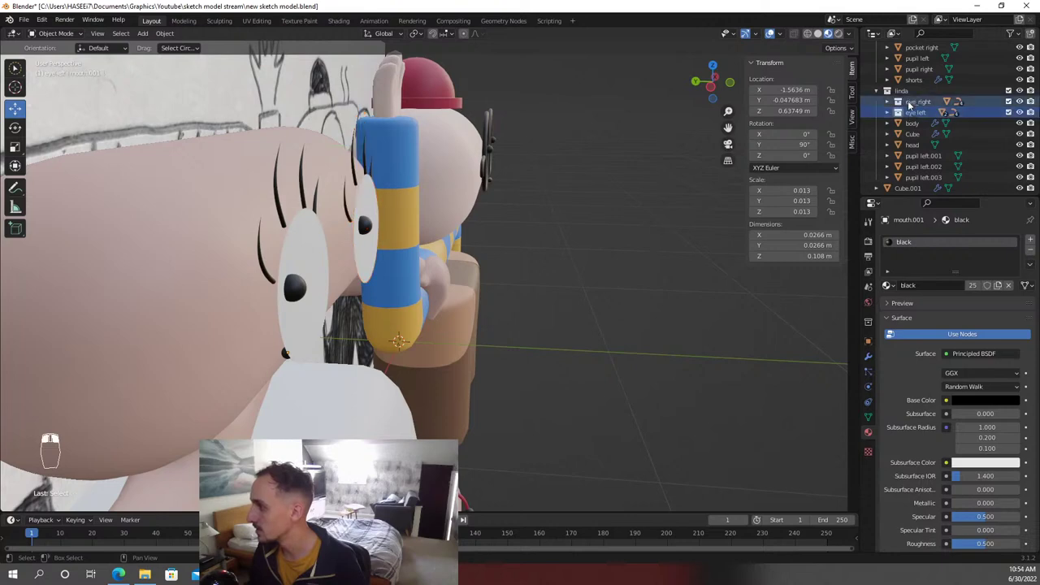
drag(310, 464, 311, 464)
key(g)
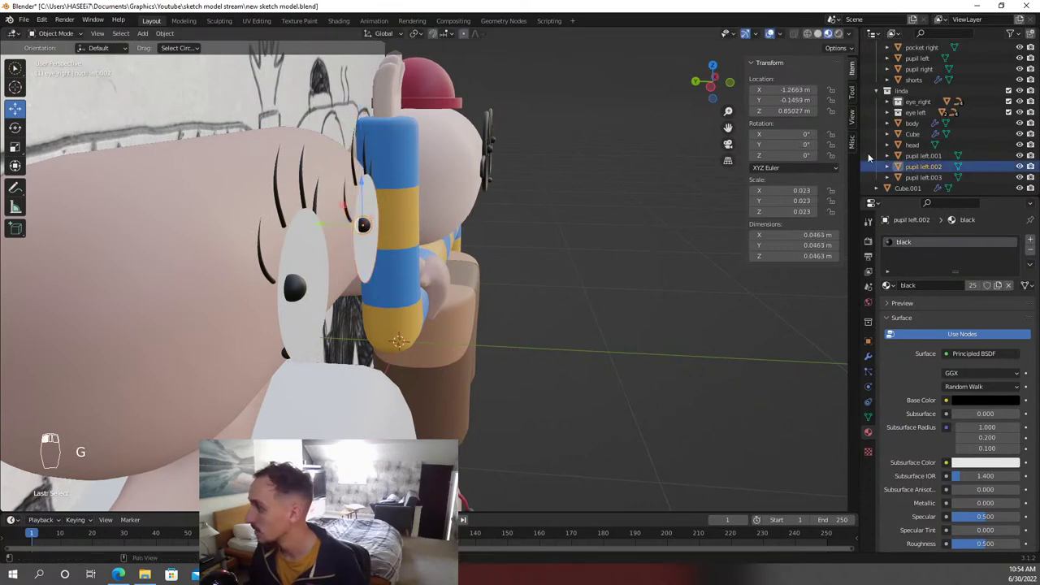
drag(311, 464, 310, 464)
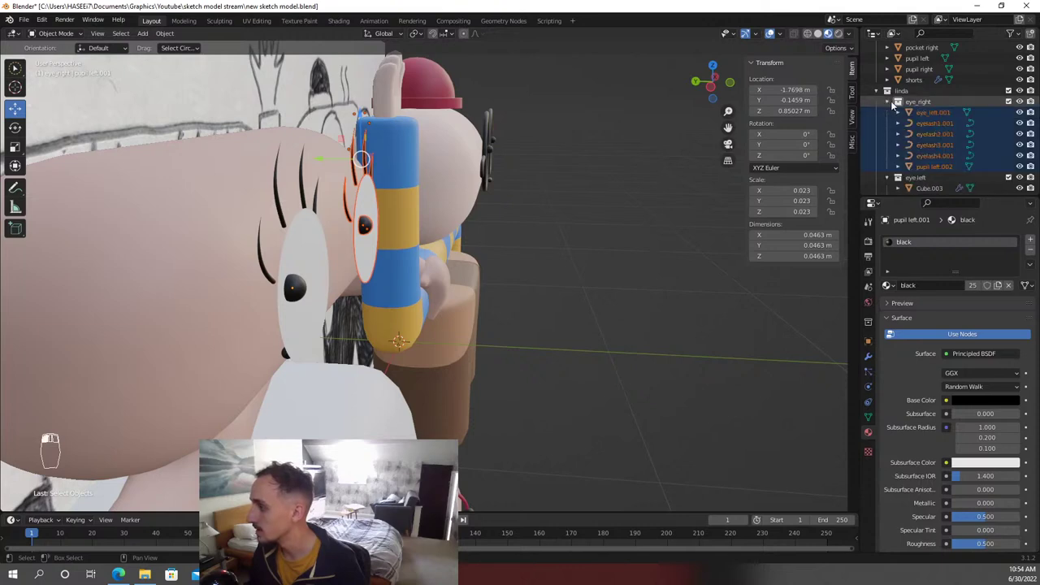
Adjust the first eye disc, cancel a stray pupil move, and open the second eye for editing
drag(310, 464, 310, 464)
drag(310, 464, 310, 464)
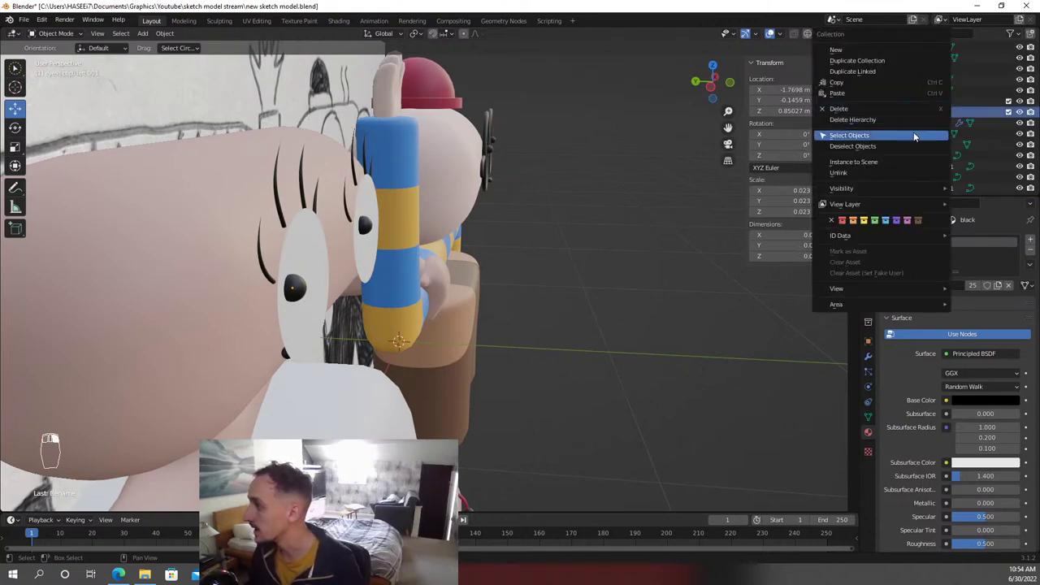
key(g)
right_click(310, 464)
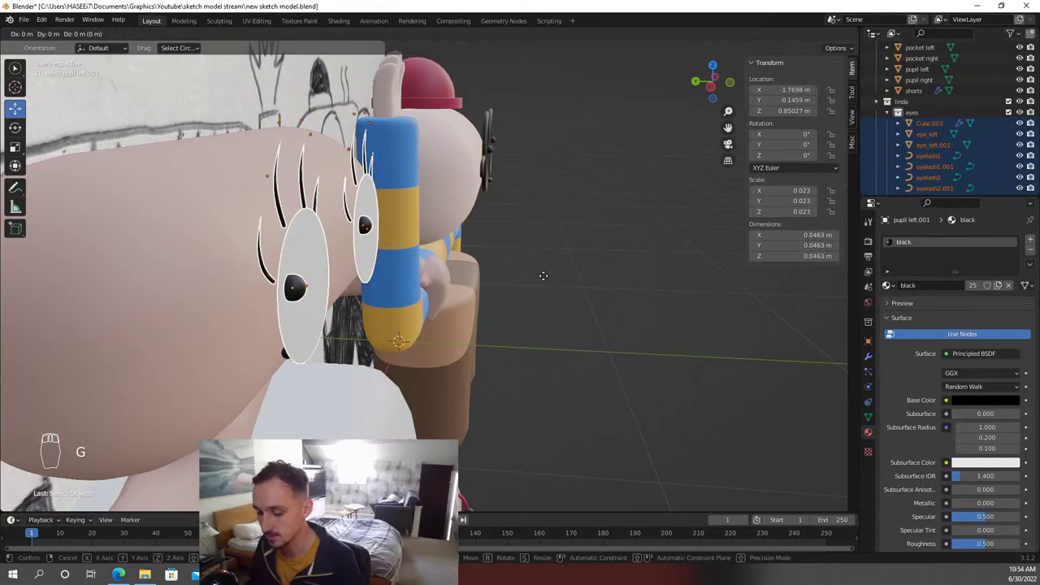
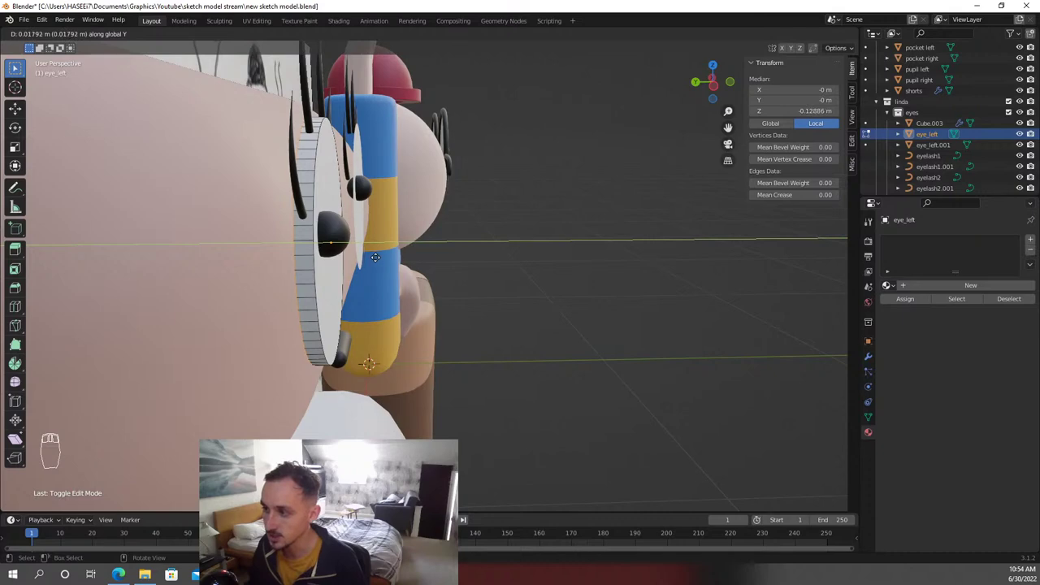
key(Tab)
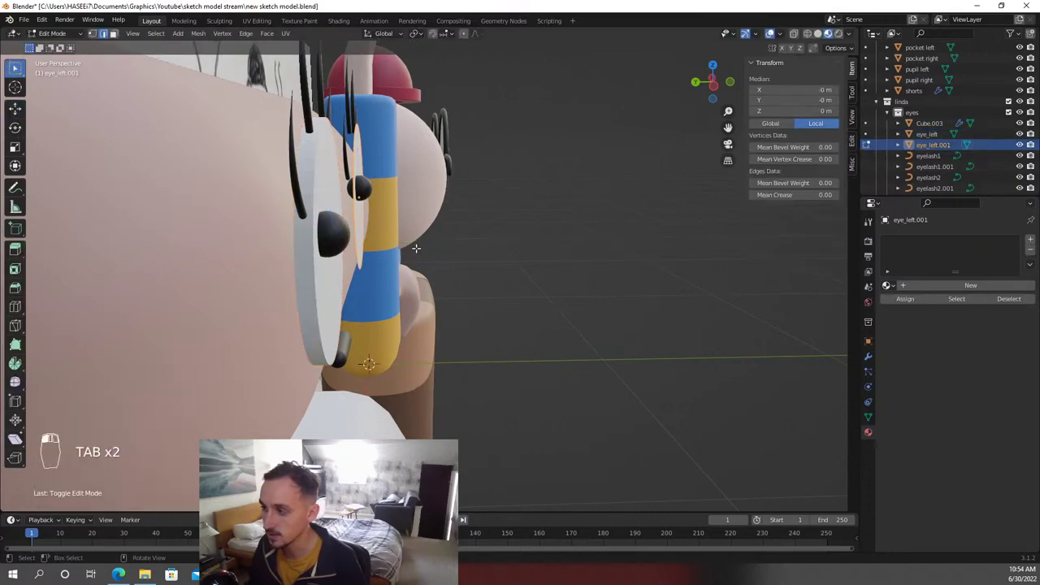
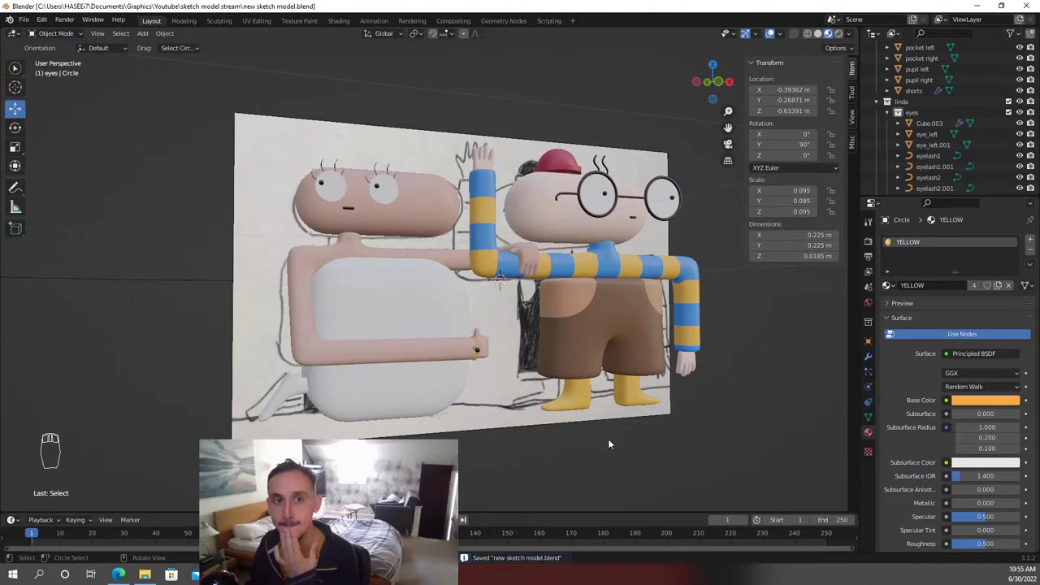
drag(622, 463, 552, 284)
drag(552, 285, 470, 183)
Add a Bezier curve with Shift+A and rotate it upright beside Linda's head
key(shift+a)
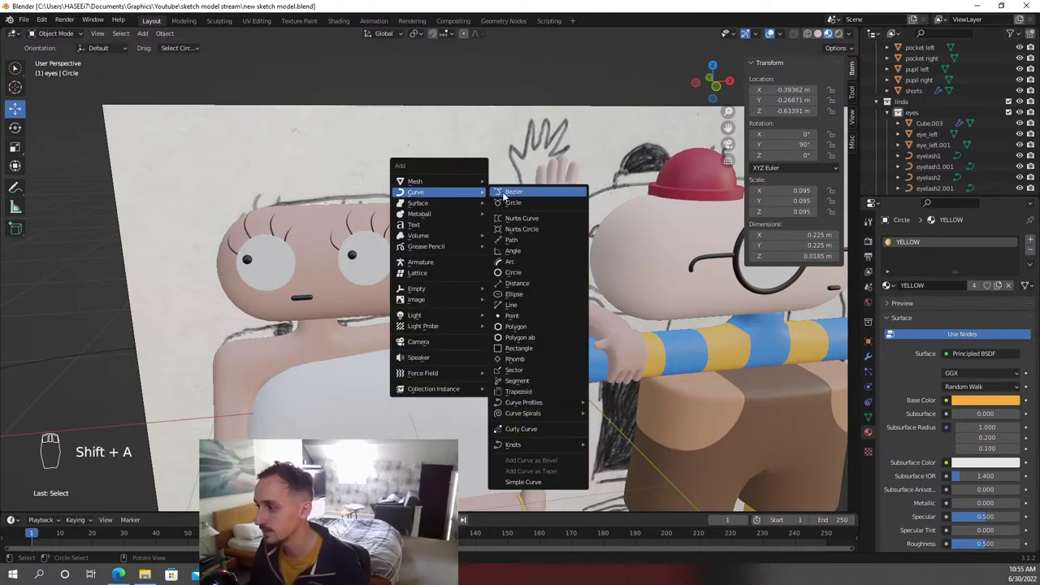
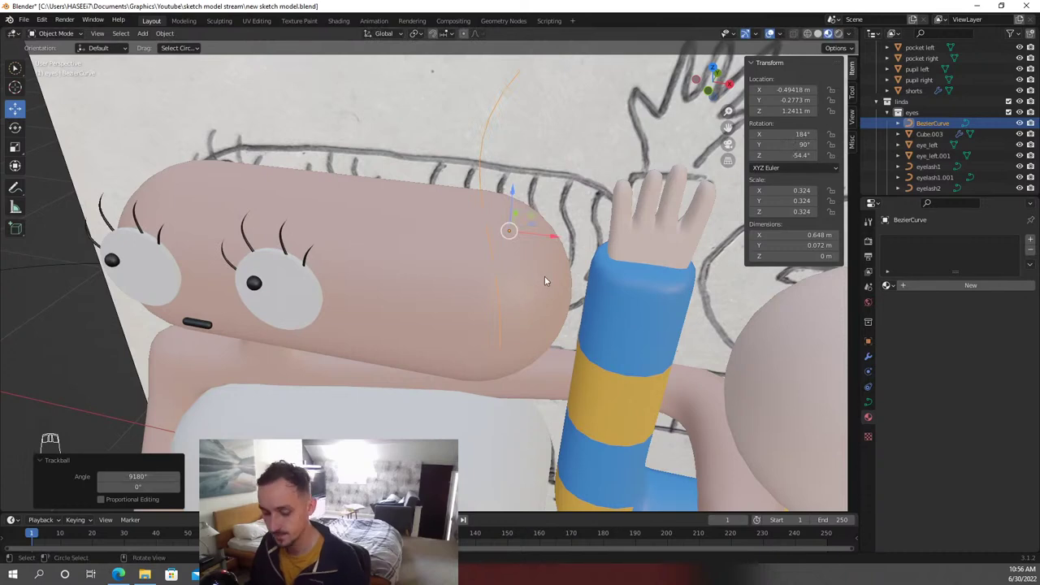
key(r)
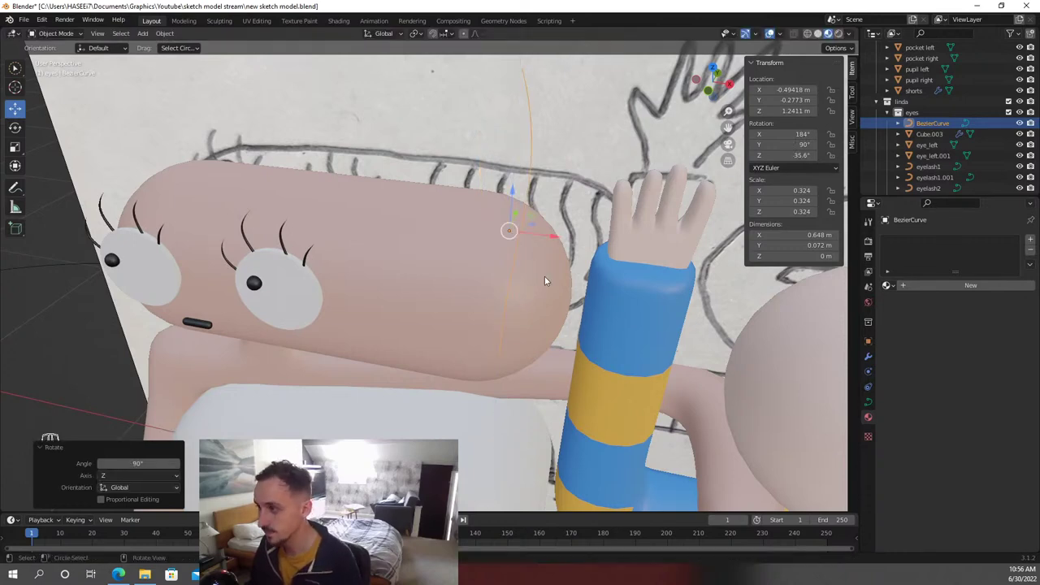
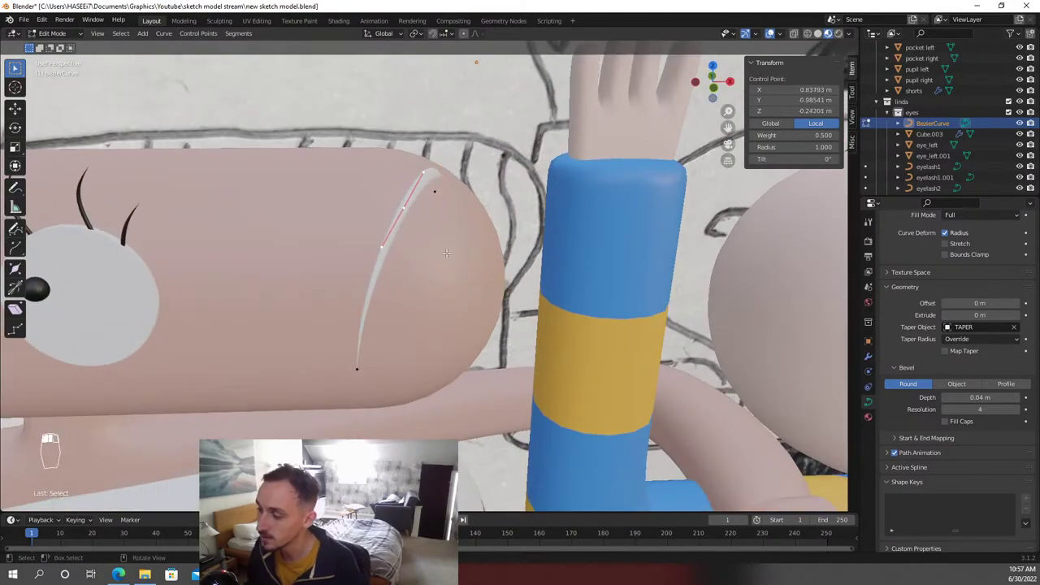
In front wireframe view, move the strand's control points so it bends along Linda's head
key(z)
key(KP_1)
key(g)
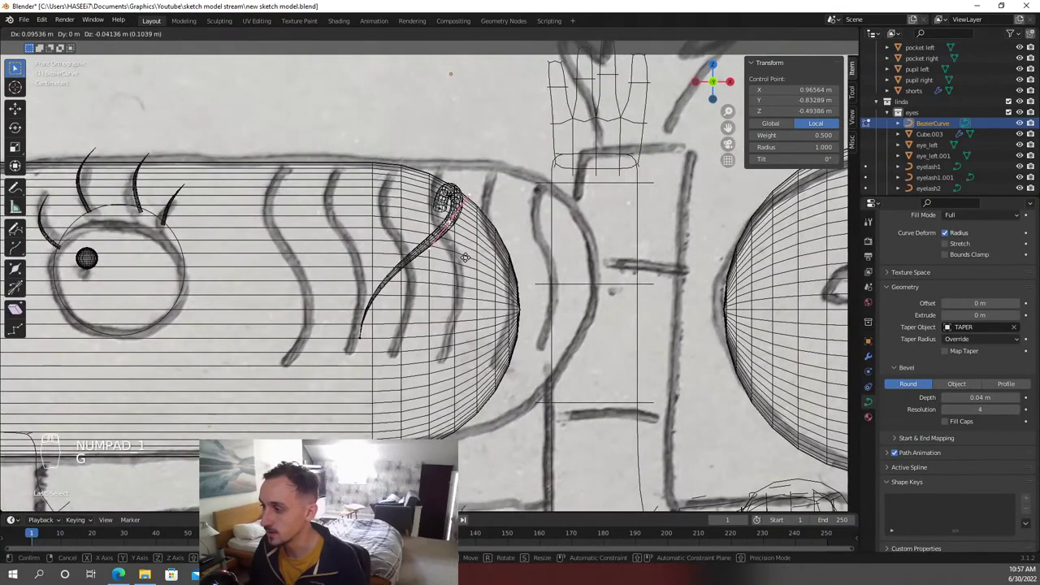
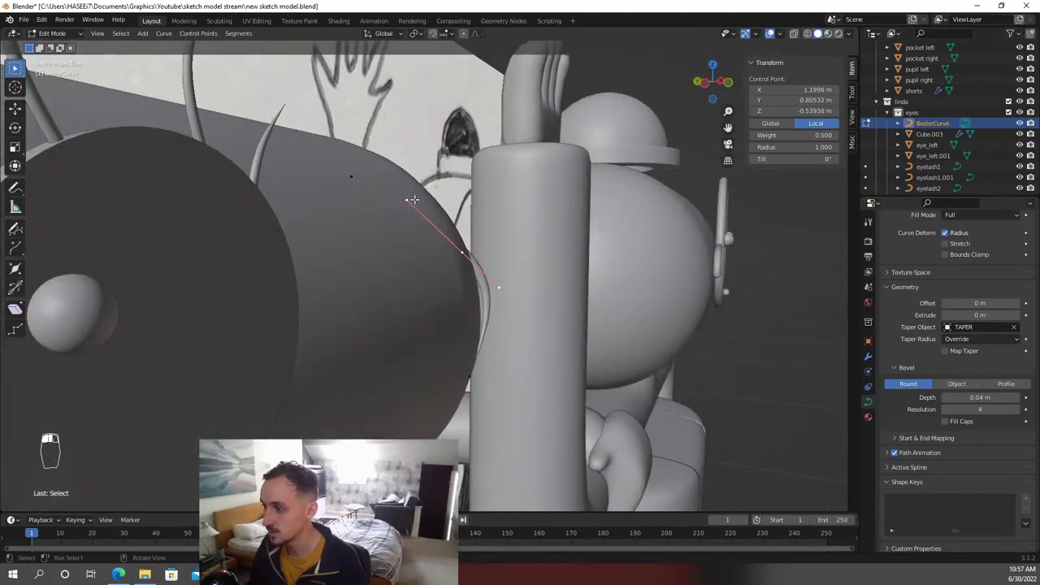
key(g)
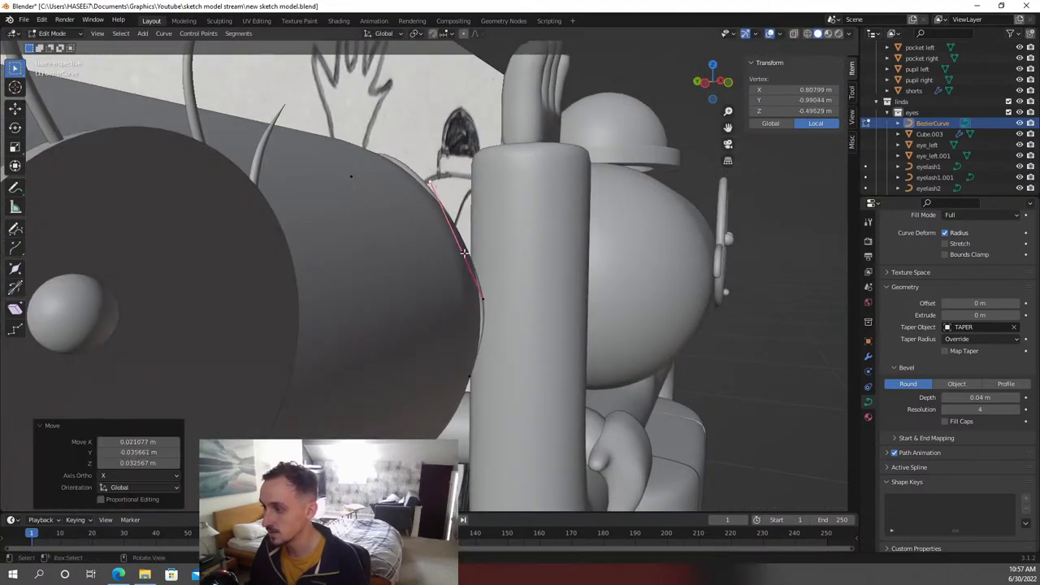
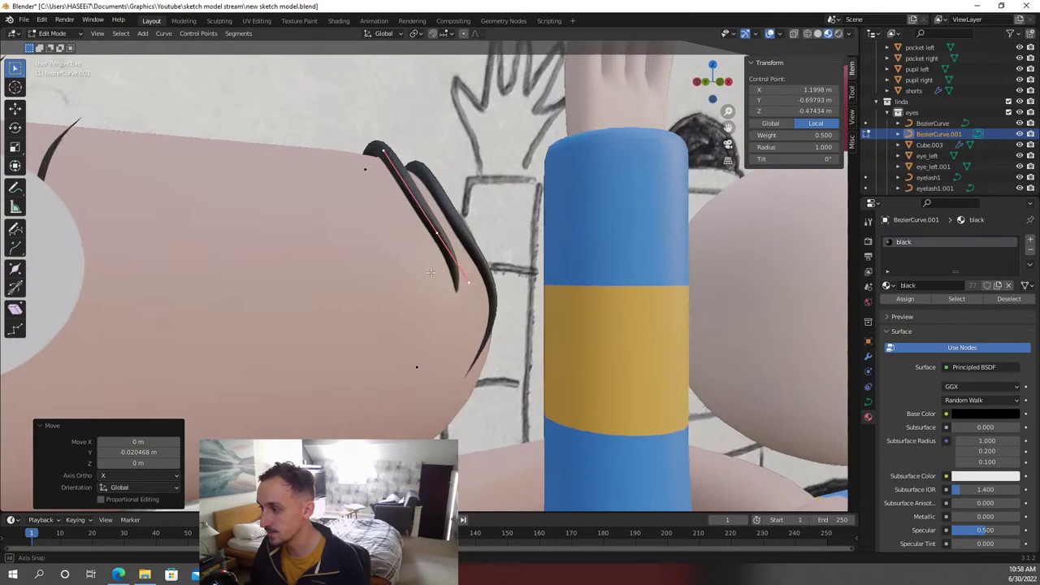
Reposition the second strand's point and duplicate the strand again with Shift+D
key(g)
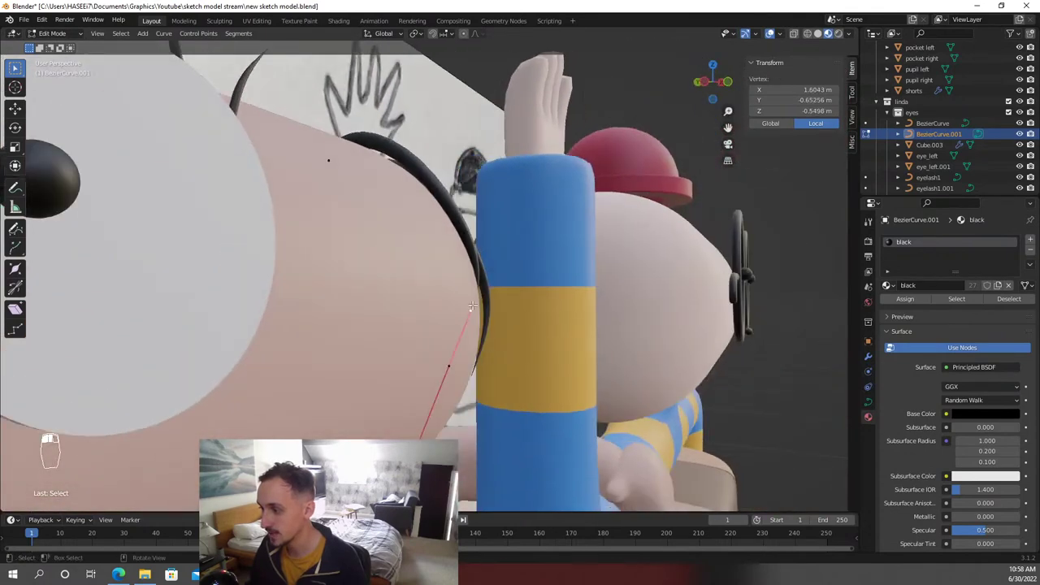
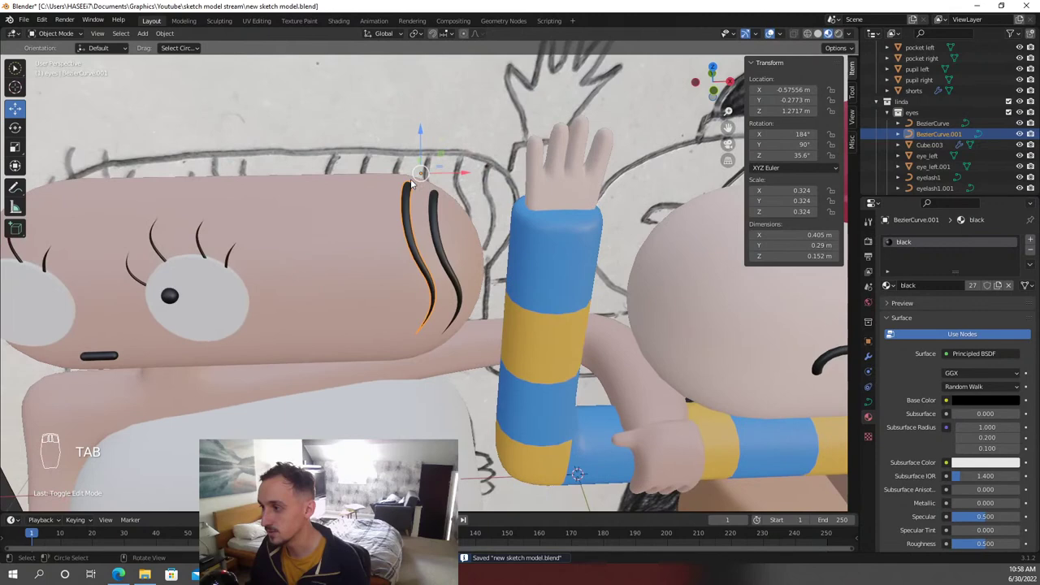
key(shift+d)
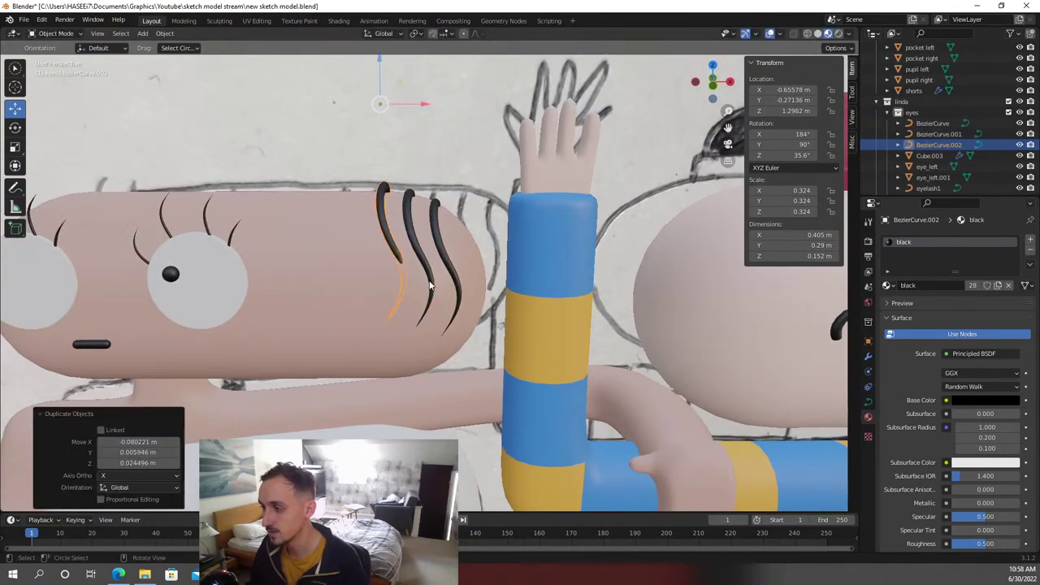
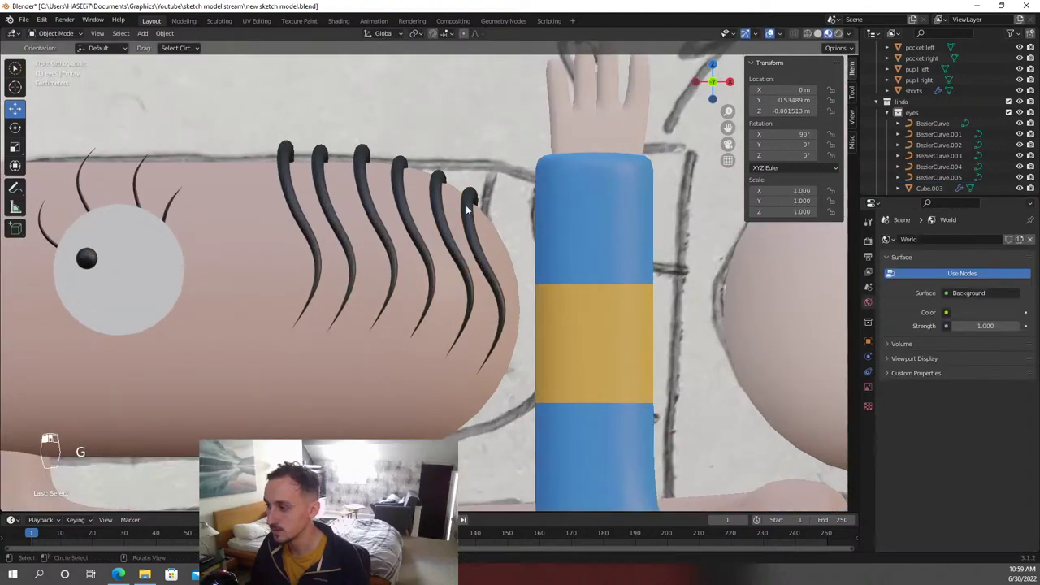
Lower the last strand's points onto the head and shift the second strand sideways
key(g)
key(Tab)
key(g)
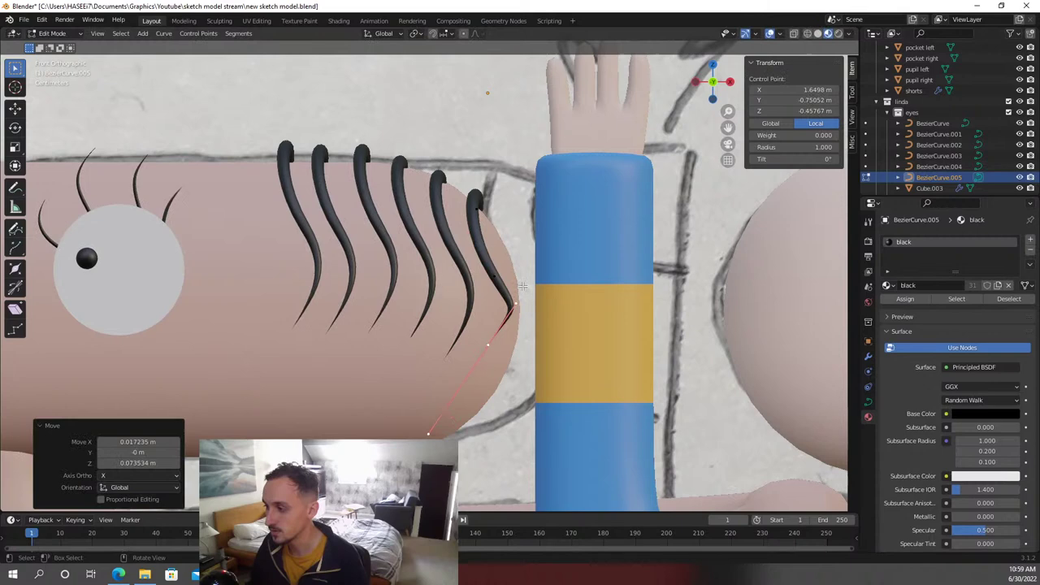
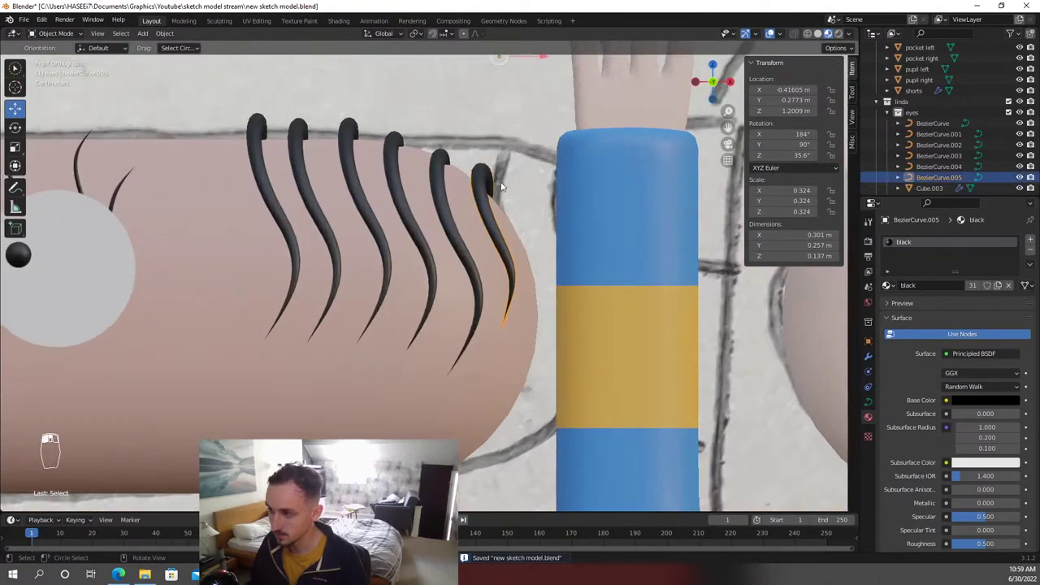
key(g)
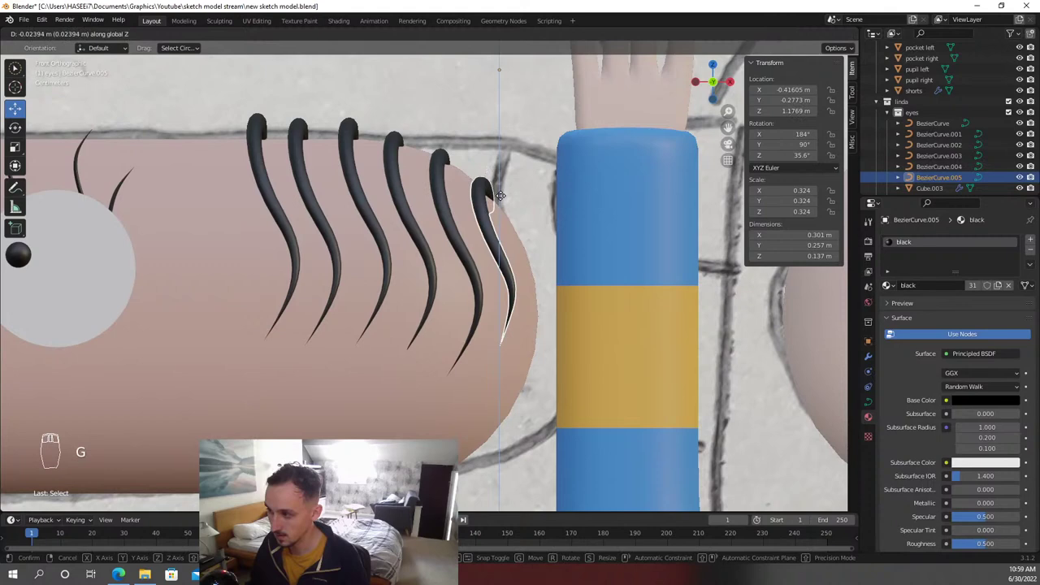
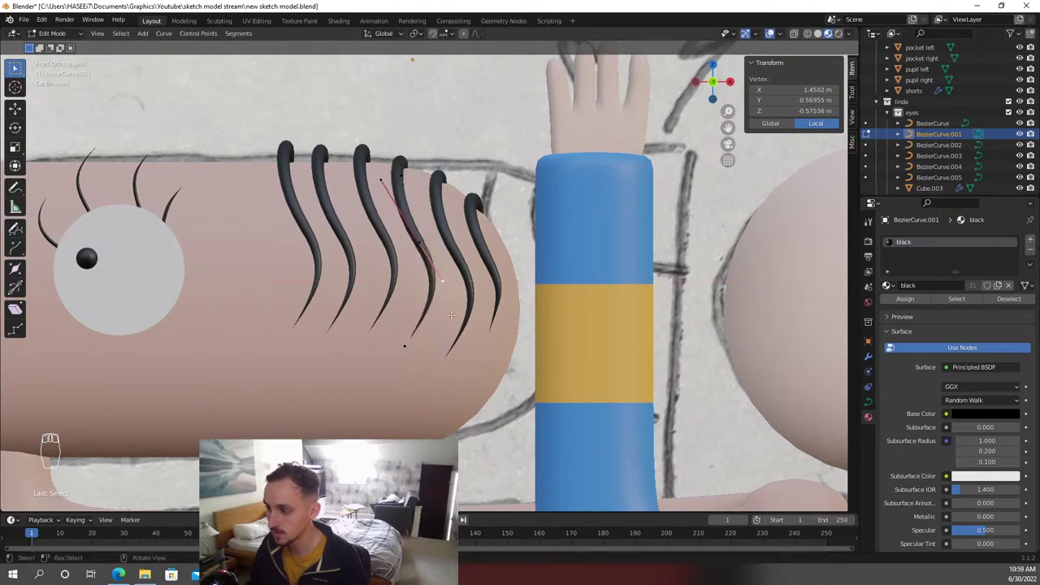
key(g)
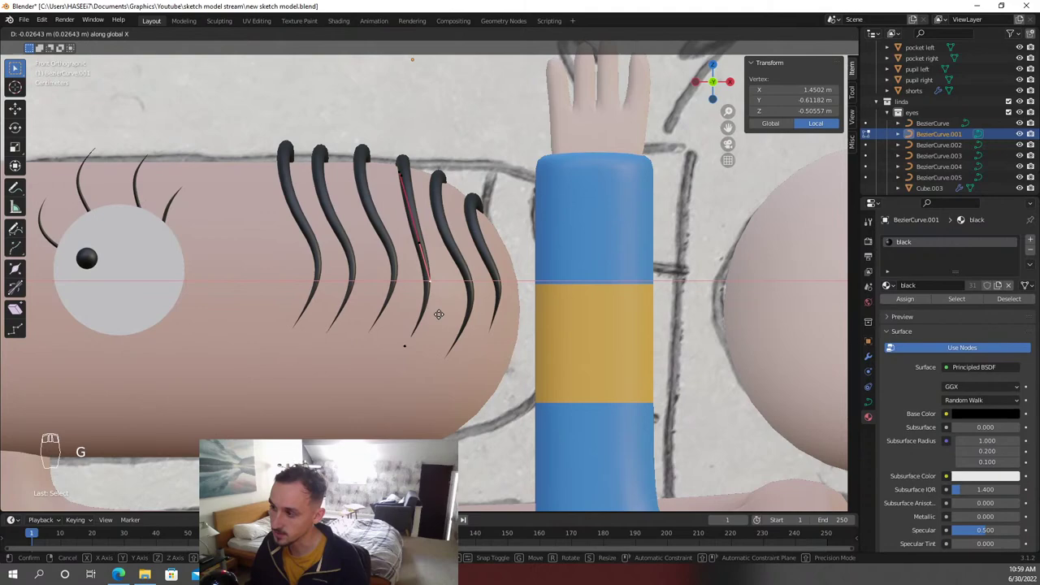
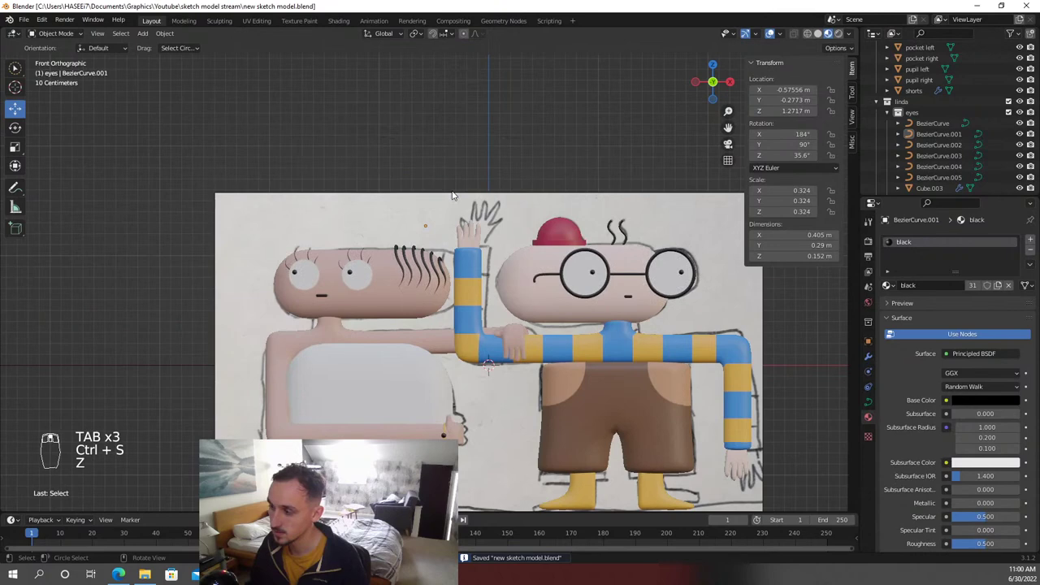
Orbit the view around Linda's head to check the six hair strands
middle_click(458, 194)
drag(455, 159, 456, 201)
drag(458, 201, 390, 226)
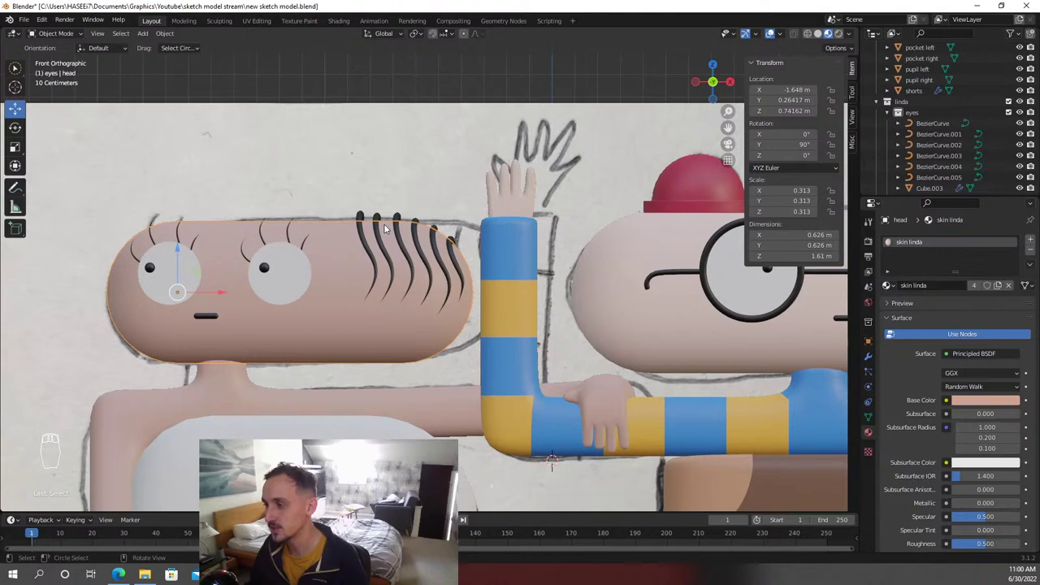
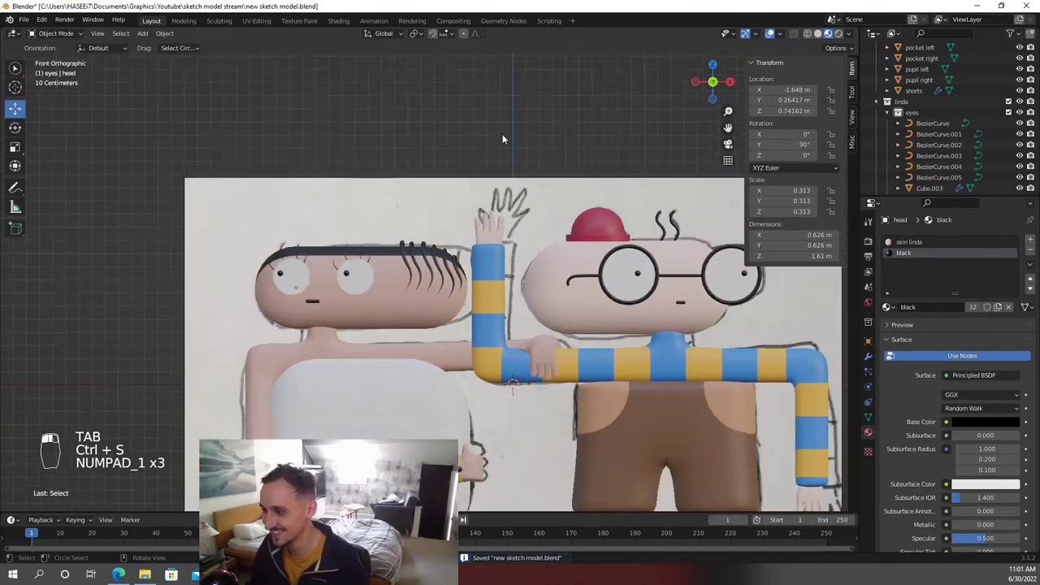
Undo the last edits on the head, leave Edit Mode and save the file
drag(509, 138, 509, 135)
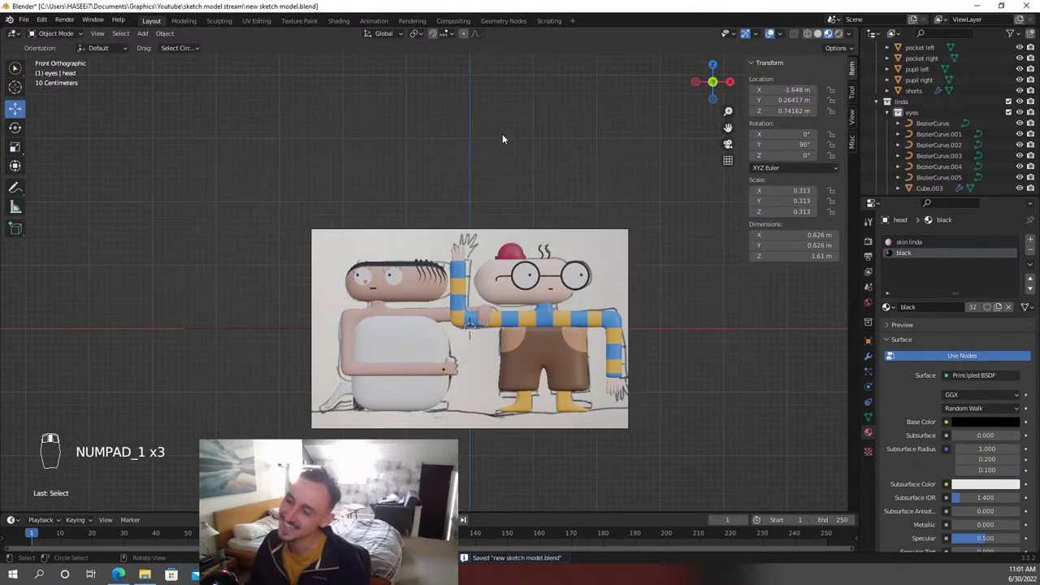
key(ctrl+z)
key(Tab)
key(ctrl+z)
key(Tab)
key(ctrl+s)
Toggle shading and reframe the front view so both characters are shown whole
drag(509, 135, 486, 154)
drag(512, 147, 397, 152)
key(z)
key(z)
key(z)
key(z)
drag(446, 236, 456, 244)
drag(468, 233, 456, 244)
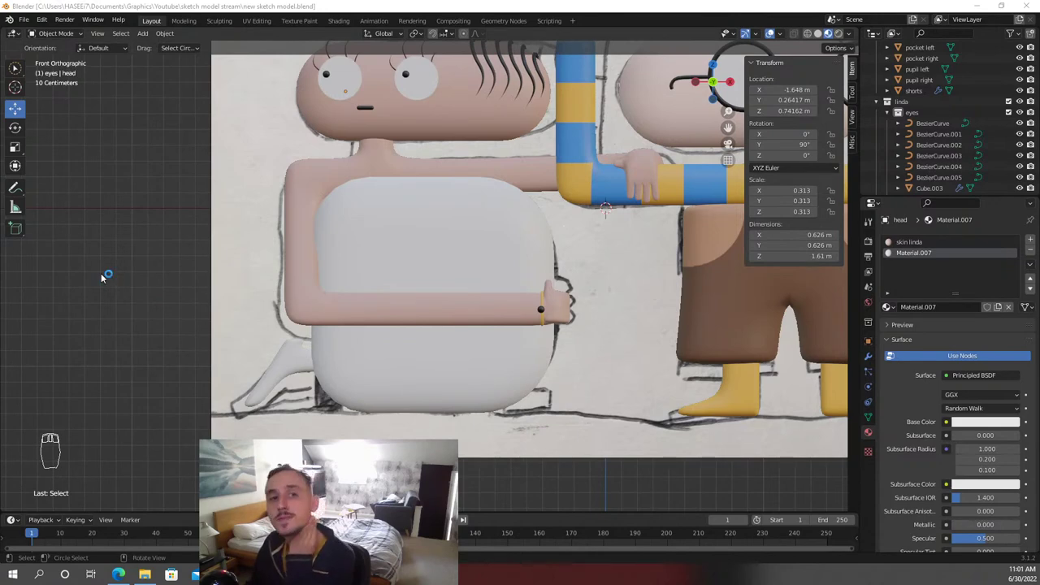
drag(365, 343, 454, 340)
key(KP_1)
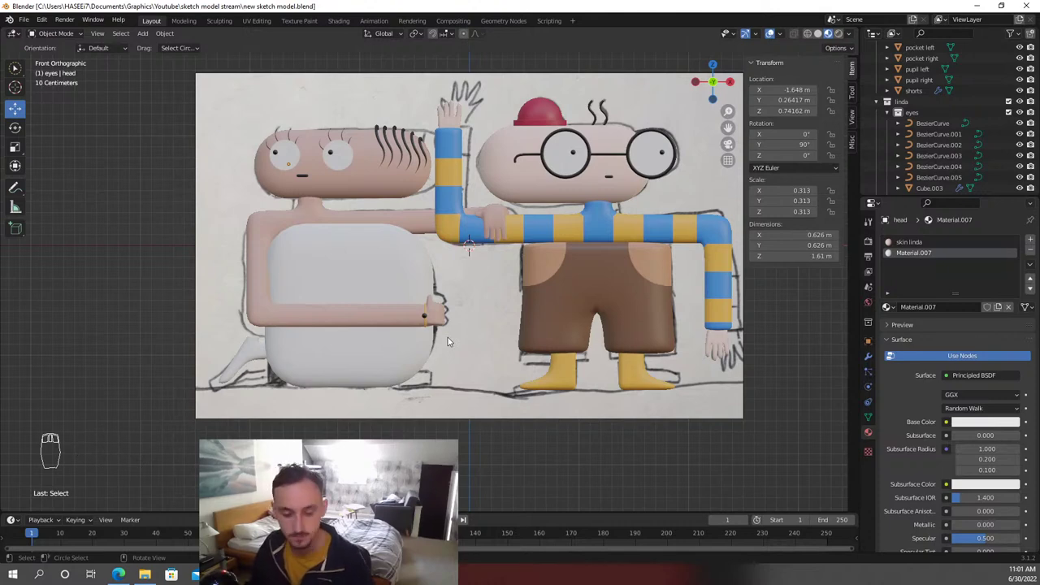
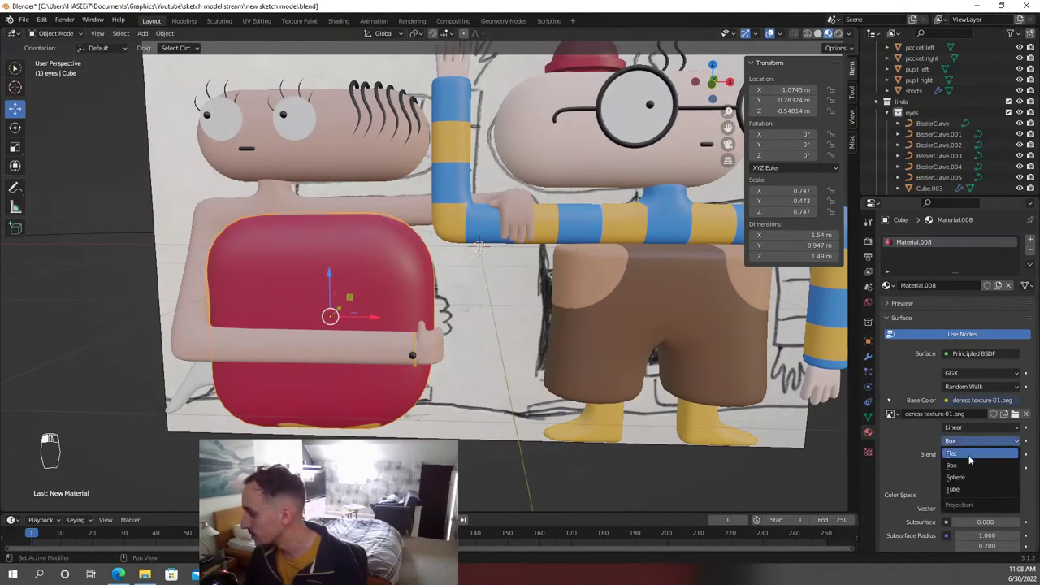
Split the viewport to show the flower dress image beside the model
drag(511, 320, 979, 442)
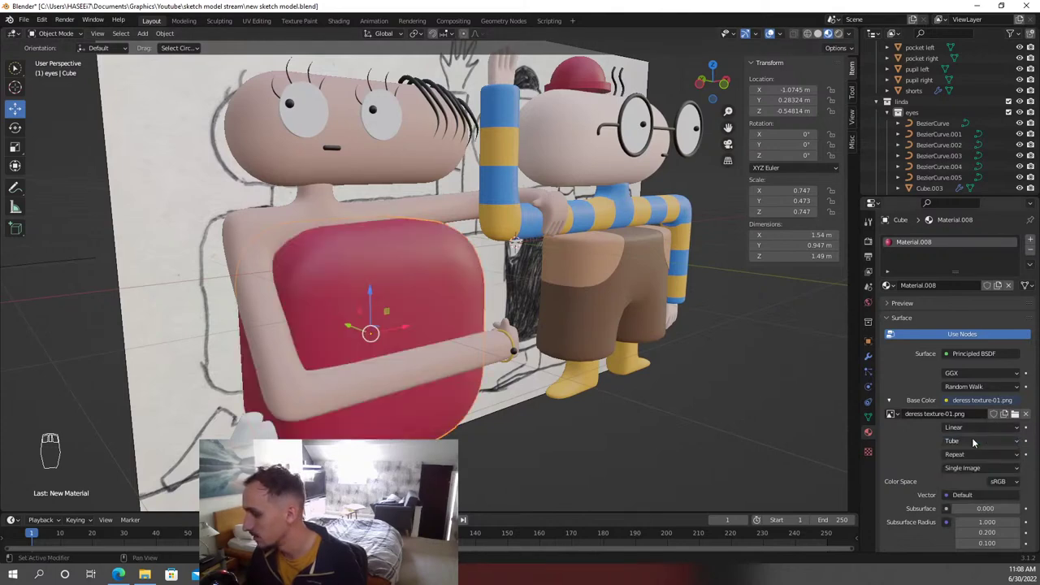
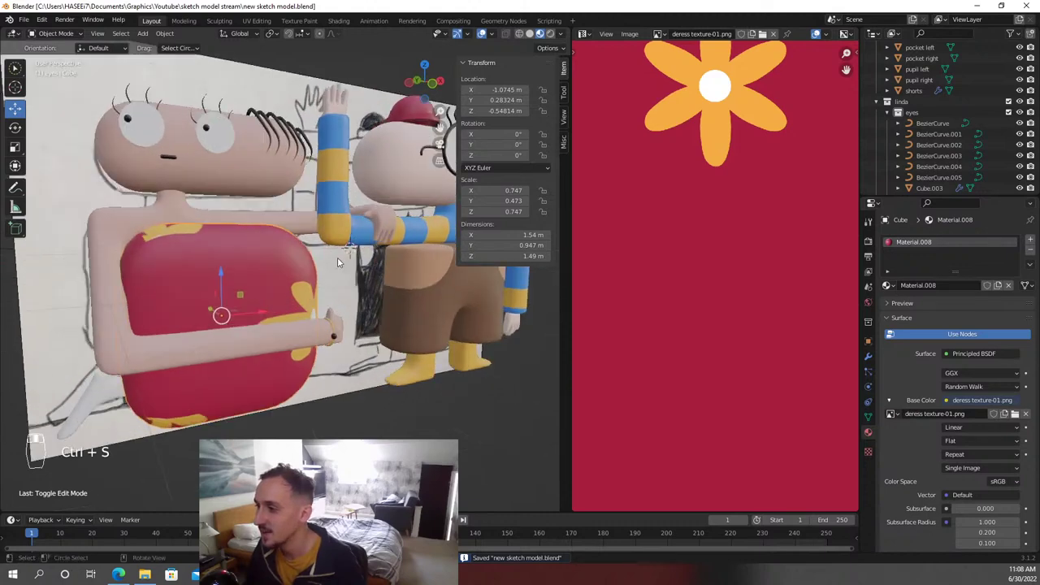
Move and scale the dress UVs over the tiled flower texture so small flowers repeat
drag(344, 260, 342, 256)
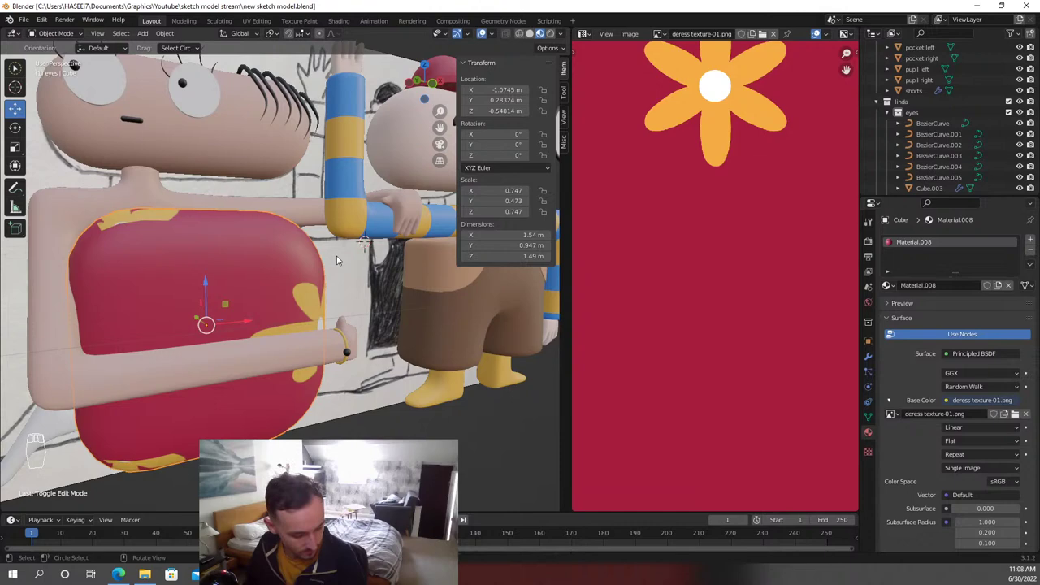
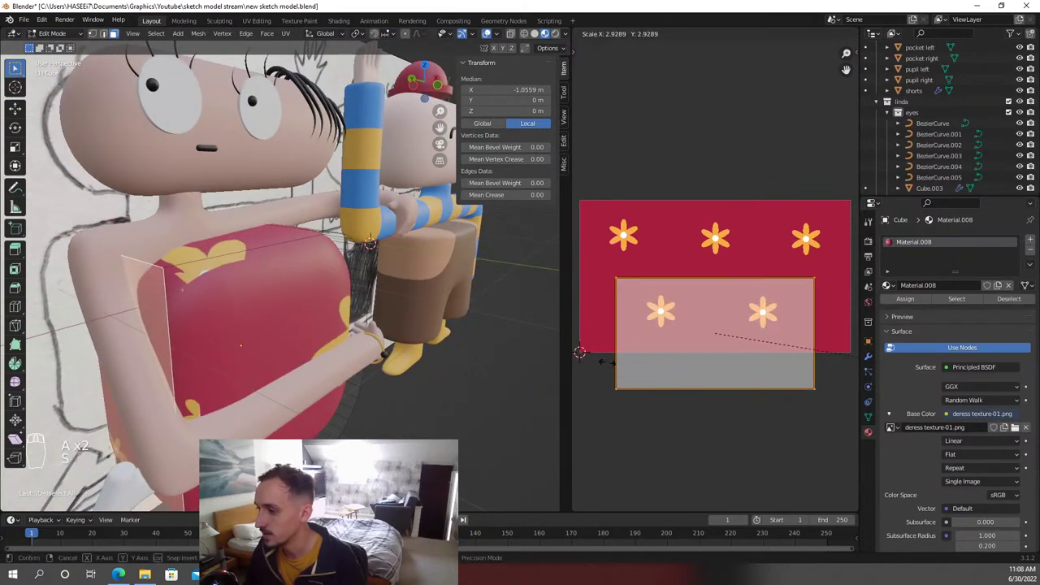
key(g)
key(s)
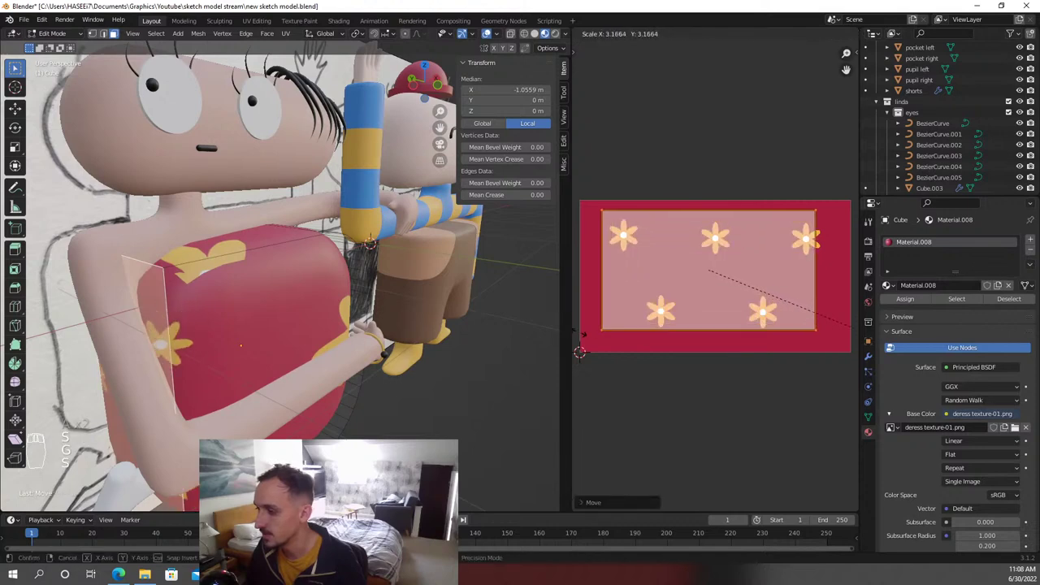
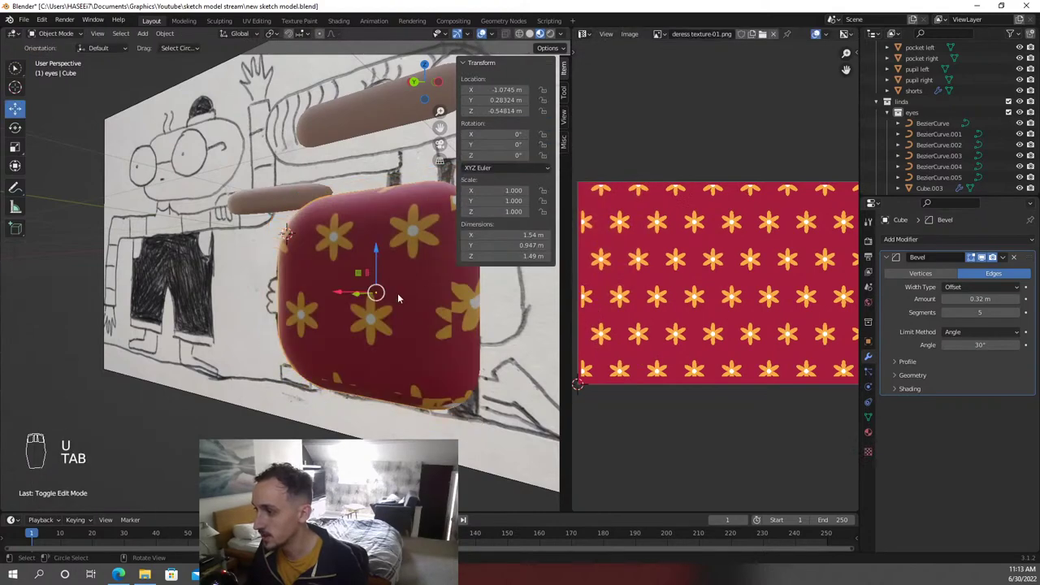
Enter Edit Mode on the dress, select the whole mesh and bring up the unwrap options
key(Tab)
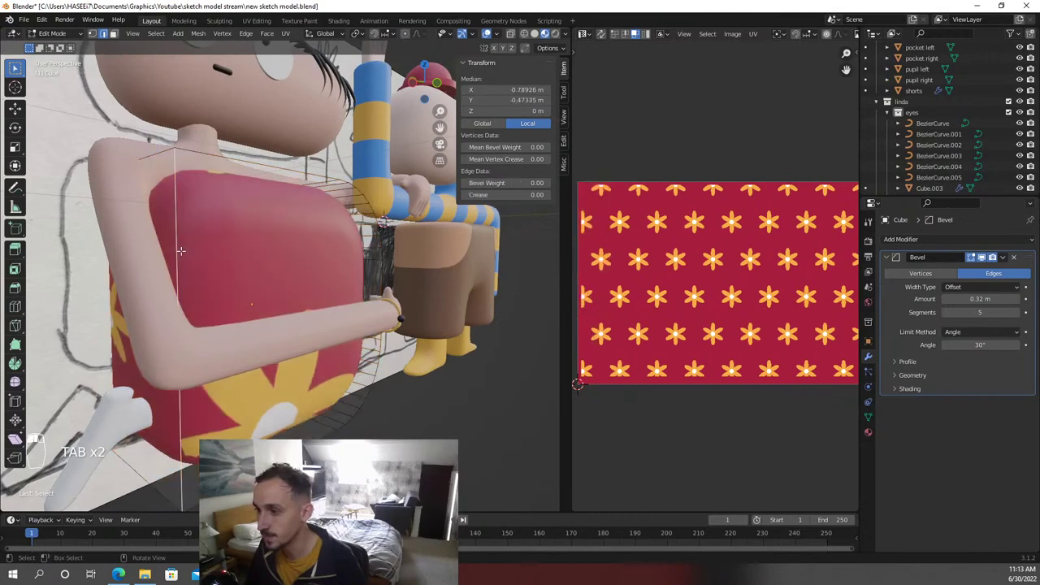
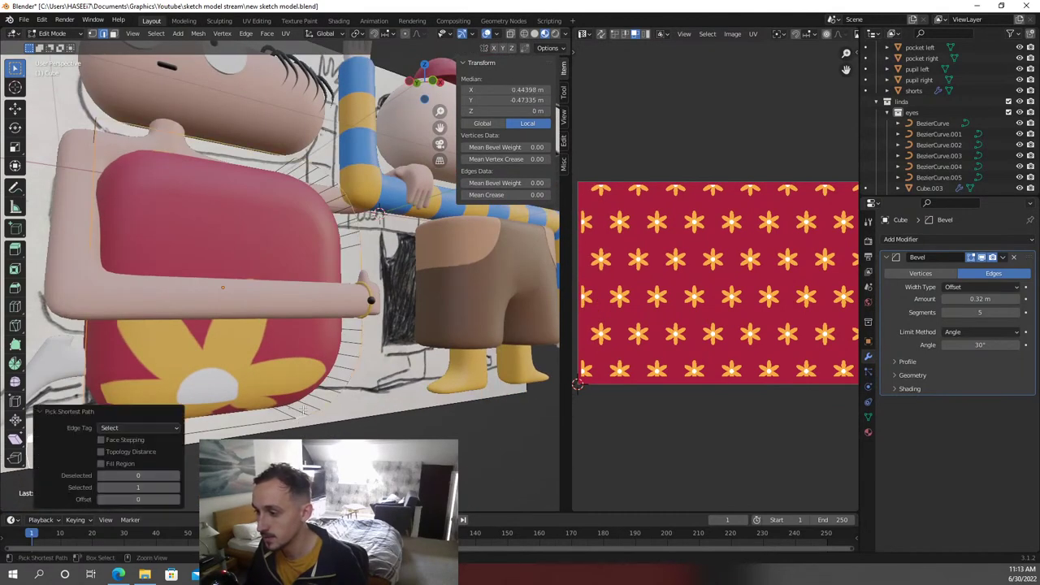
key(ctrl+e)
key(a)
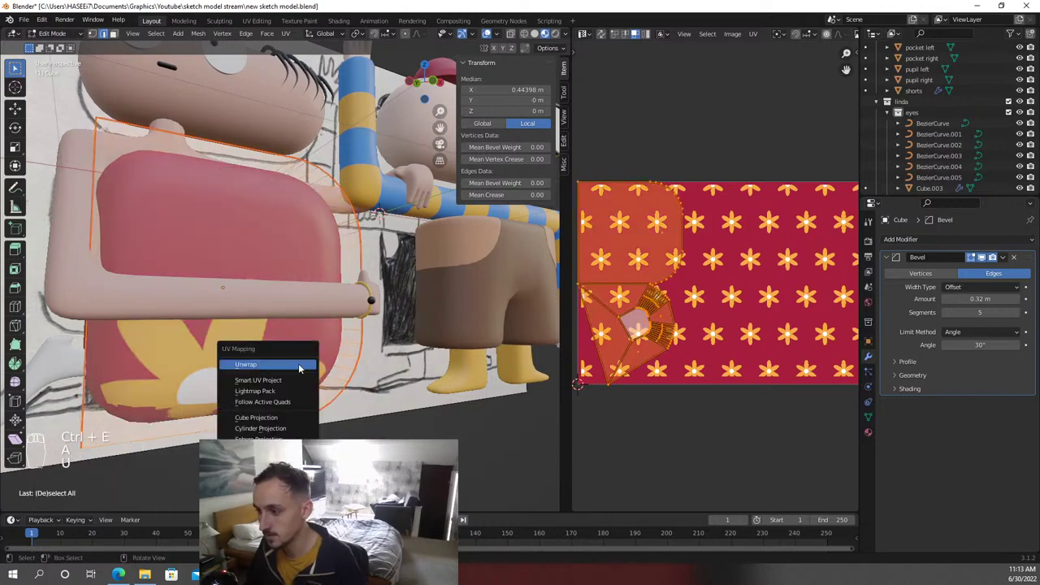
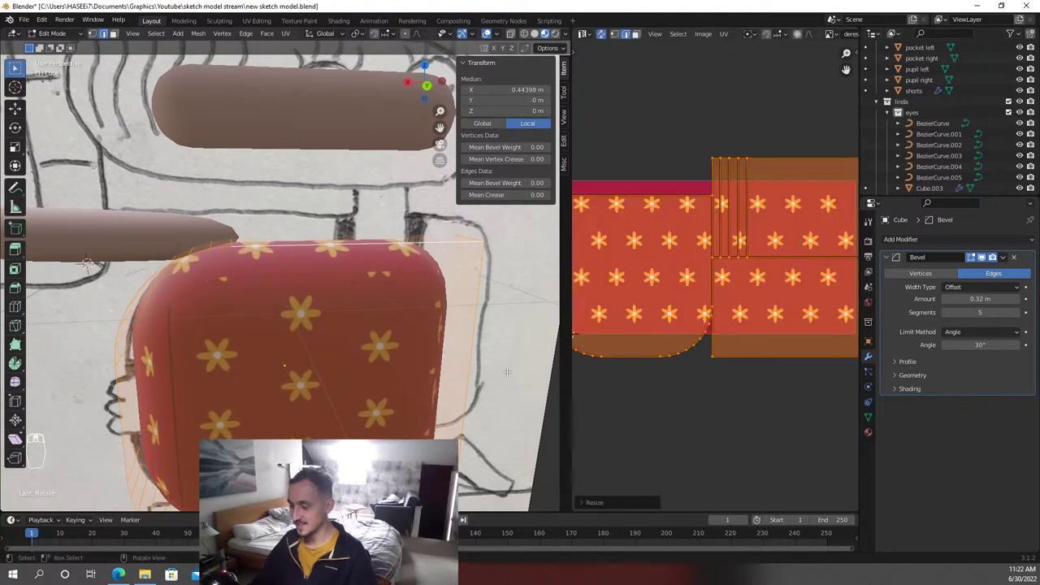
Leave mesh editing on the flower-patterned dress block
key(Tab)
key(Tab)
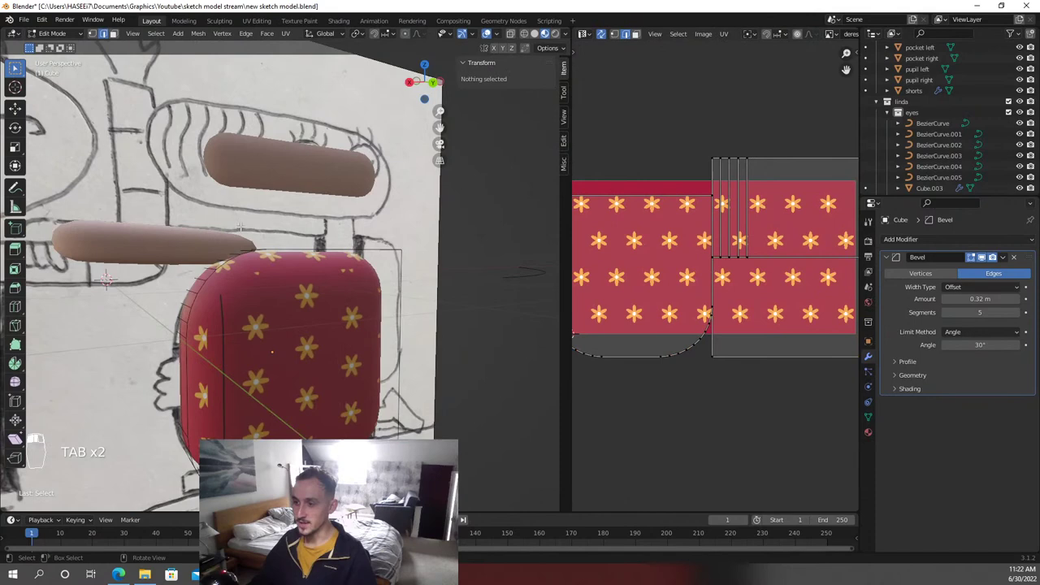
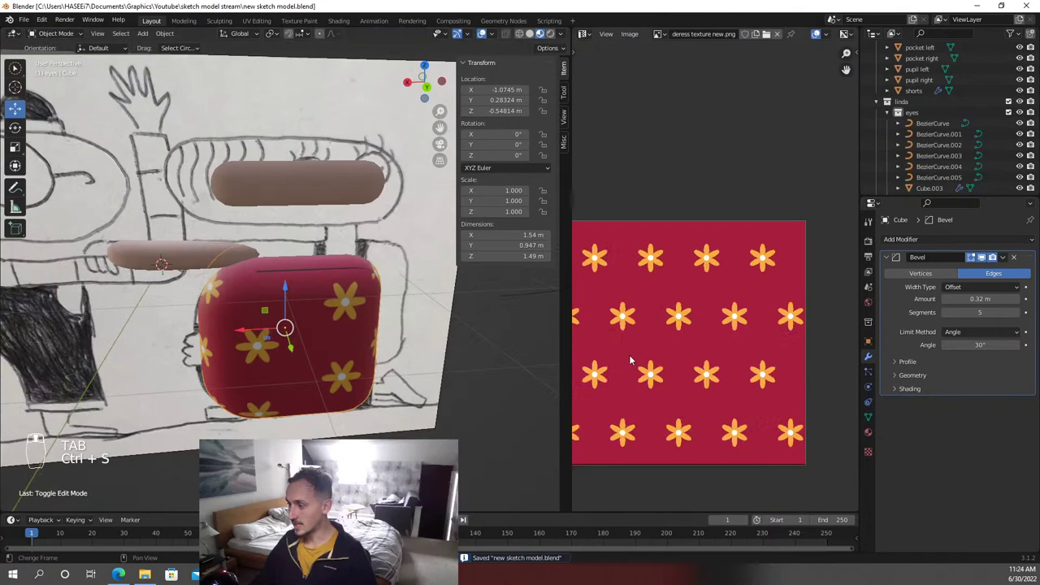
Toggle Edit Mode on the flower cube and select all its faces for UV editing
key(Tab)
key(Tab)
key(a)
key(a)
key(Tab)
key(Tab)
key(a)
Undo stray selection changes and return the cube to one face's UV island over the texture
key(ctrl+z)
key(ctrl+a)
key(ctrl+z)
key(a)
key(Tab)
key(ctrl+z)
key(ctrl+z)
key(ctrl+z)
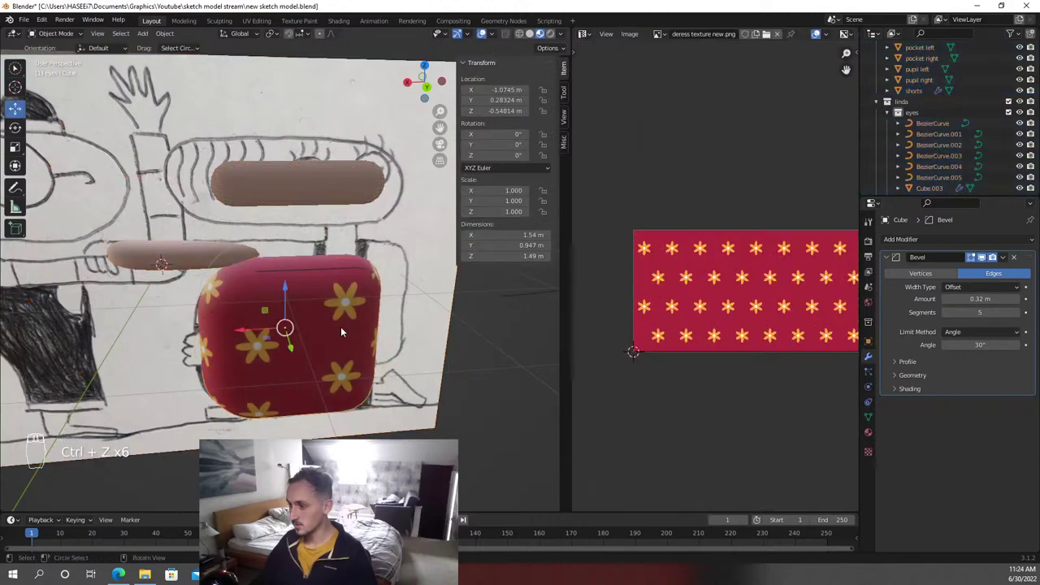
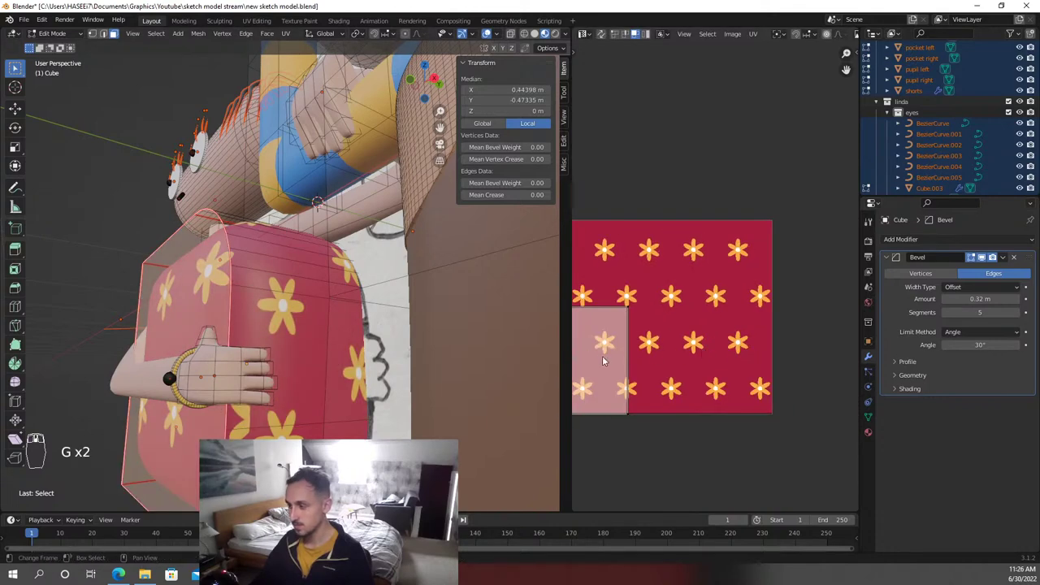
Scale up the dress's rounded UV island over the flower texture
key(g)
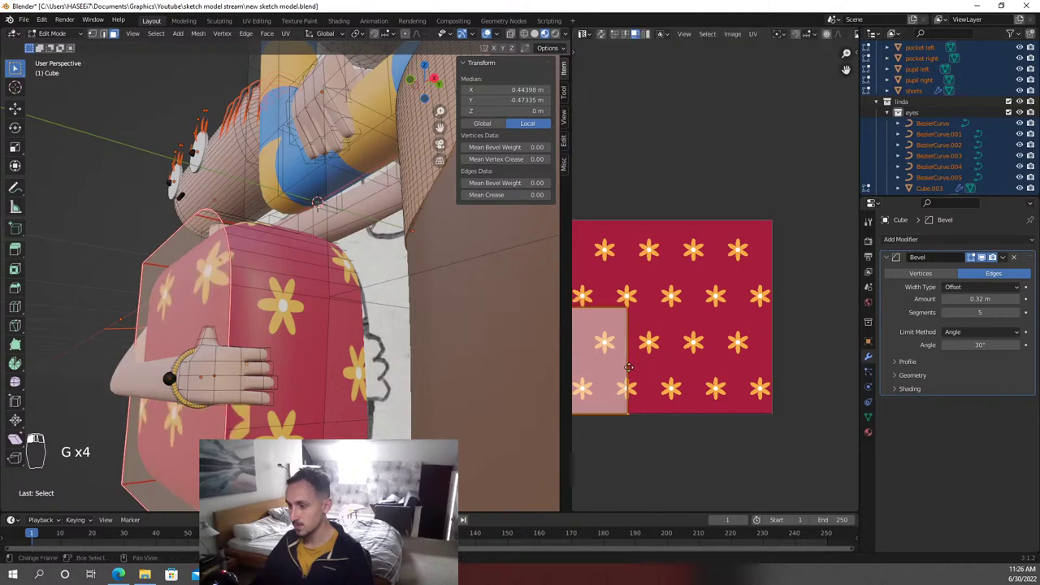
key(s)
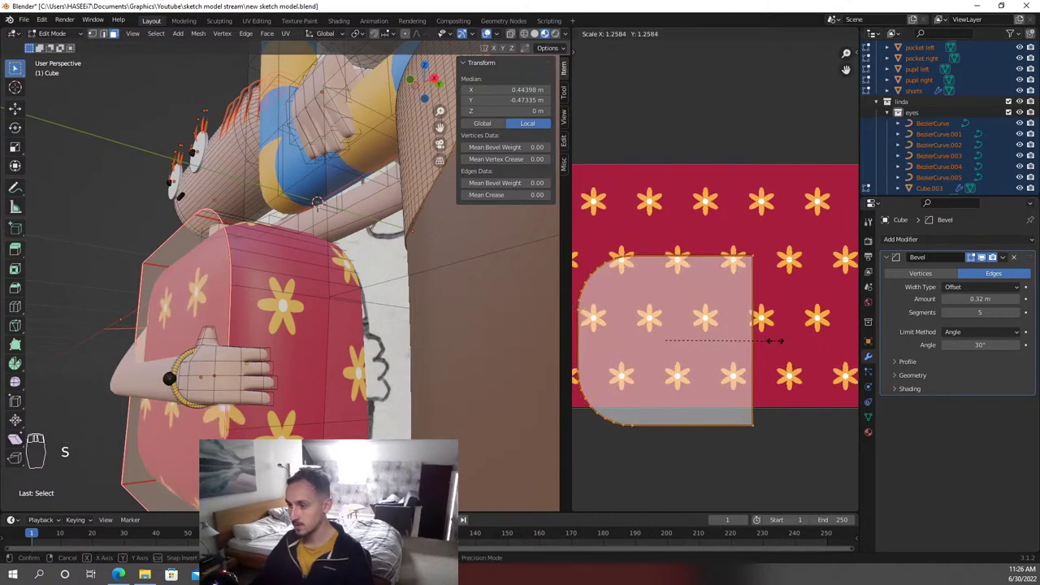
key(Tab)
key(Tab)
Reselect the rounded island and slide it horizontally across the flower texture
key(g)
drag(718, 356, 625, 231)
key(b)
key(b)
key(b)
key(g)
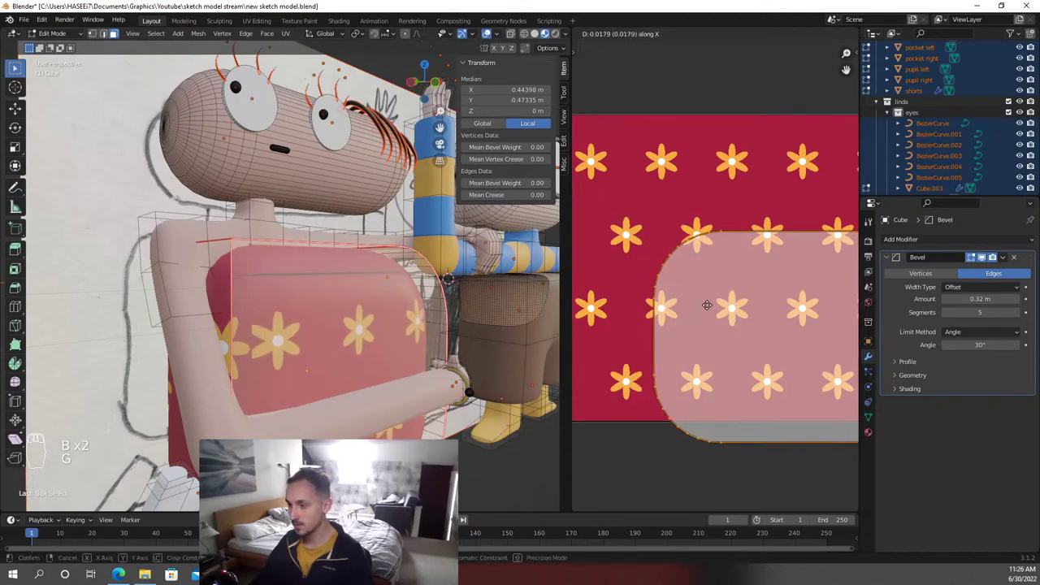
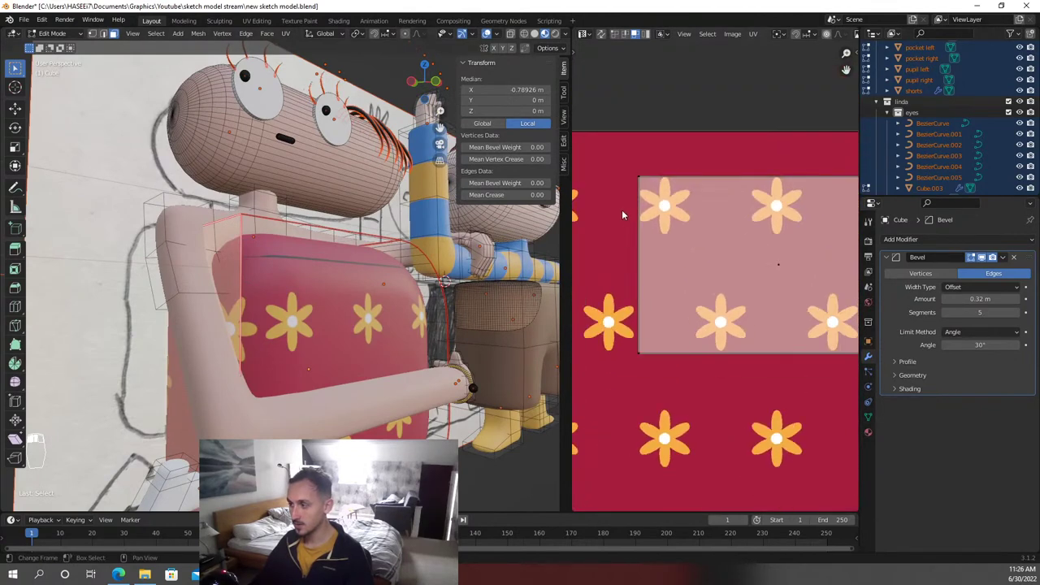
Select the dress's rectangular UV island and scale it narrower along X
key(b)
key(g)
key(x)
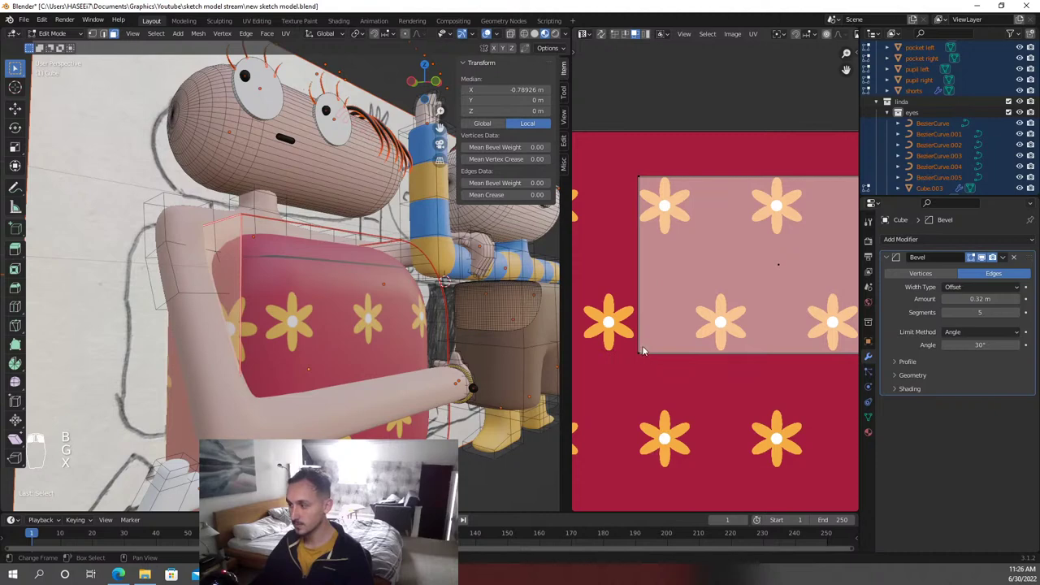
key(a)
key(a)
key(a)
key(g)
key(s)
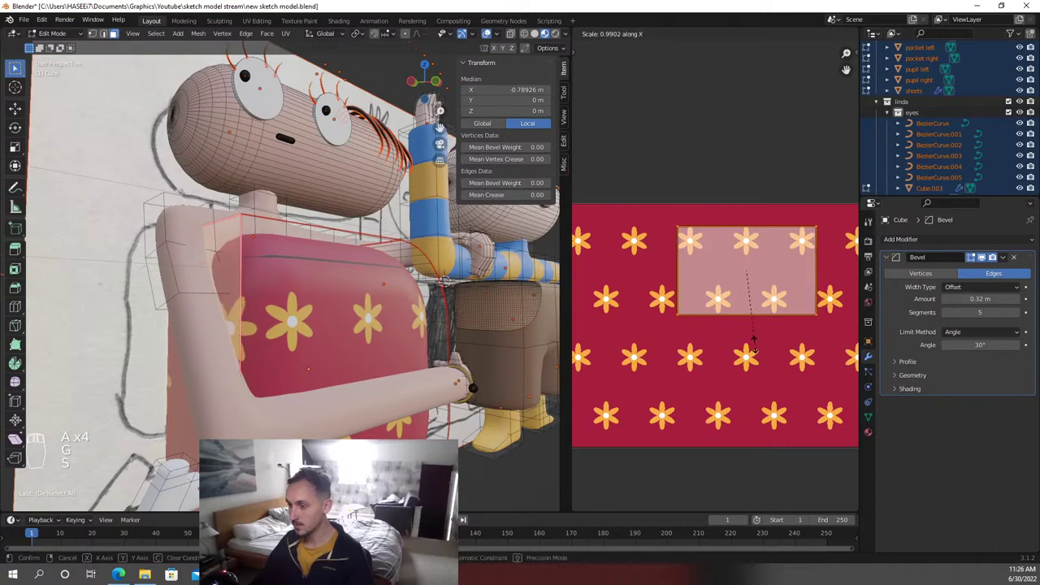
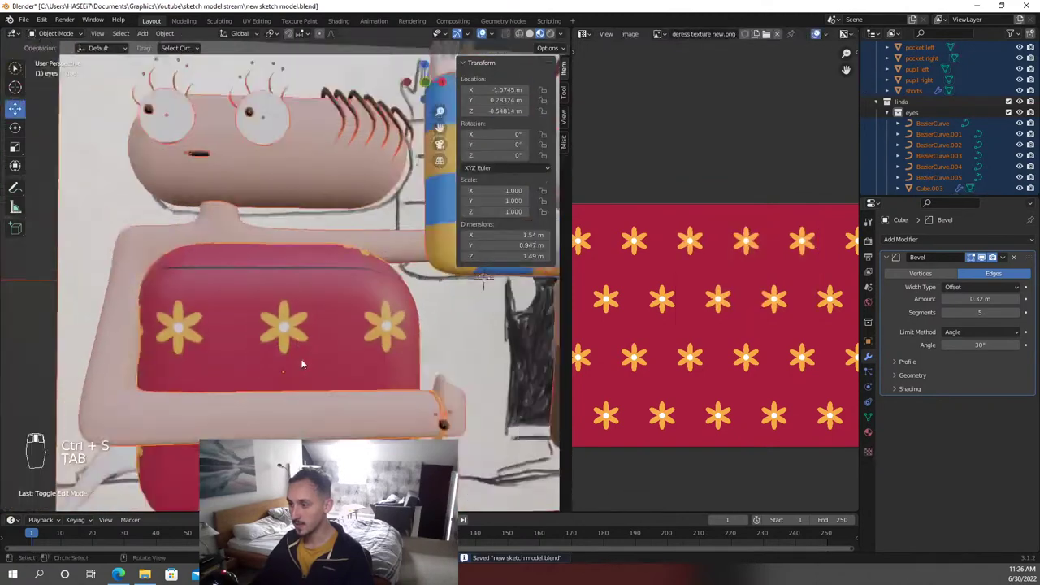
Return to editing the dress mesh to reach its underside UV island
key(Tab)
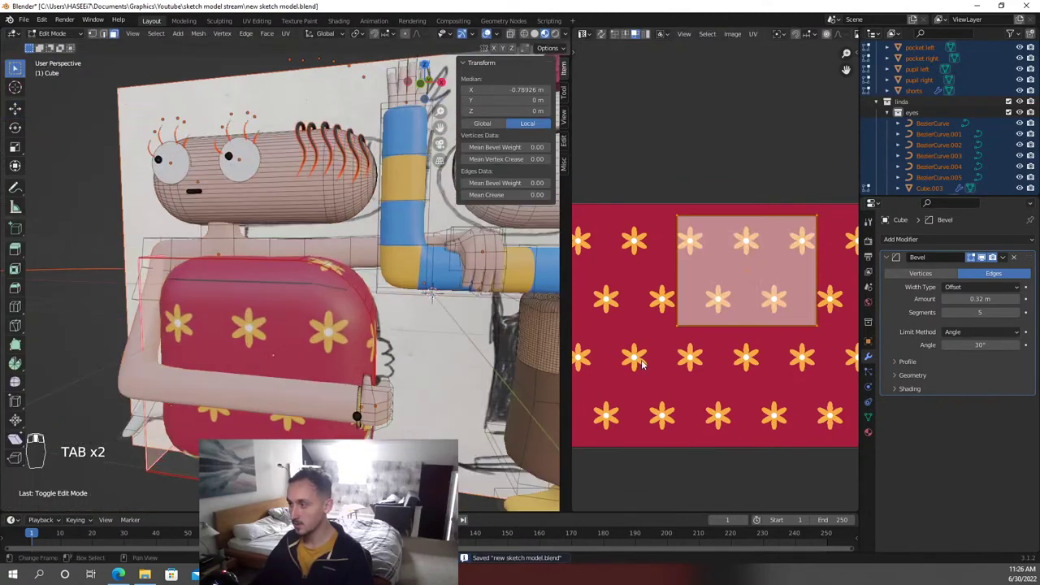
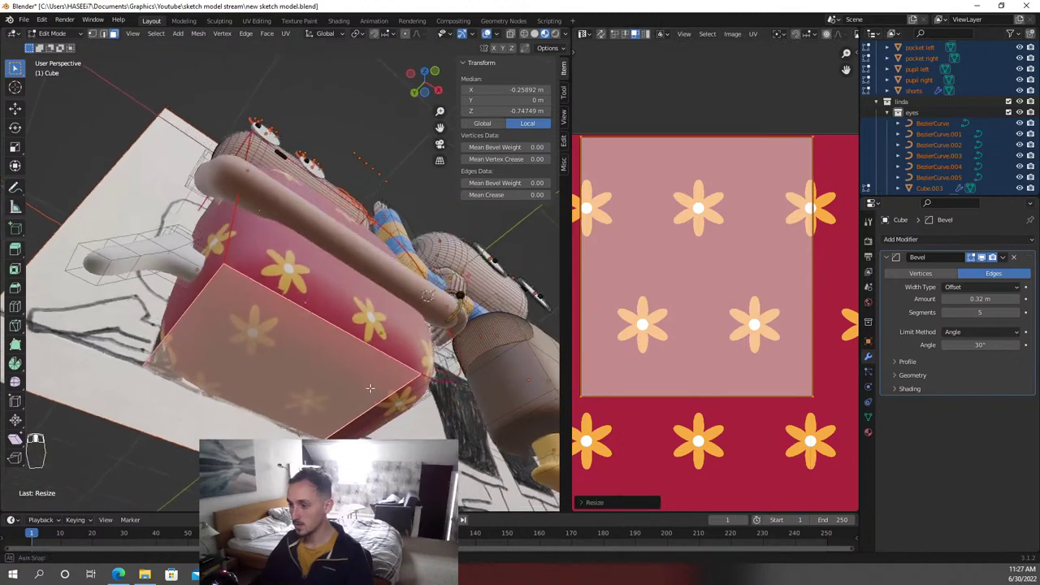
Save the blend file with the enlarged underside UV patch
key(ctrl+s)
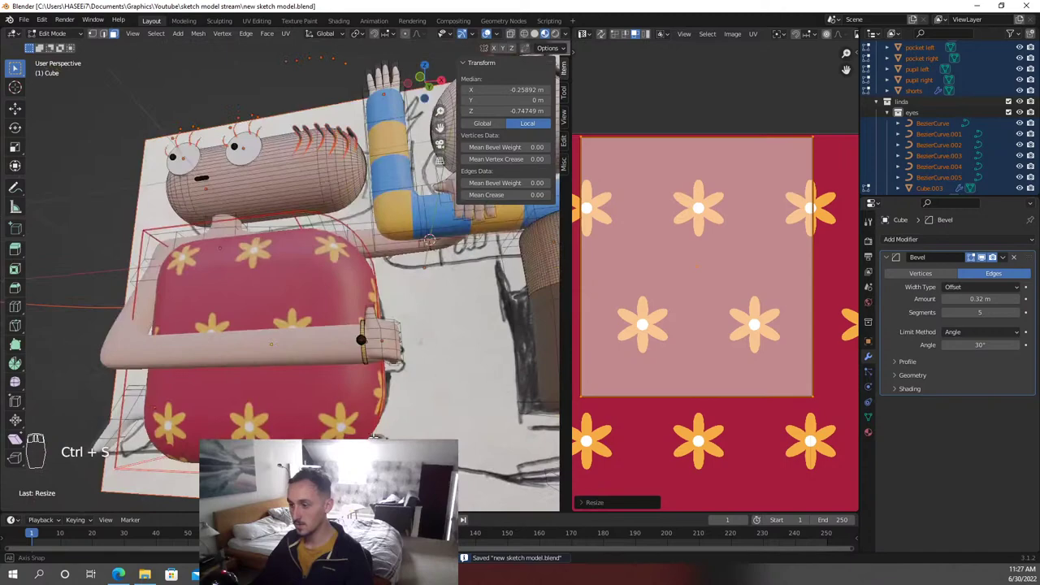
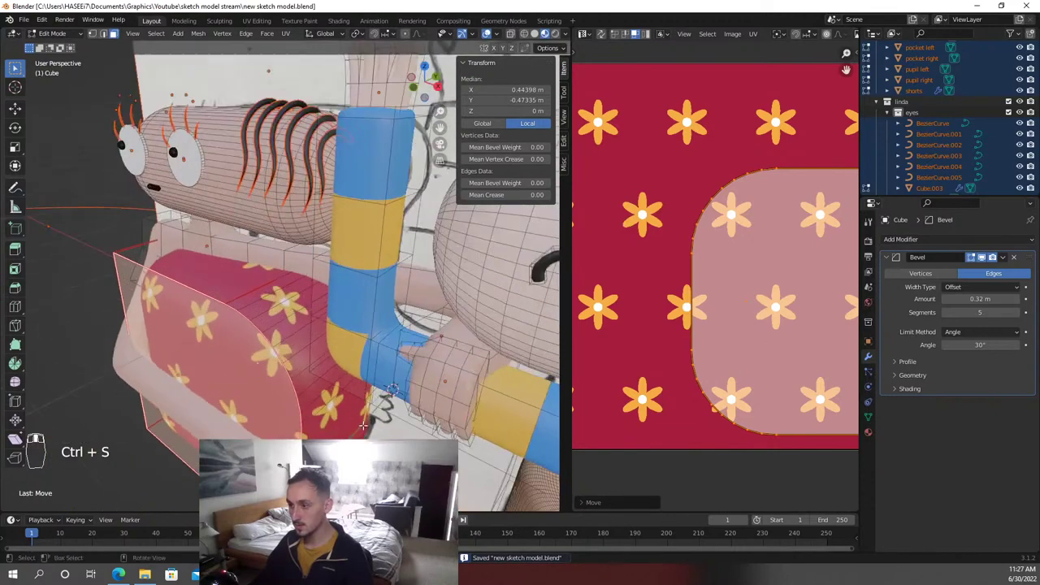
Move the remaining dress UV island into place on the flower texture and save
key(g)
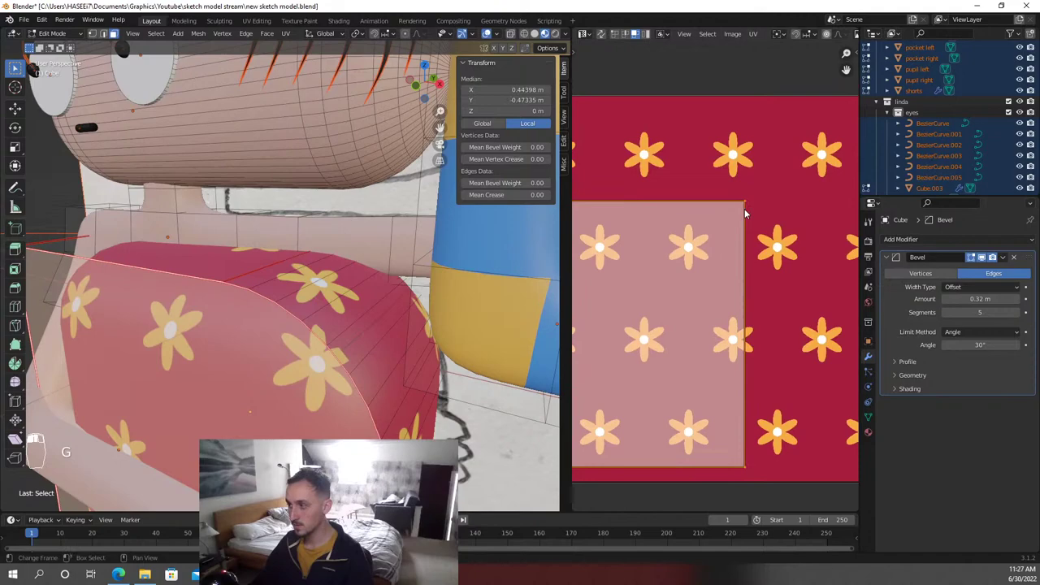
key(g)
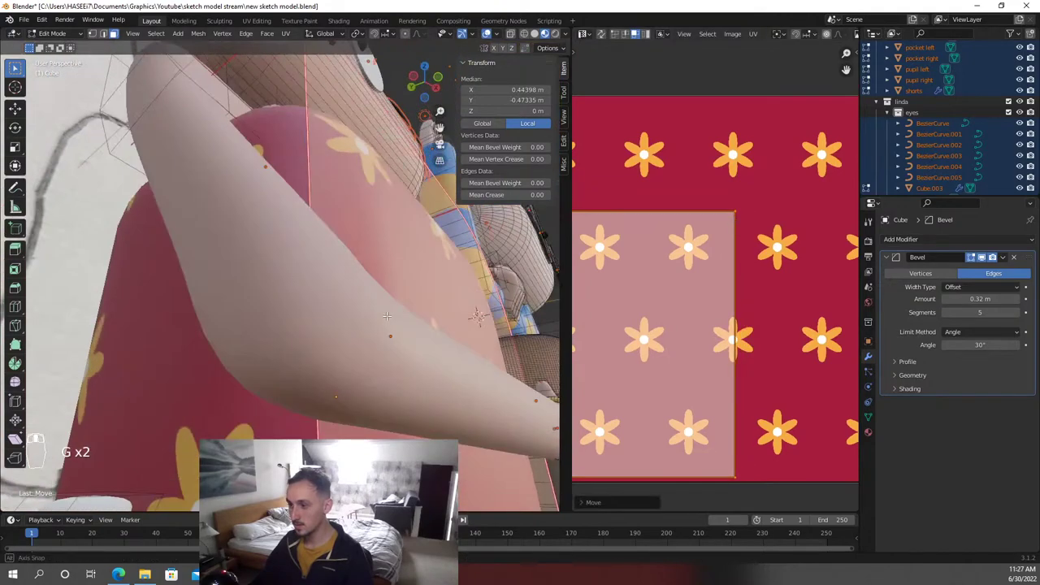
key(ctrl+s)
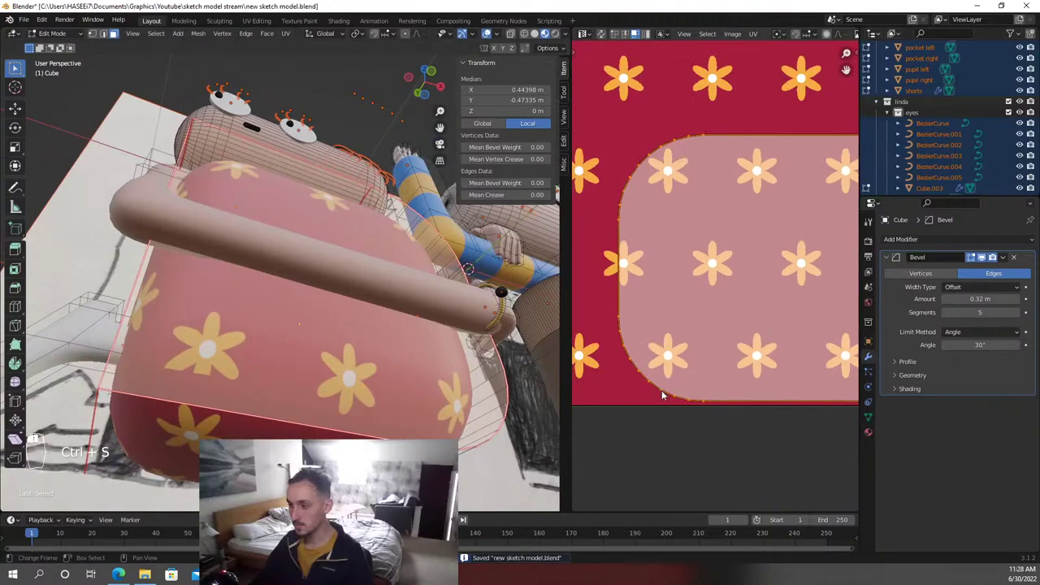
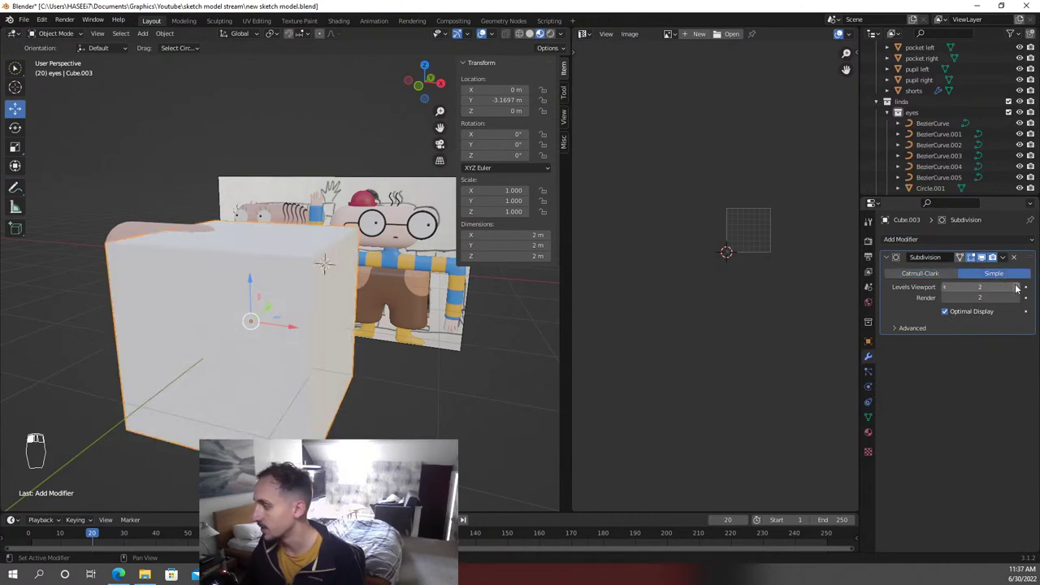
Bake the cube's subdivision into its mesh, undoing and redoing it after checking the shape
key(Tab)
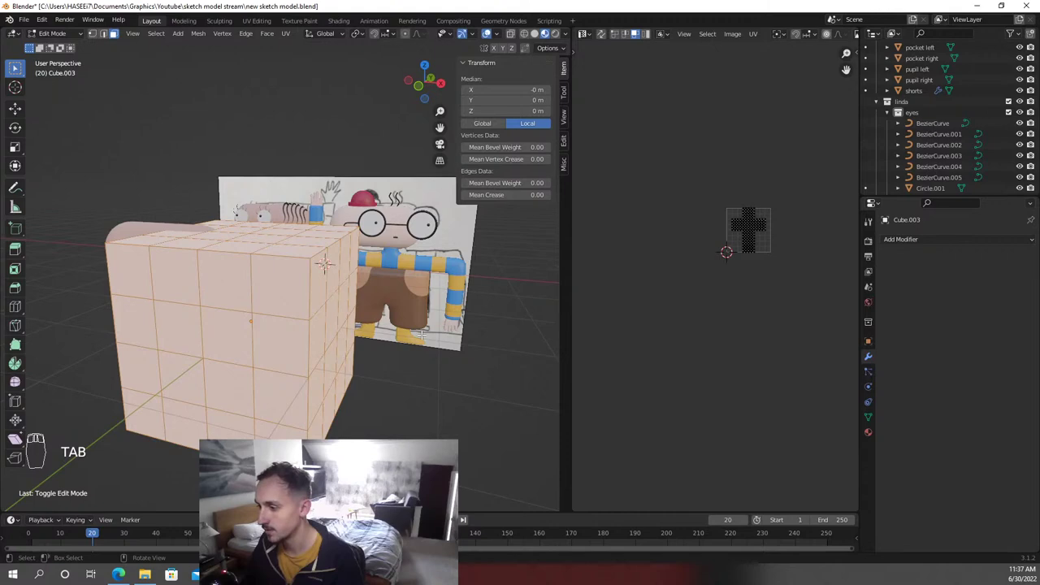
key(Tab)
key(ctrl+z)
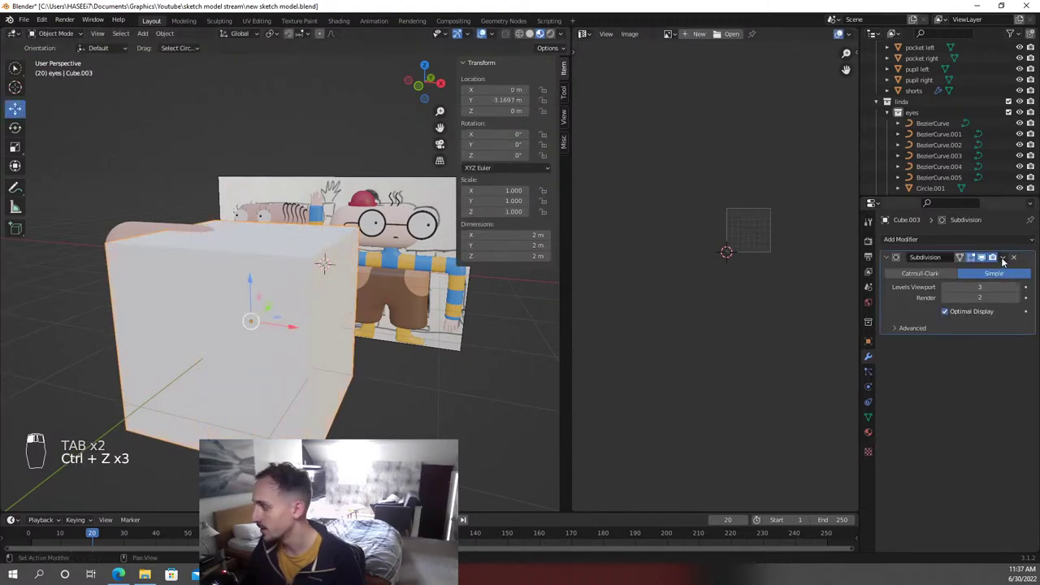
drag(1006, 264, 296, 182)
key(Tab)
key(Tab)
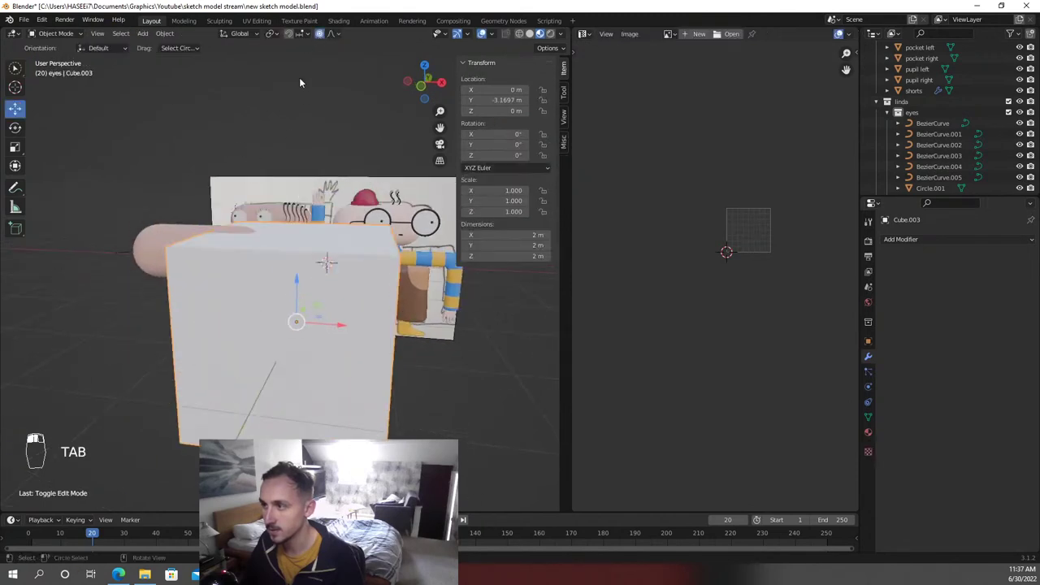
Edit the cube's faces and reshape them into a curved draped sheet before the characters
key(Tab)
key(Tab)
key(Tab)
key(Tab)
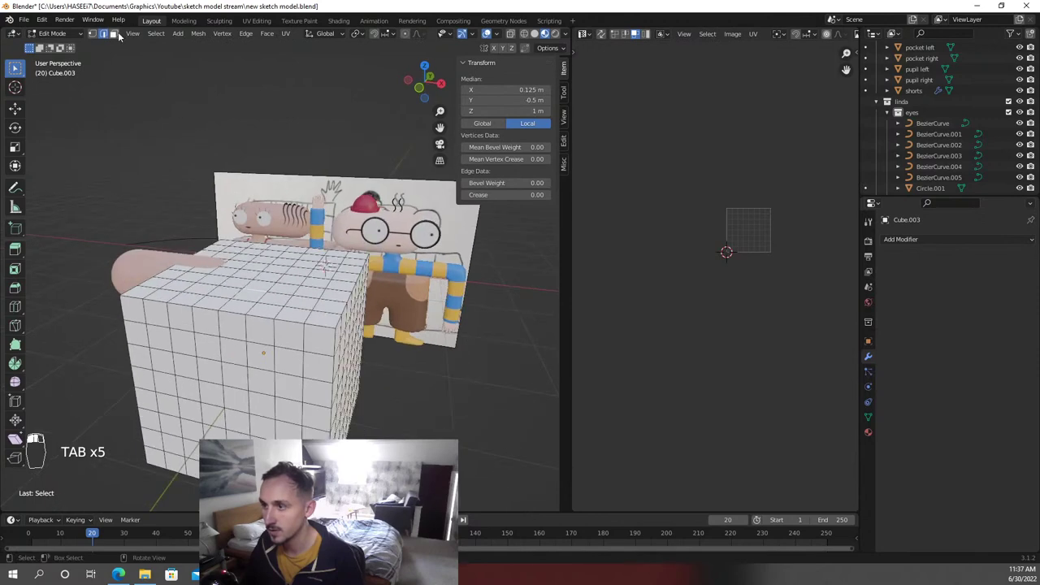
key(c)
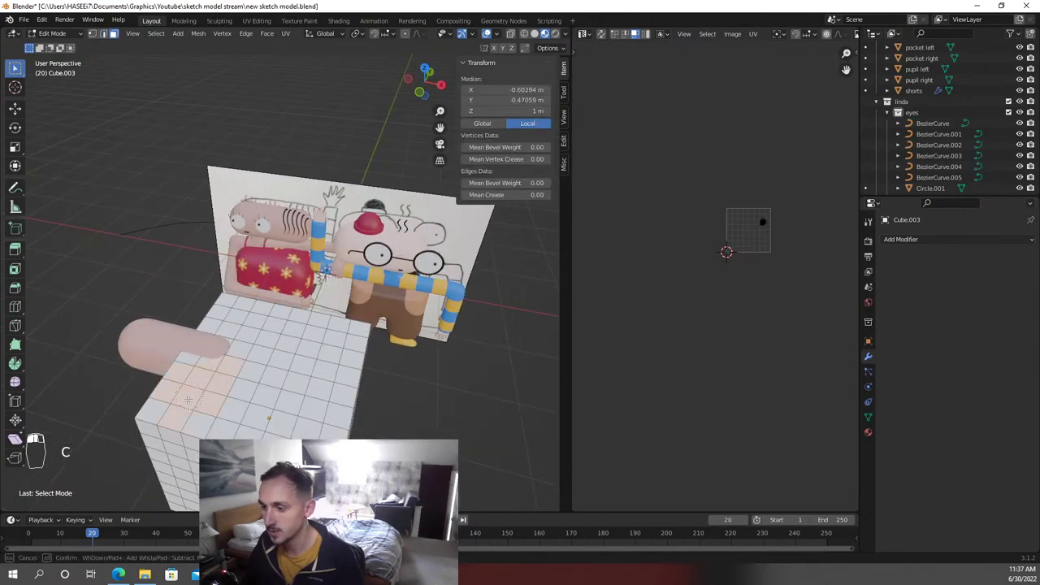
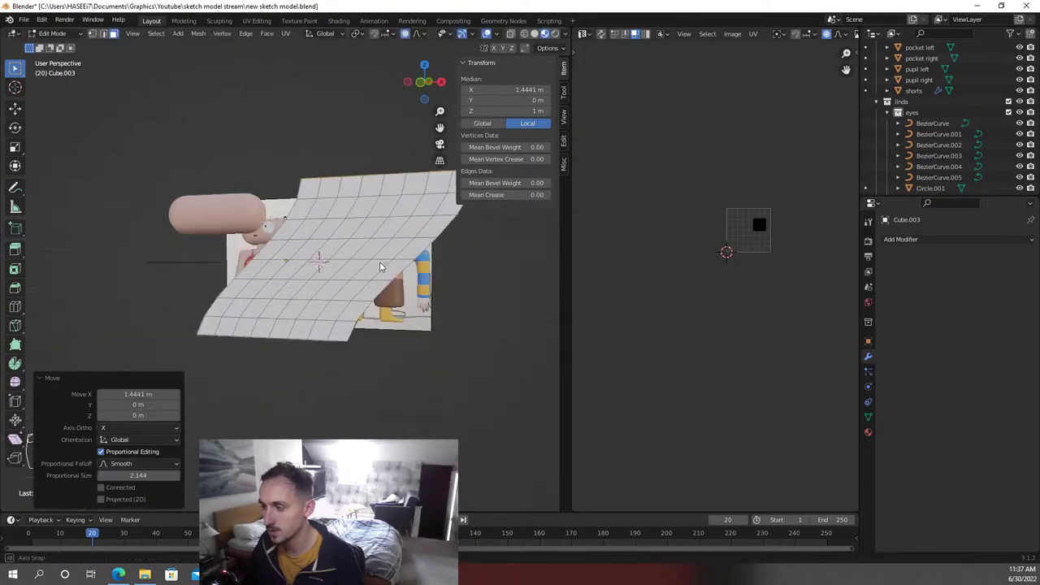
key(Tab)
drag(386, 261, 366, 273)
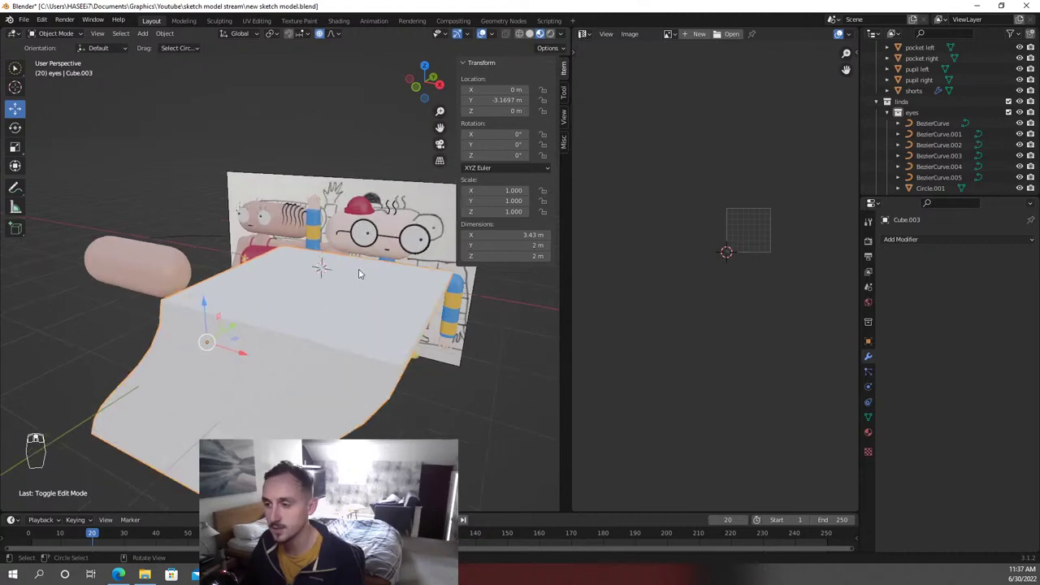
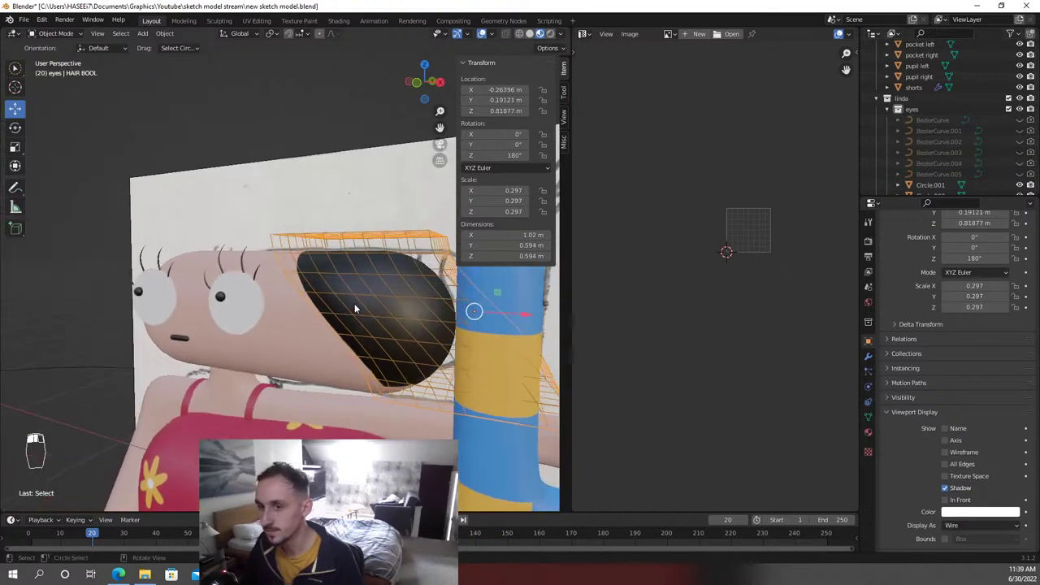
Save, go to front view and start reshaping the HAIR BOOL cutter around Linda's head
key(ctrl+s)
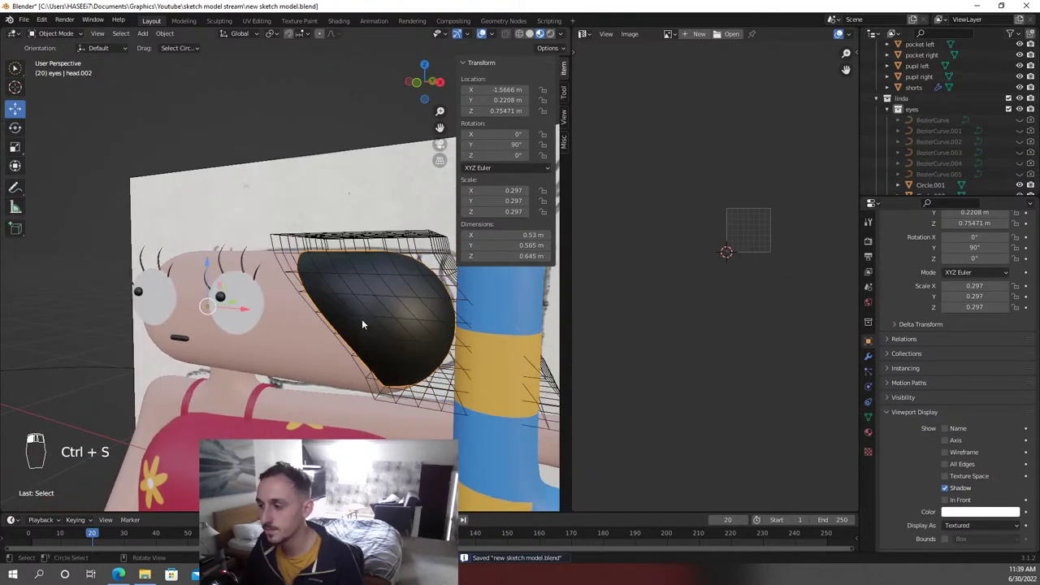
key(KP_1)
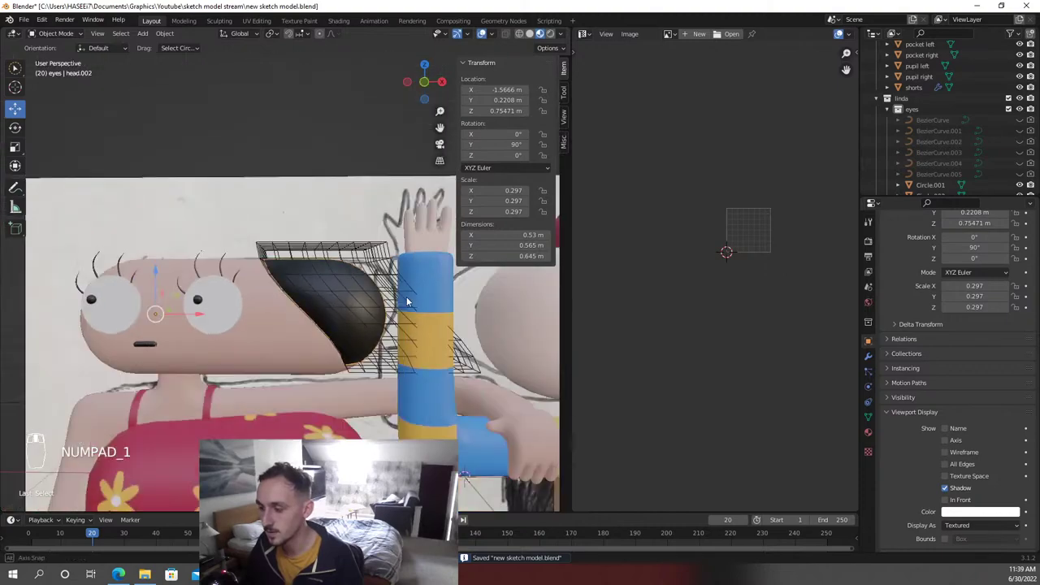
key(Tab)
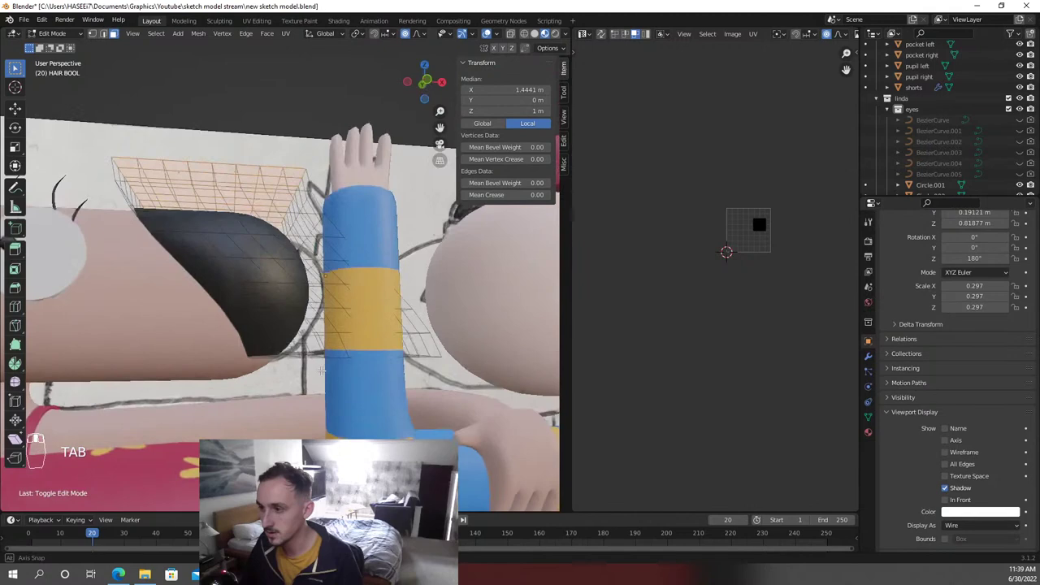
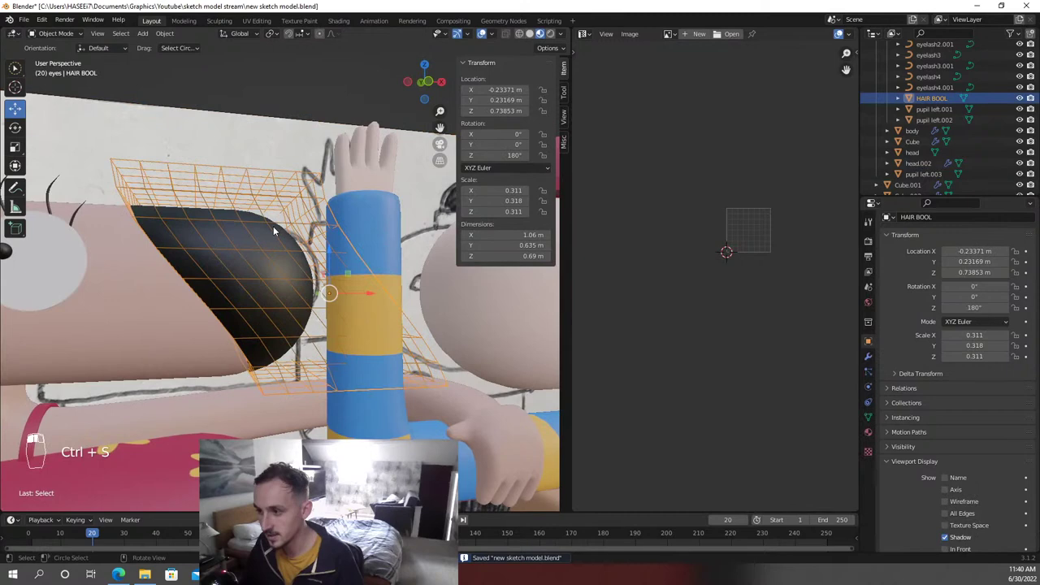
Hide the hair cutter and view both characters from the front with the black hair cap
key(h)
middle_click(279, 230)
key(KP_1)
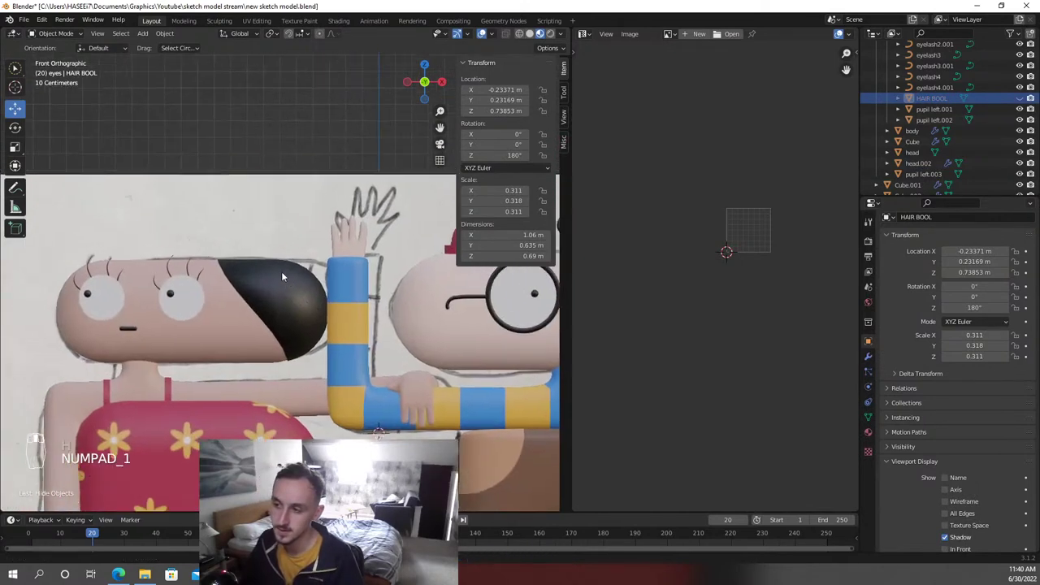
key(Tab)
key(Tab)
key(KP_1)
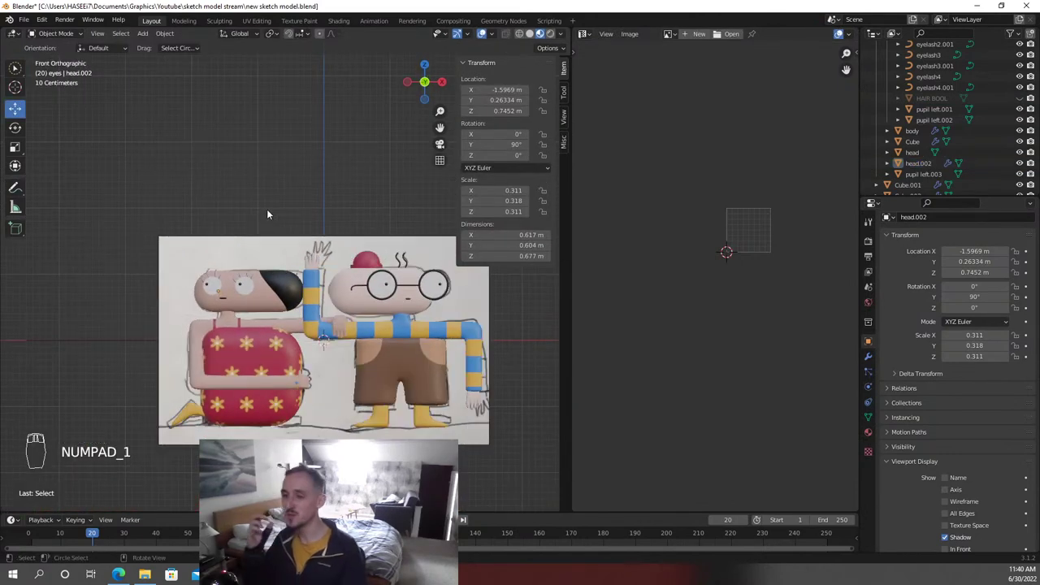
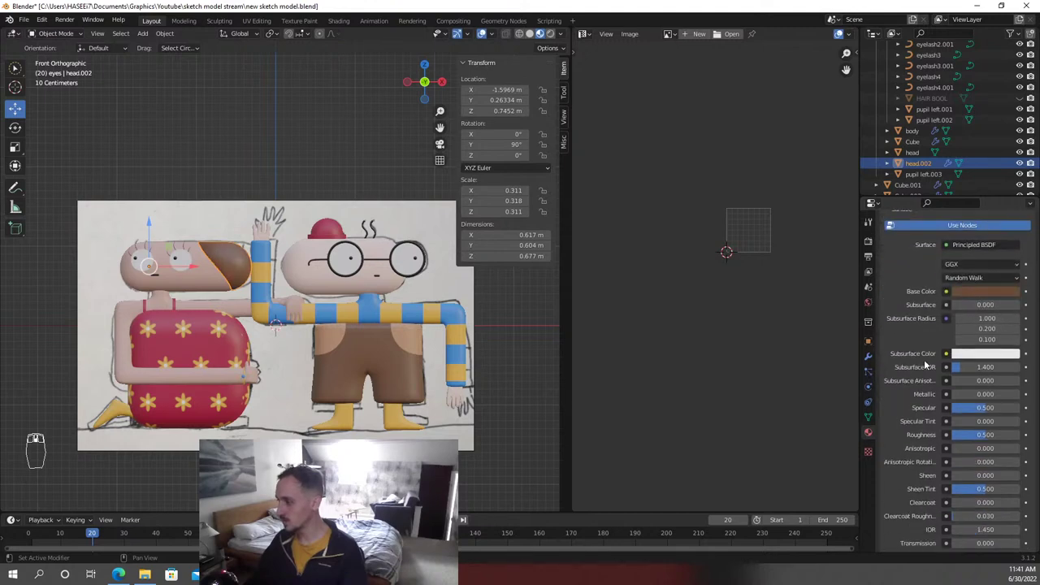
drag(288, 144, 287, 144)
right_click(287, 144)
drag(288, 144, 287, 144)
key(ctrl+z)
key(ctrl+s)
drag(287, 144, 288, 144)
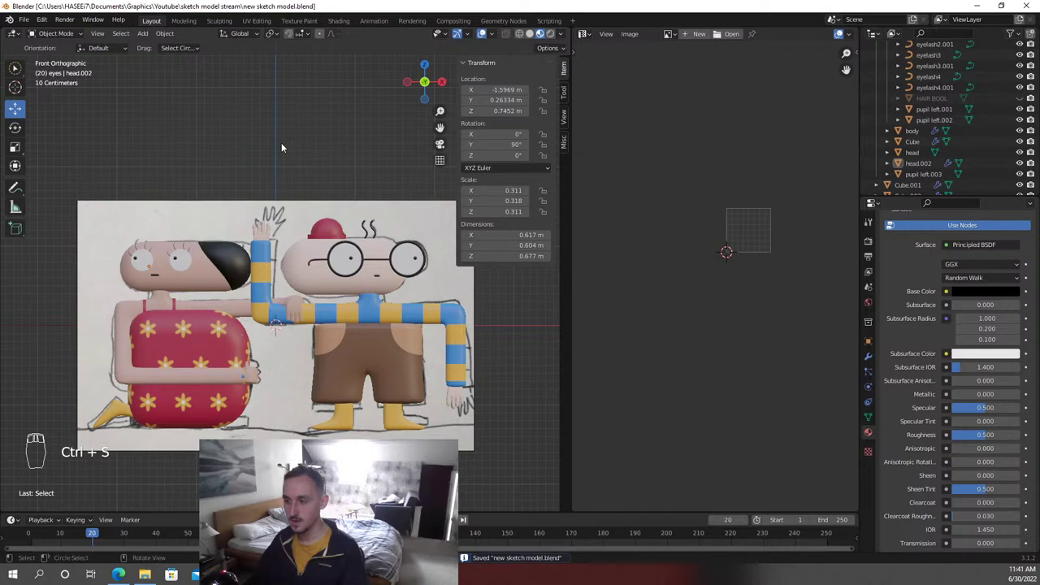
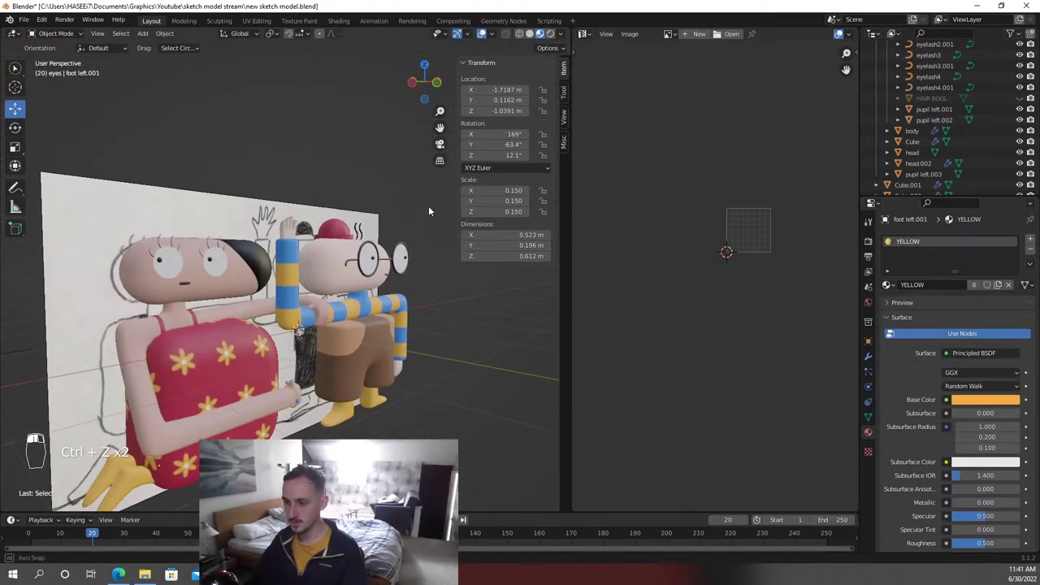
middle_click(452, 203)
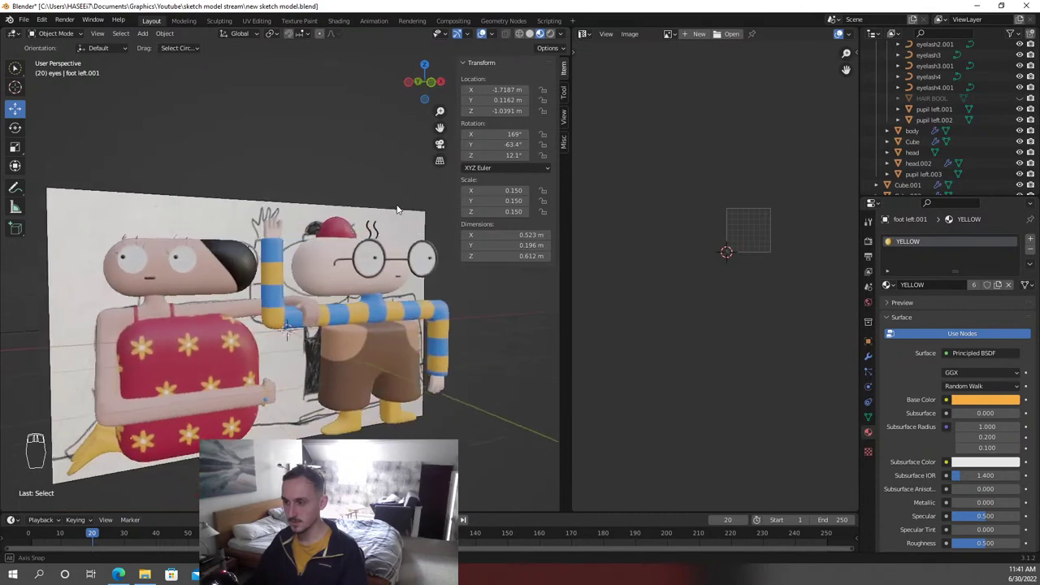
key(KP_1)
drag(290, 113, 290, 113)
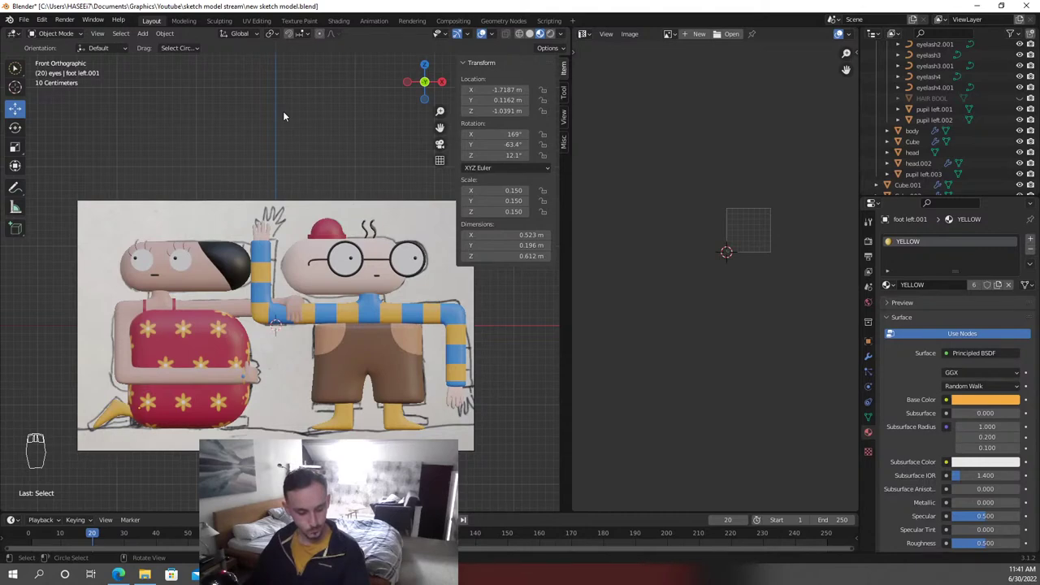
key(ctrl+s)
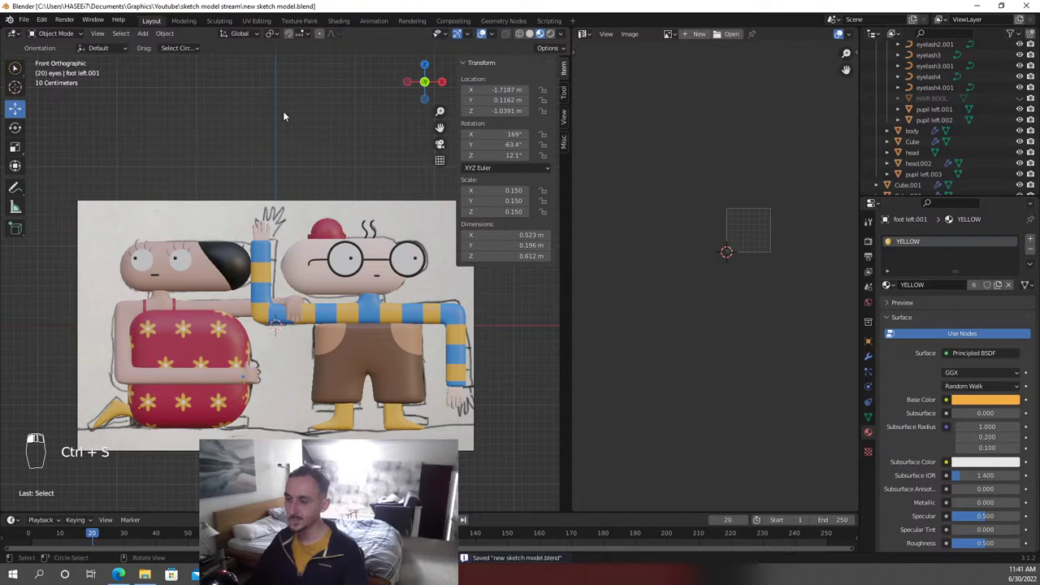
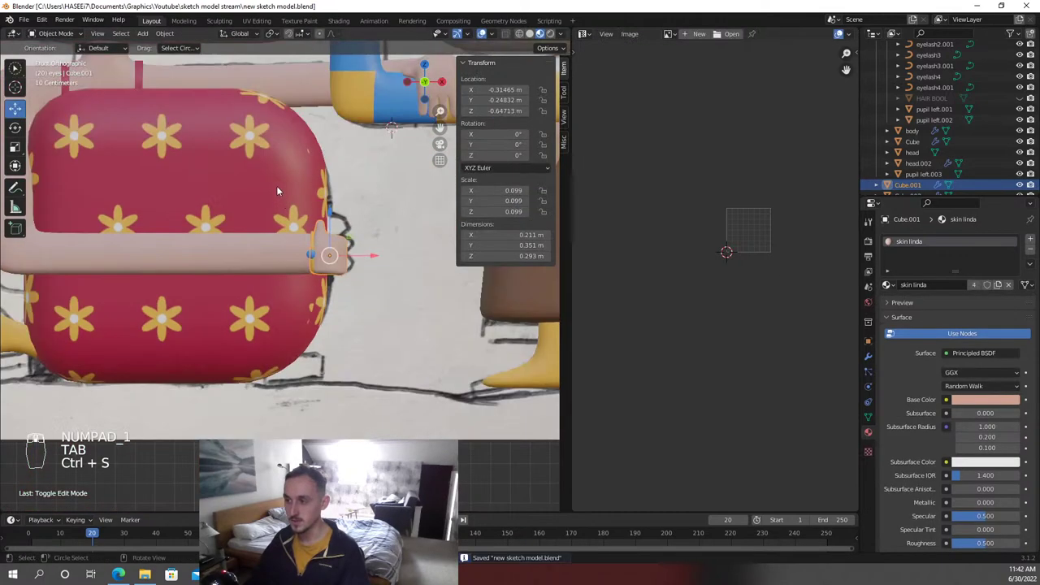
Orbit around Linda and Carl, then view them straight from the front
drag(280, 144, 338, 372)
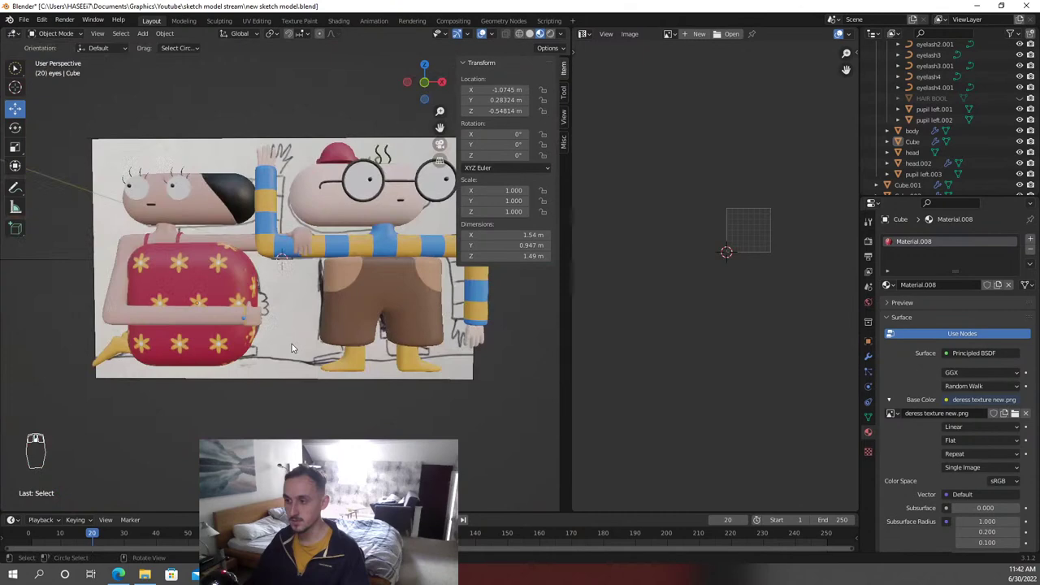
key(KP_1)
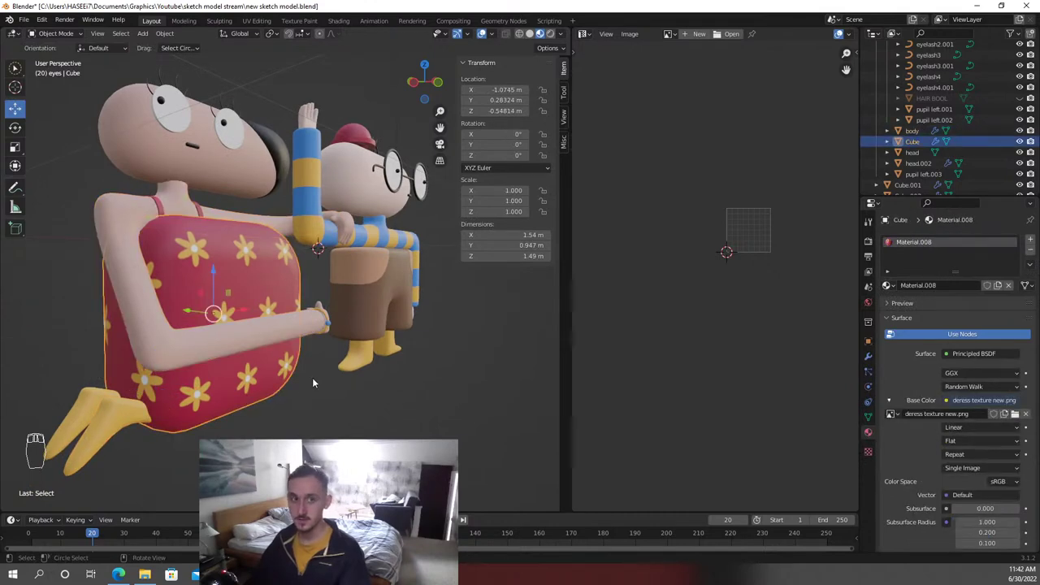
key(KP_1)
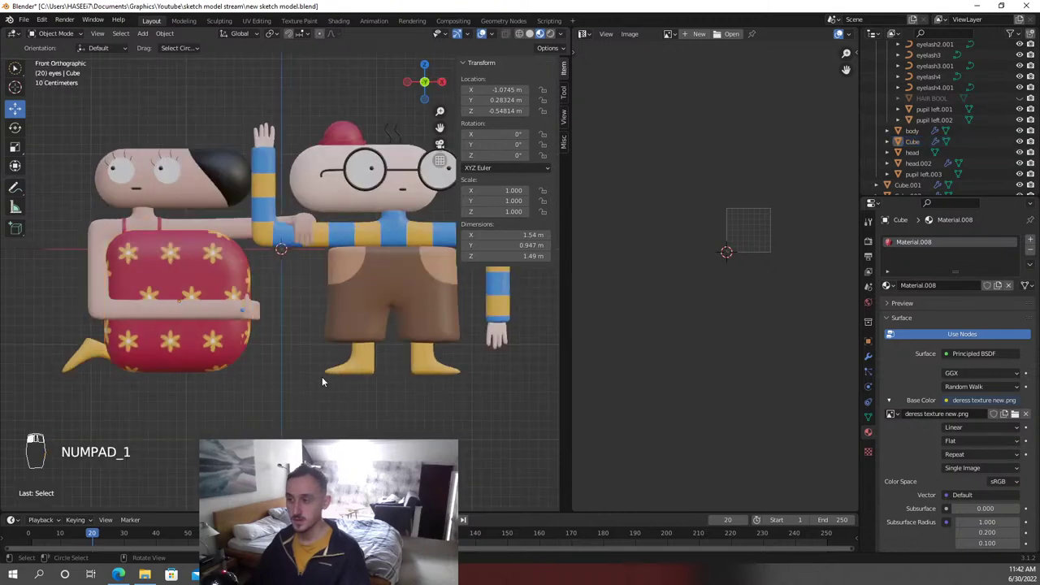
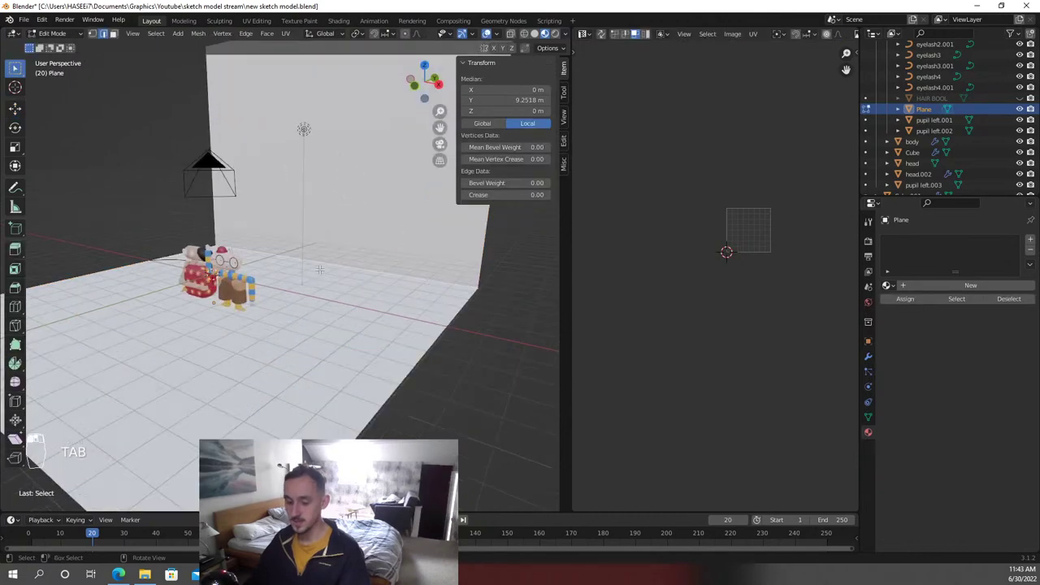
Bevel the backdrop's floor-to-wall edge into a smooth curve and leave Edit Mode
key(ctrl+b)
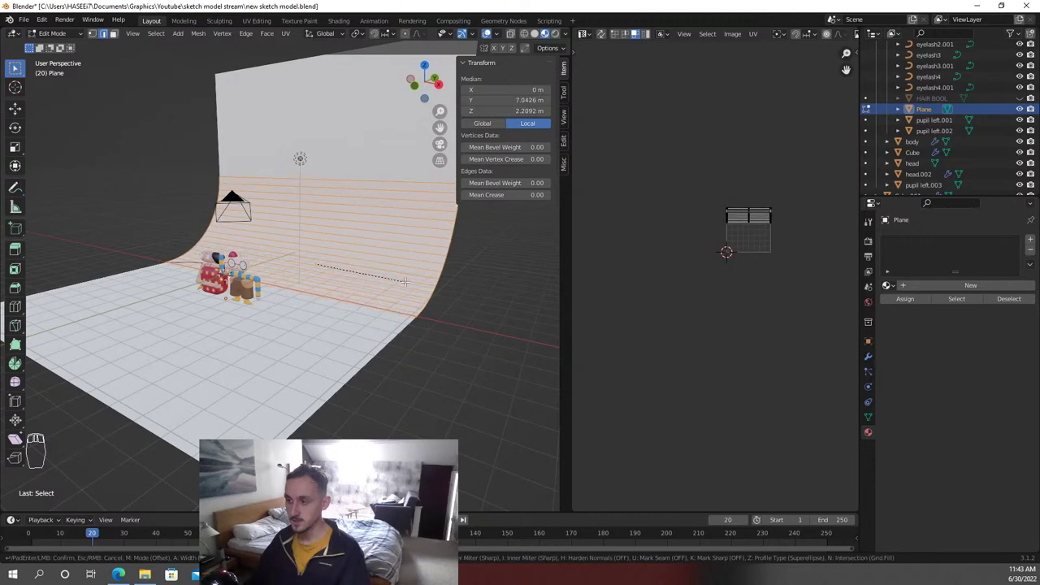
key(Tab)
key(F3)
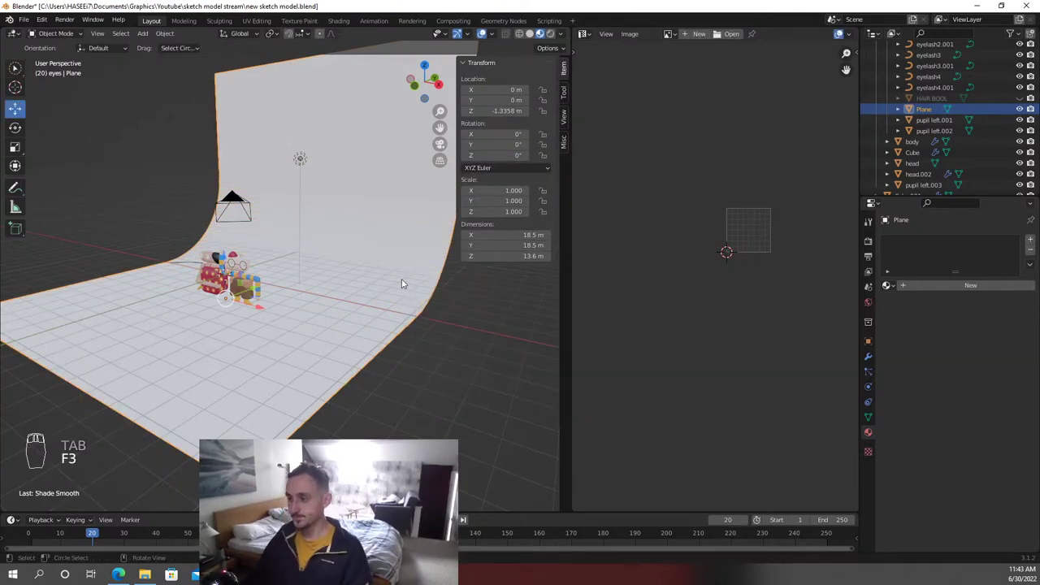
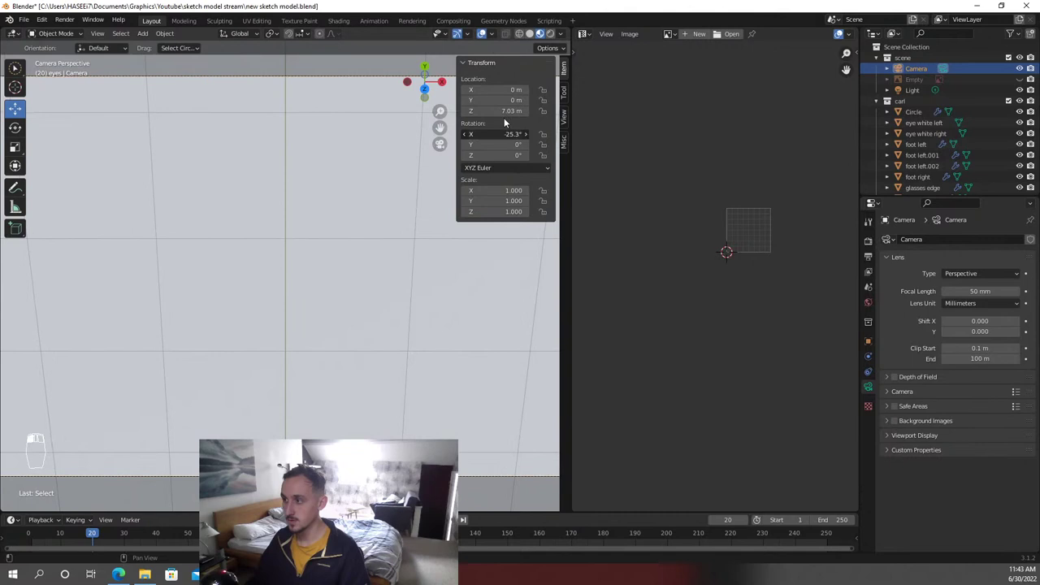
Undo the camera's rotation so it can be re-aimed at the characters
key(ctrl+z)
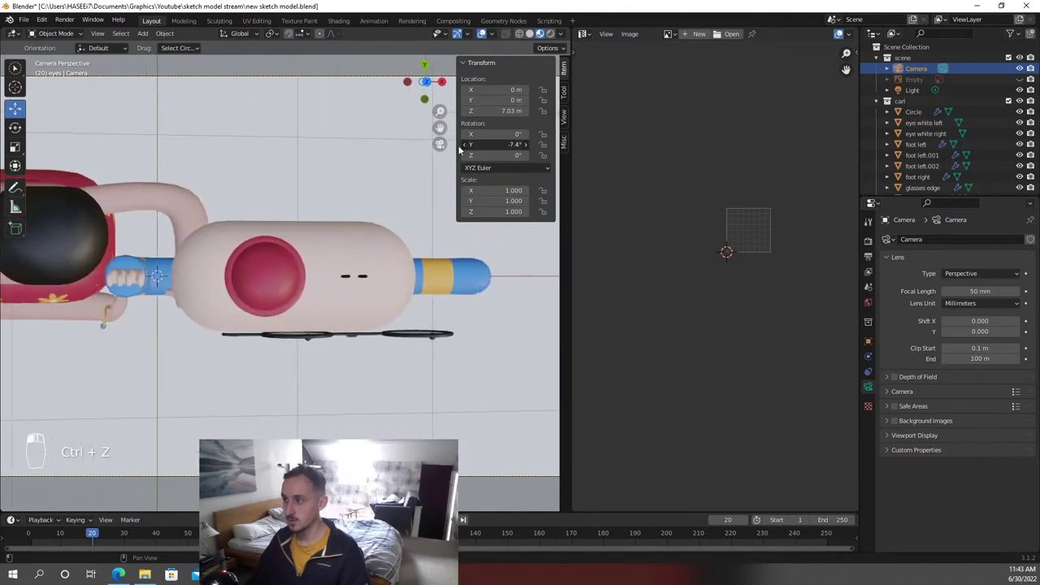
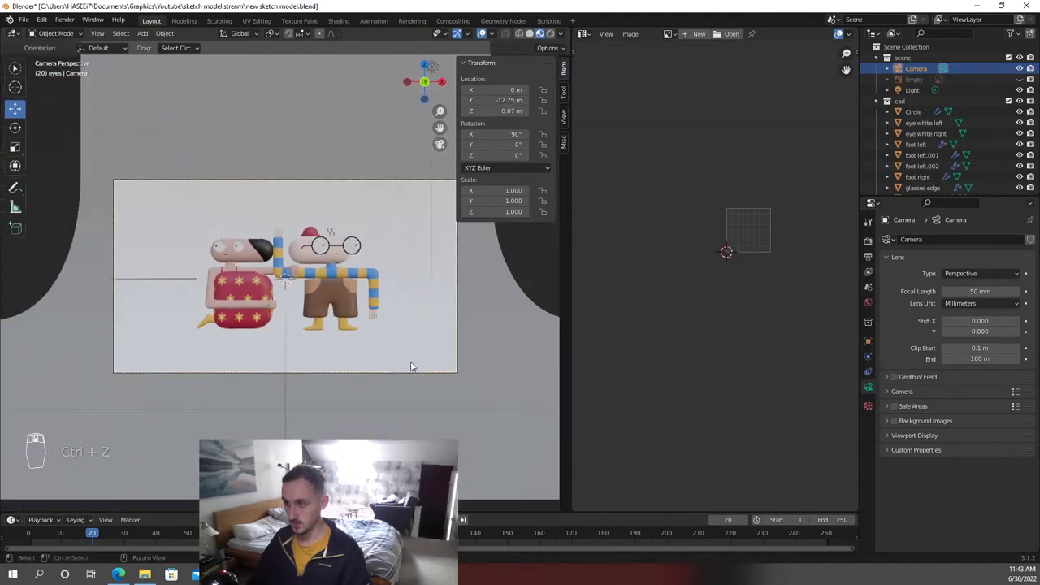
Save the blend file after assigning the backplane material, zooming to check the backdrop
key(s)
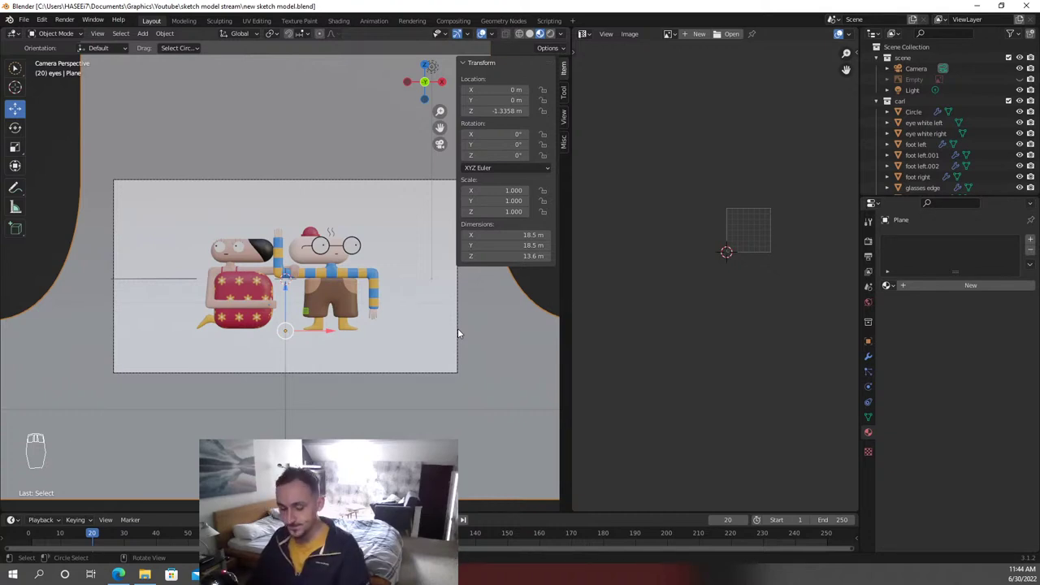
key(ctrl+s)
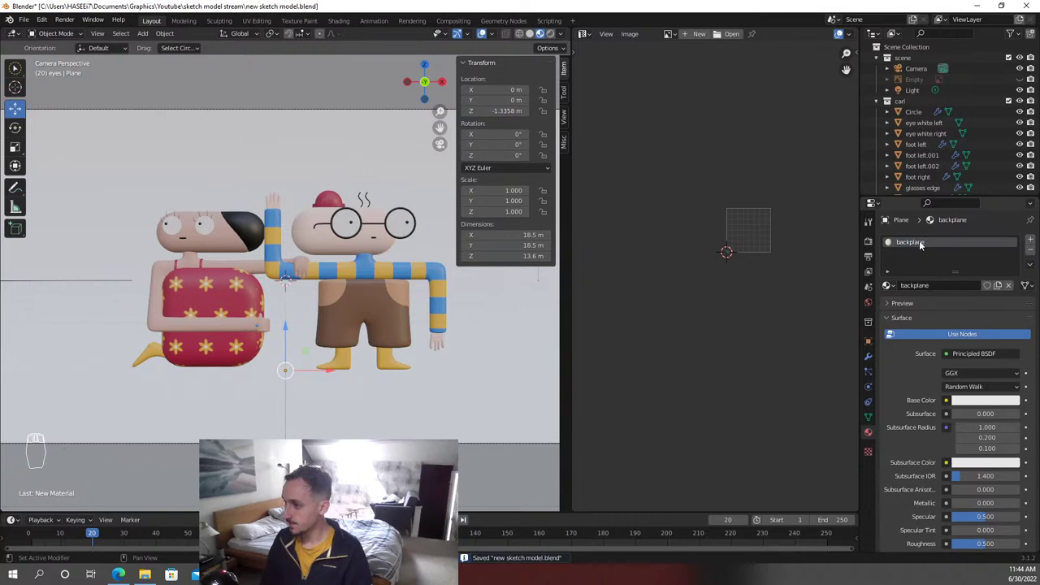
key(ctrl+s)
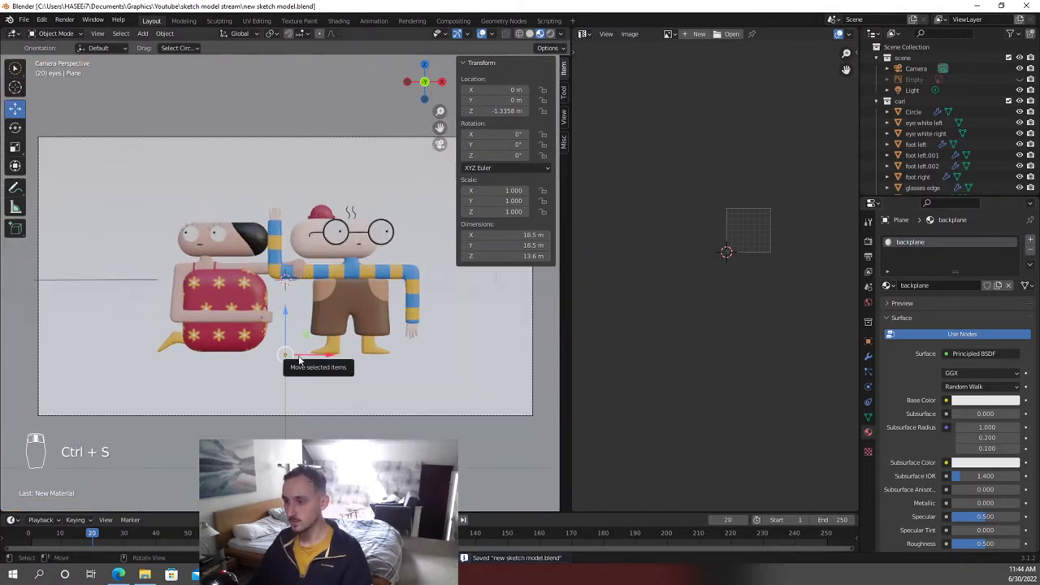
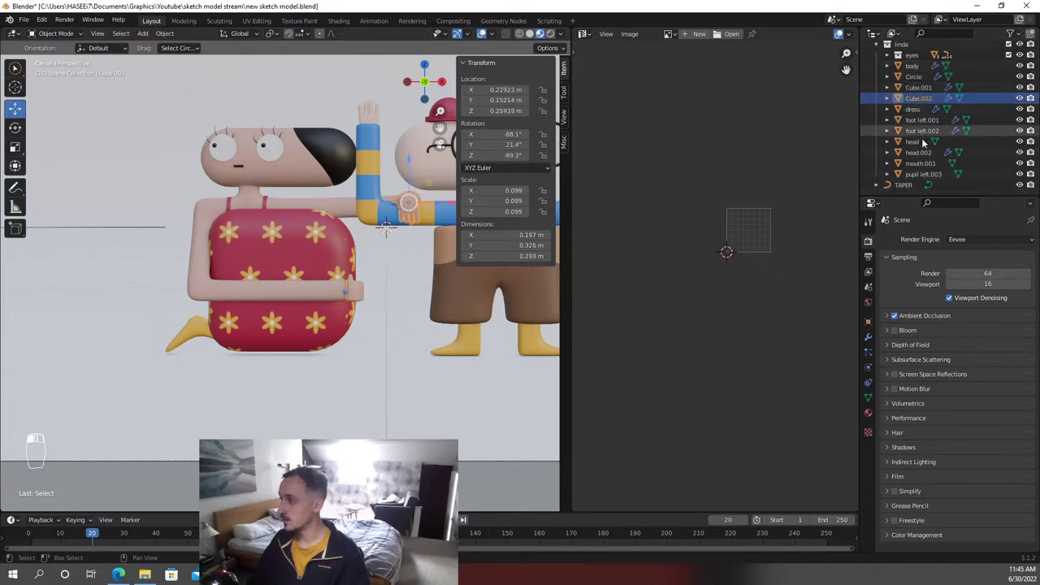
Select the backdrop Plane, nudge it up along Z and check framing through the camera
click(1026, 56)
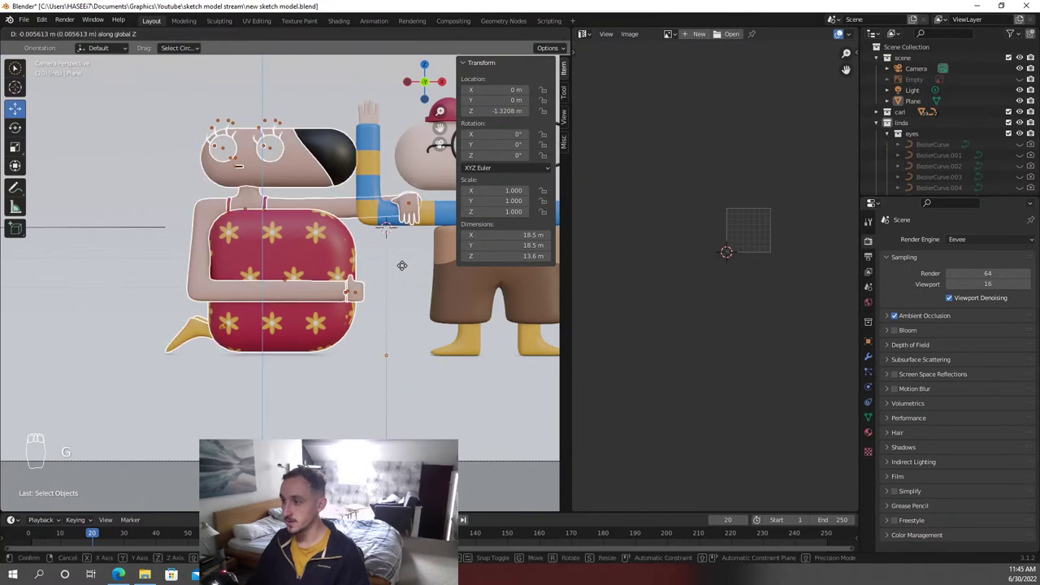
key(g)
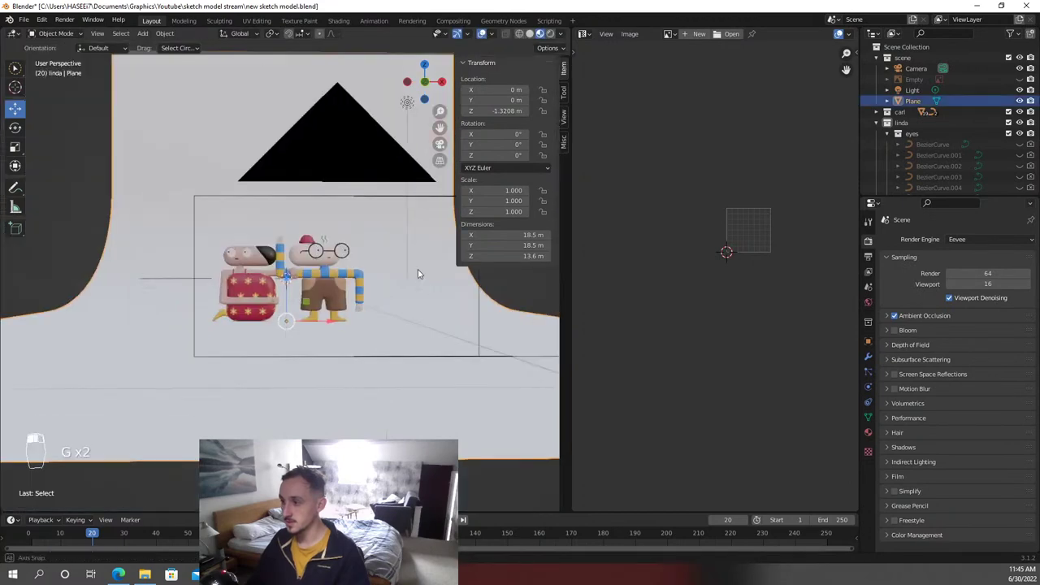
key(ctrl+s)
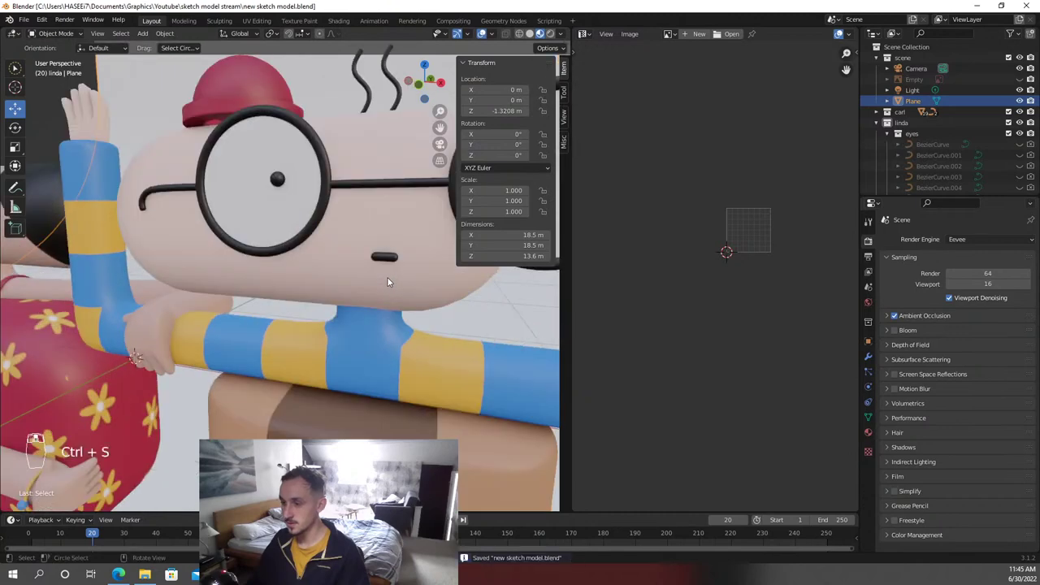
key(KP_0)
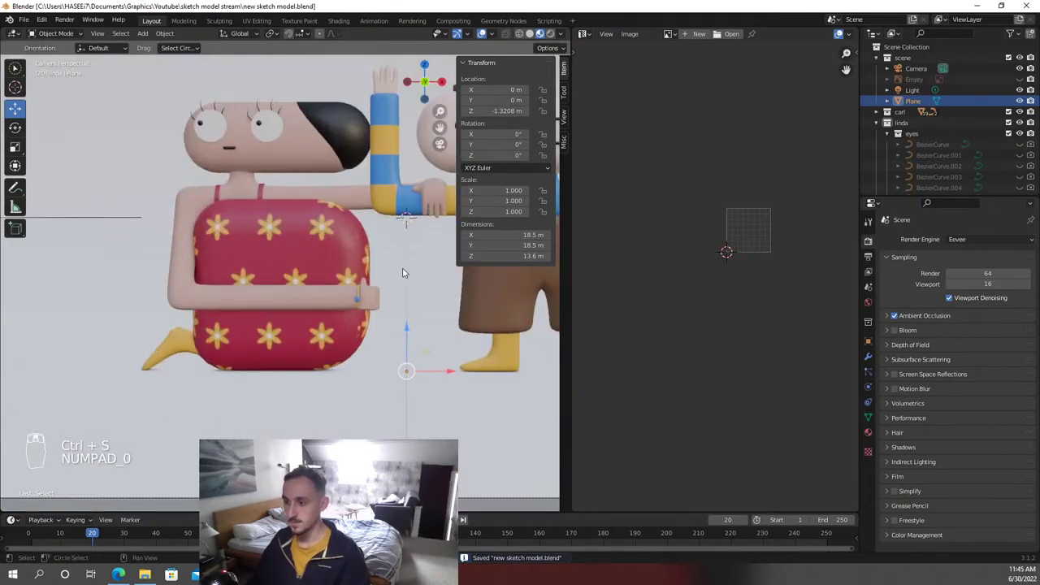
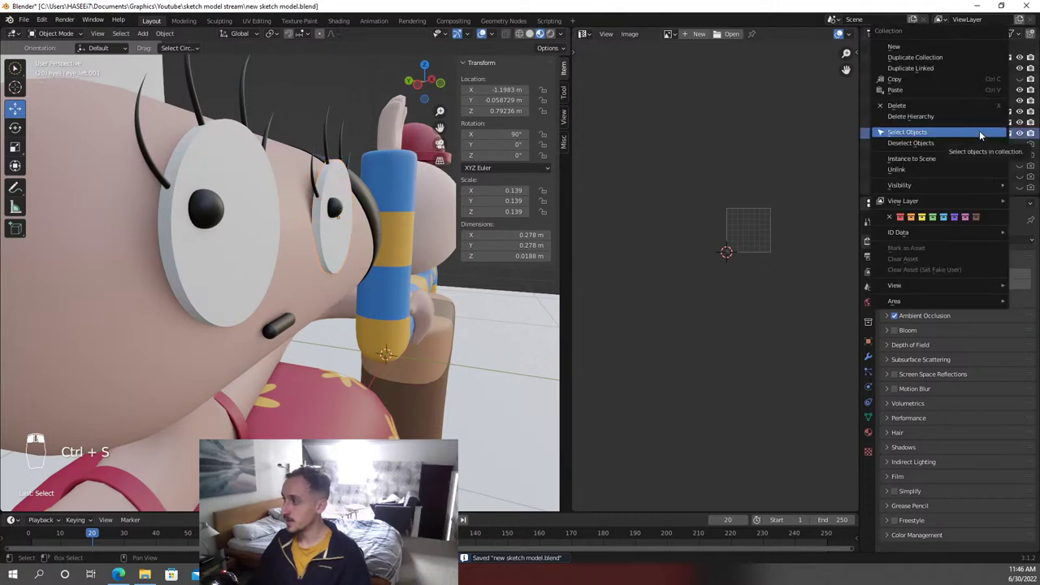
Pull the view back around Linda's head and browse the Outliner toward the HAIR BOOL object
drag(986, 132, 390, 281)
drag(389, 281, 392, 294)
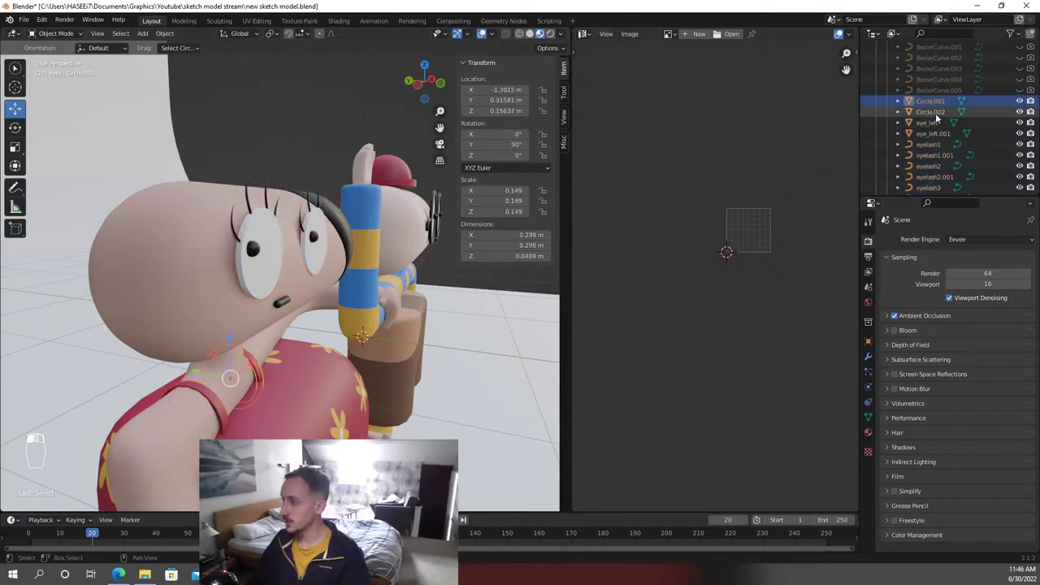
drag(942, 115, 926, 70)
drag(1020, 44, 1026, 46)
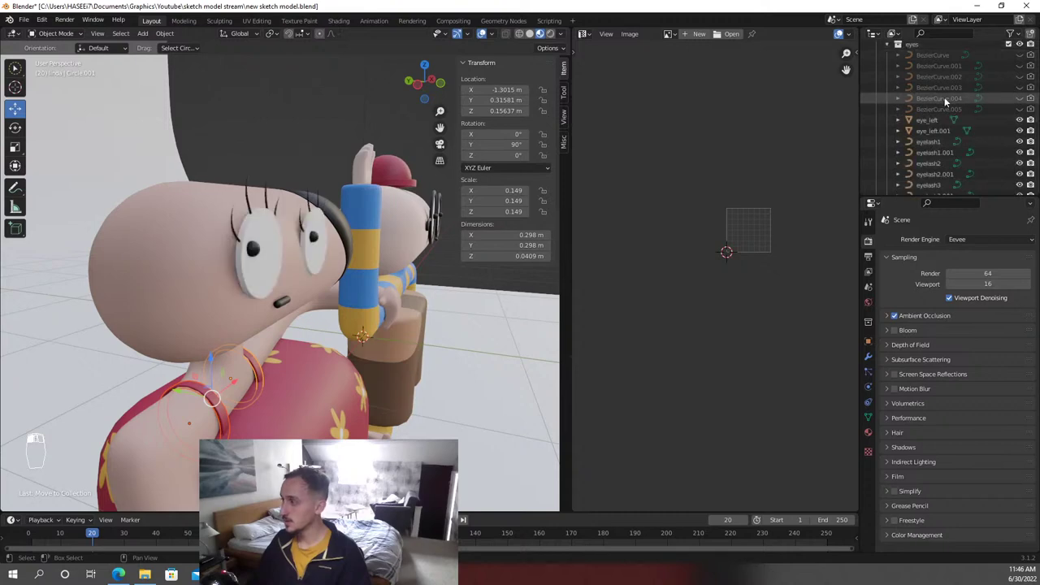
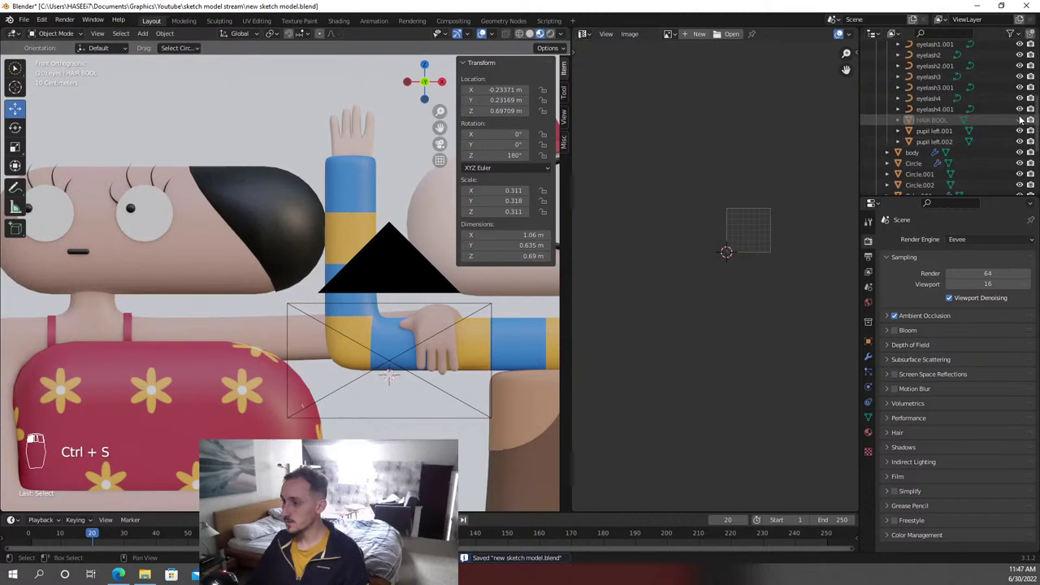
Bring Linda's hair into front orthographic view and start adjusting the HAIR BOOL cutter
drag(302, 217, 321, 240)
key(KP_1)
key(s)
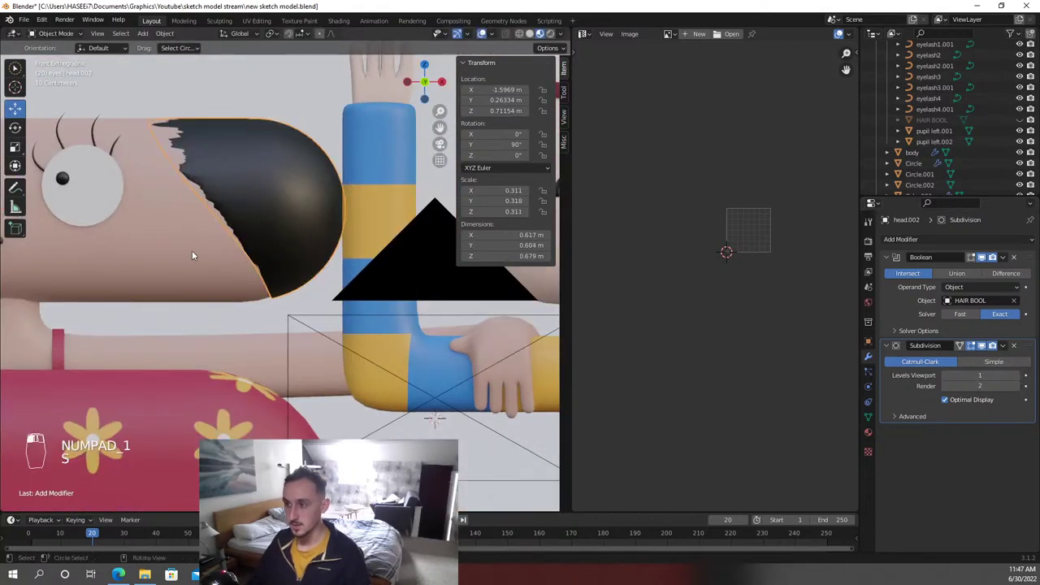
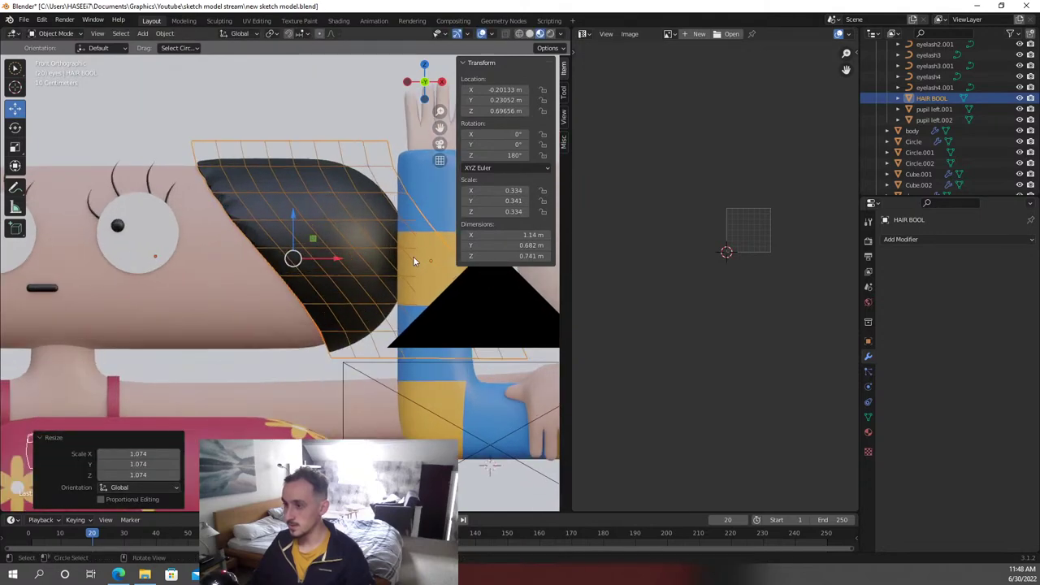
drag(302, 306, 183, 124)
key(ctrl+r)
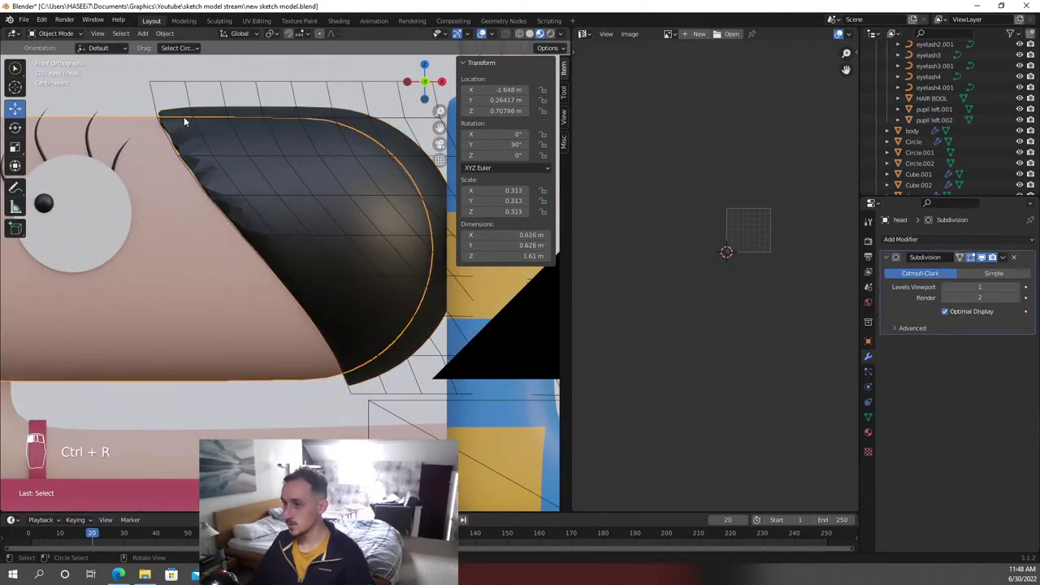
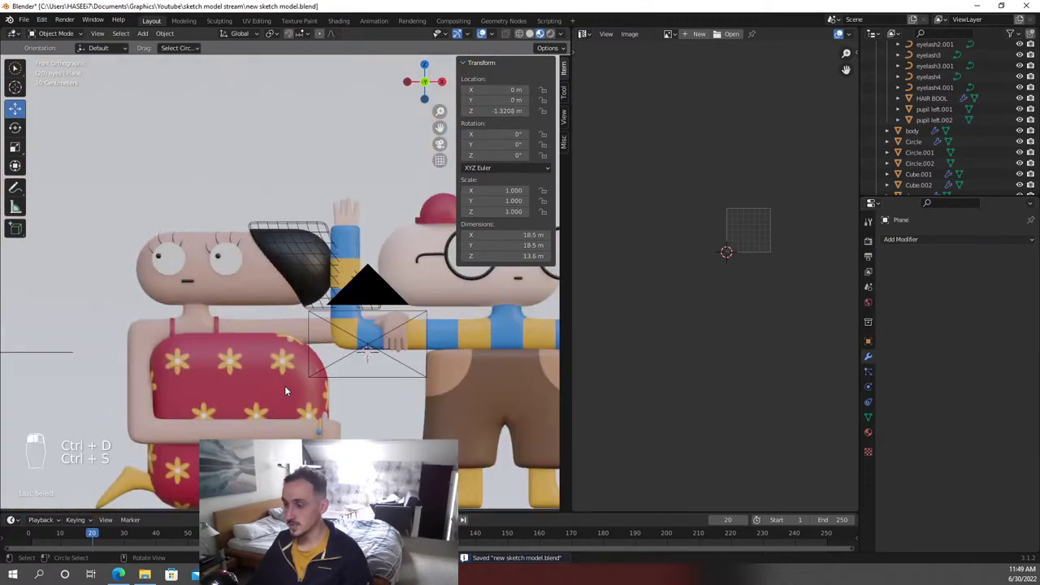
Toggle viewport shading and give the HAIR BOOL cutter two levels of subdivision
key(z)
key(z)
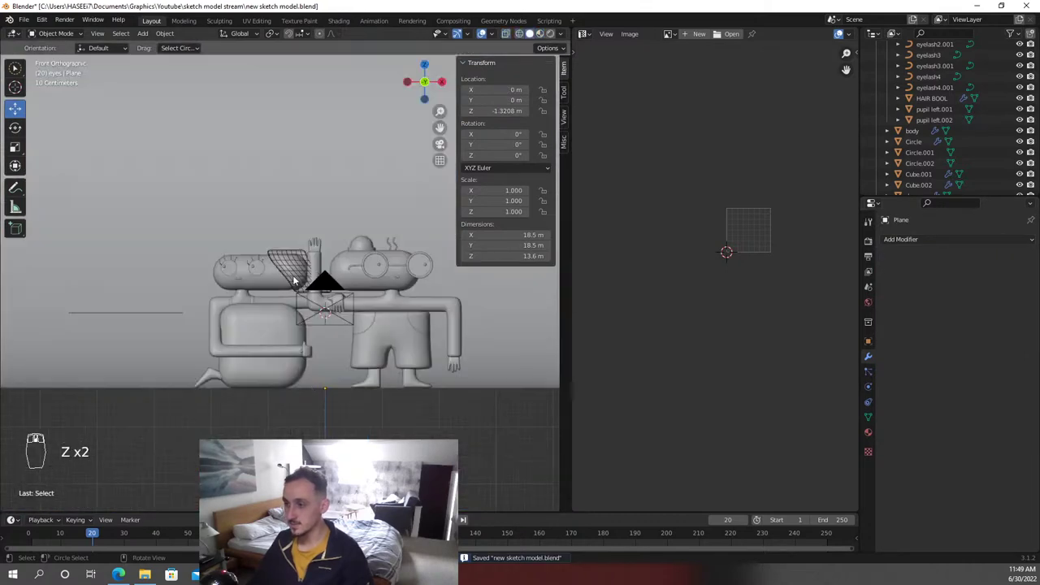
key(z)
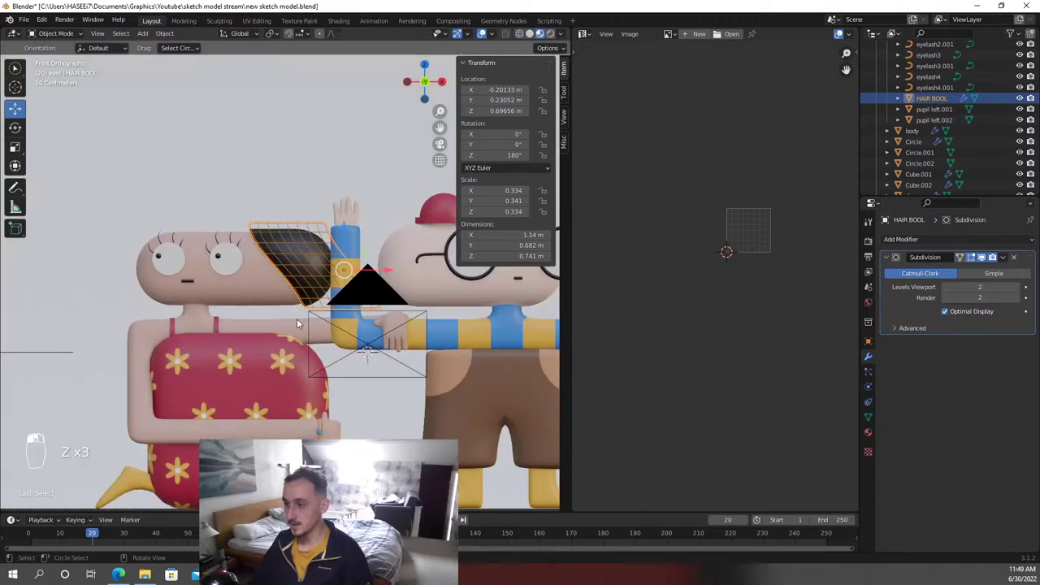
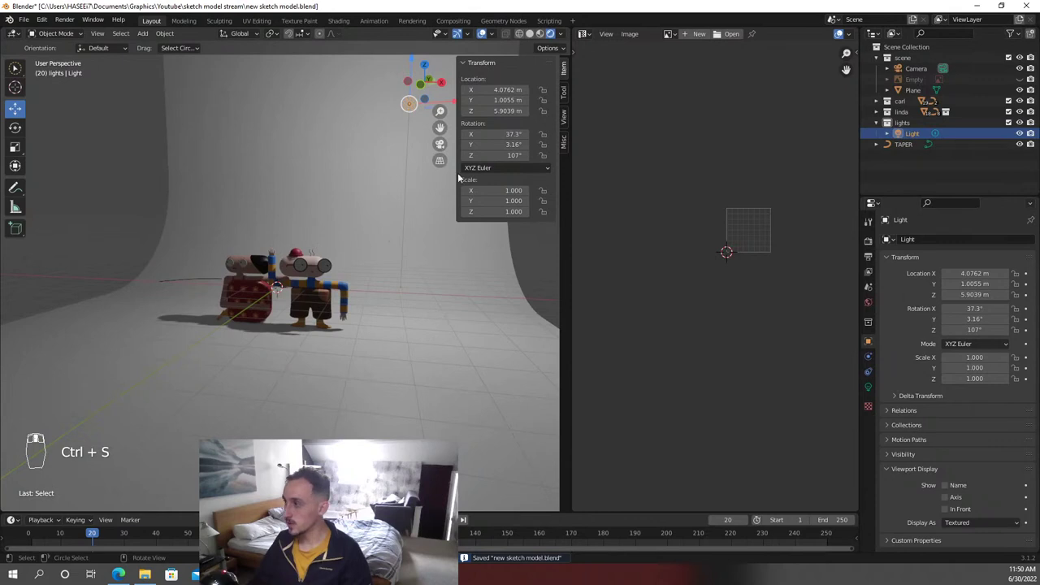
Add an Area light above Linda and Carl via Shift+A, orbit to check it and save
drag(930, 95, 358, 239)
key(shift+a)
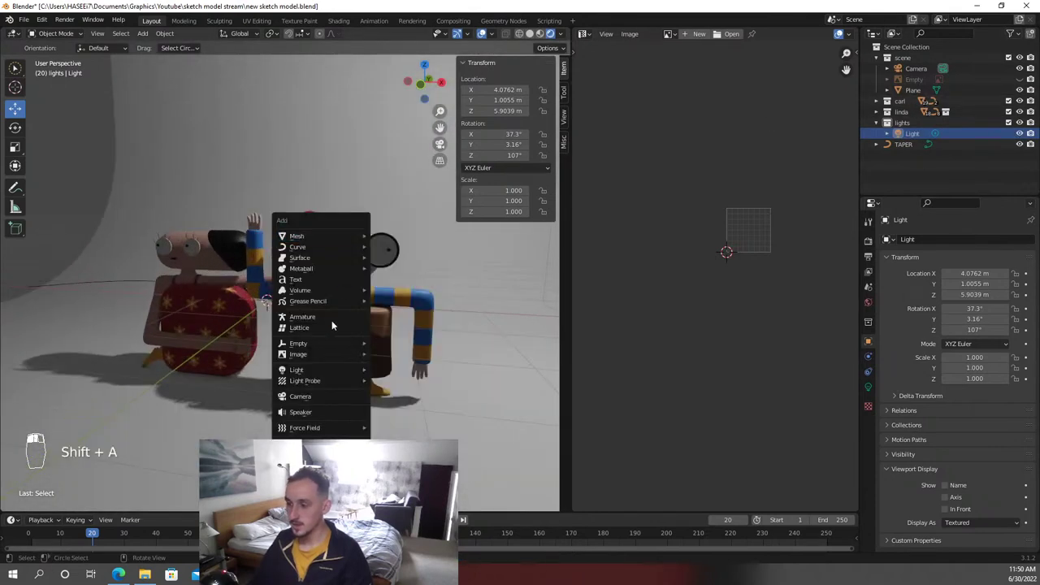
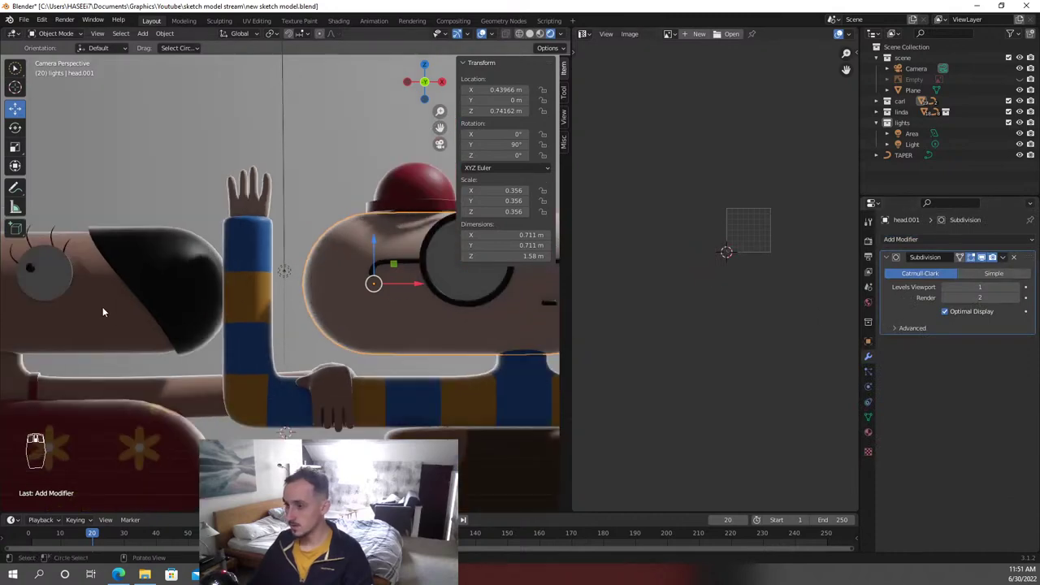
drag(111, 306, 472, 350)
key(ctrl+s)
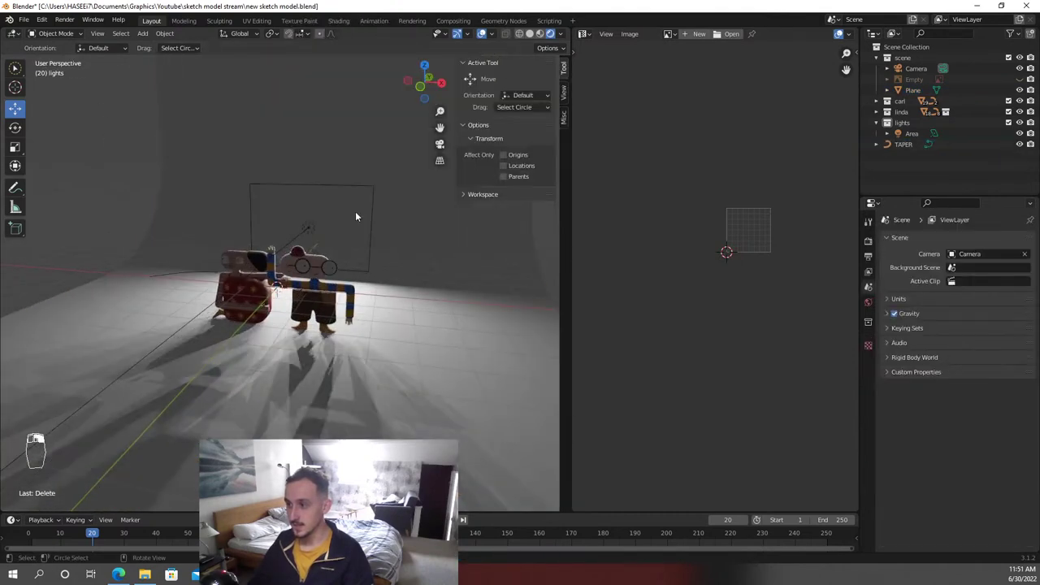
Add a second Area light from the camera view, angle it toward the characters and edit its power
key(KP_0)
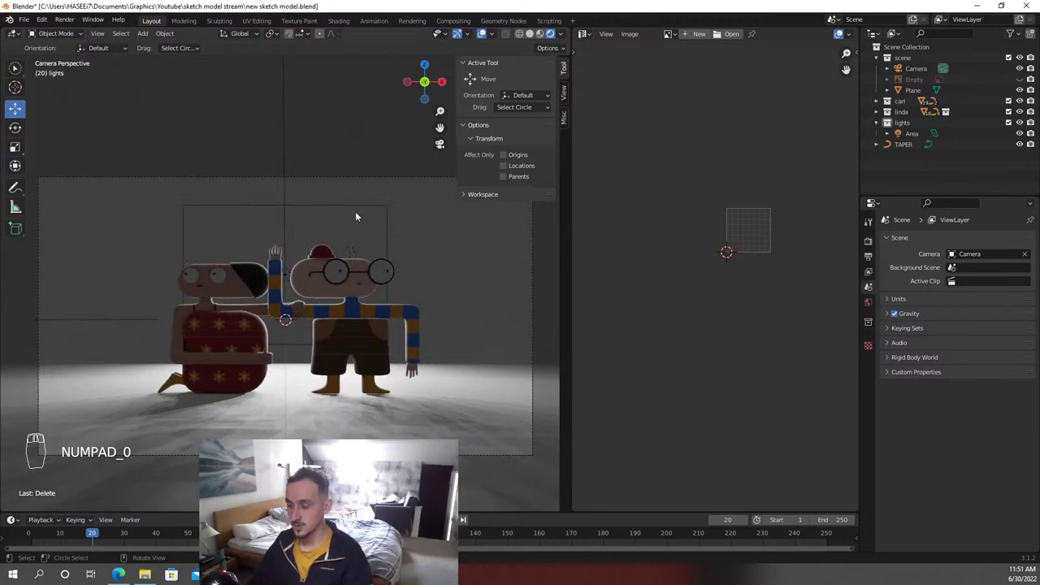
key(shift+a)
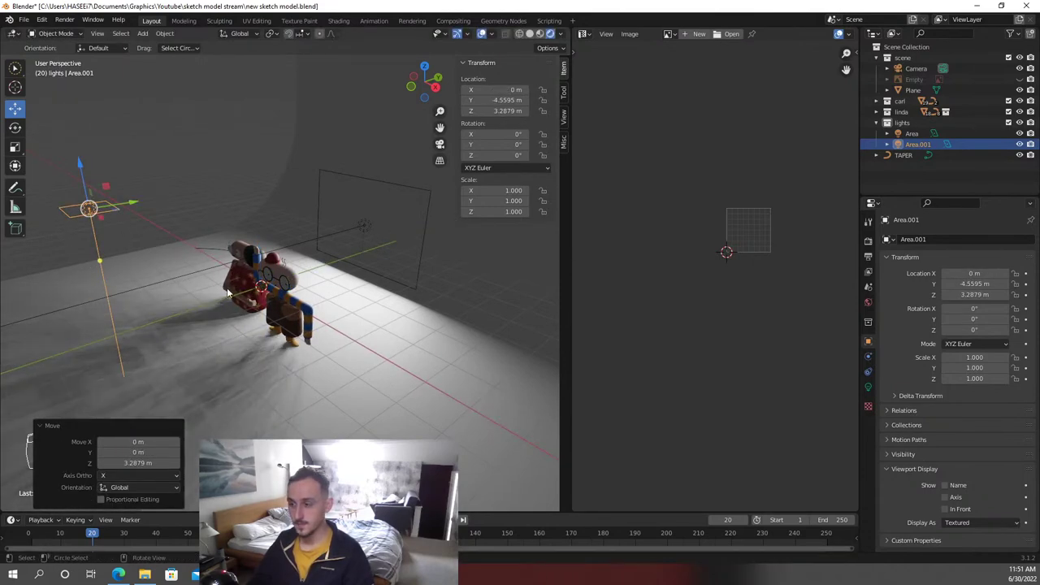
key(g)
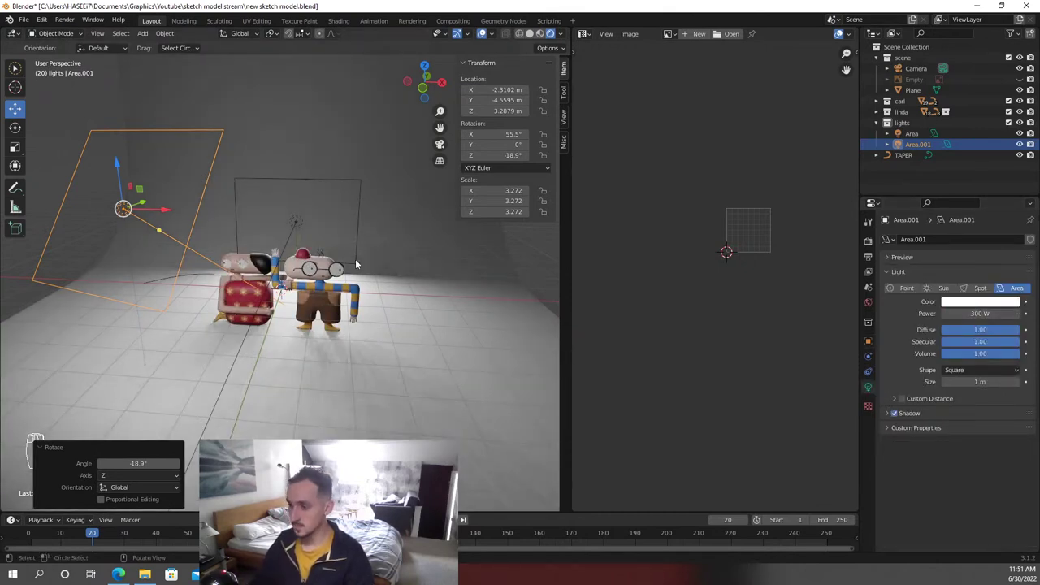
click(360, 261)
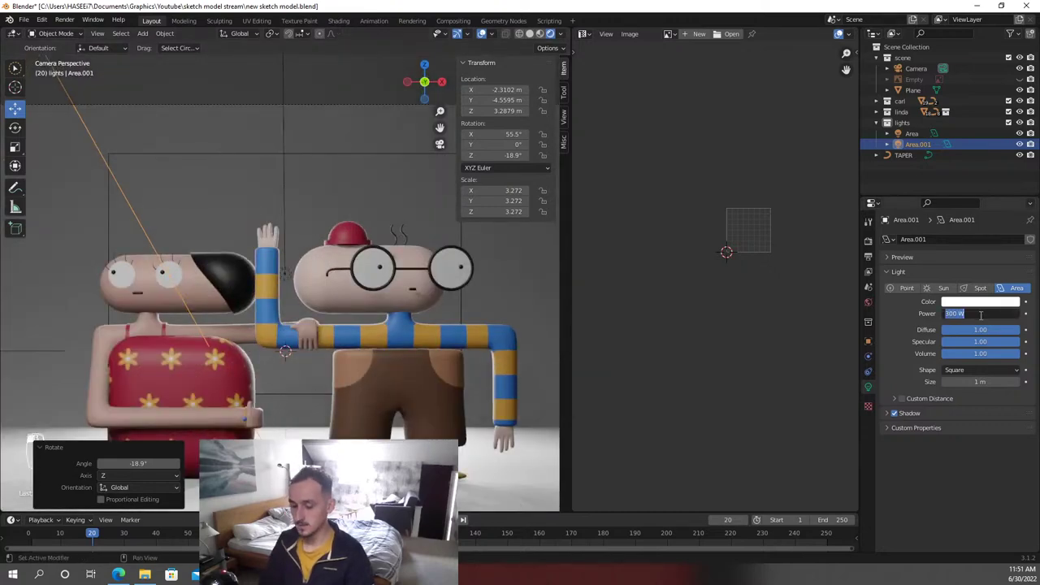
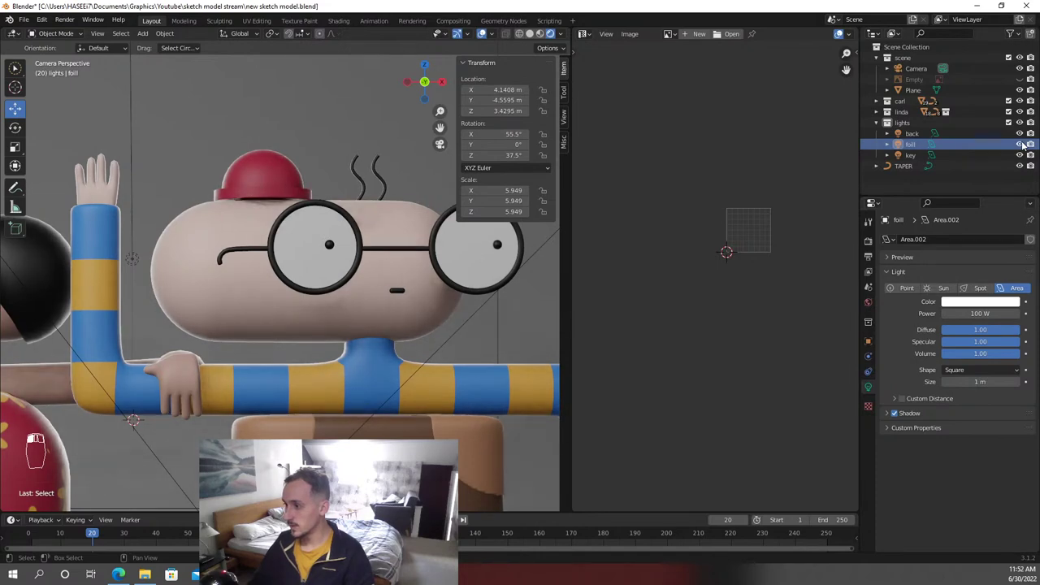
Save the file with the key, fill and back lights set up
key(ctrl+s)
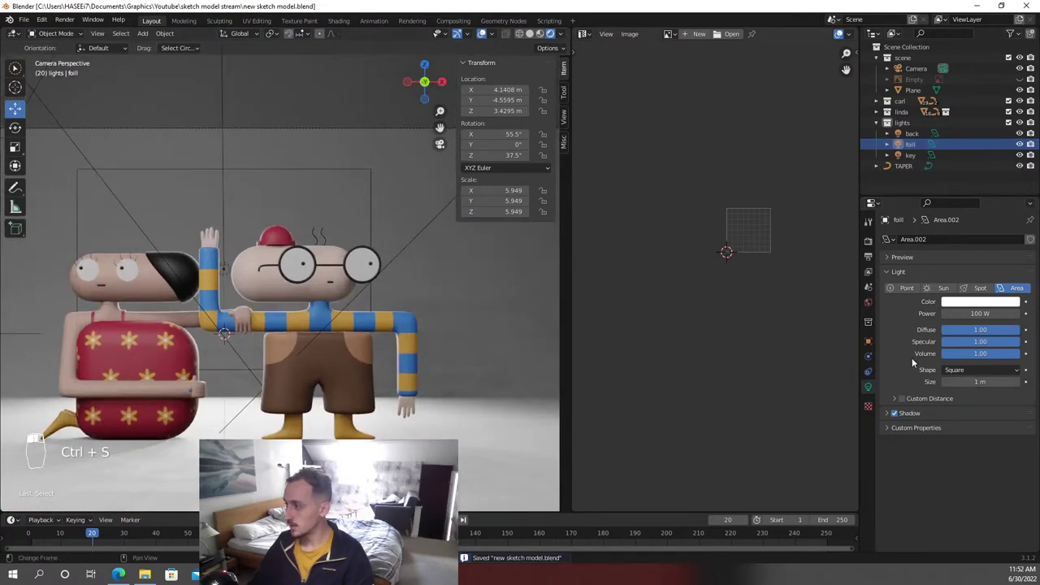
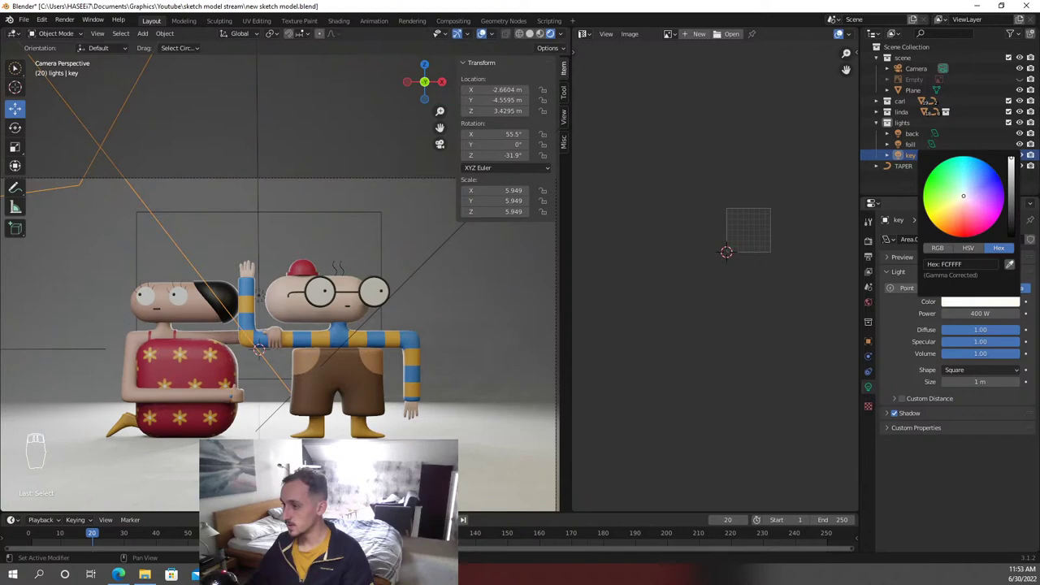
Drag the fill light's colour toward a warm yellow
drag(290, 392, 313, 332)
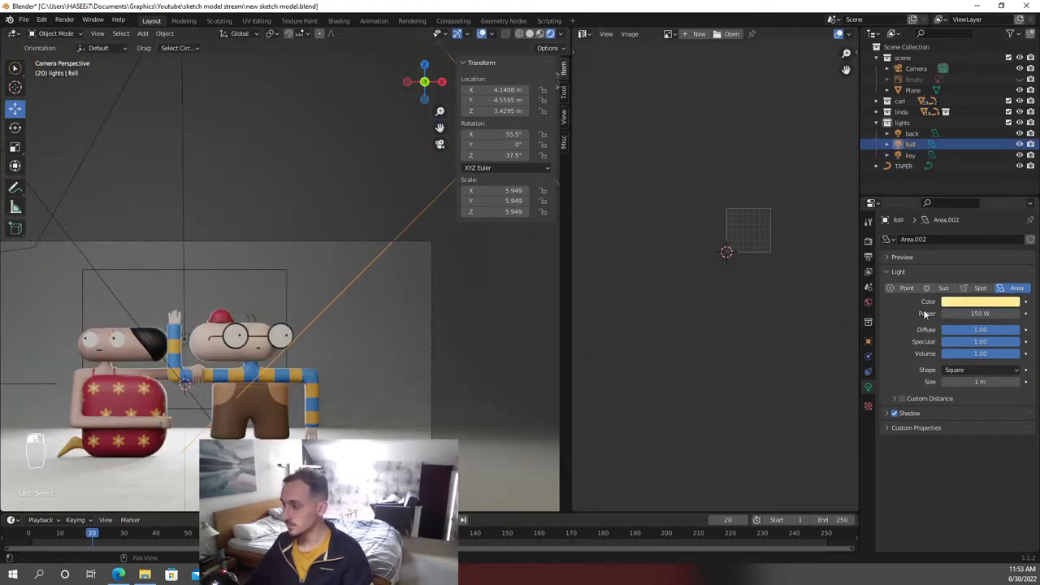
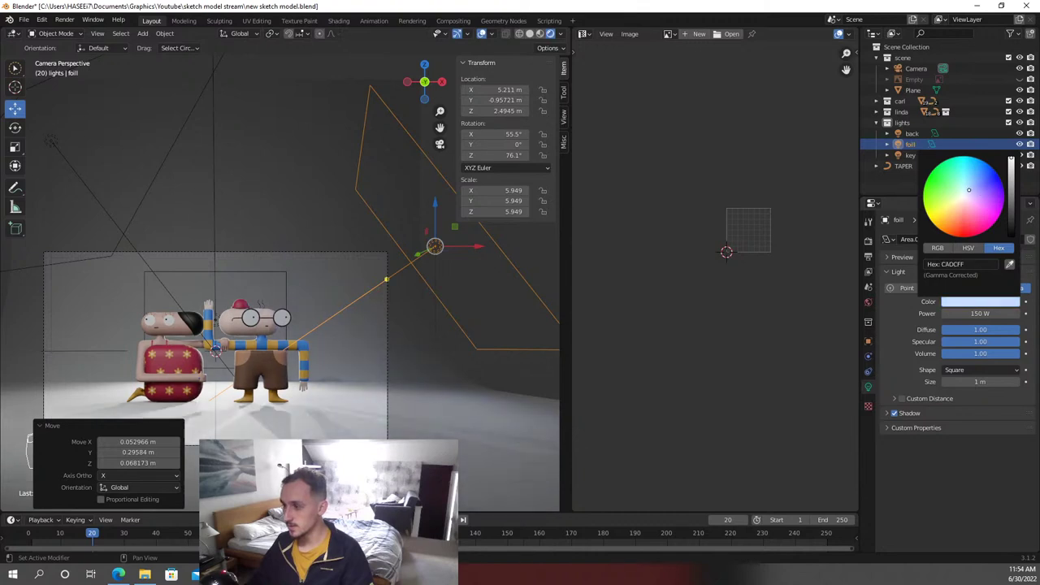
Reposition the fill light and set its Hex colour to FFFFFF white
key(ctrl+z)
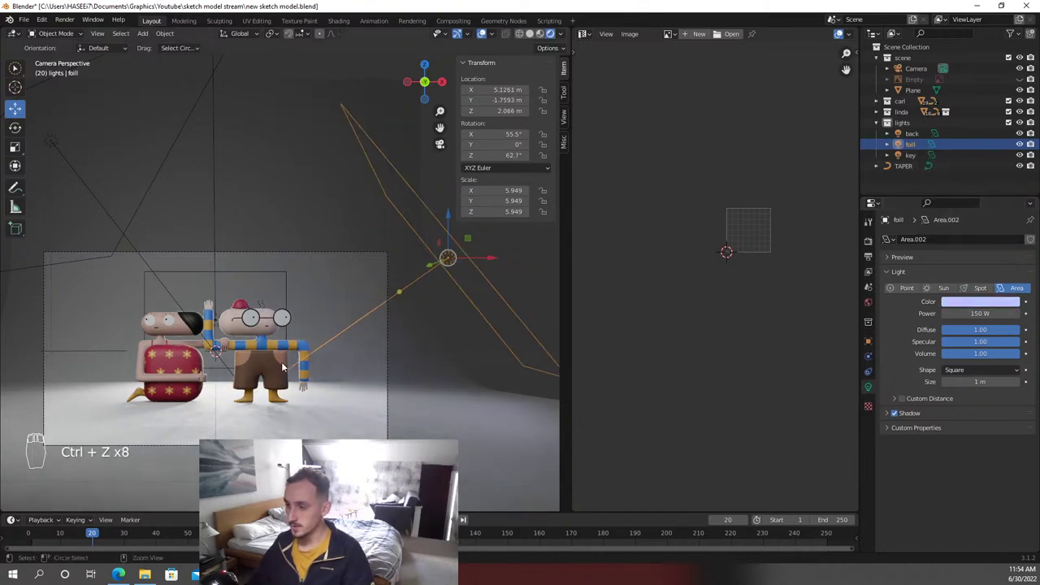
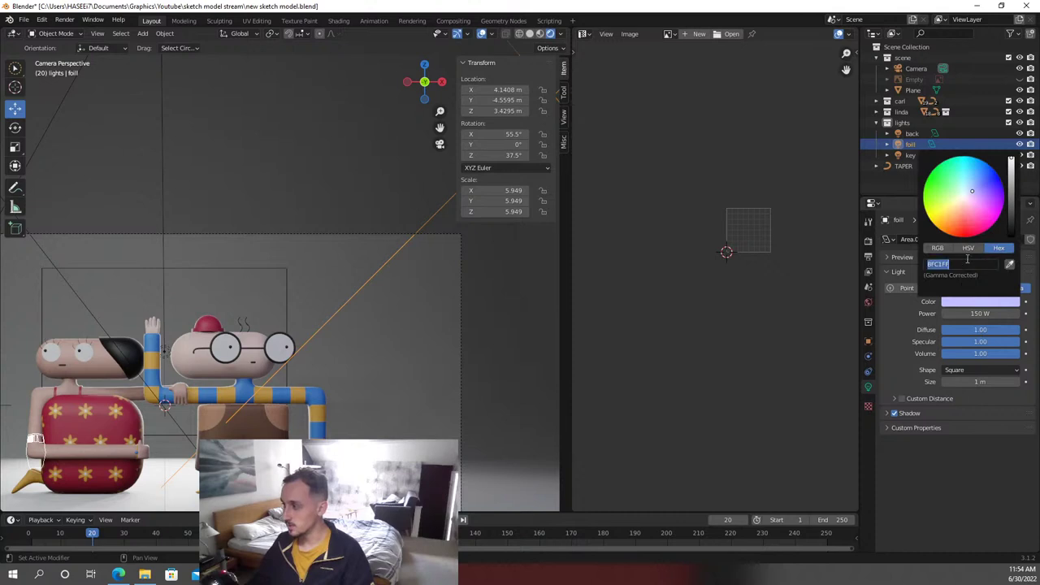
key(f)
key(f)
key(f)
key(f)
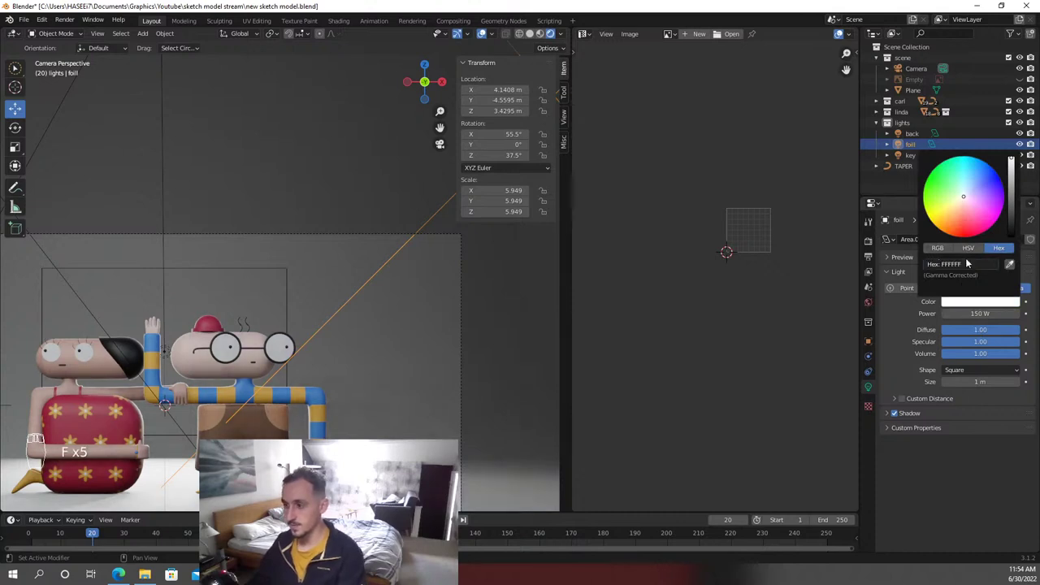
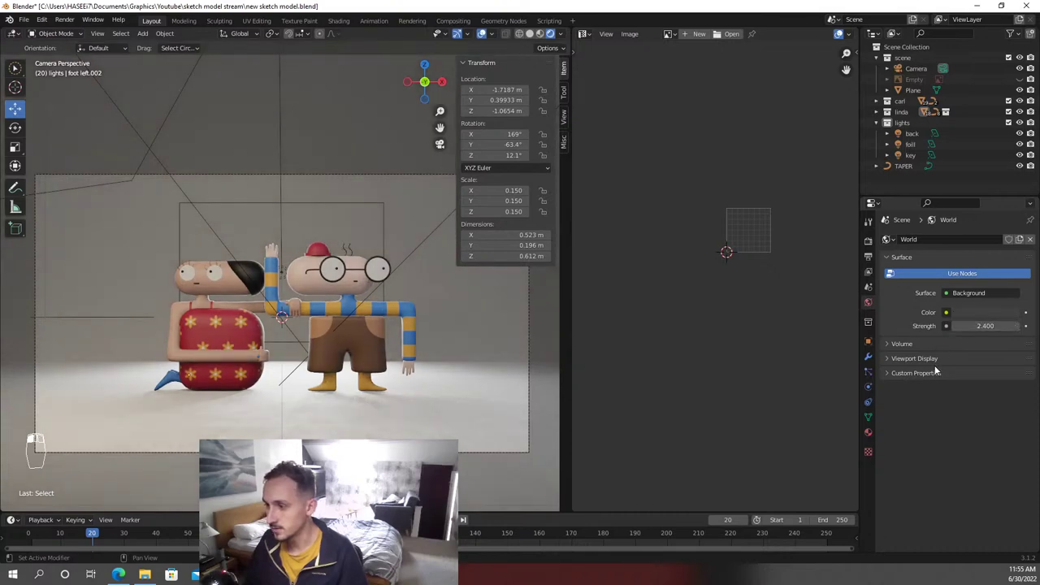
Undo the last change and save the file with the camera's depth of field enabled
key(ctrl+z)
key(ctrl+s)
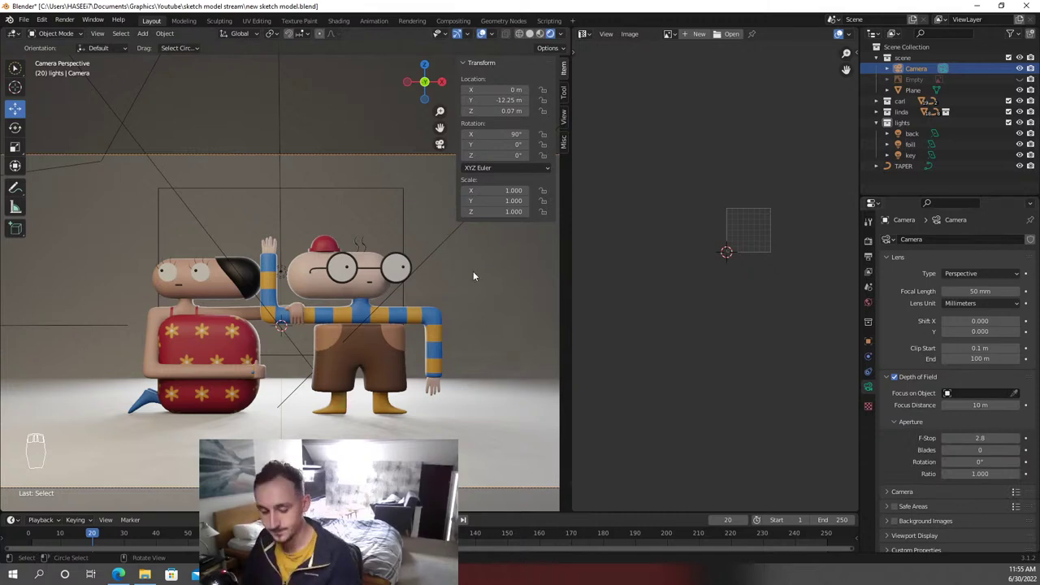
Pull the view back over the backdrop and undo an accidentally added lattice object
drag(398, 172, 412, 195)
key(shift+s)
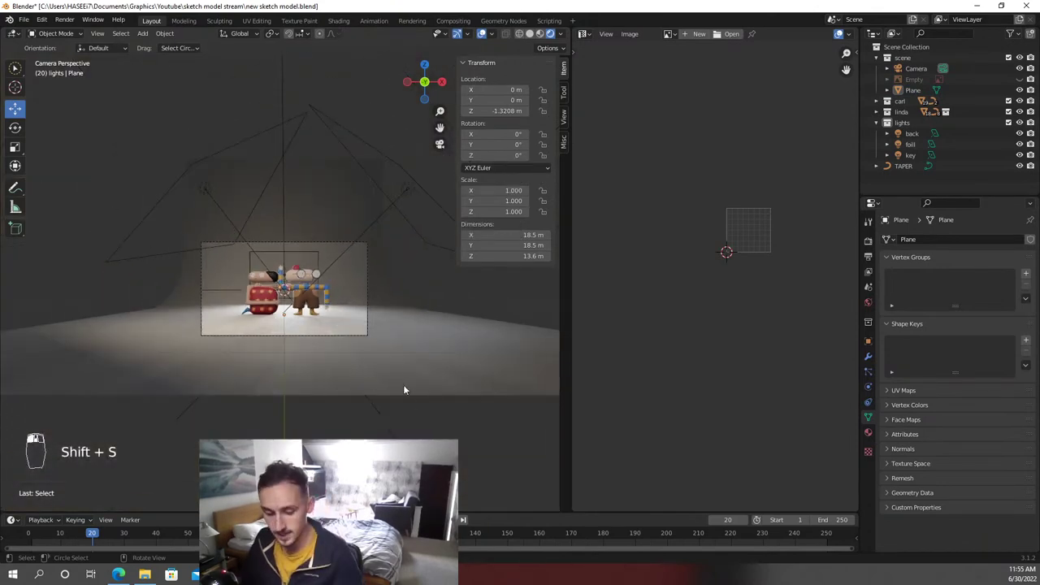
key(shift+a)
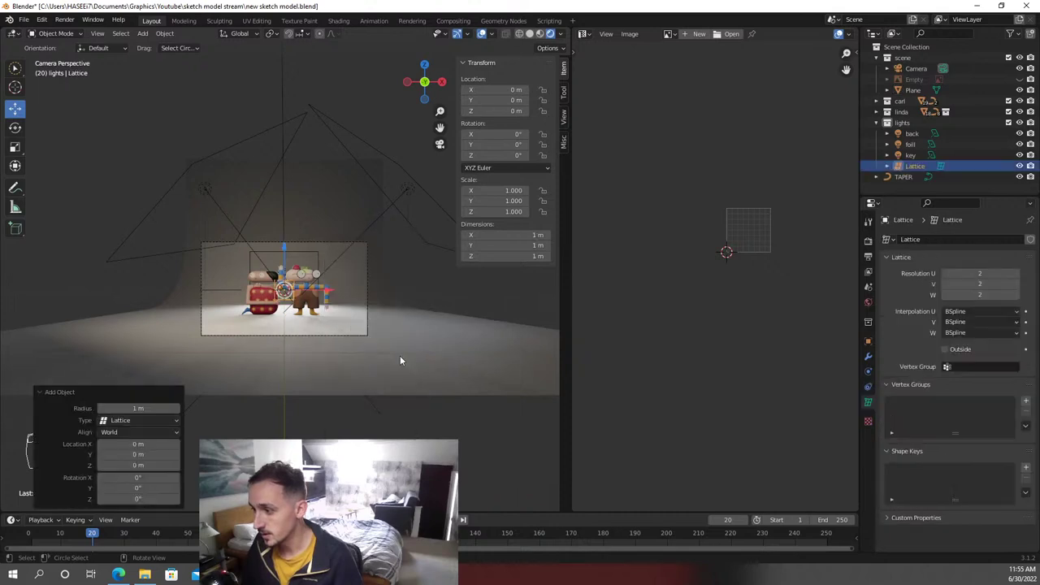
key(ctrl+z)
key(shift+a)
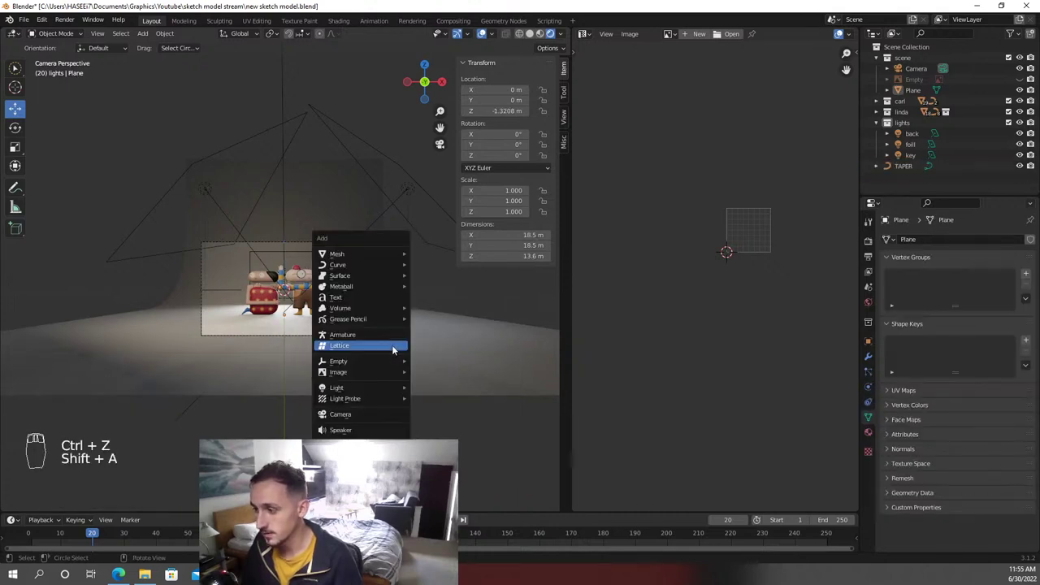
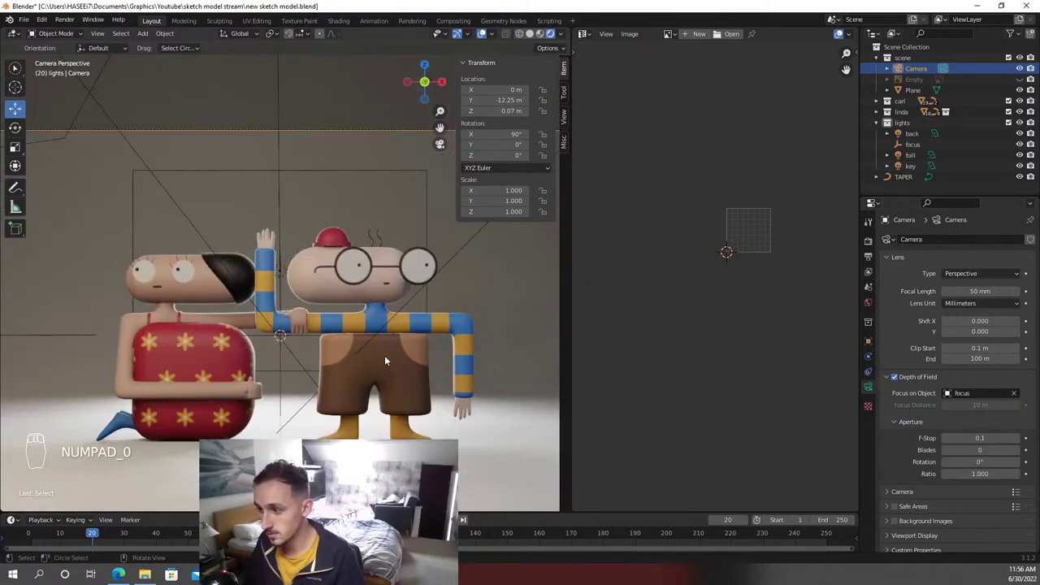
Save the .blend file with the camera focused on the focus empty
key(ctrl+s)
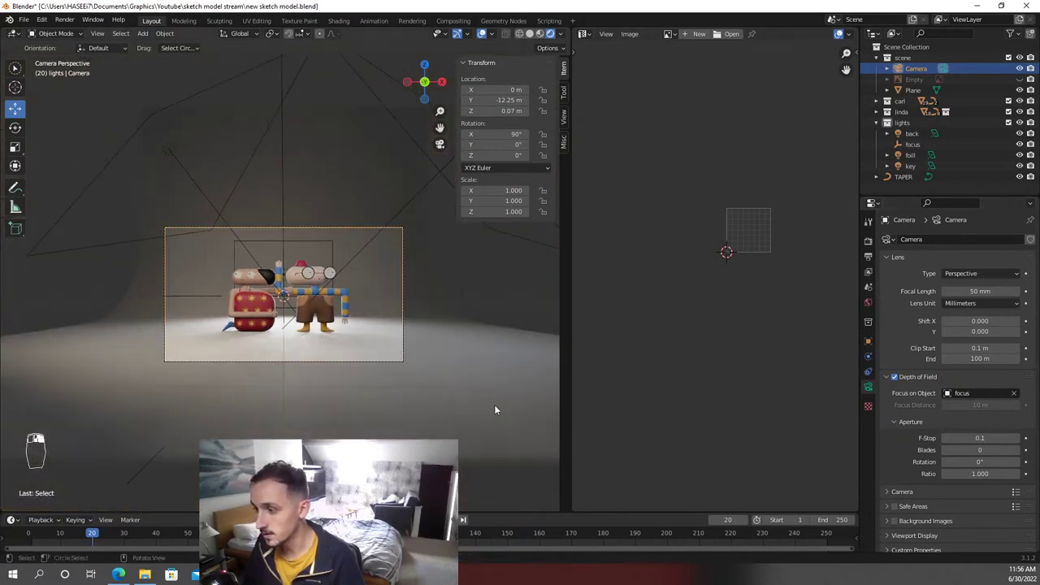
key(ctrl+s)
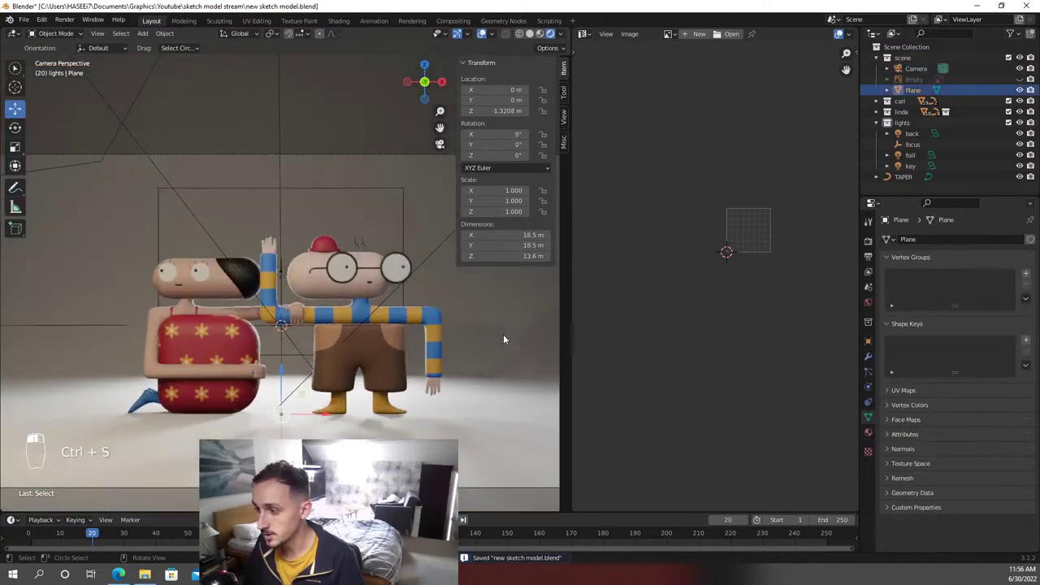
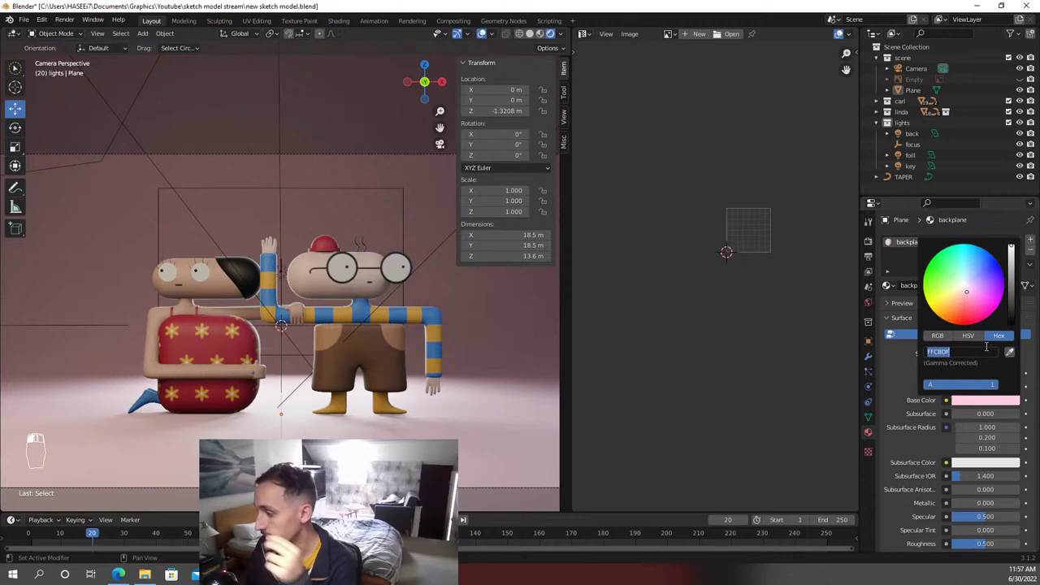
Assign the blue Material.003 to the curved backdrop in place of the pink one
key(f)
key(f)
key(f)
key(f)
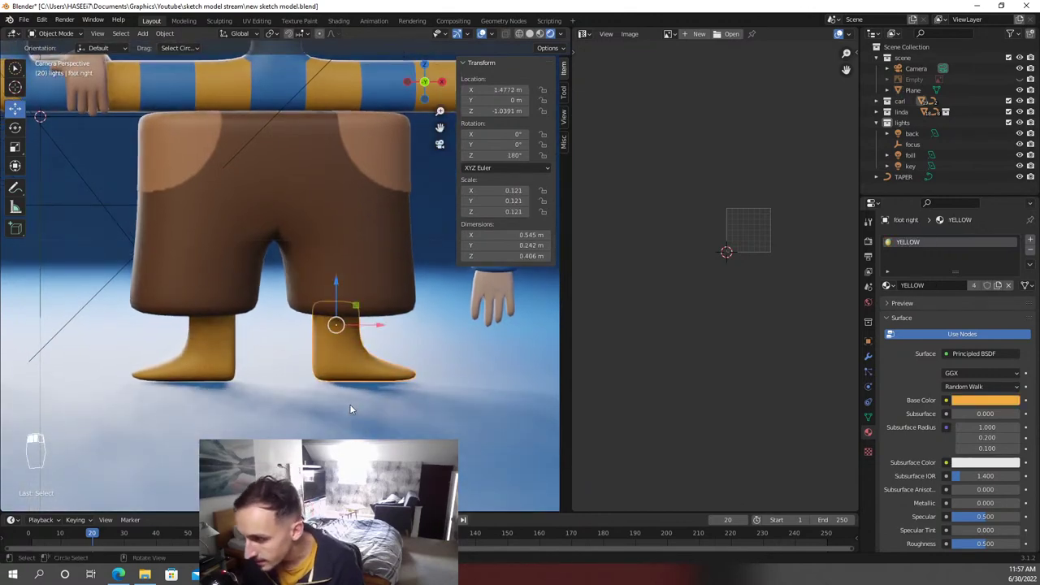
Nudge the backdrop plane slightly higher, return to camera view and save the file
key(g)
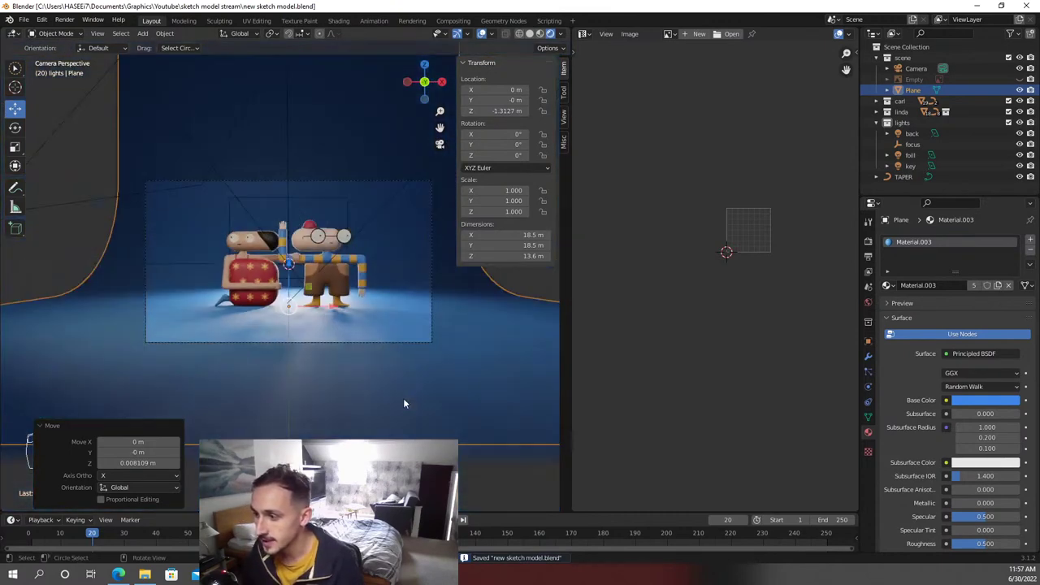
key(KP_0)
key(ctrl+s)
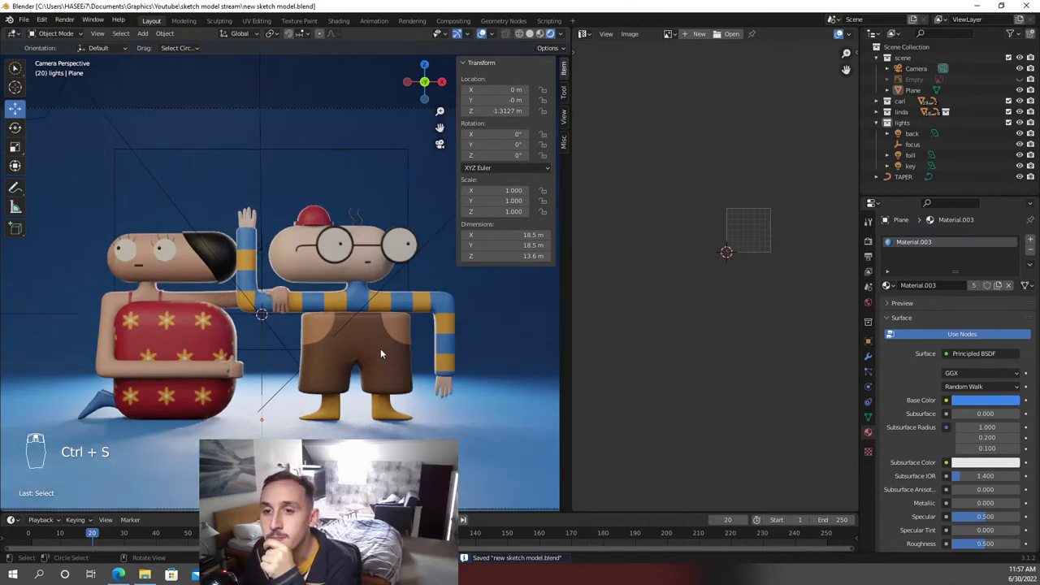
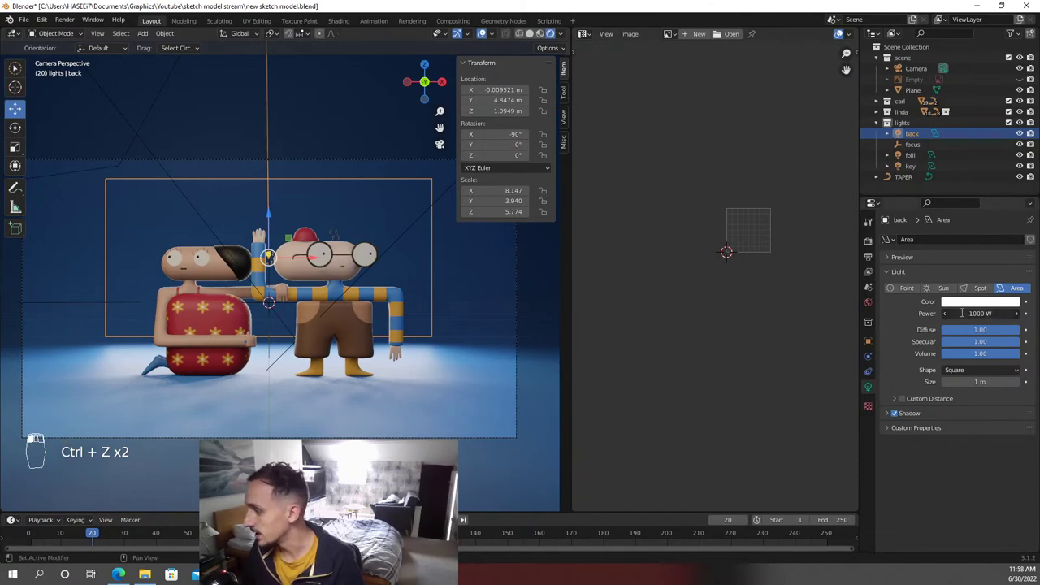
Cancel the back light's power edit, keeping it at 1000 W, and save the file
key(KP_0)
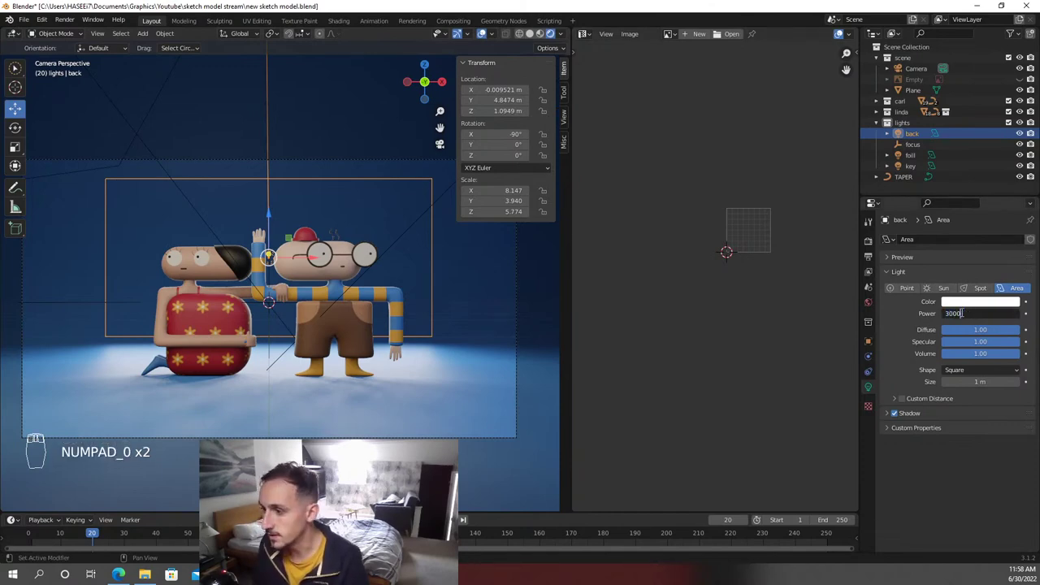
key(ctrl+z)
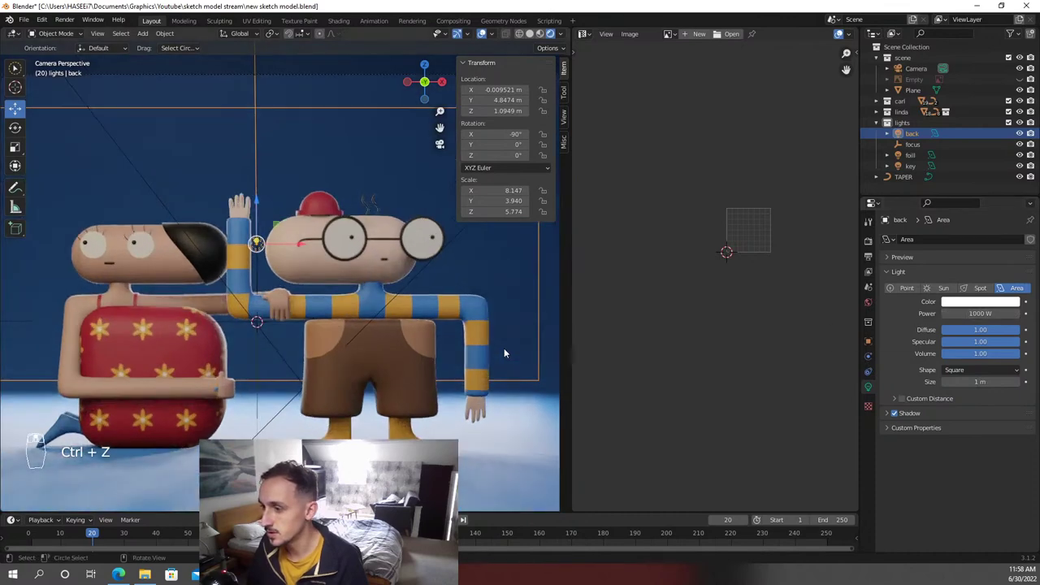
key(ctrl+s)
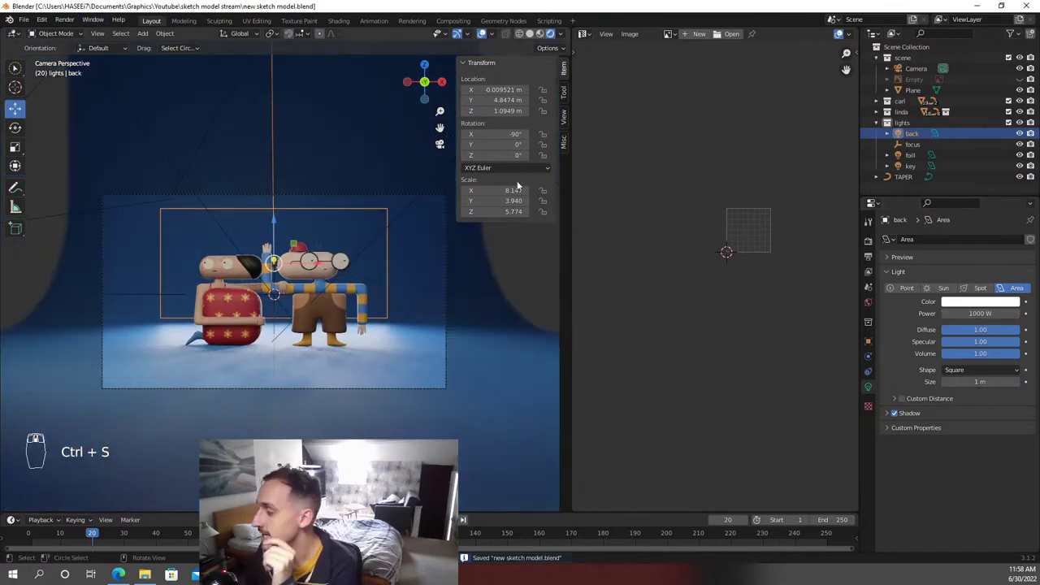
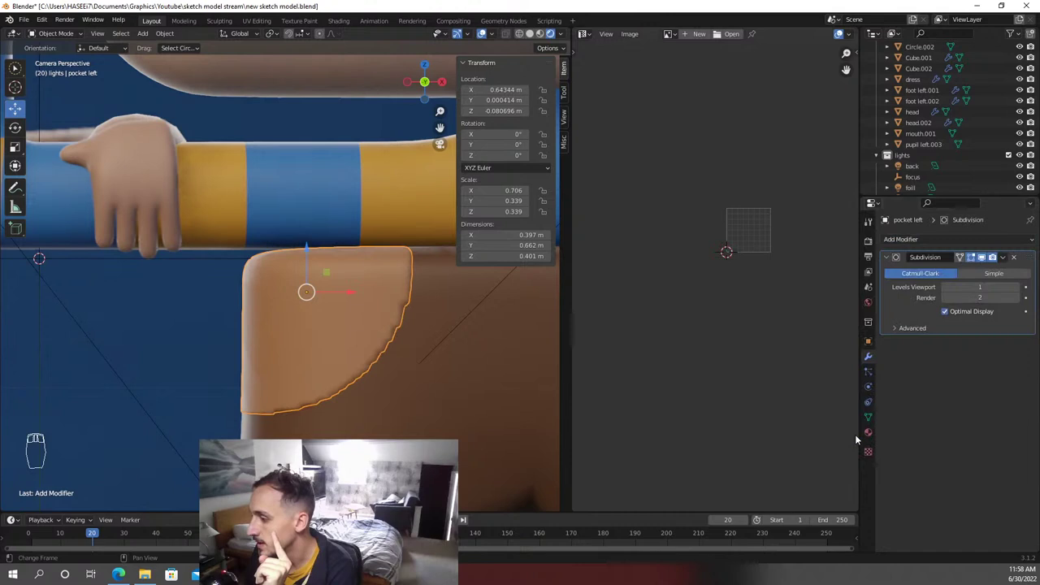
Remove the Subdivision modifier from Carl's left pocket, frame both characters in camera view and save
key(ctrl+z)
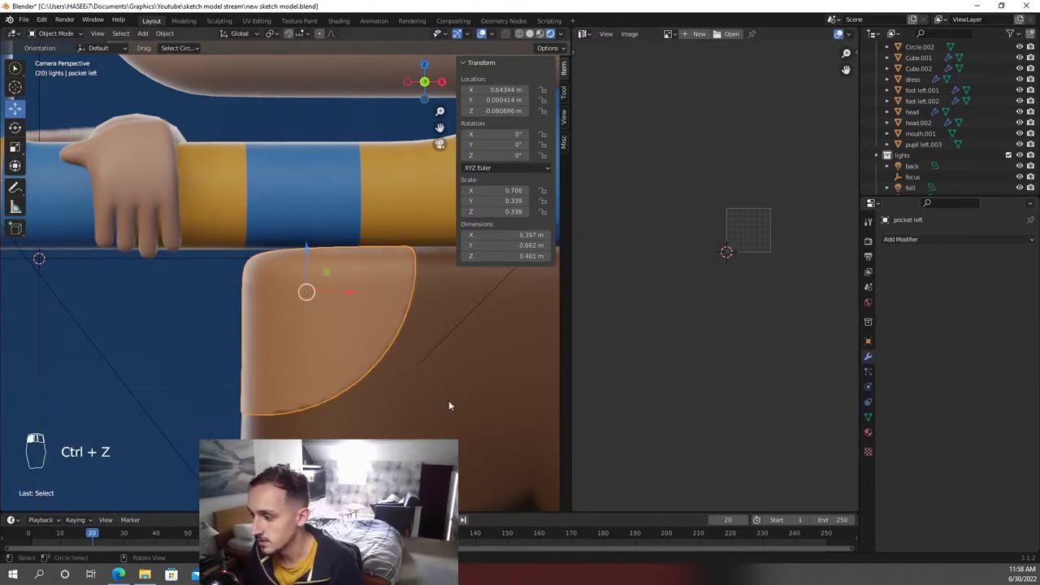
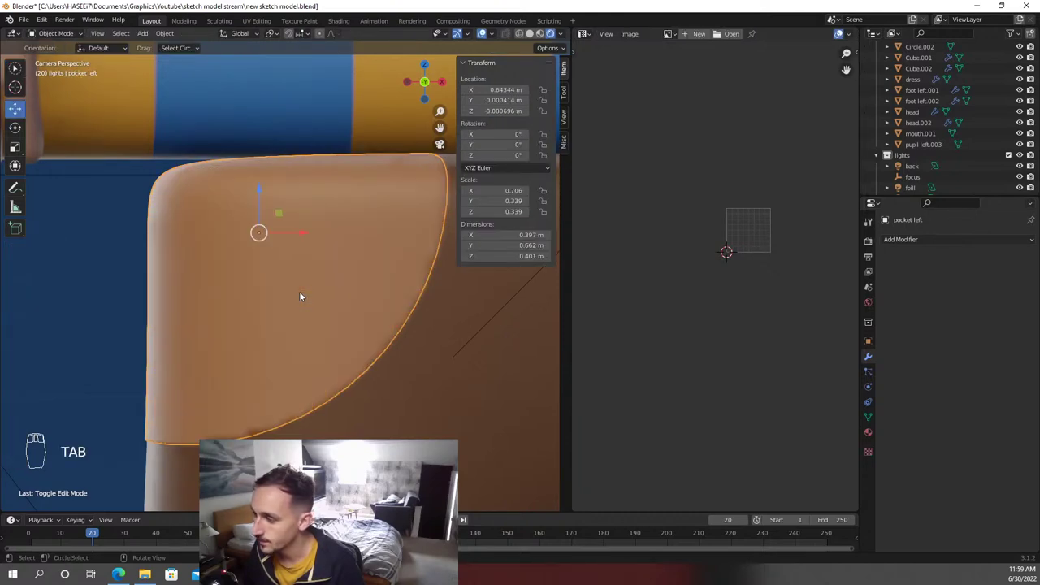
drag(375, 309, 164, 284)
key(KP_0)
key(ctrl+s)
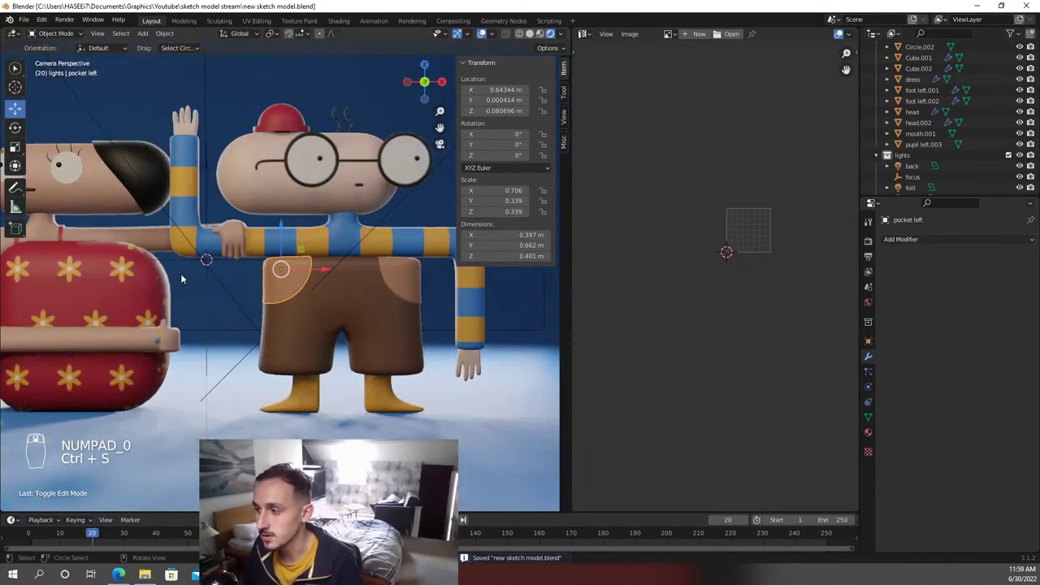
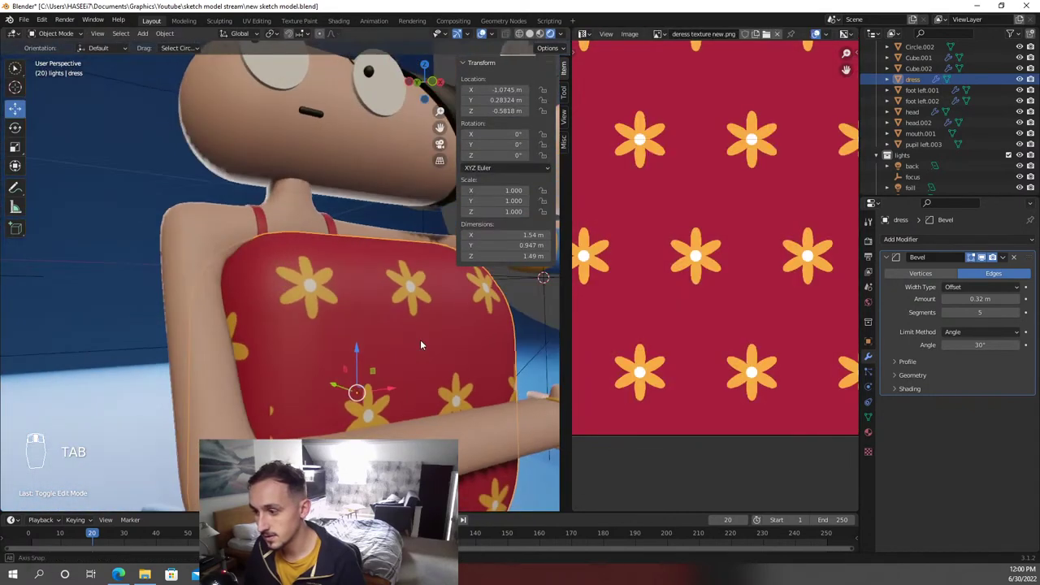
Edit Linda's dress and rescale its UV island to resize the flower pattern
key(Tab)
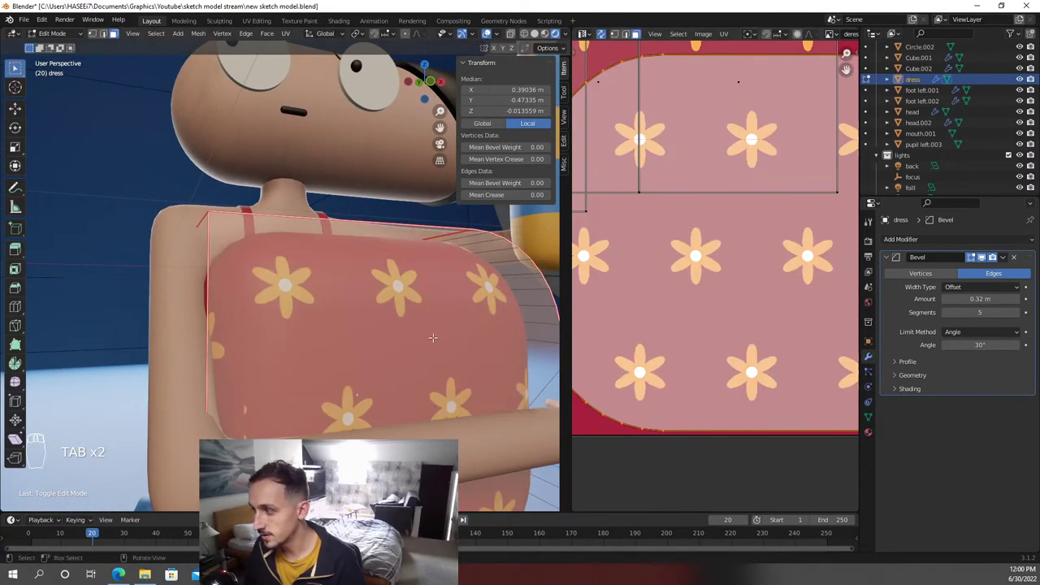
key(ctrl+z)
key(ctrl+z)
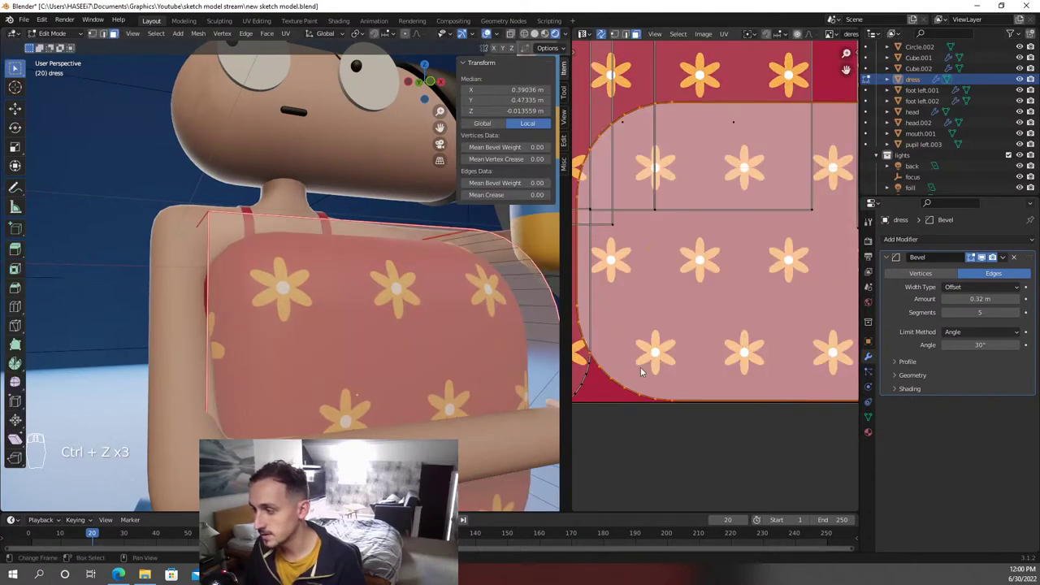
key(s)
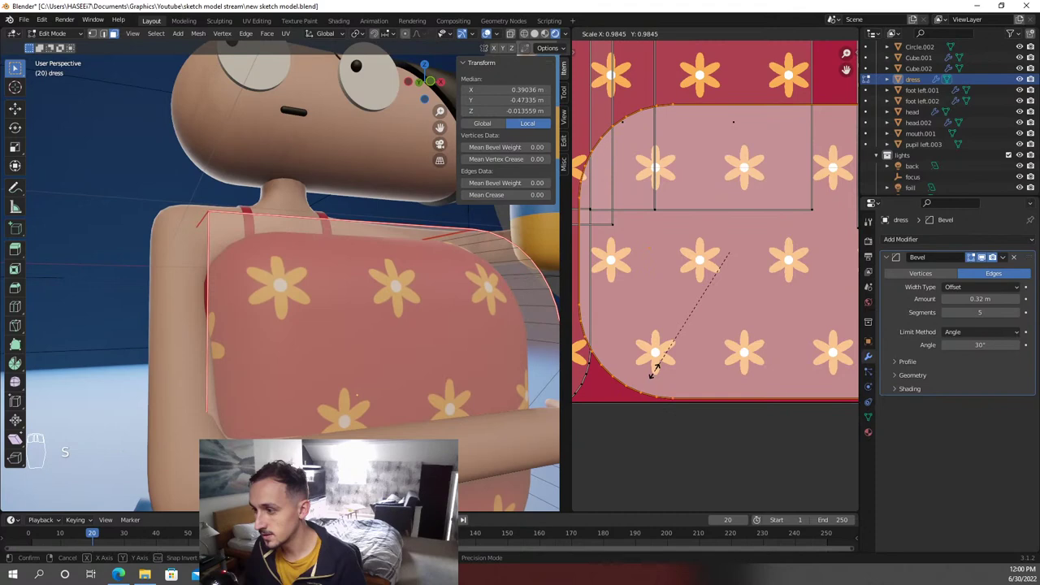
key(s)
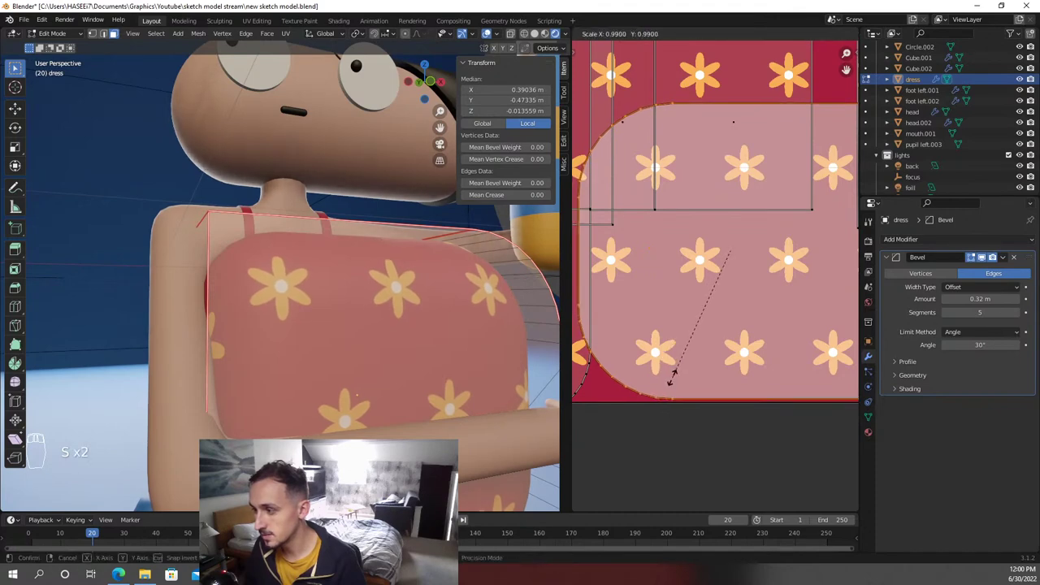
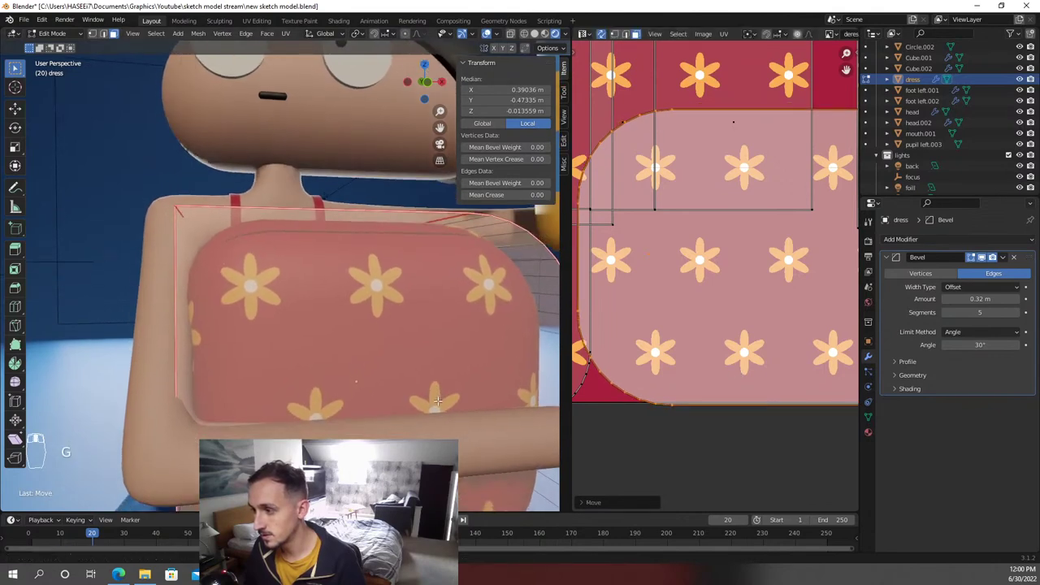
key(ctrl+z)
key(s)
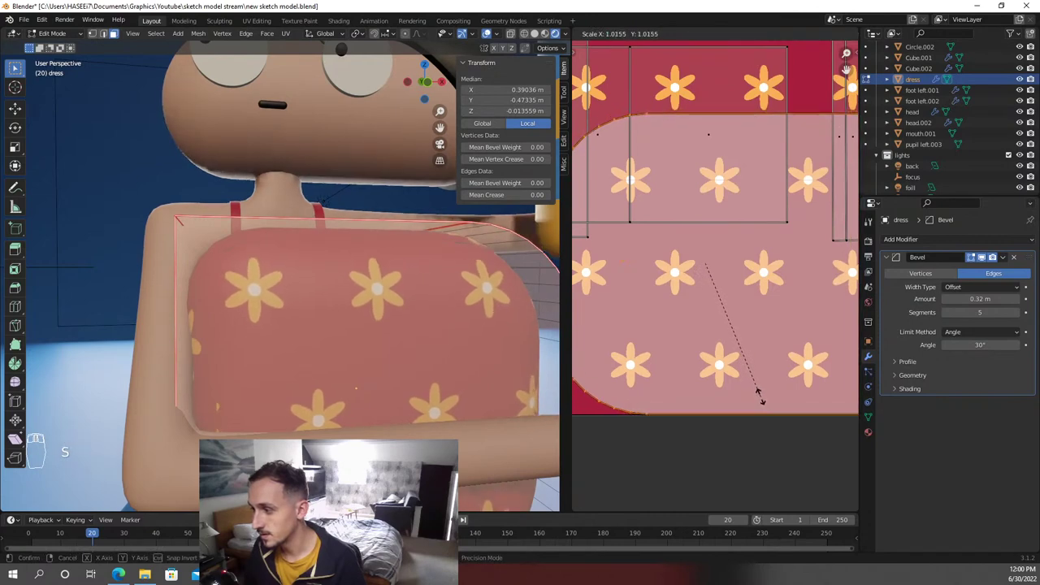
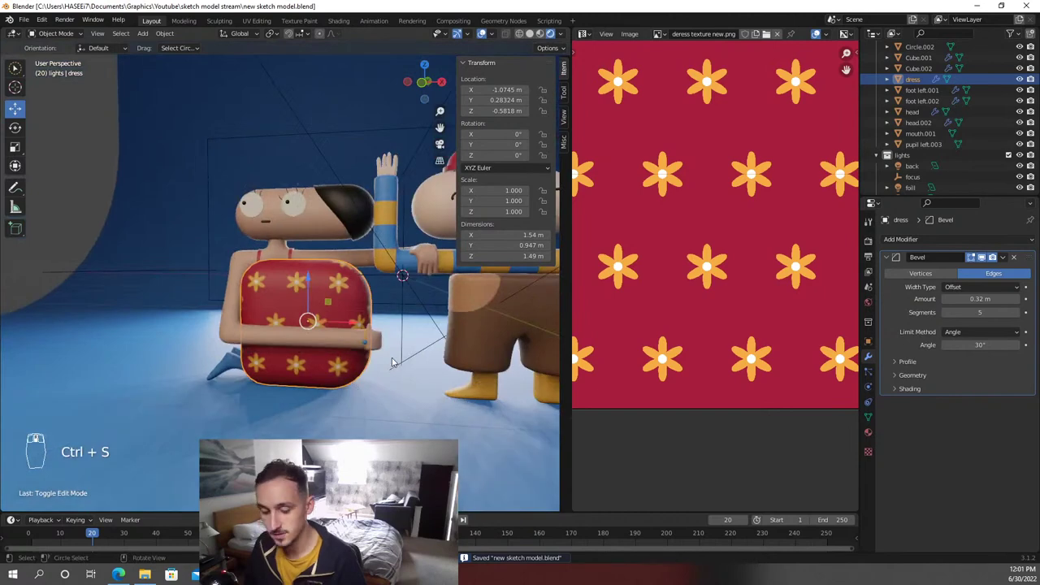
View the lit characters through the camera and save the file
key(KP_0)
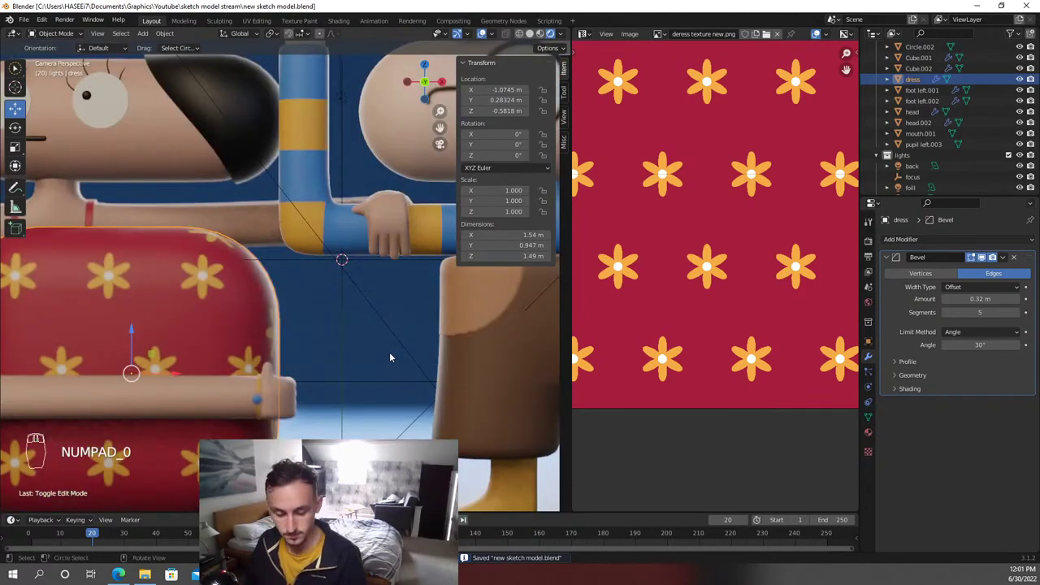
key(ctrl+s)
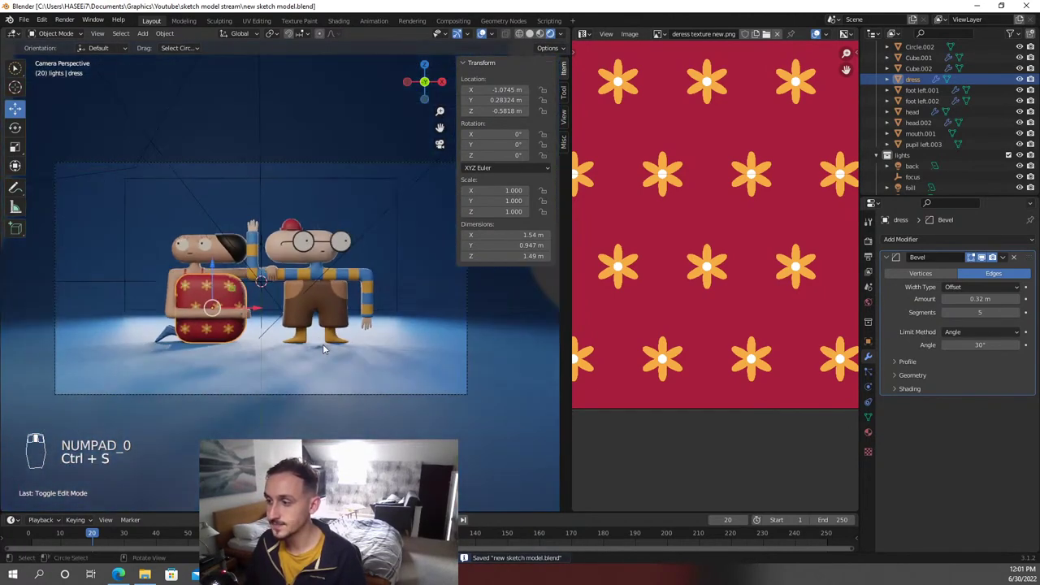
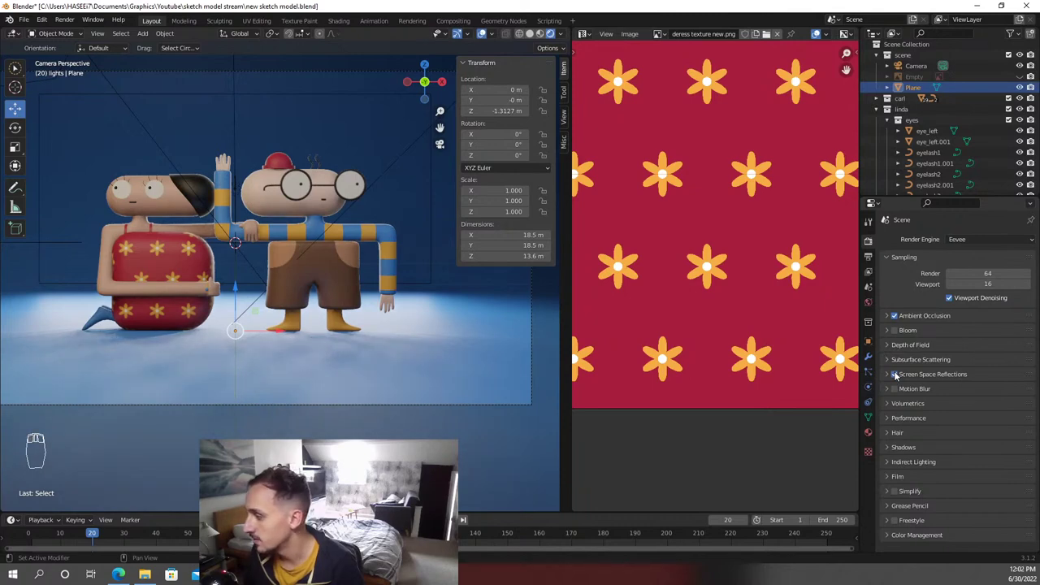
Enable Screen Space Reflections for the Eevee render and enter Edit Mode on Carl's shorts
middle_click(265, 271)
click(328, 256)
key(Tab)
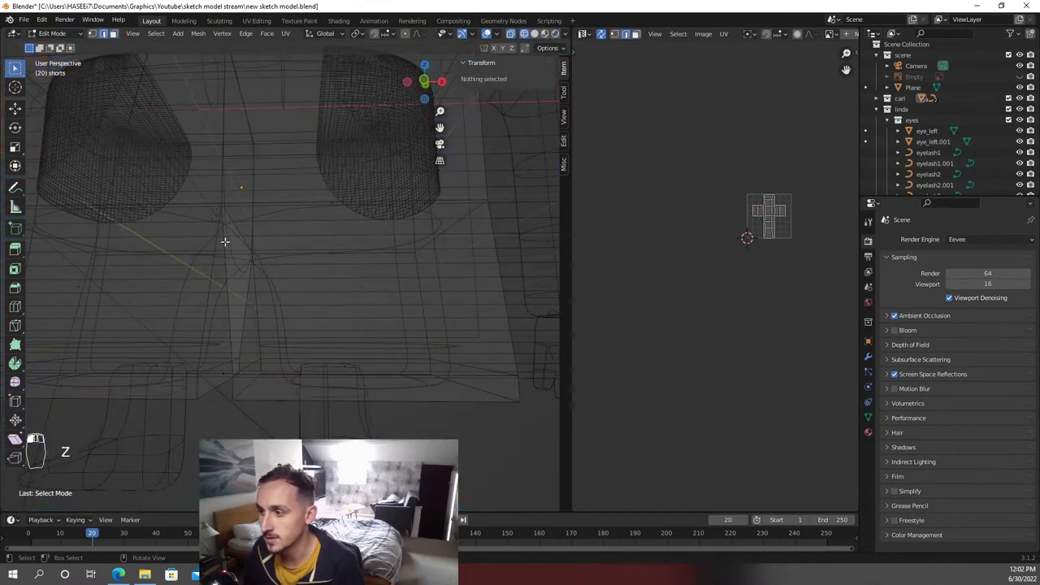
Switch off X-ray on the shorts, leave Edit Mode, save and return to the full camera view
key(z)
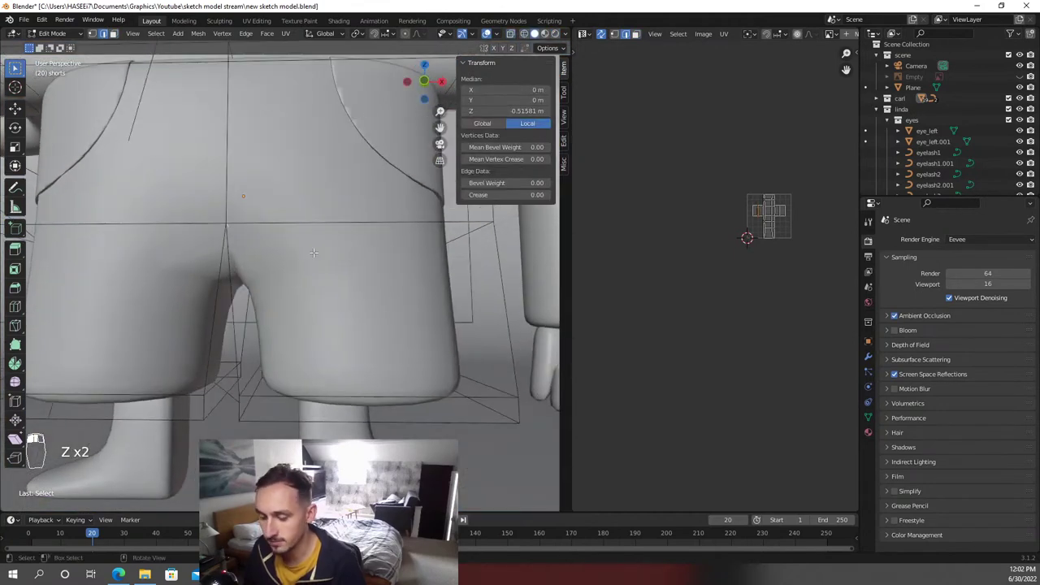
key(ctrl+b)
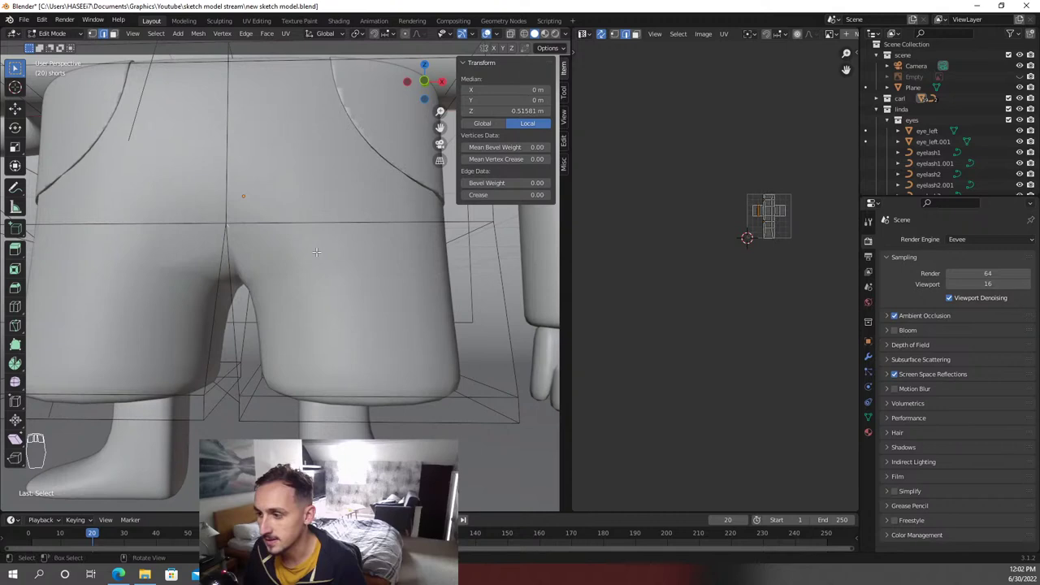
key(Tab)
key(ctrl+s)
key(KP_0)
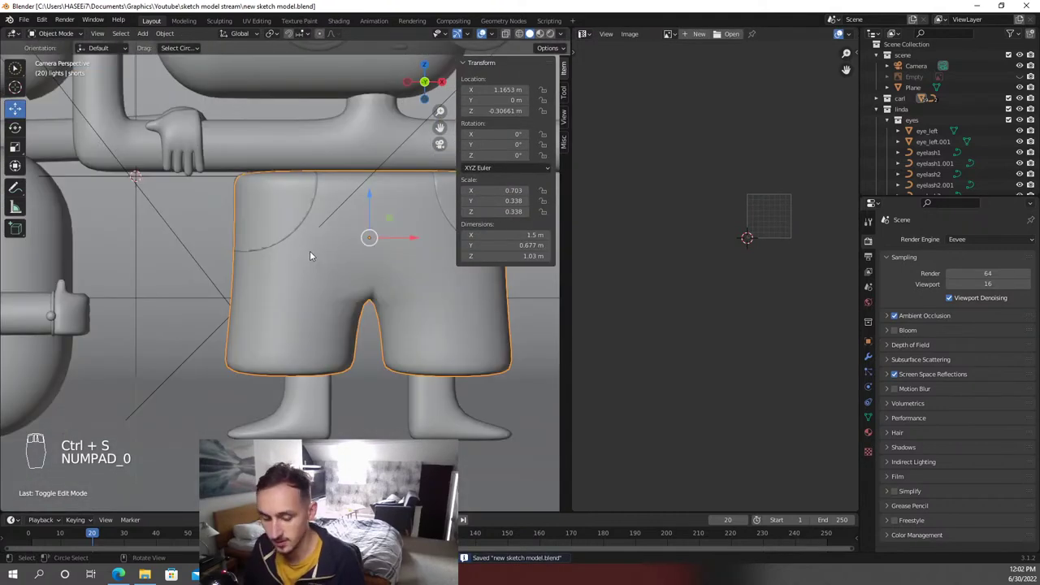
key(z)
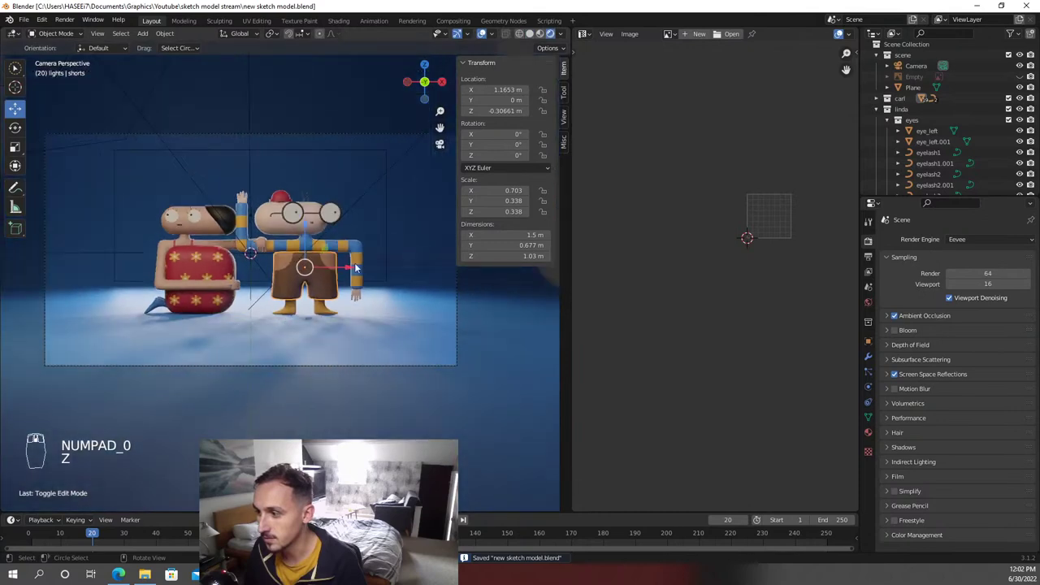
Zoom in on Linda and Carl and save the blend file
drag(438, 337, 918, 440)
key(ctrl+s)
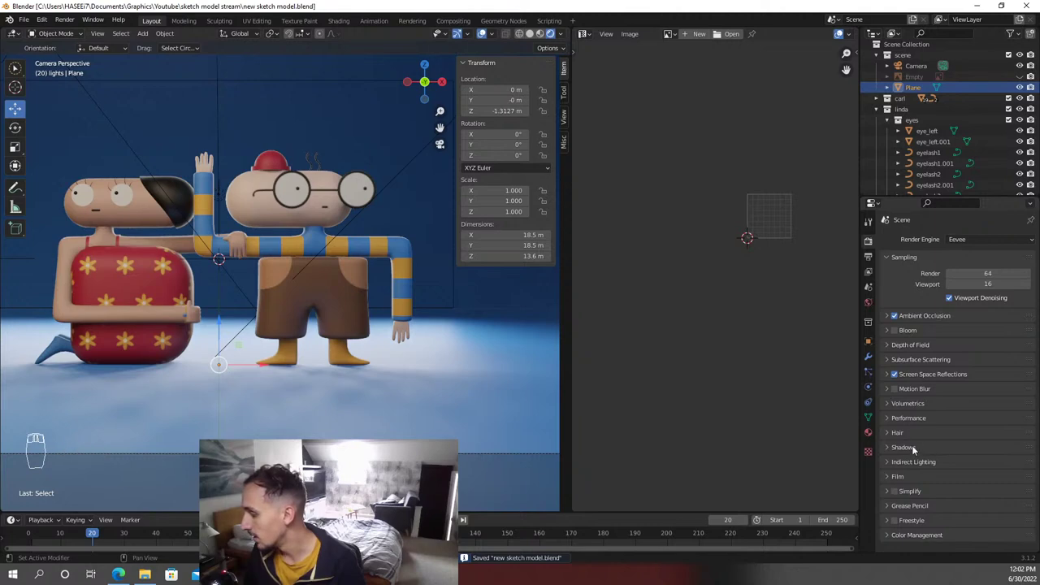
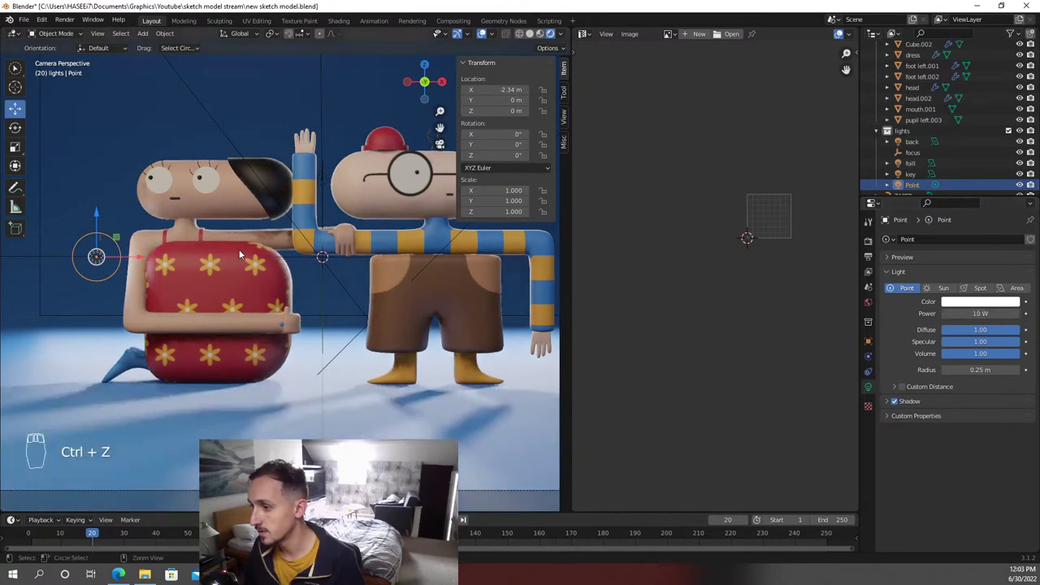
Move the 10 W point light beside Linda and duplicate it as Point.001
key(g)
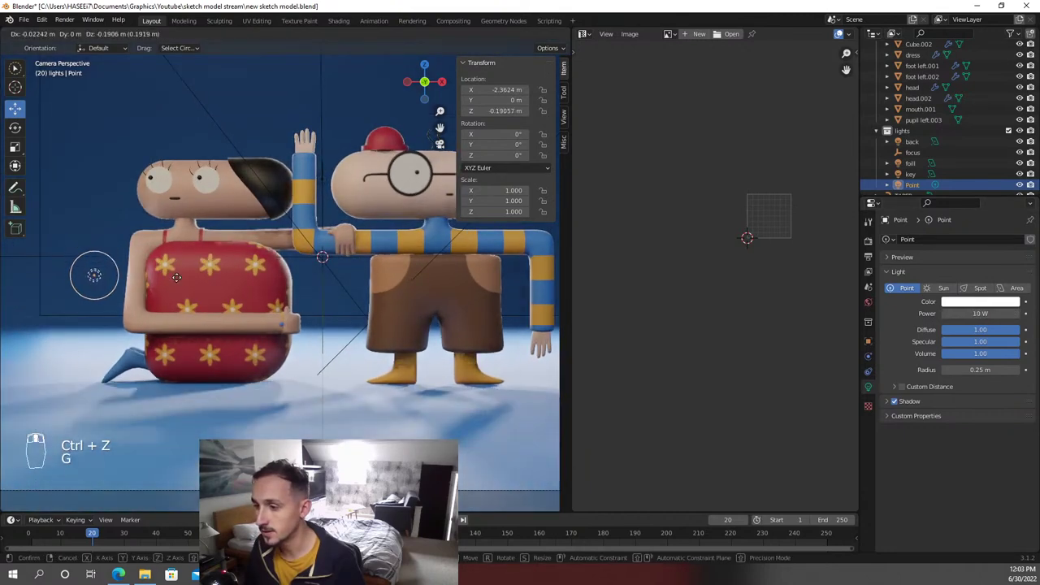
key(shift+d)
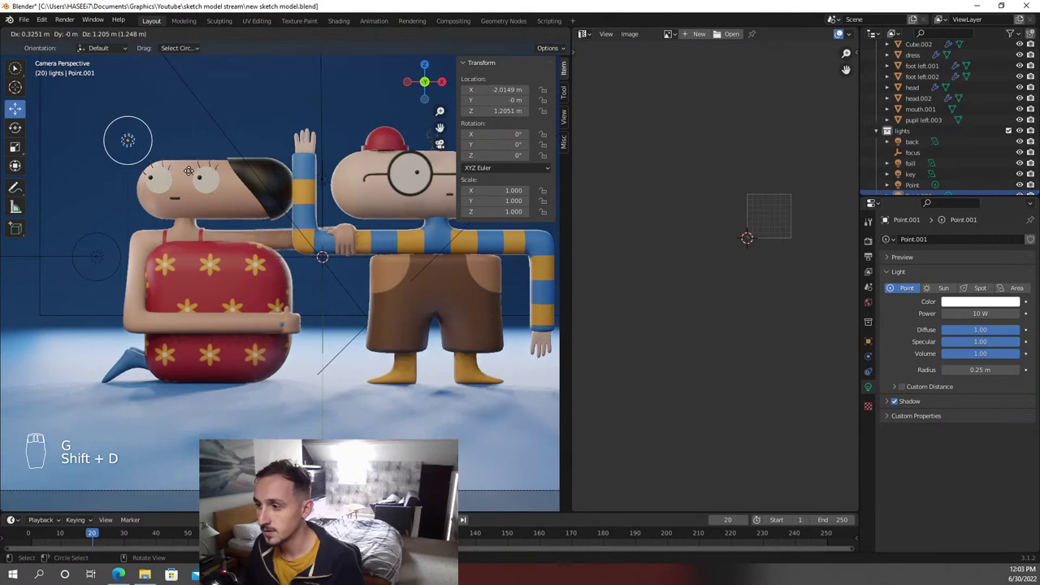
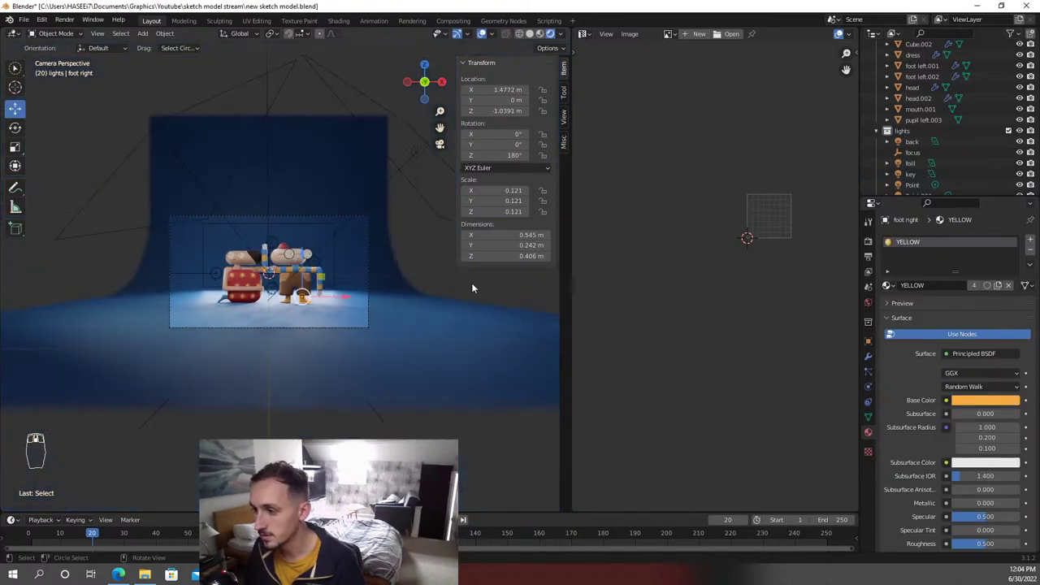
Save the blend file and zoom in on the two characters
key(ctrl+s)
drag(479, 284, 472, 285)
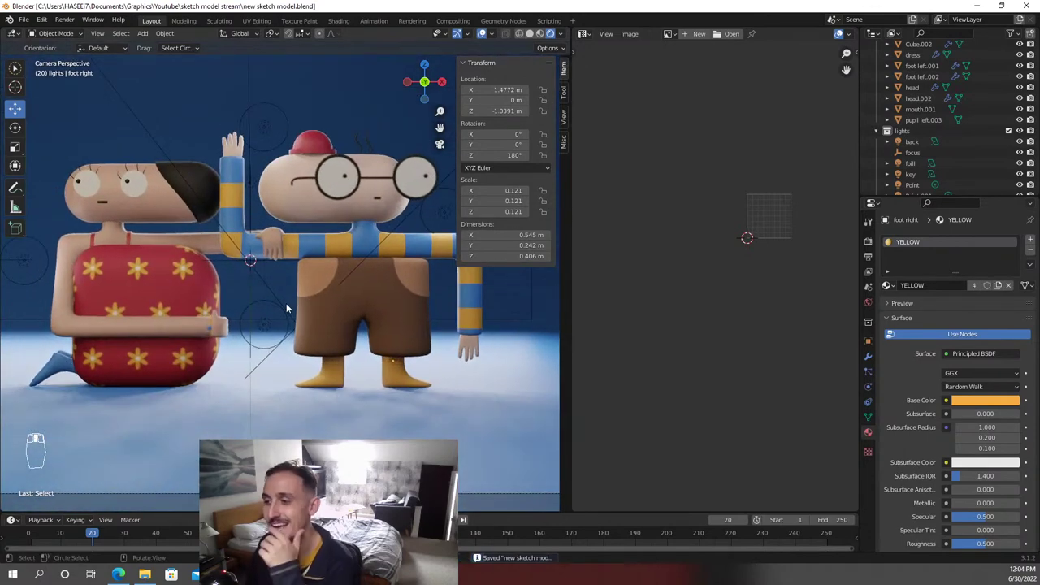
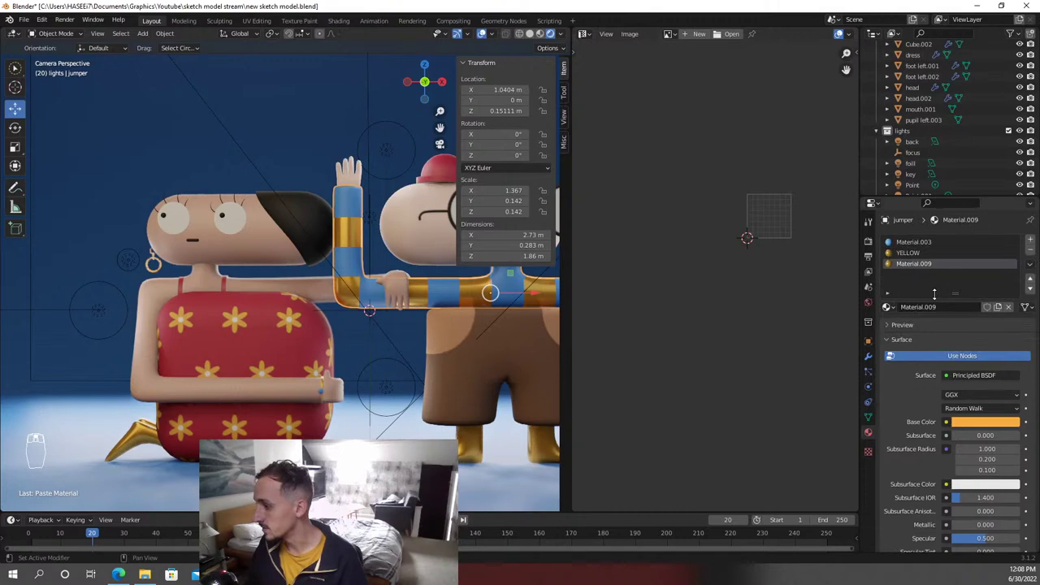
Toggle in and out of Edit Mode on Carl's jumper and undo the last changes
key(Tab)
key(Tab)
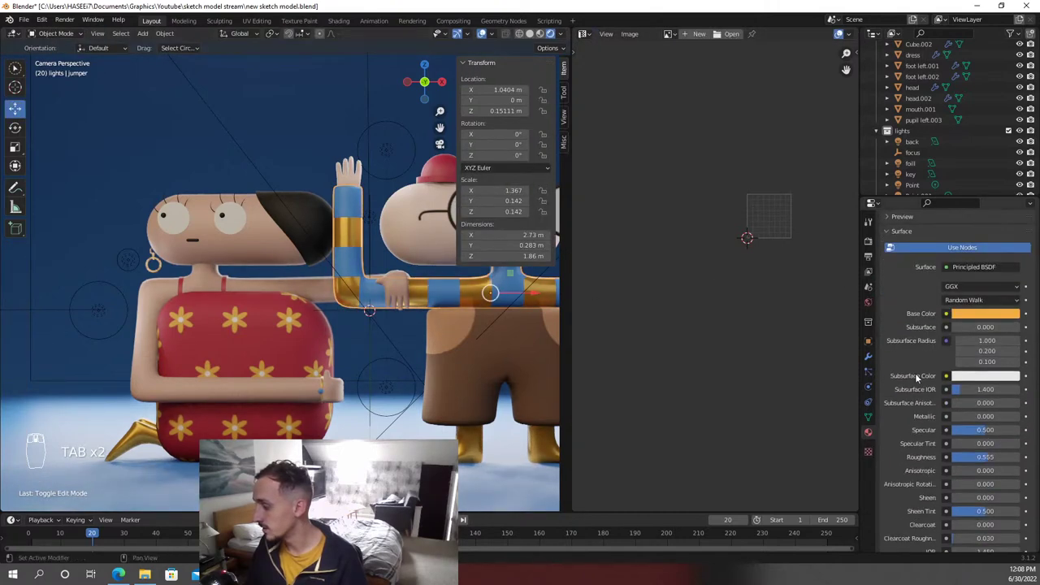
key(ctrl+z)
key(ctrl+z)
key(ctrl+z)
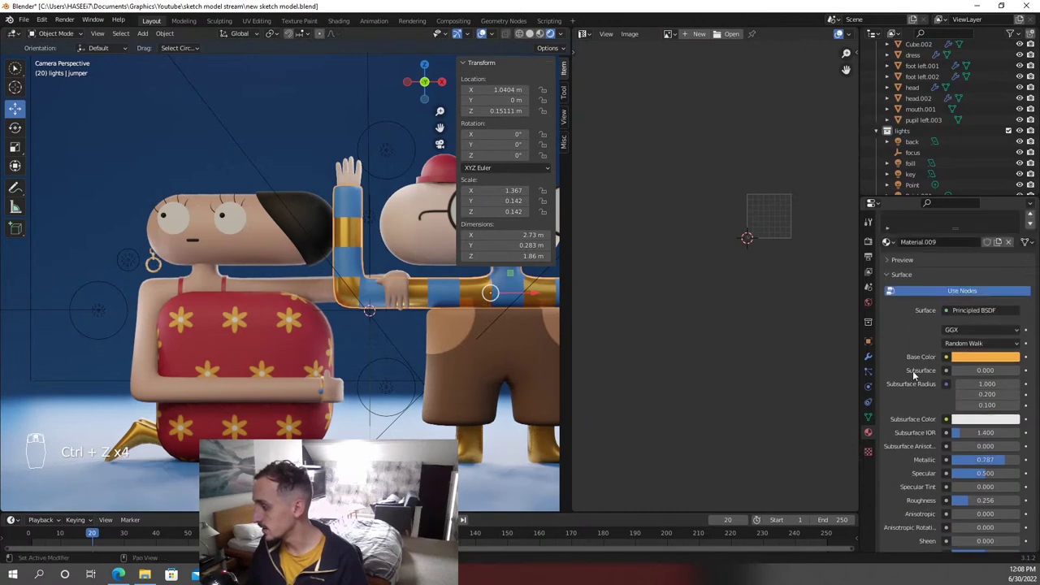
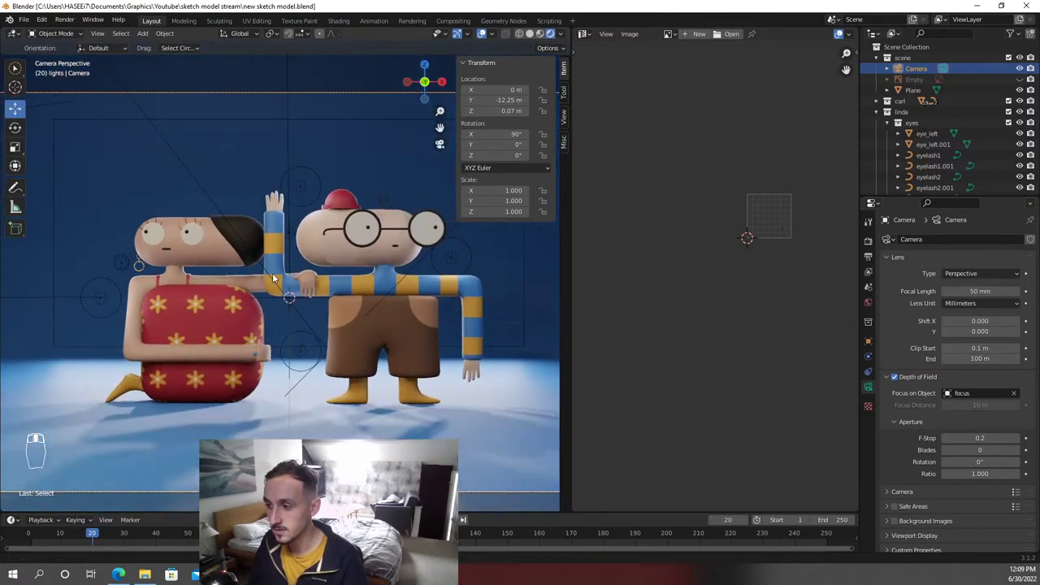
Check the scene through the camera view and nudge the viewport toward Linda's blue bead
key(KP_0)
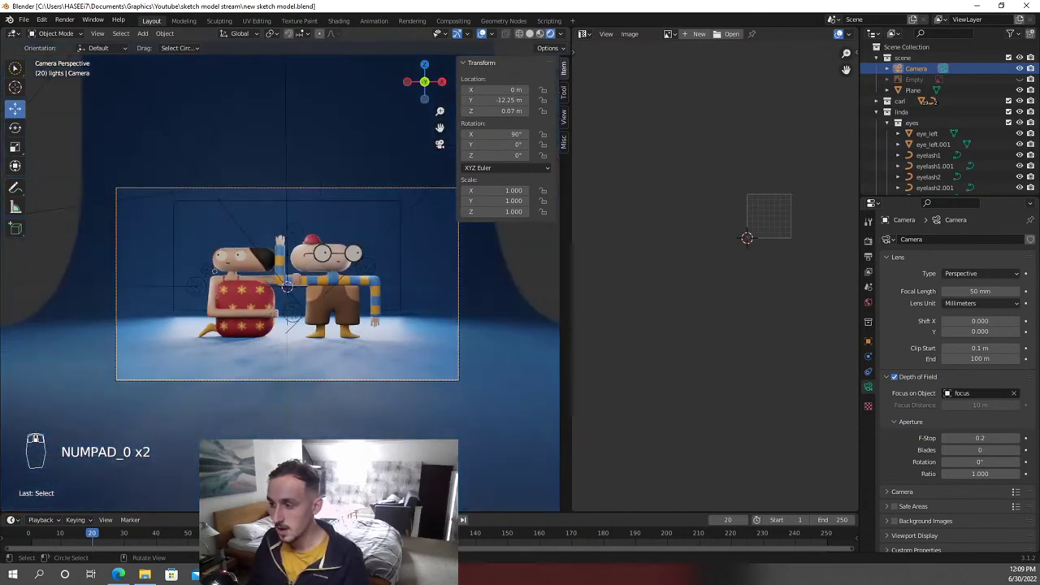
drag(499, 291, 487, 284)
Save the file and tune the glasses metal material to metallic 0.850, roughness 0.264
key(ctrl+s)
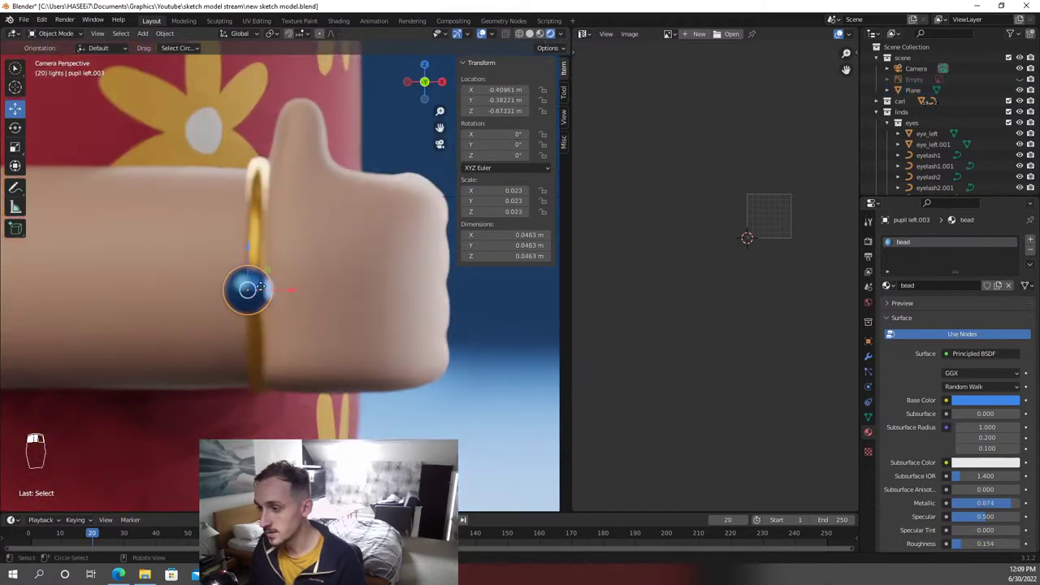
key(ctrl+s)
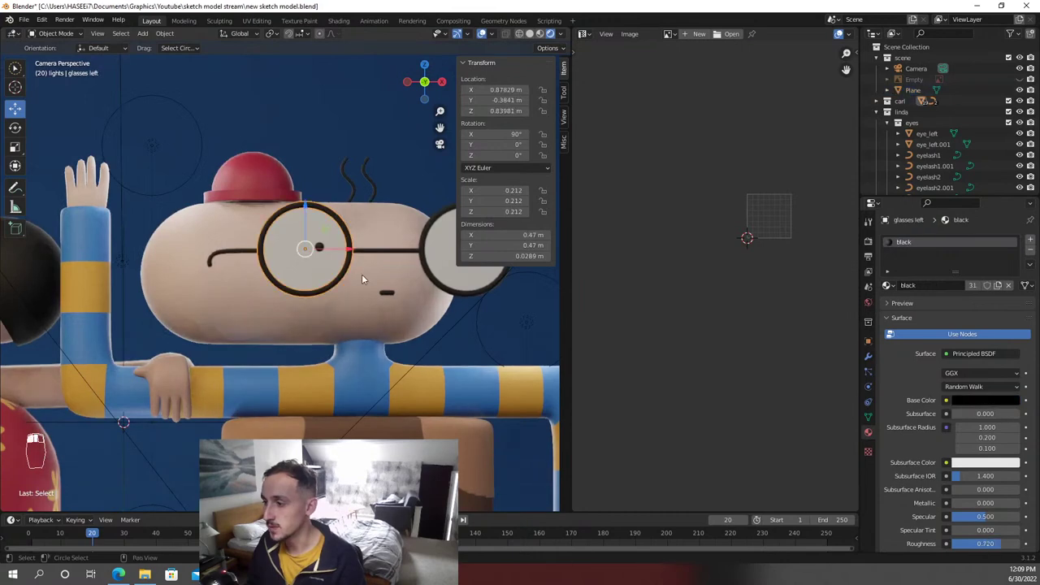
drag(289, 294, 337, 221)
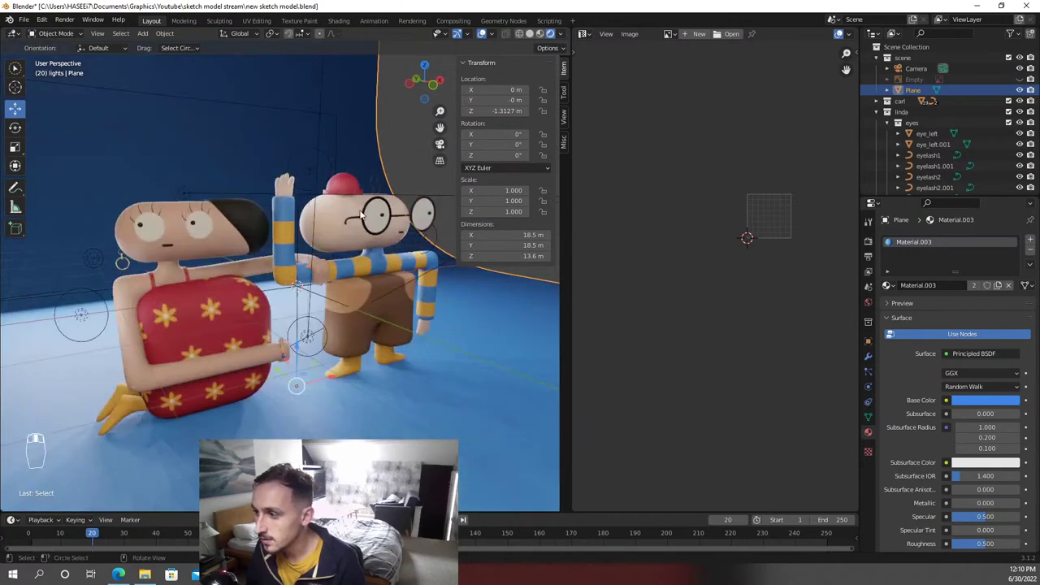
Frame the glasses rim, save the blend file and start moving the selection
key(KP_Decimal)
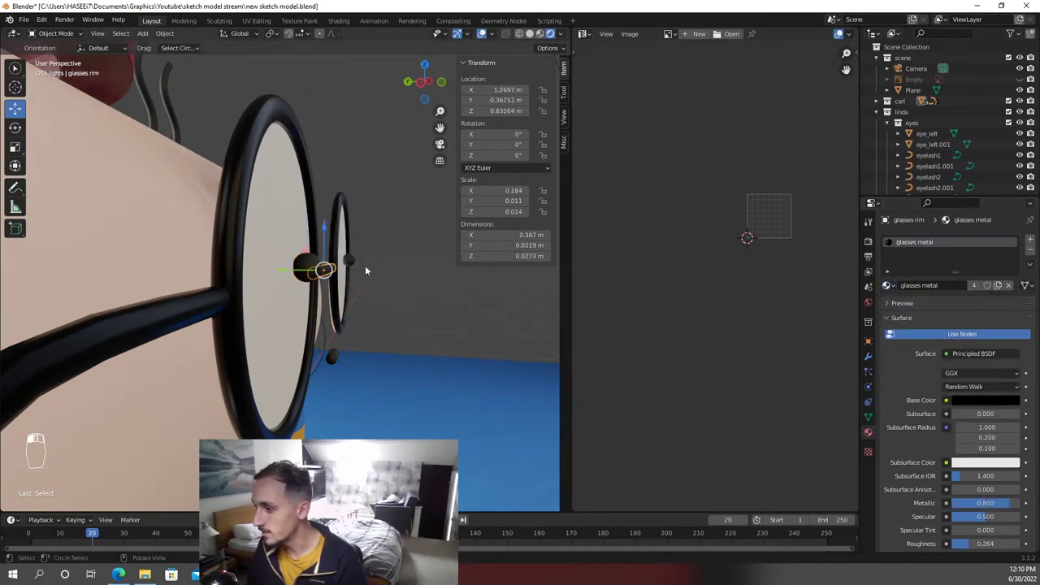
key(ctrl+s)
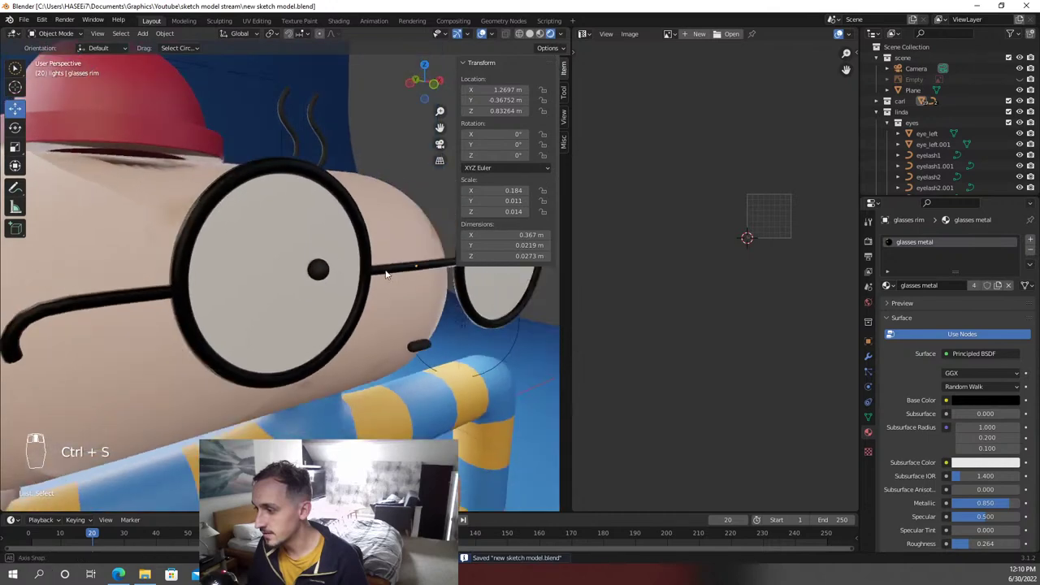
key(g)
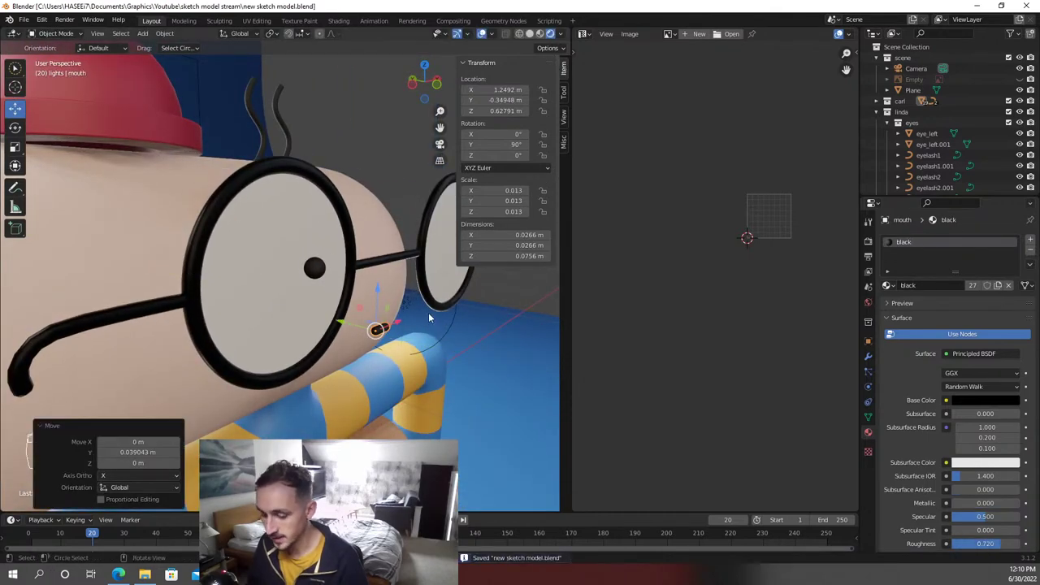
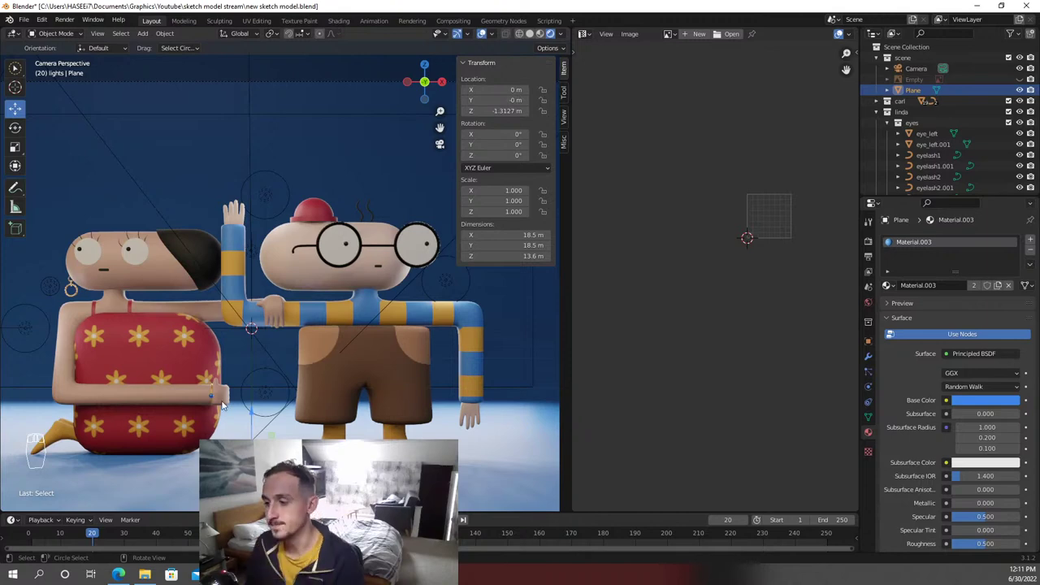
Orbit and zoom toward Carl's red hat, save, and start moving Point.002 down beside it
drag(223, 406, 277, 335)
key(ctrl+s)
drag(323, 393, 347, 174)
drag(347, 174, 277, 224)
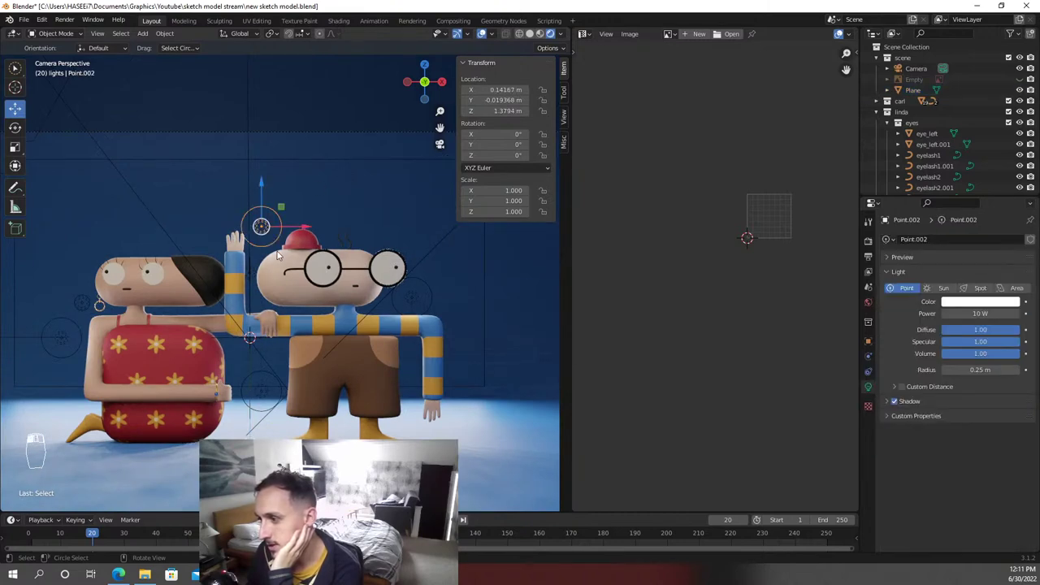
drag(283, 254, 284, 254)
drag(284, 254, 353, 328)
key(g)
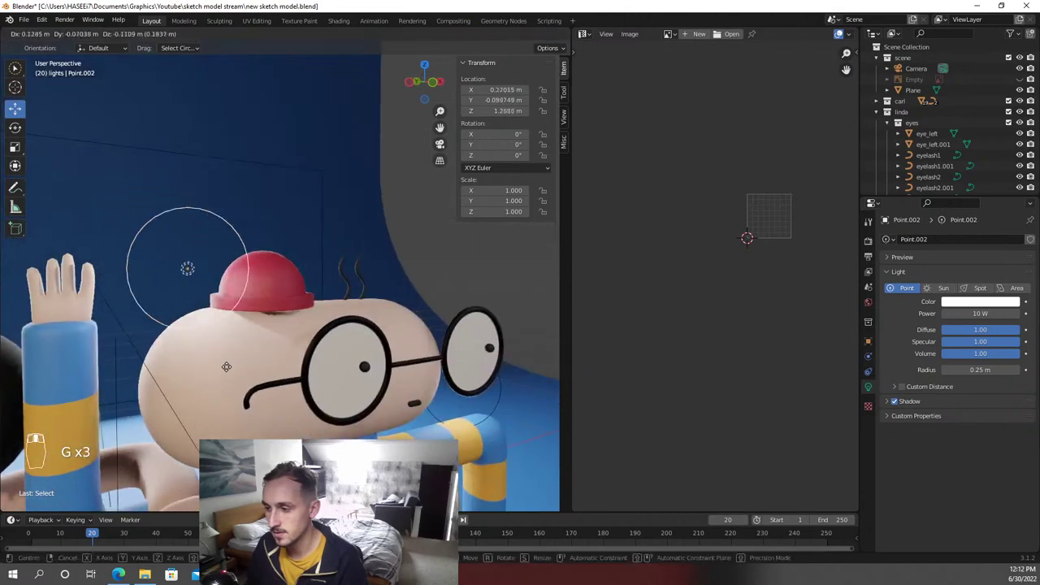